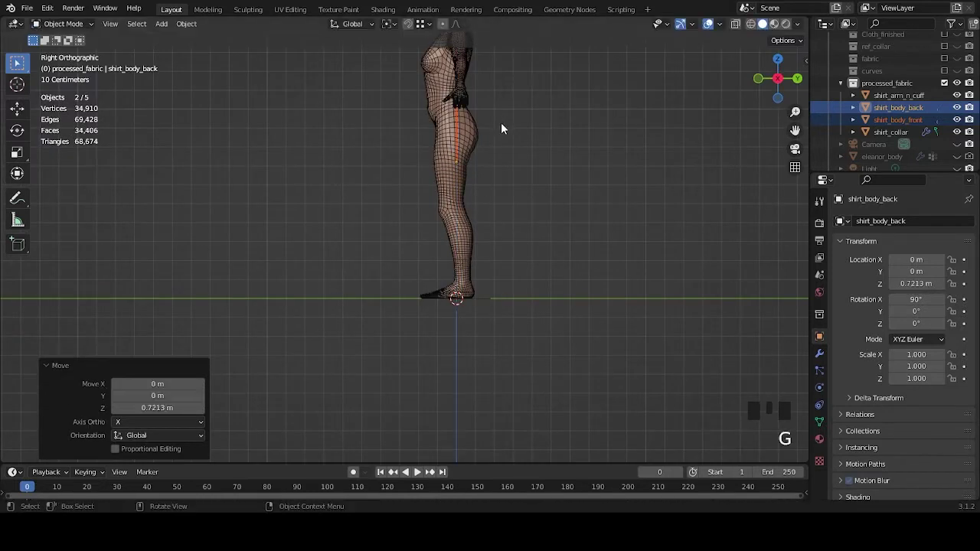
Step: Frame the body and both shirt panels in front orthographic view
left_click_drag(502, 145, 554, 293)
scroll("up", 3)
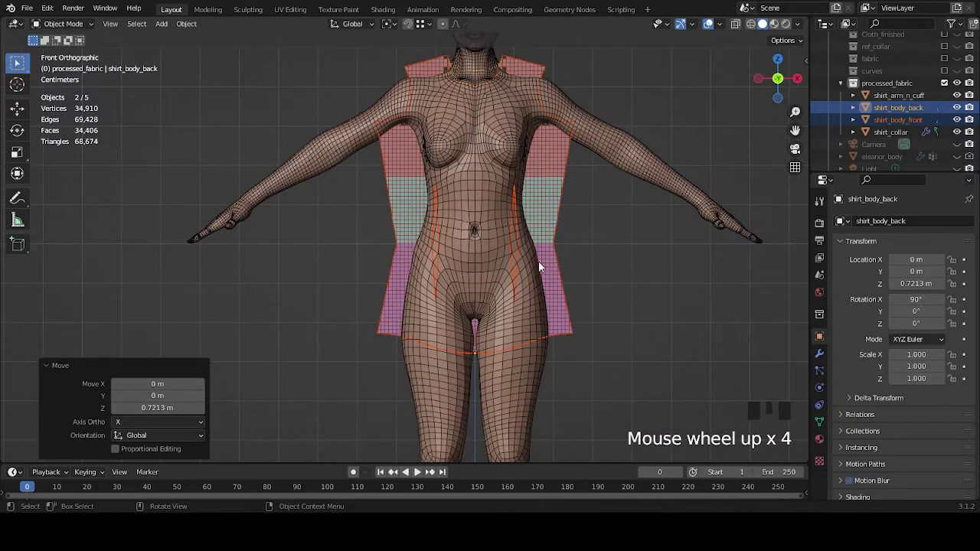
scroll("up", 3)
scroll("down", 3)
Step: Move both shirt body panels down about 2 cm along Z to meet the shoulders
key("g")
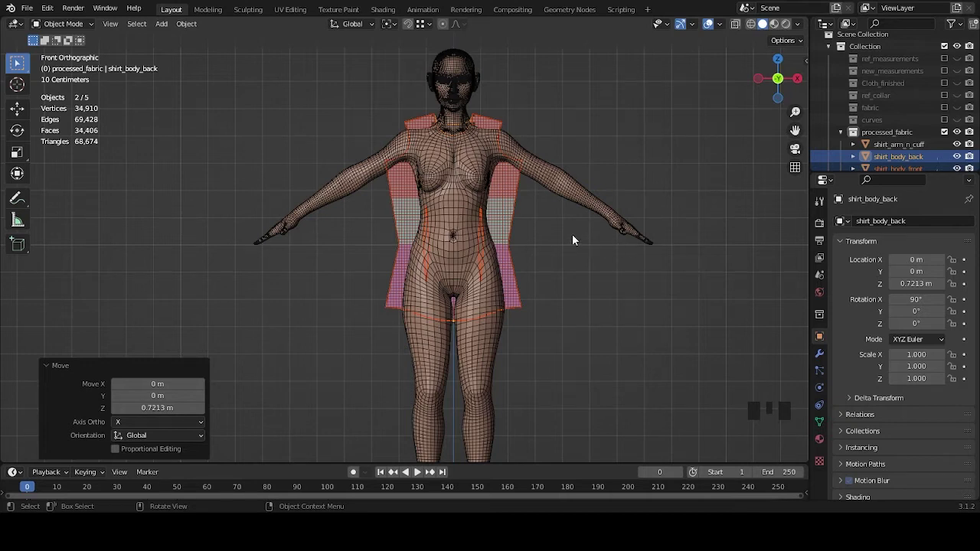
scroll("up", 3)
left_click_drag(569, 129, 492, 220)
scroll("up", 3)
key("g")
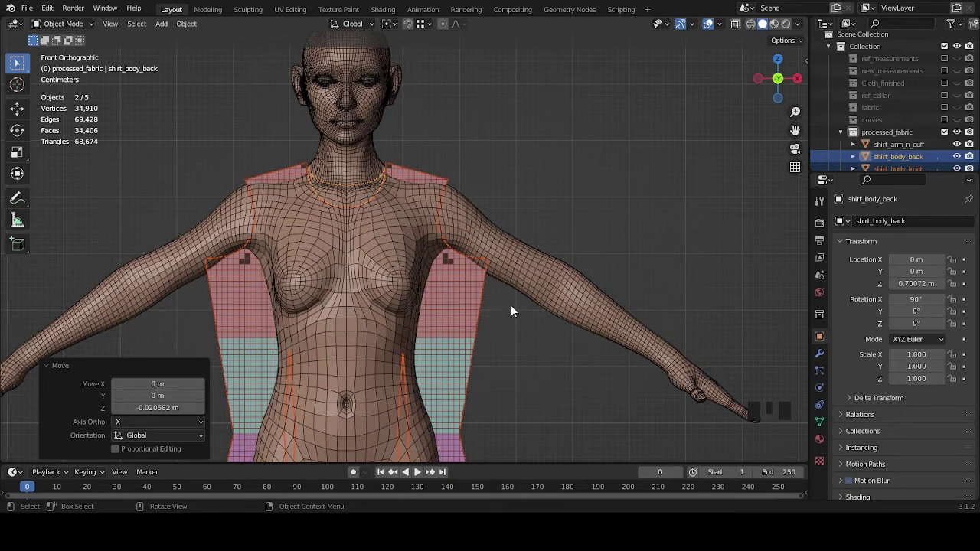
left_click_drag(521, 377, 587, 257)
scroll("down", 3)
scroll("up", 3)
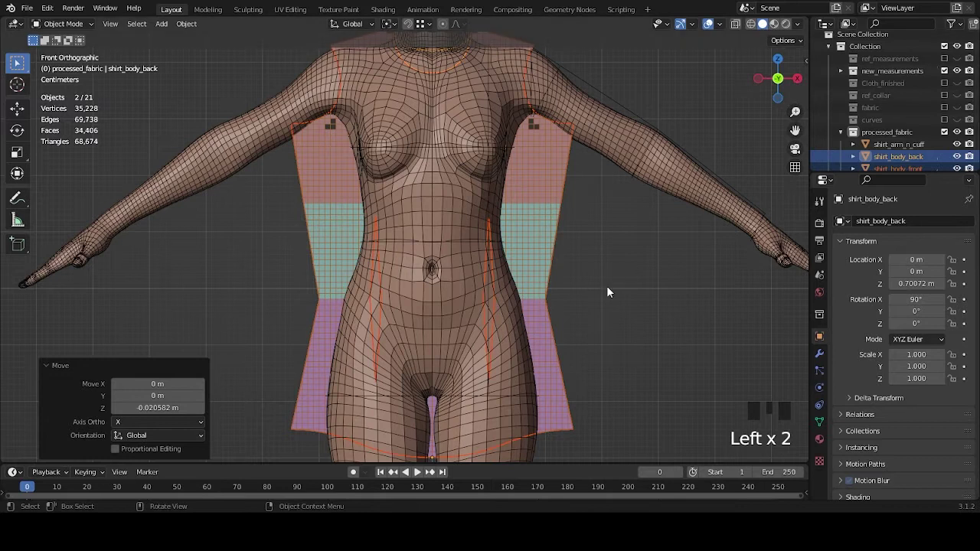
Step: Orbit and zoom to frame shirt_body_front against the body
left_click_drag(597, 265, 538, 272)
scroll("up", 3)
left_click_drag(674, 305, 492, 273)
left_click_drag(493, 272, 908, 142)
scroll("down", 3)
left_click_drag(915, 132, 616, 270)
left_click_drag(617, 270, 632, 296)
scroll("up", 3)
Step: Raise shirt_body_front about 0.1 m along Z so it sits at 0.8 m height
key("g")
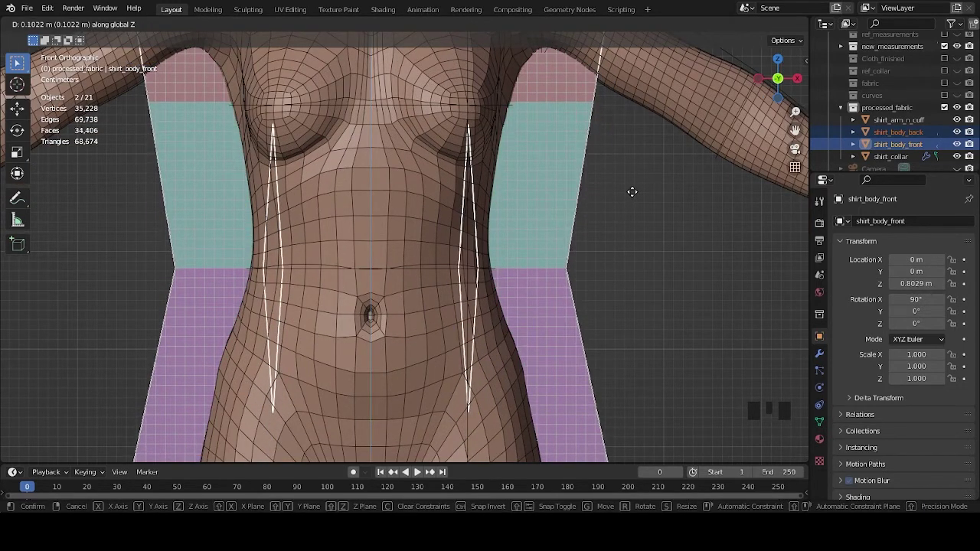
scroll("up", 3)
left_click_drag(693, 300, 566, 265)
scroll("up", 3)
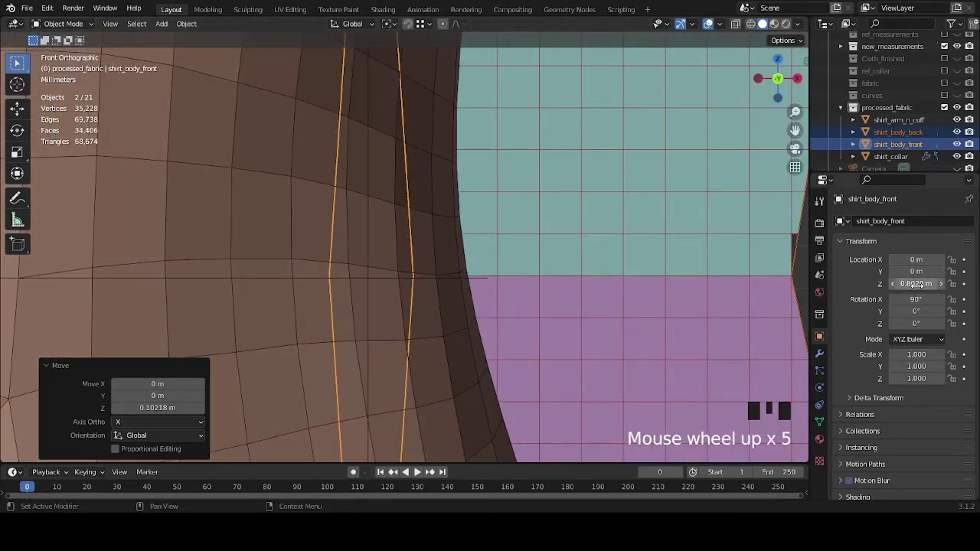
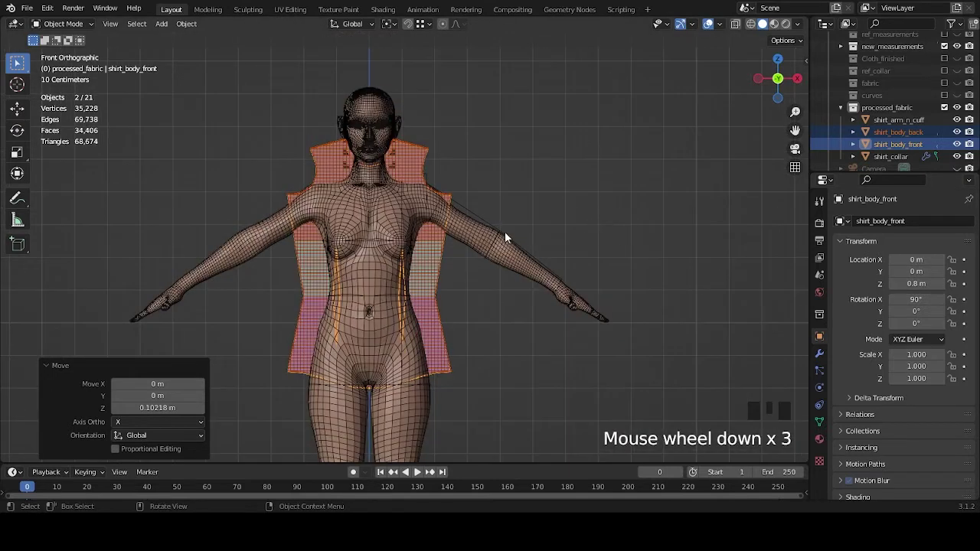
Step: Orbit to perspective and toggle sonoya_body_mesh visibility to inspect the panels
left_click_drag(582, 254, 915, 119)
scroll("down", 3)
left_click(958, 165)
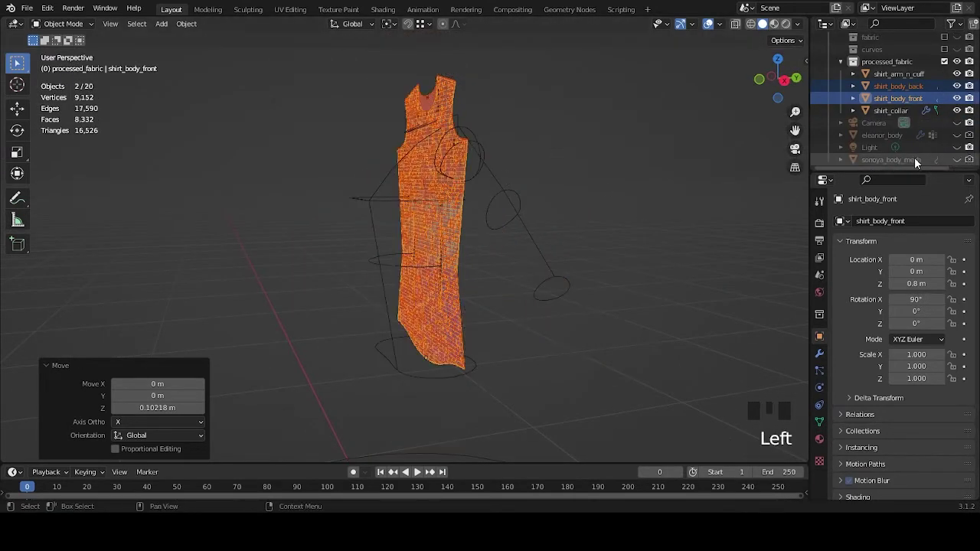
left_click_drag(503, 129, 584, 235)
scroll("up", 3)
Step: Inspect the panels from several angles, then switch to right side view
left_click_drag(603, 124, 640, 207)
left_click_drag(639, 207, 541, 192)
scroll("down", 3)
left_click_drag(522, 225, 503, 195)
scroll("down", 3)
left_click_drag(585, 200, 506, 235)
key("g")
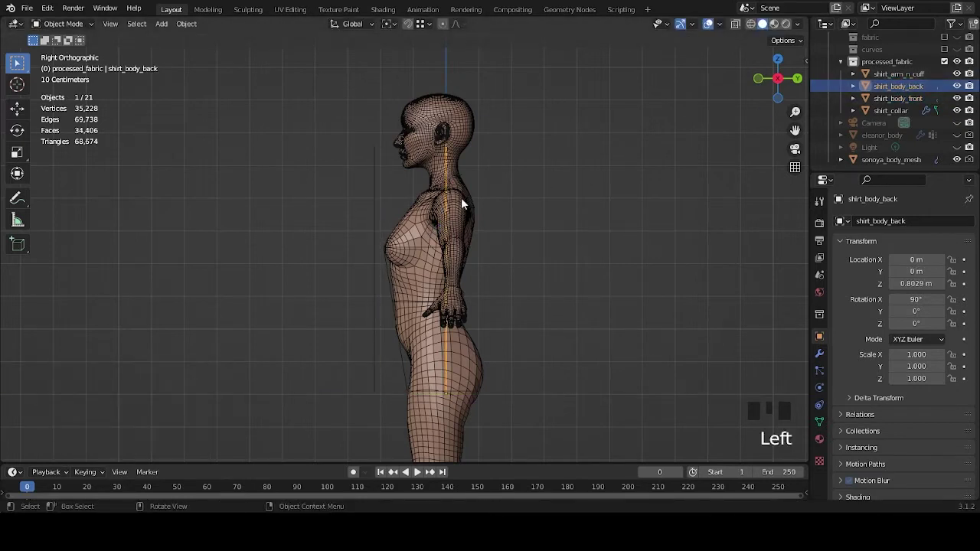
Step: Orbit, pan and zoom to frame the panels in right orthographic view
left_click_drag(485, 265, 535, 198)
scroll("up", 3)
left_click_drag(541, 193, 643, 201)
scroll("up", 3)
left_click_drag(651, 182, 545, 253)
scroll("up", 3)
left_click_drag(602, 195, 664, 262)
middle_click(663, 263)
scroll("down", 3)
Step: Select the shirt panel in the outliner and frame it from the side
left_click_drag(579, 248, 672, 205)
scroll("down", 3)
left_click_drag(631, 217, 913, 100)
left_click(913, 99)
scroll("down", 3)
left_click_drag(539, 256, 490, 245)
scroll("up", 3)
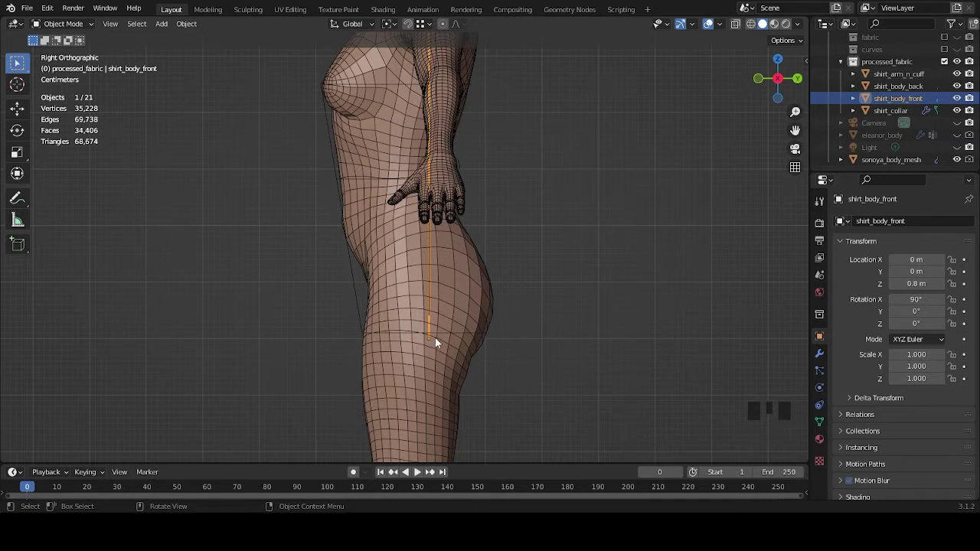
Step: Move shirt_body_back about 13 cm behind the body along Y
scroll("down", 3)
left_click_drag(539, 220, 469, 283)
scroll("down", 3)
left_click_drag(509, 256, 543, 206)
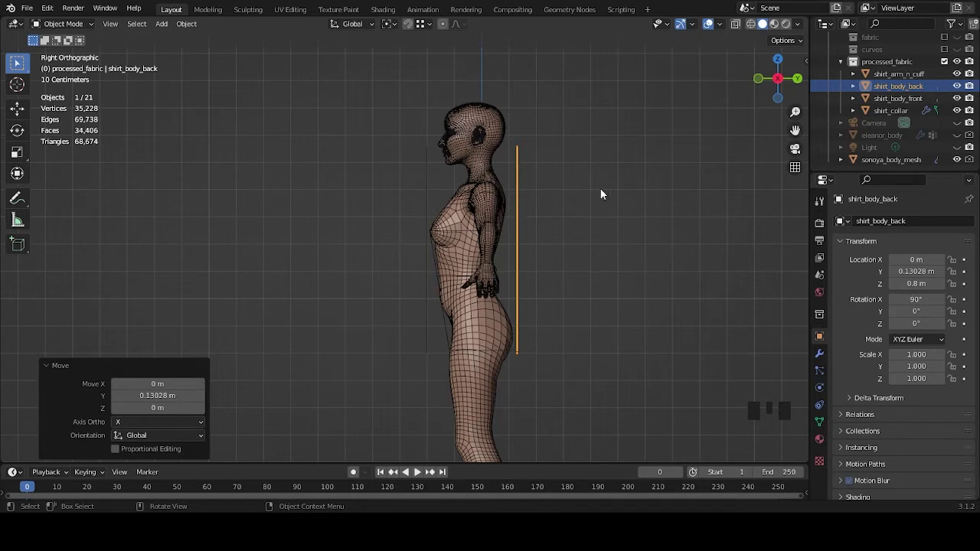
Step: Enter Edit Mode on shirt_body_front to move its vertices forward
left_click_drag(585, 230, 578, 227)
key("Tab")
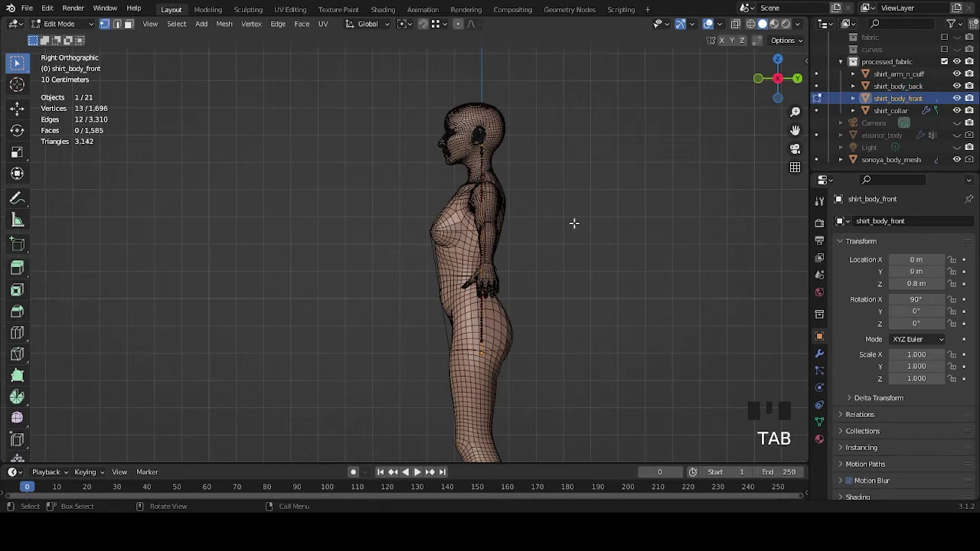
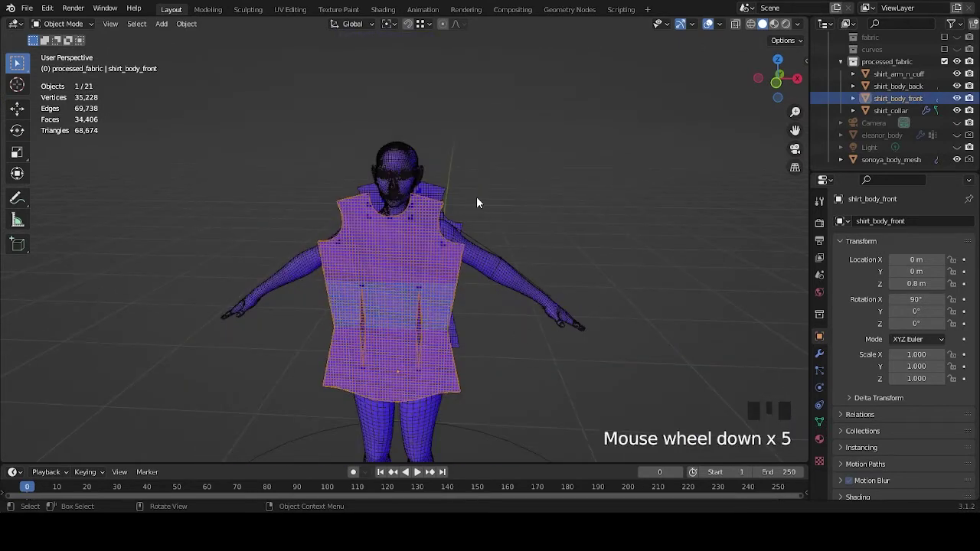
scroll("up", 3)
left_click_drag(499, 262, 392, 256)
left_click_drag(392, 256, 415, 278)
left_click_drag(415, 277, 571, 304)
Step: Enter Edit Mode on the back panel to select its vertices
key("Tab")
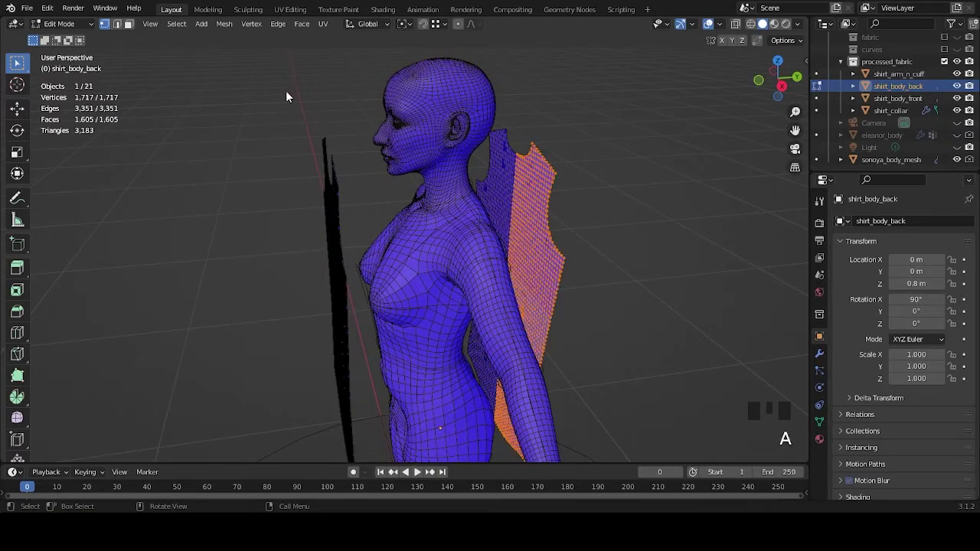
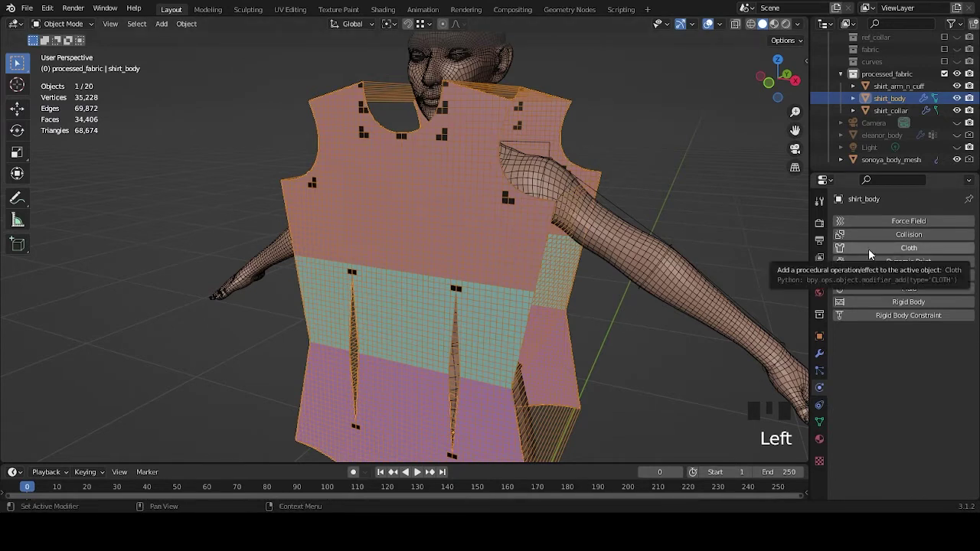
Step: Scroll through the new Cloth settings and orbit to show the body between the panels
left_click_drag(873, 253, 549, 361)
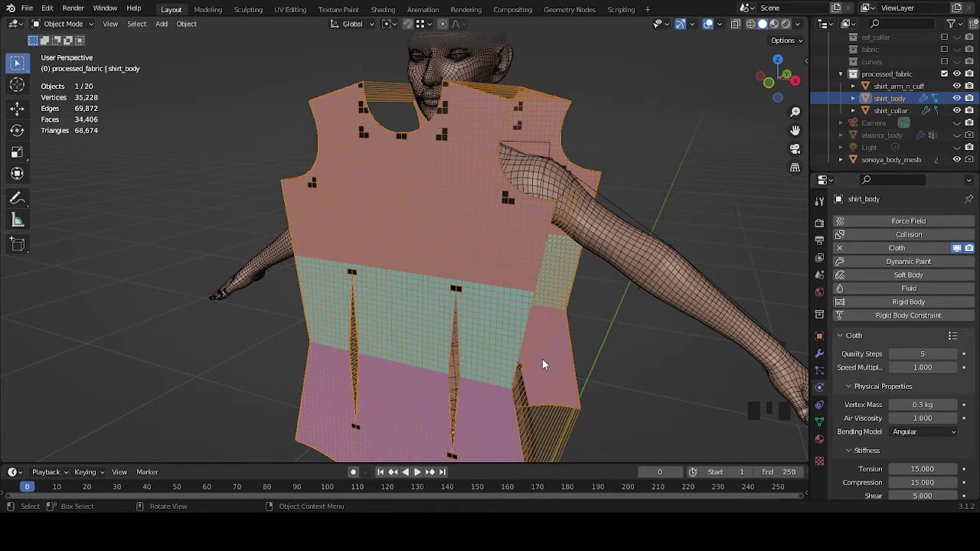
scroll("down", 3)
scroll("down", 3)
scroll("down", 3)
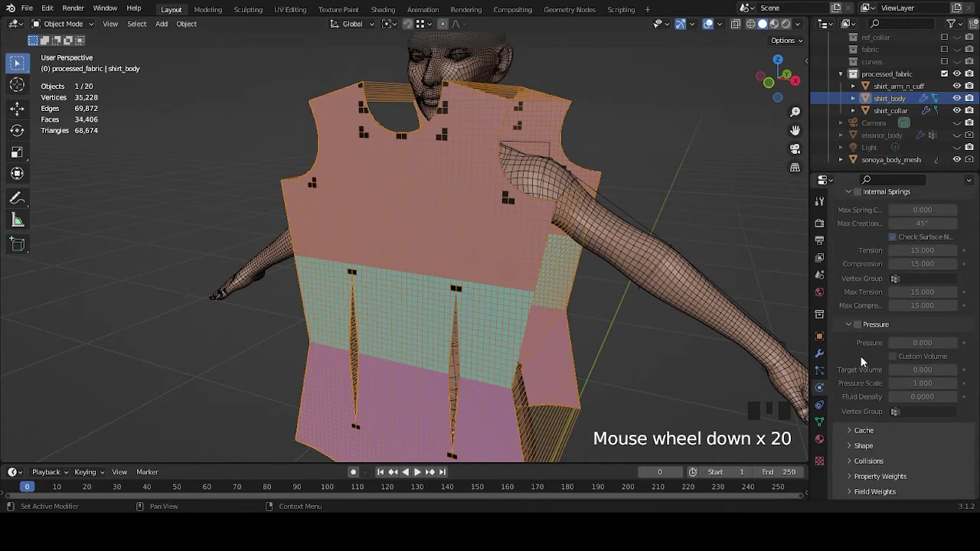
left_click_drag(870, 449, 861, 366)
scroll("down", 3)
left_click_drag(895, 404, 603, 341)
left_click_drag(603, 341, 613, 347)
scroll("down", 3)
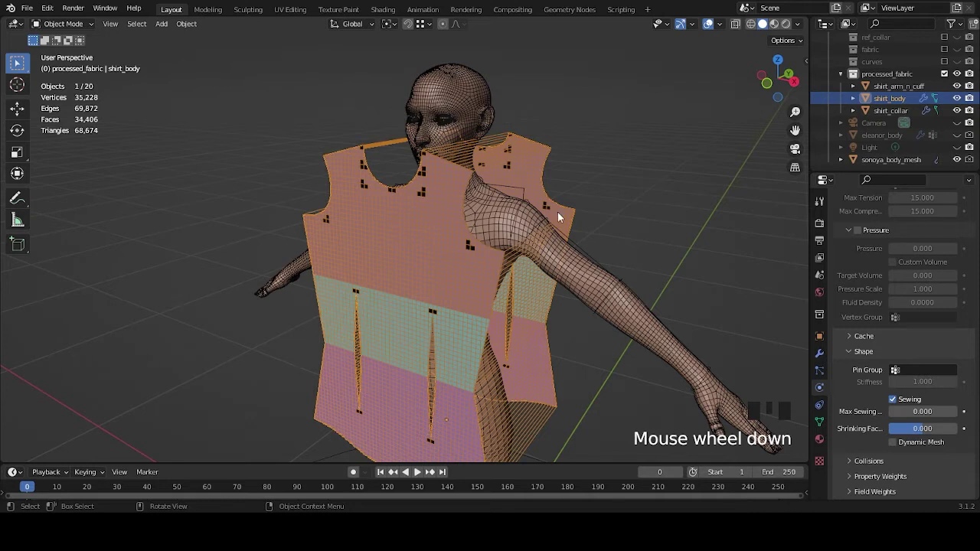
left_click_drag(637, 241, 648, 231)
scroll("down", 3)
Step: Orbit and zoom around the body to watch the cloth drape during playback
scroll("up", 3)
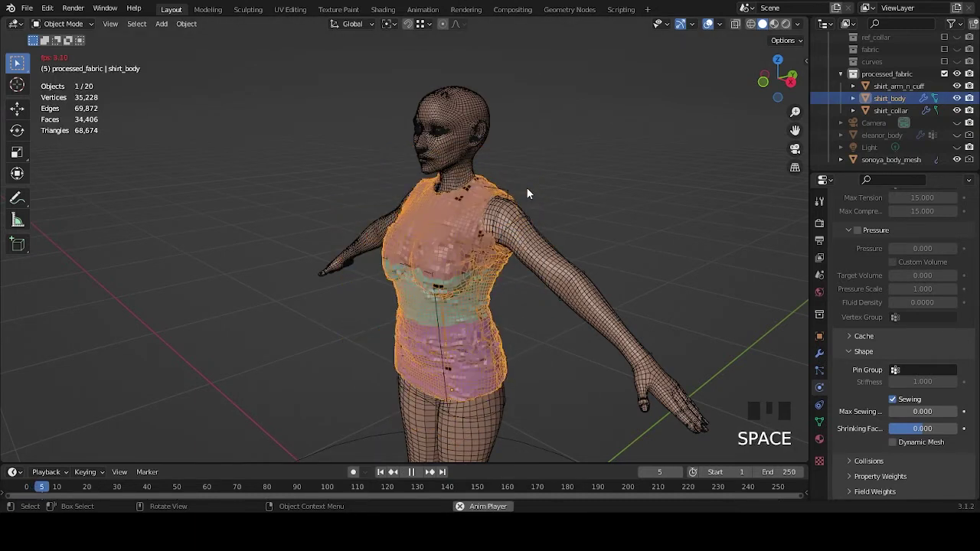
left_click_drag(594, 209, 471, 204)
scroll("up", 3)
left_click_drag(470, 207, 875, 443)
scroll("down", 3)
left_click_drag(880, 464, 871, 426)
scroll("down", 3)
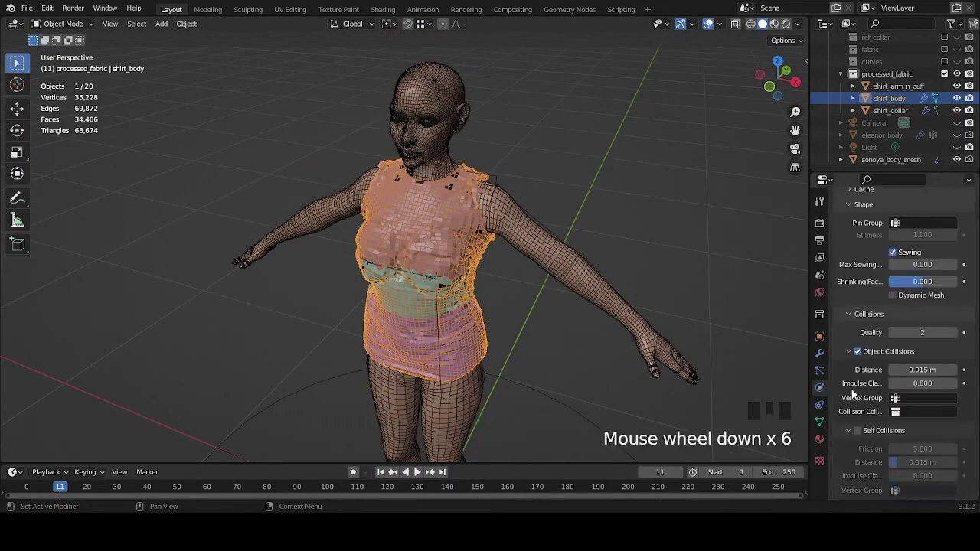
scroll("down", 3)
left_click_drag(531, 288, 550, 258)
scroll("up", 3)
Step: Reframe and inspect the simulated shirt front from several angles
left_click_drag(38, 488, 585, 314)
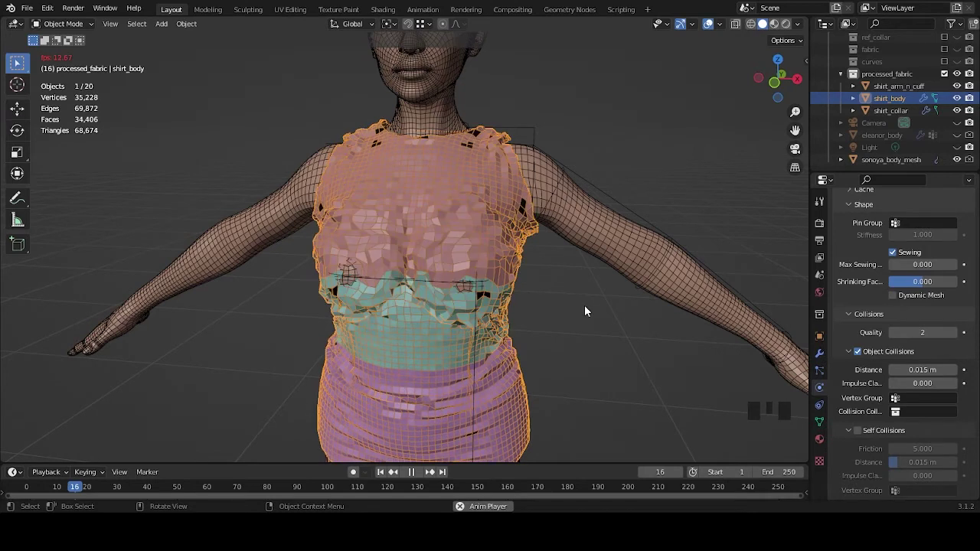
scroll("down", 3)
left_click_drag(587, 308, 647, 233)
left_click_drag(647, 234, 534, 213)
left_click_drag(534, 213, 22, 486)
left_click_drag(23, 486, 638, 296)
left_click_drag(638, 296, 716, 27)
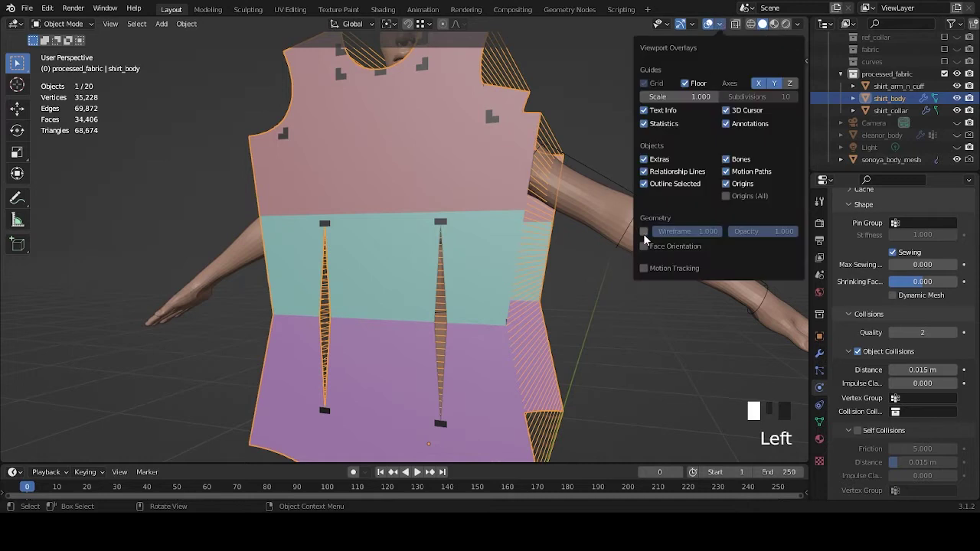
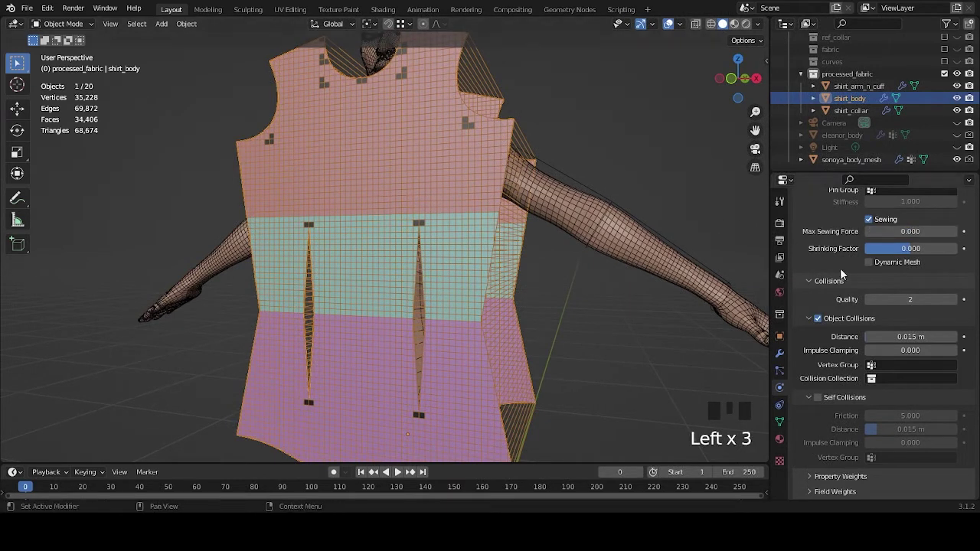
scroll("down", 3)
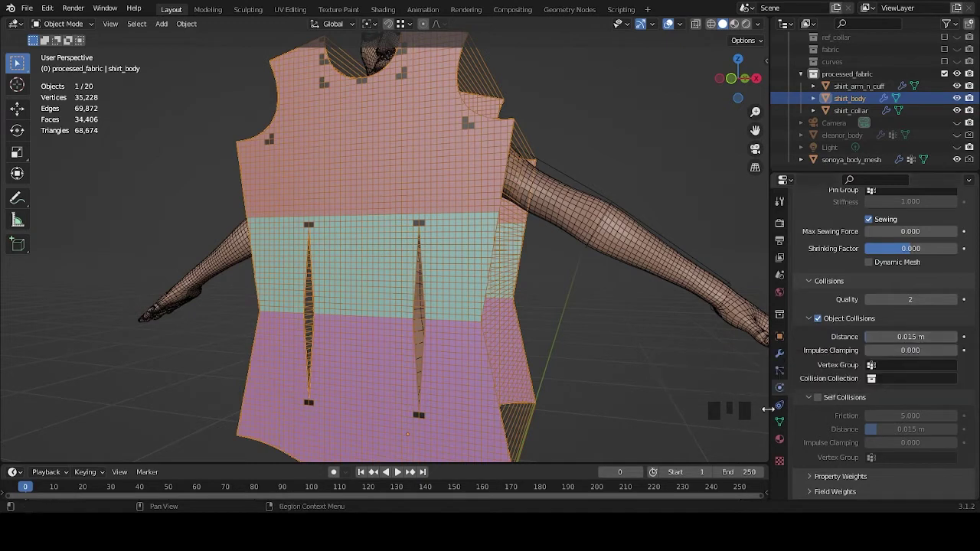
left_click(822, 402)
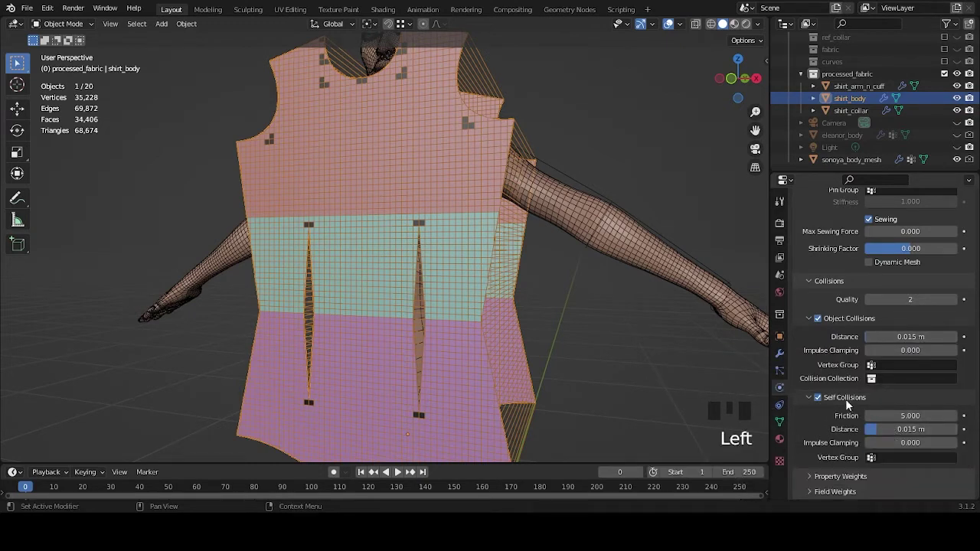
scroll("up", 3)
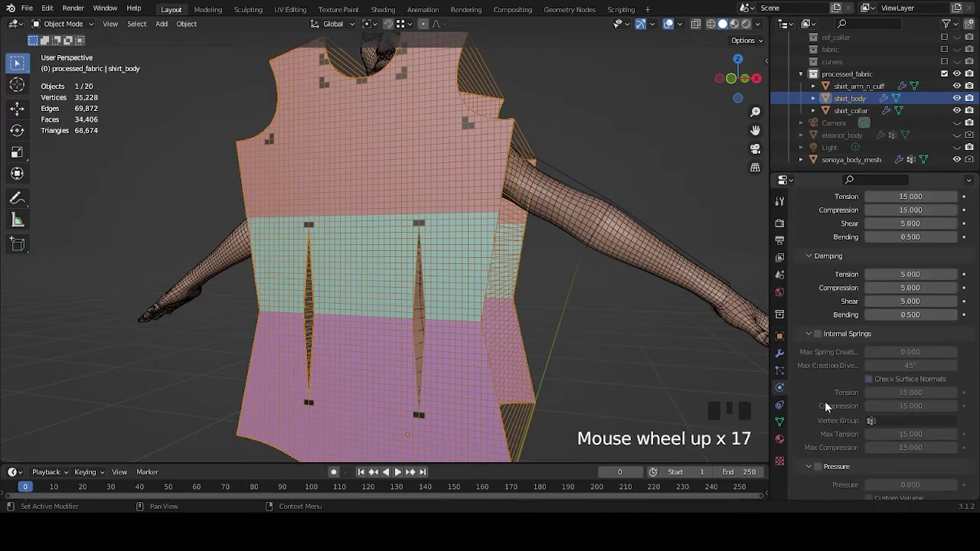
scroll("up", 3)
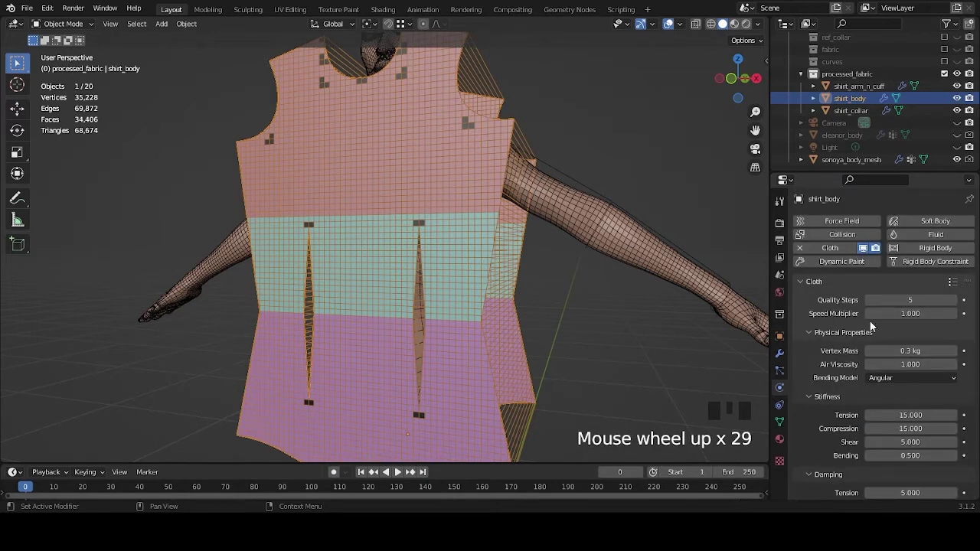
scroll("up", 3)
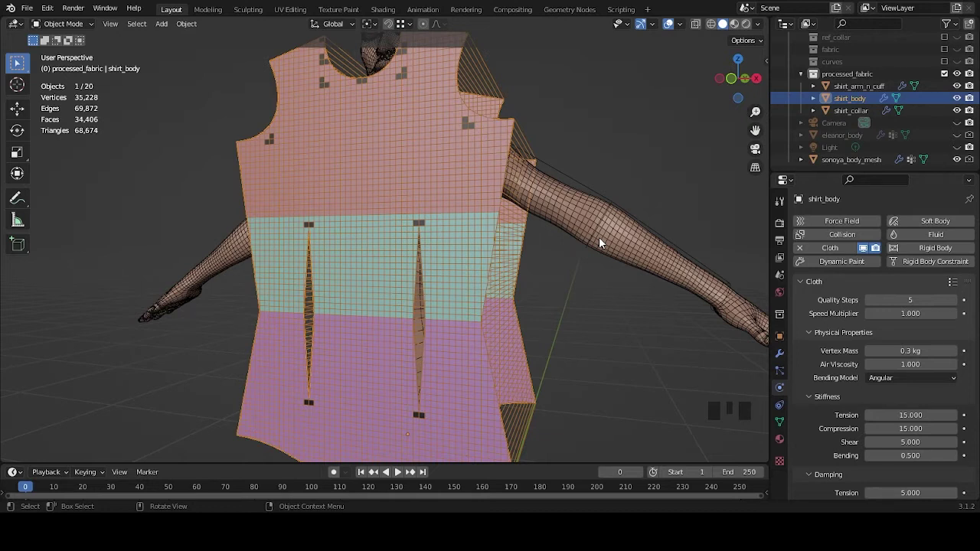
Step: Orbit the view to see the shirt's side panels
left_click_drag(589, 329, 167, 297)
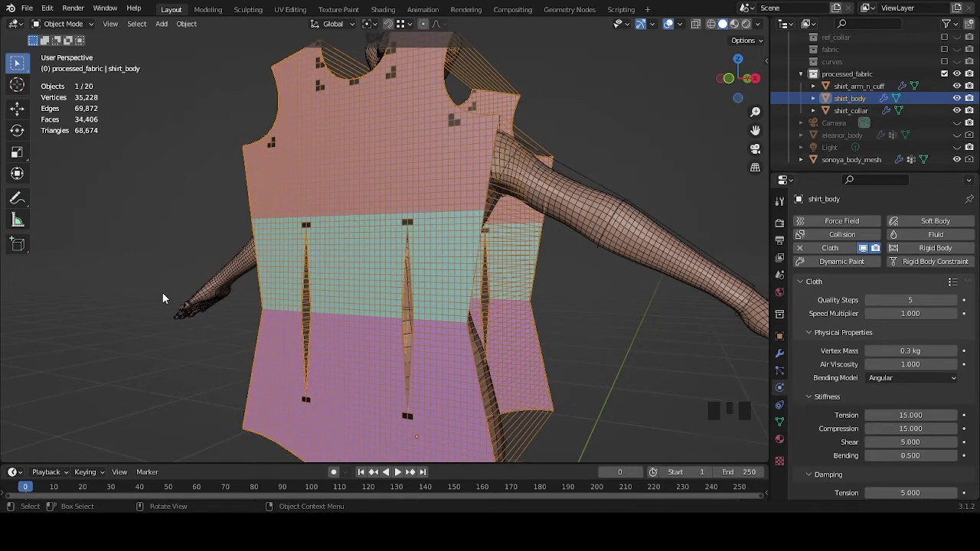
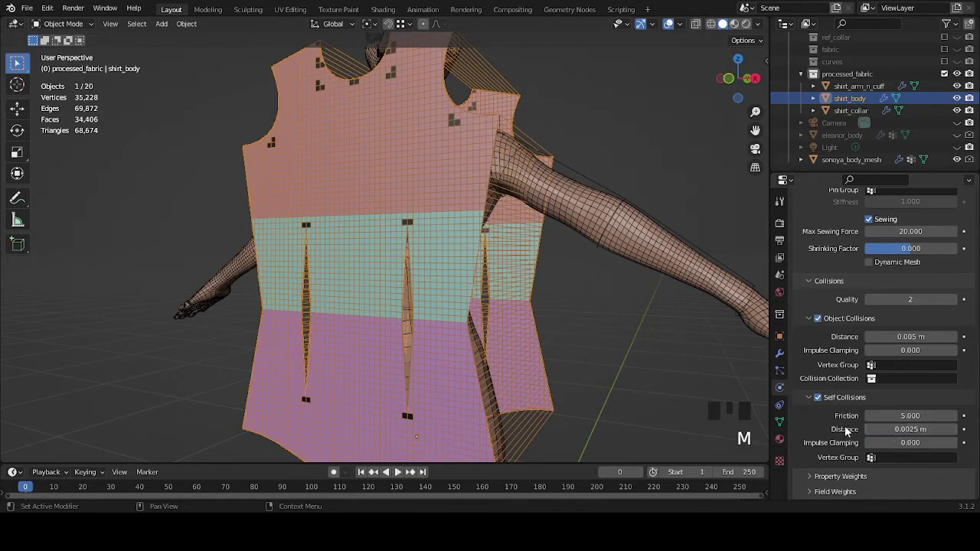
Step: Set the Cloth speed multiplier to 0.5 and frame the body
scroll("up", 3)
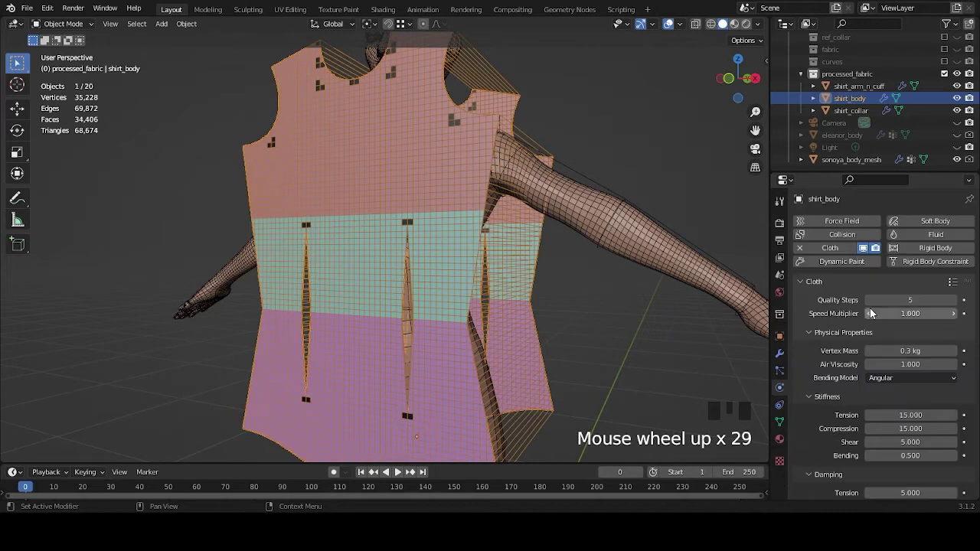
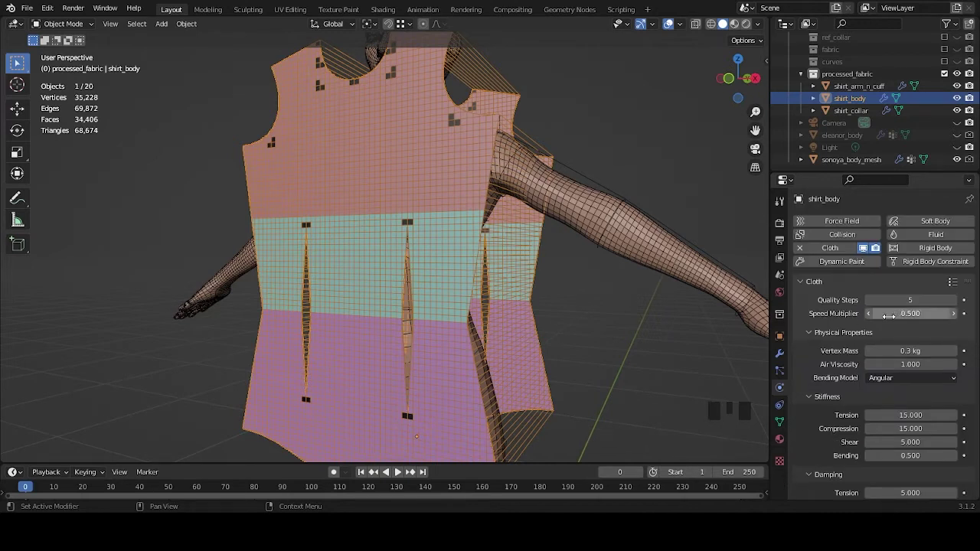
left_click_drag(623, 291, 607, 269)
scroll("down", 3)
left_click_drag(590, 291, 541, 262)
scroll("up", 3)
left_click_drag(544, 265, 543, 327)
Step: Play the cloth simulation, rewind to frame 0 and orbit to inspect the shirt's side
key("space")
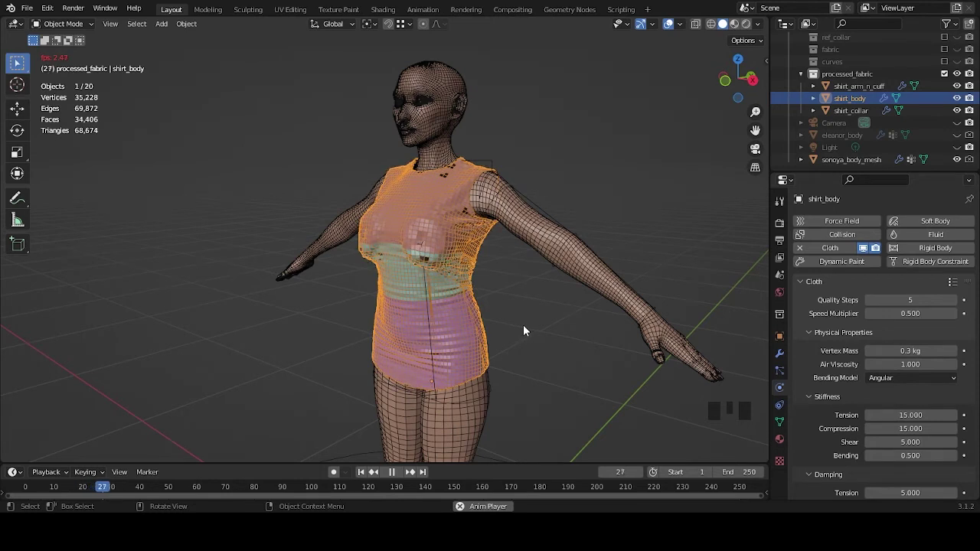
key("space")
left_click_drag(428, 329, 509, 334)
scroll("up", 3)
left_click_drag(432, 318, 475, 317)
scroll("up", 3)
left_click_drag(408, 274, 507, 293)
scroll("down", 3)
left_click(69, 492)
left_click_drag(509, 327, 568, 328)
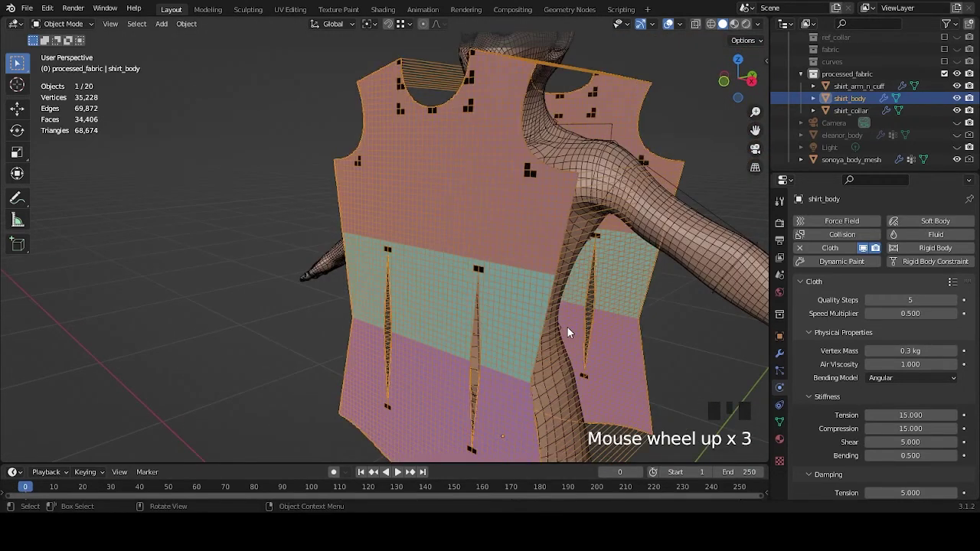
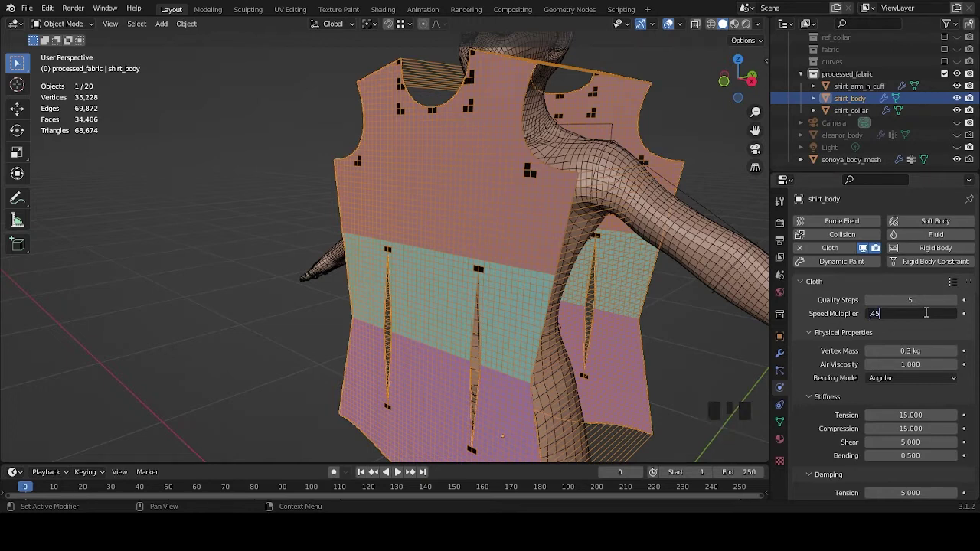
Step: Confirm the 0.4 speed multiplier and play the cloth simulation, watching the shirt front drape
key("space")
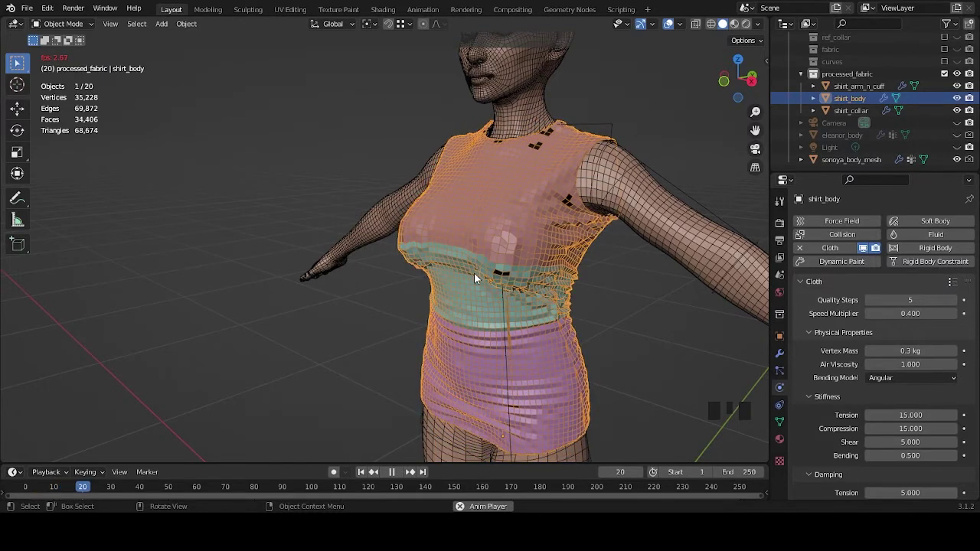
key("space")
left_click_drag(474, 281, 538, 292)
scroll("up", 3)
middle_click(465, 303)
scroll("up", 3)
left_click_drag(474, 319, 517, 315)
scroll("down", 3)
left_click_drag(422, 299, 472, 326)
scroll("down", 3)
Step: Resume and pause playback through frame 50 to inspect the drape at the shirt's waist
key("space")
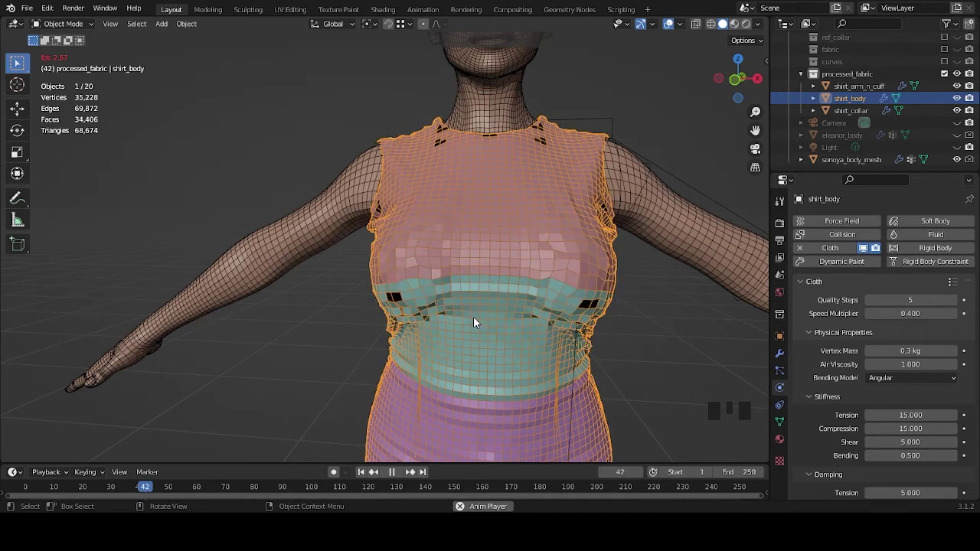
key("space")
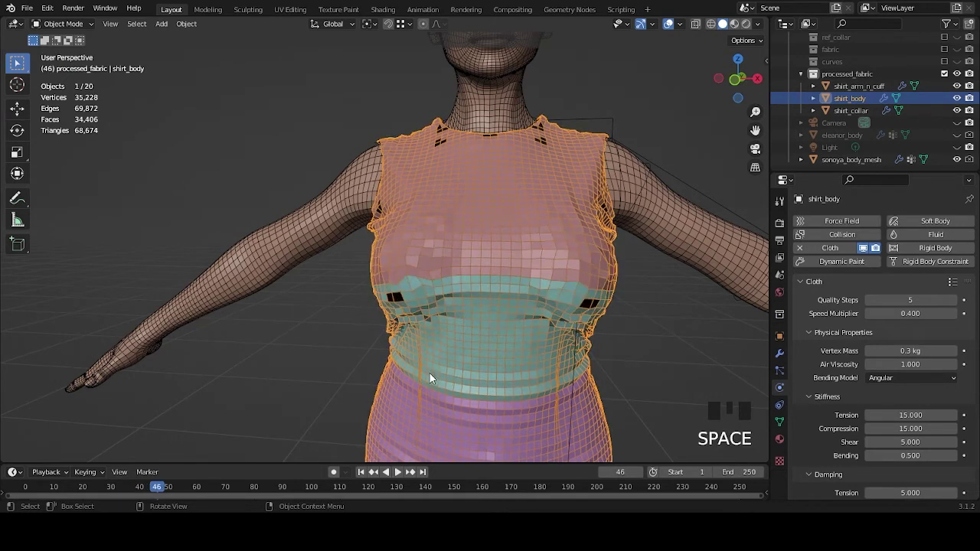
left_click_drag(167, 495, 183, 472)
key("space")
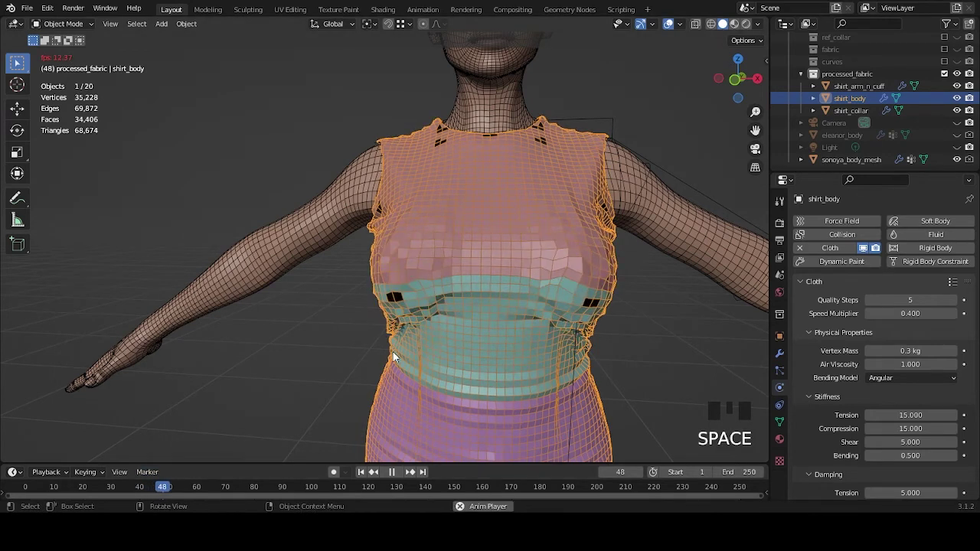
key("space")
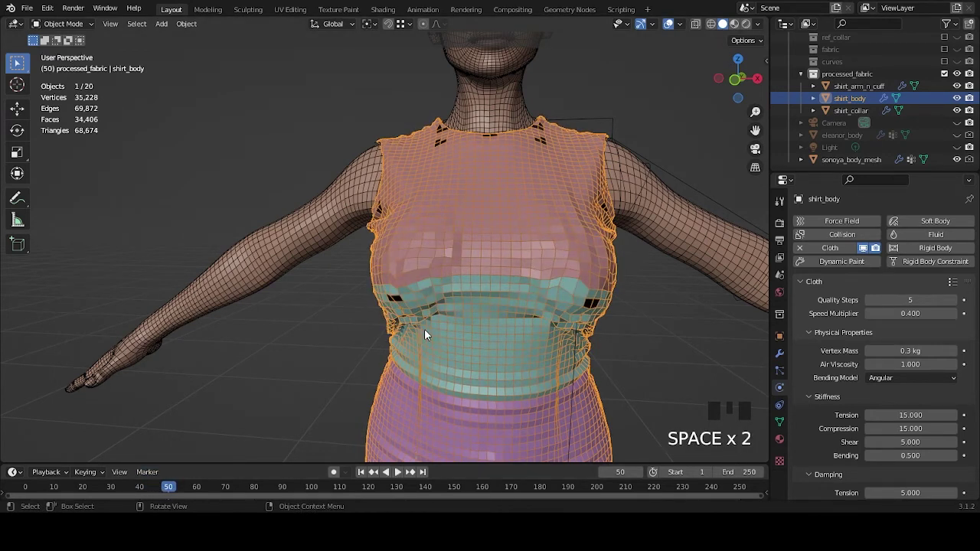
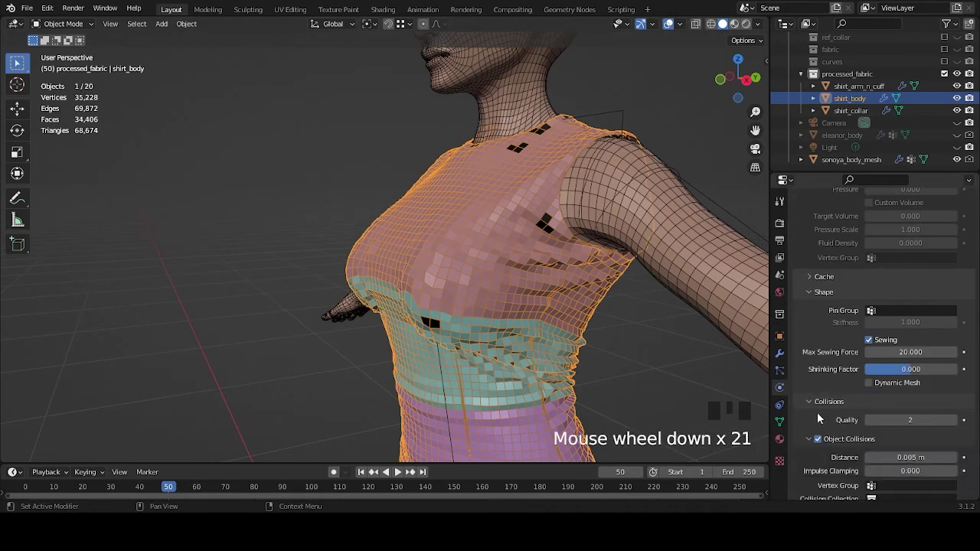
Step: With sewing force at 0, rewind to frame 0 and replay the cloth simulation to frame 33
scroll("down", 3)
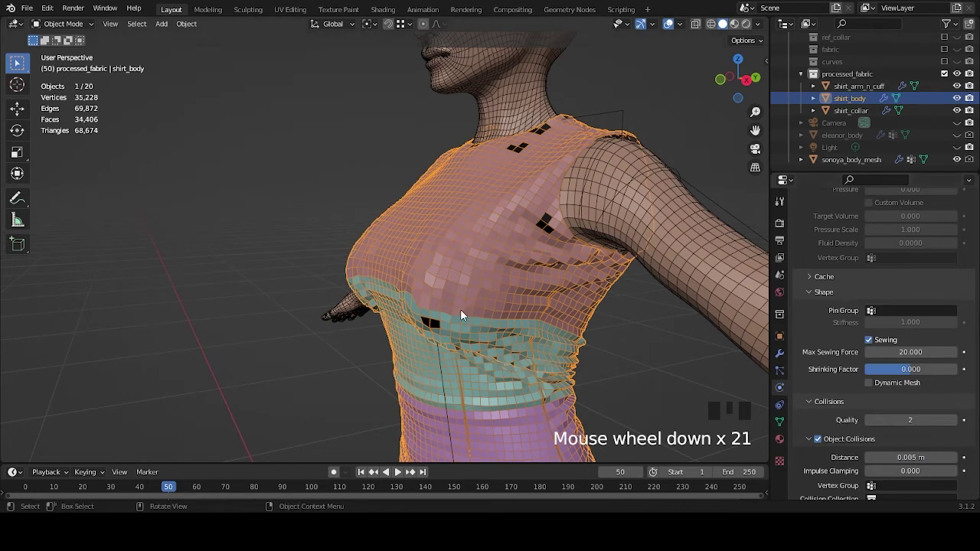
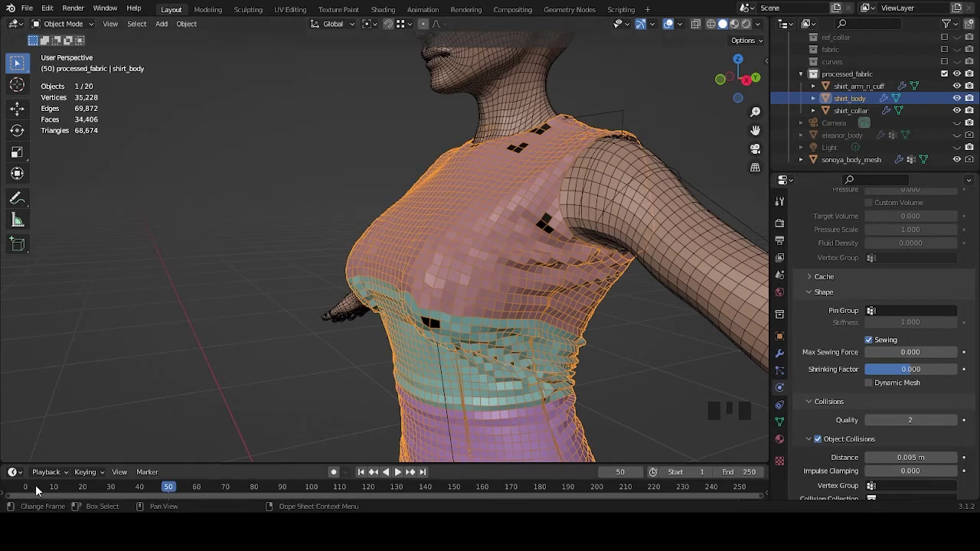
left_click_drag(42, 486, 421, 318)
scroll("down", 3)
left_click_drag(448, 323, 487, 296)
key("space")
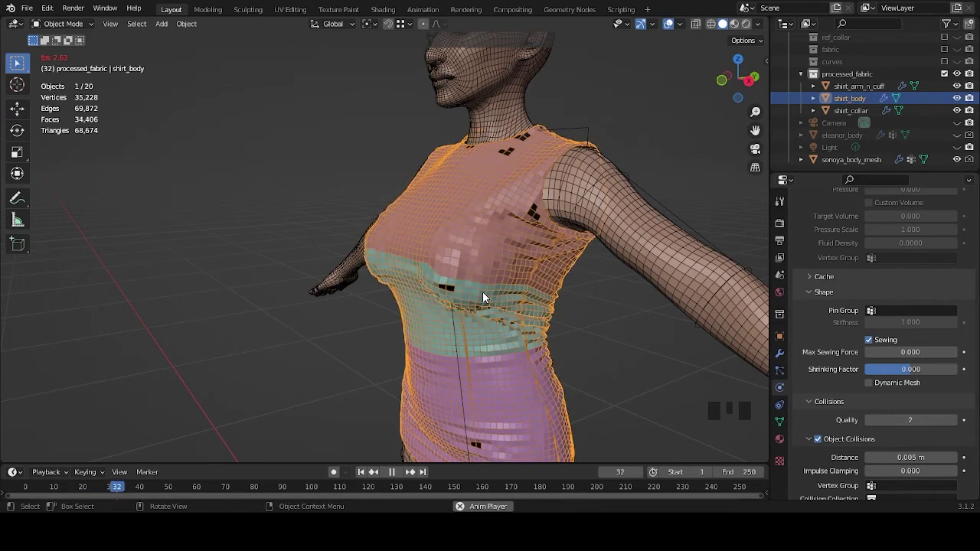
key("space")
Step: Orbit and zoom out to view the whole body wearing the wrapped shirt
left_click_drag(447, 300, 465, 315)
scroll("up", 3)
left_click_drag(455, 314, 448, 318)
scroll("up", 3)
left_click_drag(445, 330, 536, 313)
scroll("down", 3)
left_click_drag(372, 314, 486, 324)
scroll("down", 3)
scroll("down", 3)
scroll("down", 3)
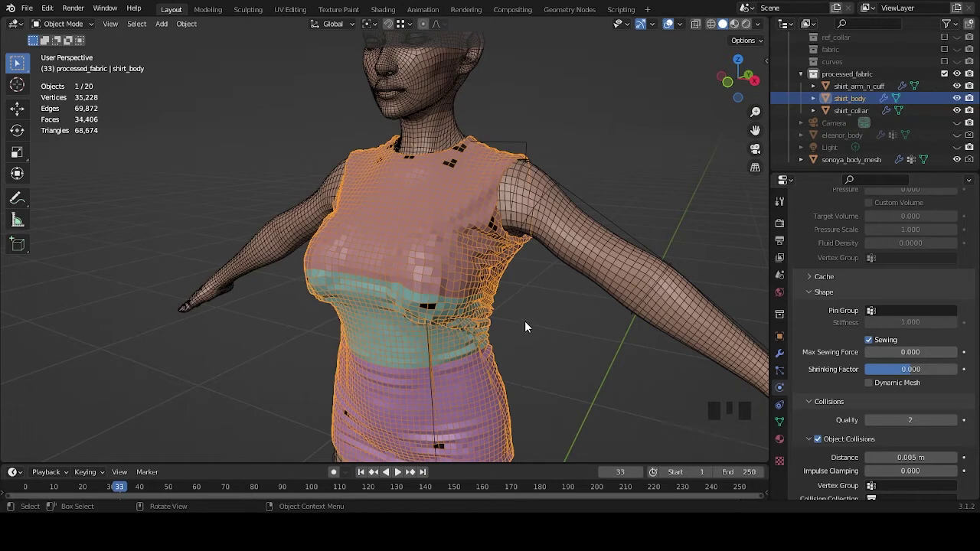
scroll("down", 3)
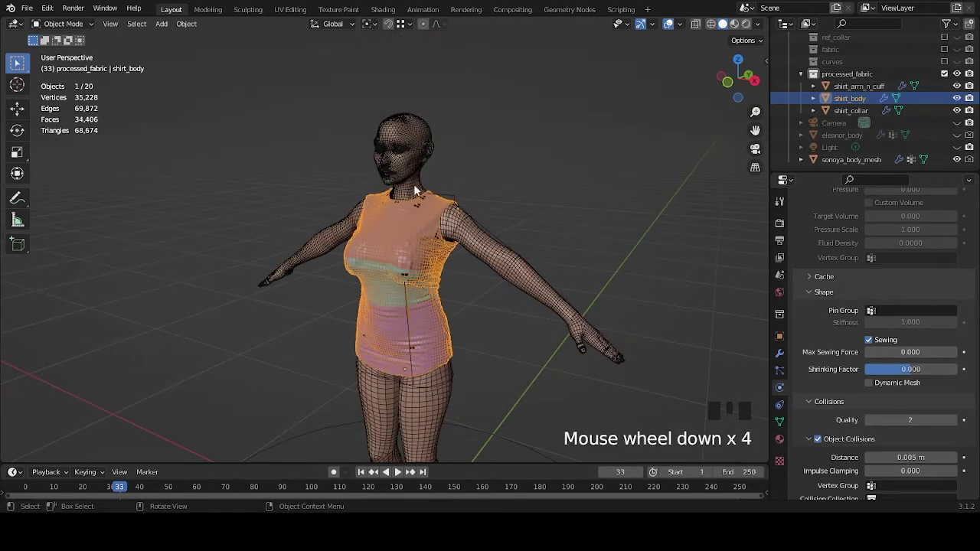
Step: Raise Max Sewing Force to 1 then 2 and replay the simulation to see the panels pull in
scroll("up", 3)
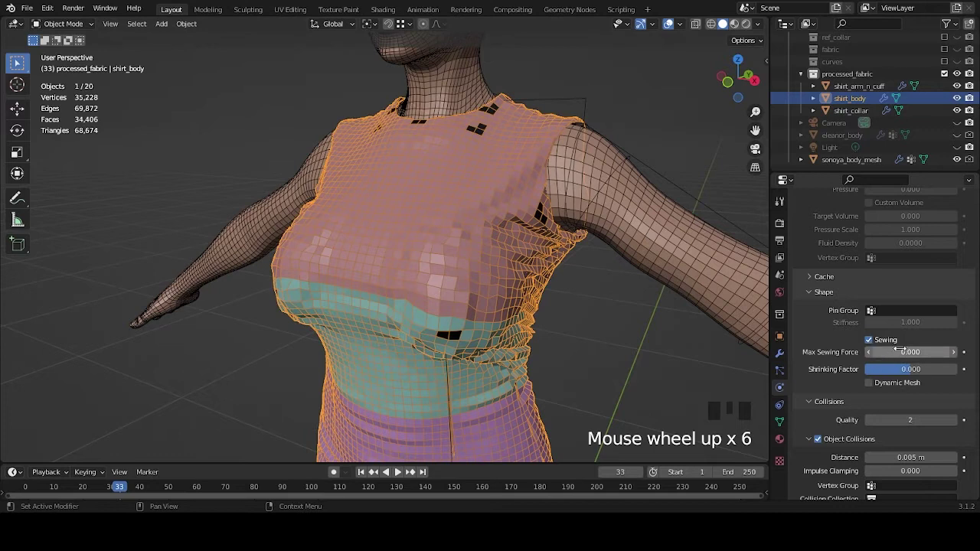
scroll("up", 3)
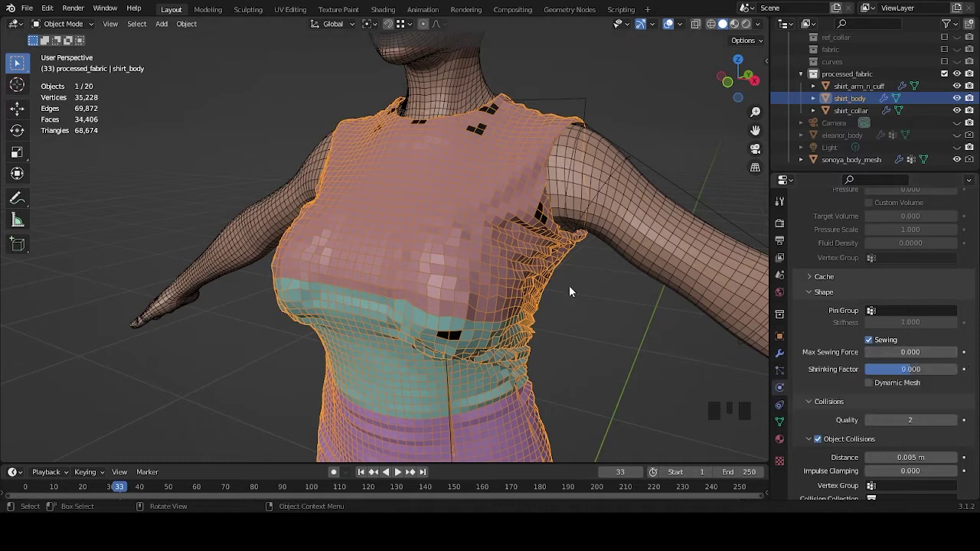
scroll("down", 3)
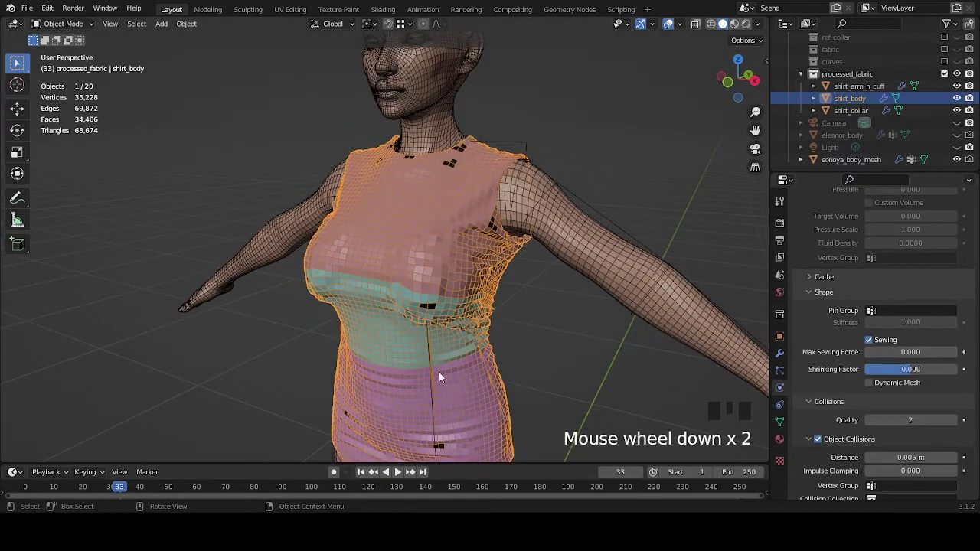
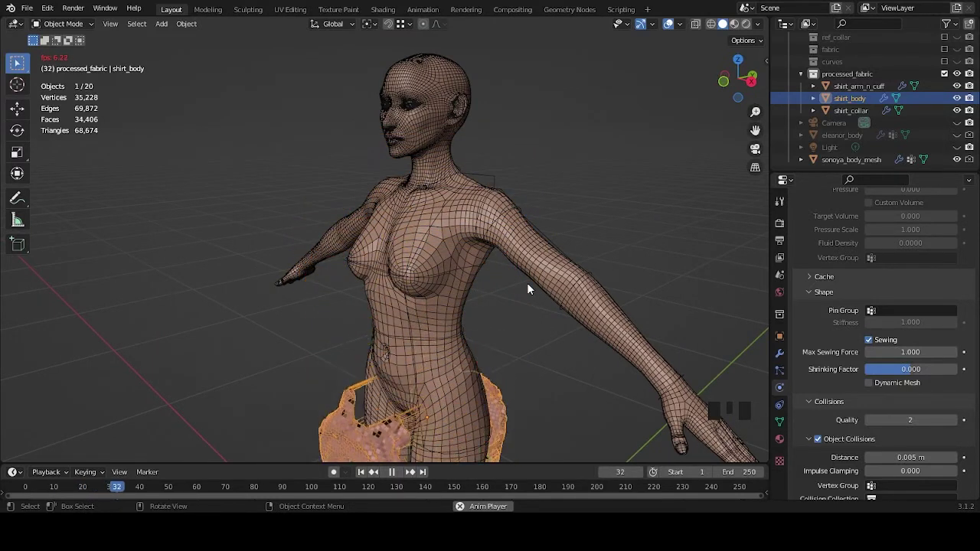
scroll("down", 3)
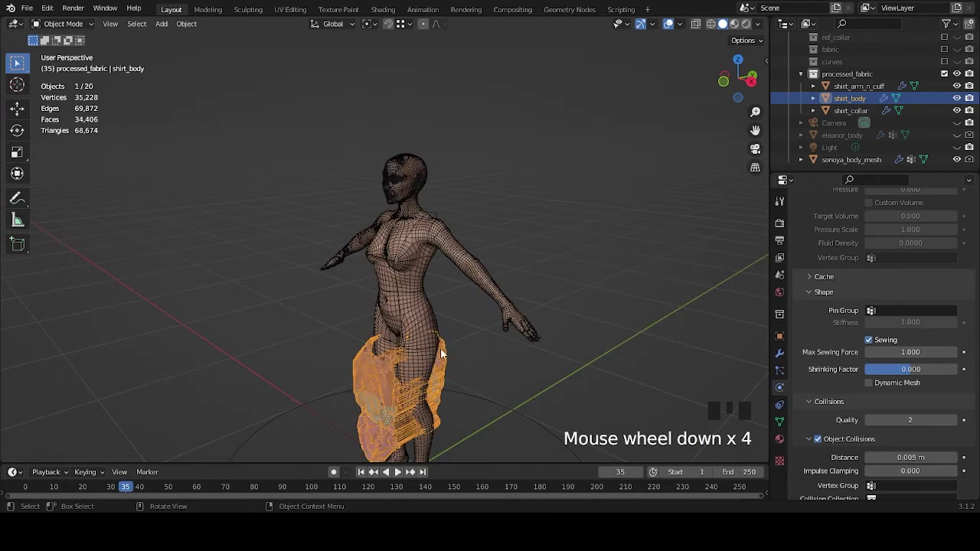
left_click_drag(484, 389, 55, 486)
left_click_drag(54, 486, 535, 211)
key("space")
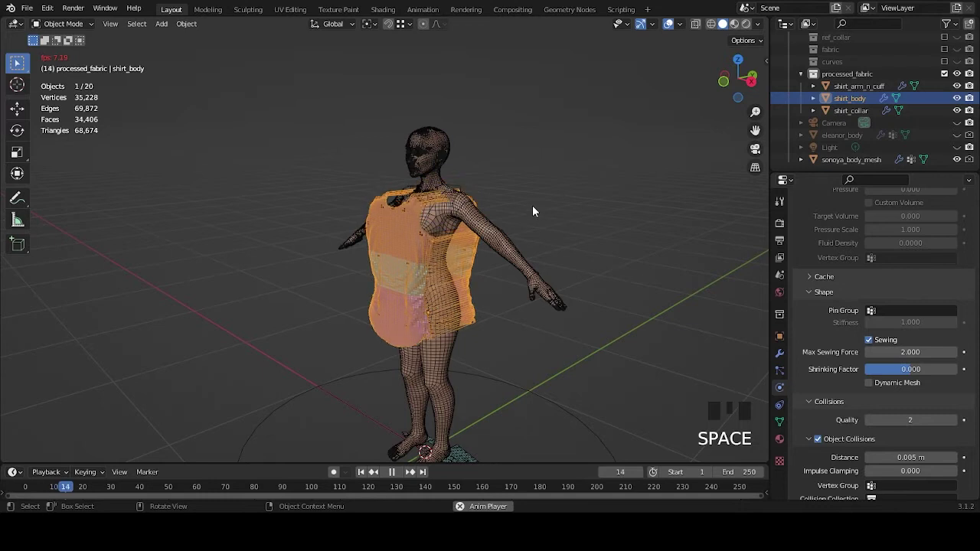
key("space")
Step: Raise Max Sewing Force further to 5 and beyond, replaying and inspecting the torso wrap
left_click_drag(34, 486, 477, 286)
key("space")
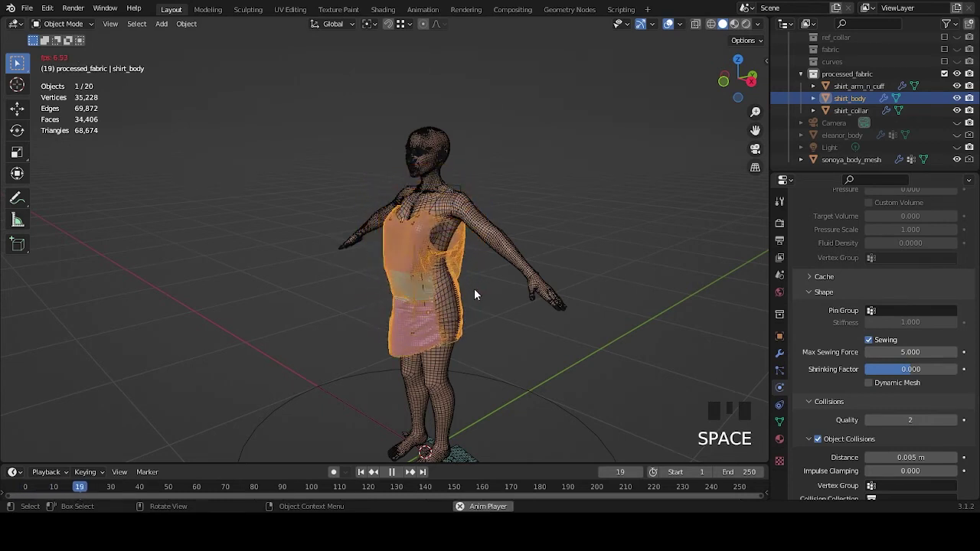
key("space")
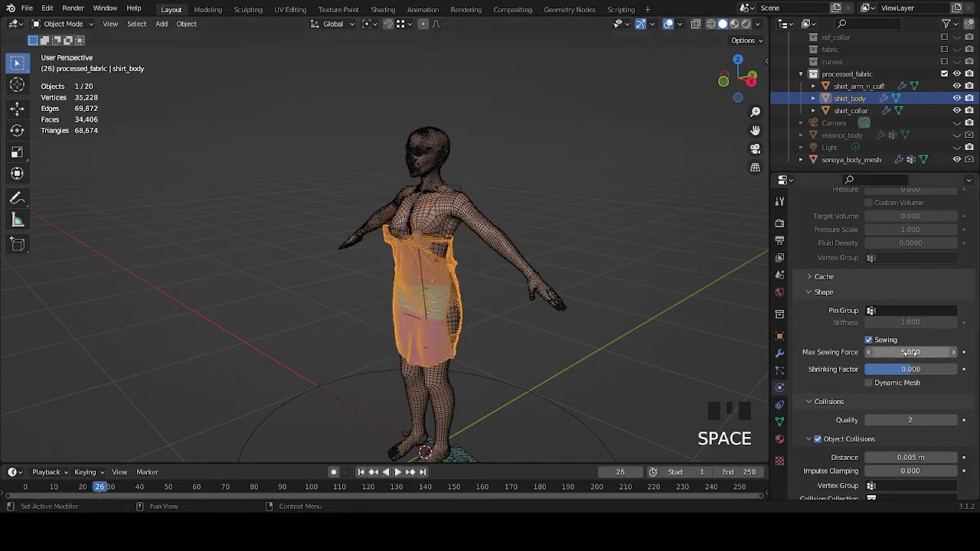
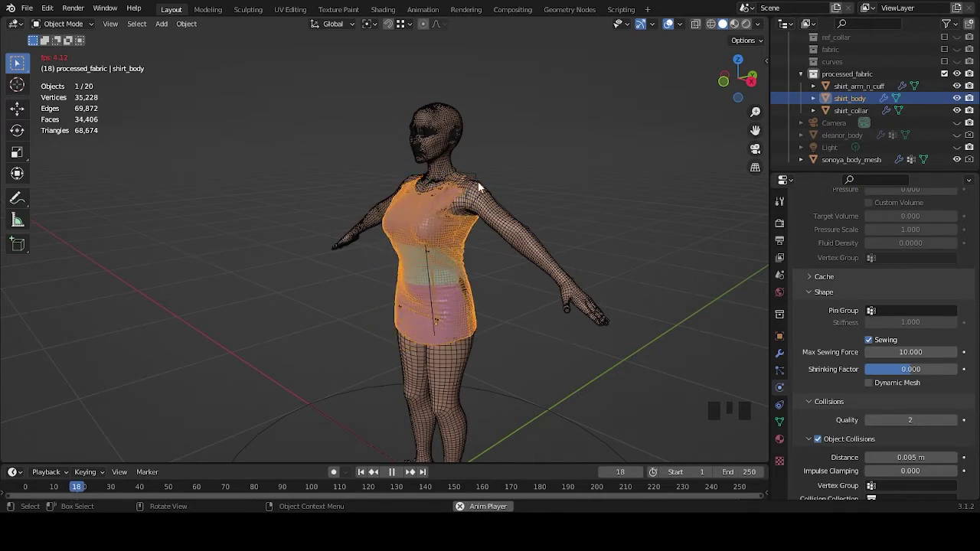
scroll("up", 3)
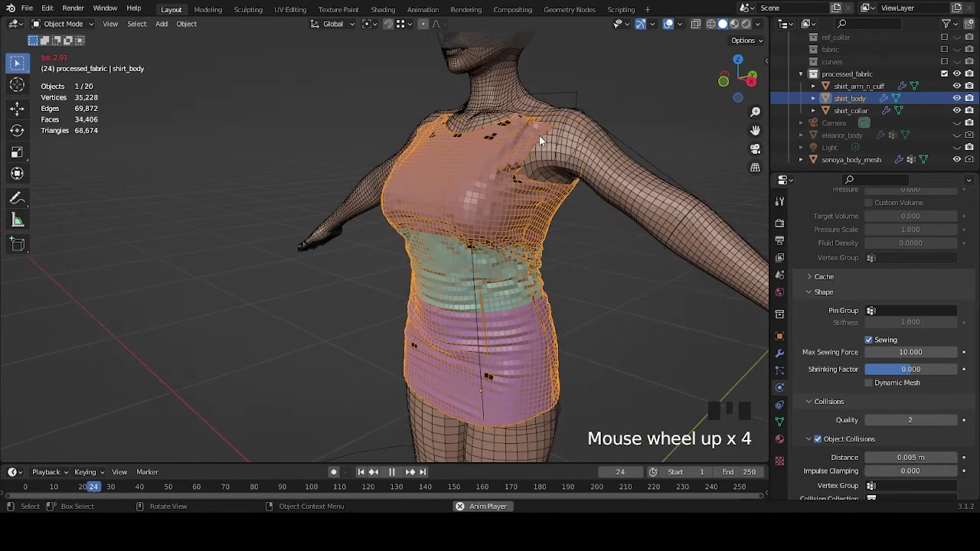
scroll("up", 3)
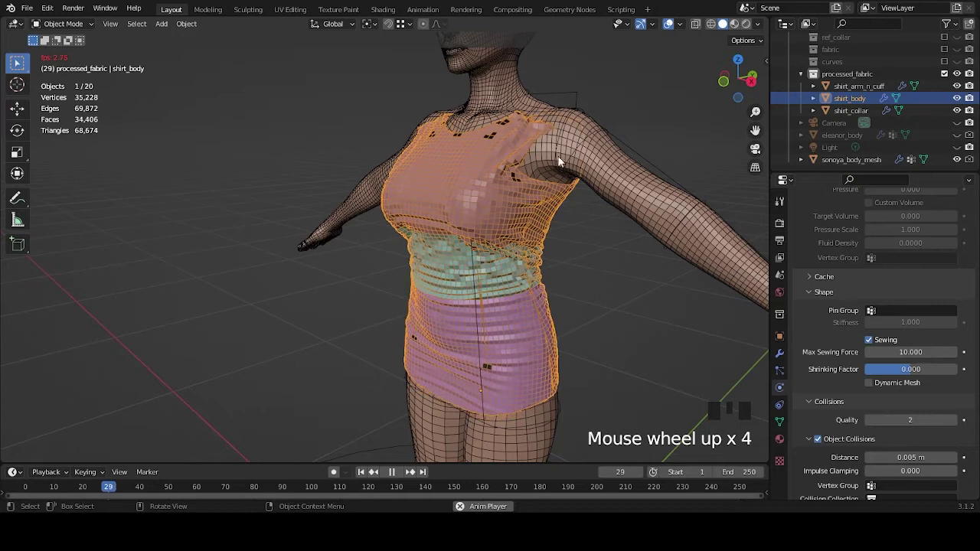
left_click_drag(542, 185, 514, 170)
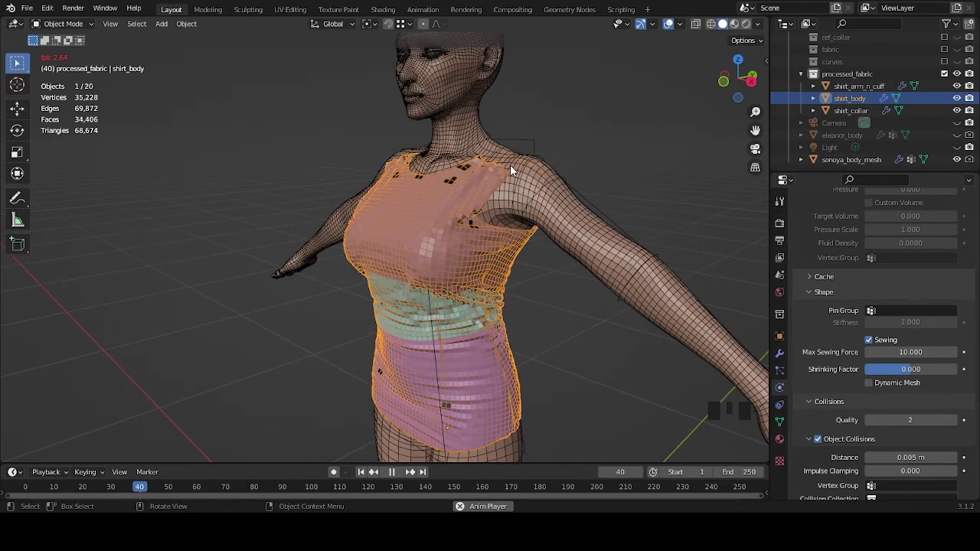
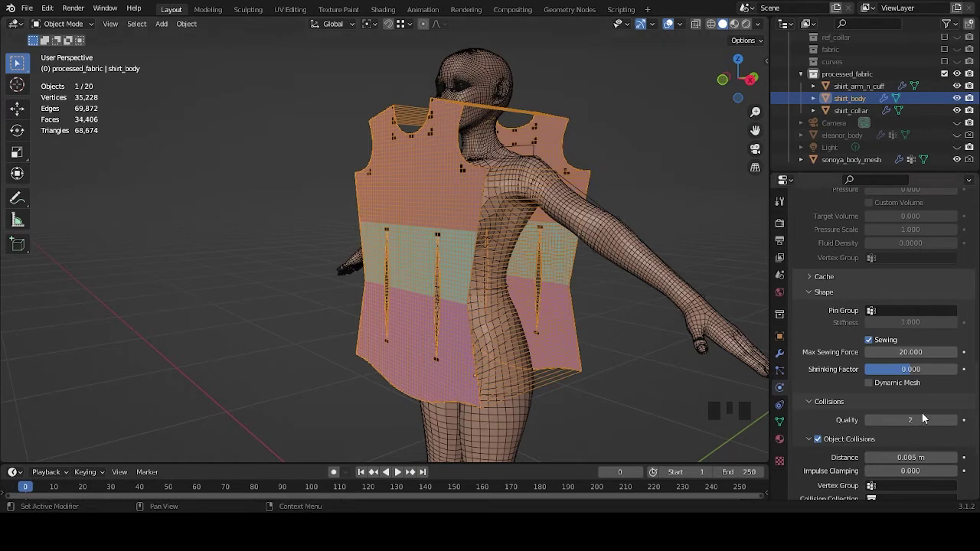
Step: With sewing force 20, scroll to the Collisions settings and run the simulation to frame 32
scroll("down", 3)
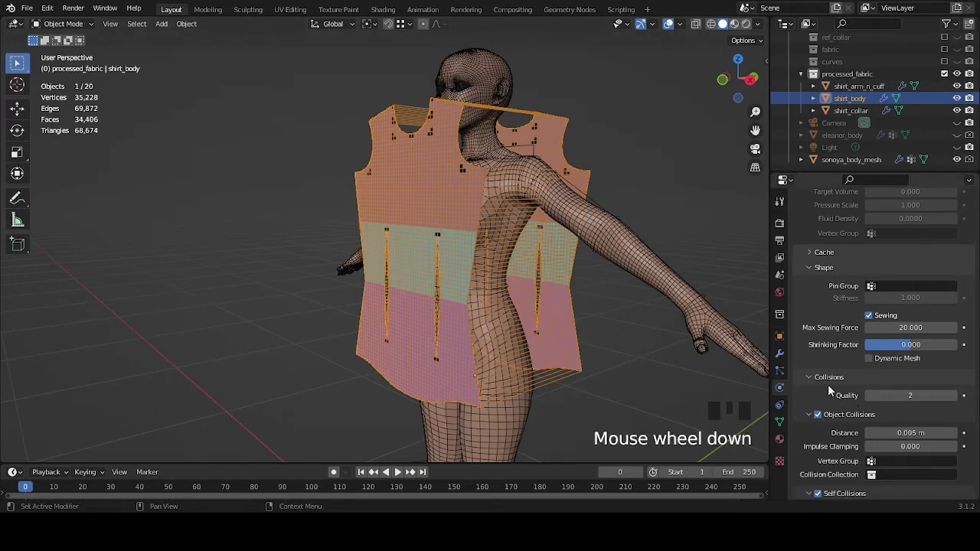
scroll("down", 3)
left_click_drag(903, 409, 919, 440)
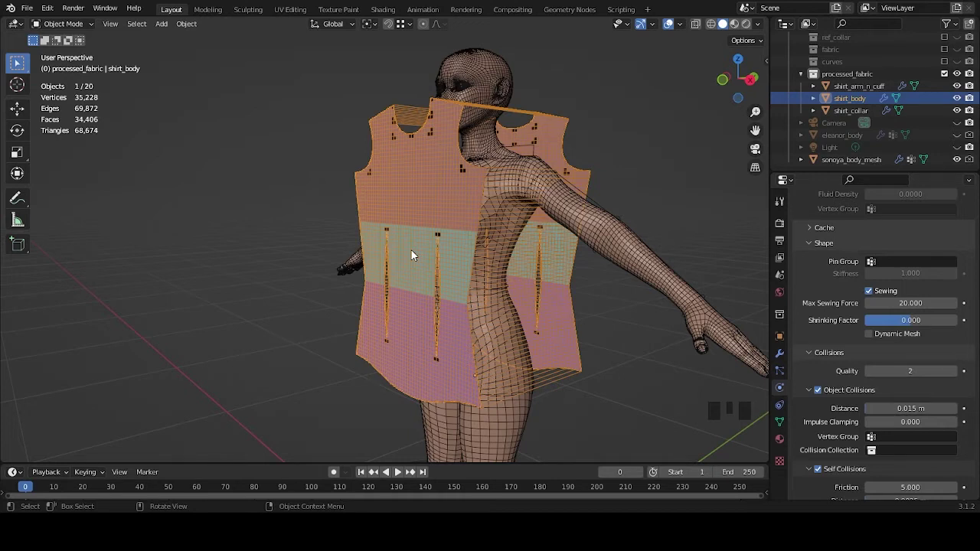
key("space")
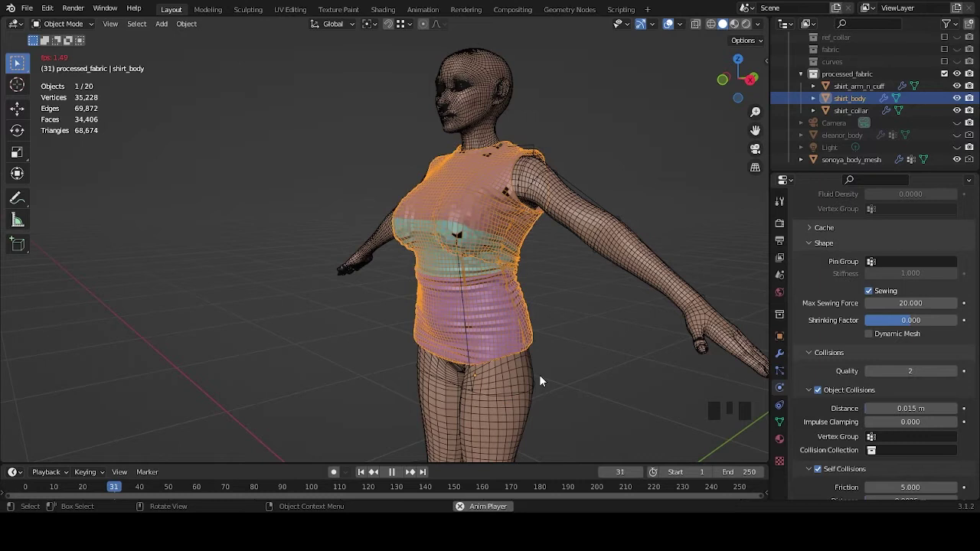
key("space")
Step: Deselect the shirt and zoom the view onto the shoulder seam to inspect the fit
left_click_drag(555, 235, 520, 315)
scroll("up", 3)
left_click_drag(487, 331, 597, 192)
left_click(597, 192)
middle_click(528, 268)
scroll("down", 3)
left_click_drag(528, 282, 591, 295)
scroll("up", 3)
left_click_drag(610, 292, 569, 308)
scroll("up", 3)
left_click_drag(524, 249, 434, 202)
scroll("up", 3)
Step: Select sonoya_body_mesh to check its Collision panel, reselect shirt_body and view the draped shirt from the front
left_click_drag(460, 211, 523, 170)
left_click(523, 170)
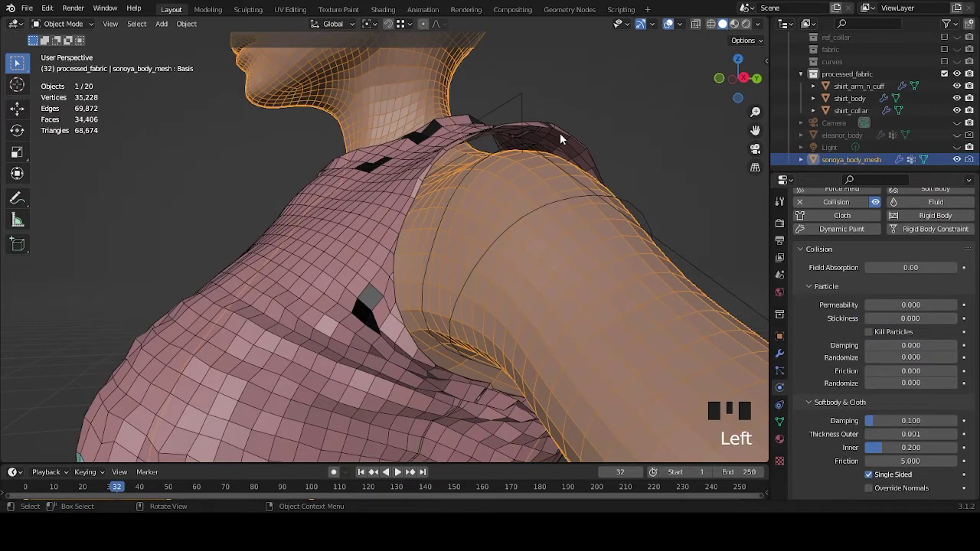
left_click(562, 134)
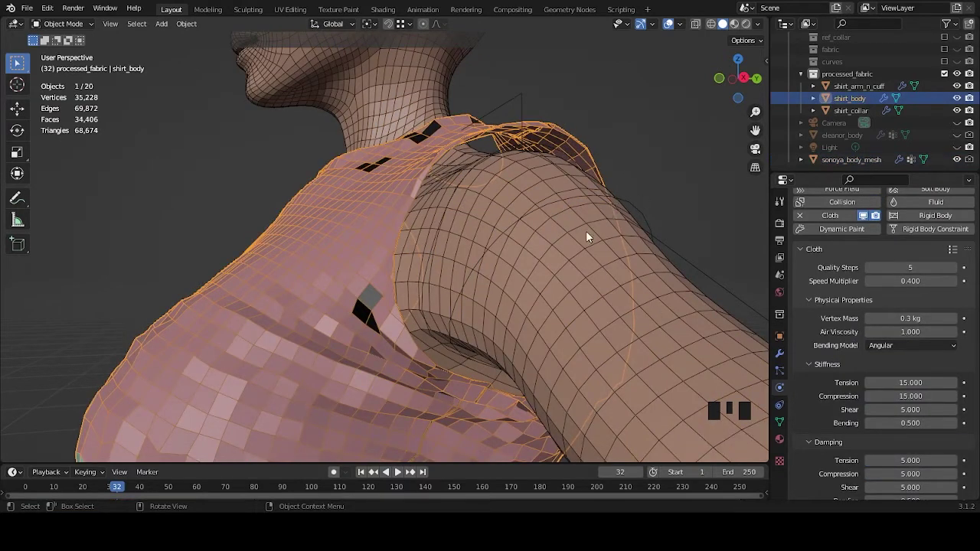
middle_click(565, 162)
scroll("down", 3)
left_click_drag(460, 238, 646, 281)
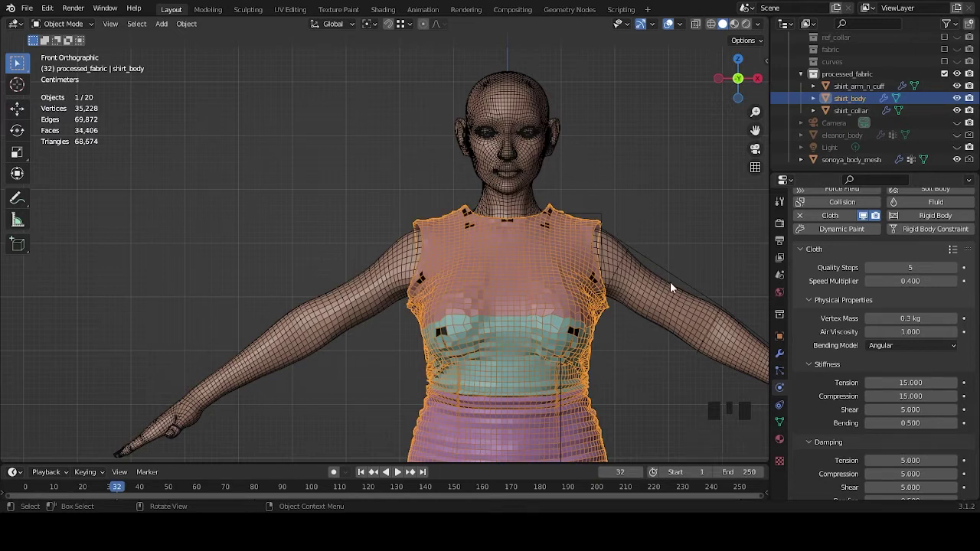
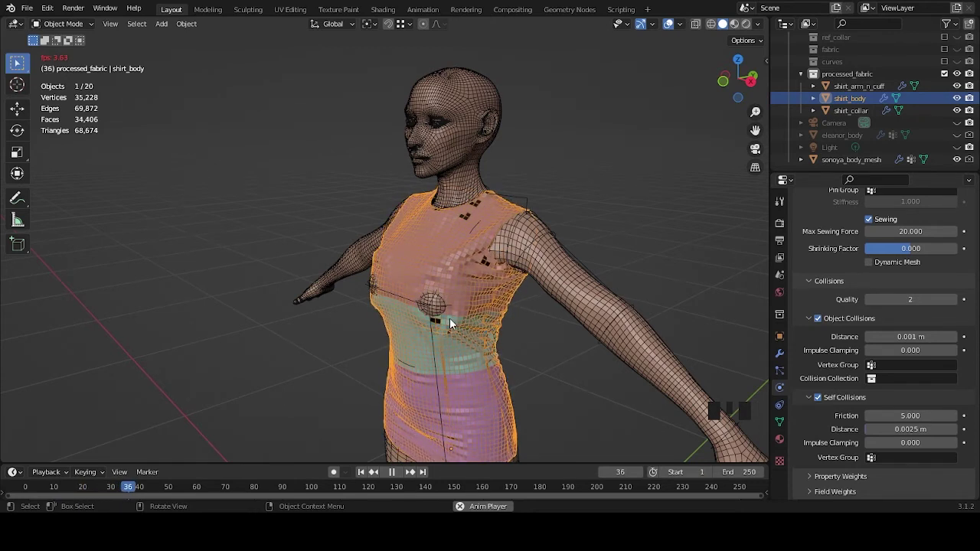
Step: Stop the running simulation and rewind to frame 0 for a rerun with 0.005 m object collision distance
left_click_drag(572, 266, 515, 291)
scroll("up", 3)
key("space")
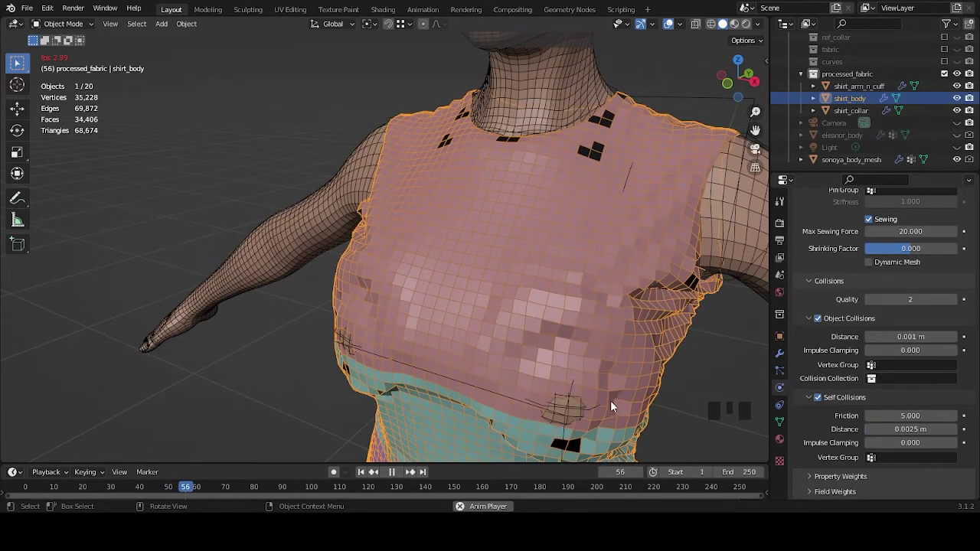
key("space")
left_click_drag(628, 384, 536, 186)
scroll("down", 3)
left_click_drag(535, 187, 88, 488)
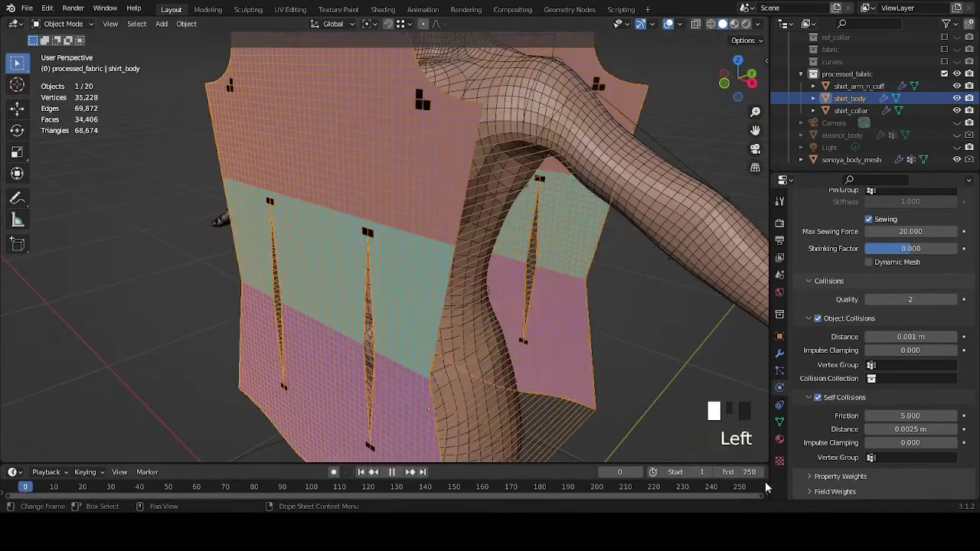
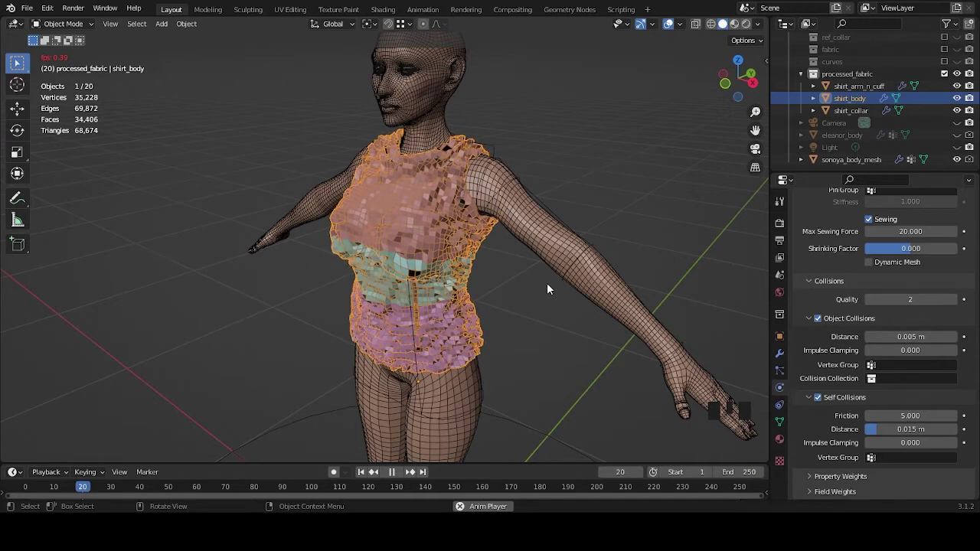
Step: Pause the new cloth run at frame 21 with the shirt wrapped around the torso
key("space")
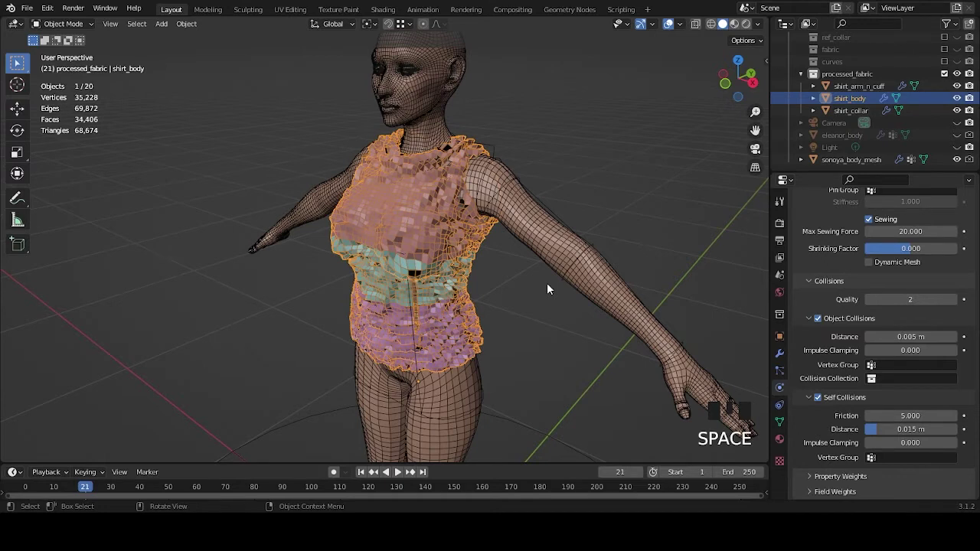
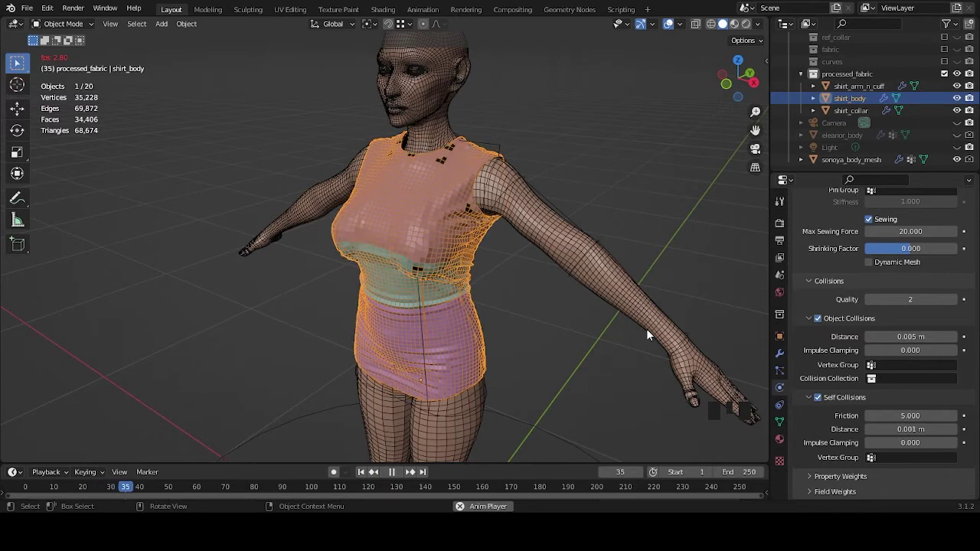
Step: Stop playback and inspect the draped shirt from the side and straight from the front
key("space")
left_click_drag(634, 248, 585, 258)
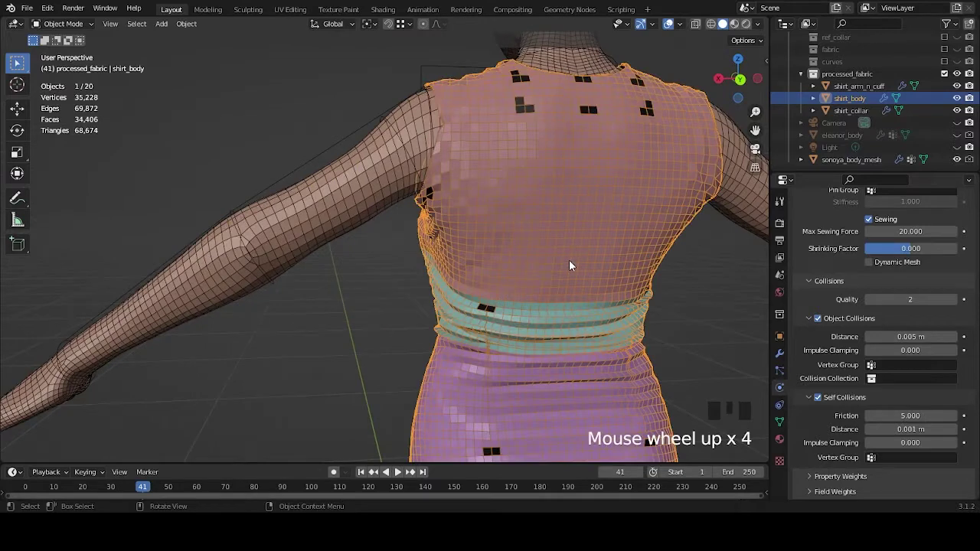
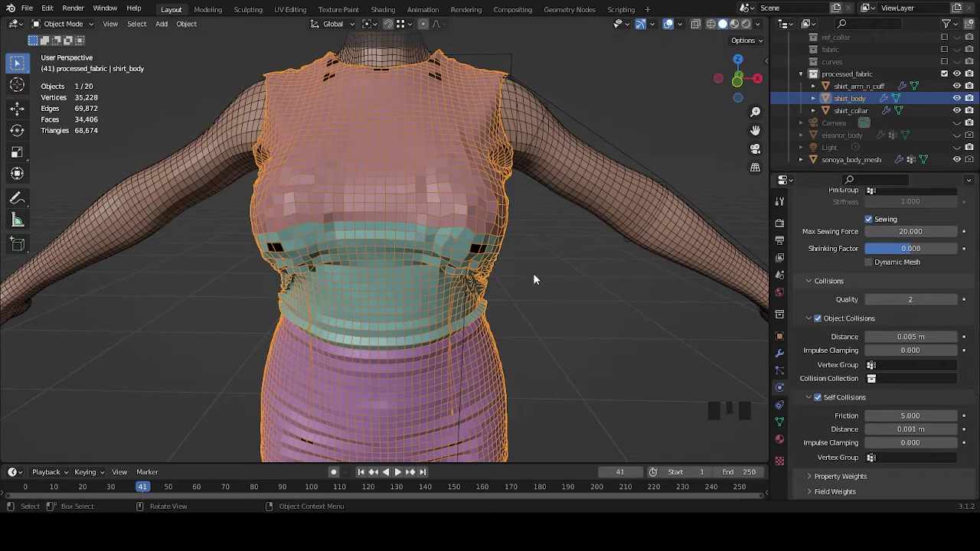
left_click_drag(556, 256, 515, 266)
scroll("down", 3)
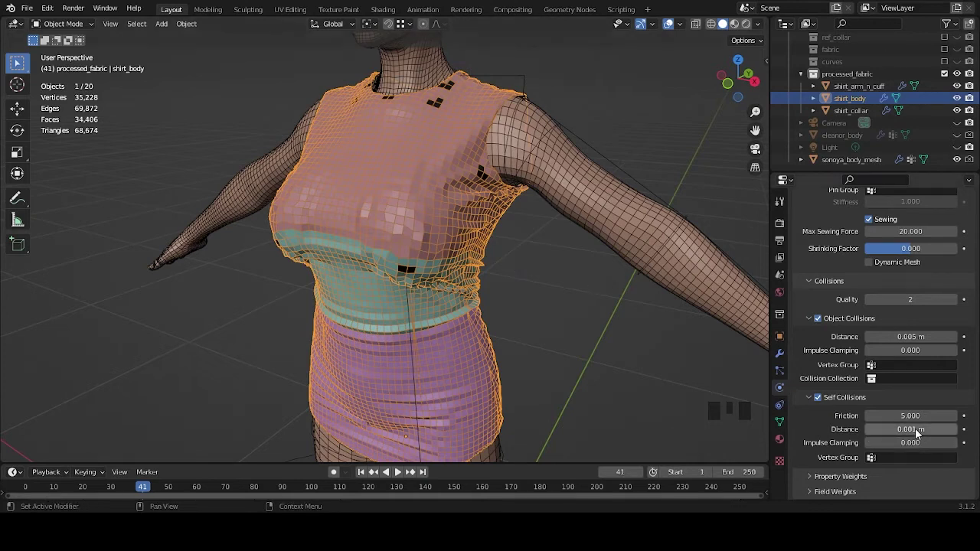
left_click_drag(542, 315, 919, 396)
left_click_drag(481, 282, 547, 287)
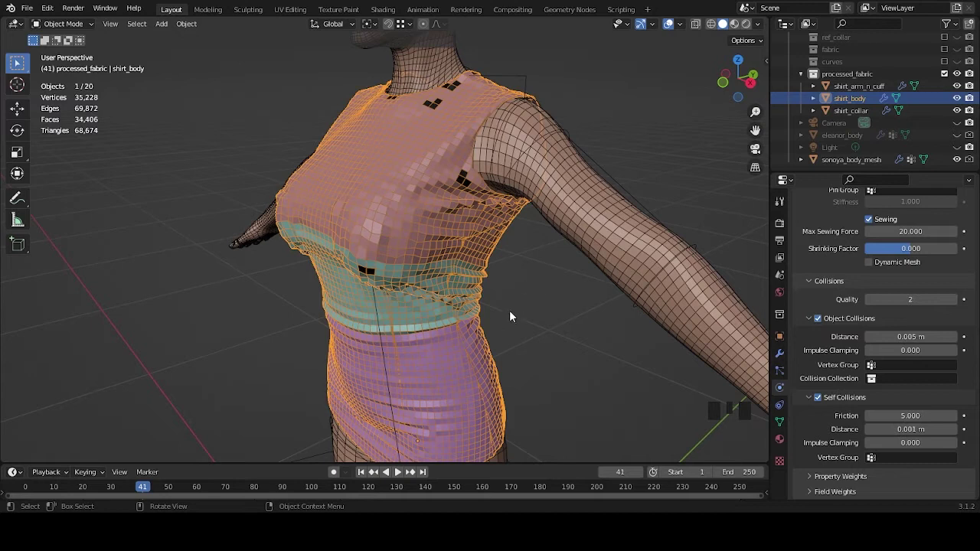
left_click_drag(469, 308, 487, 293)
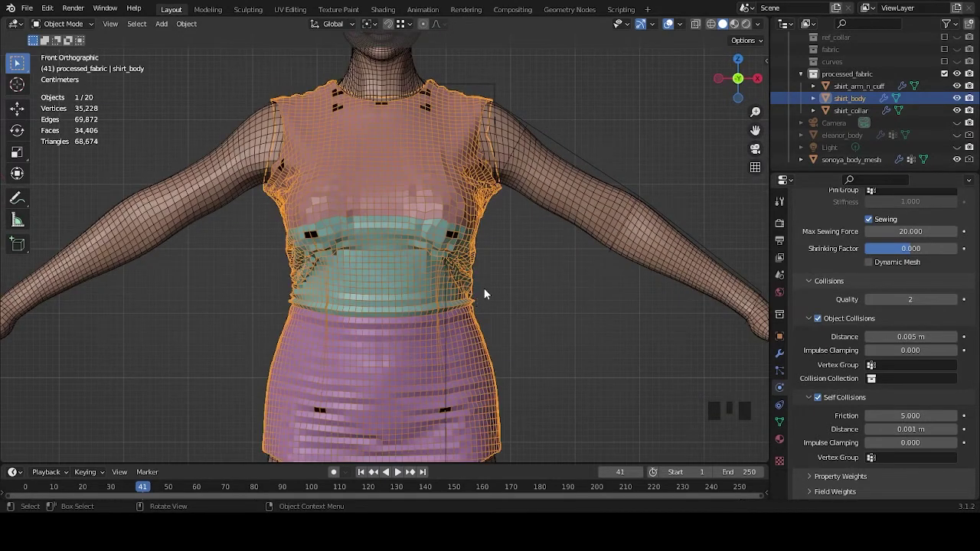
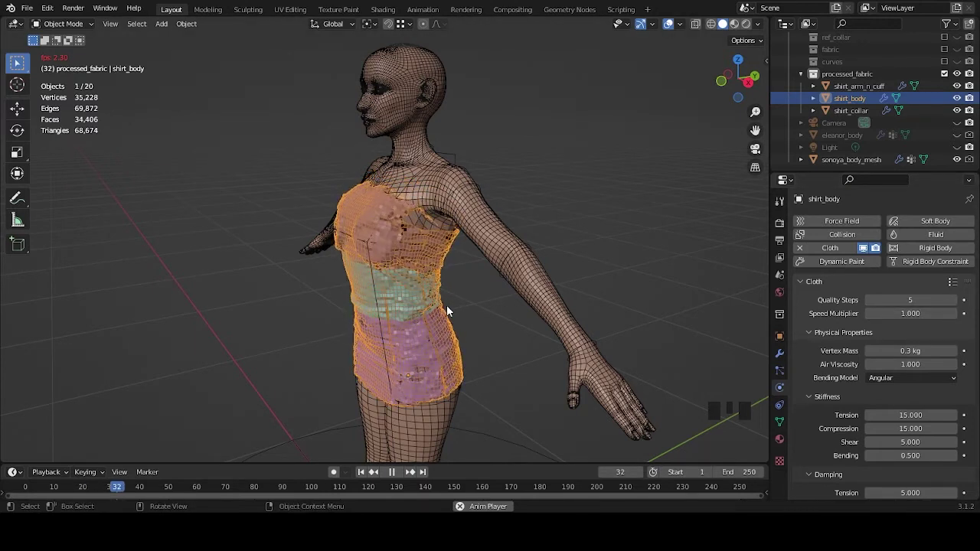
Step: Replay the cloth simulation while orbiting around the figure, then stop it
key("space")
left_click_drag(464, 316, 50, 493)
left_click_drag(50, 492, 423, 302)
left_click_drag(423, 302, 451, 309)
key("space")
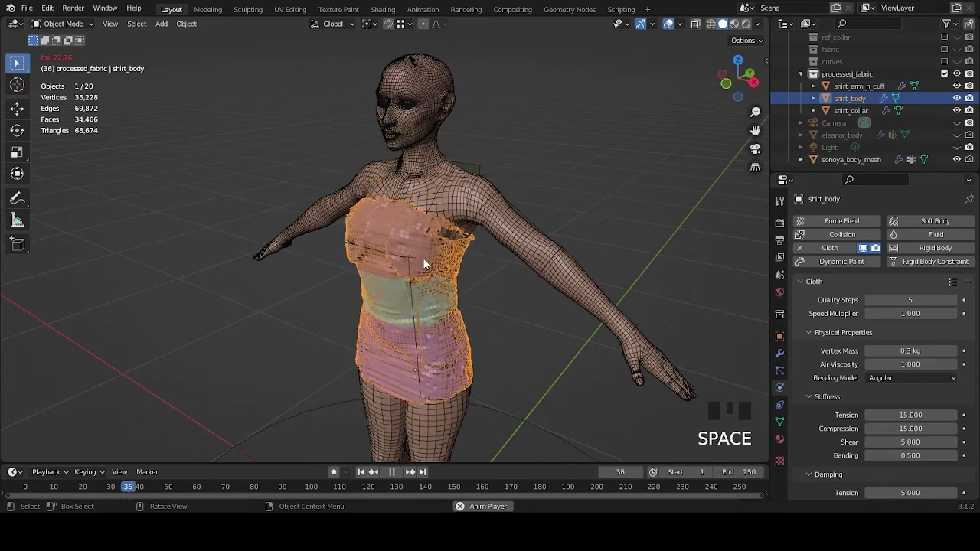
Step: Lower the Speed Multiplier to 0.5 then 0.4 and rerun the simulation to frame 50
left_click_drag(42, 487, 598, 282)
left_click_drag(598, 282, 575, 277)
key("space")
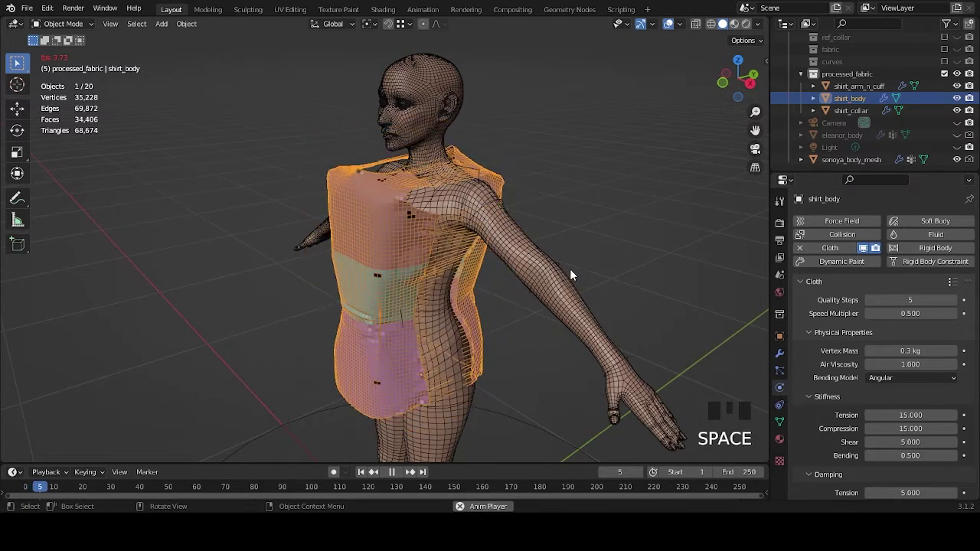
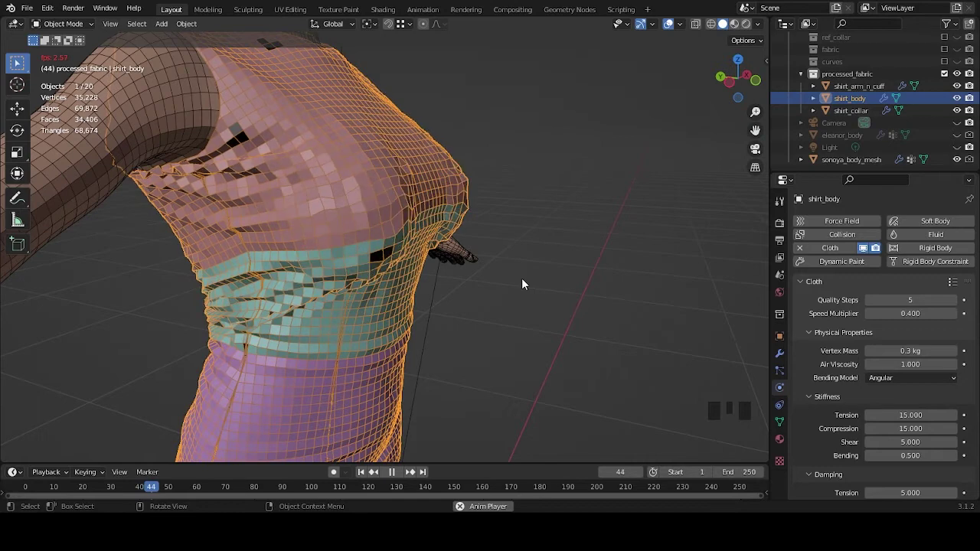
key("space")
Step: Frame the whole figure frontally and turn off the wireframe overlay
left_click_drag(566, 309, 483, 302)
scroll("down", 3)
scroll("down", 3)
left_click(574, 326)
left_click_drag(558, 332, 482, 337)
left_click(481, 338)
left_click_drag(683, 22, 493, 241)
left_click_drag(494, 241, 907, 110)
scroll("up", 3)
left_click(957, 78)
left_click(950, 75)
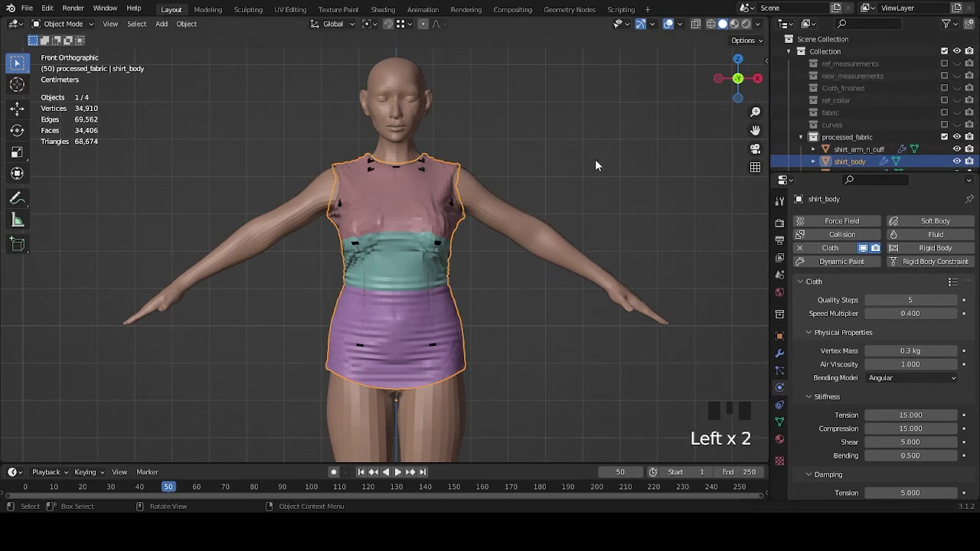
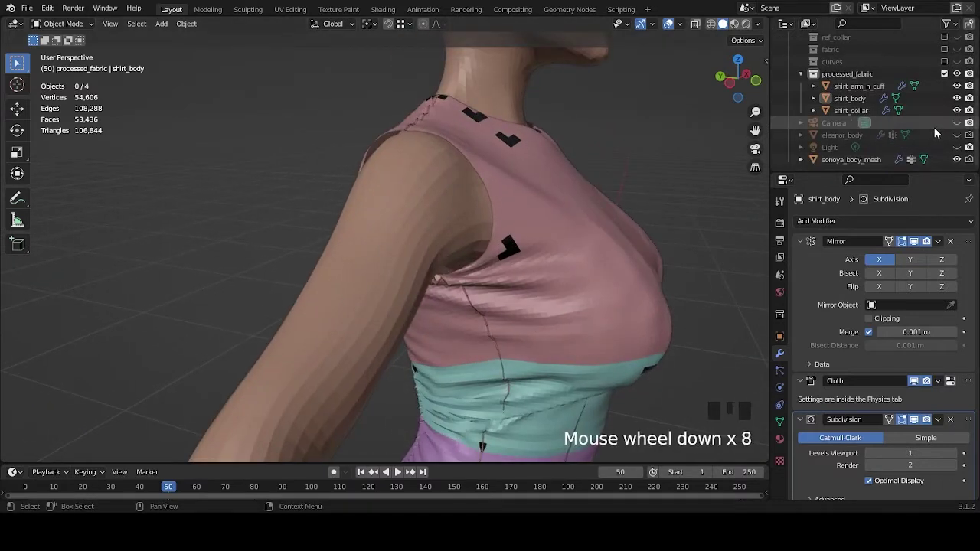
Step: Set the shirt body's Subdivision modifier levels and view the smoothed shirt from the side
left_click(958, 162)
left_click(958, 160)
double_click(959, 102)
left_click_drag(616, 221, 855, 134)
Step: Select eleanor_body and check its Subdivision and Collision physics settings
left_click(854, 134)
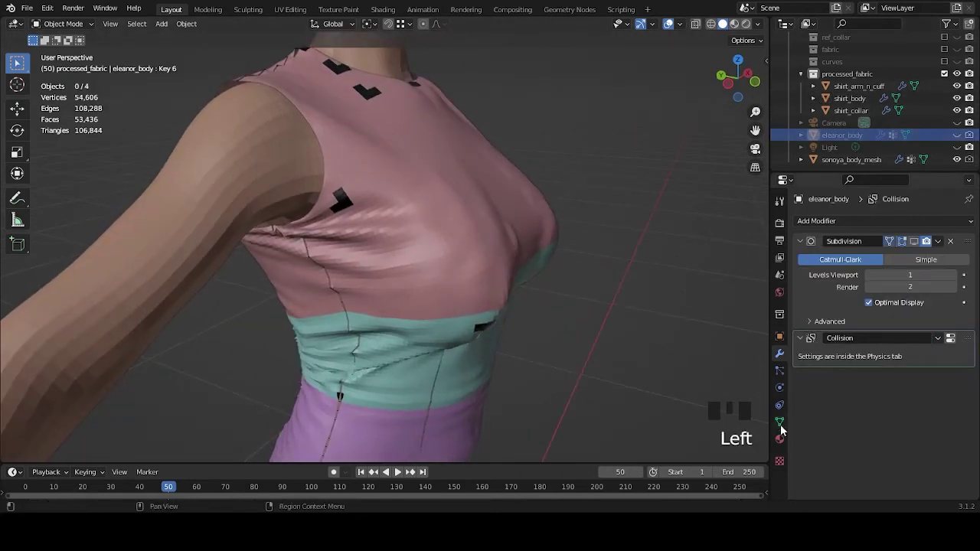
left_click(780, 386)
left_click(780, 373)
left_click(780, 388)
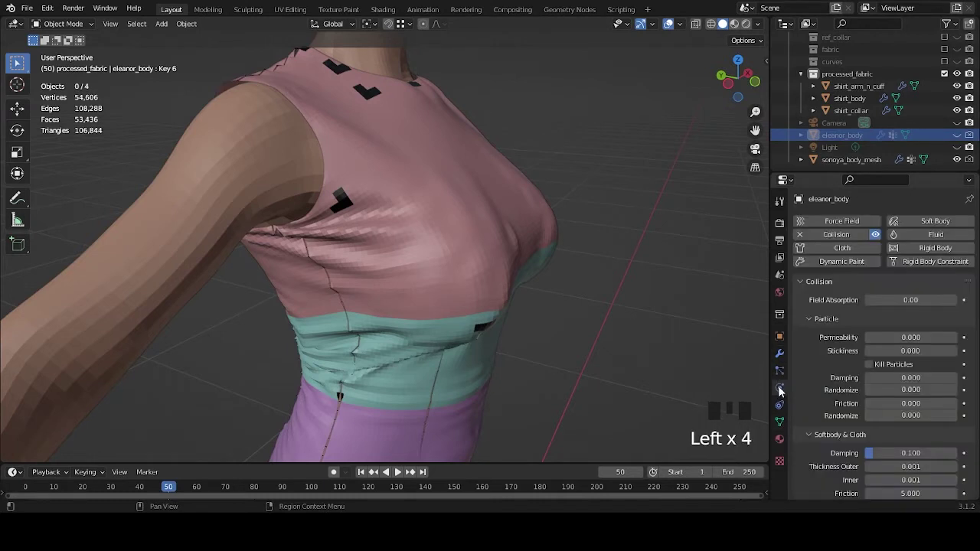
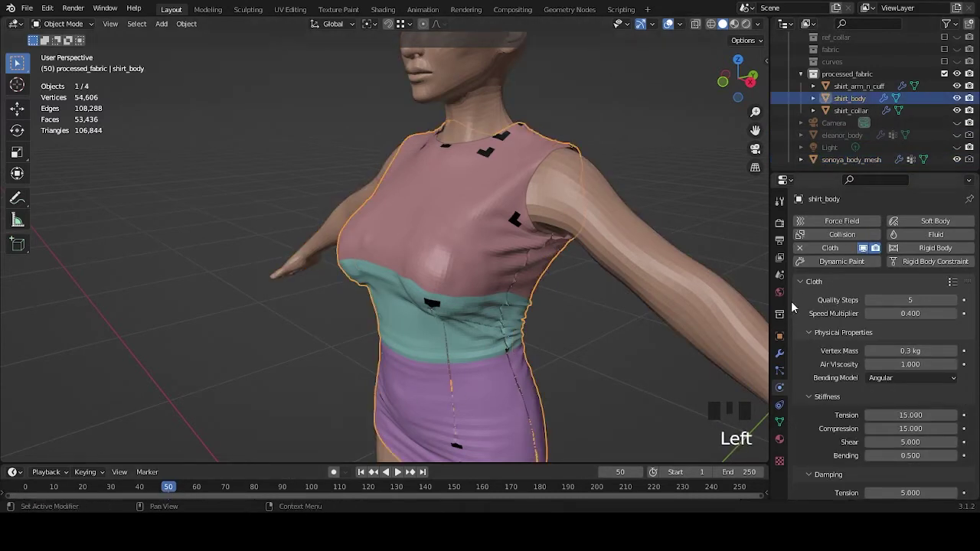
Step: Show shirt_body's modifier stack, stop the replayed simulation and look over the fit
left_click(783, 356)
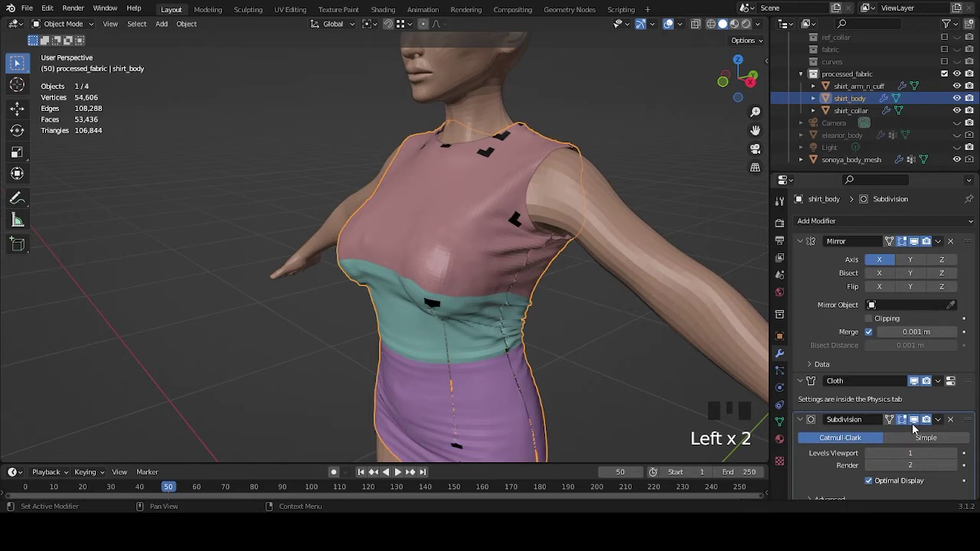
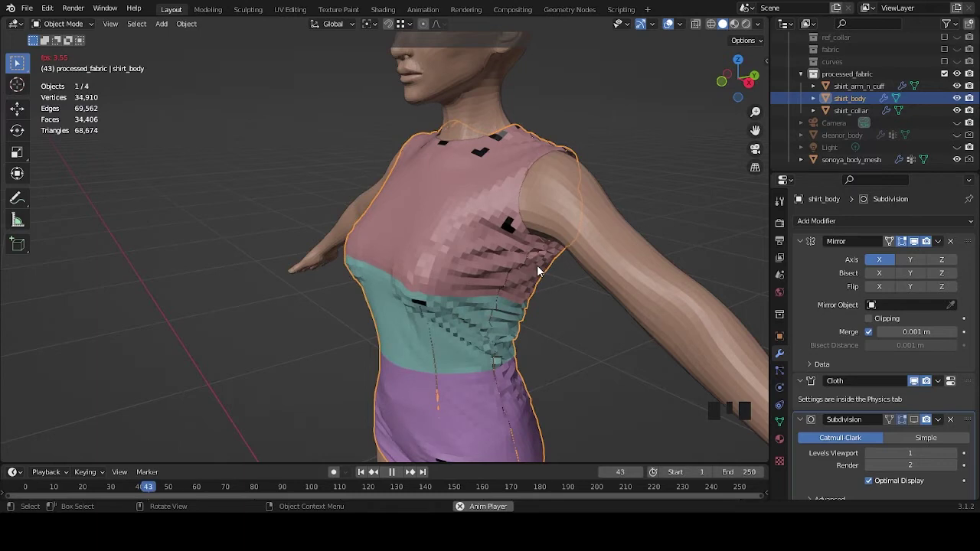
key("space")
left_click_drag(514, 298, 583, 299)
scroll("down", 3)
left_click(837, 393)
left_click(609, 318)
Step: Orbit around the dressed figure, then hide shirt_body so only the bare mannequin shows
left_click_drag(575, 312, 495, 312)
scroll("down", 3)
left_click_drag(486, 307, 503, 330)
scroll("down", 3)
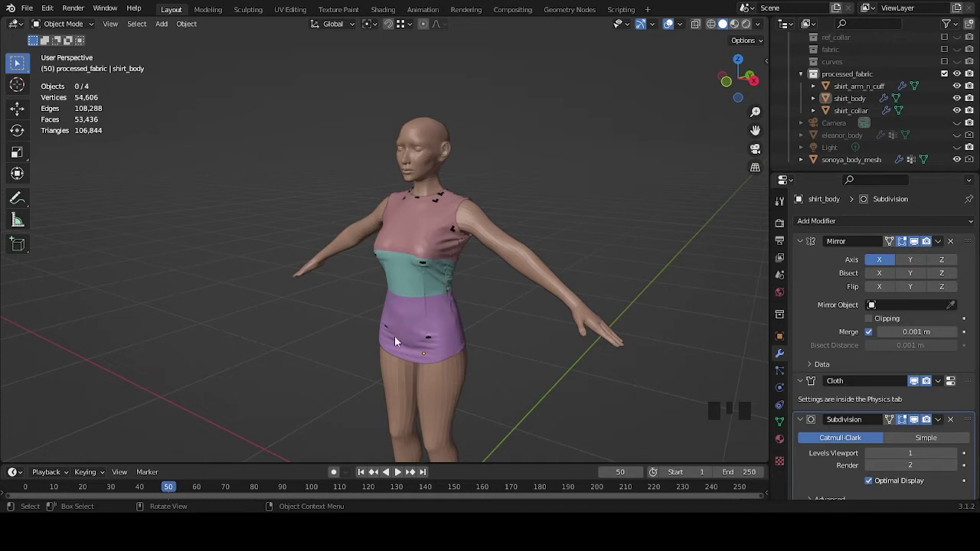
left_click_drag(514, 312, 812, 350)
left_click(813, 350)
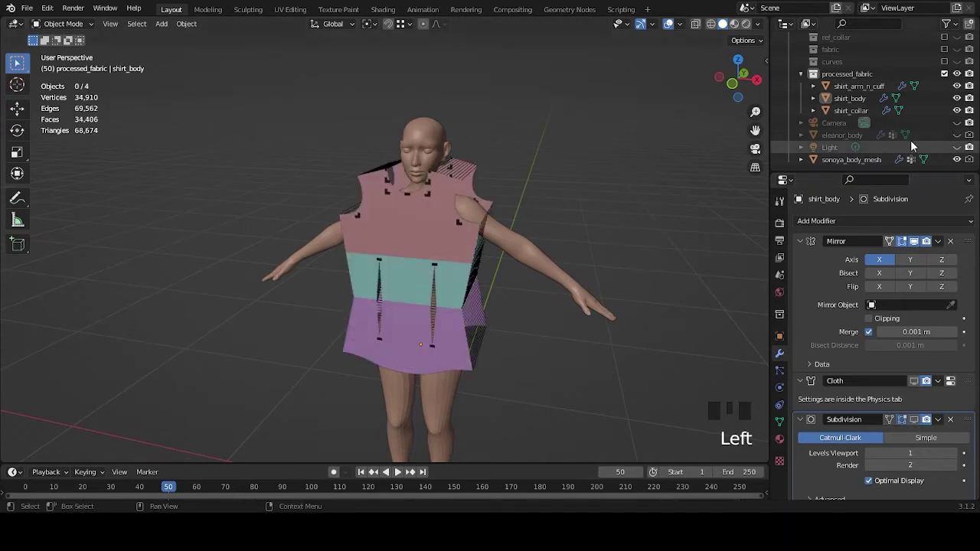
left_click(961, 102)
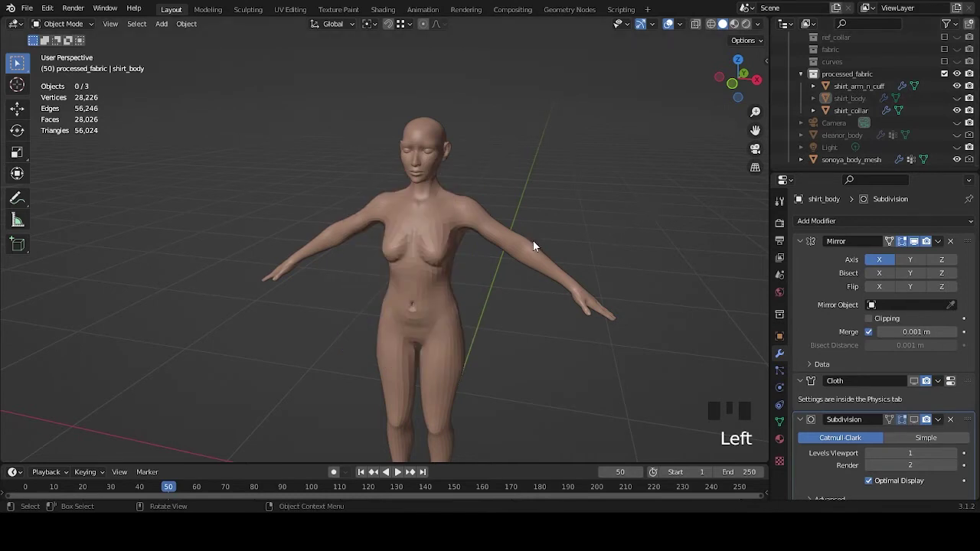
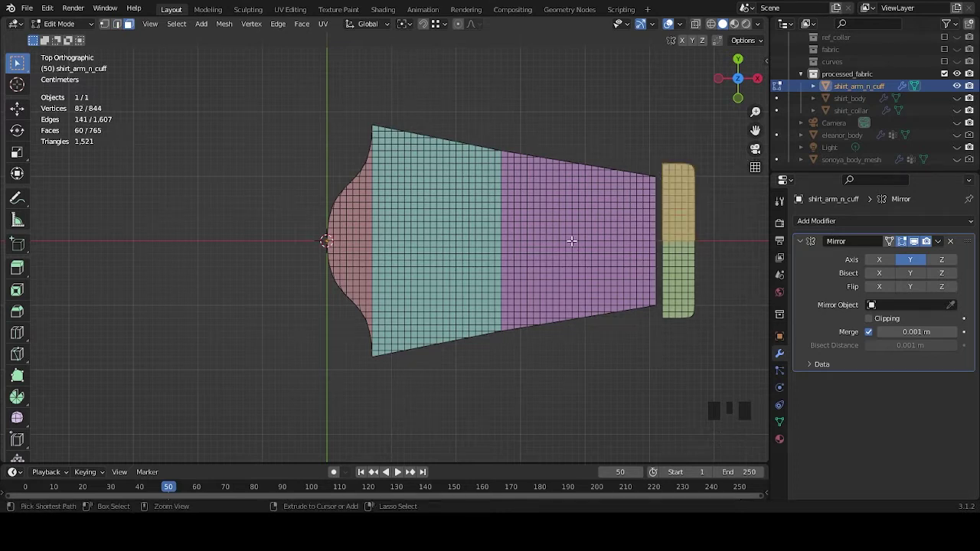
Step: Separate the cuff selection and rename the two objects shirt_arm and shirt_cuff in the Outliner
key("ctrl+p")
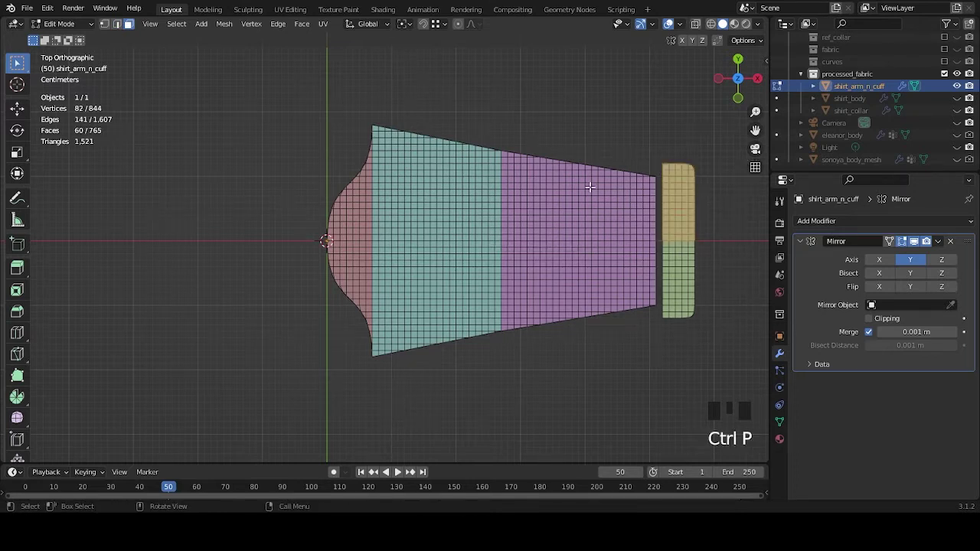
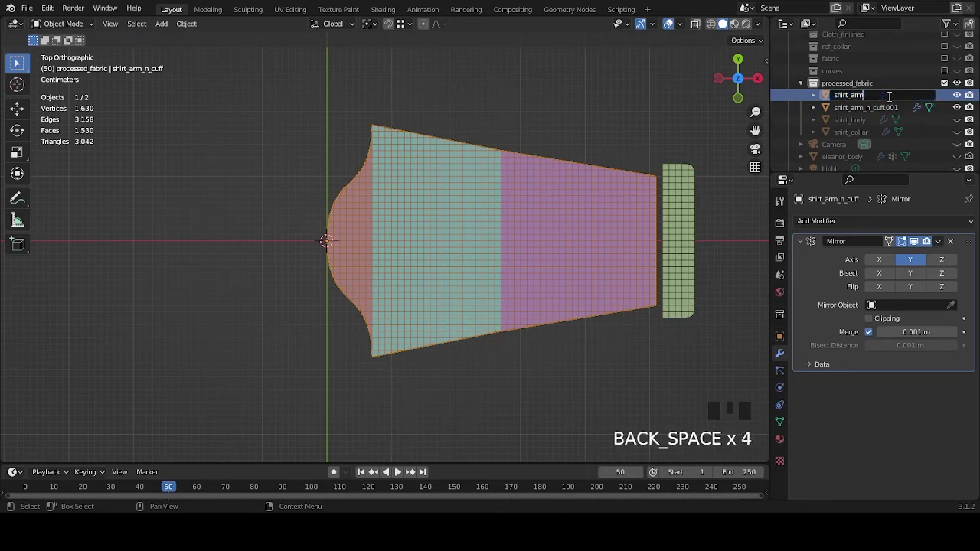
left_click(888, 112)
key("BackSpace")
key("BackSpace")
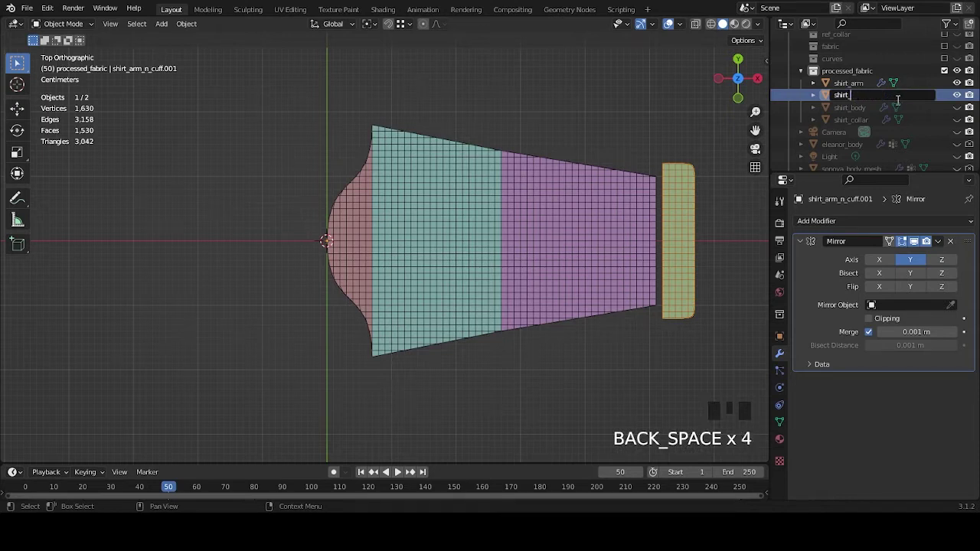
key("f")
left_click(858, 87)
scroll("down", 3)
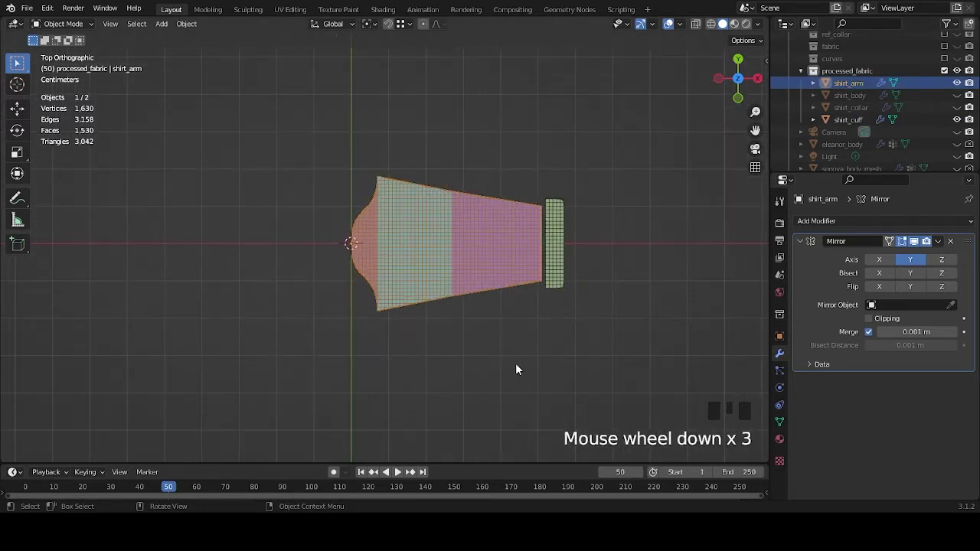
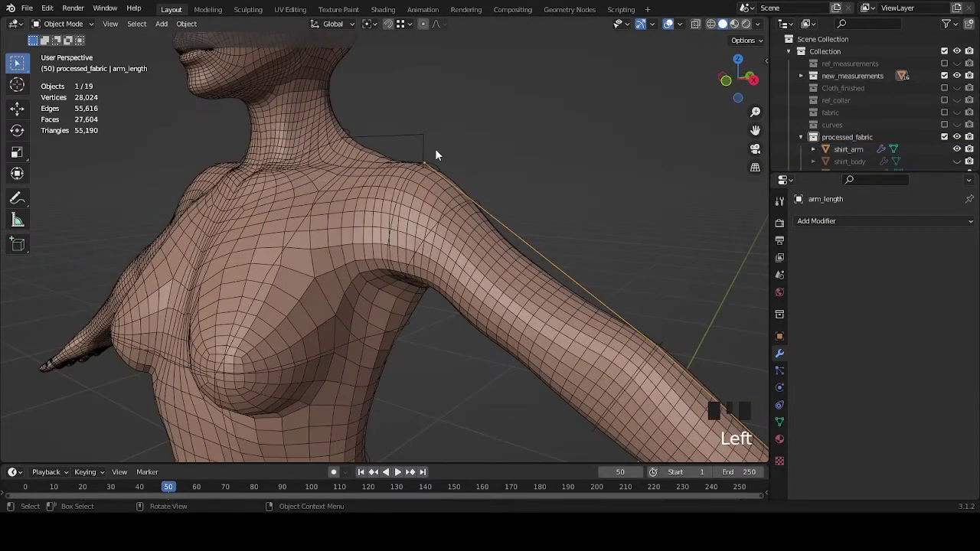
Step: Place the 3D cursor on the mannequin's shoulder point and select the shirt_arm panel
scroll("down", 3)
left_click_drag(508, 299, 569, 280)
scroll("up", 3)
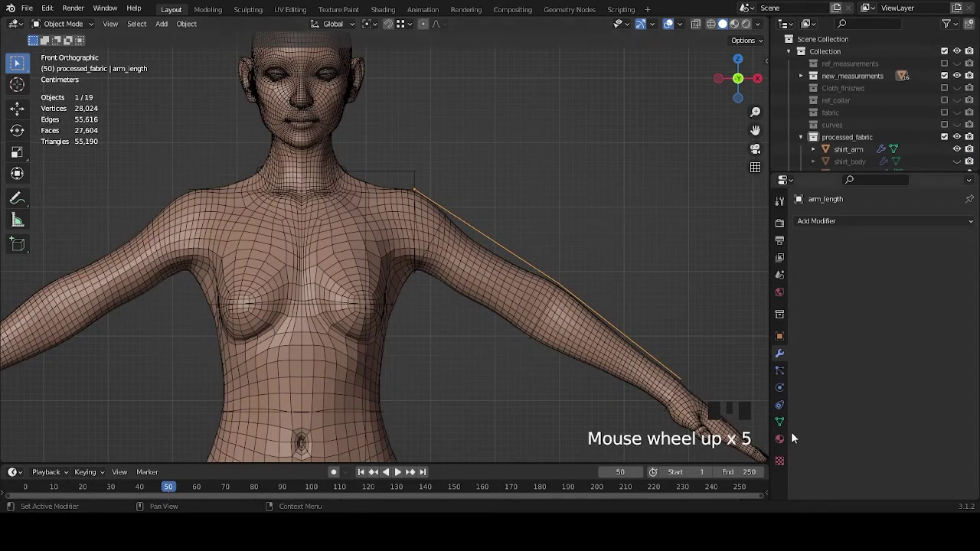
left_click_drag(569, 284, 477, 154)
key("shift+s")
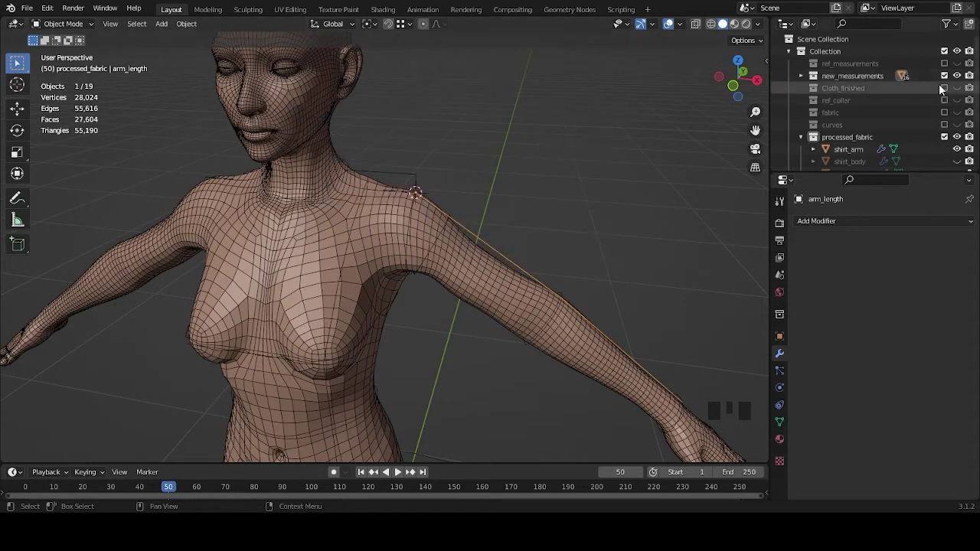
left_click(965, 75)
Step: Snap shirt_arm to the shoulder cursor, tilt it about 33° down the arm, and return to frame 0
scroll("down", 3)
left_click_drag(457, 300, 430, 410)
left_click(429, 410)
key("shift+a")
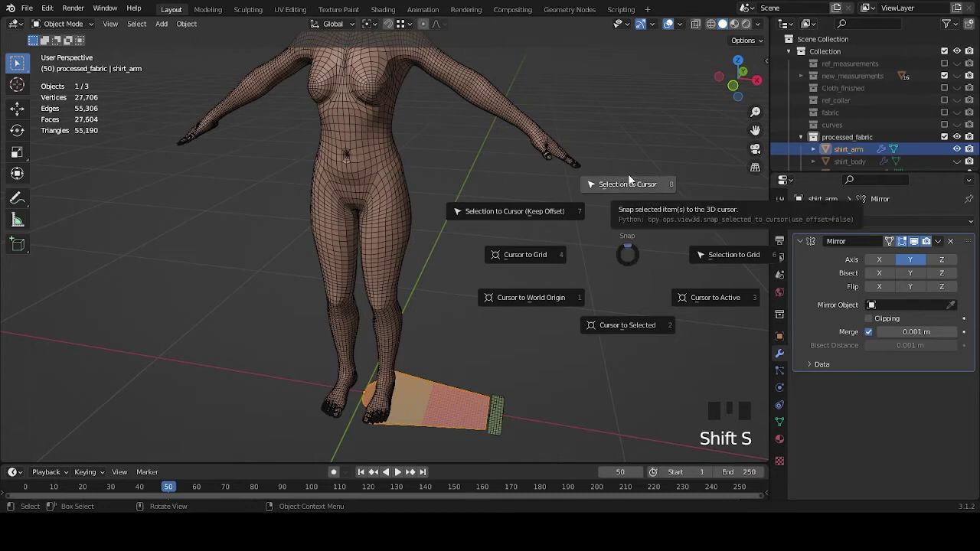
left_click_drag(511, 152, 549, 168)
scroll("up", 3)
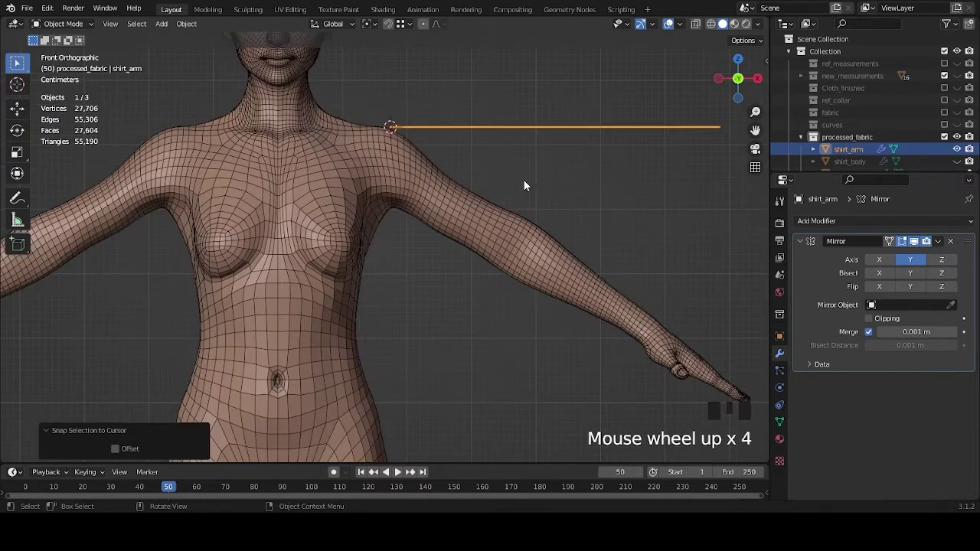
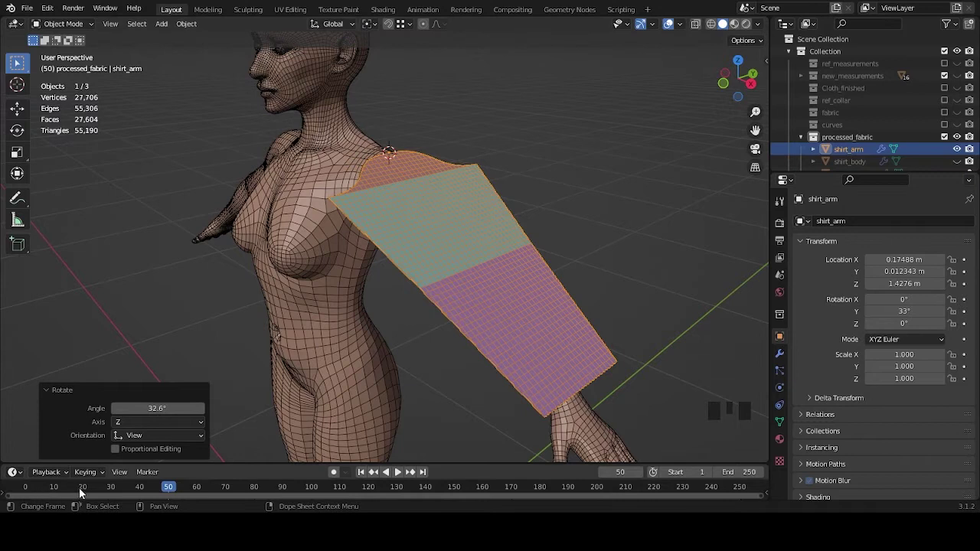
left_click_drag(162, 487, 578, 249)
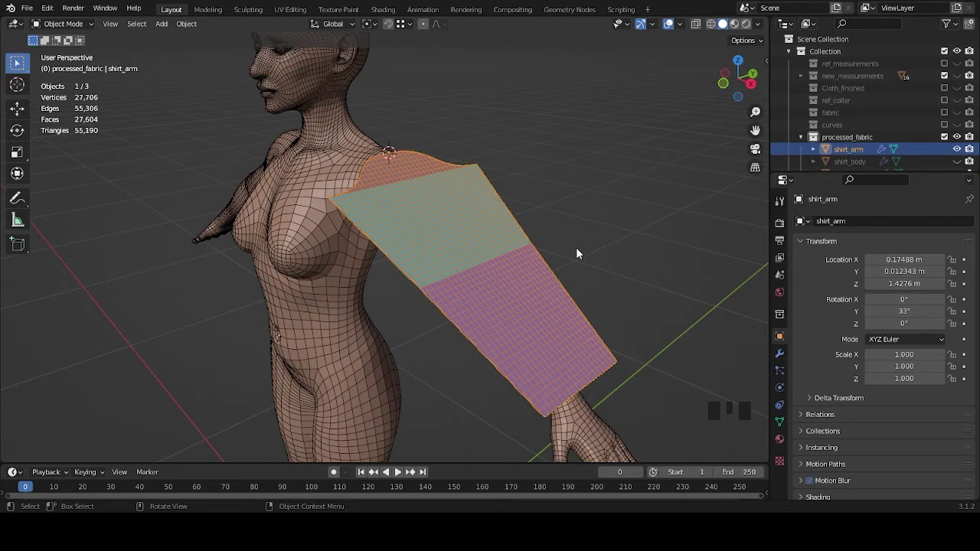
middle_click(582, 252)
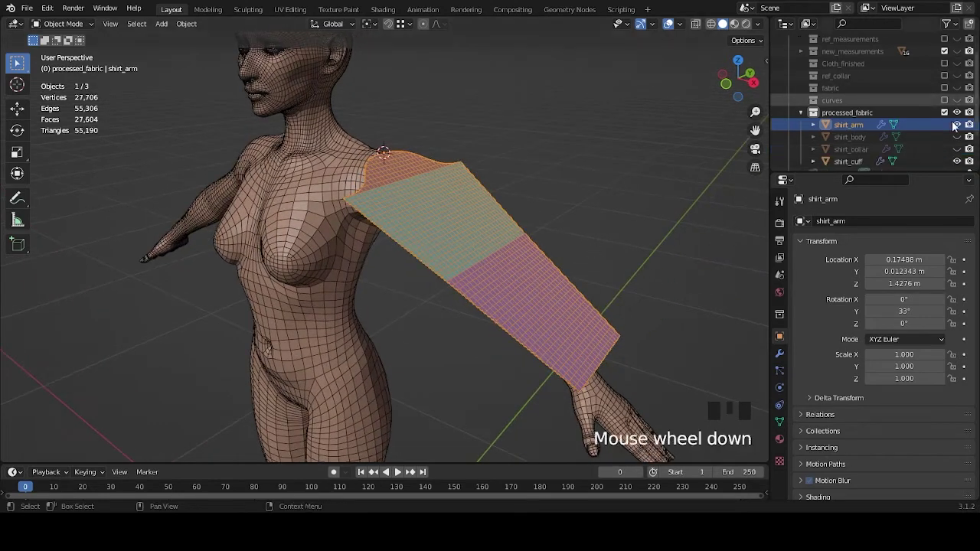
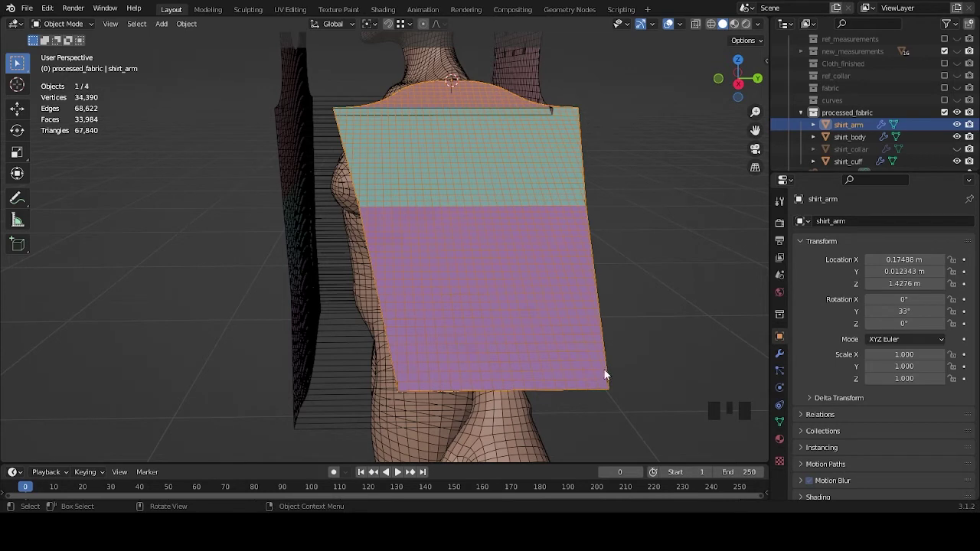
Step: Orbit to look along the arm at the hanging sleeve panel
middle_click(622, 321)
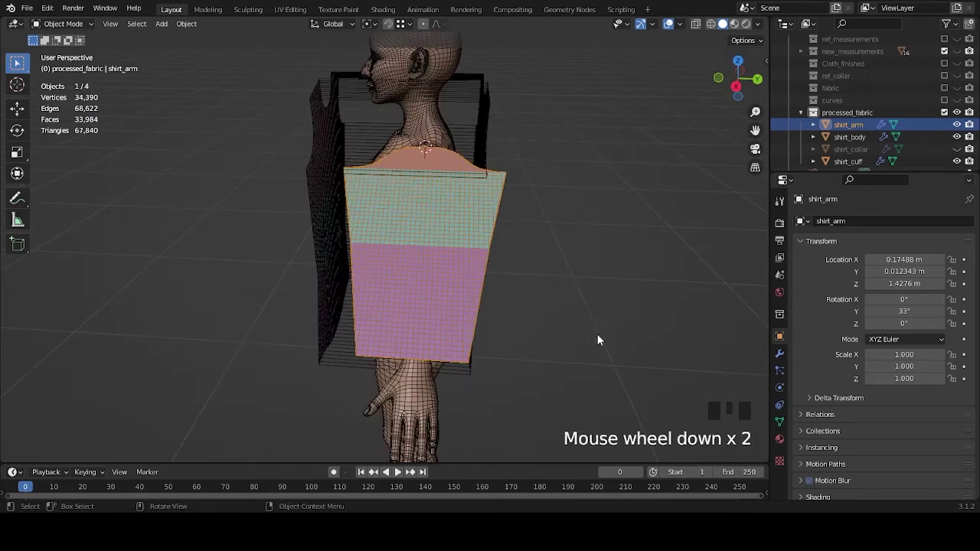
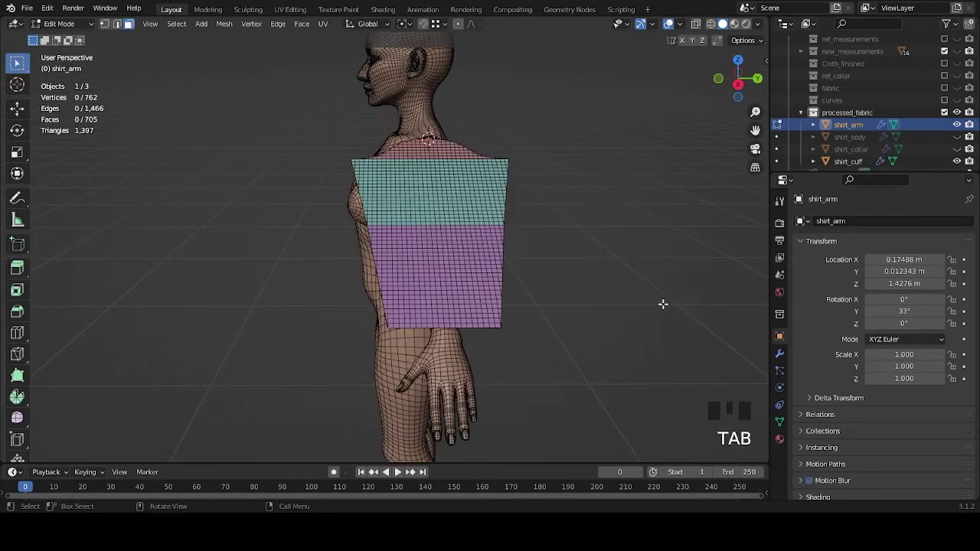
Step: Enter Edit Mode on shirt_arm with all 762 vertices selected, viewed from behind the arm
key("Tab")
key("a")
middle_click(625, 304)
scroll("up", 3)
left_click_drag(578, 219, 396, 56)
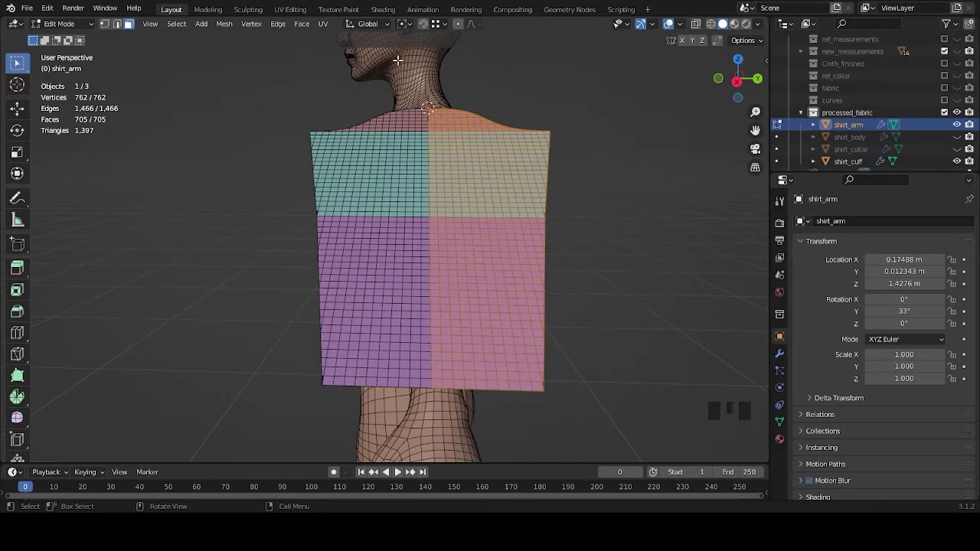
left_click_drag(414, 23, 414, 27)
left_click_drag(414, 26, 420, 44)
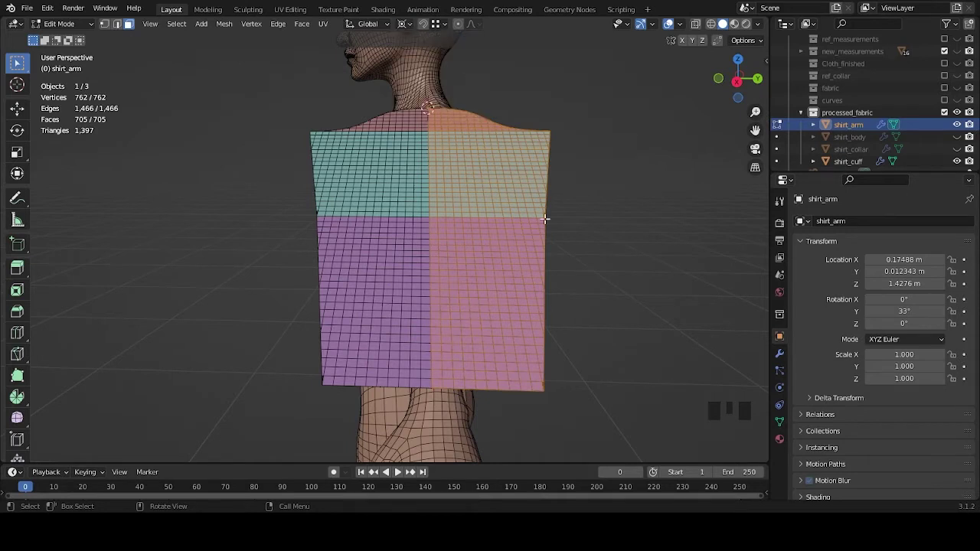
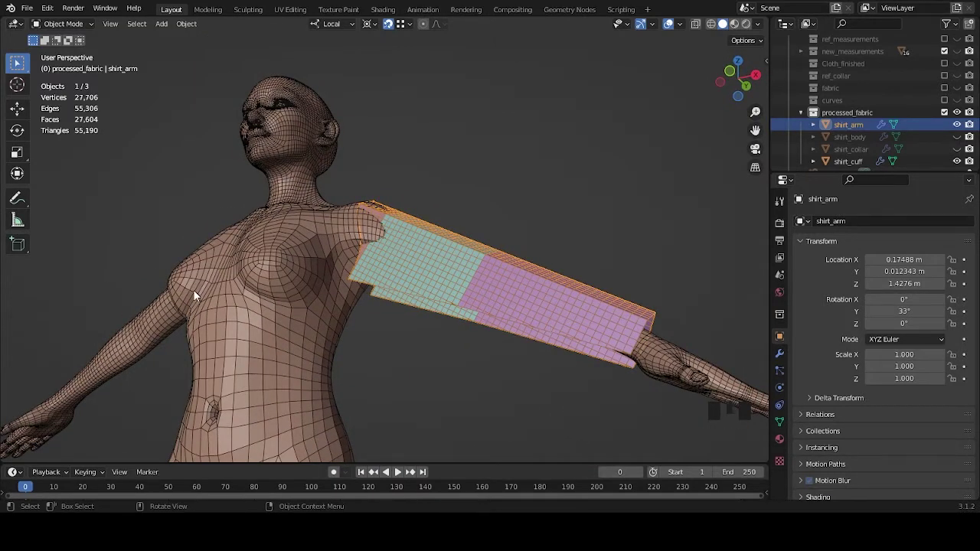
Step: Inspect the folded sleeve tube from behind and around the arm, undoing a stray grab
left_click_drag(620, 282, 583, 242)
left_click_drag(352, 25, 392, 27)
key("g")
left_click_drag(550, 198, 421, 192)
key("ctrl+z")
left_click_drag(489, 205, 610, 290)
scroll("up", 3)
left_click_drag(604, 287, 379, 216)
scroll("down", 3)
left_click_drag(435, 274, 594, 275)
scroll("up", 3)
Step: Orbit beneath the model to check the sleeve's underside, then back toward the arm
left_click_drag(524, 332, 439, 328)
scroll("down", 3)
left_click_drag(594, 305, 474, 305)
scroll("up", 3)
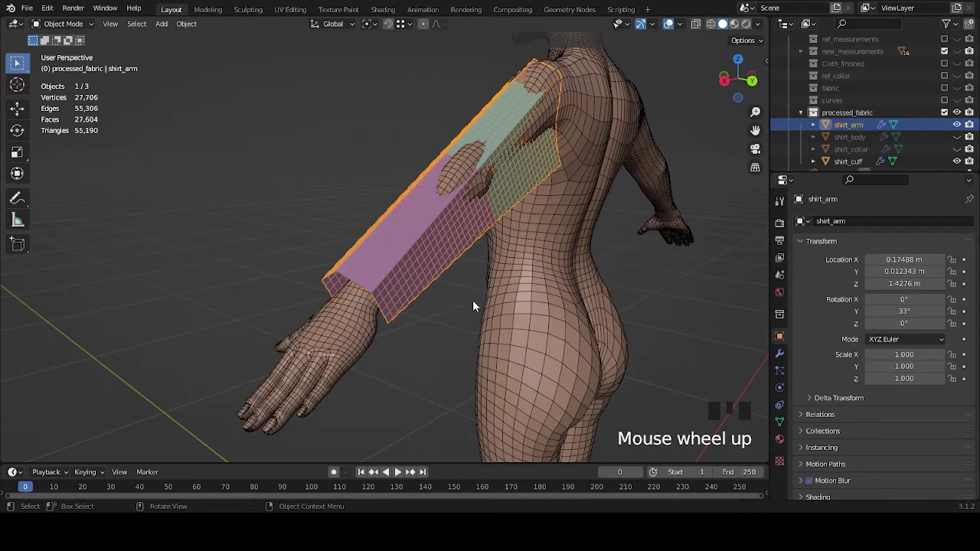
left_click_drag(463, 333, 522, 271)
scroll("down", 3)
left_click_drag(435, 300, 502, 243)
scroll("up", 3)
left_click_drag(533, 214, 490, 272)
scroll("up", 3)
left_click_drag(497, 228, 443, 249)
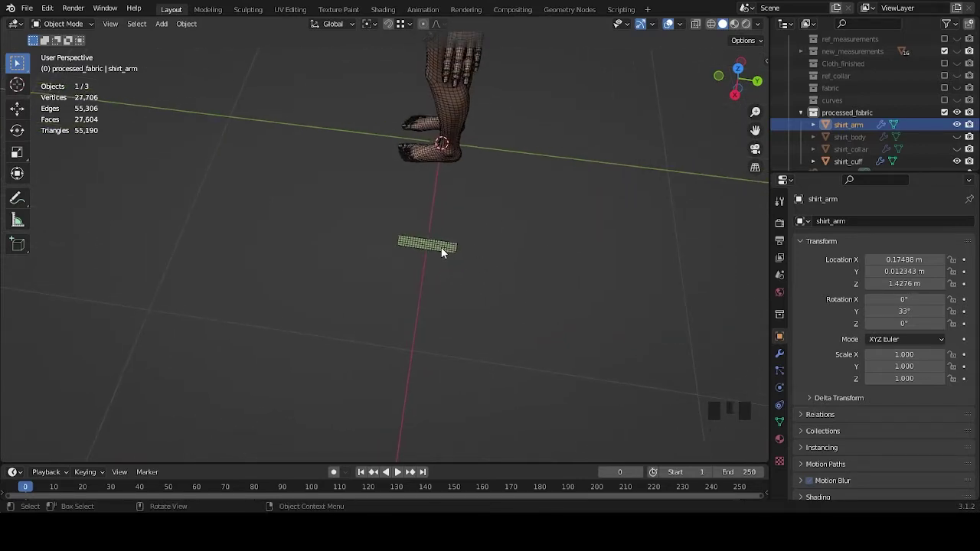
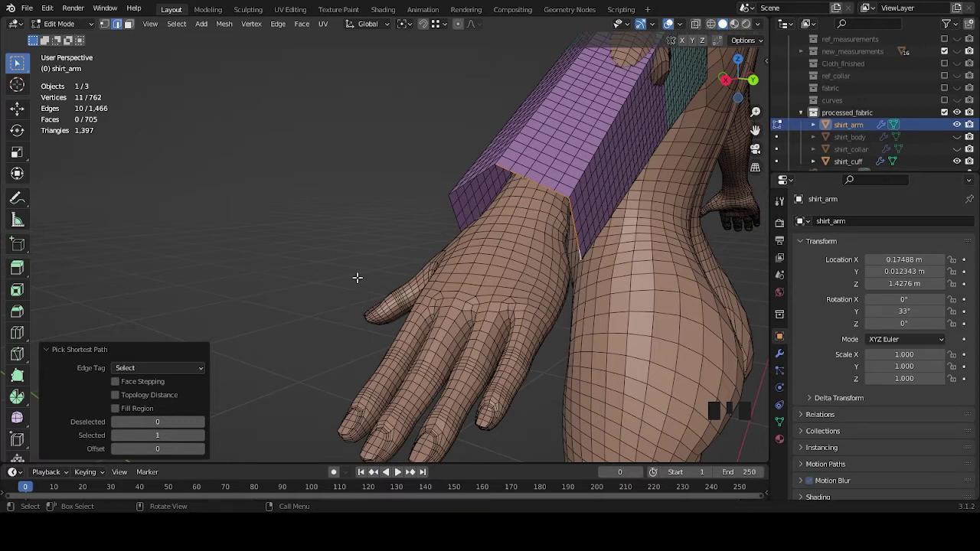
Step: Close in on the wrist opening of the sleeve tube
left_click_drag(552, 278, 155, 28)
left_click_drag(154, 28, 455, 218)
scroll("down", 3)
left_click_drag(466, 222, 499, 208)
scroll("down", 3)
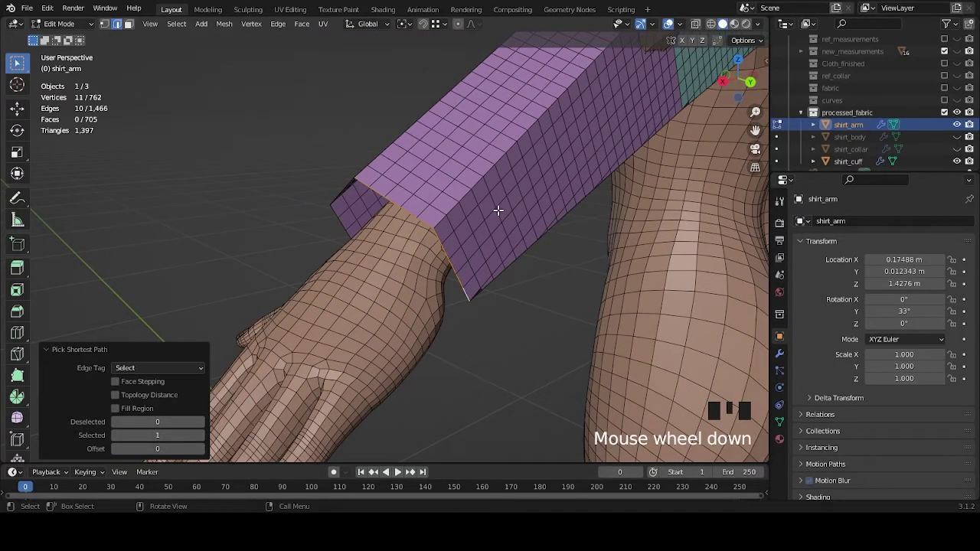
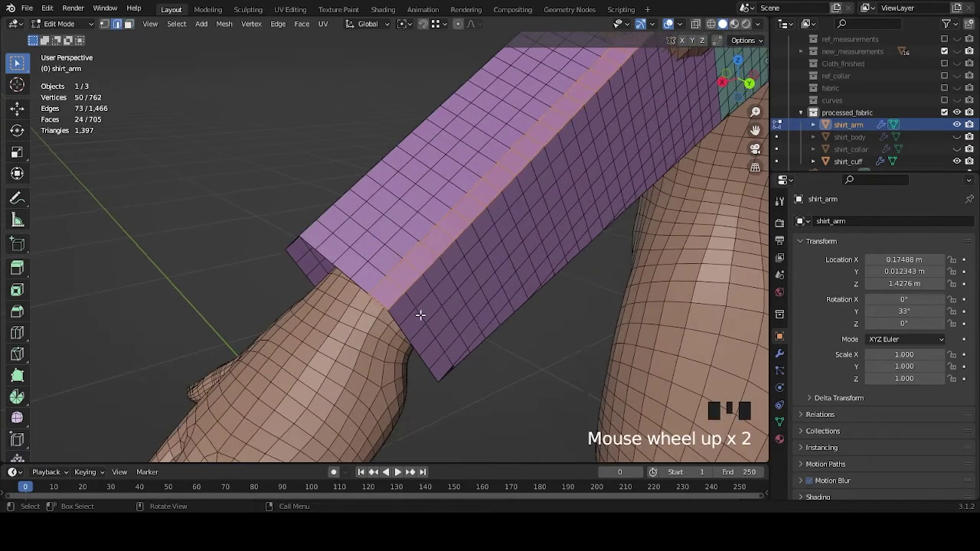
Step: Select a shortest-path edge line along the sleeve's top ridge toward the shoulder
left_click(396, 301)
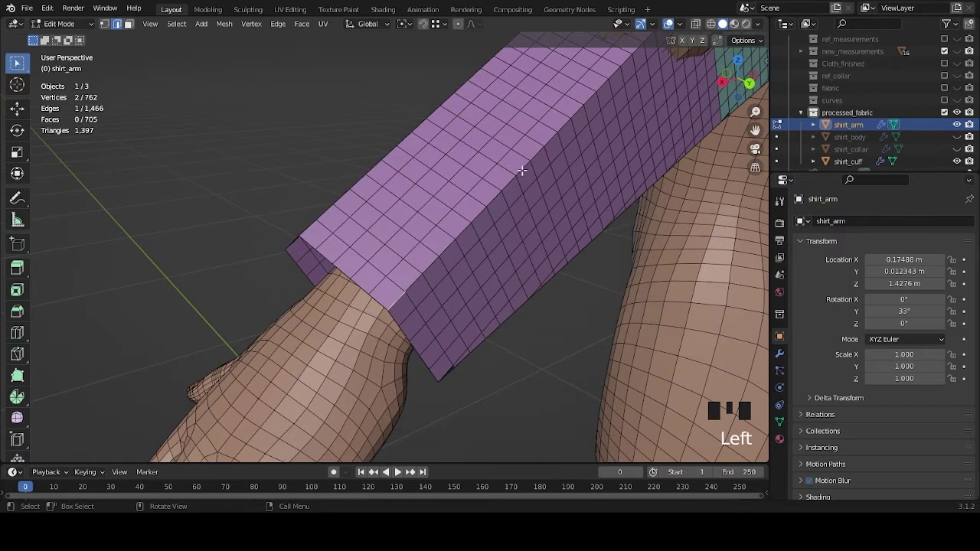
left_click(537, 151)
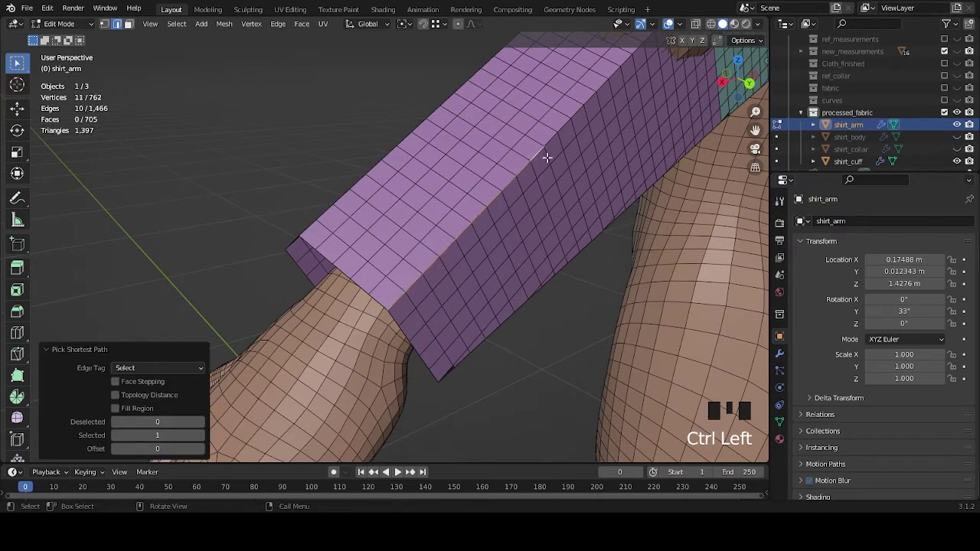
middle_click(558, 153)
left_click(527, 171)
left_click_drag(585, 248, 304, 33)
left_click_drag(253, 24, 317, 124)
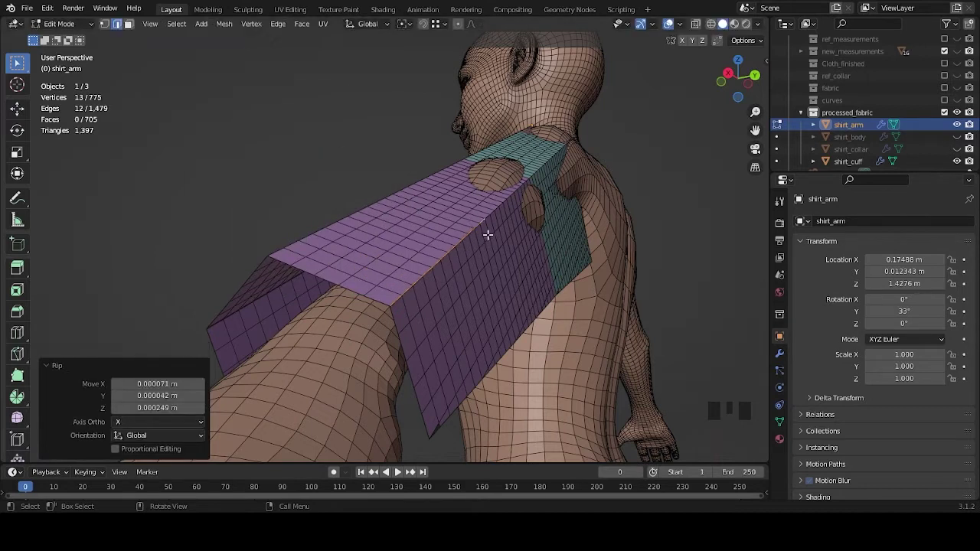
Step: Redo the vertex rip along the sleeve's underside edge and start rotating the torn 24-face strip
scroll("up", 3)
key("ctrl+z")
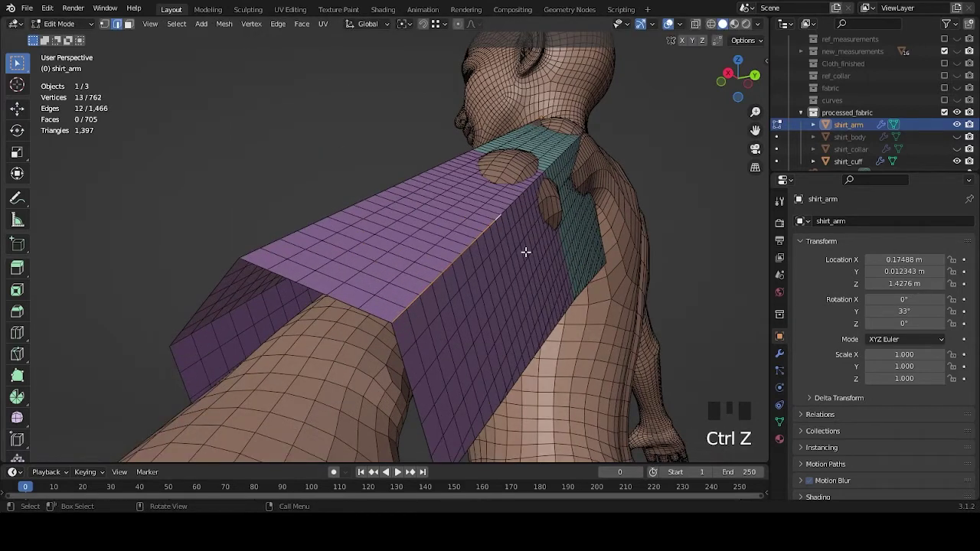
key("v")
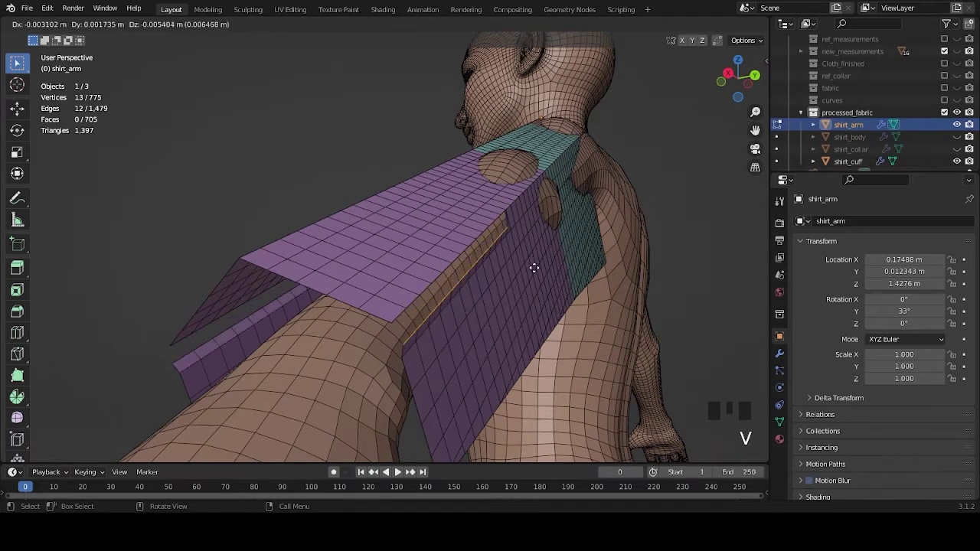
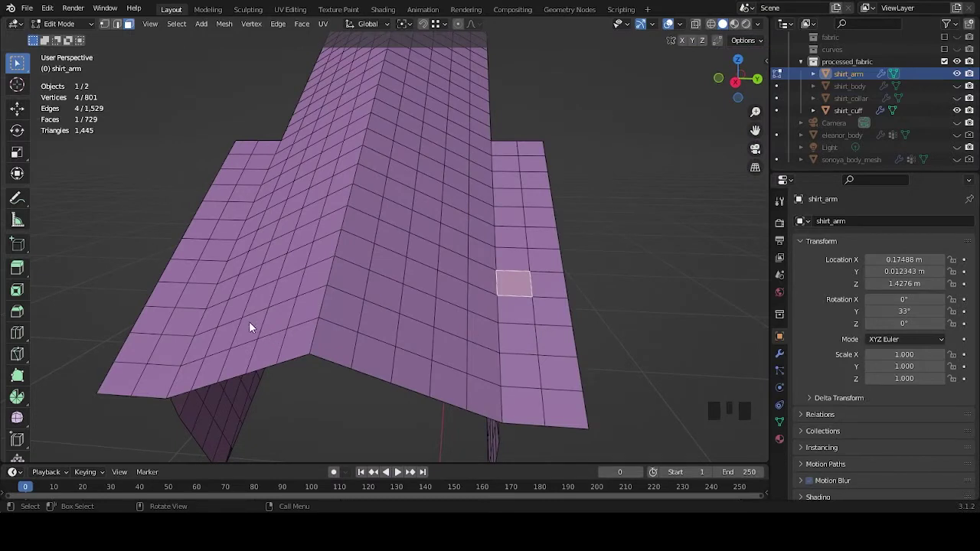
scroll("down", 3)
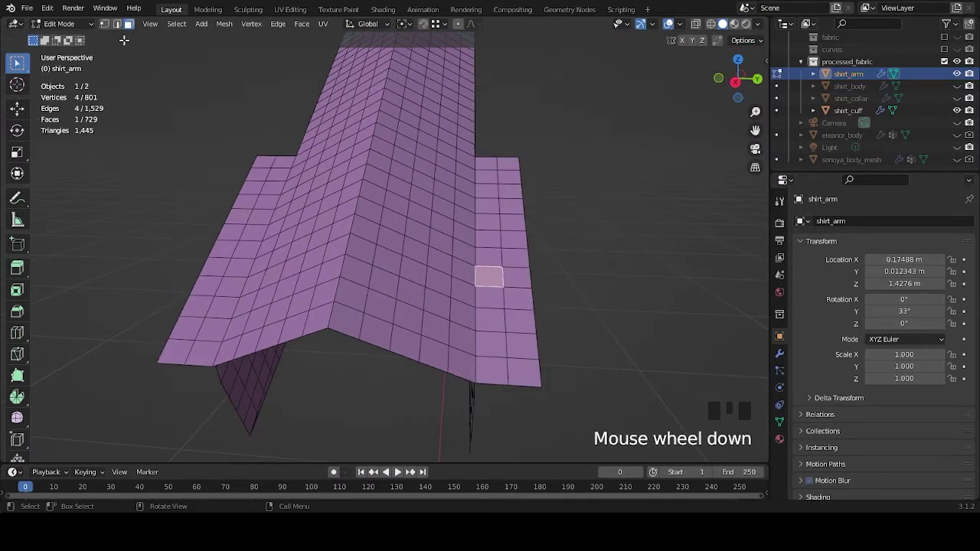
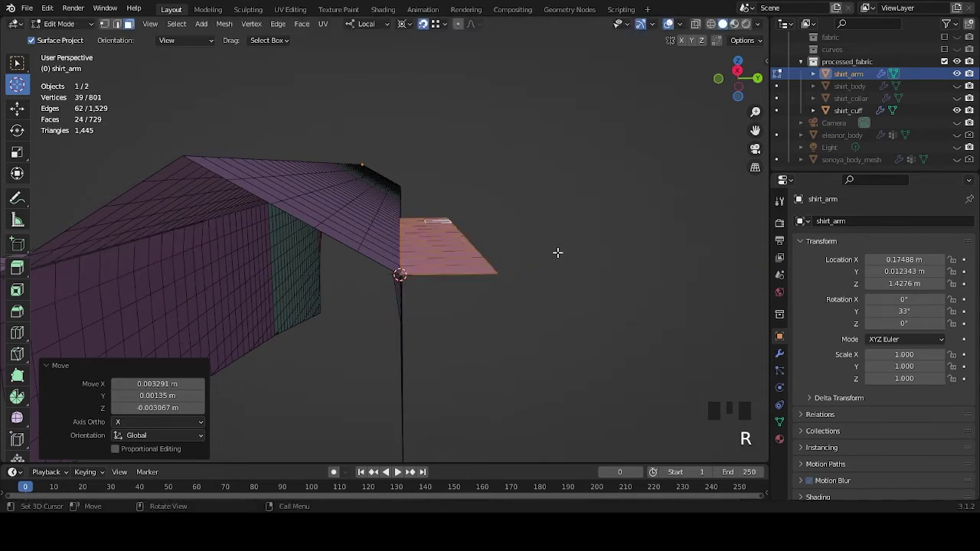
key("r")
scroll("down", 3)
left_click_drag(520, 318, 431, 360)
scroll("up", 3)
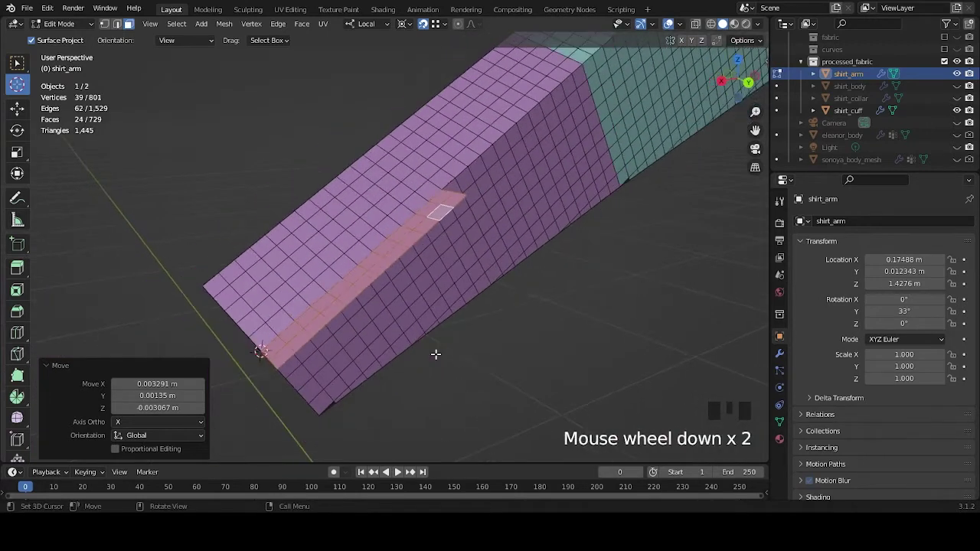
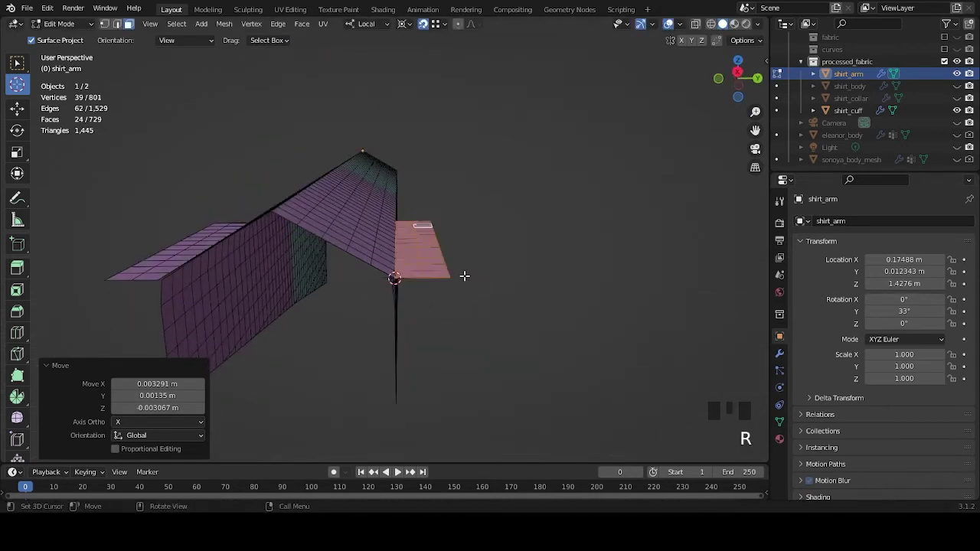
scroll("up", 3)
Step: Rotate the flap about 56° around its local X axis so it hangs from the opening
key("r")
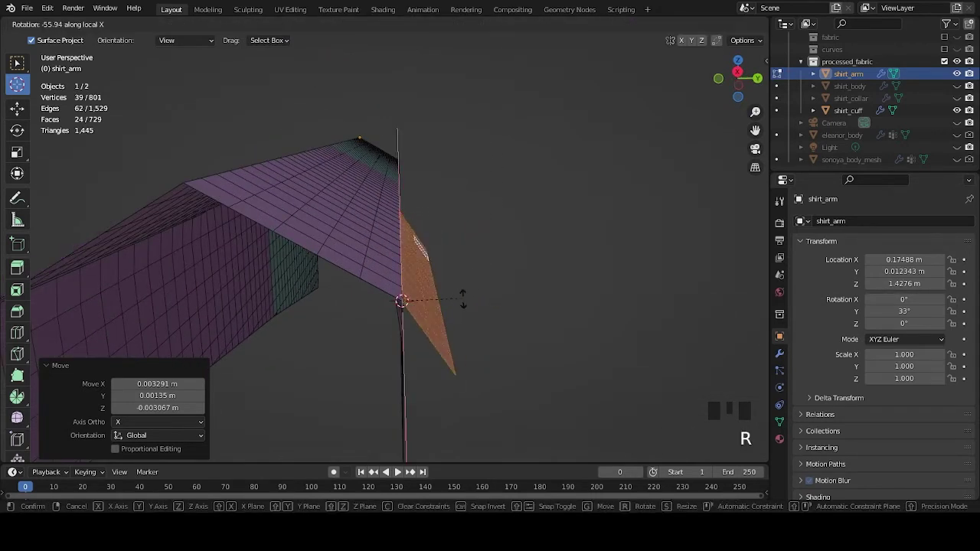
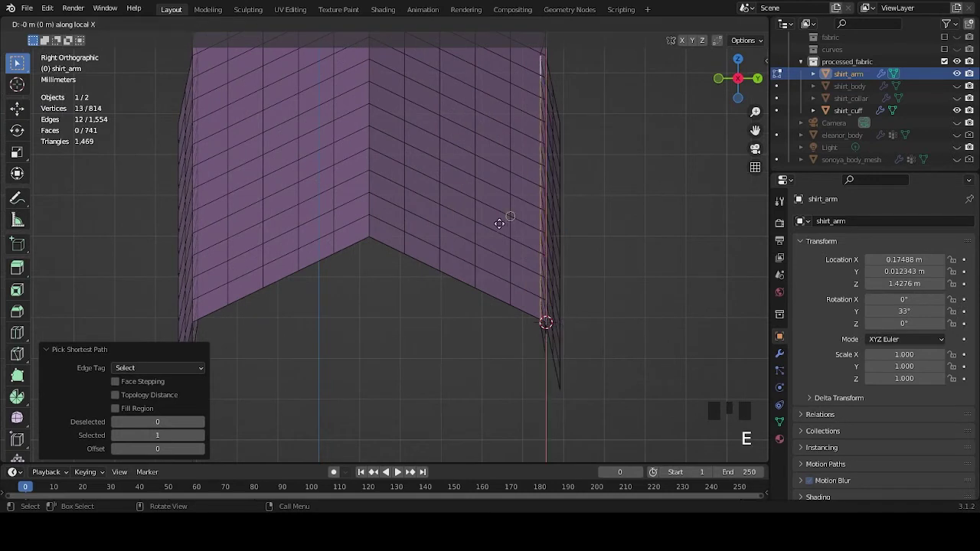
Step: Extrude the flap's 13-vertex outer edge and move the new edge along global X
left_click(428, 23)
left_click_drag(386, 29, 598, 204)
left_click_drag(594, 203, 571, 203)
key("g")
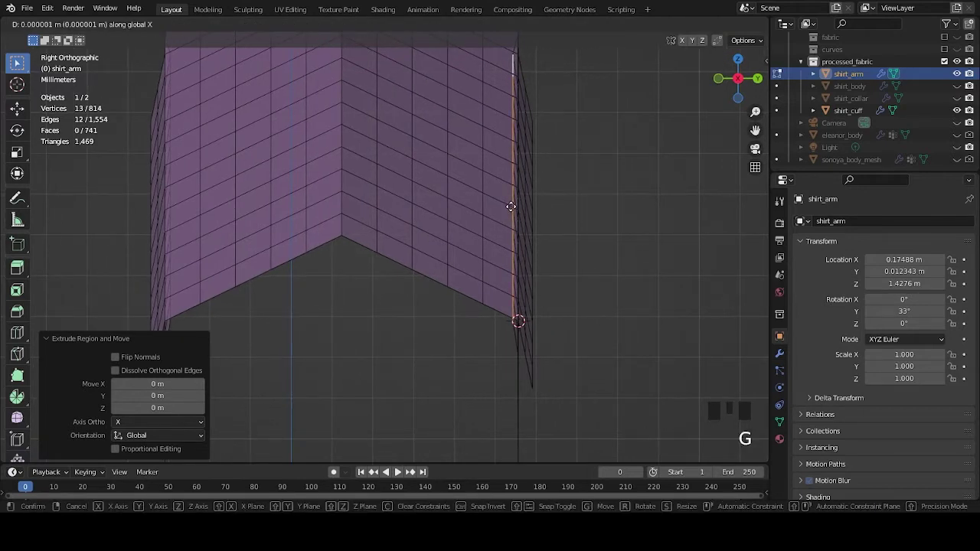
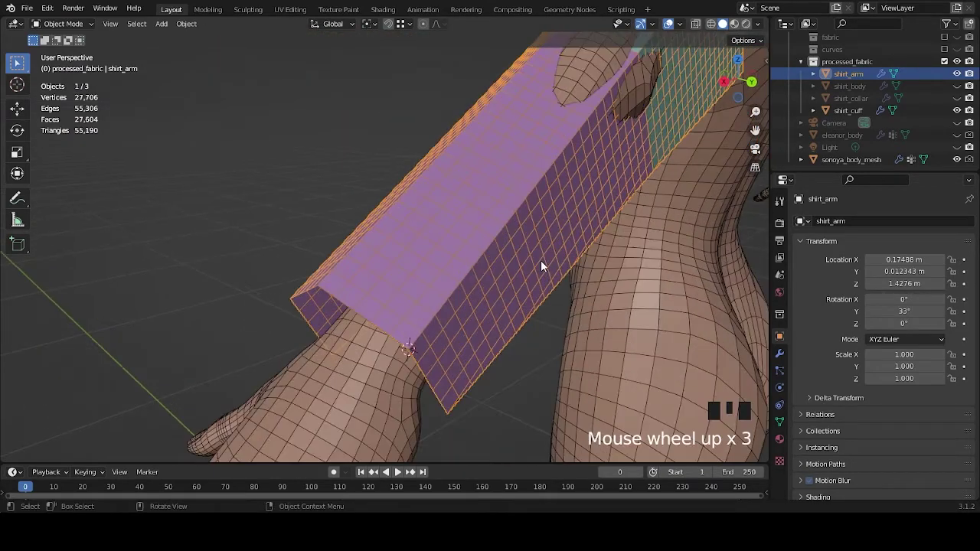
Step: Duplicate shirt_arm as hidden backup shirt_arm.001 and apply the Mirror modifier on the original
scroll("up", 3)
scroll("down", 3)
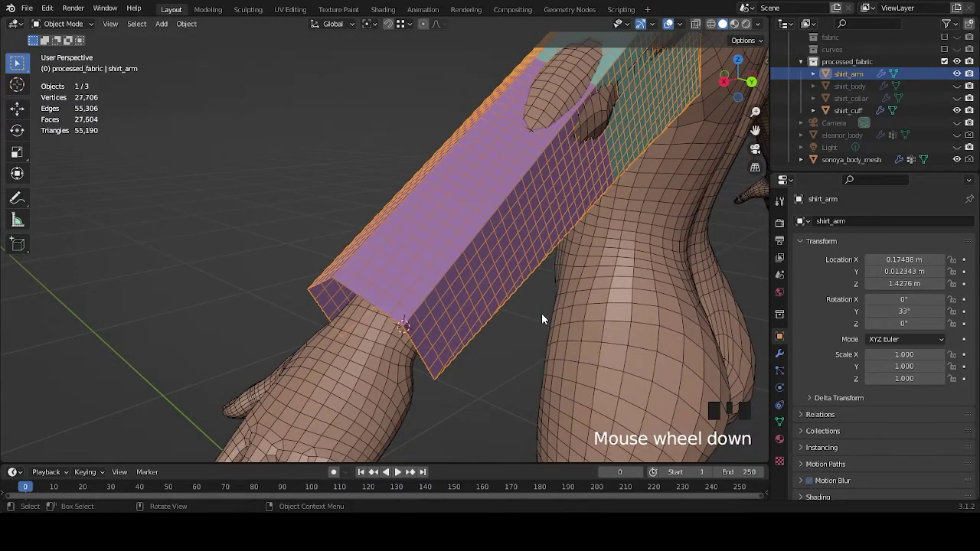
key("shift+d")
left_click(960, 90)
left_click(839, 76)
left_click_drag(523, 270, 550, 270)
scroll("up", 3)
scroll("up", 3)
left_click(786, 359)
Step: Hide the body mesh and frame the sleeve opening ready to fold its edge strip
left_click_drag(942, 245, 629, 278)
left_click_drag(629, 278, 631, 230)
scroll("down", 3)
left_click_drag(631, 240, 931, 99)
scroll("down", 3)
left_click(958, 157)
scroll("up", 3)
scroll("down", 3)
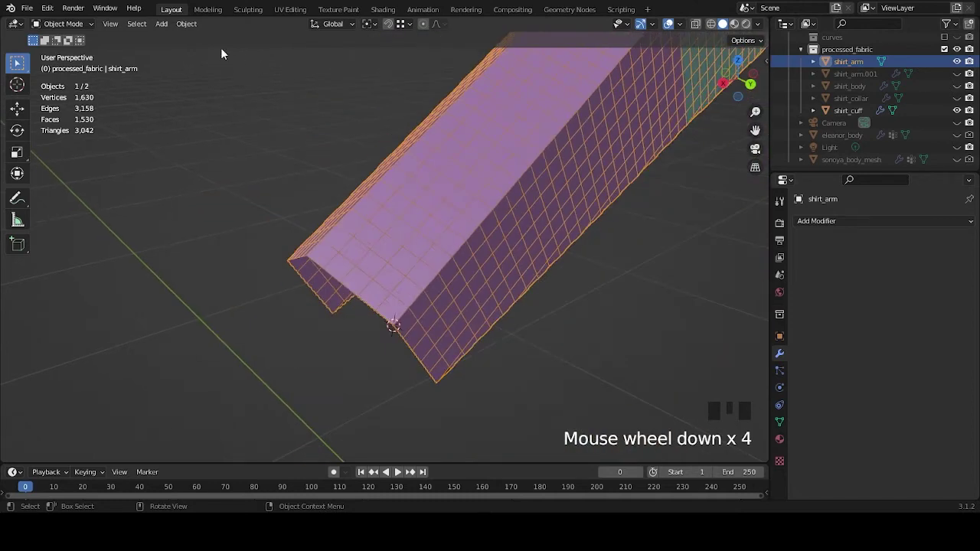
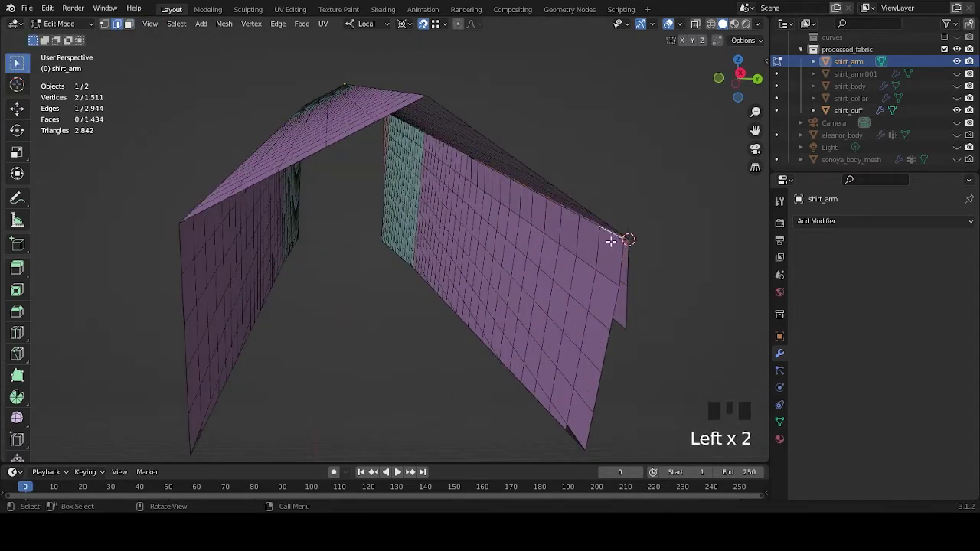
Step: Select the edge path along the sleeve's other opening edge for extrusion
scroll("up", 3)
left_click(487, 144)
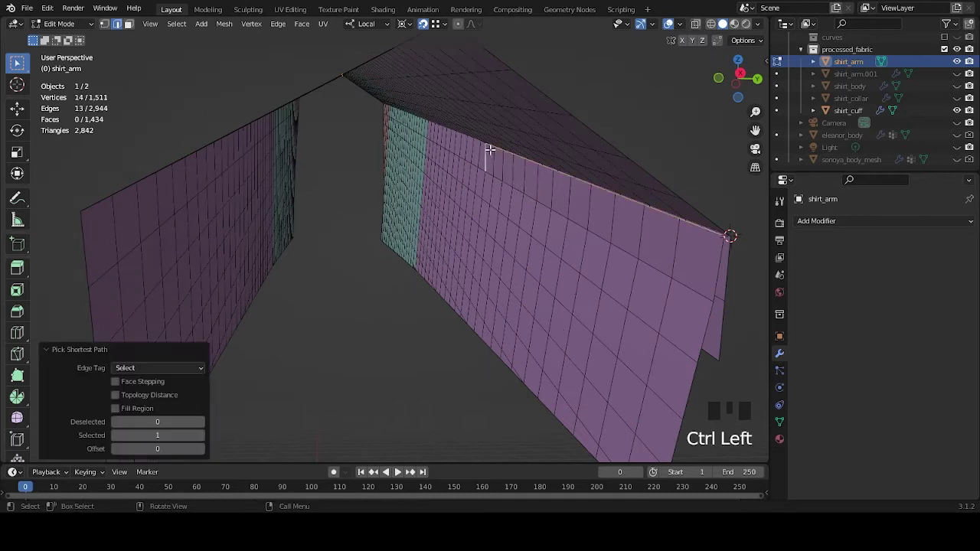
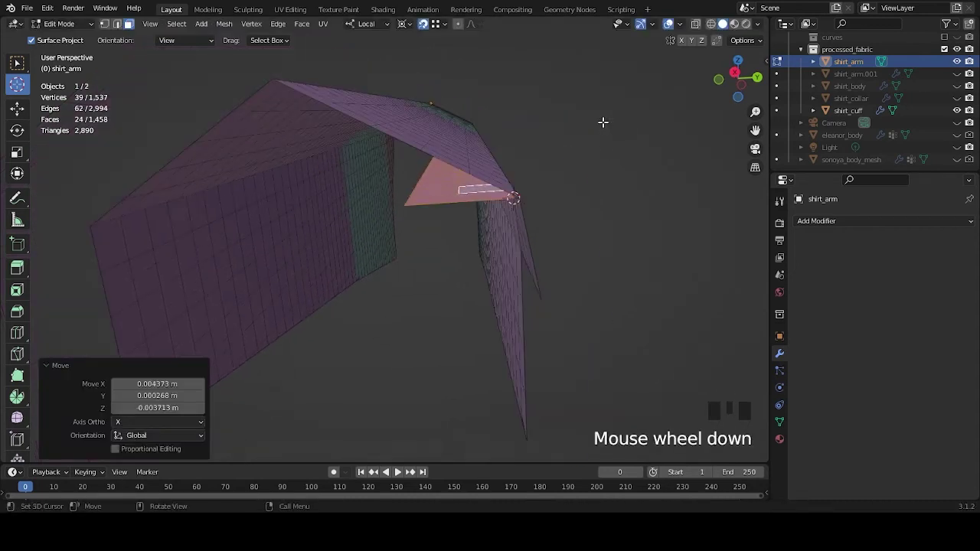
Step: Begin rotating the new 24-face flap about local X to overlap the first
scroll("up", 3)
key("r")
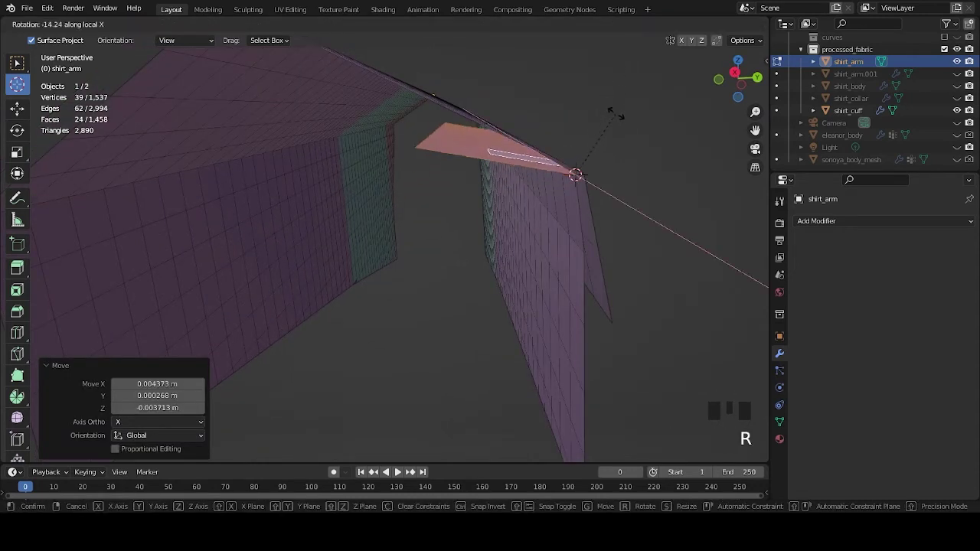
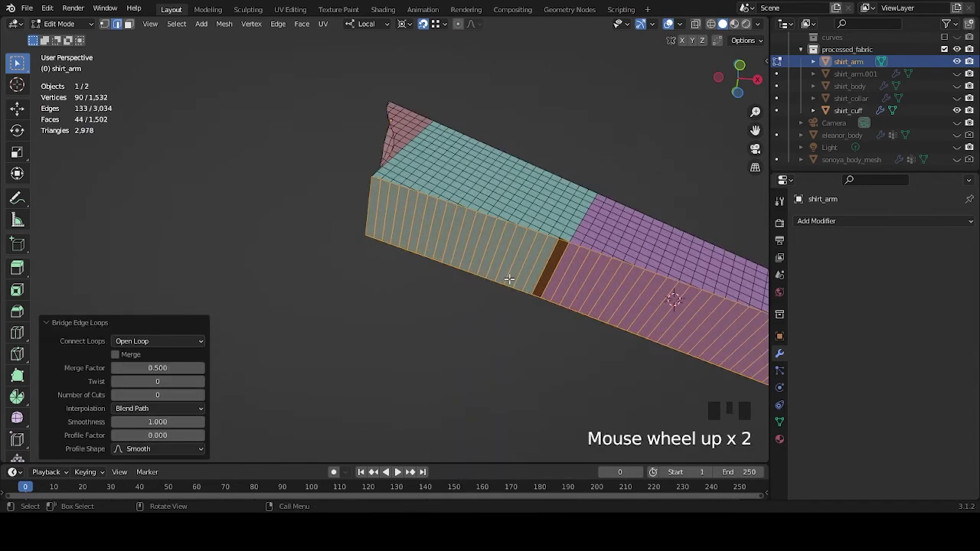
Step: Delete the leftover faces on the bridged sleeve and return shirt_arm to Object Mode
left_click_drag(616, 311, 449, 221)
key("x")
scroll("down", 3)
key("Tab")
left_click_drag(553, 259, 550, 299)
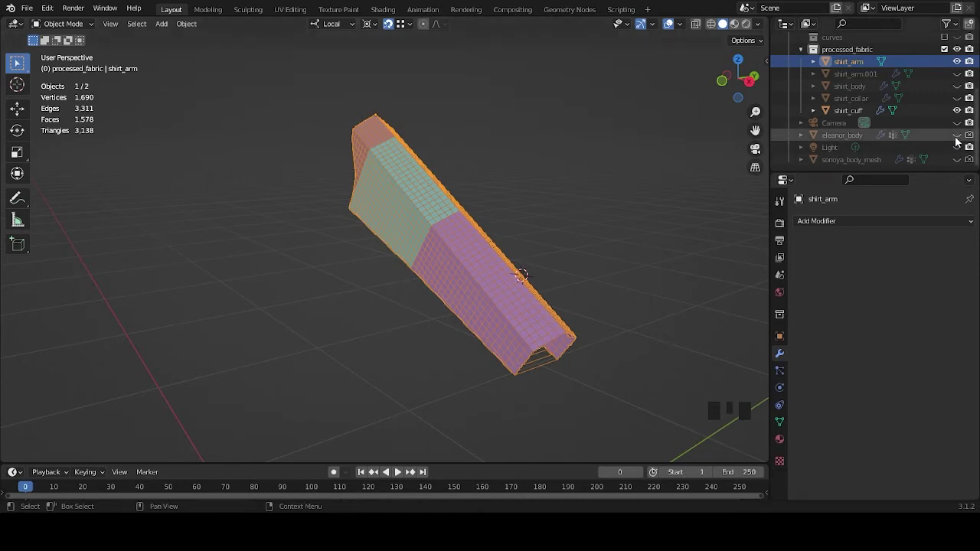
Step: Unhide shirt_body and orbit to inspect the sleeve tube against the torso armhole
left_click(958, 90)
scroll("up", 3)
left_click_drag(490, 179, 615, 280)
scroll("down", 3)
left_click_drag(539, 250, 612, 239)
scroll("up", 3)
left_click_drag(604, 248, 523, 281)
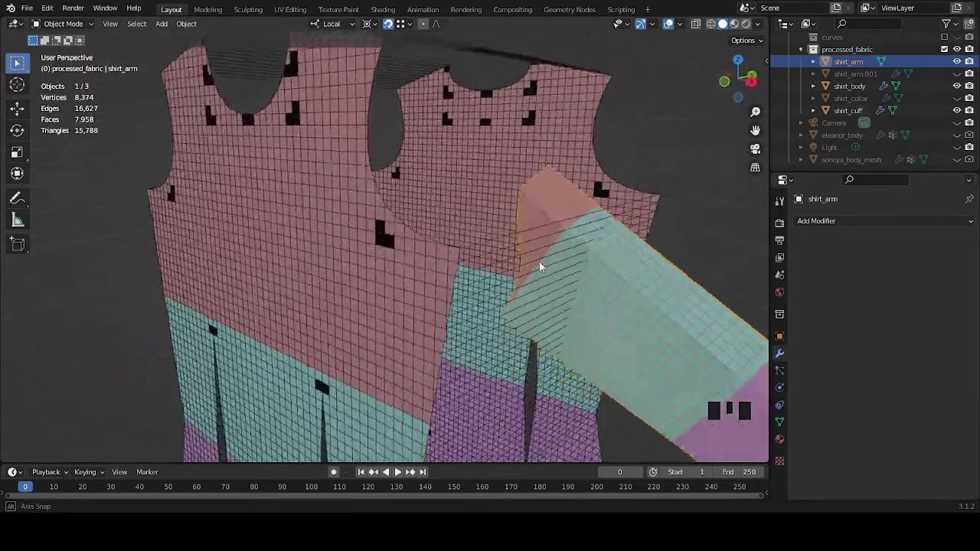
scroll("down", 3)
scroll("up", 3)
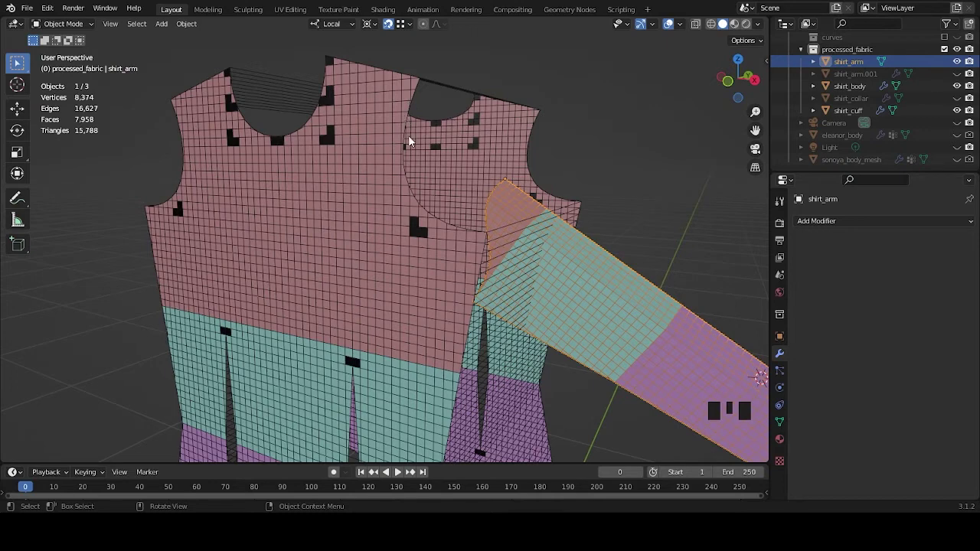
scroll("down", 3)
left_click_drag(547, 265, 702, 195)
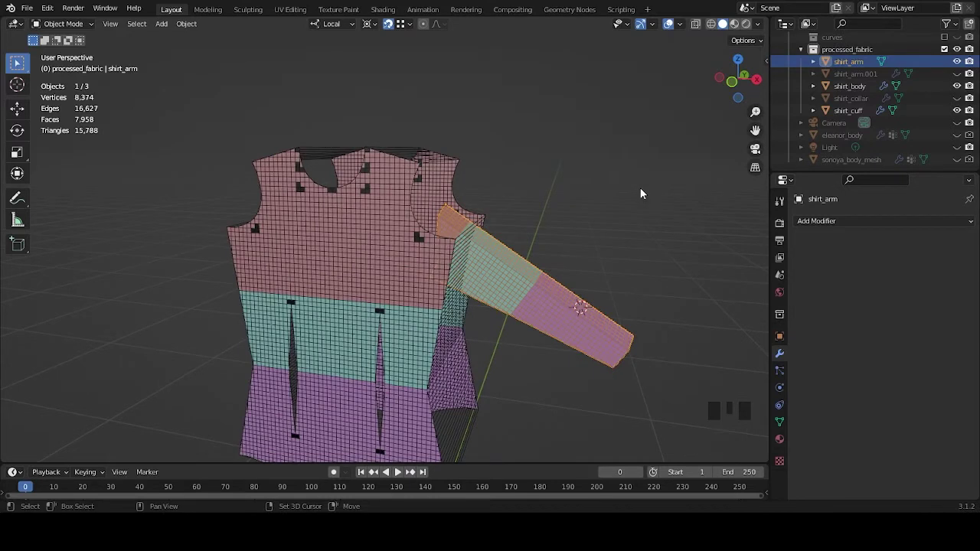
Step: Duplicate the sleeve as a hidden backup and select shirt_body in the outliner
key("shift+d")
left_click(958, 86)
left_click(863, 65)
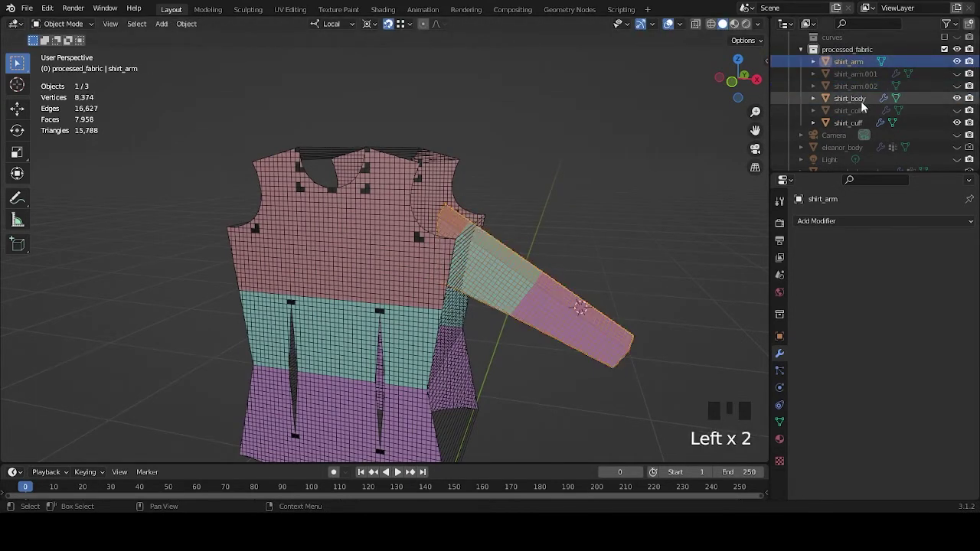
left_click(863, 101)
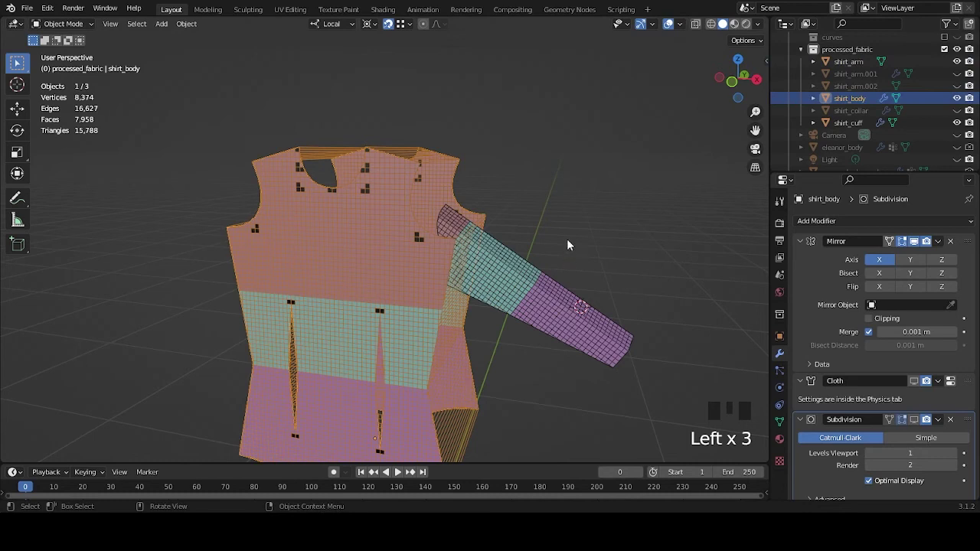
left_click_drag(603, 224, 578, 232)
Step: Duplicate shirt_body as hidden backup shirt_body.001, then select the sleeve with the body
key("shift+d")
left_click(959, 111)
left_click(860, 67)
left_click(858, 101)
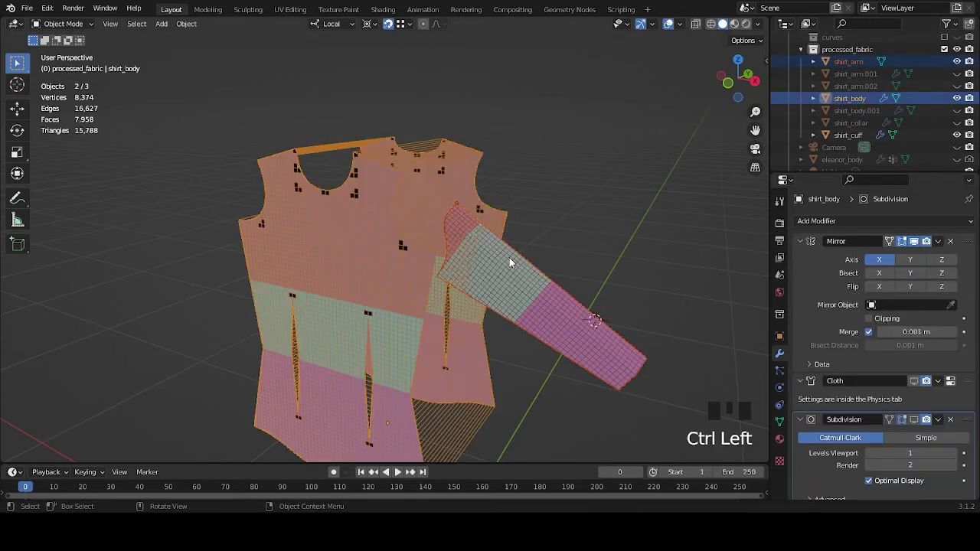
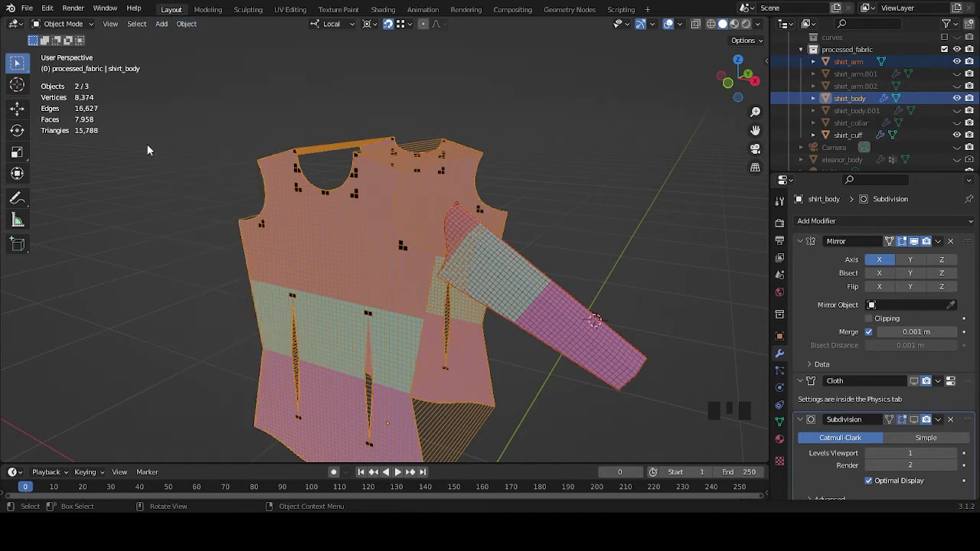
left_click(626, 205)
left_click(554, 302)
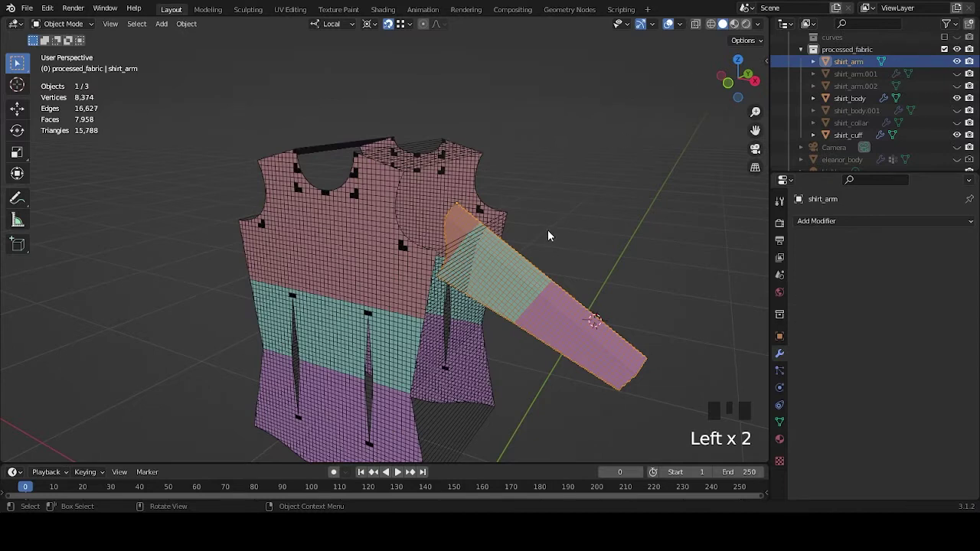
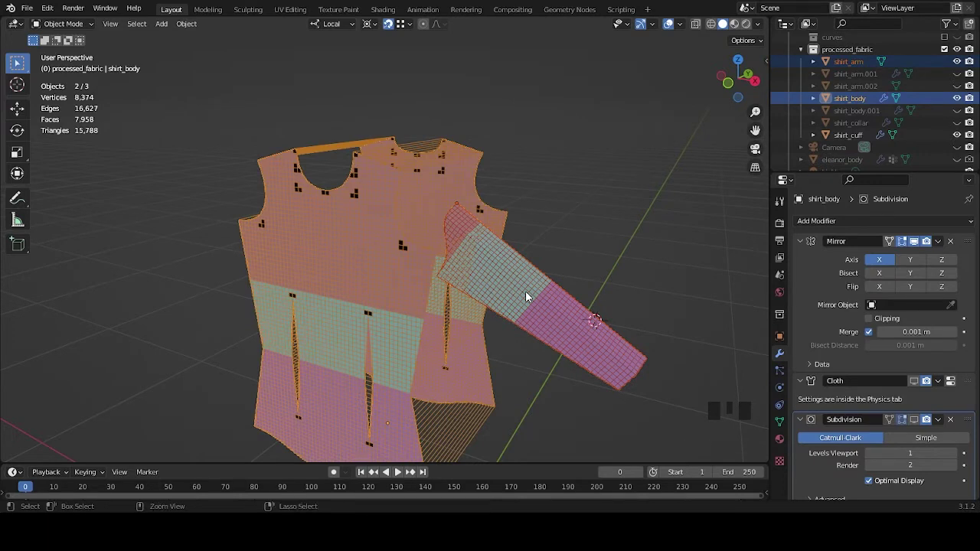
Step: Join shirt_arm into shirt_body with Ctrl+J and enter Edit Mode on the combined mesh
key("ctrl+j")
left_click_drag(480, 265, 444, 268)
scroll("up", 3)
left_click_drag(484, 241, 214, 298)
key("Tab")
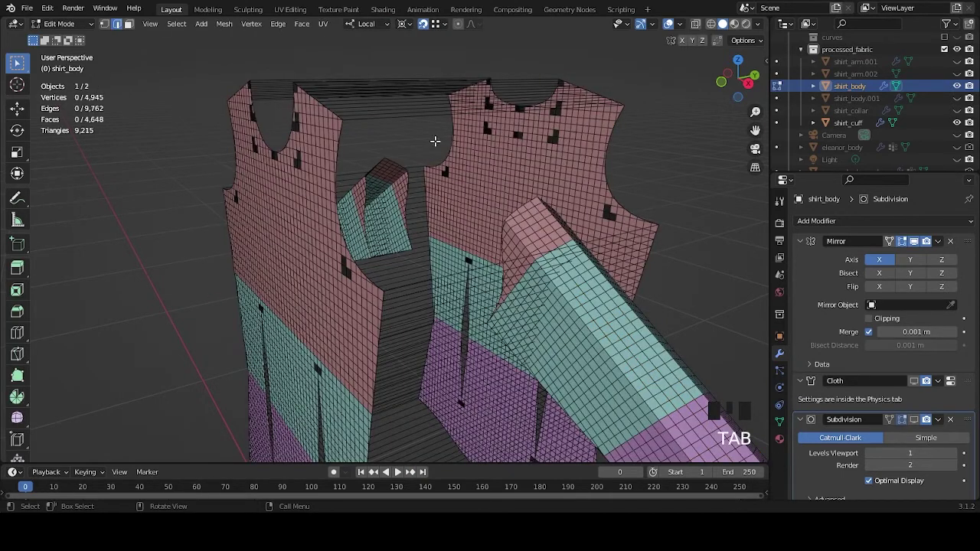
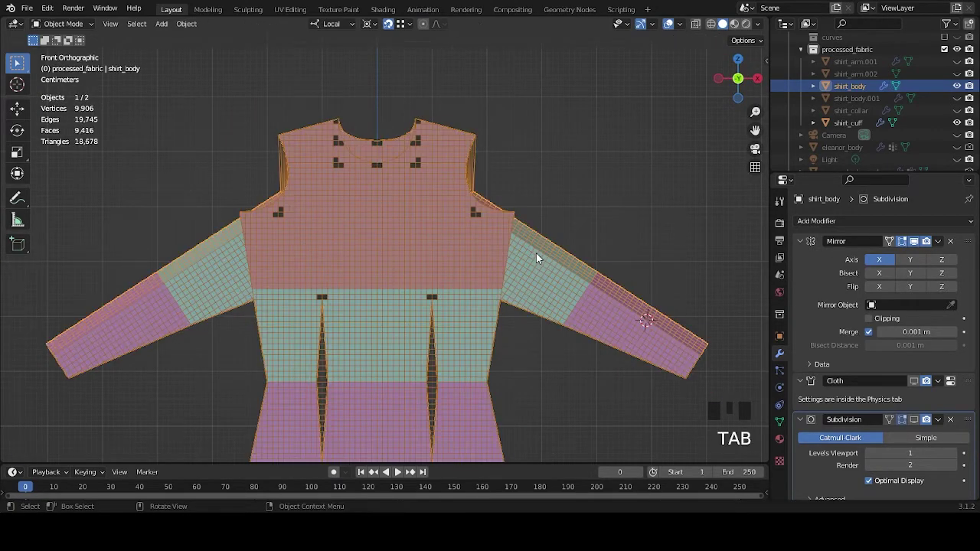
Step: Adjust the cloth settings on shirt_body and play the timeline to simulate the drape
left_click_drag(607, 237, 578, 204)
scroll("down", 3)
left_click_drag(609, 244, 786, 339)
left_click(786, 339)
left_click(781, 363)
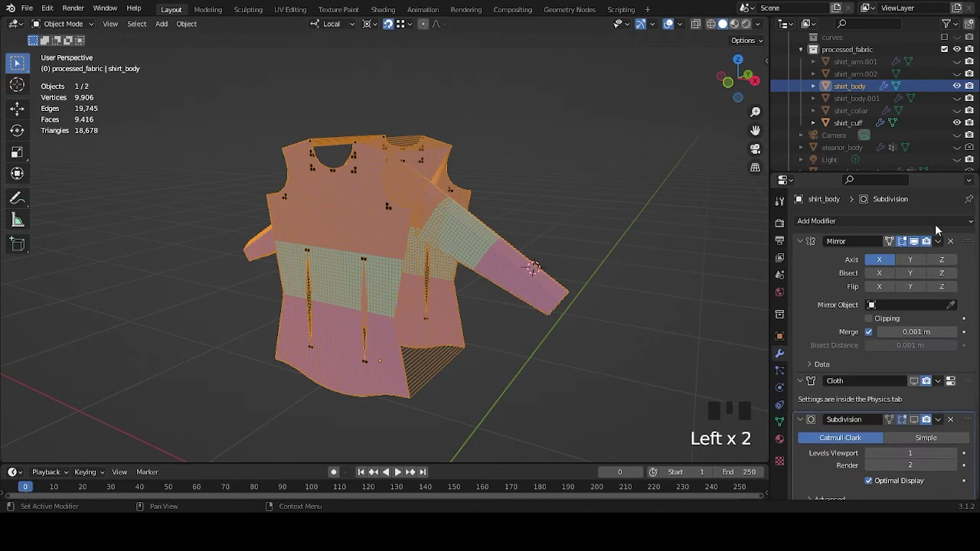
left_click(920, 388)
left_click_drag(540, 287, 578, 291)
key("space")
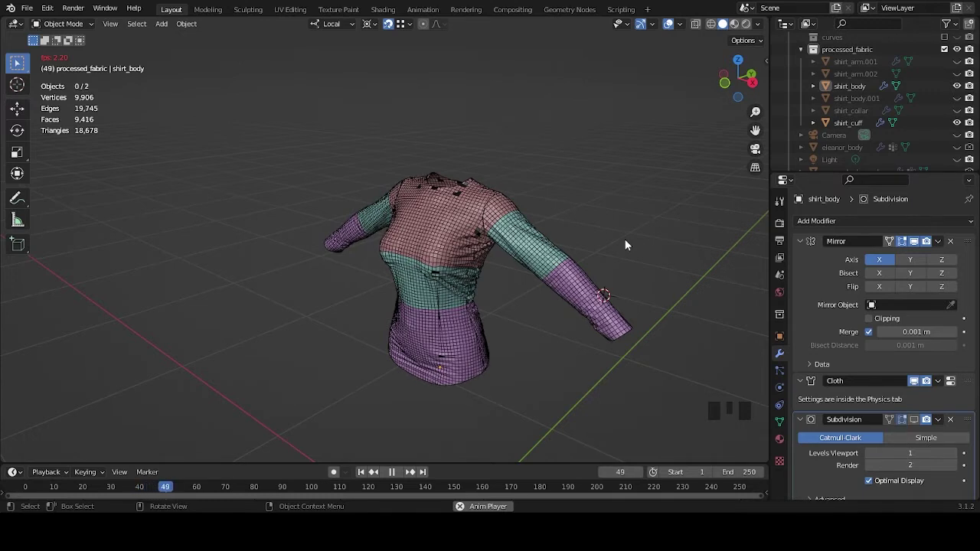
Step: Stop playback at frame 51 and inspect the draped shirt, leaving it deselected
key("space")
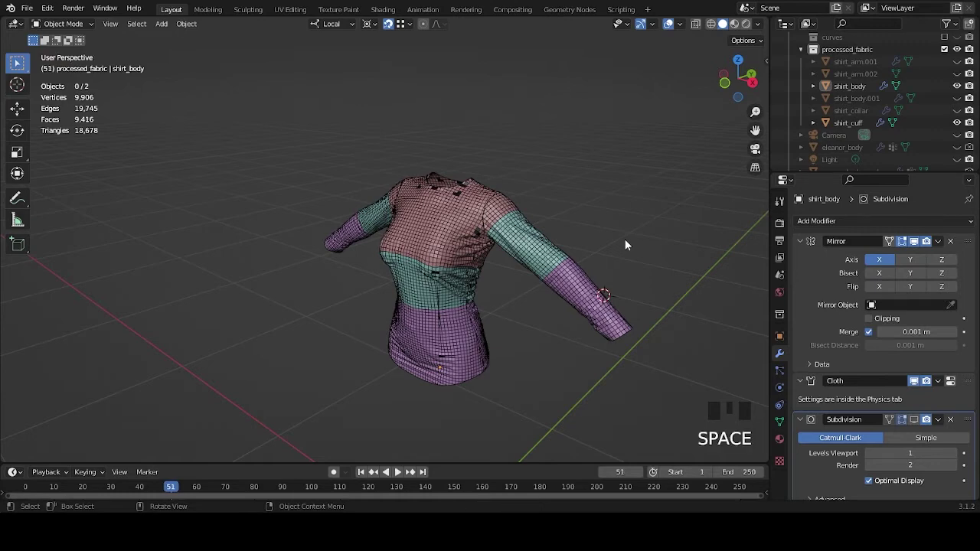
left_click_drag(526, 257, 585, 256)
scroll("up", 3)
left_click_drag(591, 272, 501, 278)
scroll("down", 3)
left_click_drag(553, 295, 547, 309)
left_click_drag(450, 285, 444, 271)
left_click(444, 271)
left_click_drag(455, 333, 531, 344)
left_click(530, 344)
left_click(426, 367)
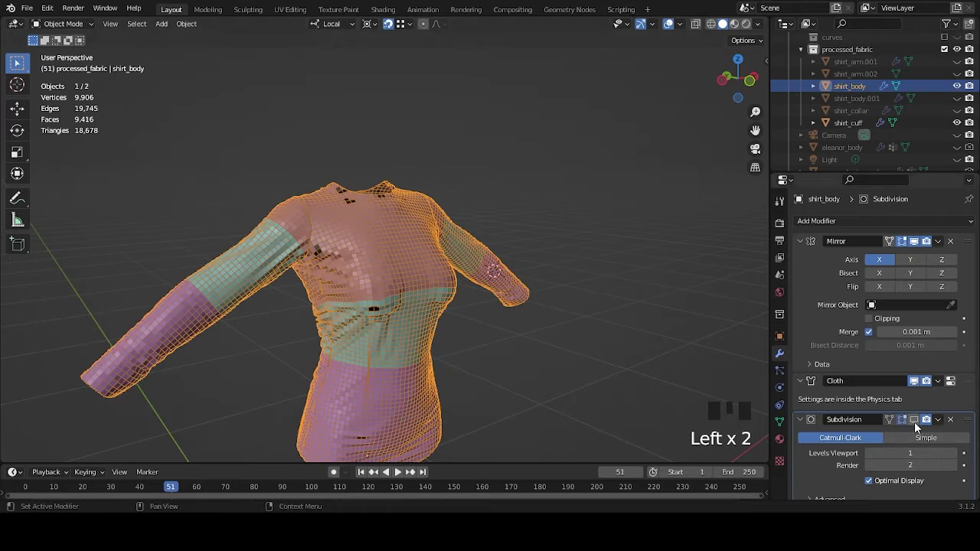
left_click(588, 354)
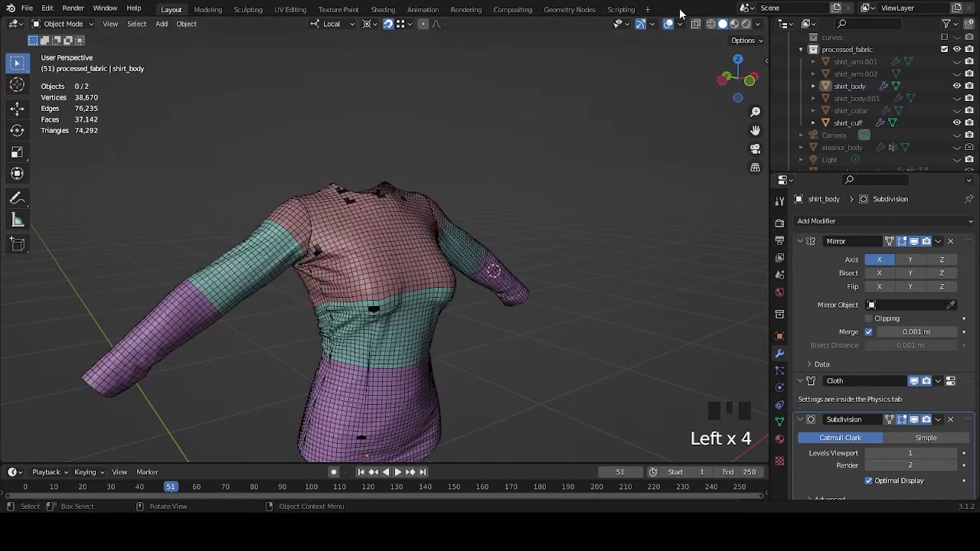
Step: Make sonoya_body_mesh visible and view the shirt fitting over the body
left_click_drag(681, 22, 557, 171)
left_click_drag(556, 170, 863, 141)
scroll("down", 3)
left_click(964, 161)
left_click(665, 134)
scroll("down", 3)
left_click_drag(514, 238, 468, 260)
scroll("up", 3)
Step: Switch the viewport to Material Preview shading for the draped shirt scene
left_click(493, 224)
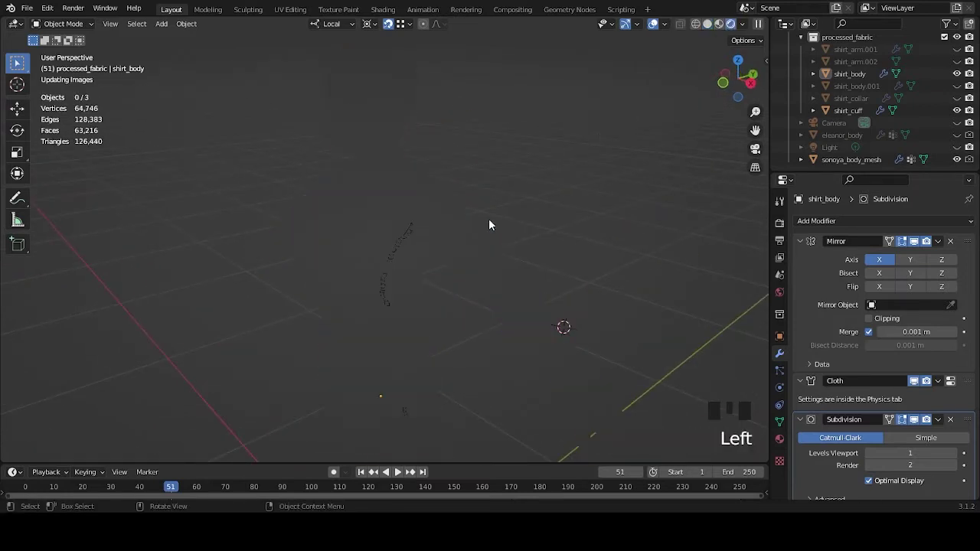
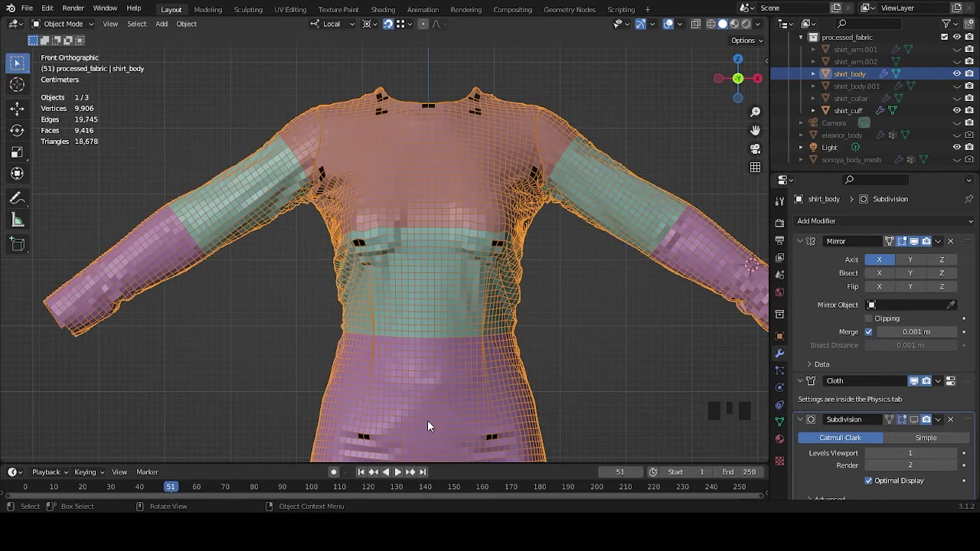
Step: Frame the lone draped shirt_body centered in the front orthographic view
scroll("down", 3)
left_click_drag(478, 364, 500, 385)
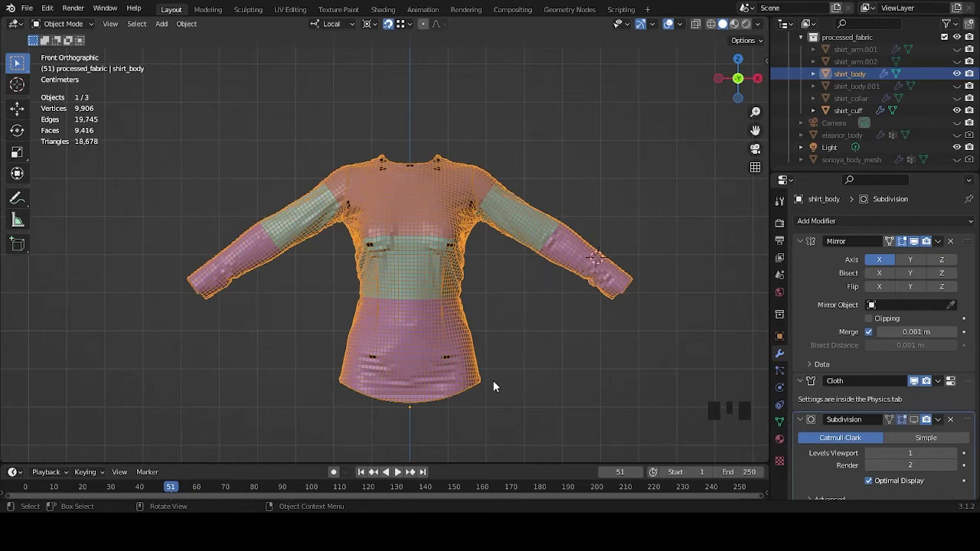
scroll("up", 3)
Step: Scroll the timeline back toward the first frame to rewind the simulation
scroll("down", 3)
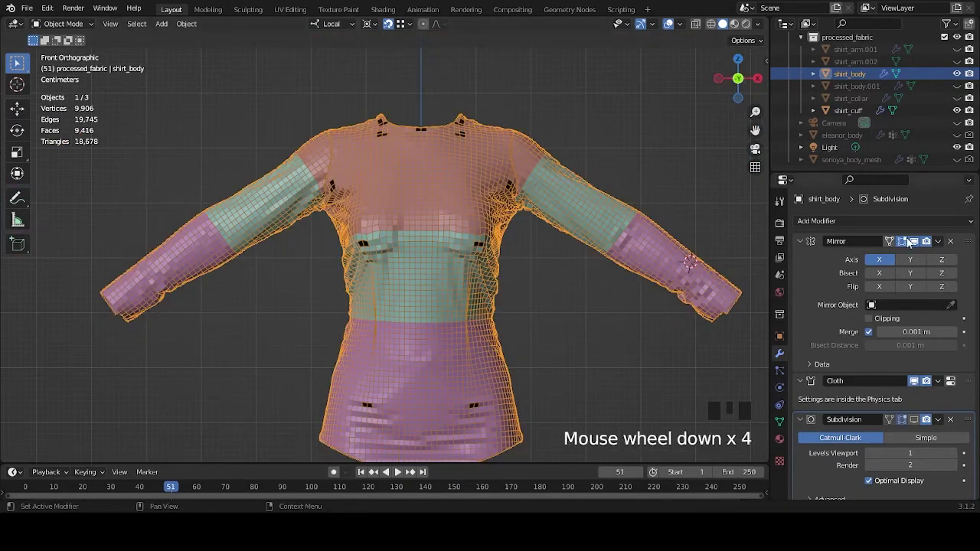
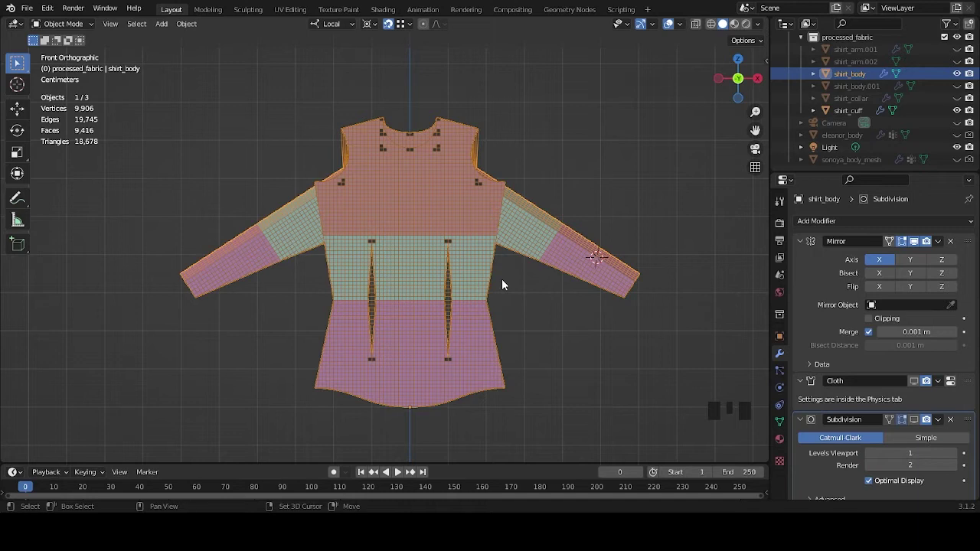
Step: Duplicate shirt_body with Shift+D as a backup copy, shirt_body.002
key("shift+d")
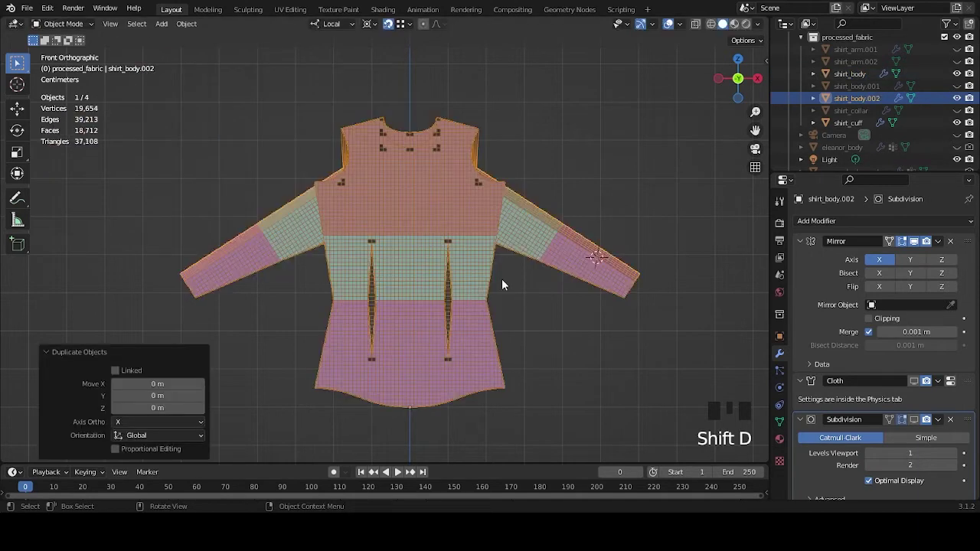
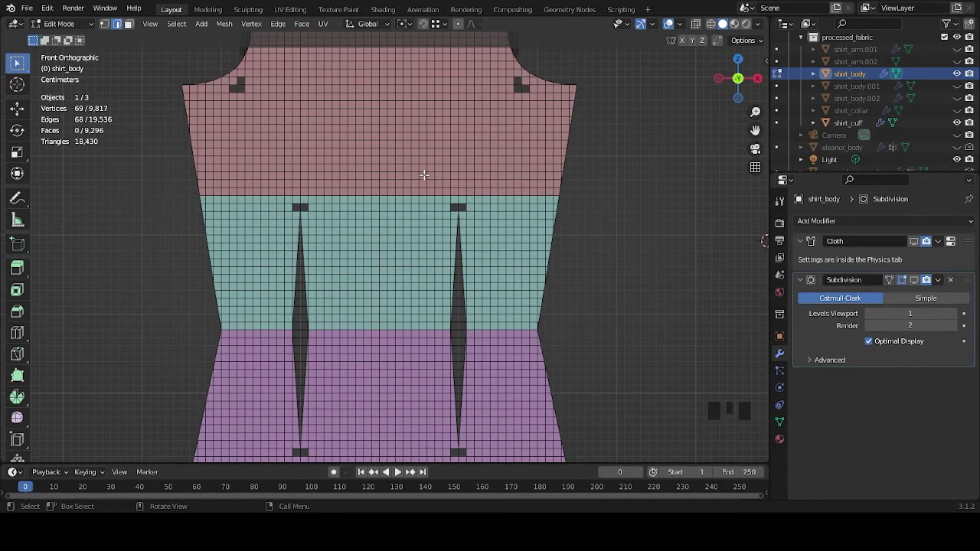
Step: Zoom over the shirt mesh and select its right half for hiding
scroll("down", 3)
left_click_drag(132, 27, 368, 72)
scroll("down", 3)
left_click(383, 78)
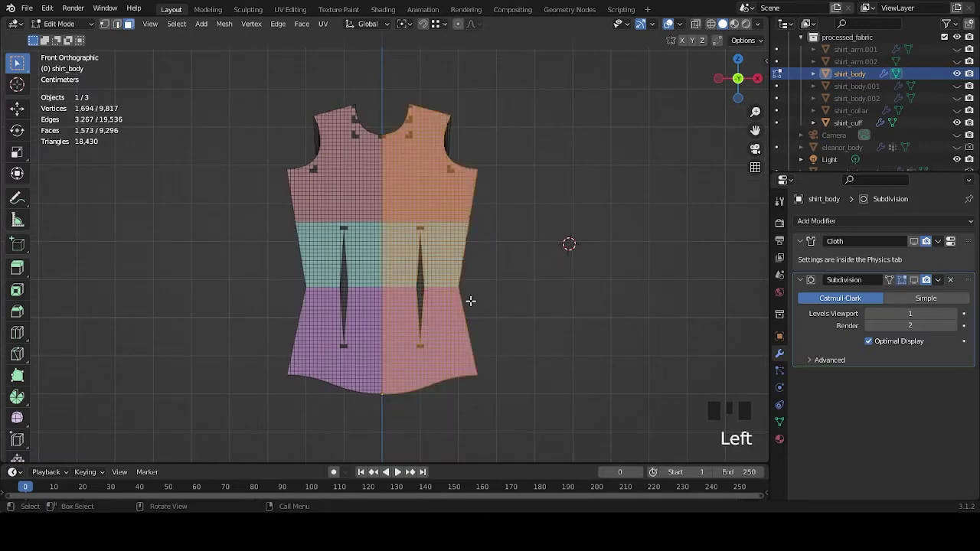
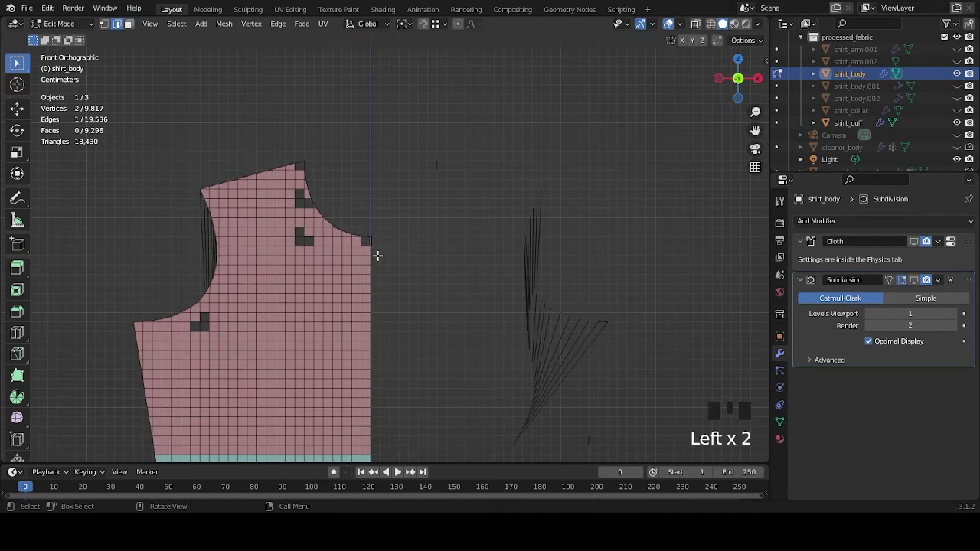
Step: Zoom the view to frame the shirt body panels from above
scroll("down", 3)
scroll("up", 3)
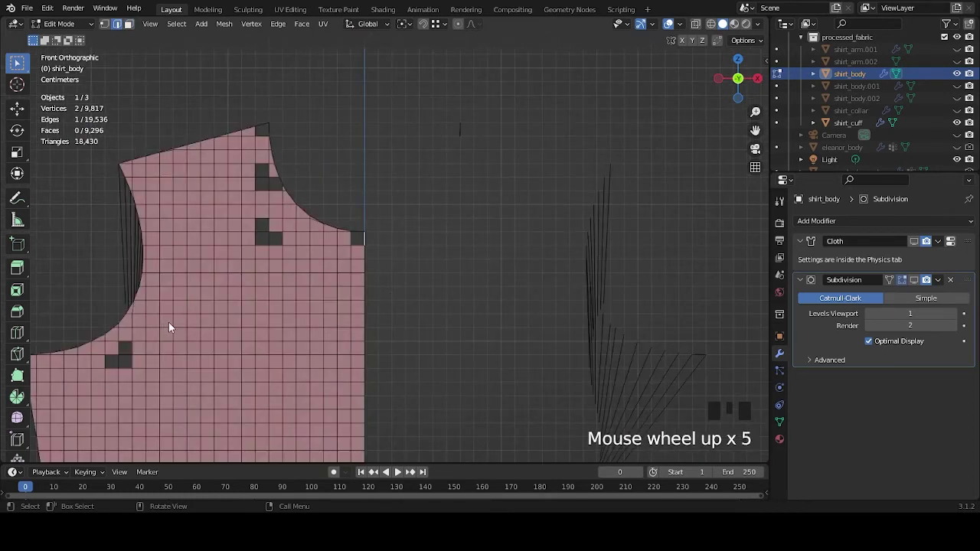
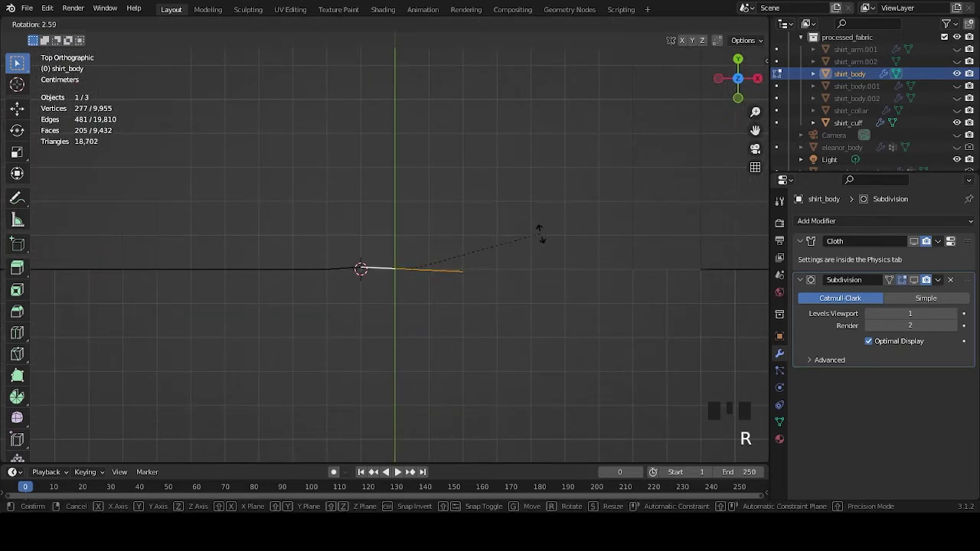
Step: Rotate the selected neckline strip by about 7 degrees
left_click_drag(410, 26, 513, 228)
key("r")
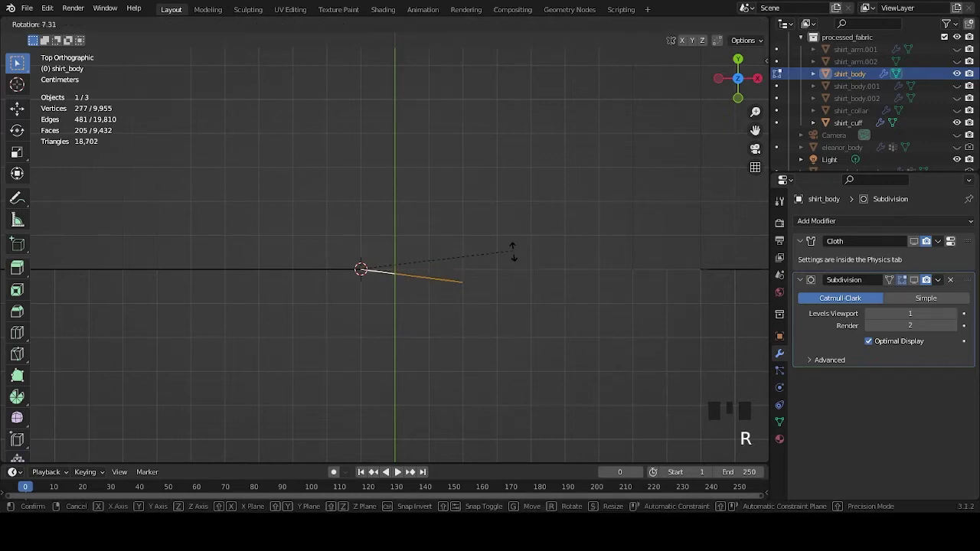
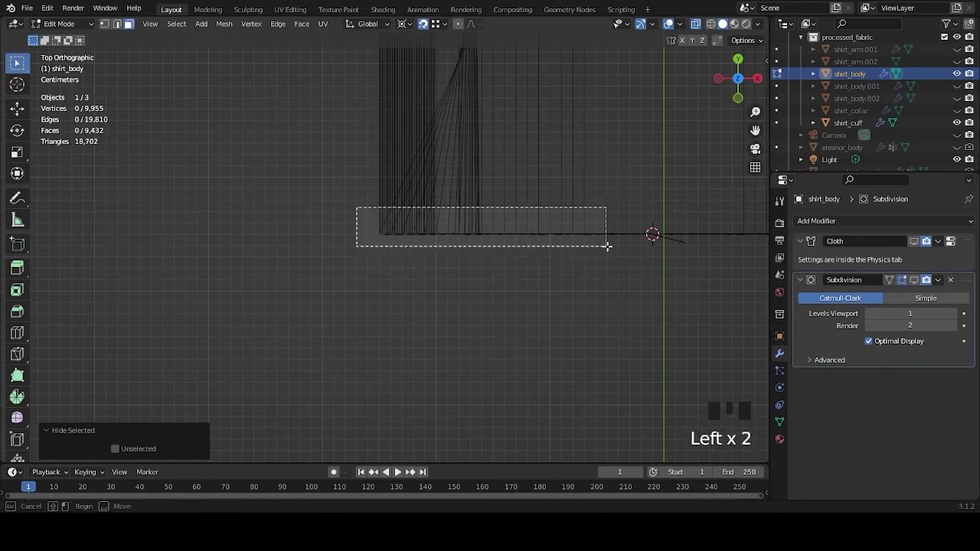
Step: Orbit beneath the shirt to inspect the hem after adding the Subdivision modifier
middle_click(644, 276)
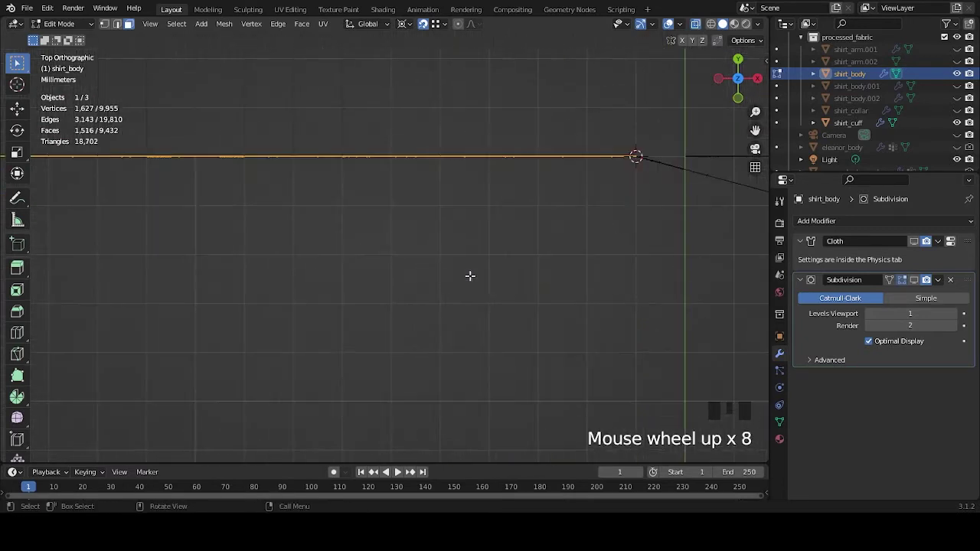
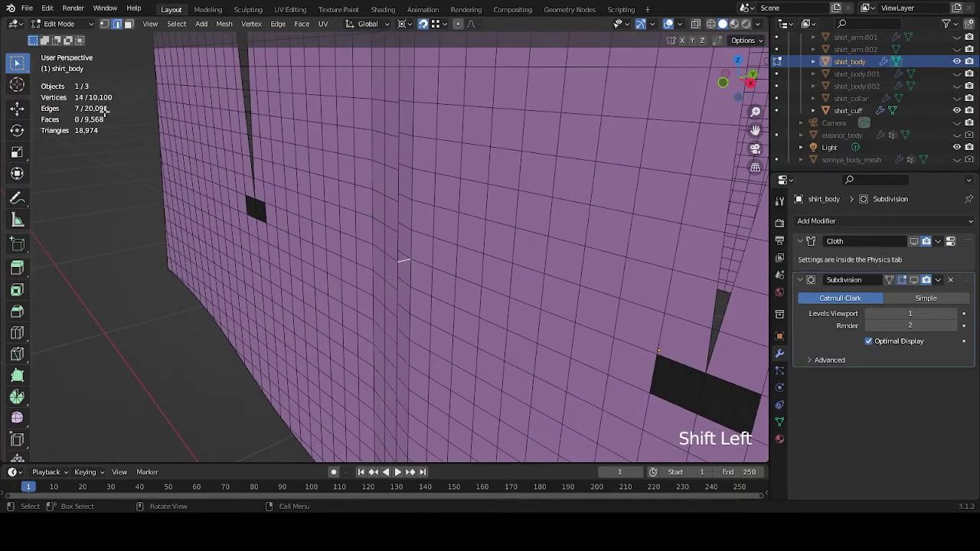
scroll("down", 3)
left_click_drag(441, 191, 507, 281)
scroll("up", 3)
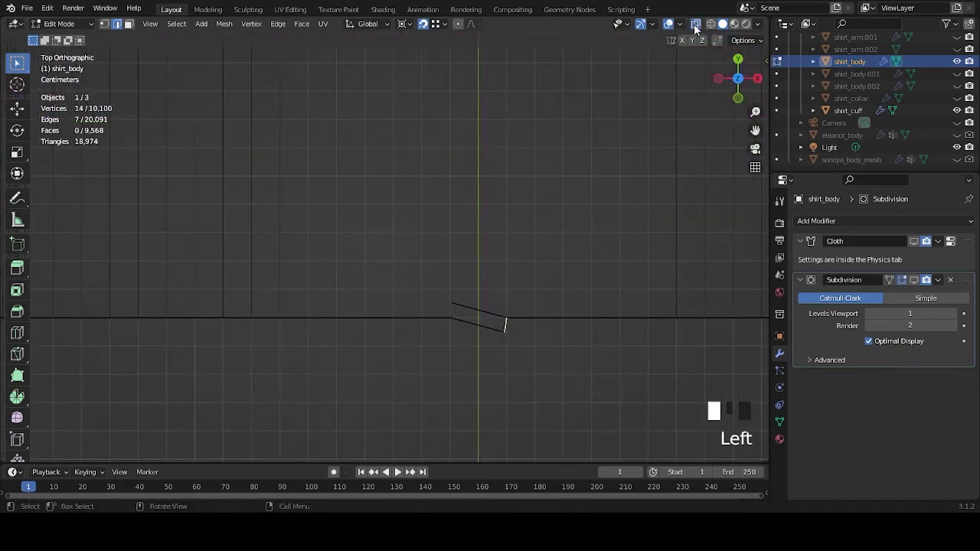
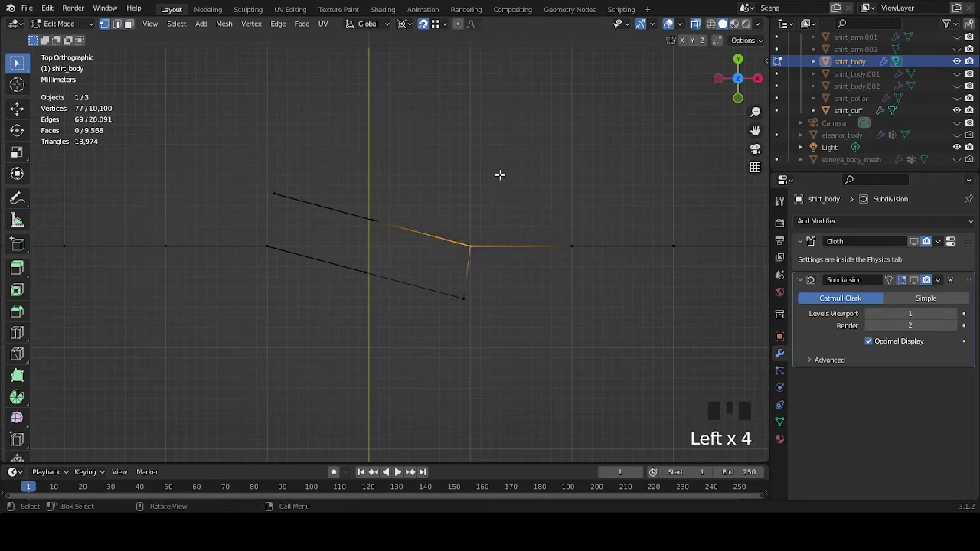
Step: Select the seam-junction vertices and bring up the Merge menu
left_click(470, 237)
left_click(462, 215)
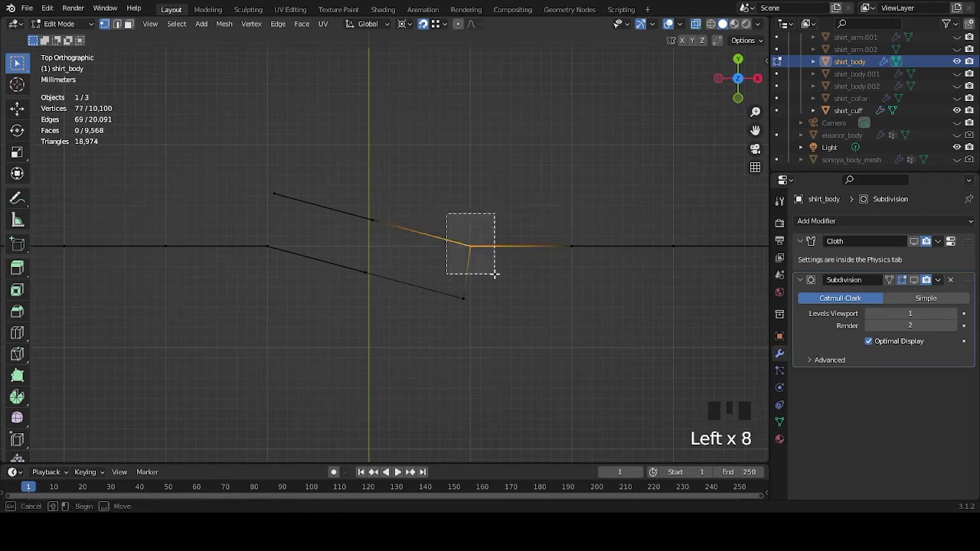
key("m")
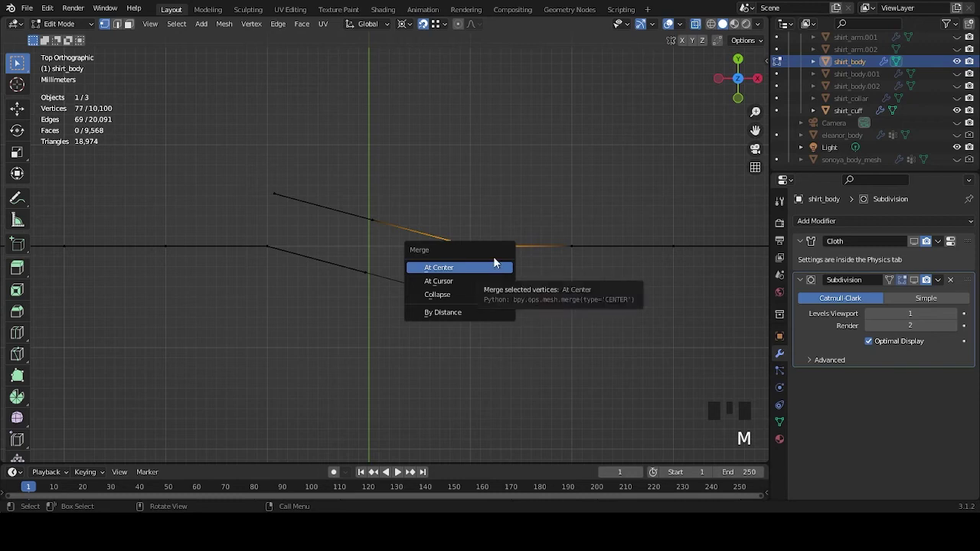
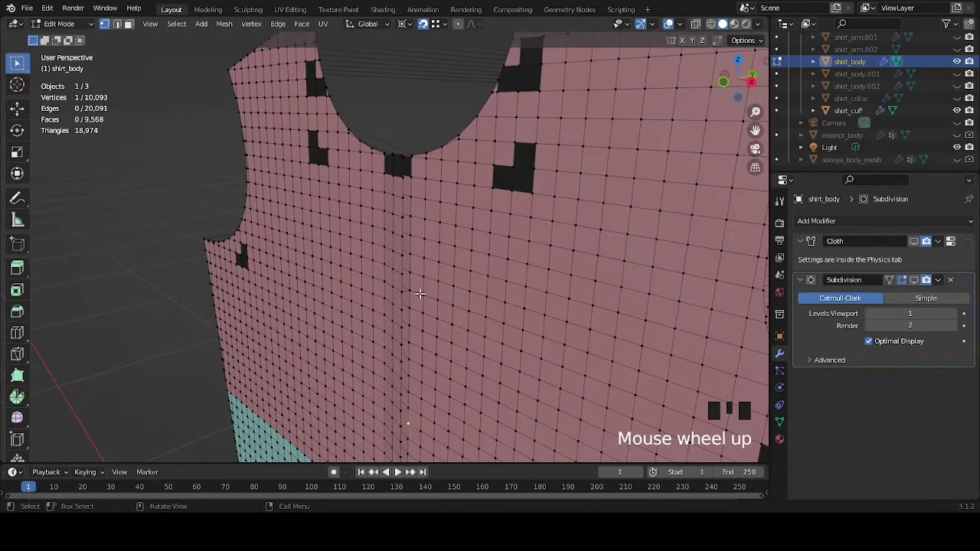
Step: Adjust the view around the centre seam and select a seam vertex
left_click(411, 287)
middle_click(411, 291)
scroll("up", 3)
left_click(431, 29)
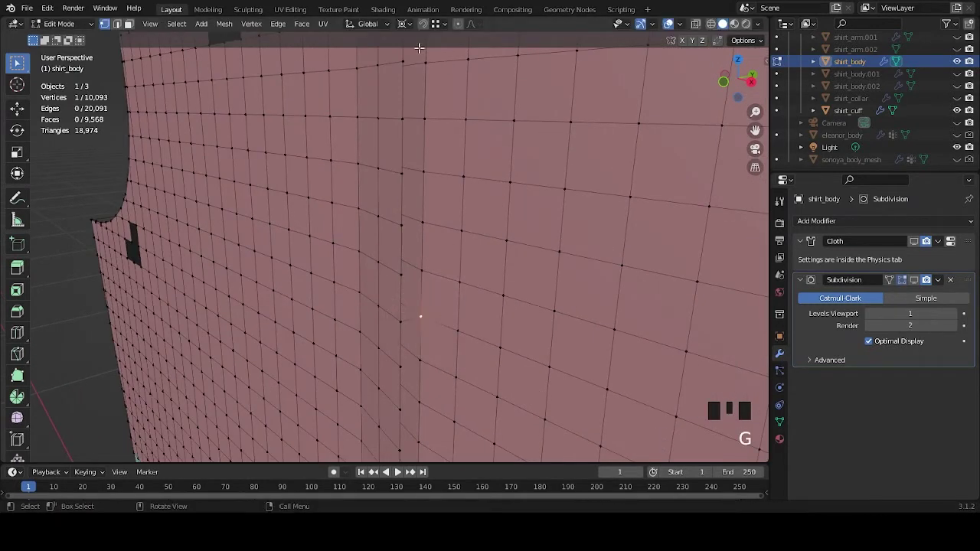
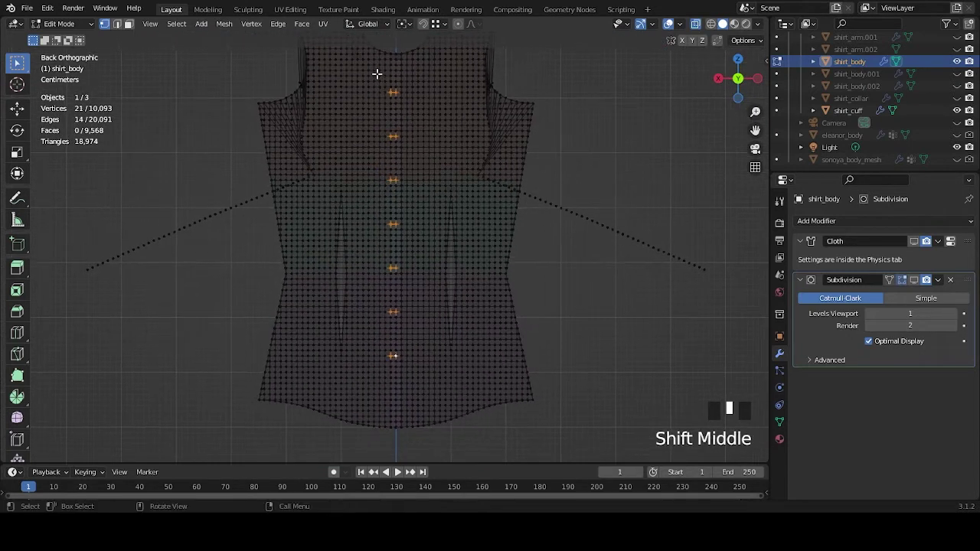
Step: Select the column of vertices running down the centre front seam
left_click(379, 72)
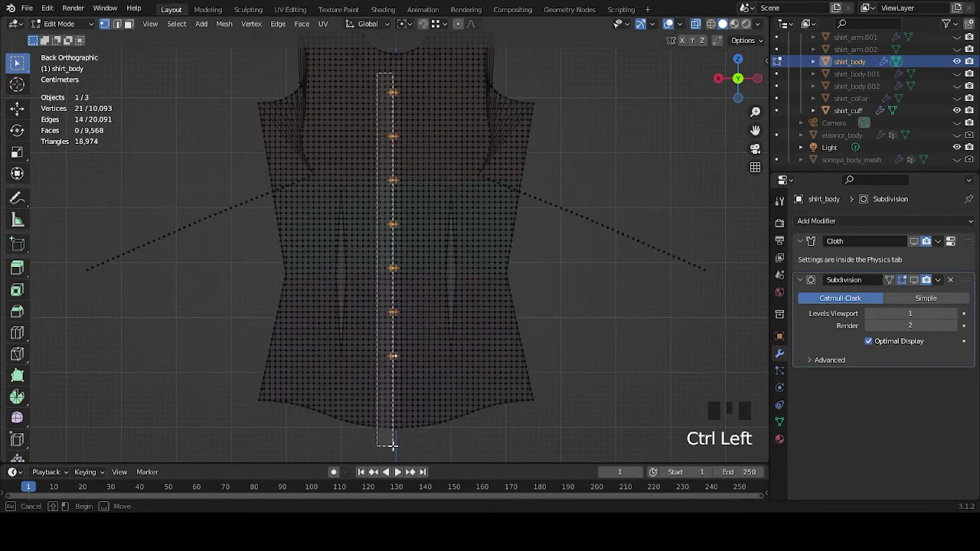
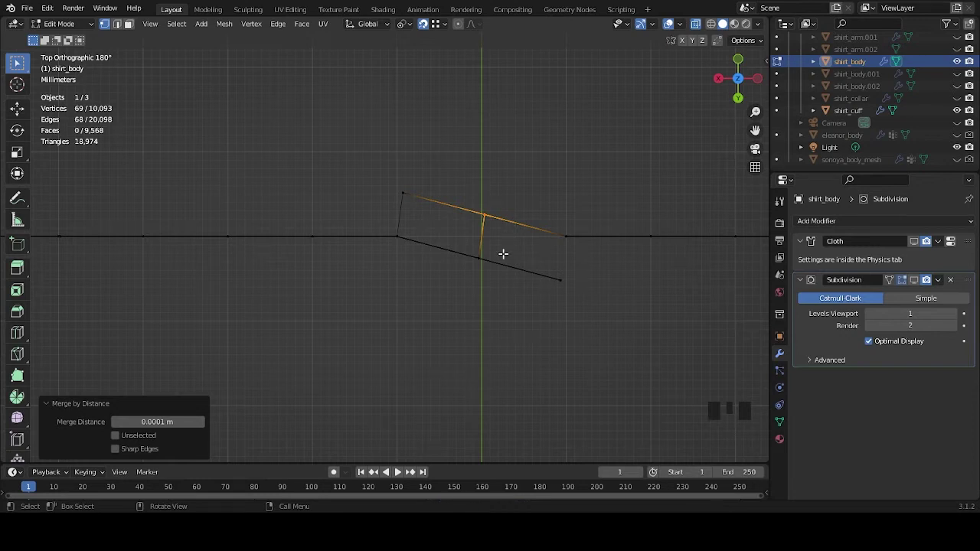
Step: Orbit the view to look along the merged centre seam
scroll("down", 3)
middle_click(504, 267)
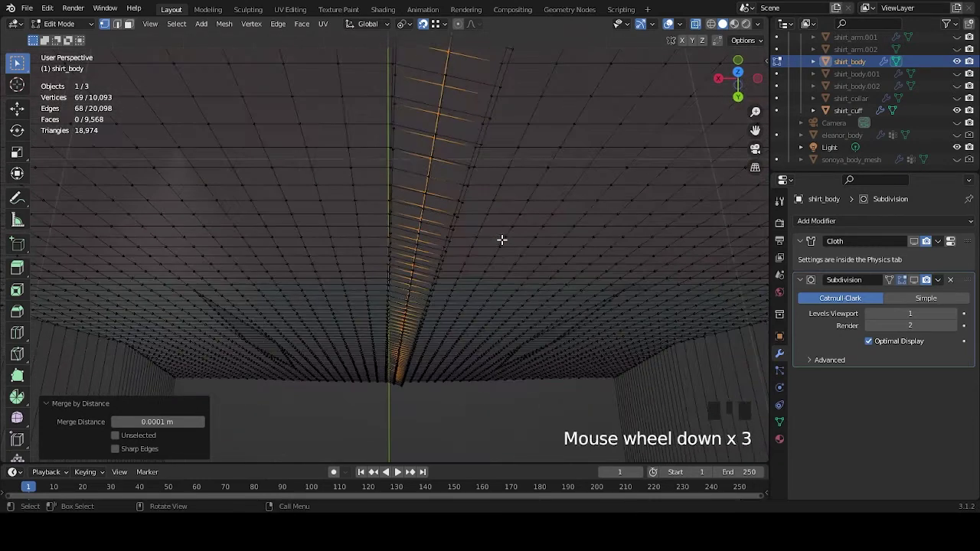
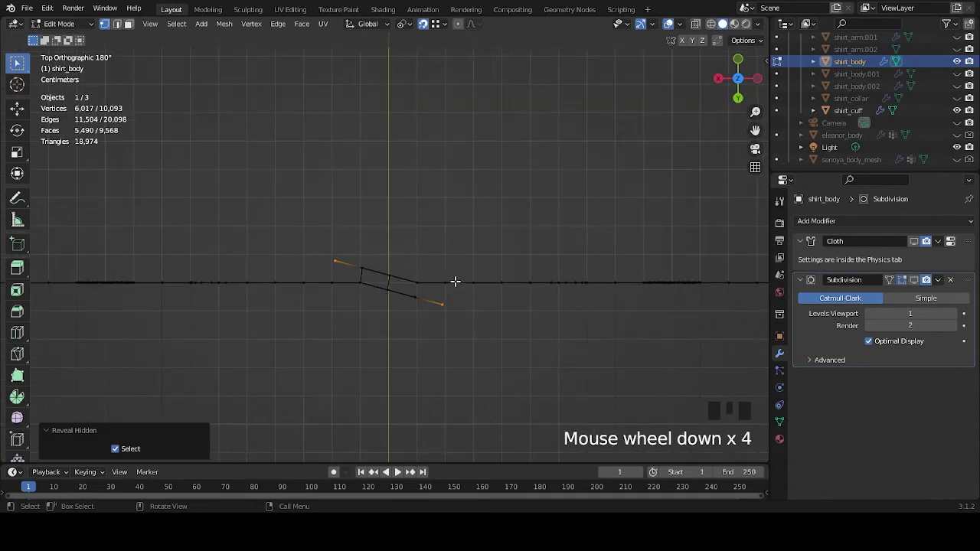
scroll("down", 3)
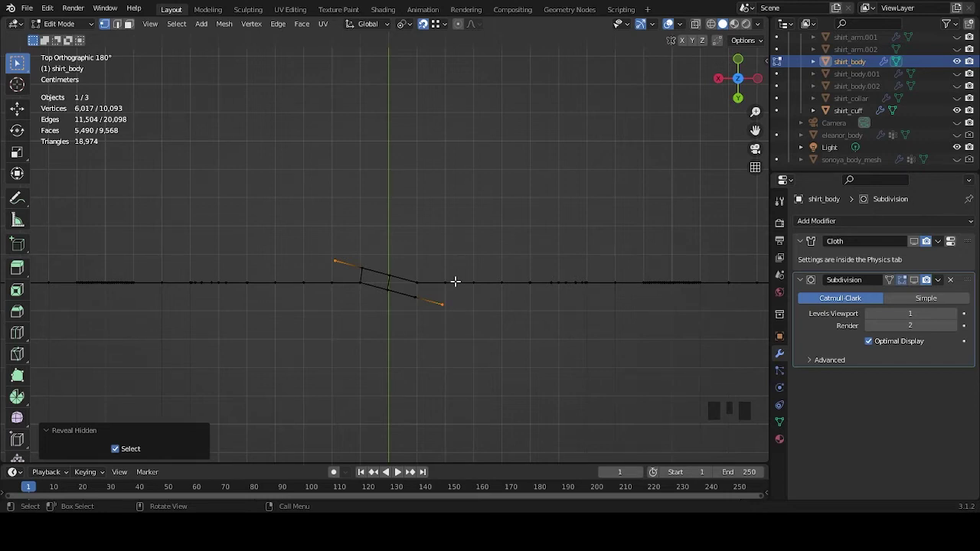
scroll("up", 3)
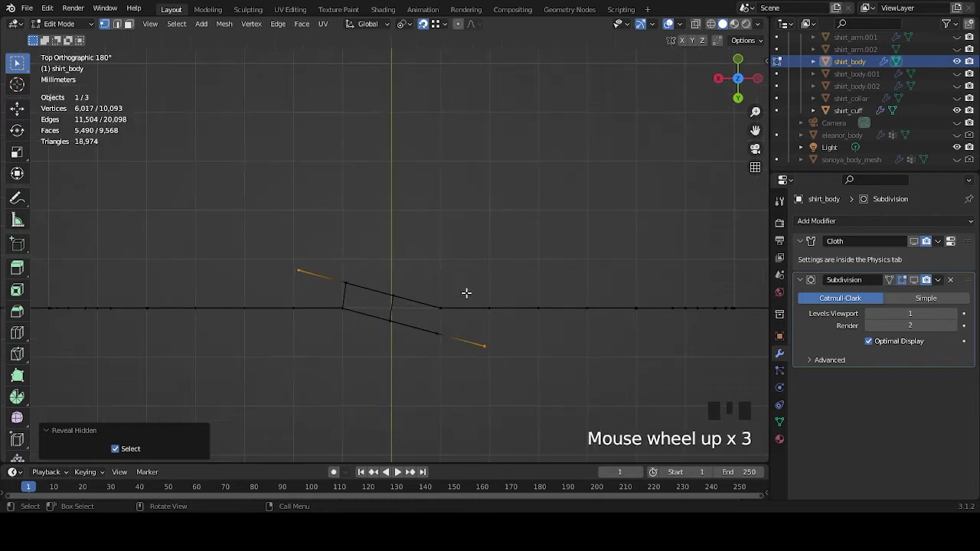
left_click_drag(474, 280, 514, 257)
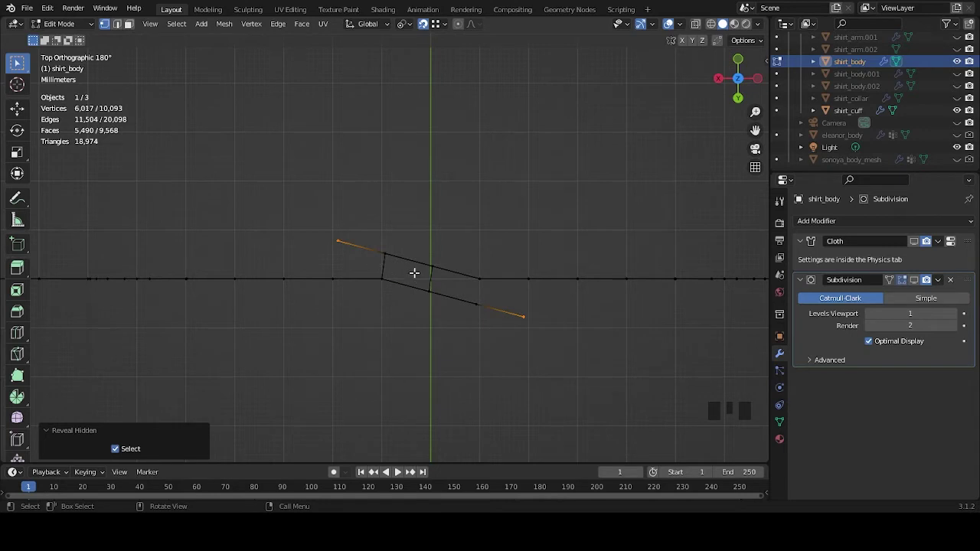
left_click_drag(475, 302, 121, 30)
left_click(122, 29)
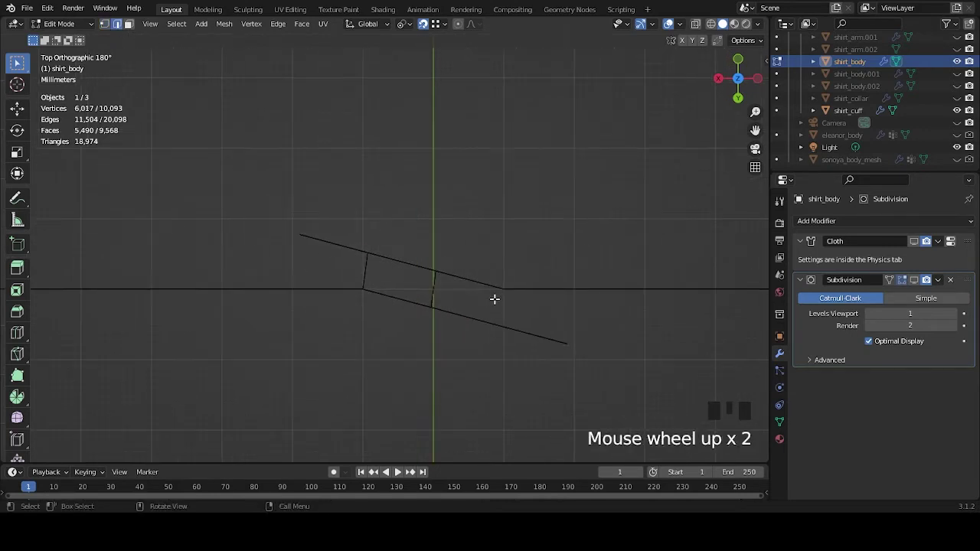
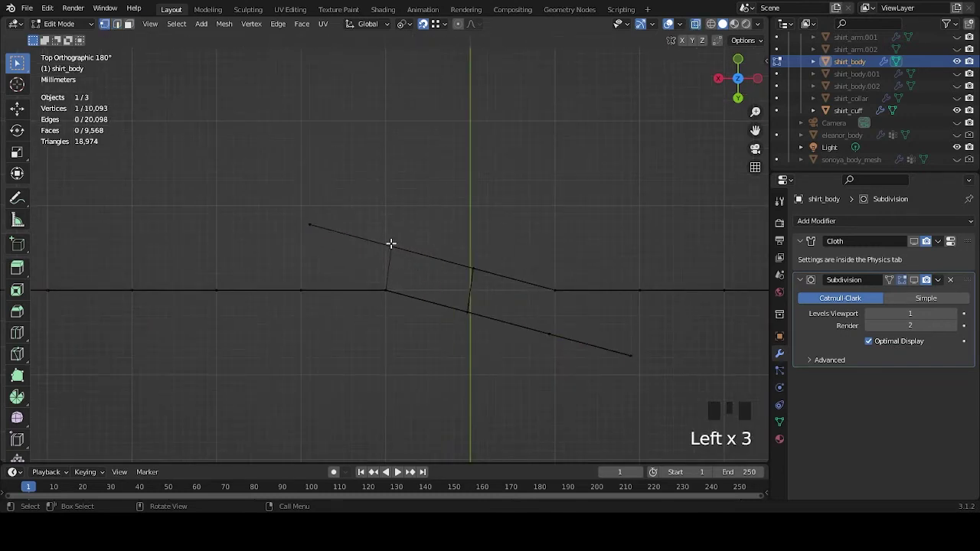
left_click_drag(696, 24, 394, 241)
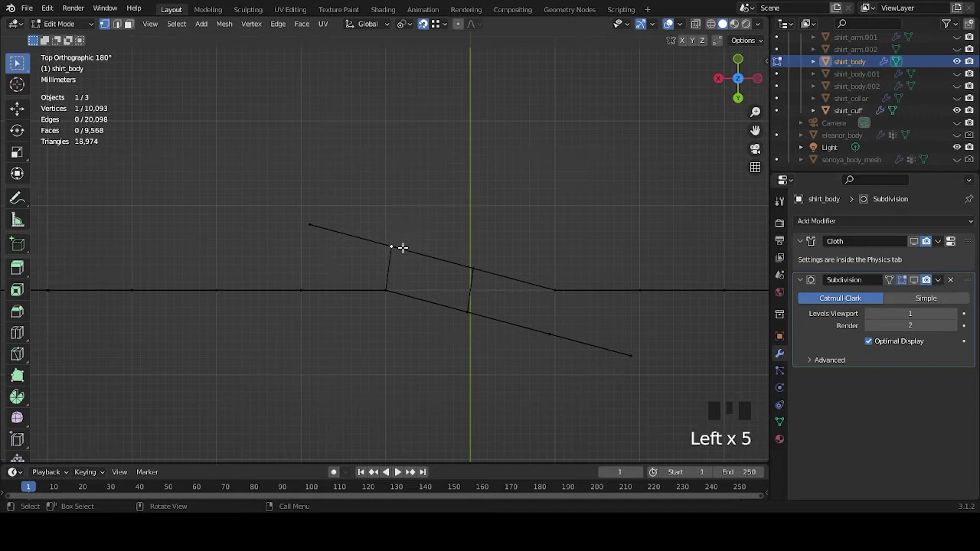
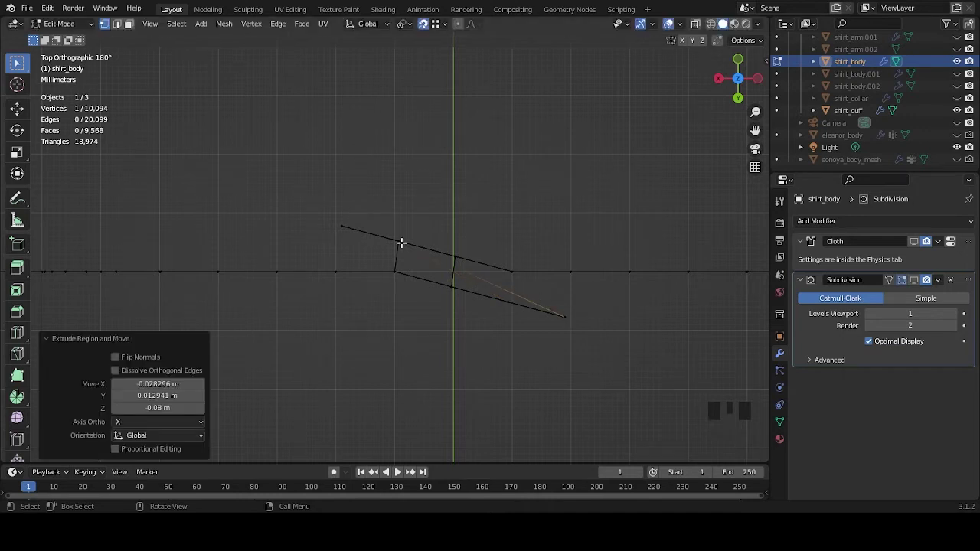
left_click(340, 225)
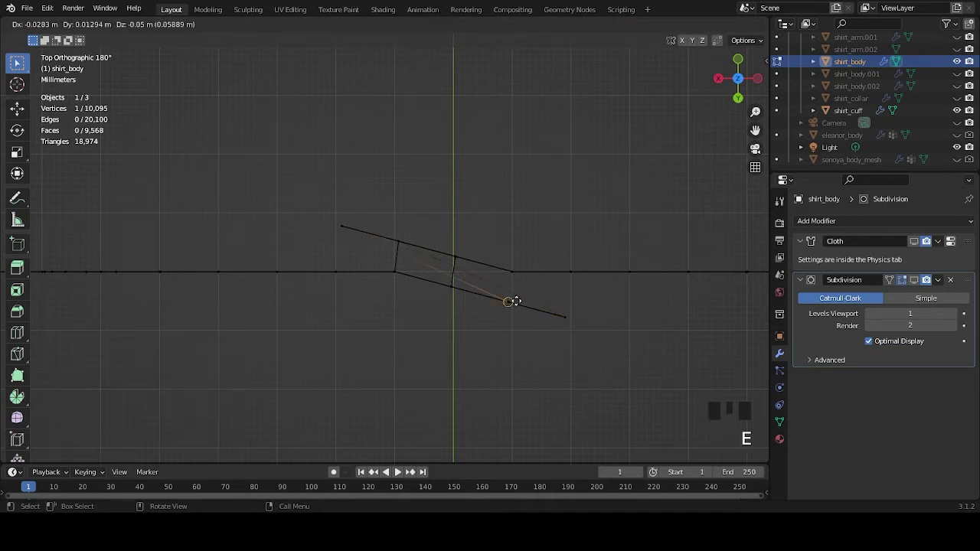
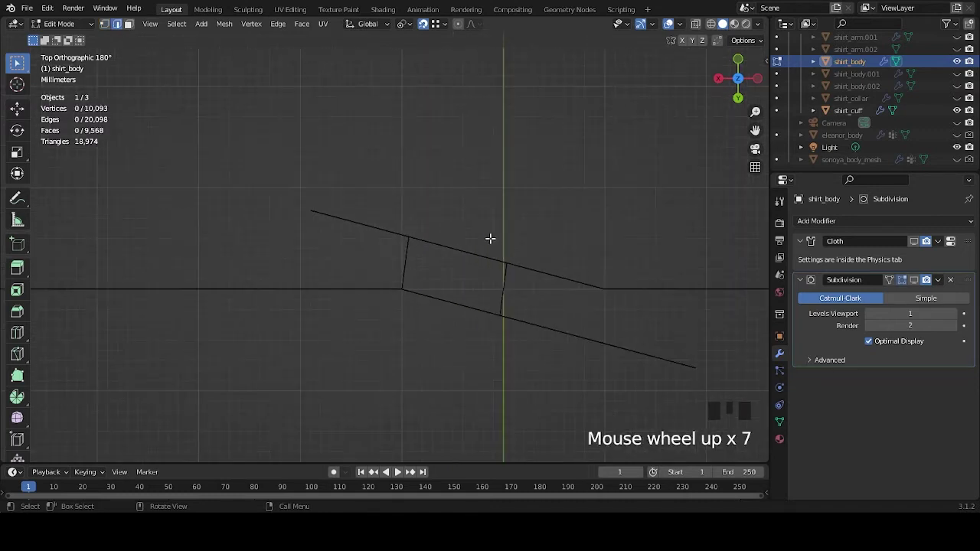
scroll("down", 3)
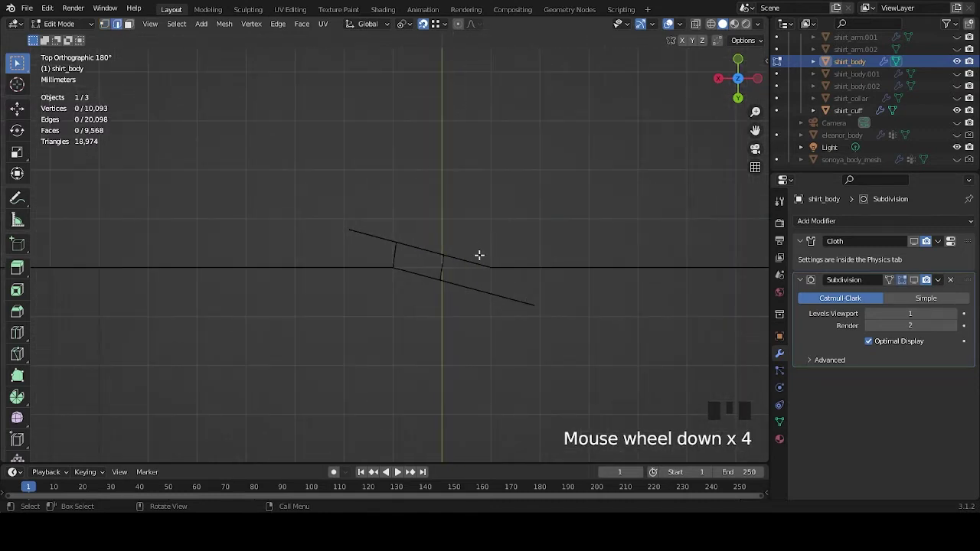
scroll("down", 3)
left_click_drag(456, 261, 464, 258)
scroll("up", 3)
left_click(110, 26)
scroll("down", 3)
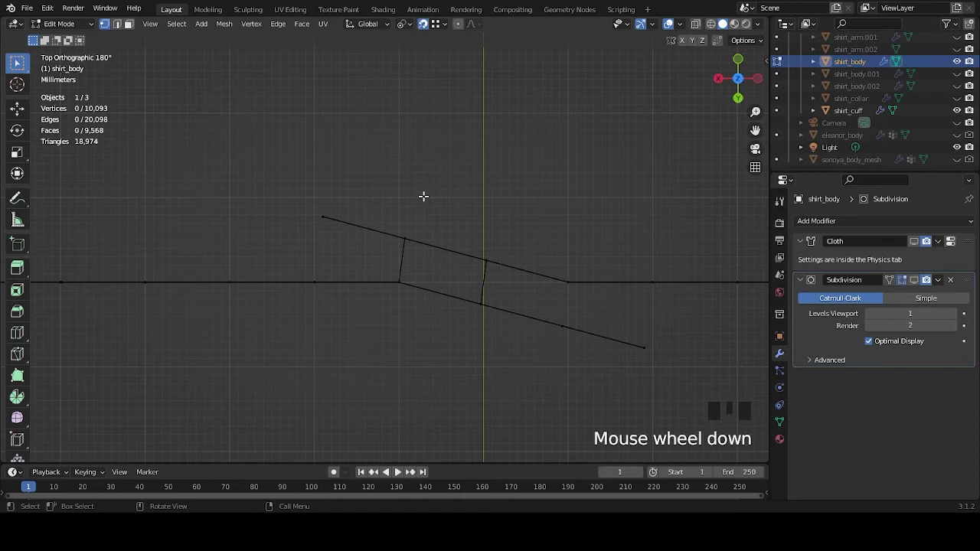
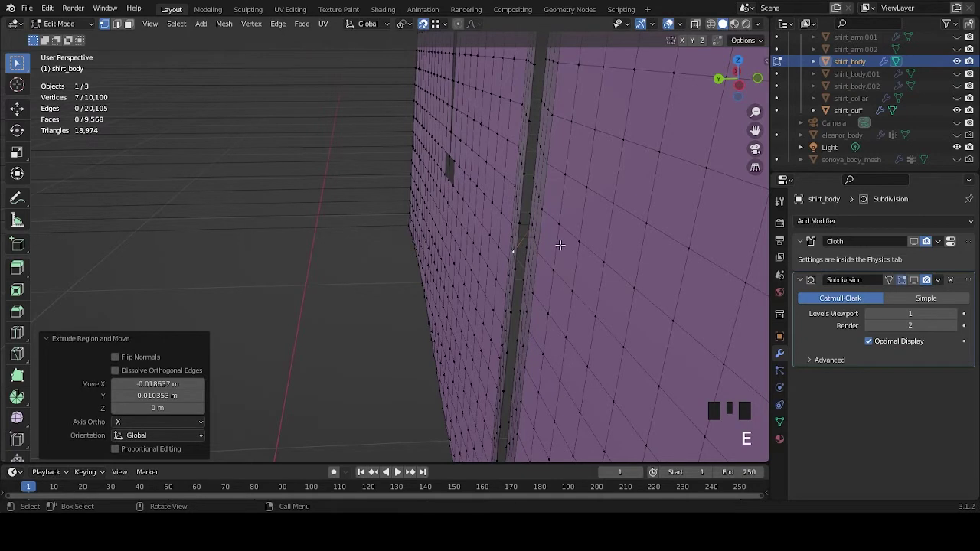
Step: Inspect the front opening overlap and nudge the selected front-edge vertices along global X
scroll("down", 3)
middle_click(523, 226)
scroll("down", 3)
left_click_drag(484, 177, 438, 227)
scroll("down", 3)
left_click_drag(405, 204, 496, 280)
scroll("up", 3)
scroll("down", 3)
middle_click(572, 301)
scroll("down", 3)
middle_click(465, 312)
scroll("up", 3)
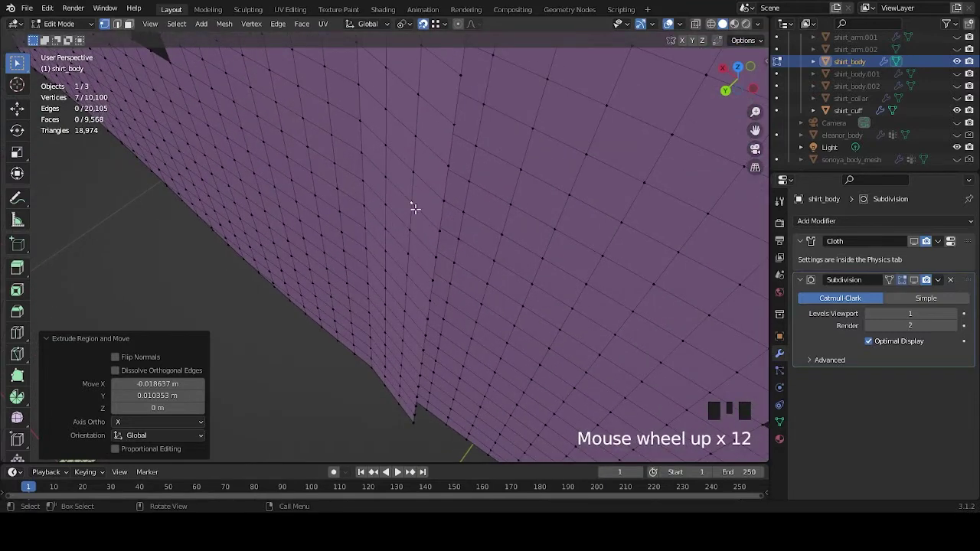
key("g")
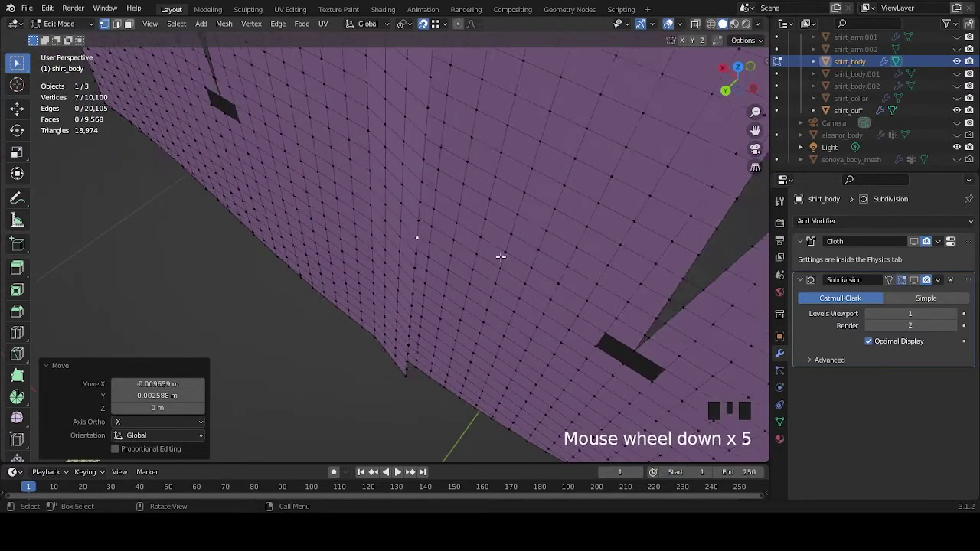
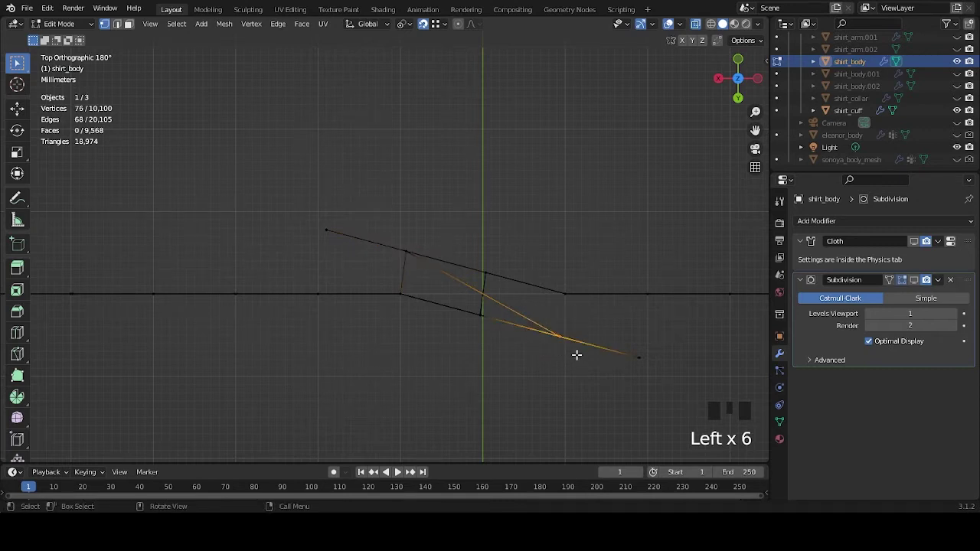
Step: Merge the duplicated front-edge vertices by distance, removing 7 vertices, and constrain the move to X
left_click_drag(590, 373, 537, 357)
key("m")
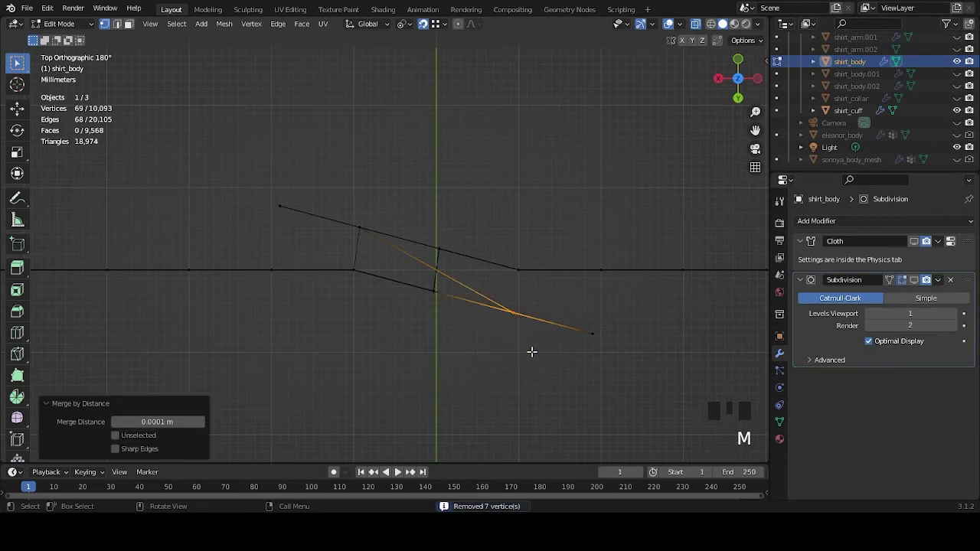
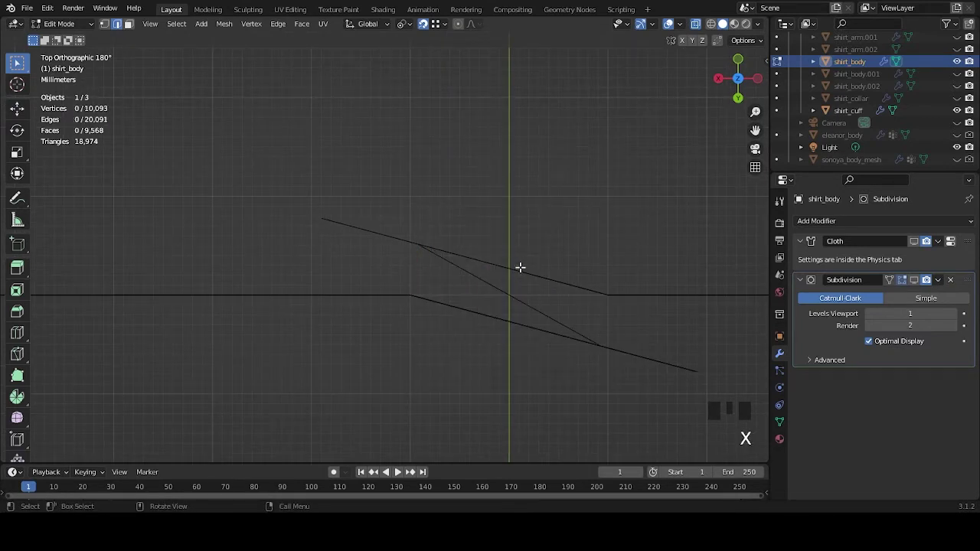
key("ctrl+z")
key("x")
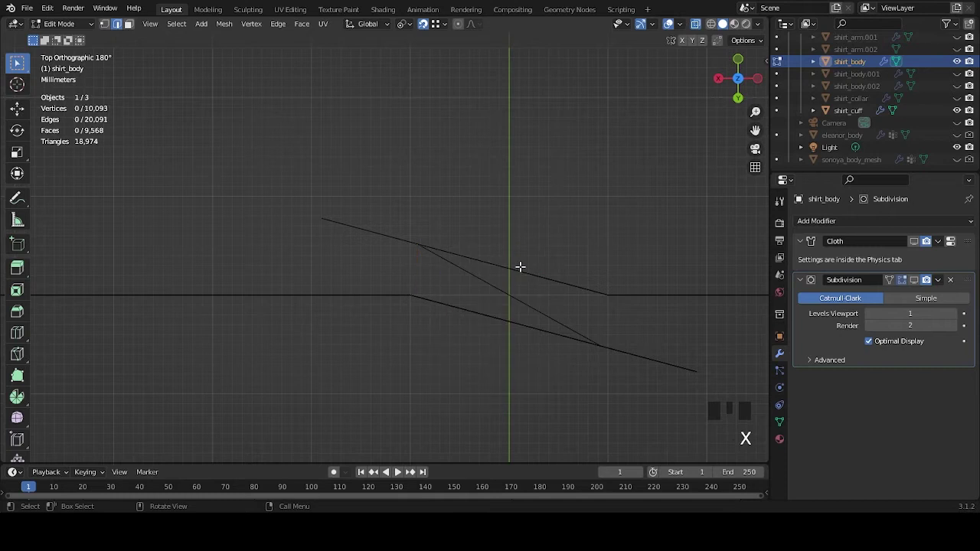
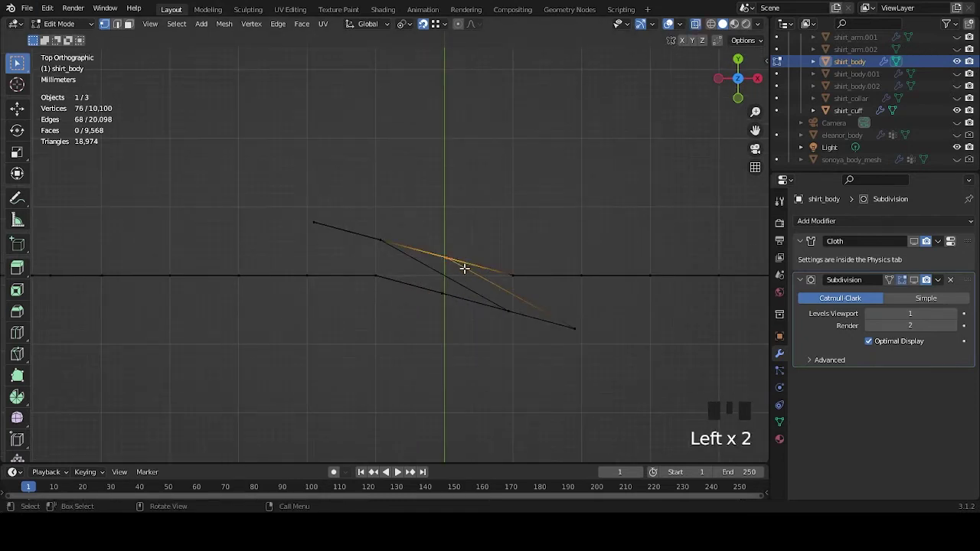
Step: Merge the flap's duplicate vertices by distance, bringing shirt_body back to 10,093 vertices
key("m")
scroll("down", 3)
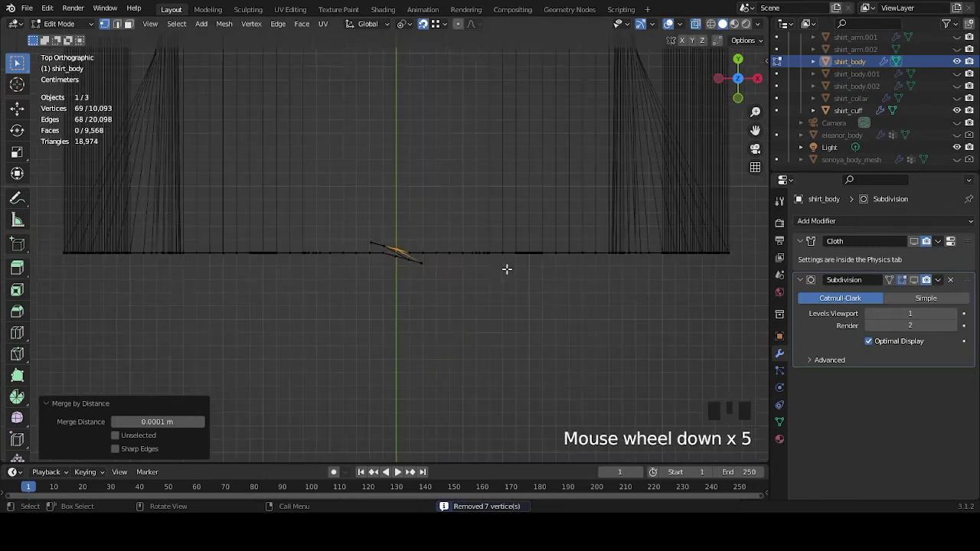
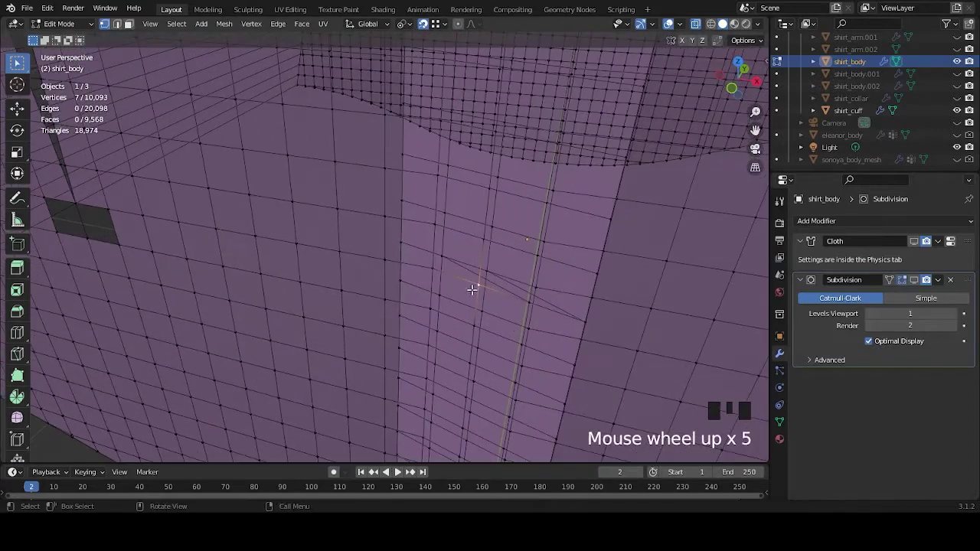
Step: Extrude the flap vertices about -1.9 cm X and 1 cm Y, then select a corner vertex from top view
scroll("up", 3)
key("e")
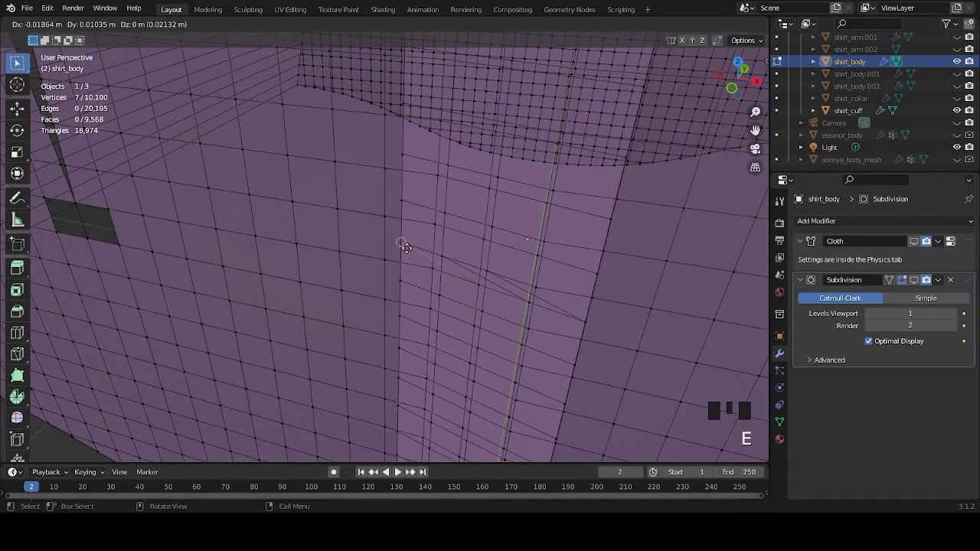
scroll("down", 3)
left_click_drag(462, 204, 698, 25)
left_click(698, 25)
scroll("up", 3)
left_click_drag(396, 208, 407, 155)
left_click(406, 155)
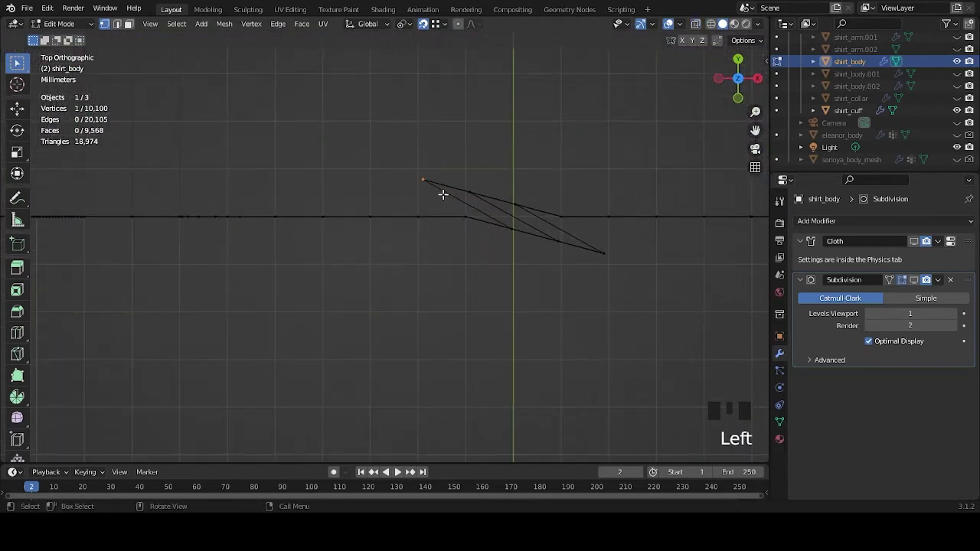
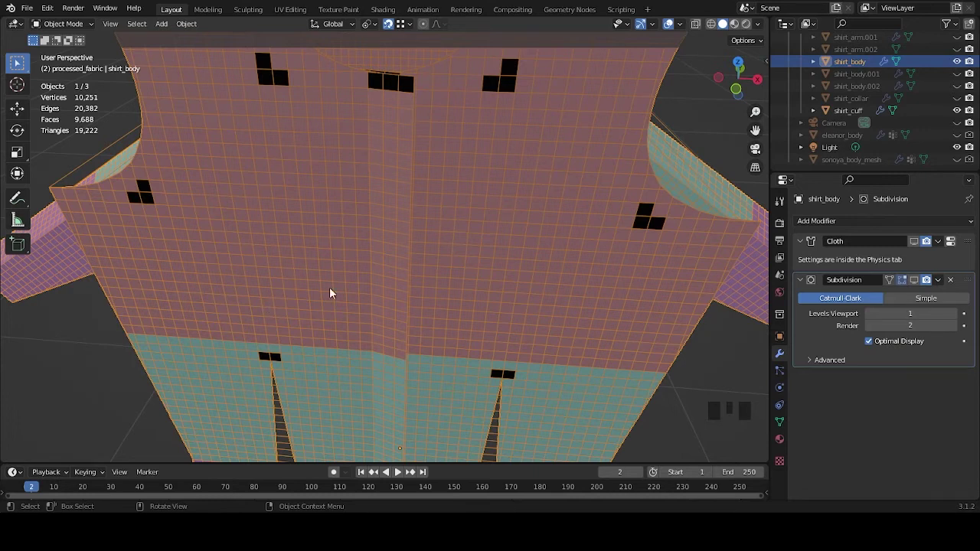
Step: Frame the whole shirt at frame 0 with the cloth modifier enabled, ready to simulate
scroll("down", 3)
left_click_drag(581, 315, 59, 506)
left_click(59, 505)
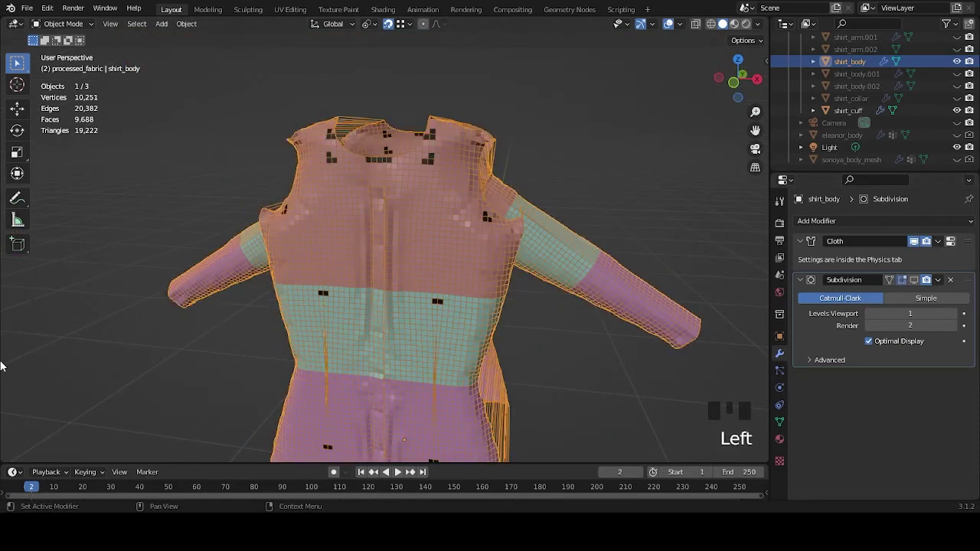
left_click_drag(29, 492, 483, 321)
left_click_drag(483, 321, 515, 254)
scroll("down", 3)
middle_click(525, 269)
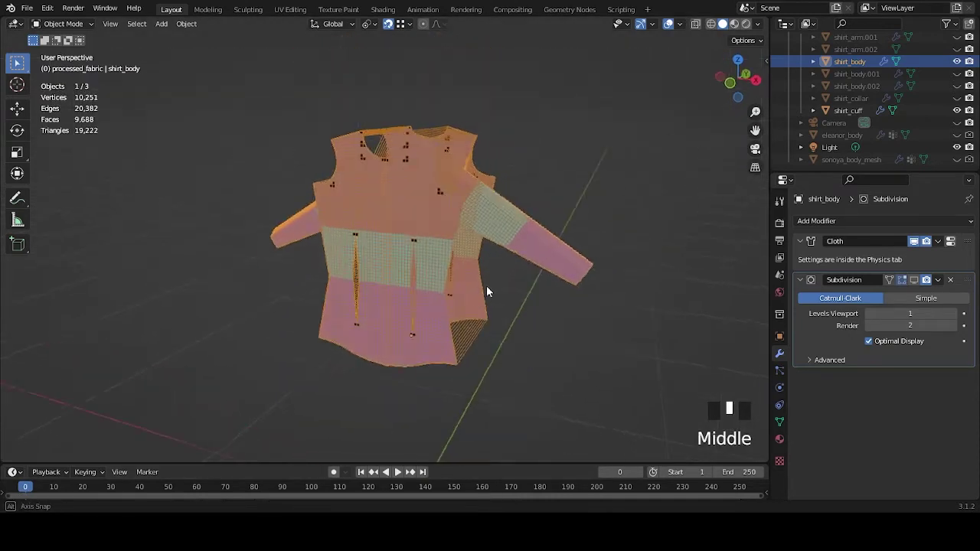
Step: Play the cloth simulation and deselect the shirt to watch it drape
key("space")
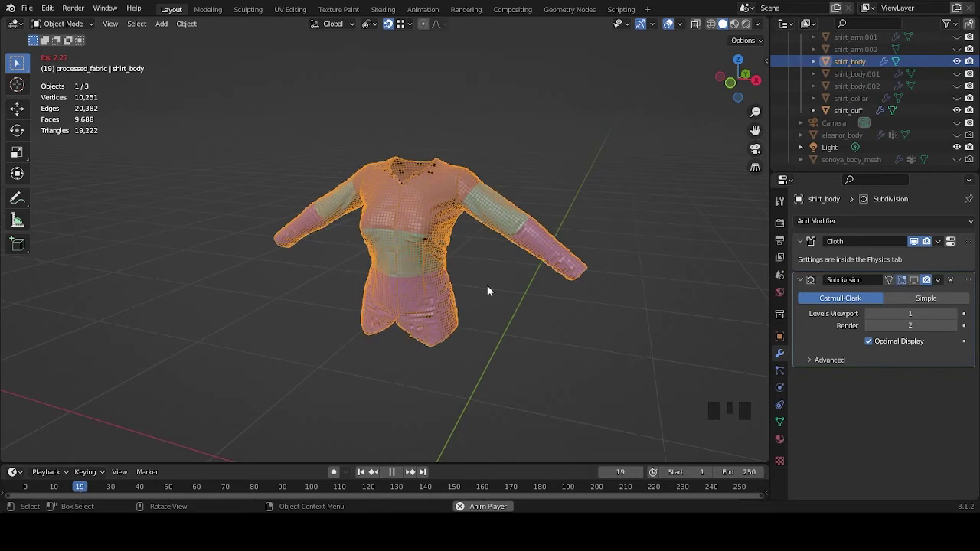
left_click(490, 290)
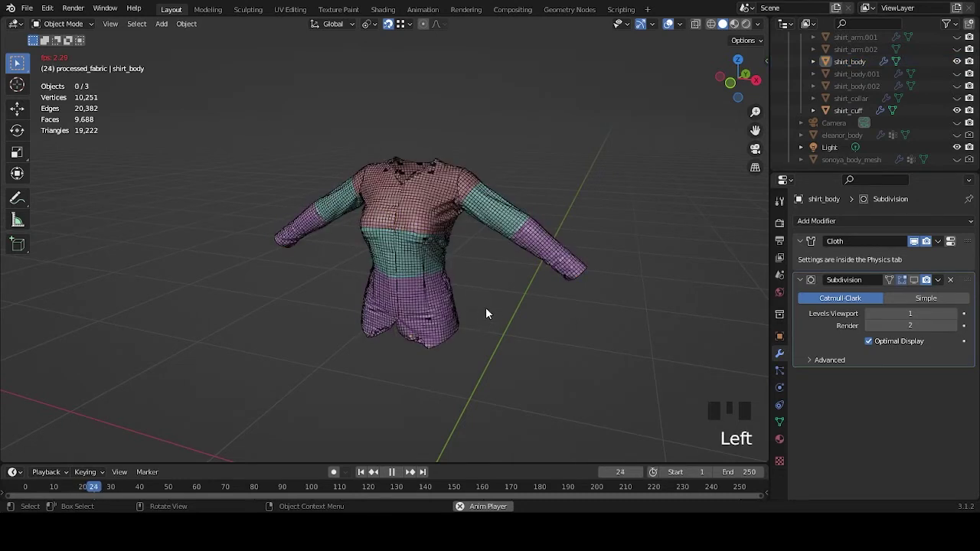
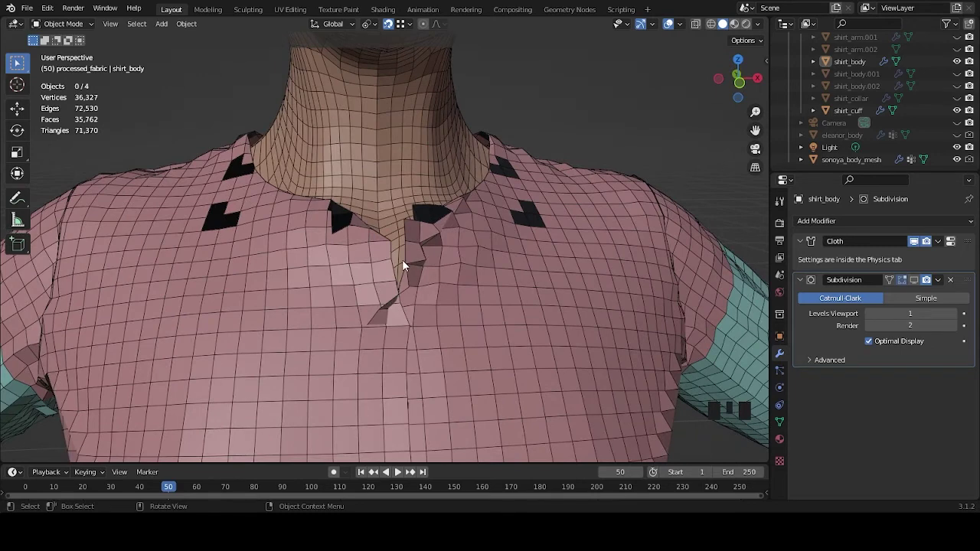
Step: Orbit around the neckline and torso to check how the draped shirt fits the body at frame 50
left_click_drag(413, 268, 468, 278)
scroll("down", 3)
scroll("down", 3)
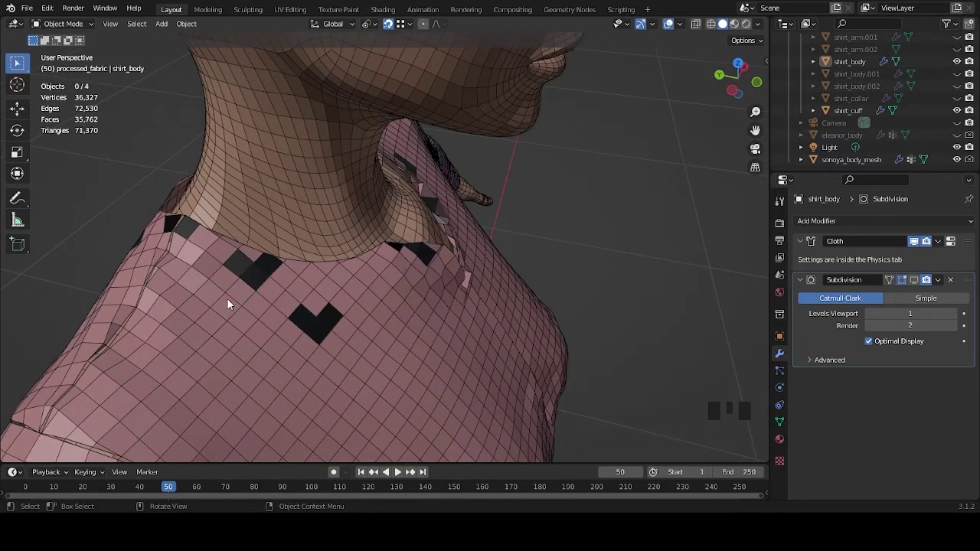
scroll("down", 3)
left_click_drag(549, 324, 495, 316)
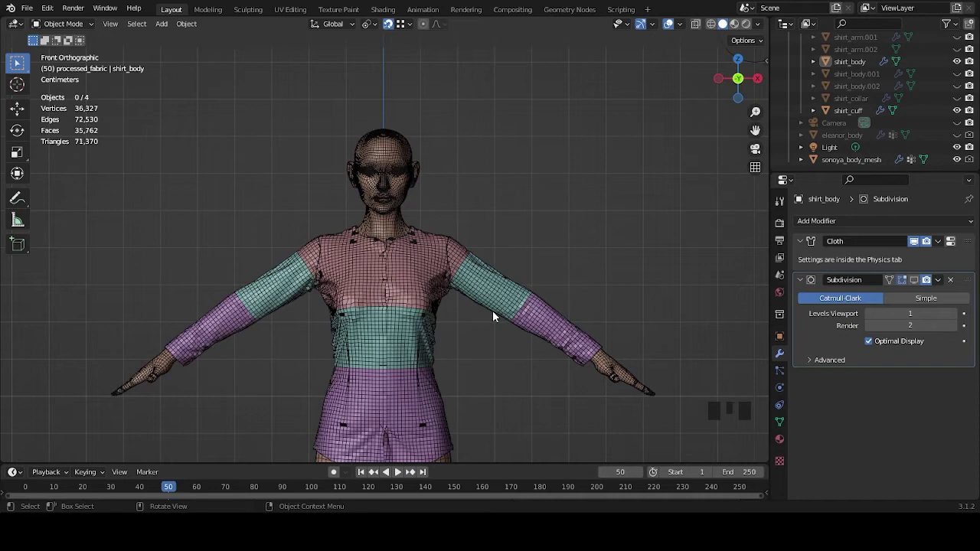
left_click_drag(496, 336, 513, 259)
scroll("up", 3)
left_click_drag(536, 264, 480, 310)
scroll("down", 3)
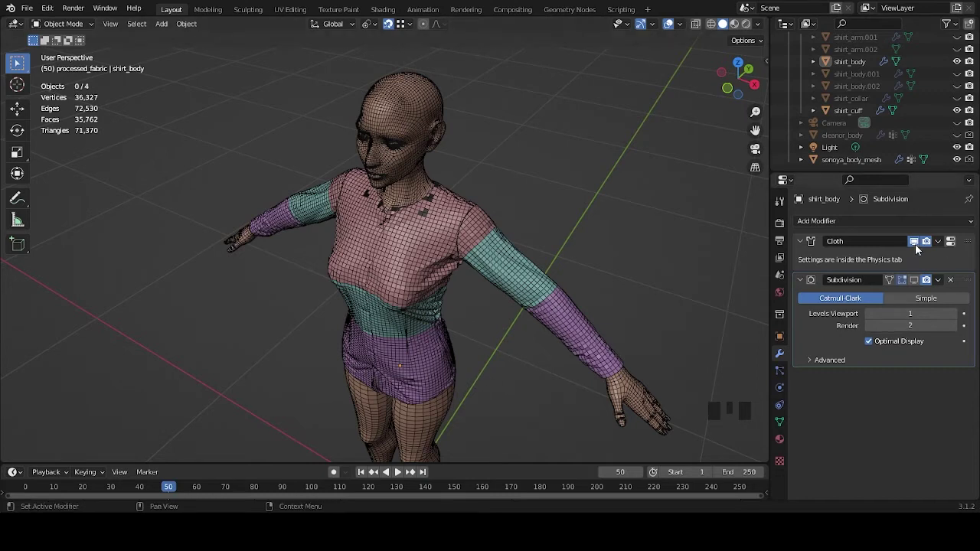
Step: Toggle the Cloth modifier's viewport display off and back on, then hide the shirt pieces
left_click(918, 247)
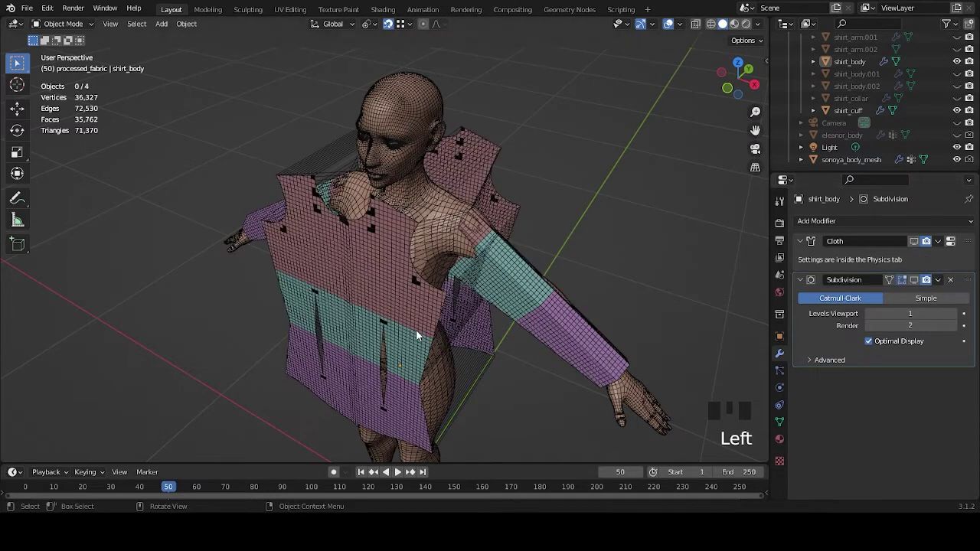
left_click_drag(85, 487, 456, 252)
left_click_drag(456, 252, 467, 213)
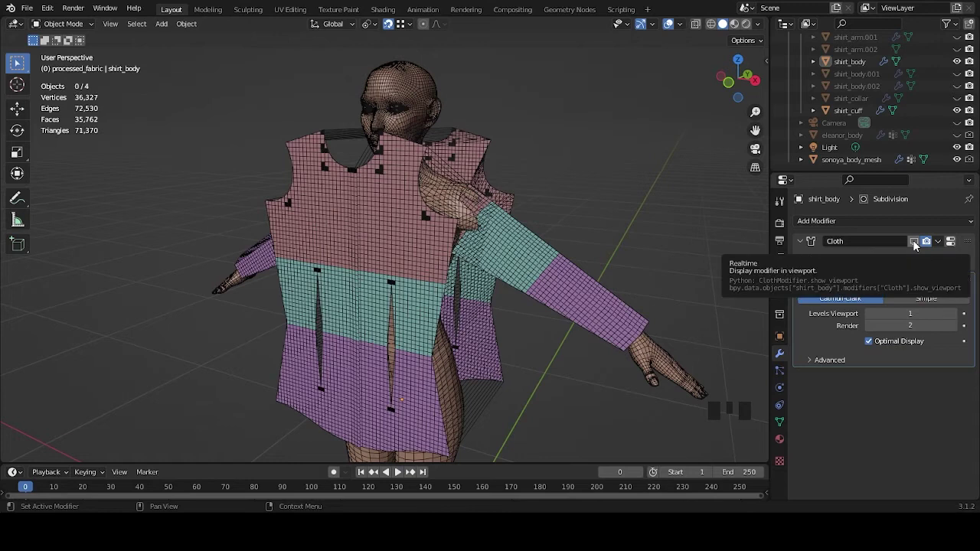
left_click(915, 242)
scroll("up", 3)
scroll("up", 3)
left_click(959, 137)
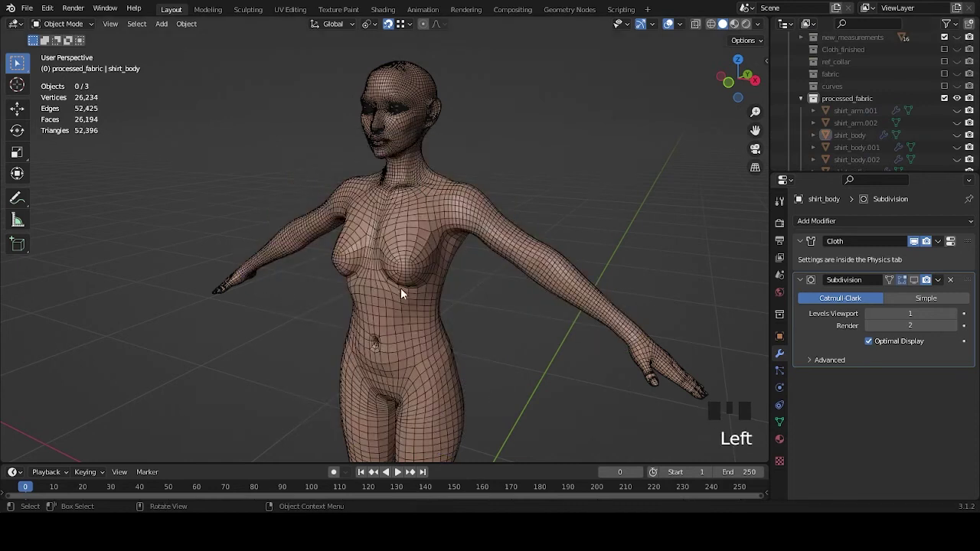
Step: Run the simulation to frame 58, unhide the shirt pieces and view the draped cloth from the front
key("space")
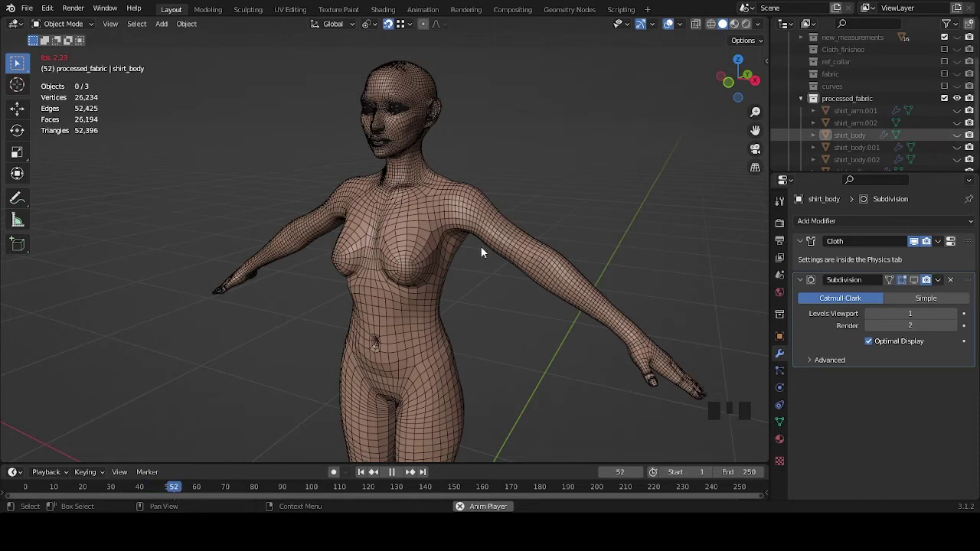
key("space")
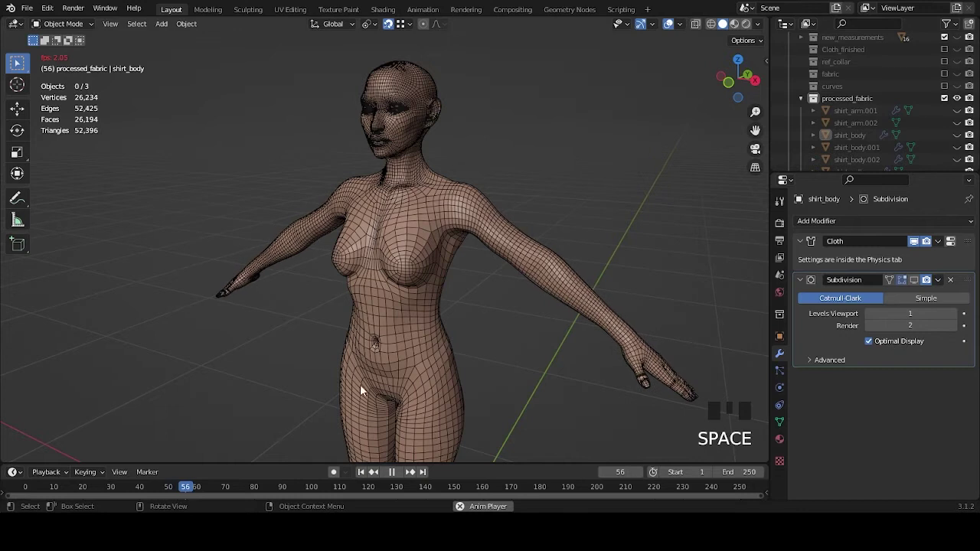
key("space")
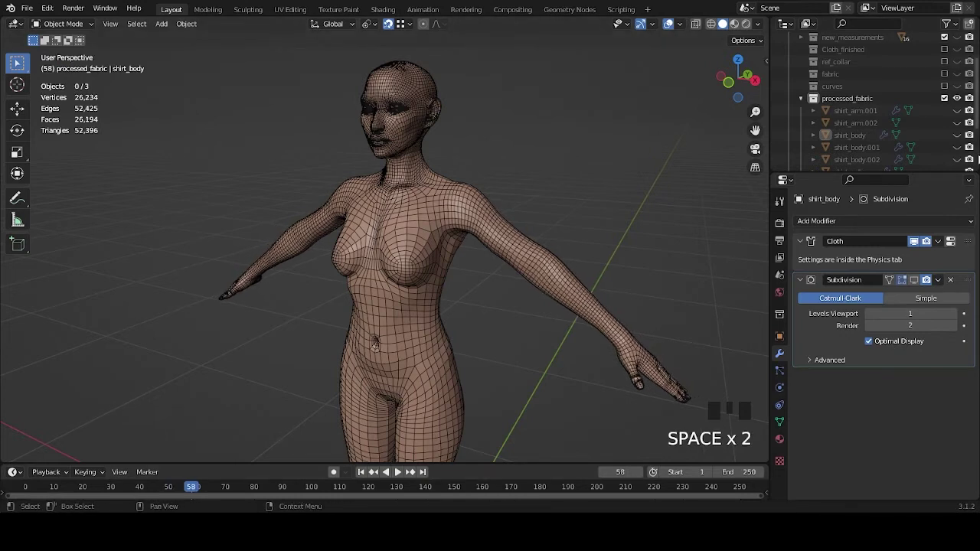
left_click(955, 134)
scroll("up", 3)
left_click_drag(468, 266, 514, 267)
scroll("down", 3)
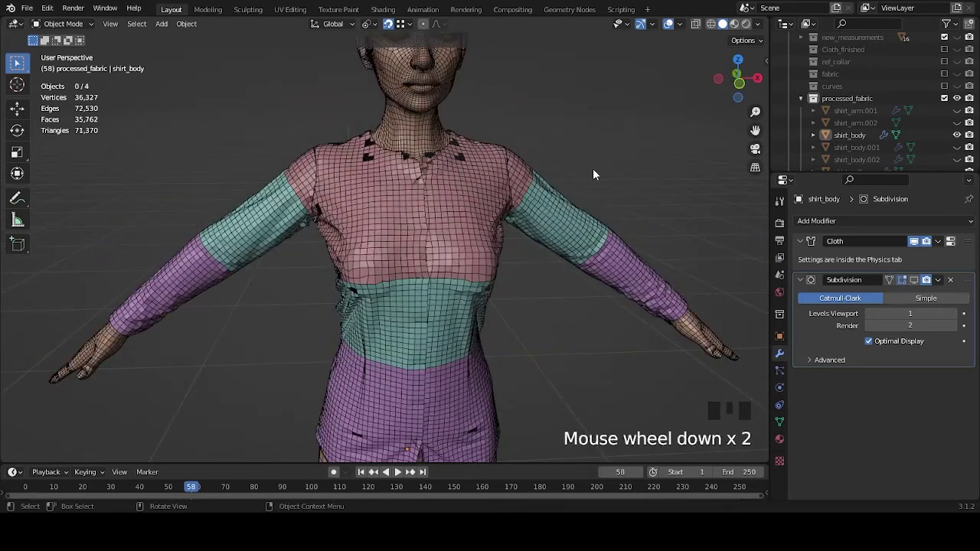
Step: Orbit around the draped shirt and replay the cloth simulation from the start
left_click_drag(590, 183, 155, 486)
left_click_drag(155, 486, 921, 246)
scroll("down", 3)
scroll("up", 3)
key("space")
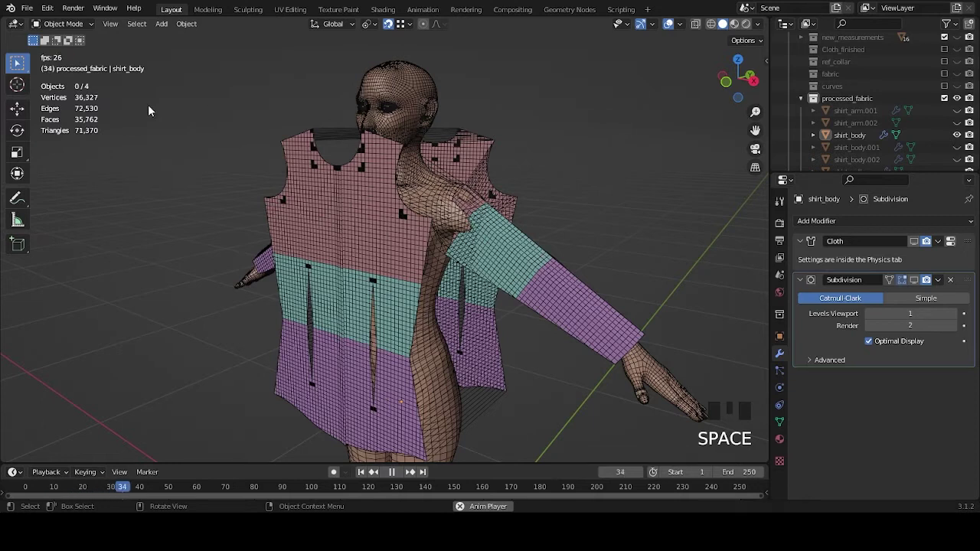
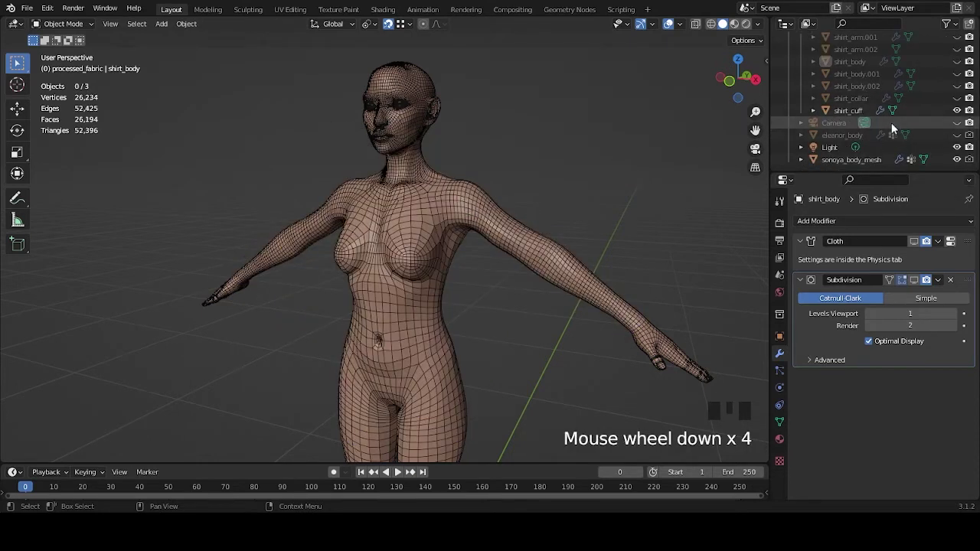
Step: Frame the whole figure and select the arm_length measurement line at the shoulder
left_click(856, 113)
scroll("down", 3)
left_click_drag(538, 305, 529, 316)
scroll("up", 3)
scroll("down", 3)
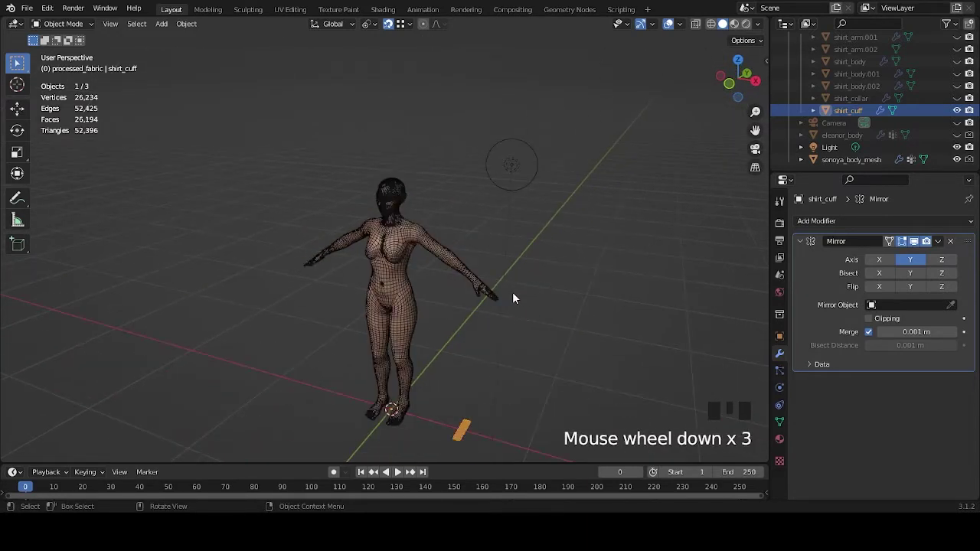
scroll("up", 3)
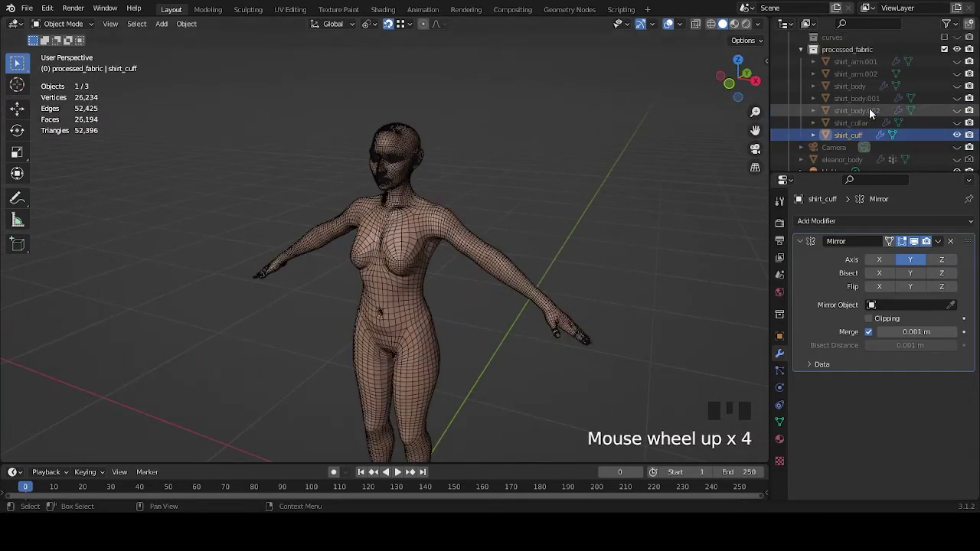
scroll("up", 3)
left_click(962, 79)
scroll("up", 3)
left_click_drag(501, 191, 473, 221)
scroll("up", 3)
scroll("up", 3)
left_click(540, 241)
scroll("down", 3)
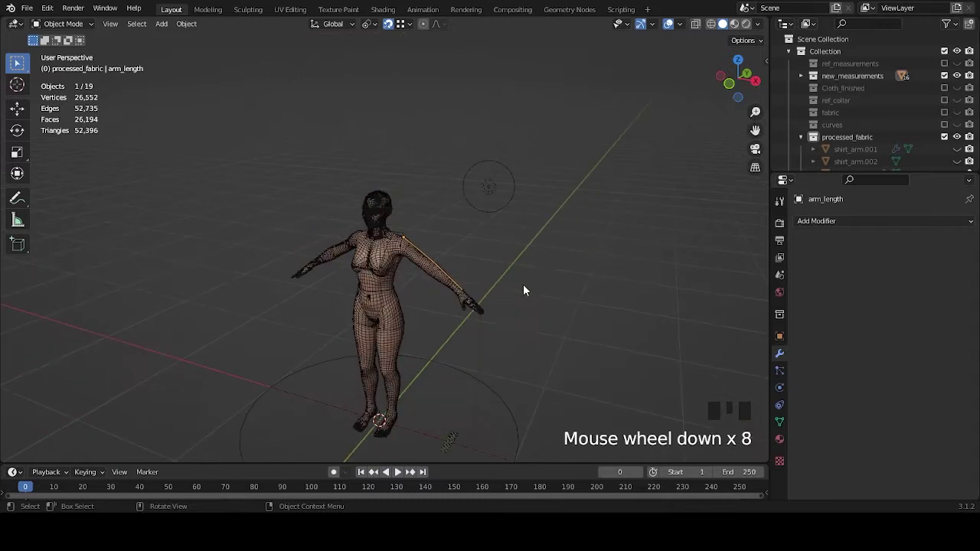
scroll("up", 3)
scroll("up", 3)
left_click_drag(615, 294, 511, 250)
Step: Snap the 3D cursor to arm_length's origin, then snap shirt_cuff onto that cursor
key("shift+a")
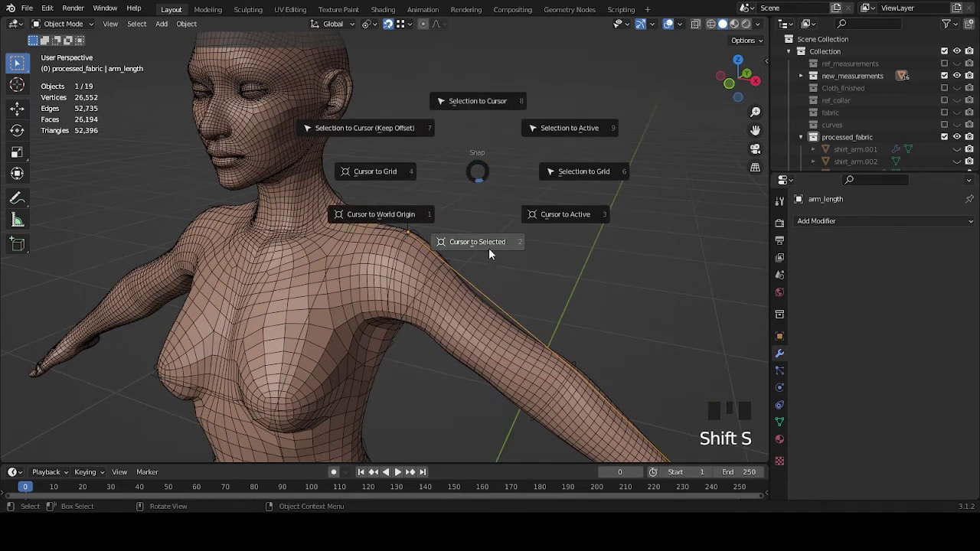
scroll("down", 3)
left_click_drag(462, 320, 430, 355)
left_click(430, 355)
scroll("up", 3)
key("shift+a")
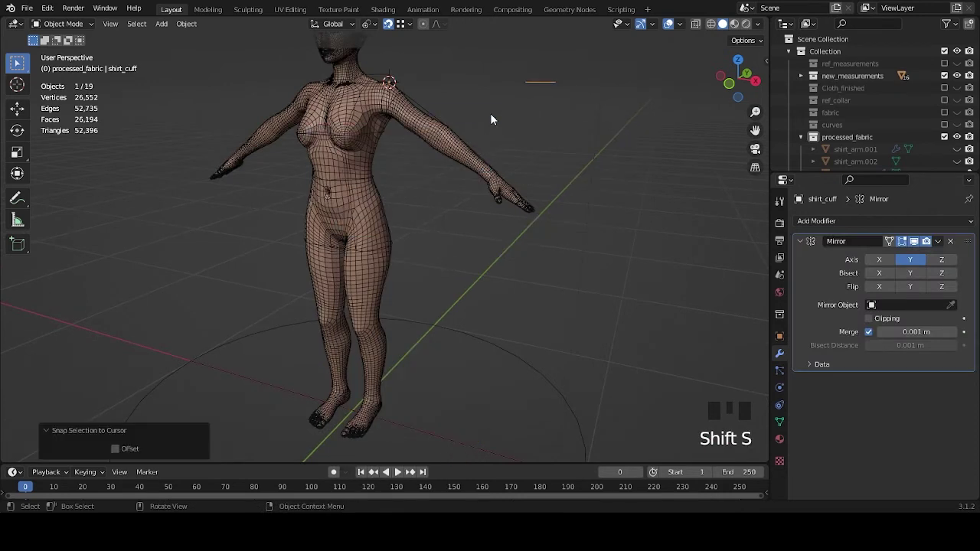
Step: Switch to front orthographic view and select the shirt_arm.001 sleeve piece
left_click_drag(482, 151, 447, 243)
scroll("up", 3)
left_click_drag(500, 242, 533, 222)
scroll("up", 3)
middle_click(533, 232)
scroll("down", 3)
left_click(869, 122)
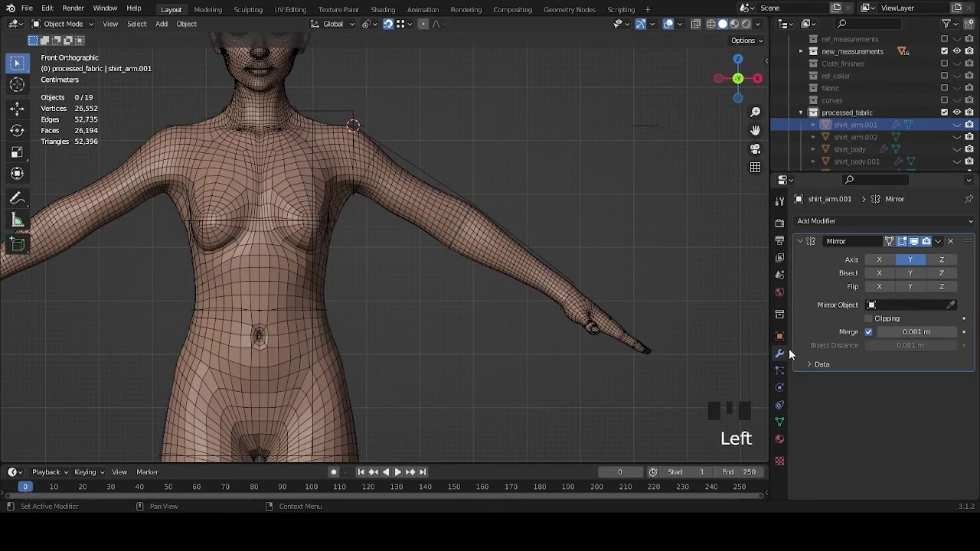
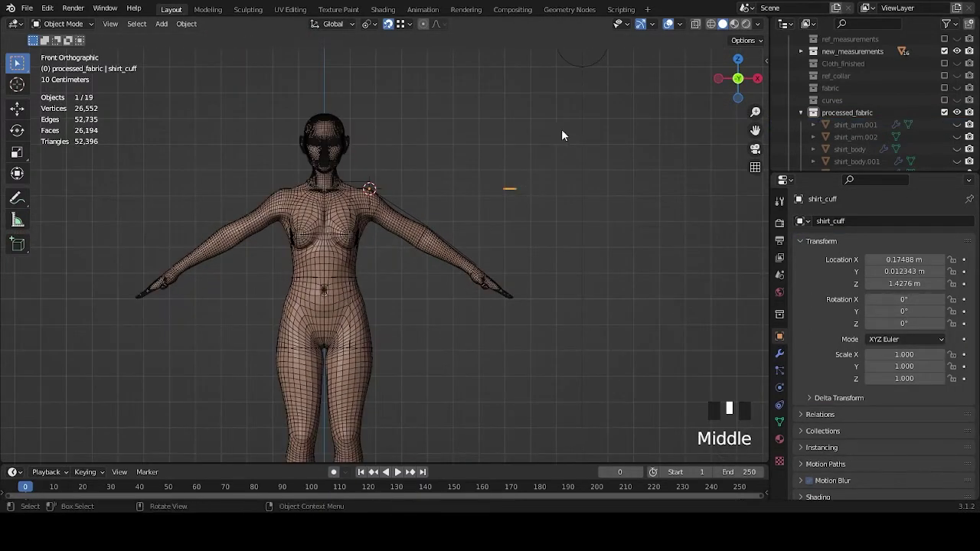
Step: Rotate shirt_cuff exactly 33° around the shoulder in front view
key("r")
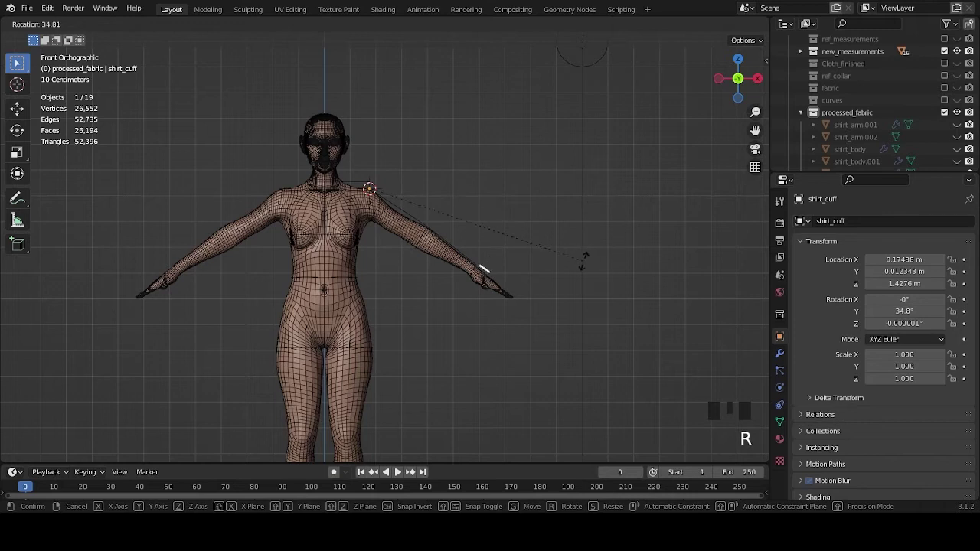
left_click(168, 416)
key("3")
scroll("up", 3)
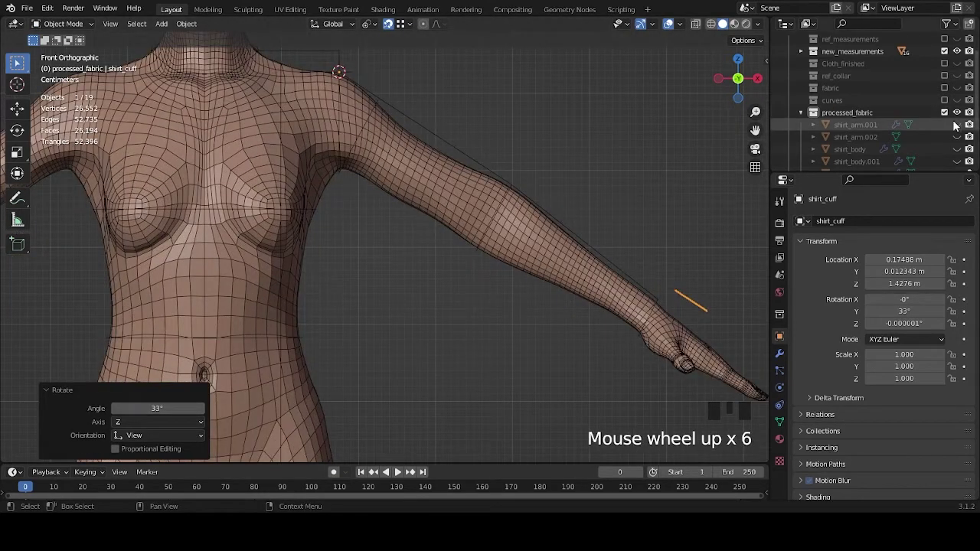
Step: Select the sleeve piece in the Outliner and pan along the arm toward the wrist
left_click(962, 146)
middle_click(615, 331)
left_click(962, 150)
left_click_drag(630, 263, 600, 262)
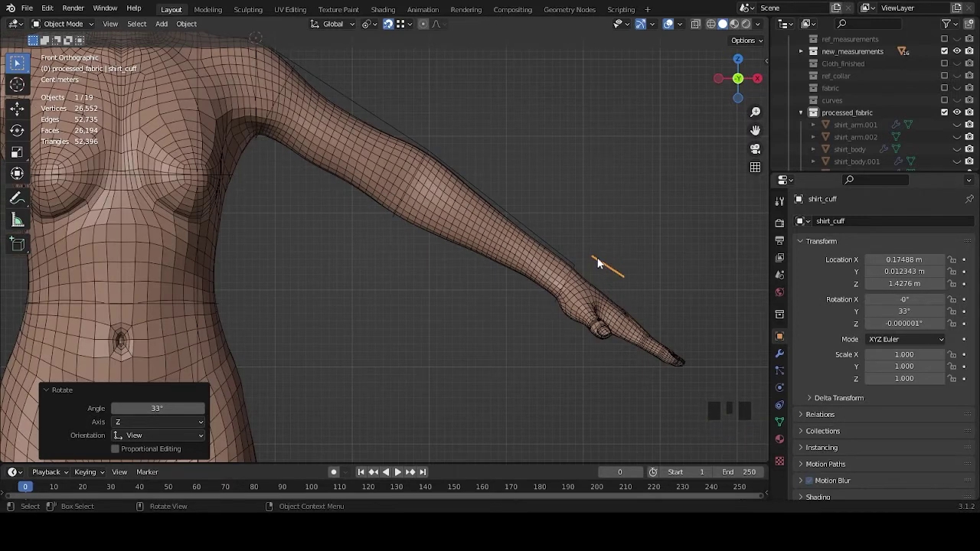
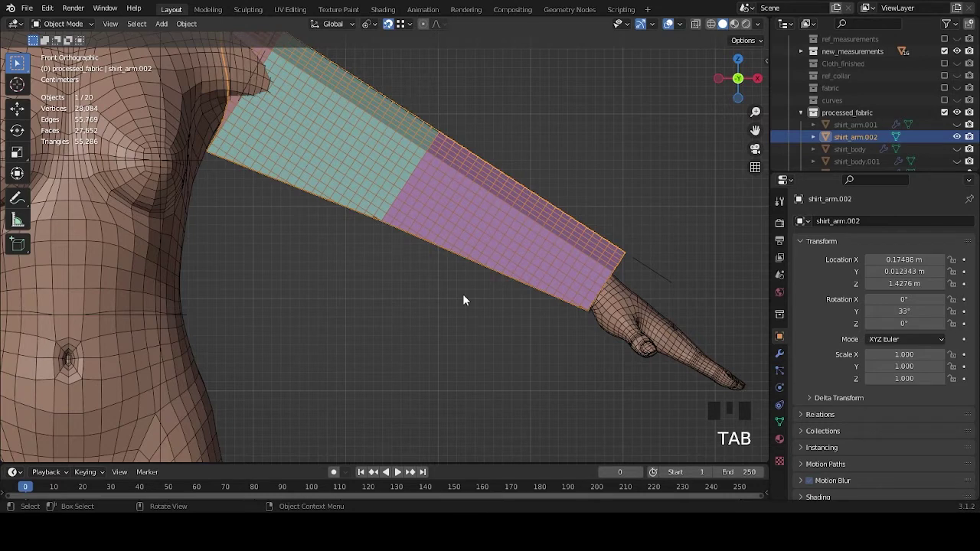
left_click(657, 271)
scroll("down", 3)
left_click_drag(653, 291, 560, 291)
scroll("up", 3)
left_click_drag(514, 267, 493, 270)
scroll("up", 3)
left_click_drag(486, 269, 499, 206)
left_click(499, 206)
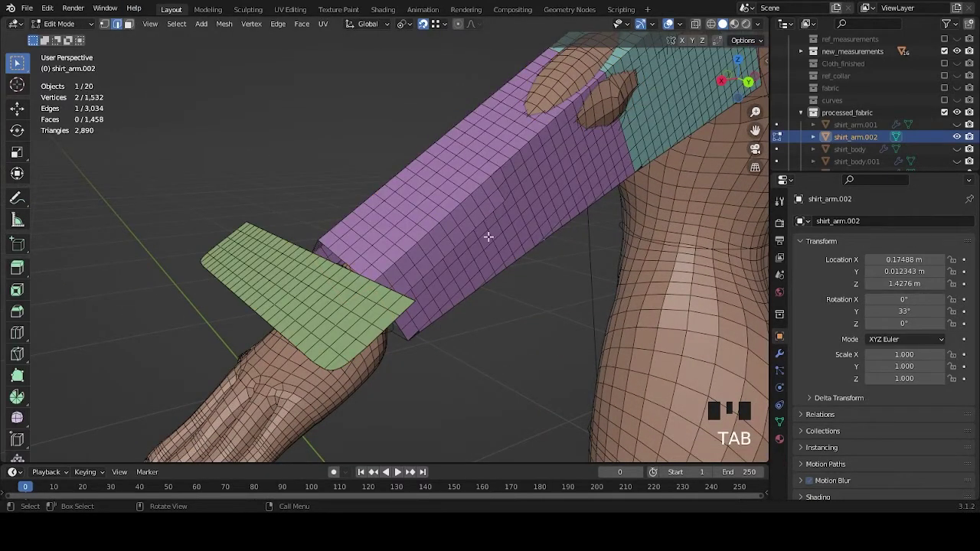
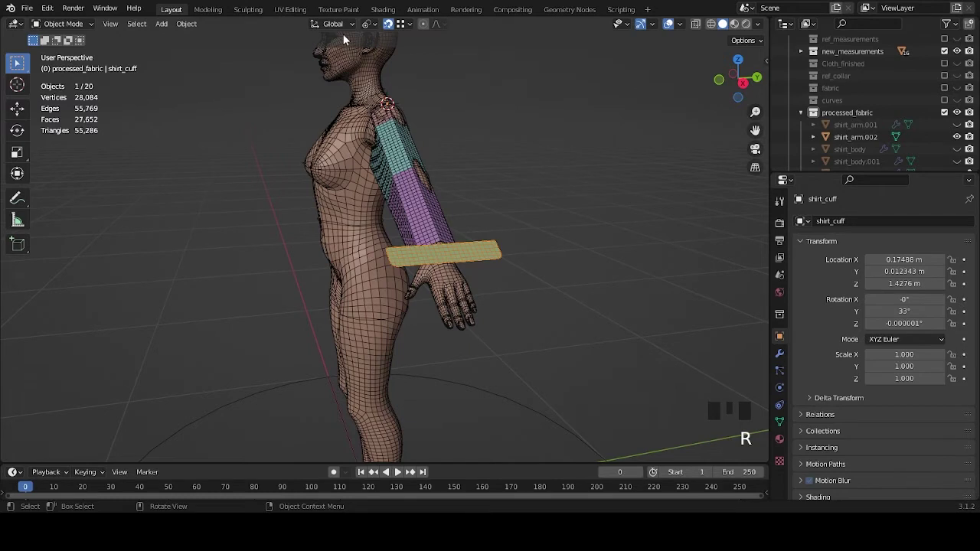
Step: Rotate shirt_cuff 90° about its local X axis and view it from the top
left_click_drag(346, 24, 568, 175)
key("r")
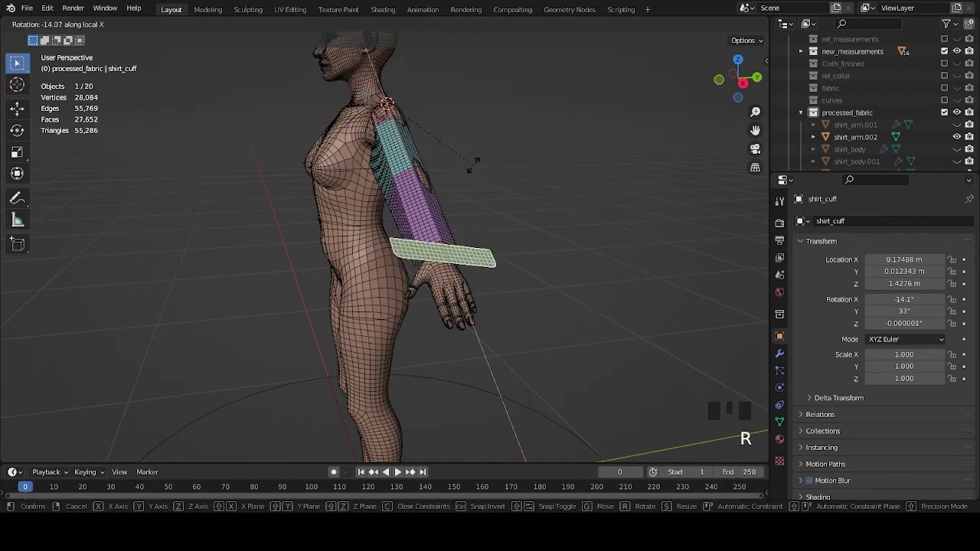
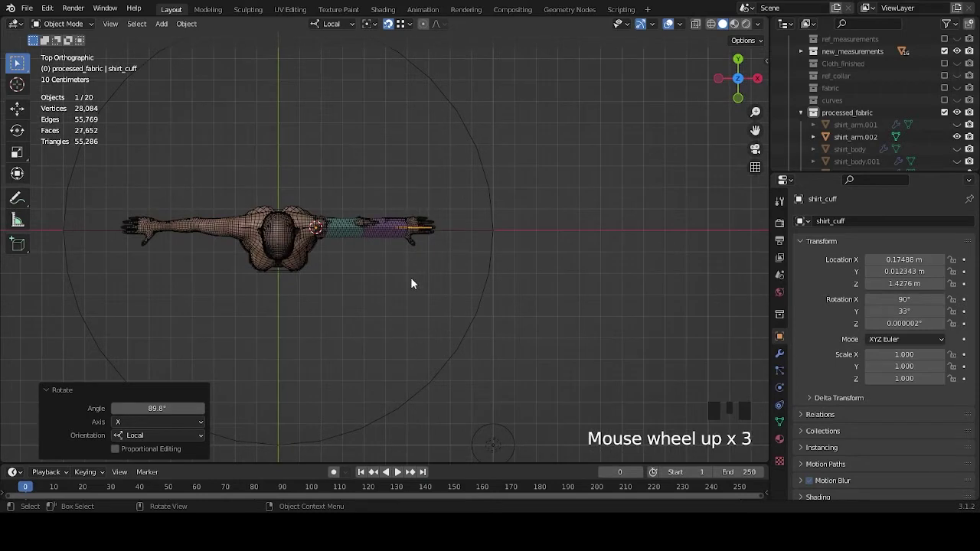
scroll("down", 3)
left_click_drag(536, 346, 524, 229)
scroll("up", 3)
left_click_drag(571, 266, 439, 288)
scroll("down", 3)
middle_click(440, 282)
scroll("up", 3)
Step: In Edit Mode, move the cuff mesh down to the sleeve's wrist end
key("Tab")
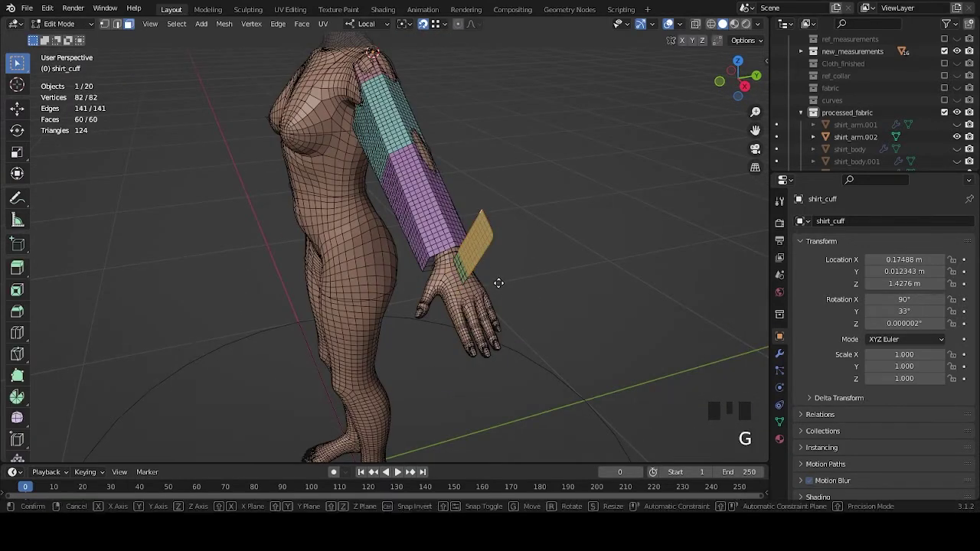
left_click(432, 25)
middle_click(490, 164)
key("g")
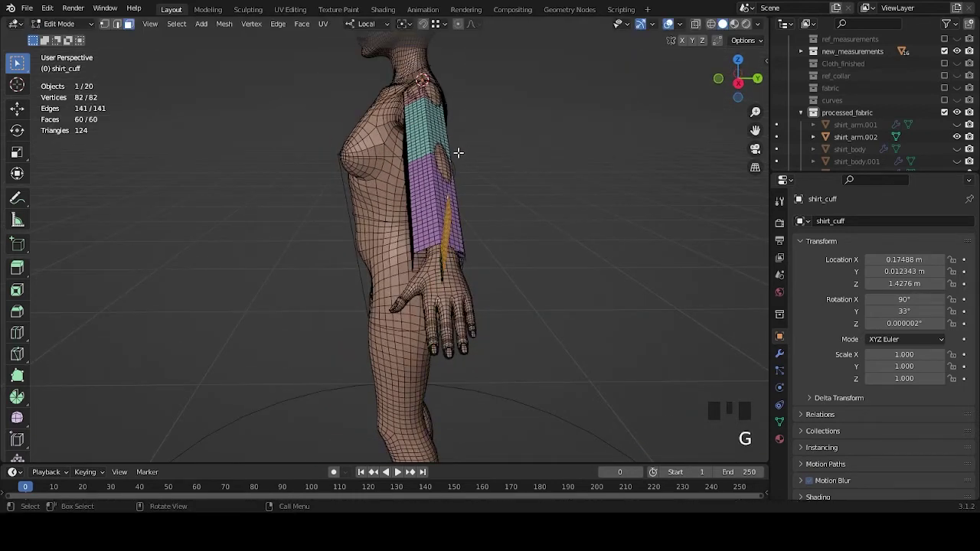
key("g")
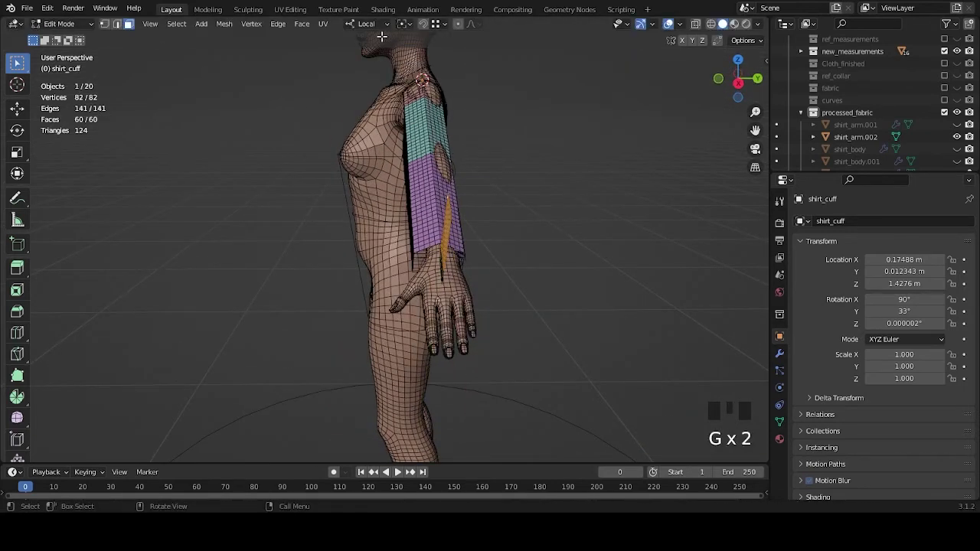
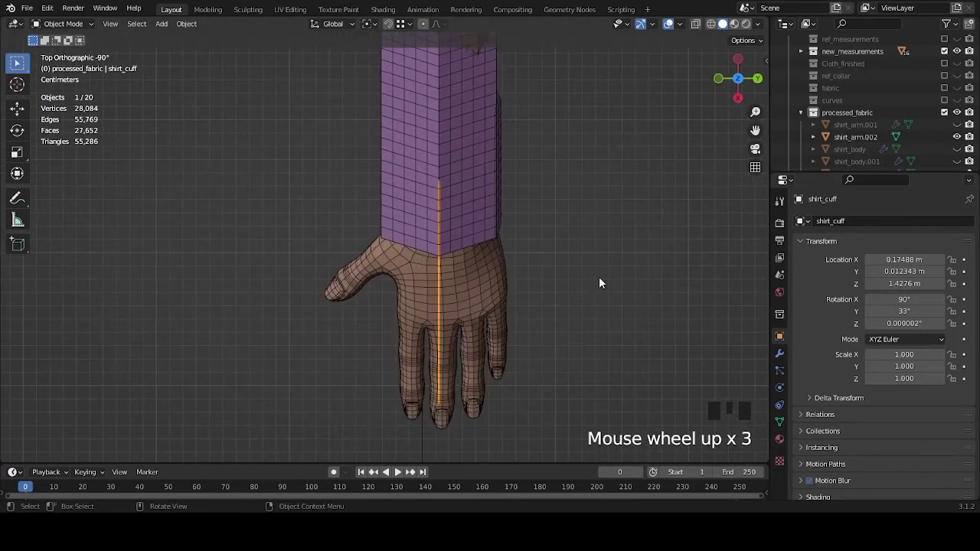
Step: Move shirt_cuff about half a millimetre along Y so its edge meets the sleeve edge
key("g")
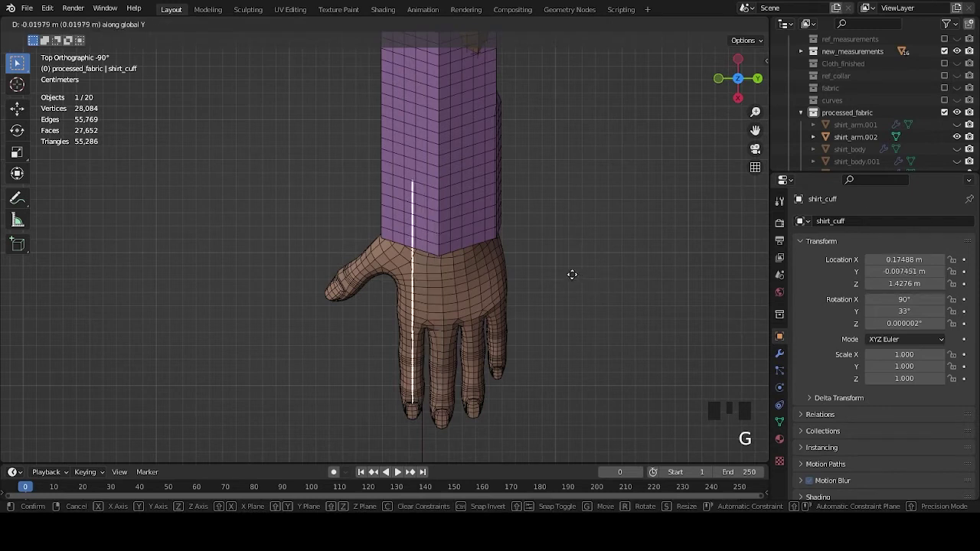
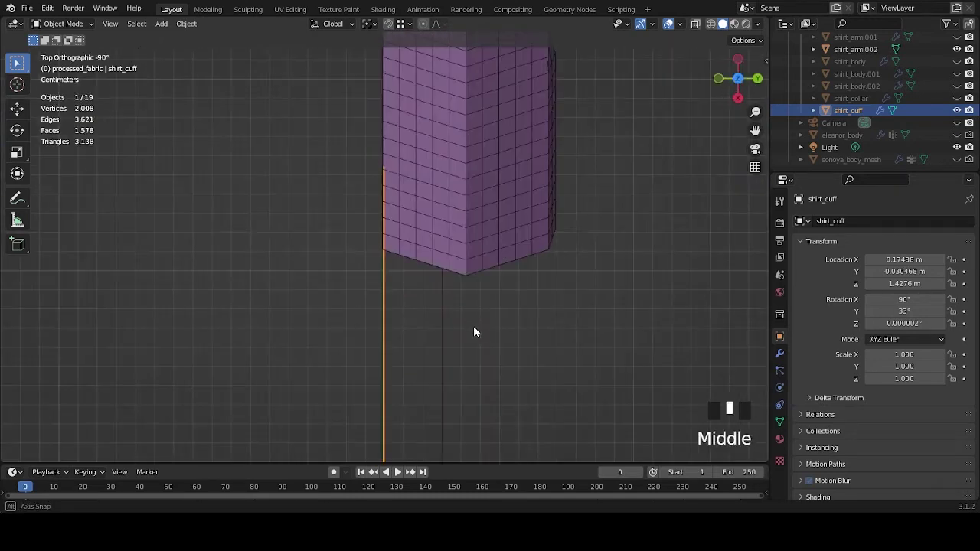
scroll("up", 3)
key("g")
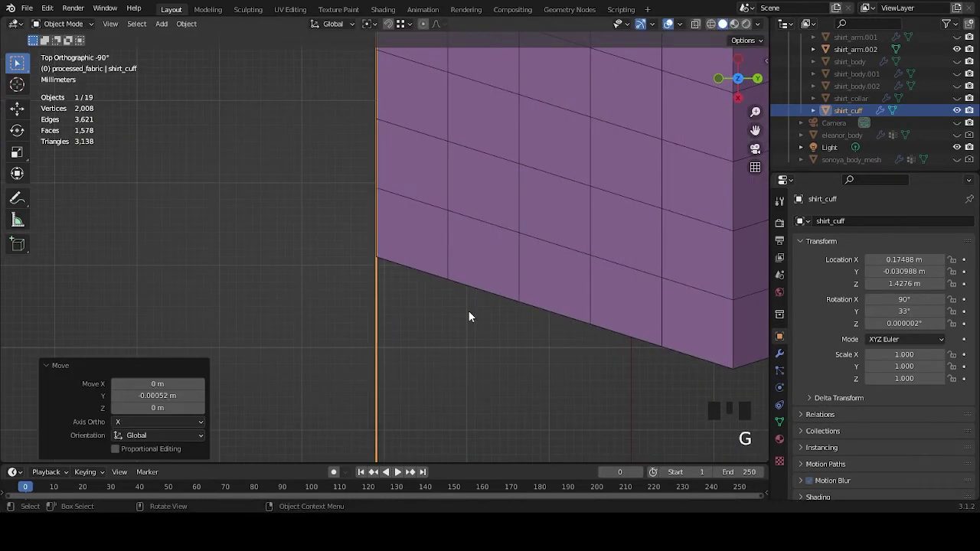
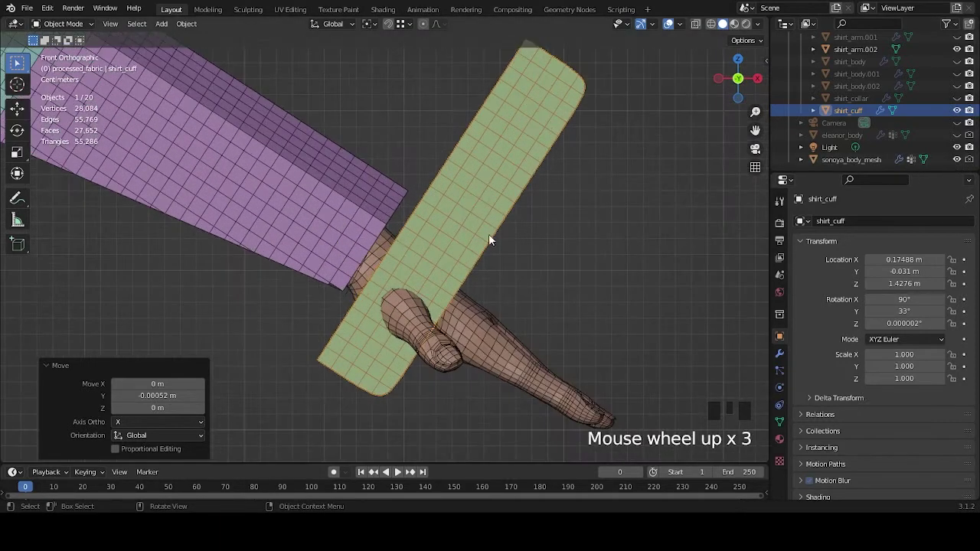
Step: Enter Edit Mode on shirt_cuff to trim its faces
key("Tab")
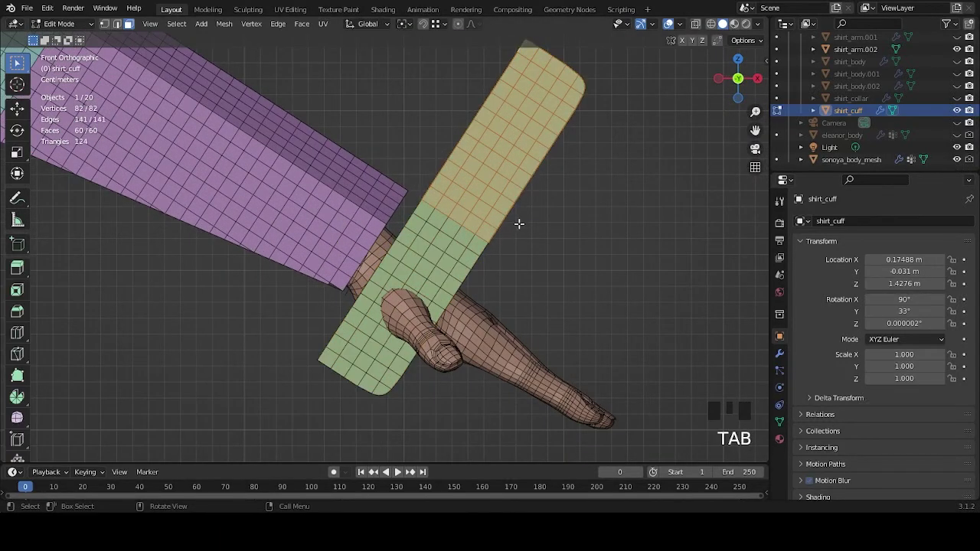
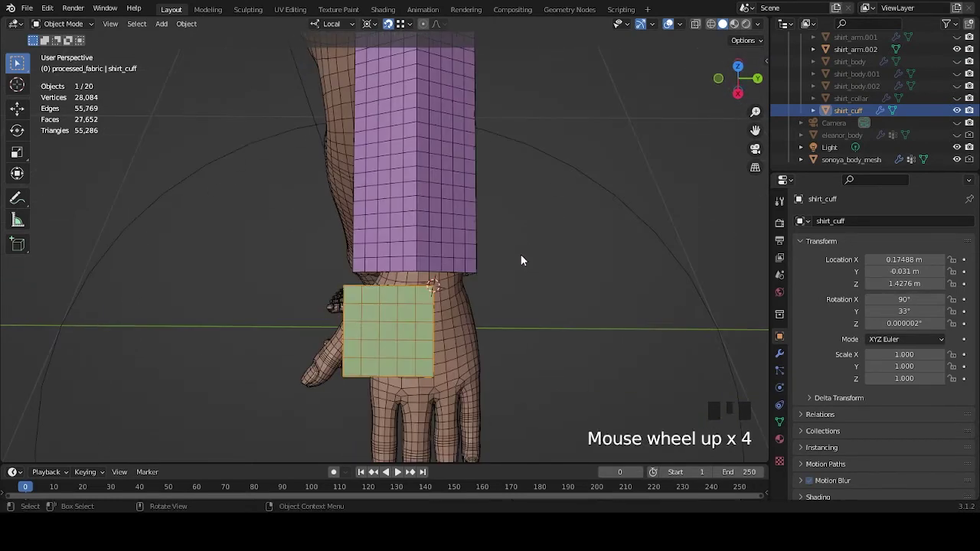
Step: With Global orientation, move shirt_cuff about 1.8 cm along Y to the sleeve's wrist end
key("g")
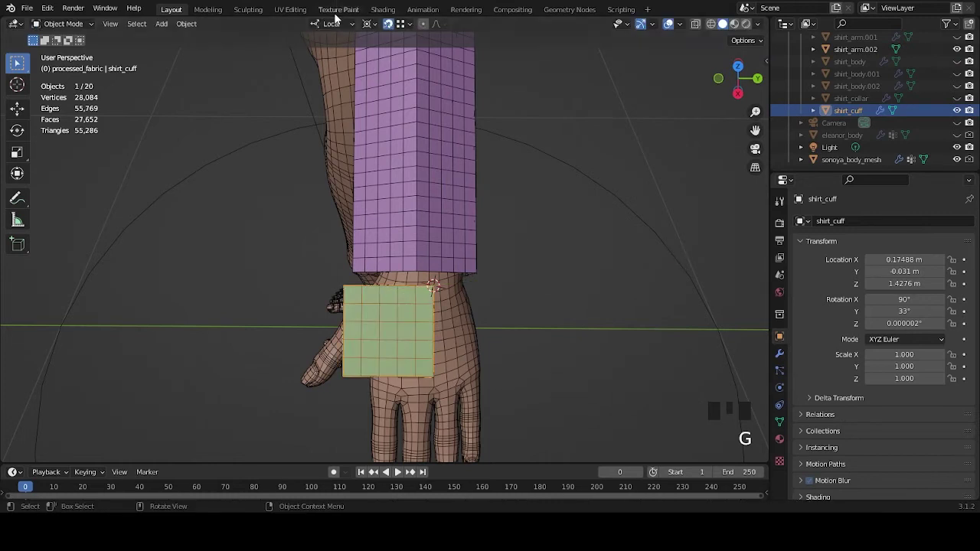
left_click_drag(340, 27, 392, 23)
left_click_drag(529, 238, 517, 312)
scroll("up", 3)
key("g")
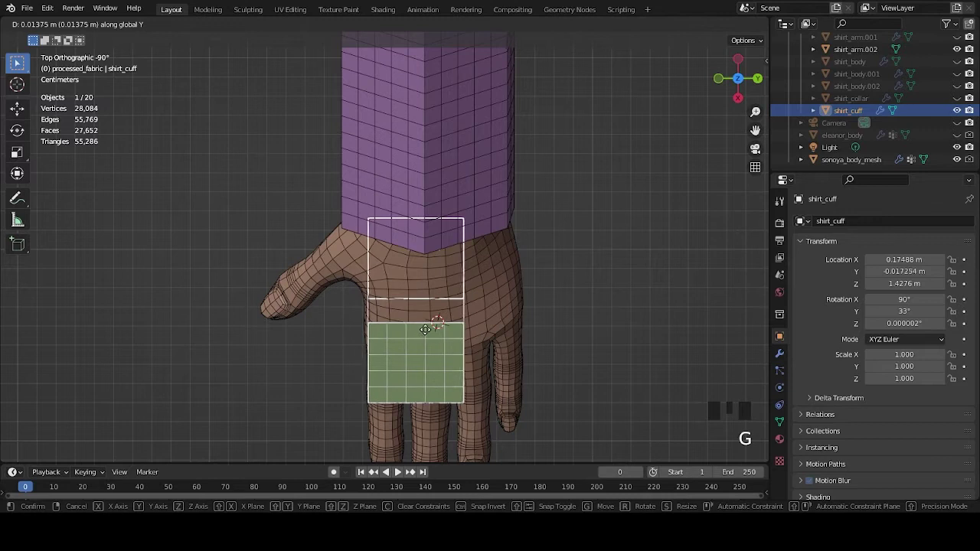
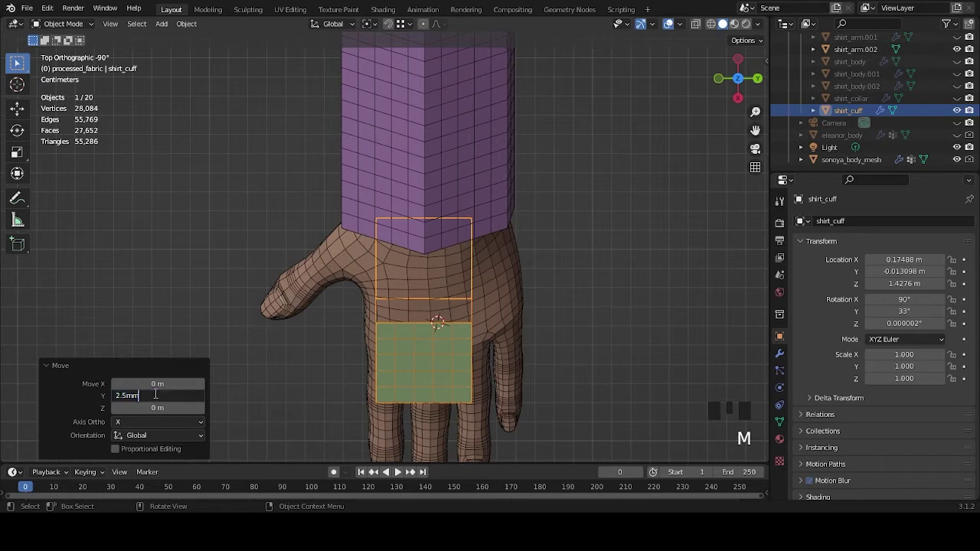
key("BackSpace")
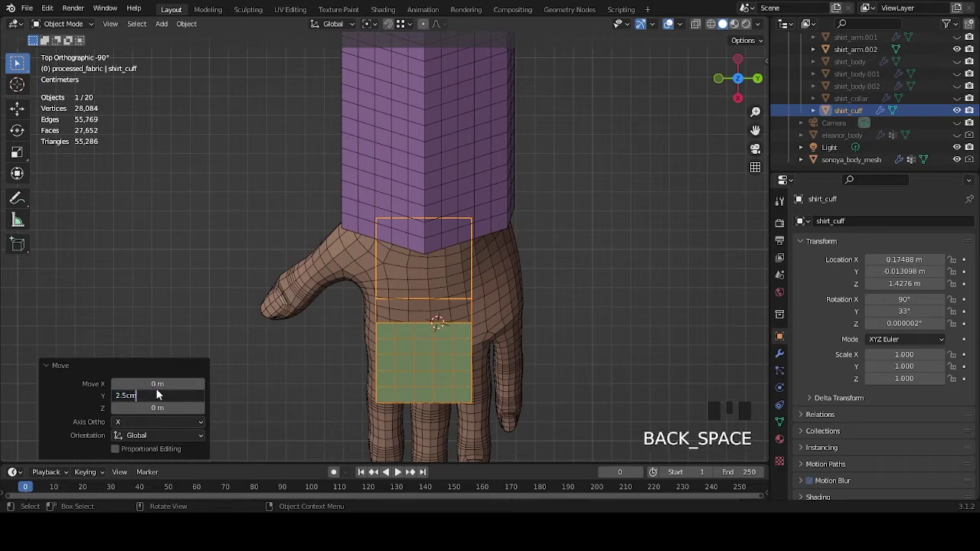
key("ctrl+z")
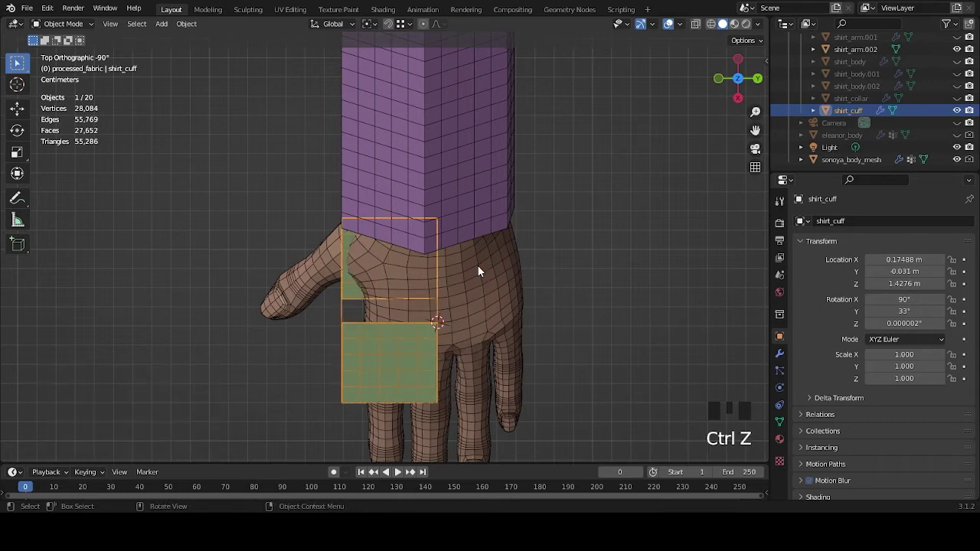
key("g")
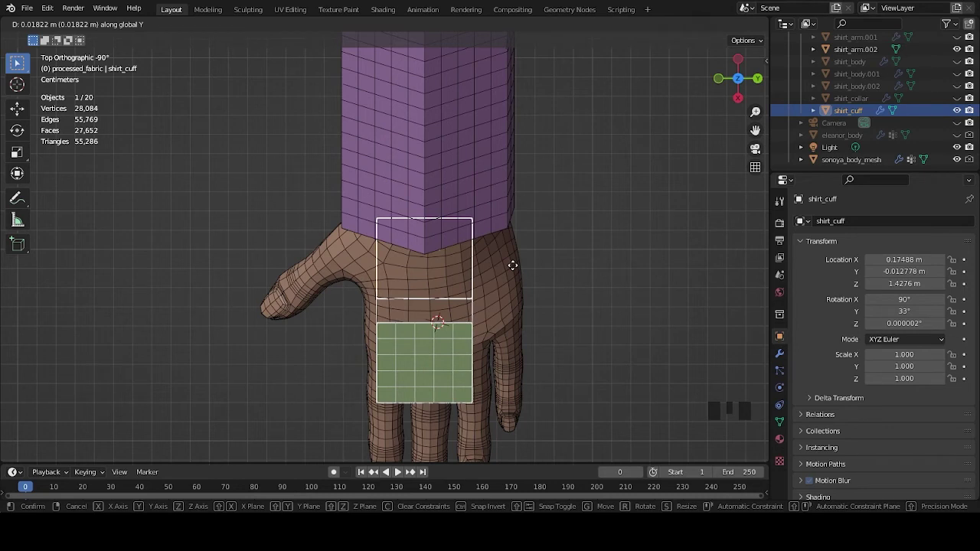
Step: Orbit around the cuff and sleeve to check how they meet
scroll("down", 3)
left_click_drag(431, 308, 512, 241)
scroll("up", 3)
left_click_drag(488, 262, 506, 210)
scroll("down", 3)
left_click_drag(419, 282, 606, 261)
scroll("down", 3)
left_click_drag(610, 255, 584, 263)
scroll("up", 3)
left_click_drag(623, 253, 506, 266)
scroll("up", 3)
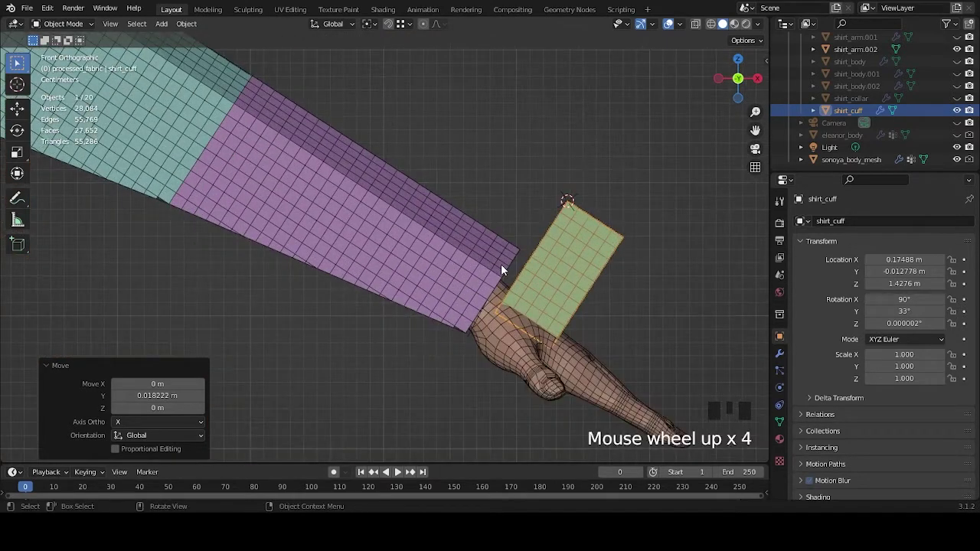
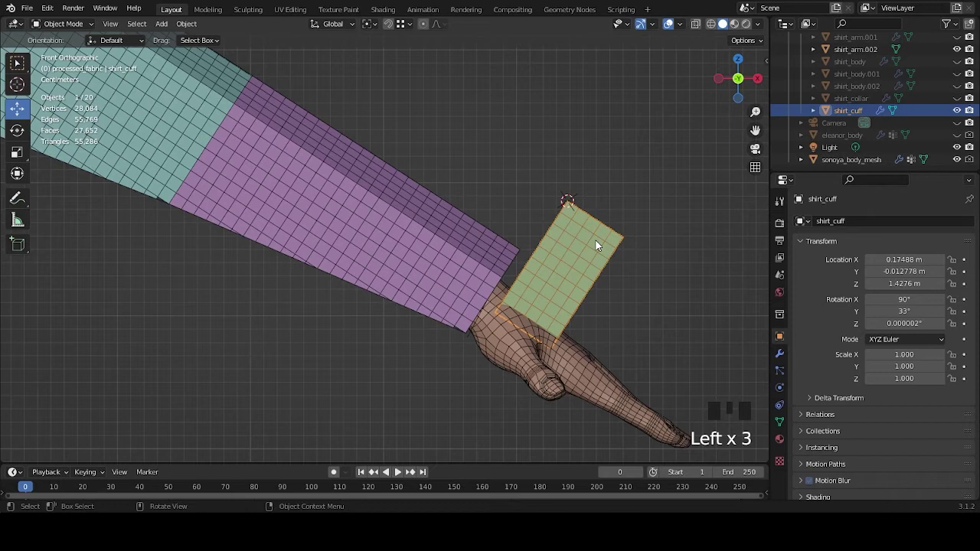
Step: Move shirt_cuff about 4 cm along its local Y with the gizmo onto the wrist
scroll("down", 3)
scroll("up", 3)
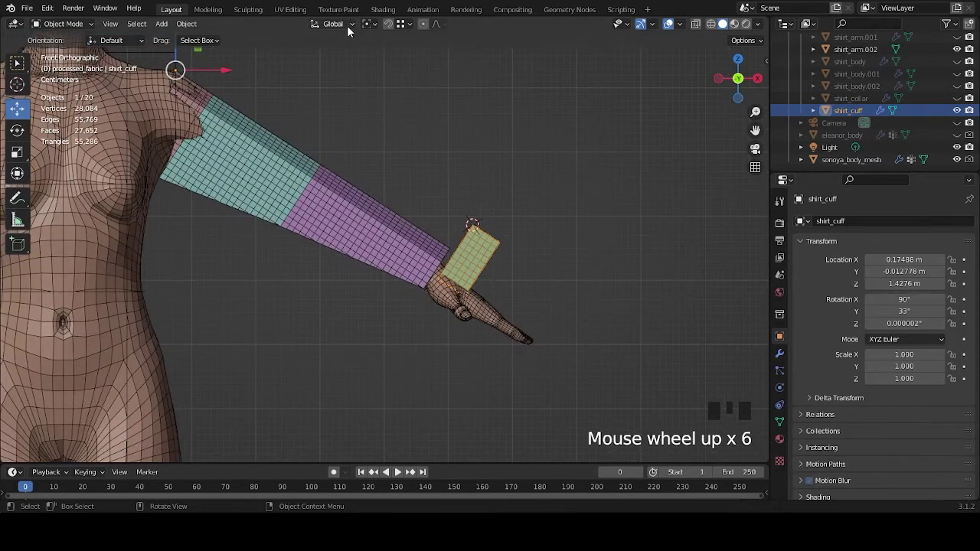
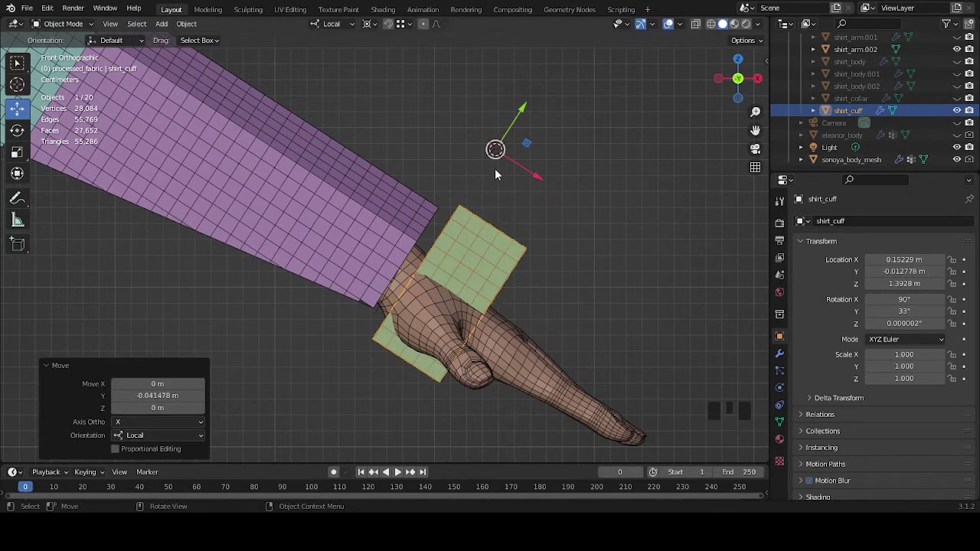
scroll("up", 3)
left_click(965, 74)
scroll("down", 3)
scroll("up", 3)
scroll("down", 3)
left_click(559, 156)
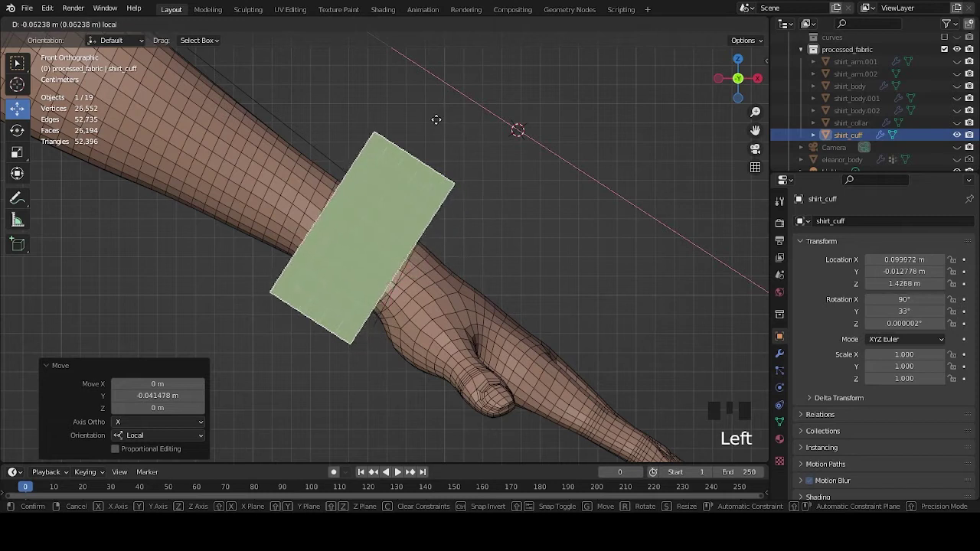
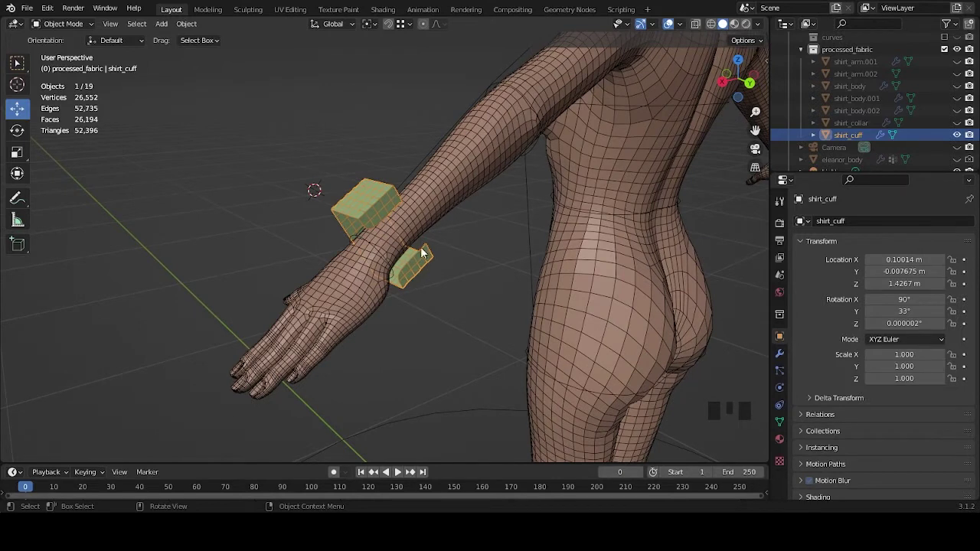
Step: Duplicate shirt_cuff as shirt_cuff.001 and hide the original in the Outliner
scroll("up", 3)
left_click_drag(447, 266, 547, 266)
key("shift+d")
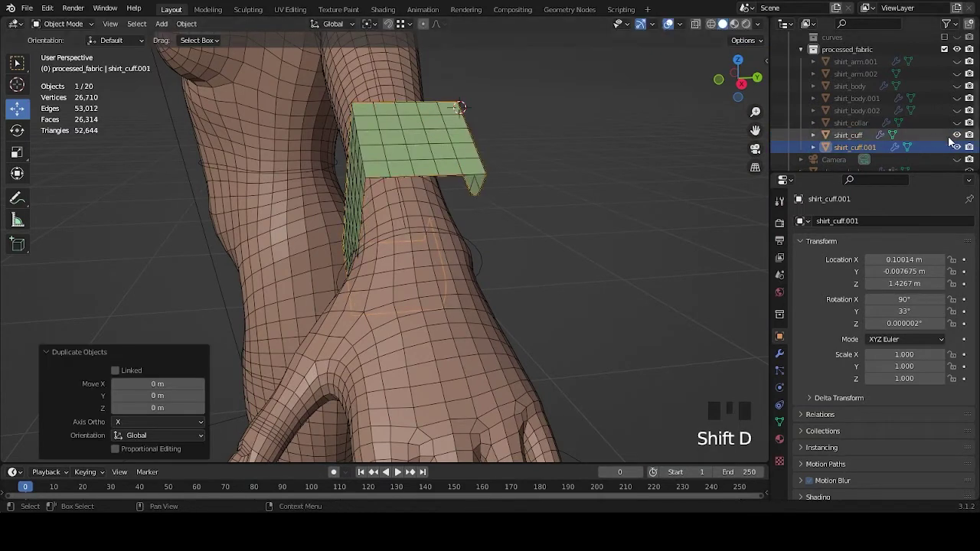
left_click(963, 133)
Step: Show the copy's Mirror modifier settings and inspect both cuff halves around the wrist
left_click(785, 355)
left_click_drag(943, 247, 549, 217)
left_click_drag(549, 217, 458, 219)
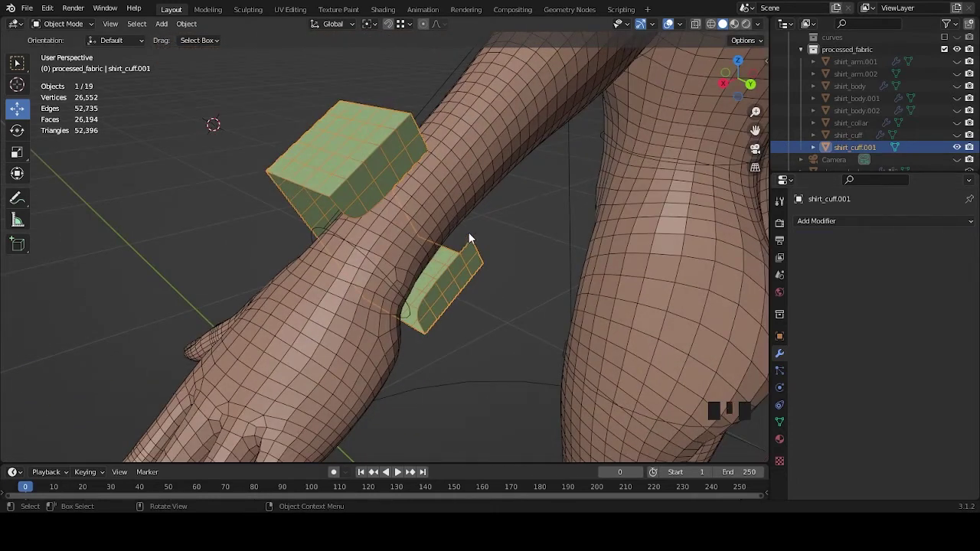
left_click_drag(484, 249, 812, 137)
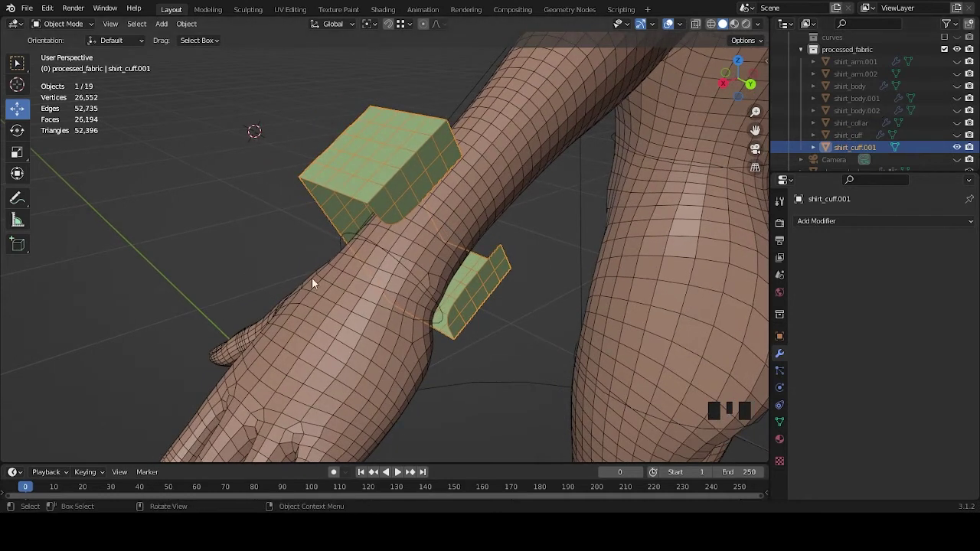
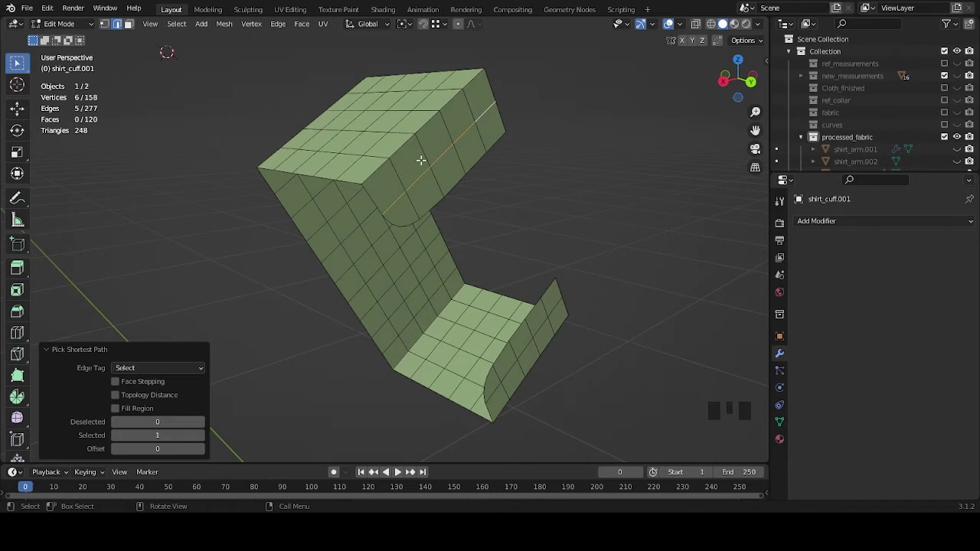
Step: Zoom on shirt_cuff.001 while picking the edge path along its top ridge
scroll("down", 3)
scroll("up", 3)
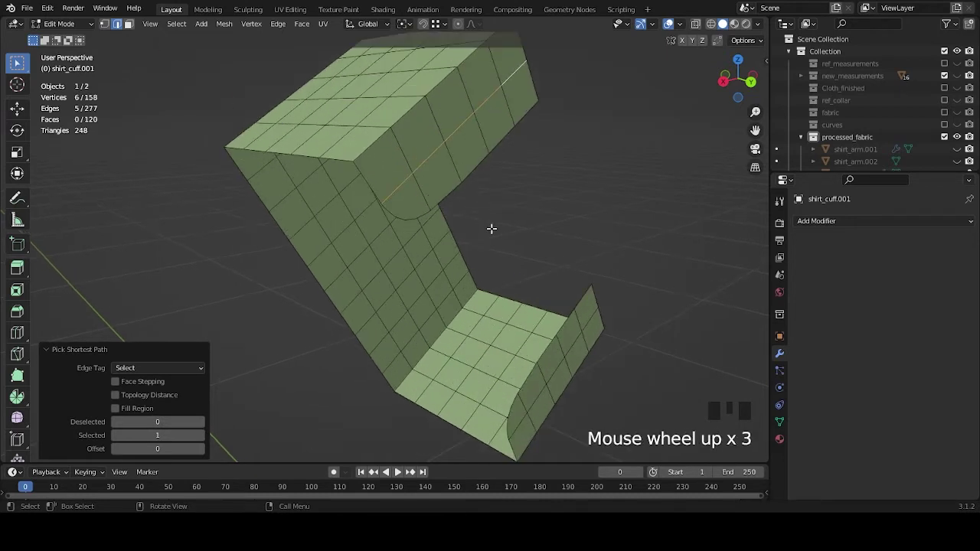
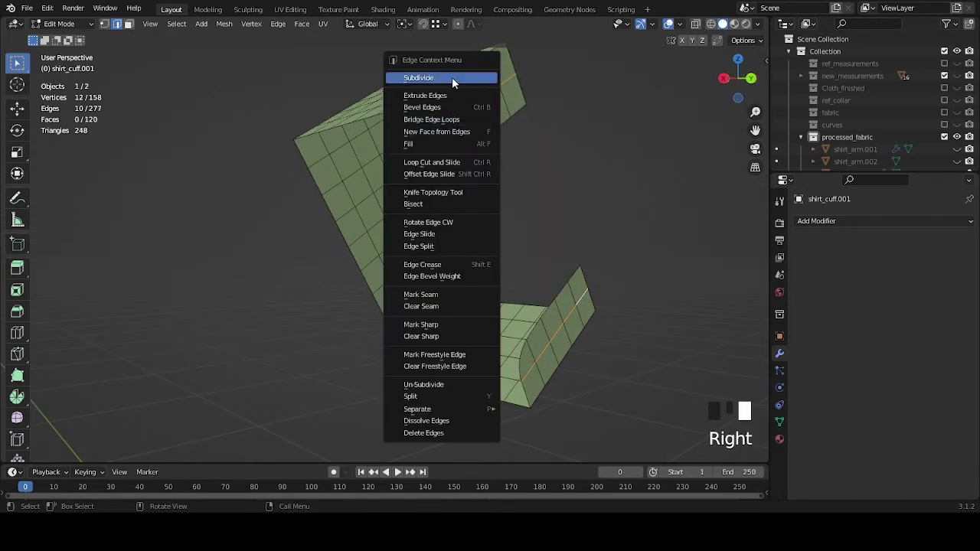
Step: Bring up the Edge Context Menu for the selected ridge edges to bridge them
right_click(493, 156)
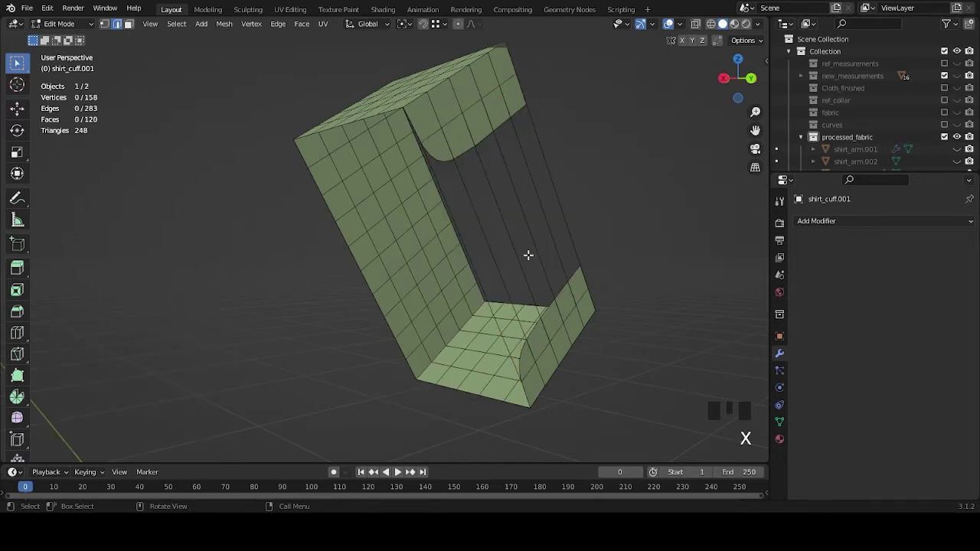
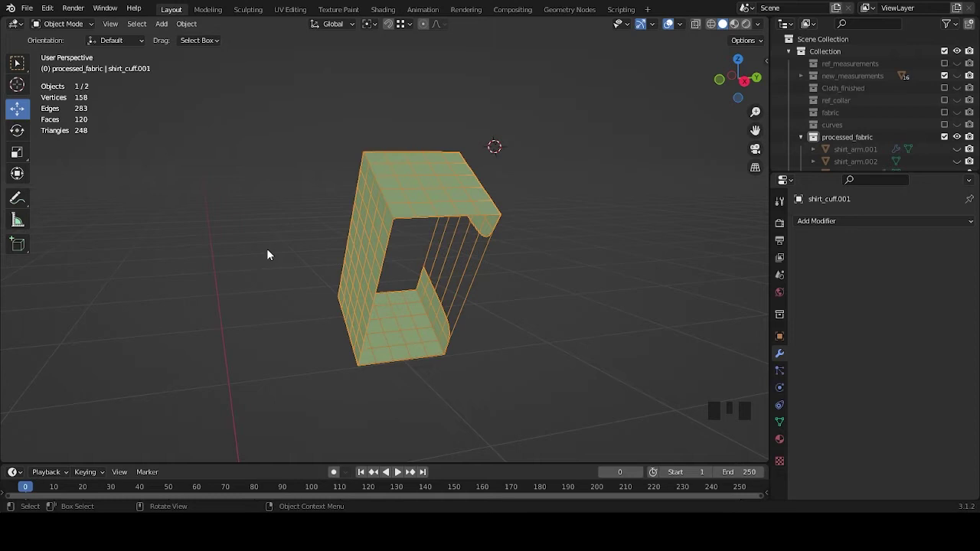
Step: Orbit and zoom around the cuff to inspect it from several sides
left_click_drag(474, 259, 179, 233)
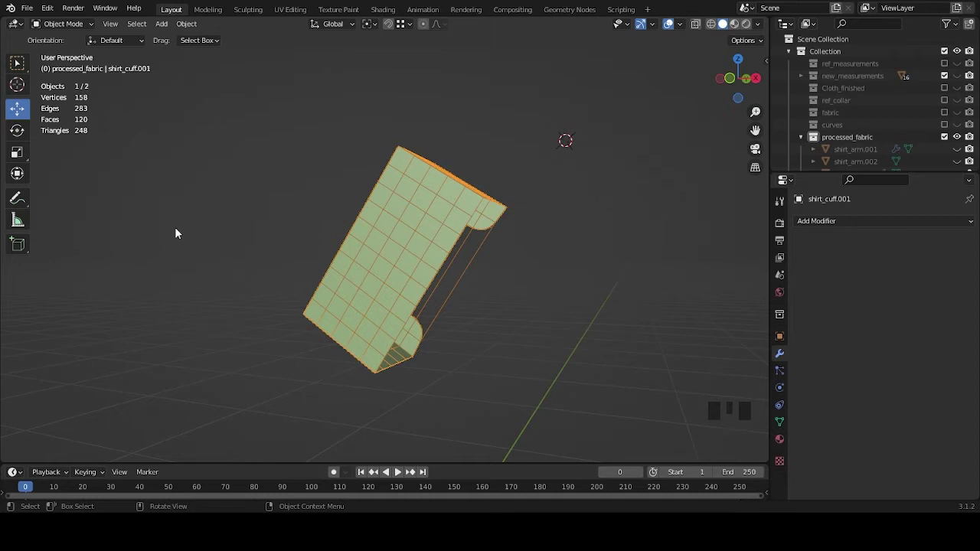
left_click_drag(484, 254, 513, 254)
scroll("down", 3)
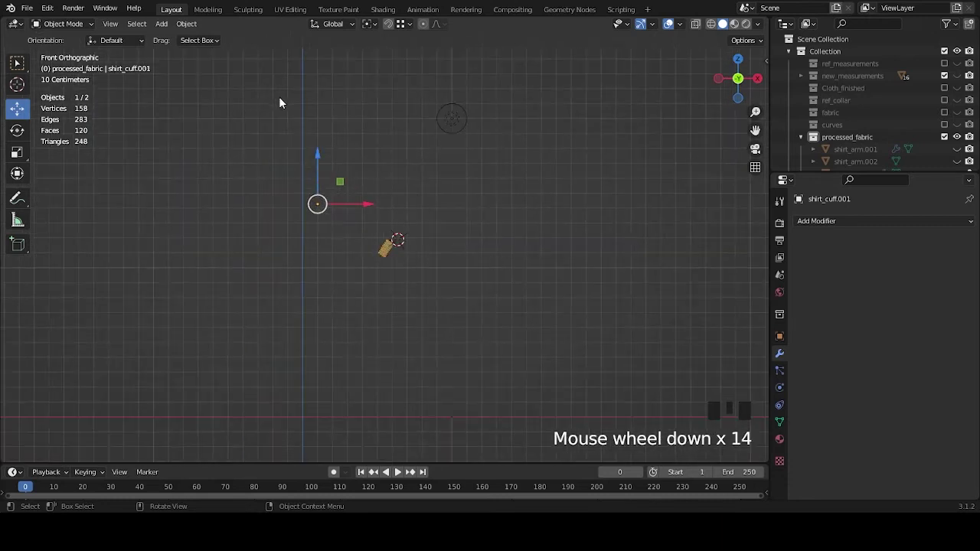
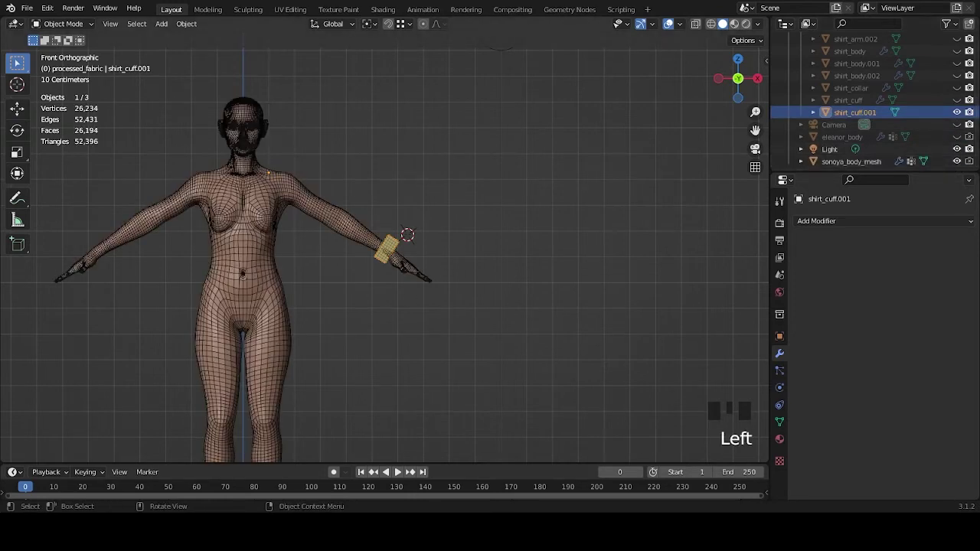
left_click_drag(463, 286, 609, 266)
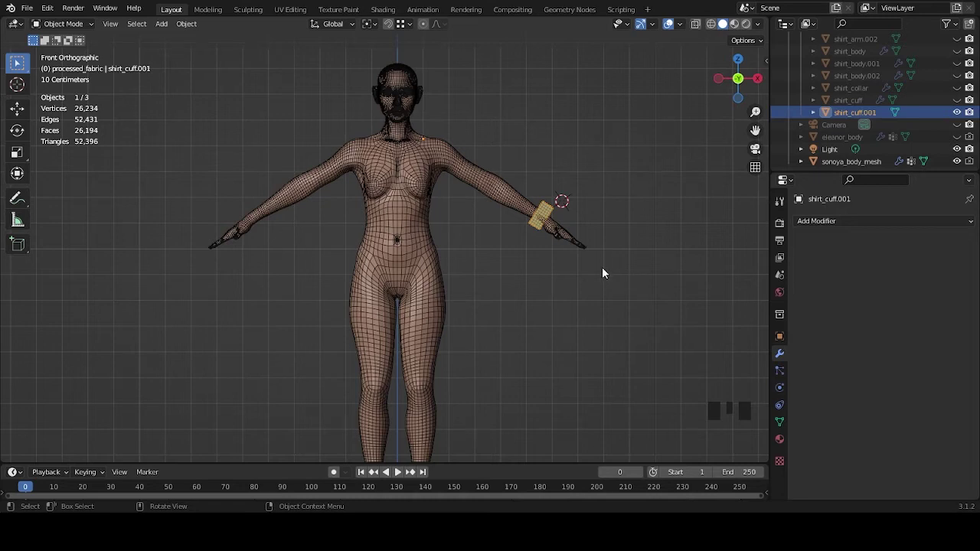
middle_click(603, 280)
scroll("down", 3)
scroll("down", 3)
Step: Show the female body mesh and reframe the front view around it
left_click(781, 334)
left_click_drag(533, 265, 523, 231)
scroll("up", 3)
left_click_drag(525, 229, 502, 264)
scroll("up", 3)
Step: Apply all transforms to shirt_cuff.001 via Ctrl+A so location and rotation read zero
key("ctrl+a")
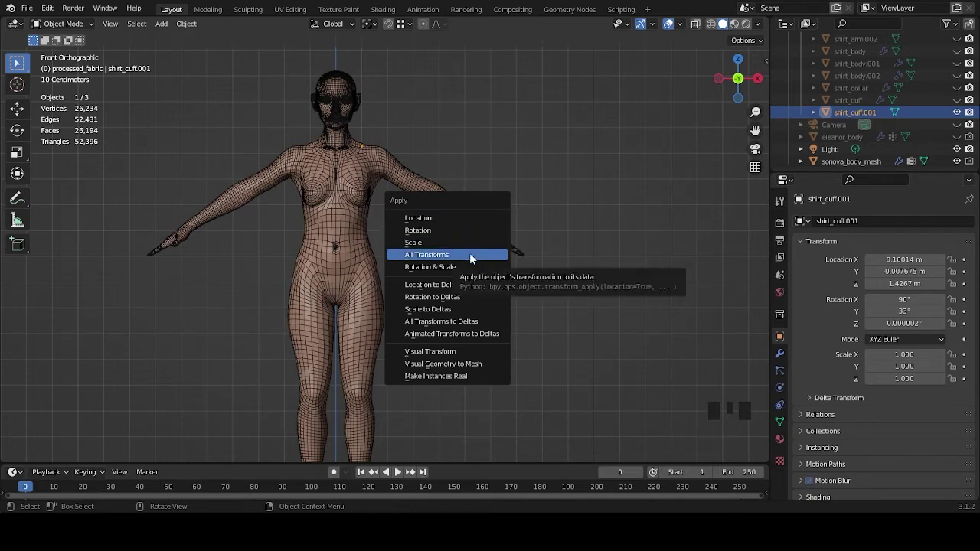
scroll("down", 3)
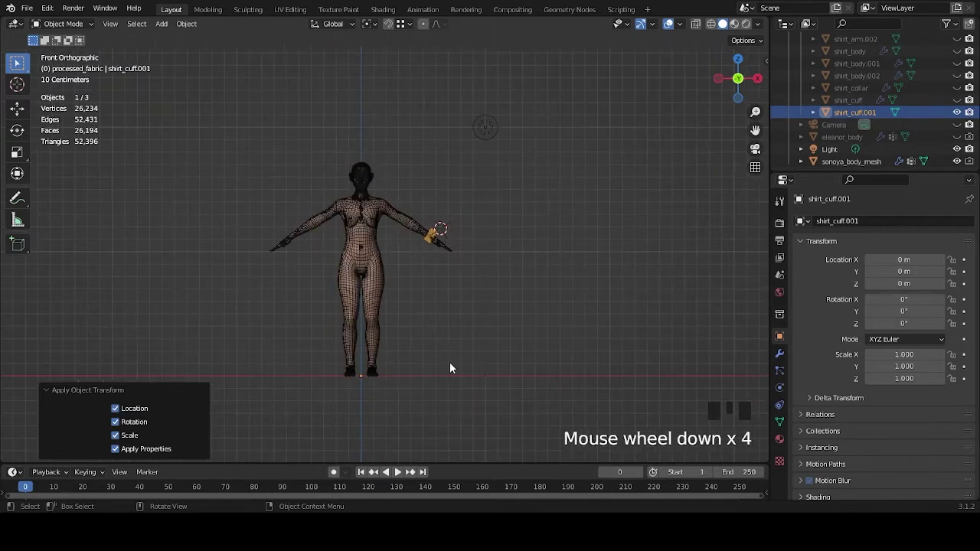
left_click_drag(448, 369, 498, 317)
scroll("up", 3)
left_click_drag(435, 377, 514, 230)
left_click_drag(514, 242, 775, 356)
left_click(775, 357)
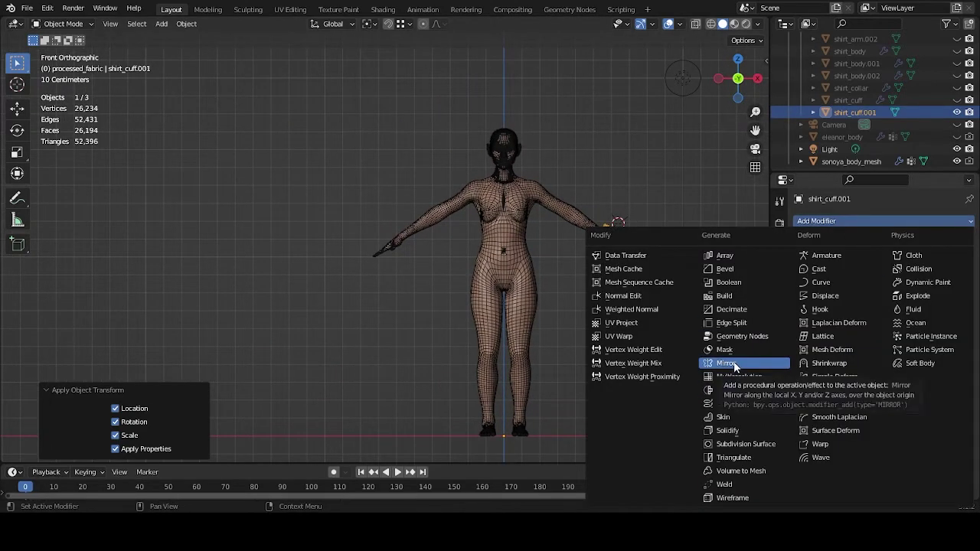
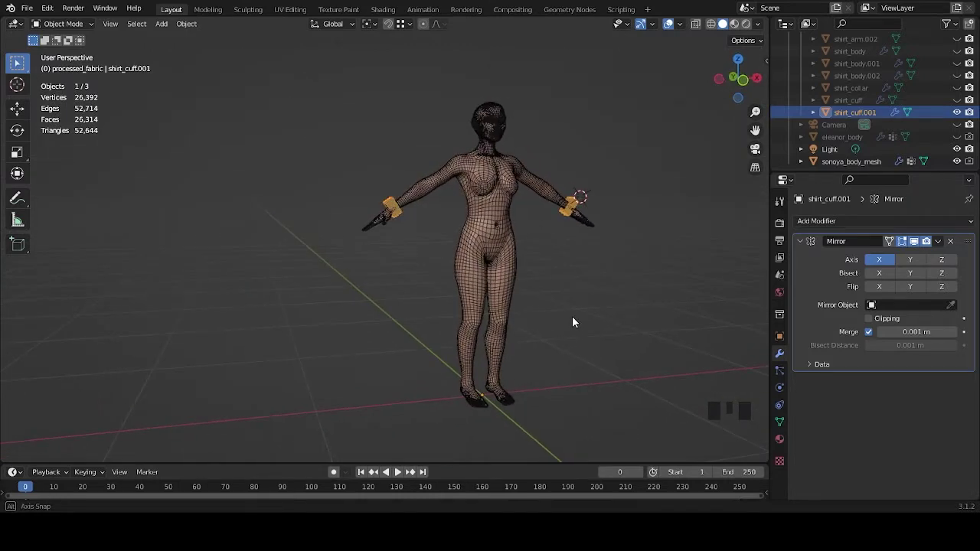
Step: Check the X-mirrored cuffs on both wrists from front and angled views
left_click_drag(570, 318, 607, 209)
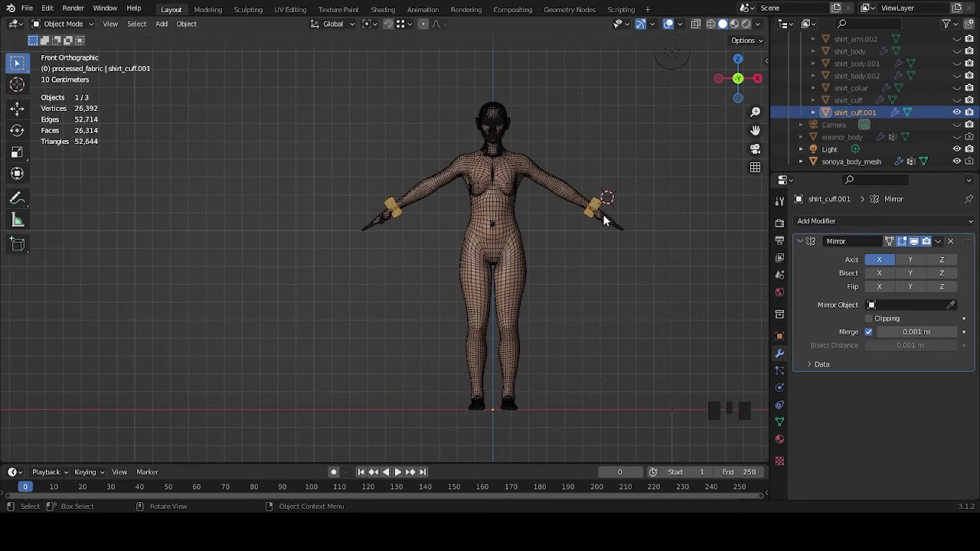
left_click_drag(616, 311, 524, 319)
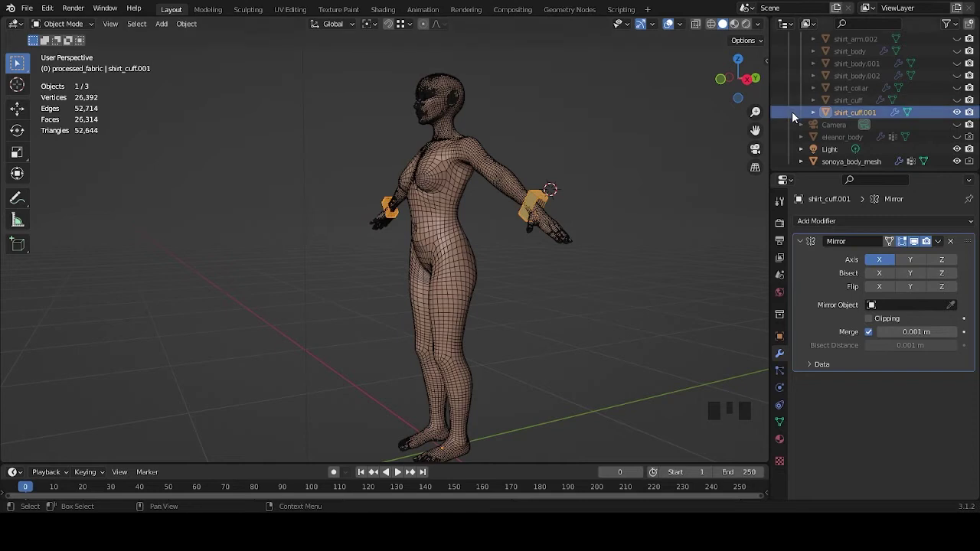
Step: Add Cloth physics to the cuff: mass 0.4 kg, stiffness 80, bending 150, sewing force 20
left_click(802, 246)
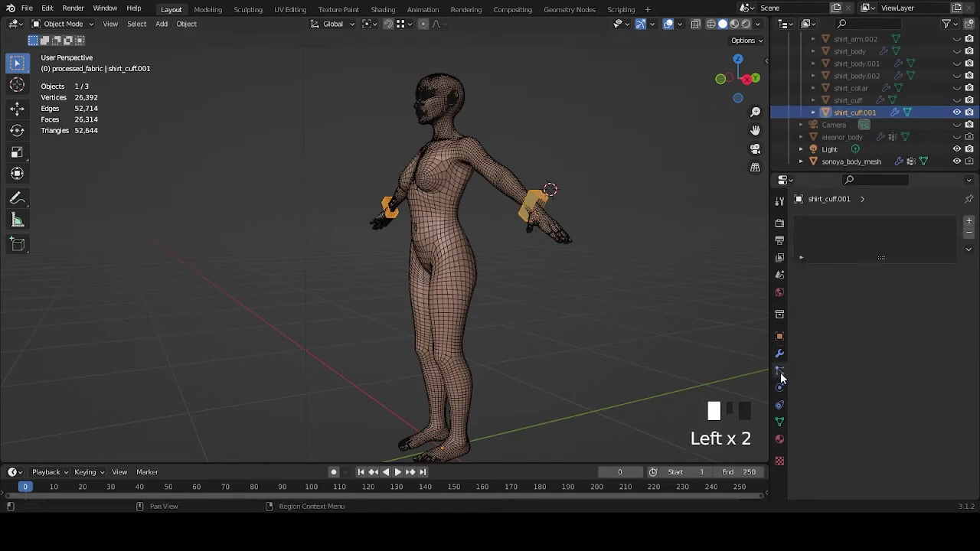
left_click(788, 388)
left_click(788, 403)
left_click(788, 389)
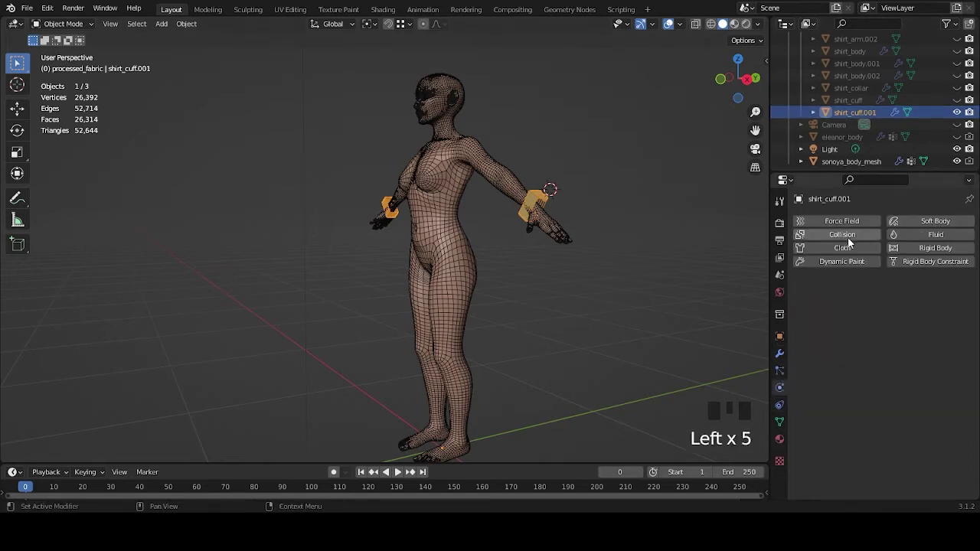
left_click_drag(848, 249, 613, 277)
left_click_drag(613, 277, 607, 293)
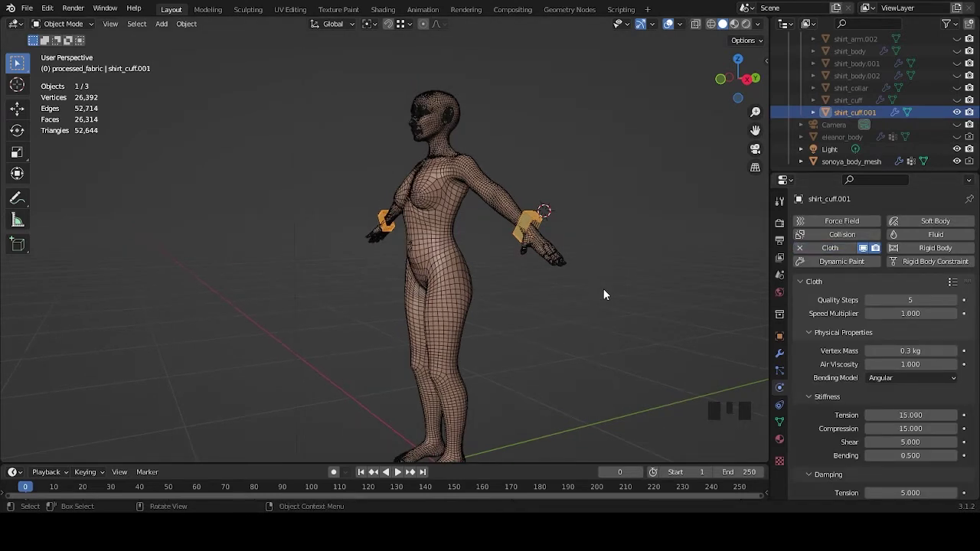
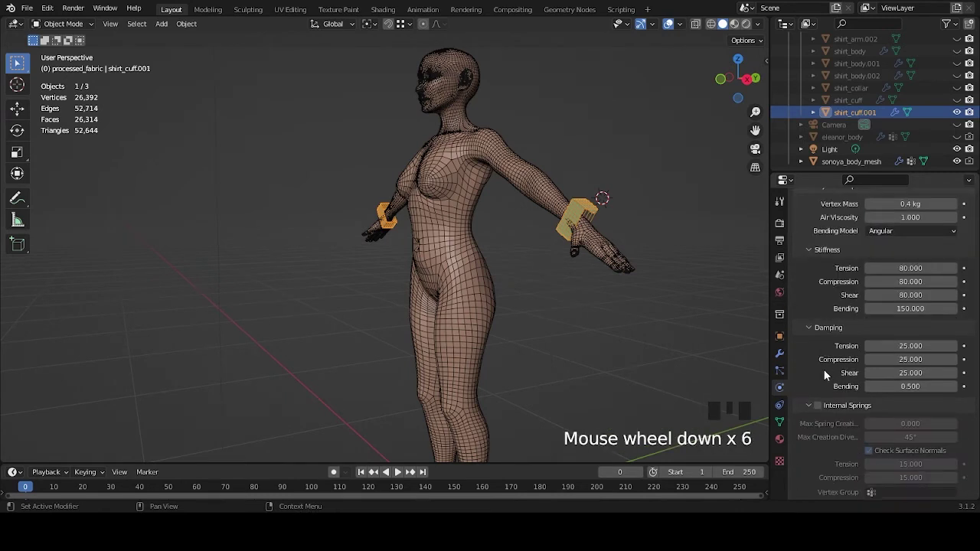
scroll("down", 3)
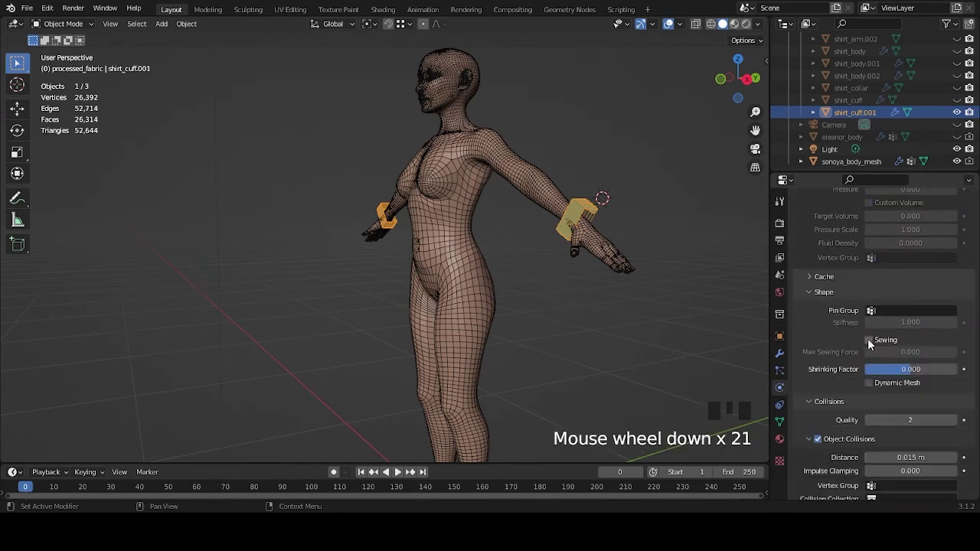
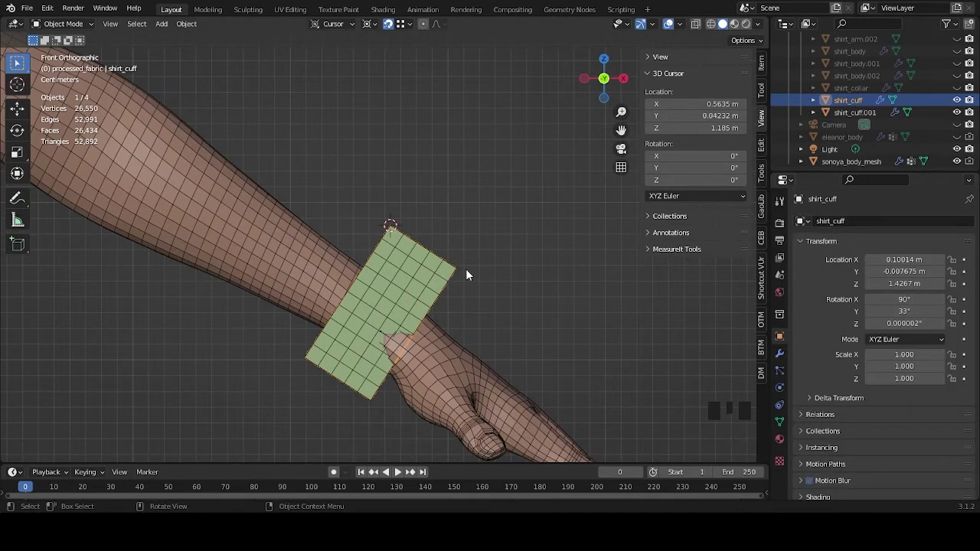
Step: Reselect shirt_cuff.001 and tilt the 3D cursor 33° on Y to match the original cuff
scroll("down", 3)
scroll("up", 3)
double_click(879, 114)
scroll("up", 3)
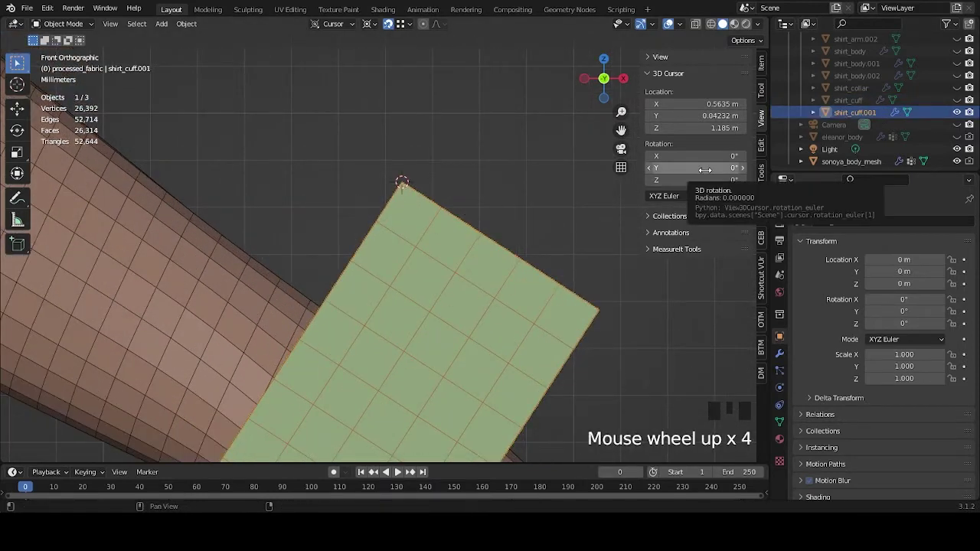
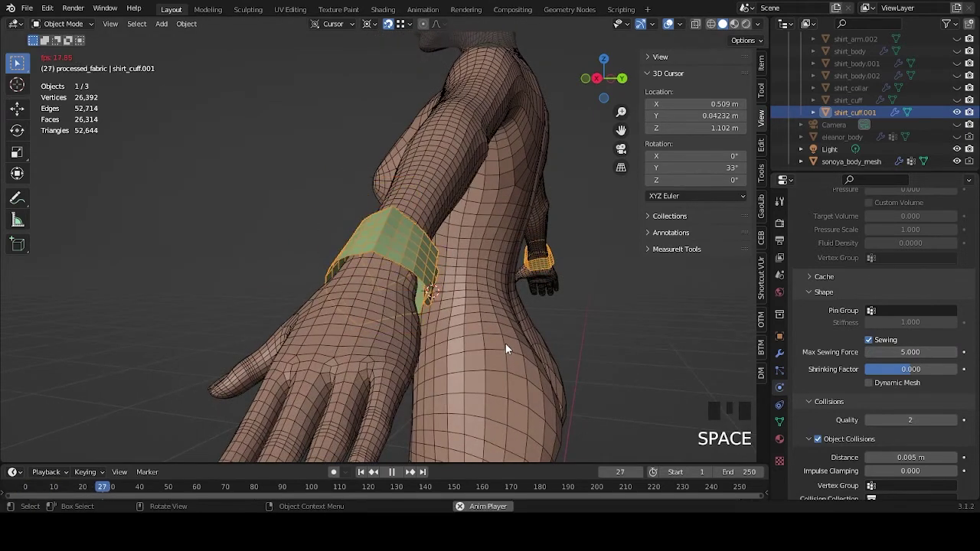
Step: Replay the cuff cloth simulation, inspecting the wrist from several angles, then step one frame forward
key("space")
left_click_drag(491, 279, 538, 316)
scroll("up", 3)
left_click_drag(493, 297, 406, 287)
key("space")
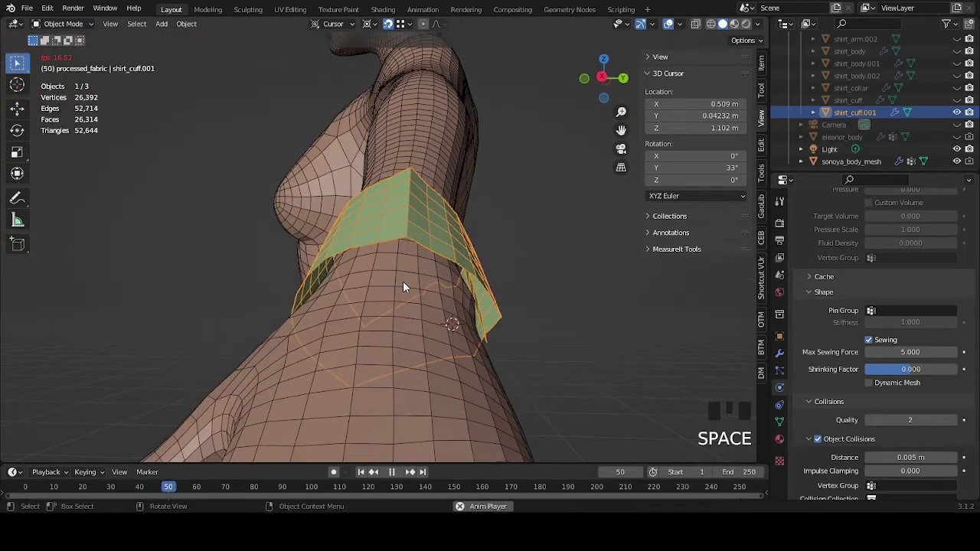
key("space")
left_click_drag(520, 324, 404, 351)
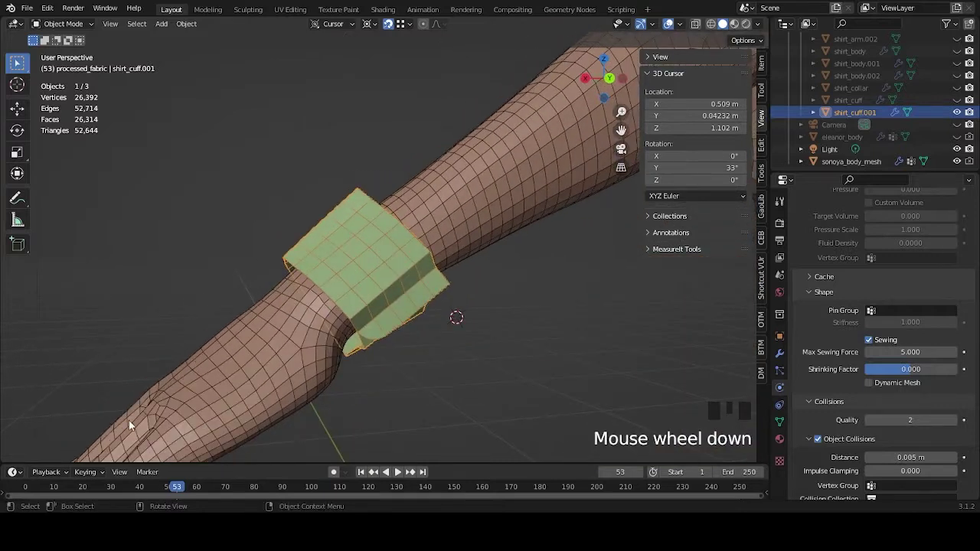
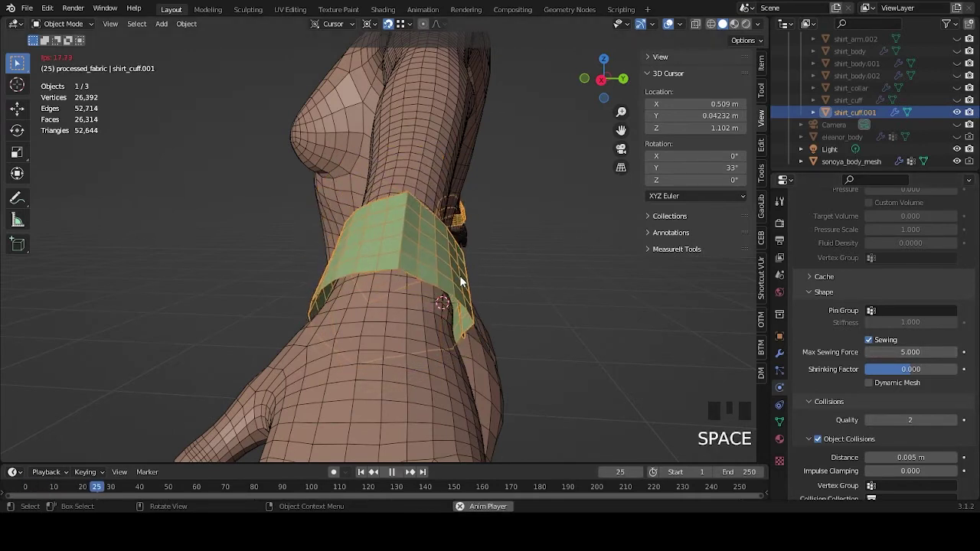
key("space")
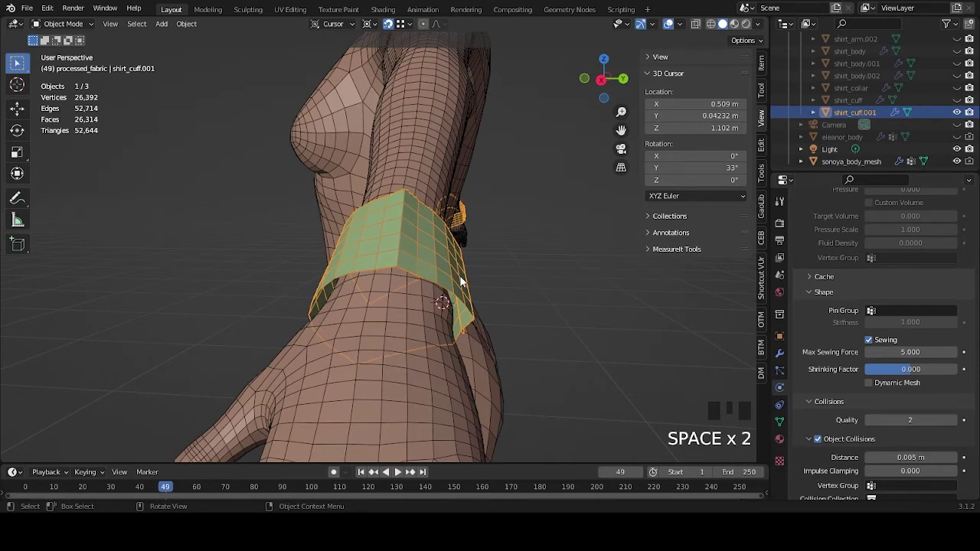
key("Right")
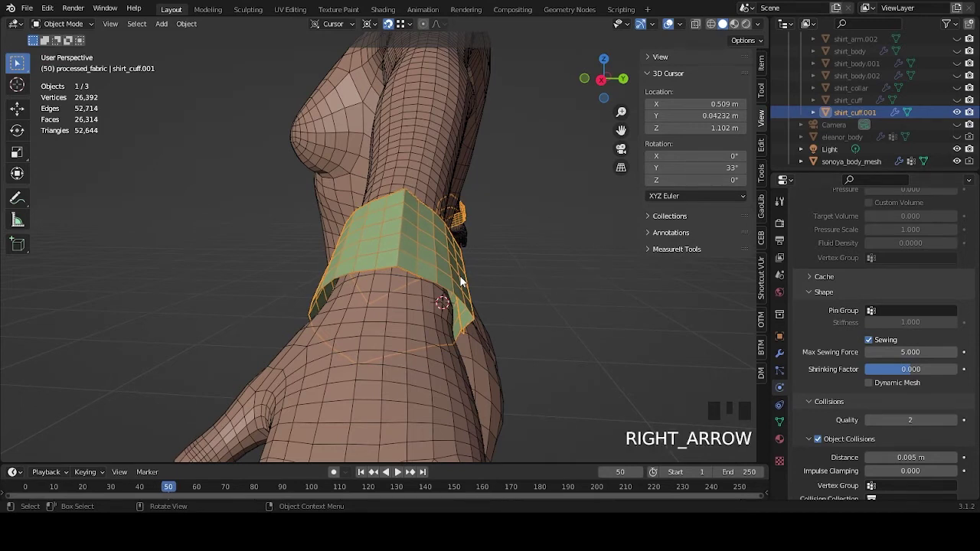
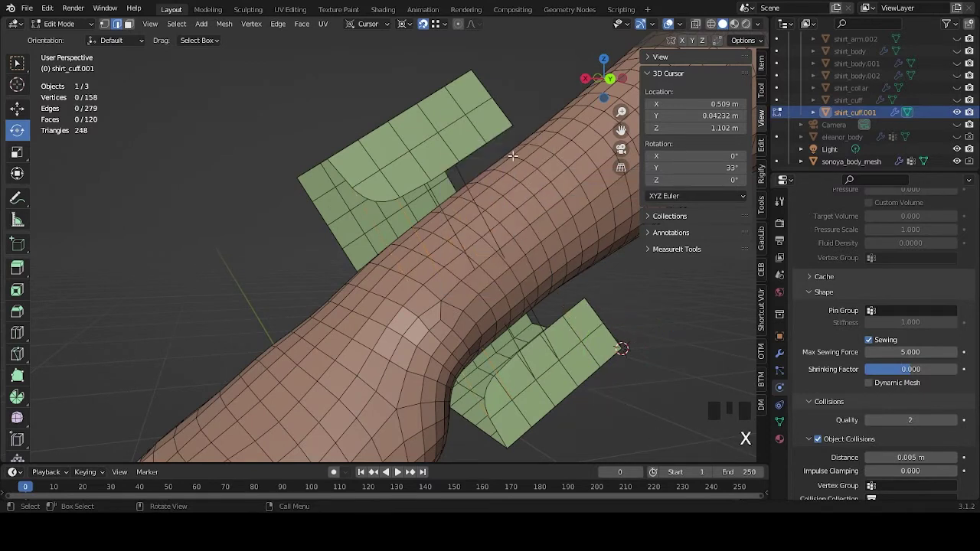
Step: Leave Edit Mode and rerun the cloth so the cuff wraps the wrist
scroll("down", 3)
key("Tab")
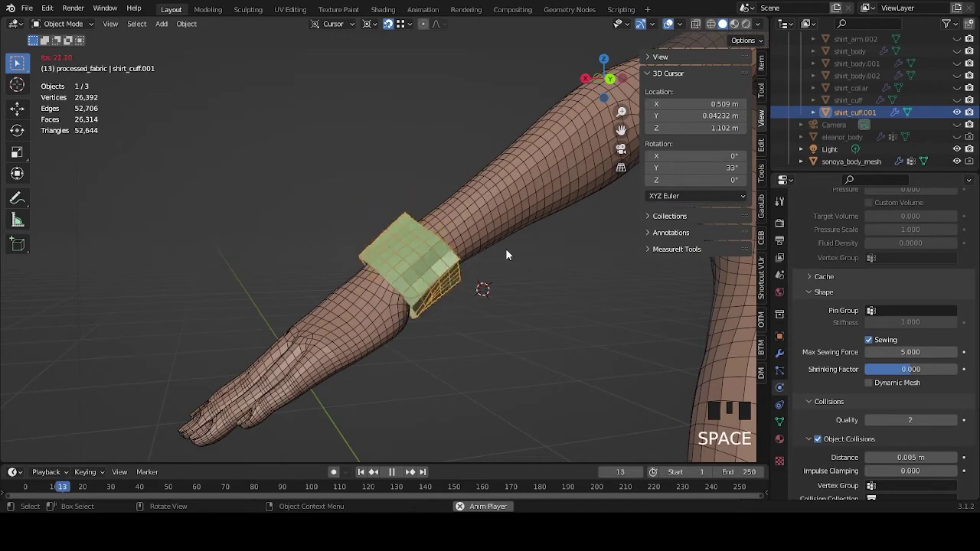
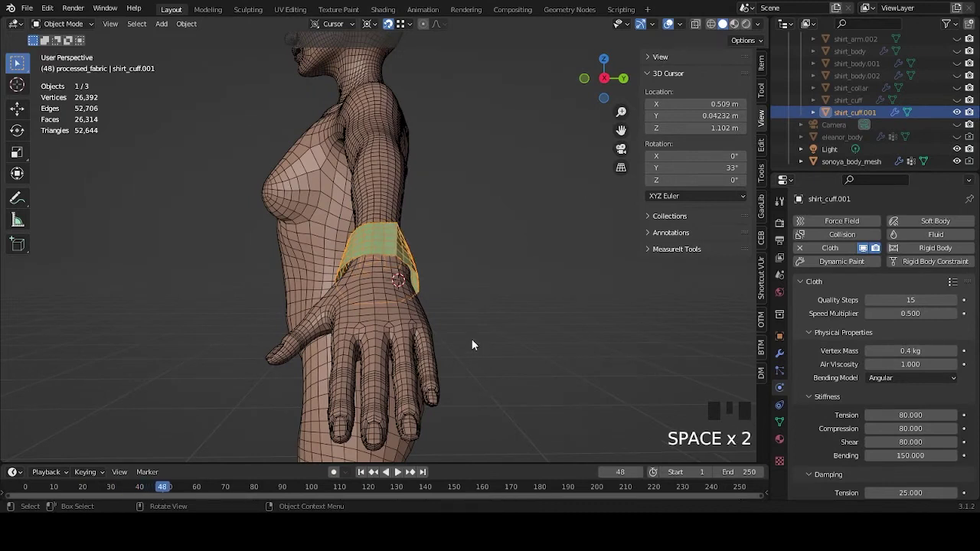
Step: Apply the Cloth modifier's simulated result as a shape key on shirt_cuff.001
key("Right")
key("Right")
left_click_drag(419, 342, 787, 359)
left_click(784, 354)
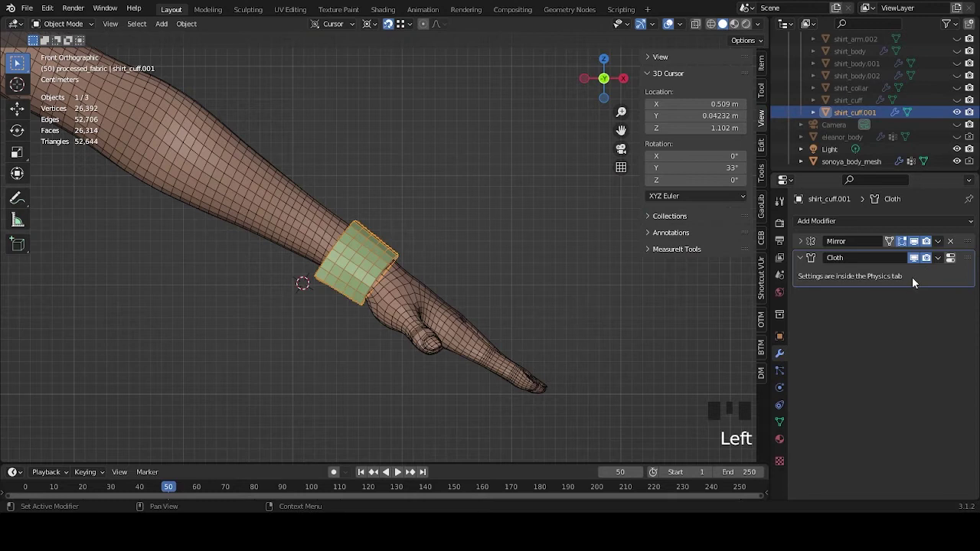
left_click(940, 258)
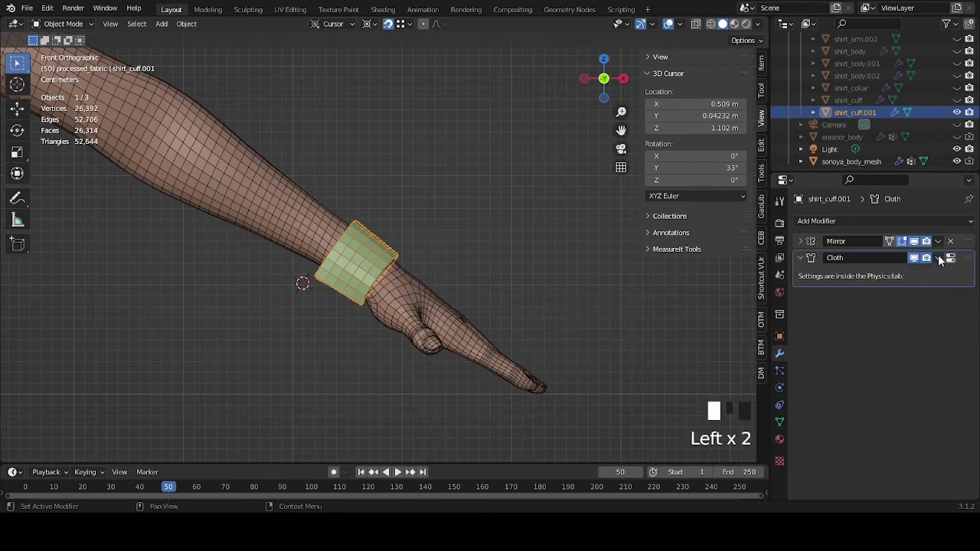
scroll("down", 3)
Step: Pan across the body to check the cuff halves on both wrists
left_click_drag(422, 353, 573, 344)
scroll("down", 3)
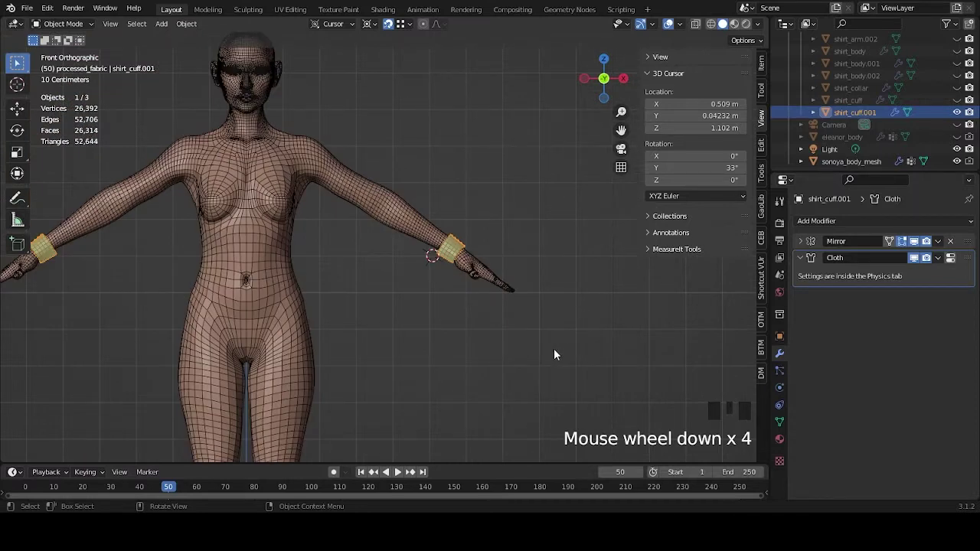
left_click_drag(409, 353, 629, 338)
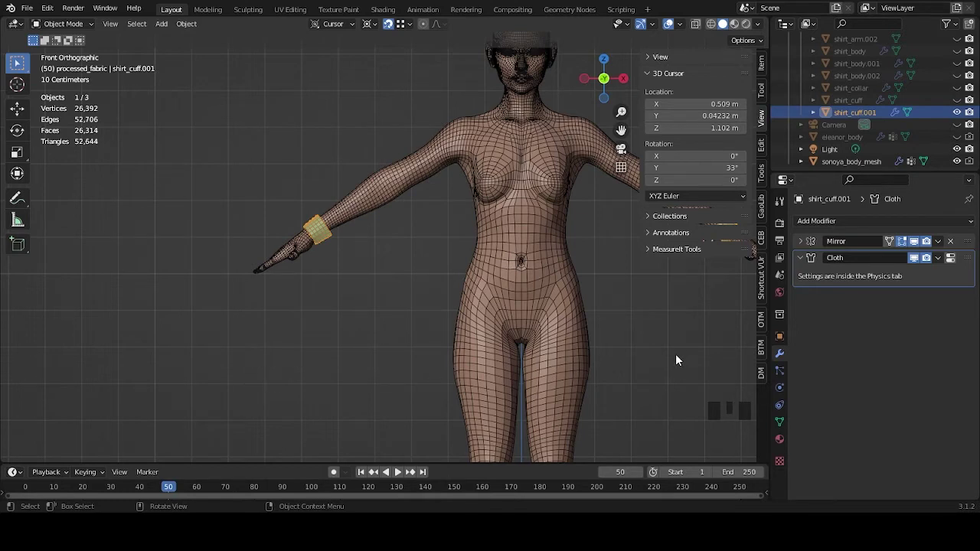
left_click_drag(680, 358, 945, 266)
left_click_drag(941, 265, 917, 261)
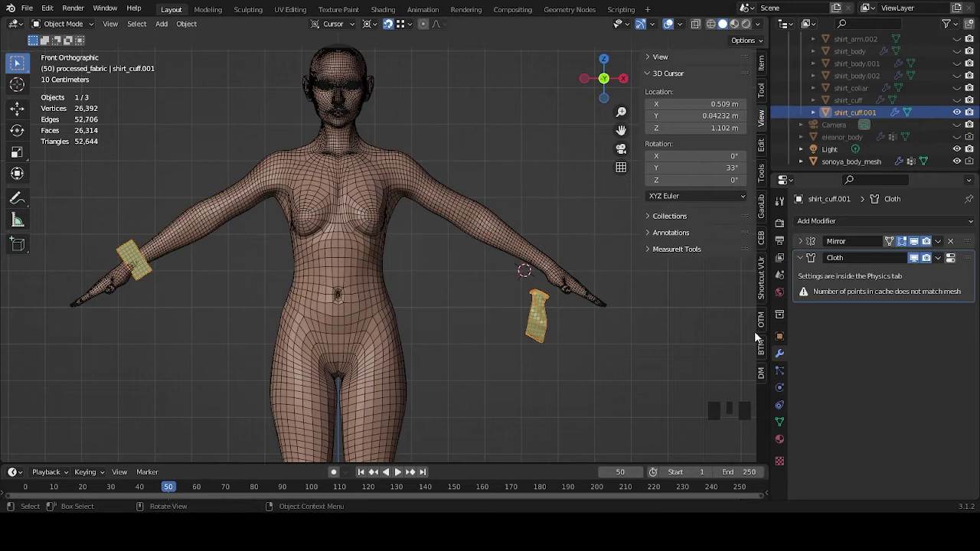
Step: Confirm the Basis and Cloth shape keys, then disable the Cloth modifier's viewport display
left_click(781, 415)
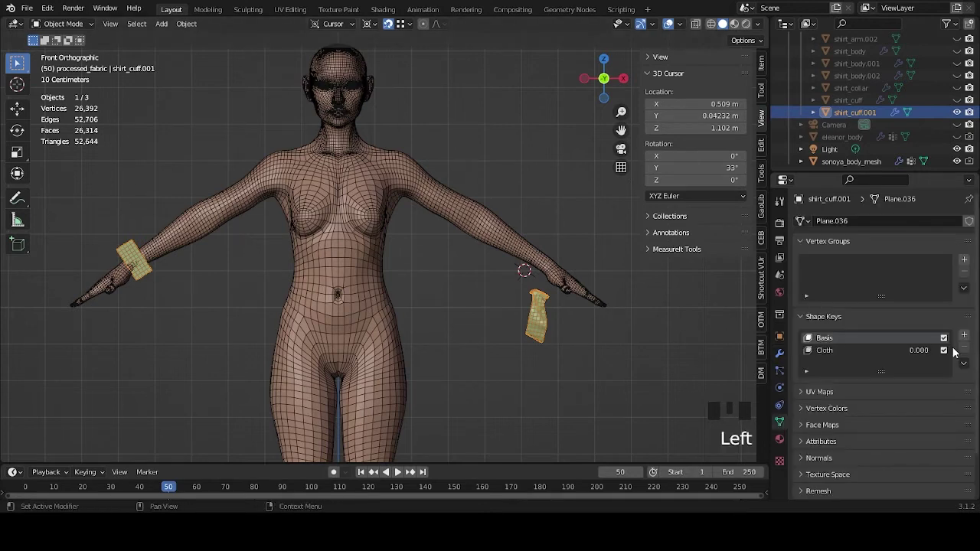
key("ctrl+z")
left_click(785, 357)
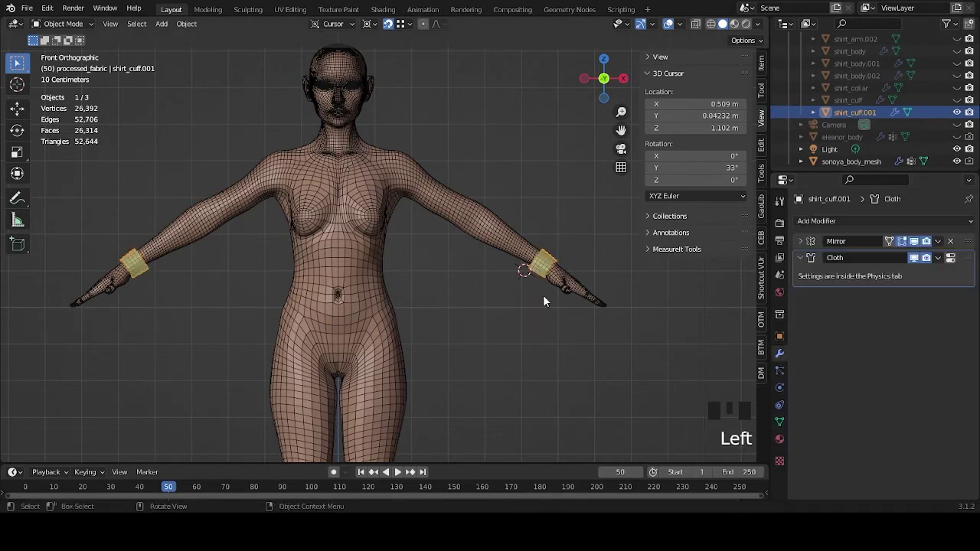
scroll("down", 3)
left_click_drag(476, 365, 535, 366)
scroll("up", 3)
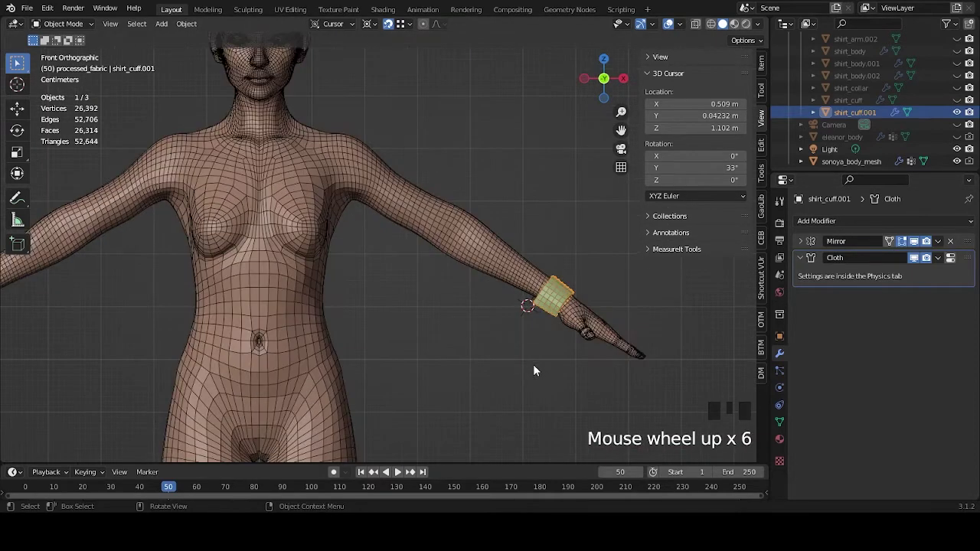
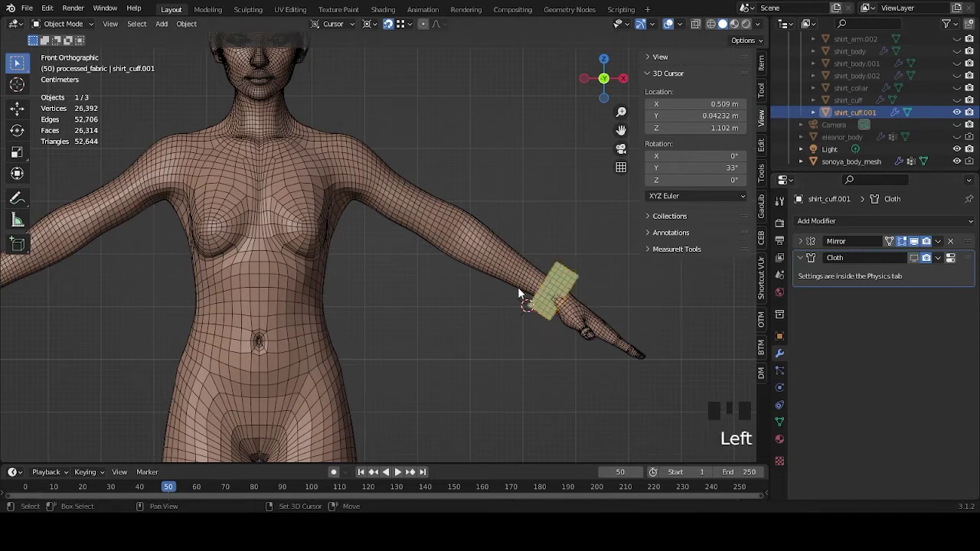
Step: Duplicate the cuff as shirt_cuff.002 and replay its cloth run wrapping one wrist
key("shift+d")
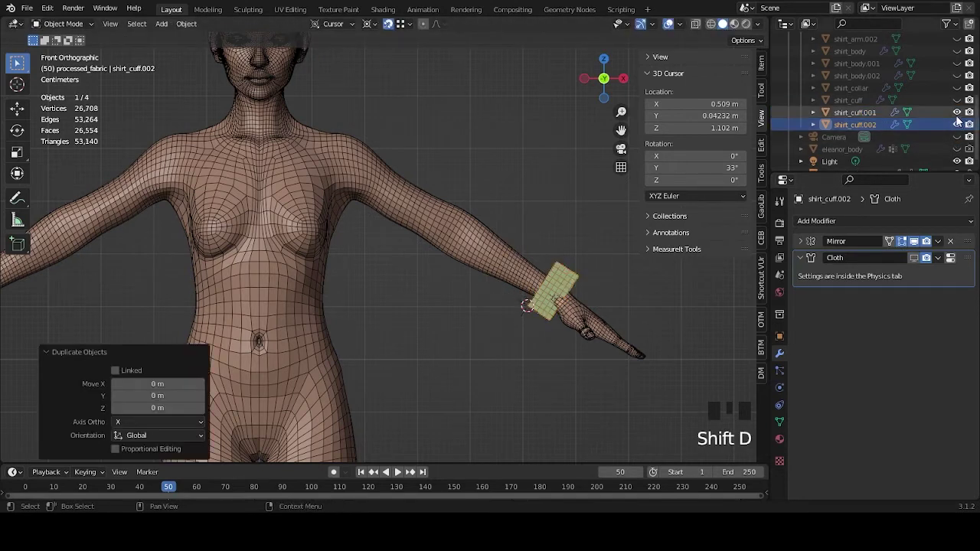
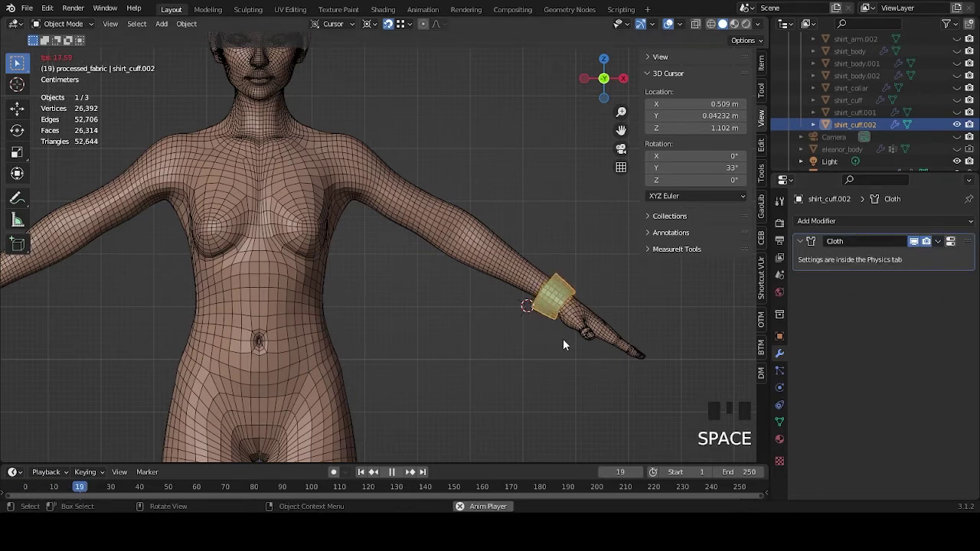
key("space")
left_click_drag(626, 323, 502, 319)
key("space")
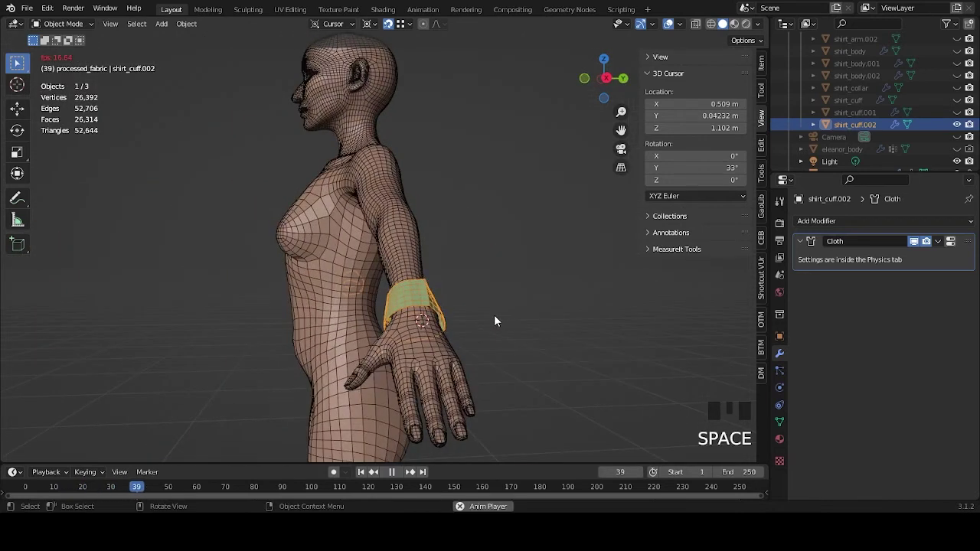
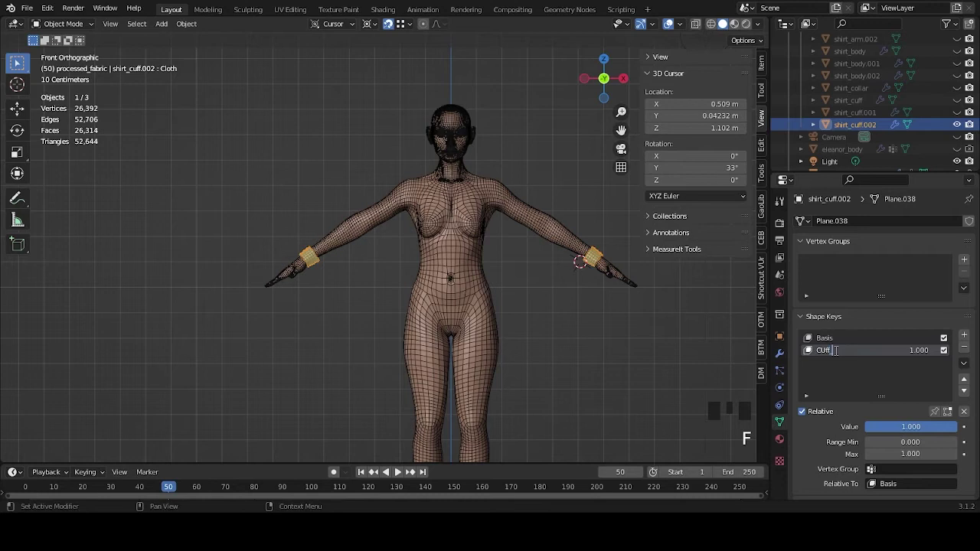
Step: Rename the cuff's Cloth shape key toward Cuff_shape, clearing the old name first
key("BackSpace")
key("BackSpace")
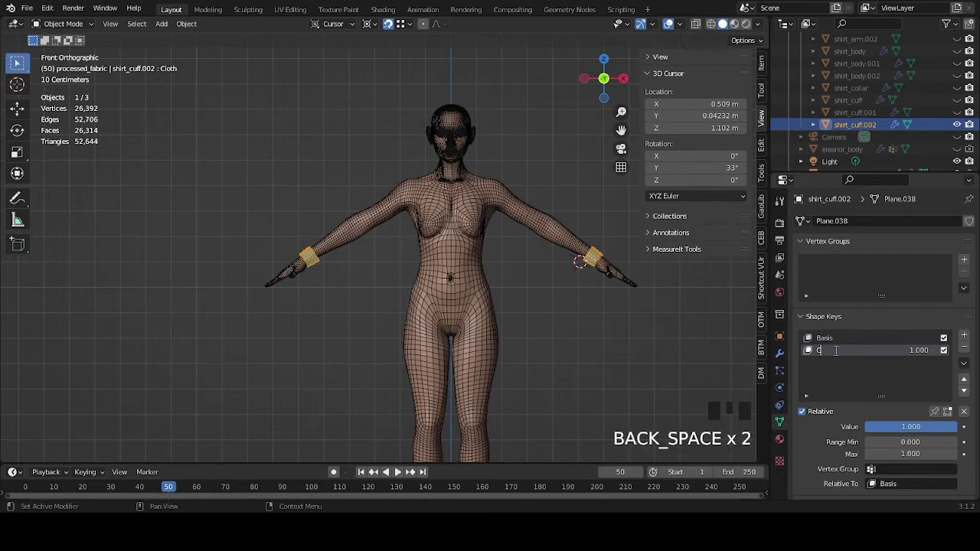
key("f")
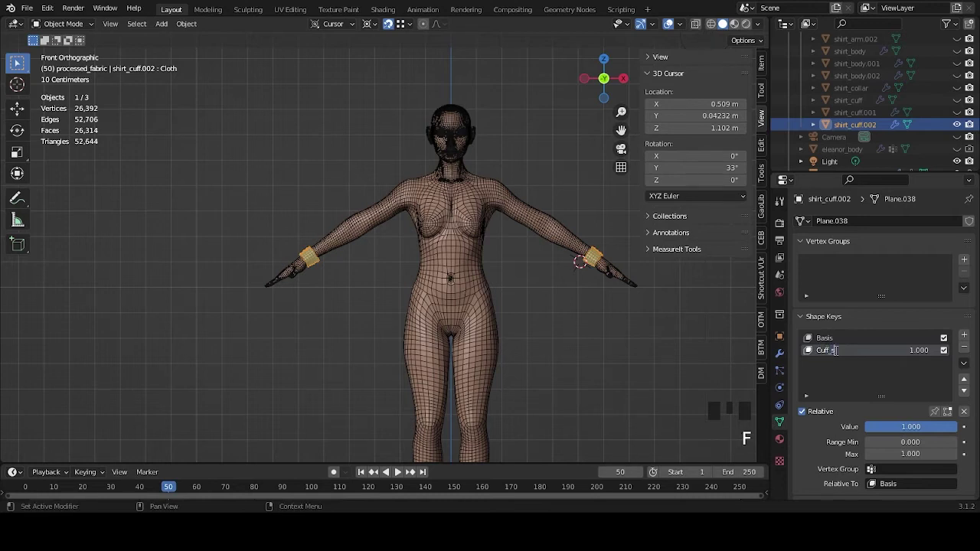
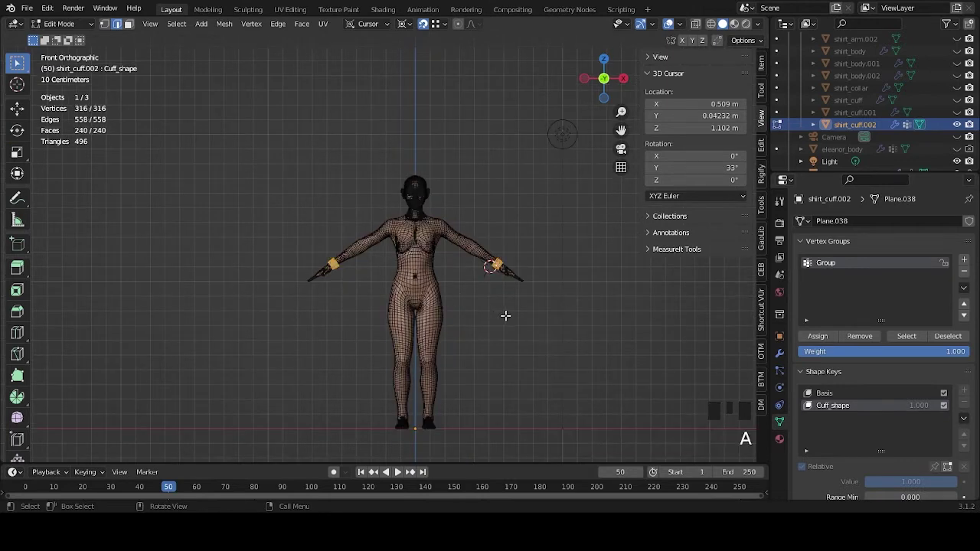
Step: Assign the cuff vertices to the Cuff group, return to object mode and frame both wrist cuffs
left_click(819, 333)
key("Tab")
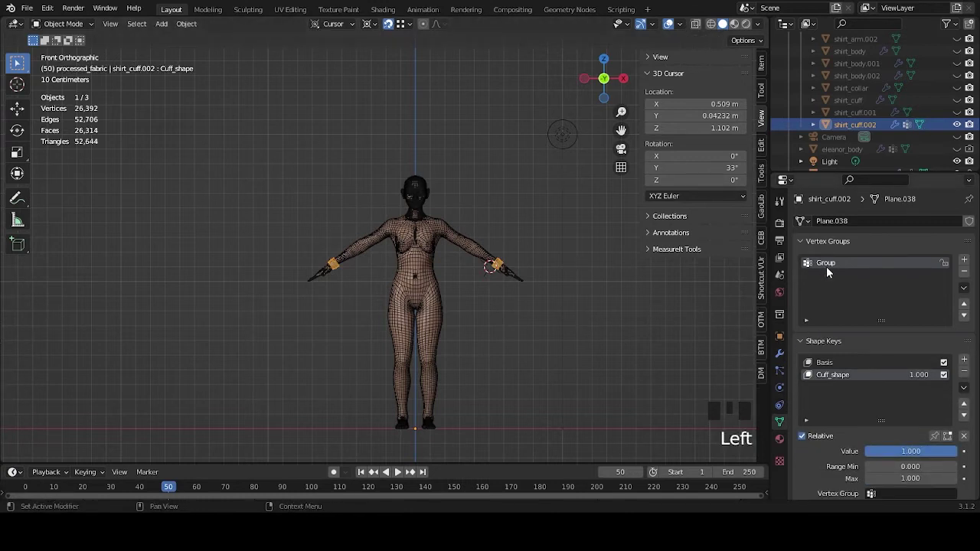
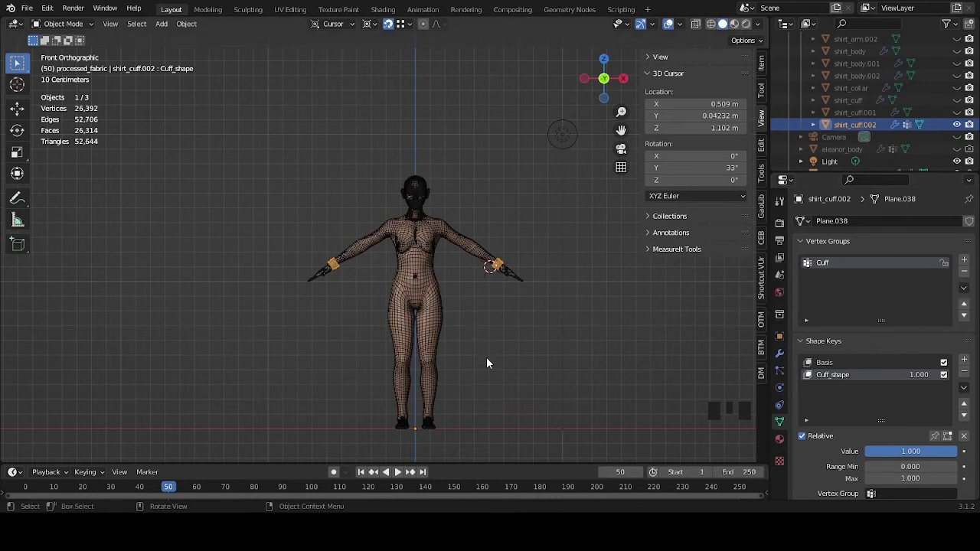
scroll("up", 3)
left_click_drag(587, 378, 564, 244)
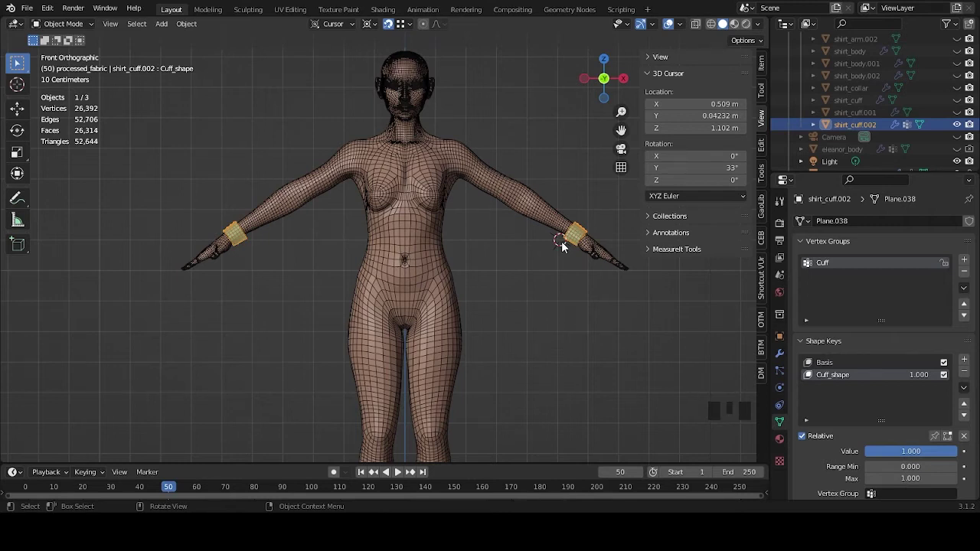
left_click_drag(570, 310, 471, 342)
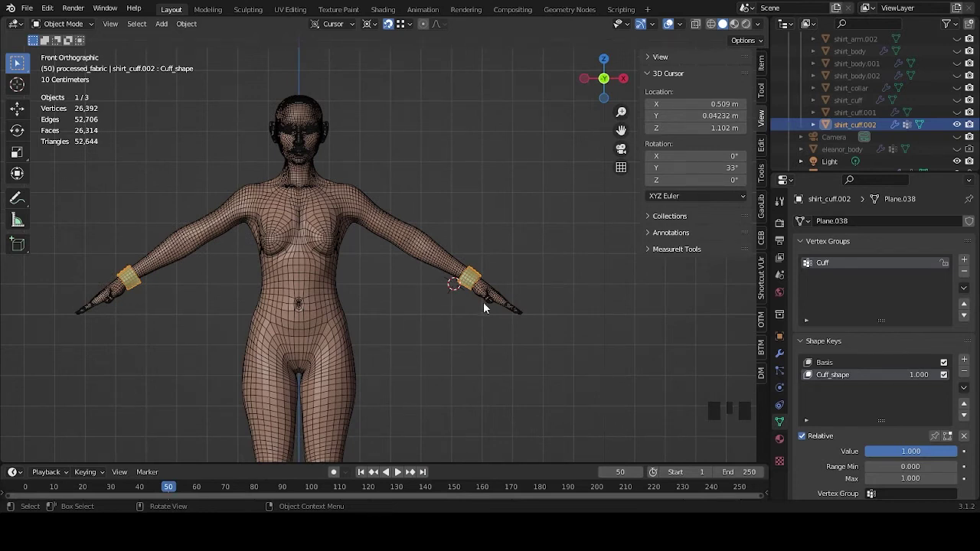
scroll("up", 3)
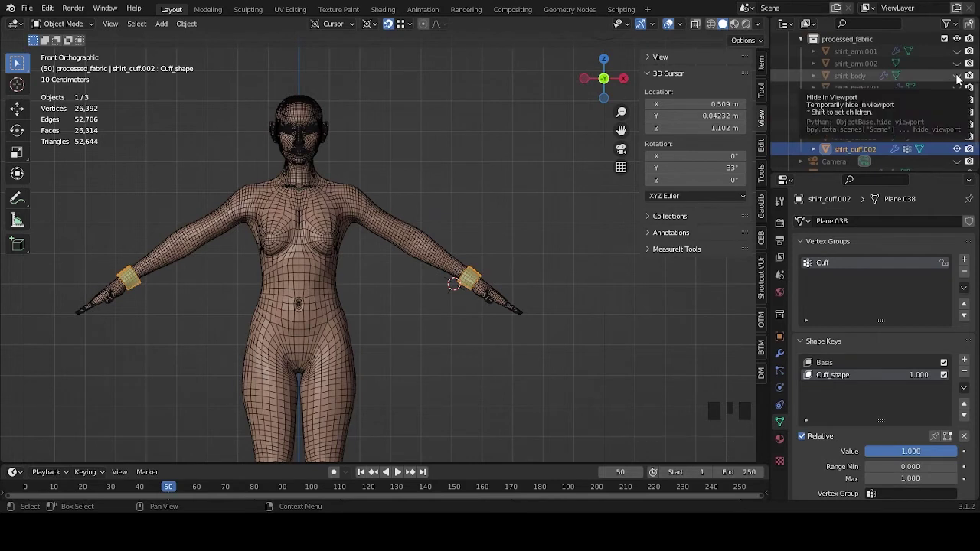
Step: Hide the eleanor_body mesh in the outliner so only the shirt objects remain
left_click(958, 76)
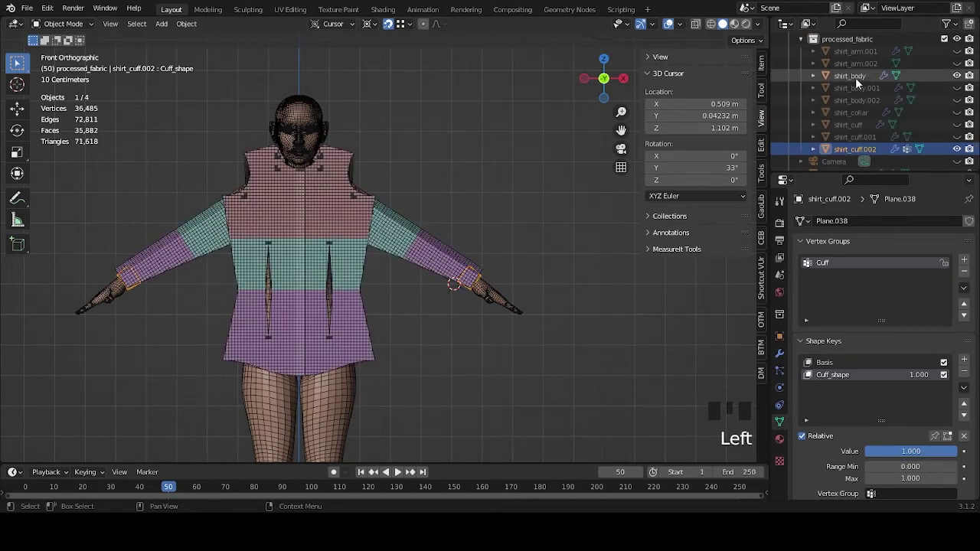
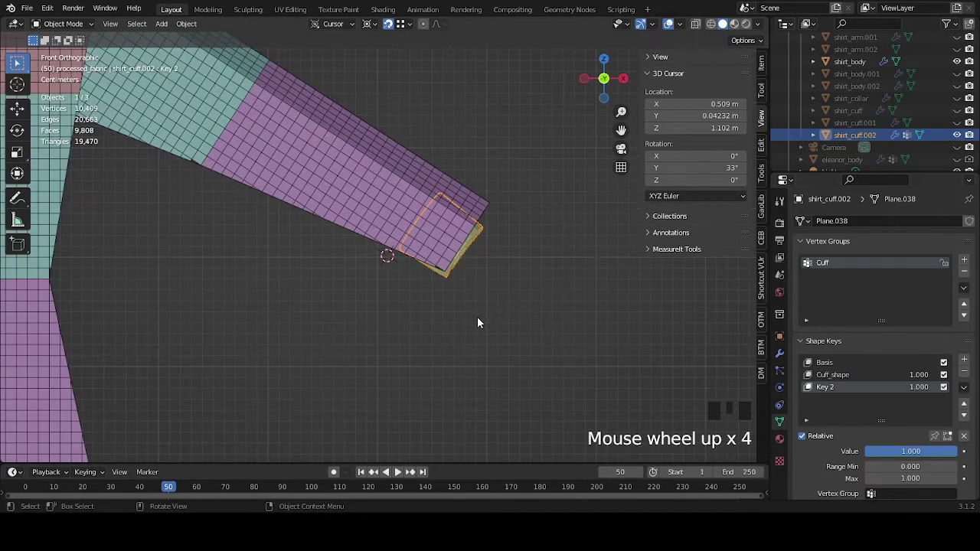
Step: Enter Edit Mode on shirt_cuff.002 to shift one cuff side within the new Key 2 shape key
key("Tab")
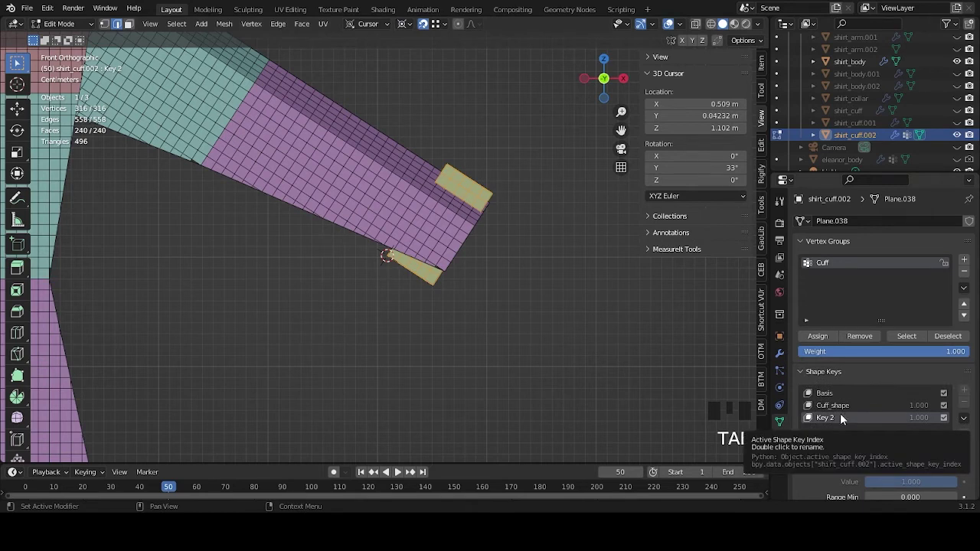
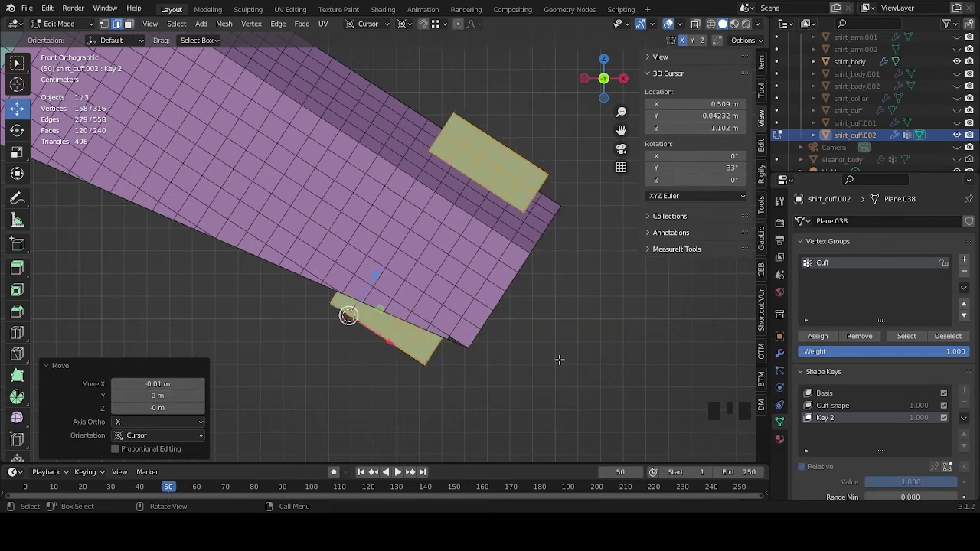
Step: Undo the cuff face selection and zoom out so the whole shirt is back in view
key("ctrl+z")
key("ctrl+z")
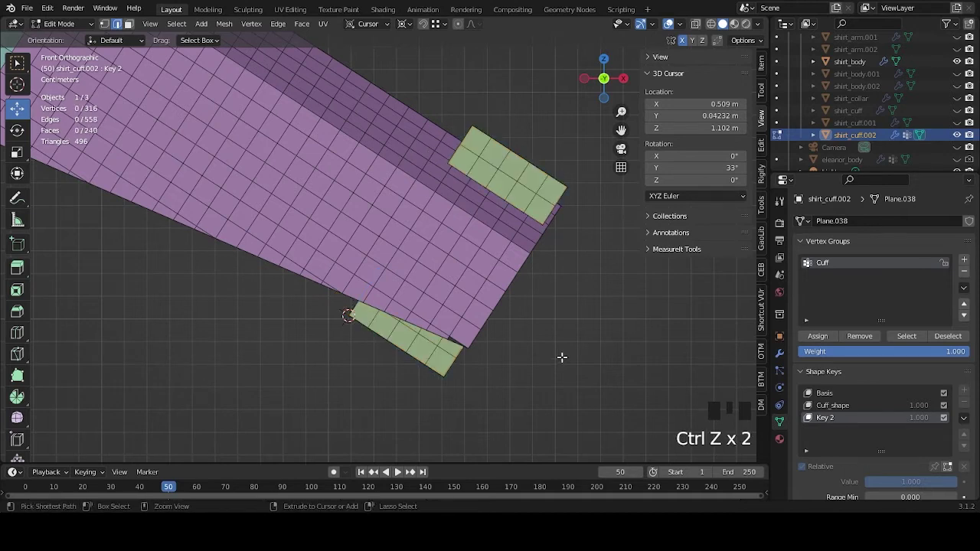
scroll("down", 3)
left_click_drag(486, 343, 702, 23)
left_click(701, 23)
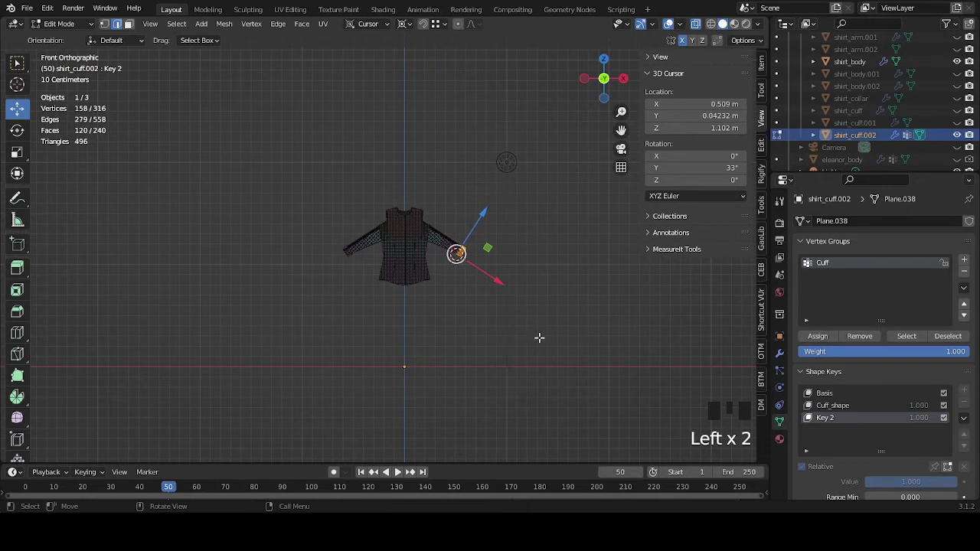
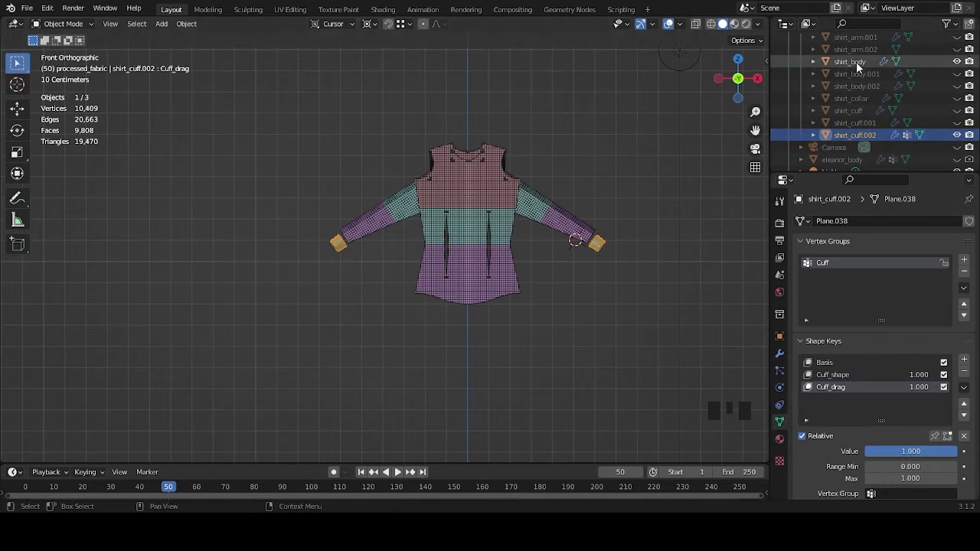
Step: Duplicate shirt_cuff.002 in place as shirt_cuff.003 carrying the Cuff_drag shape key
left_click(862, 63)
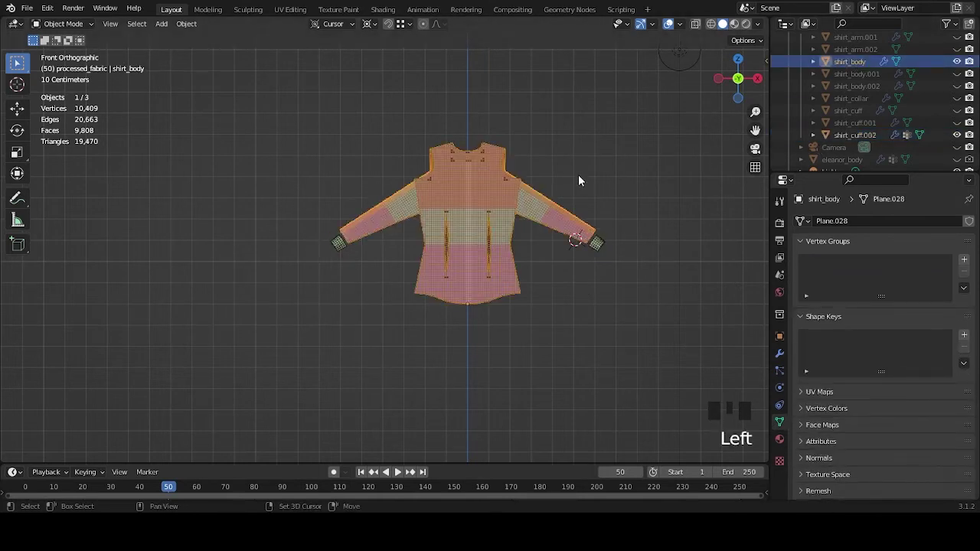
key("shift+d")
left_click(958, 99)
left_click(855, 68)
left_click(859, 154)
left_click_drag(664, 228, 609, 297)
key("shift+d")
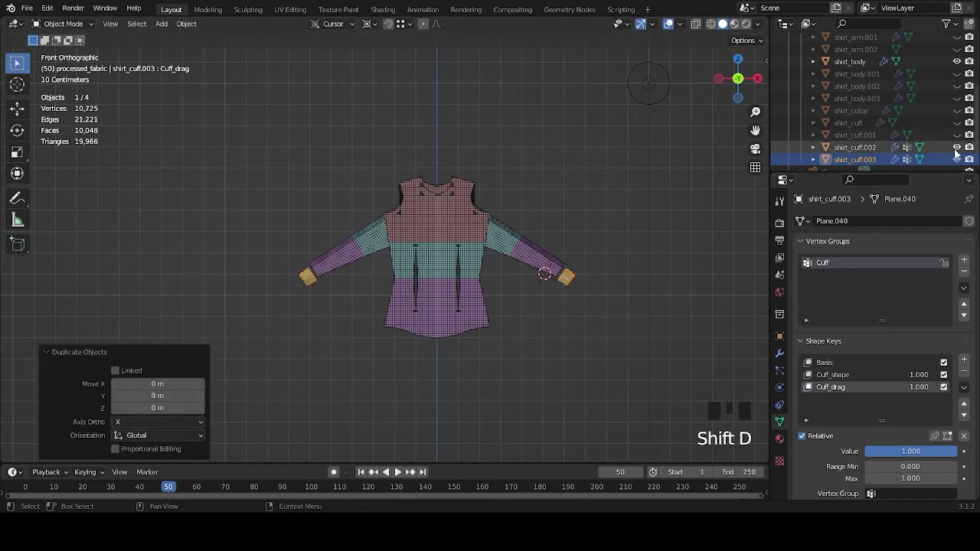
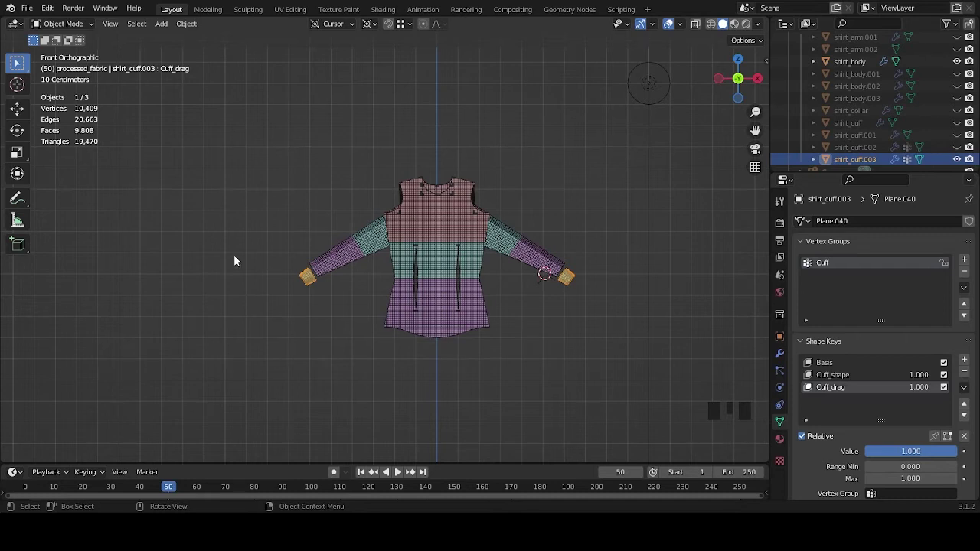
Step: Add shirt_body to the selection and join the cuff copy into it via Object > Join
left_click(850, 68)
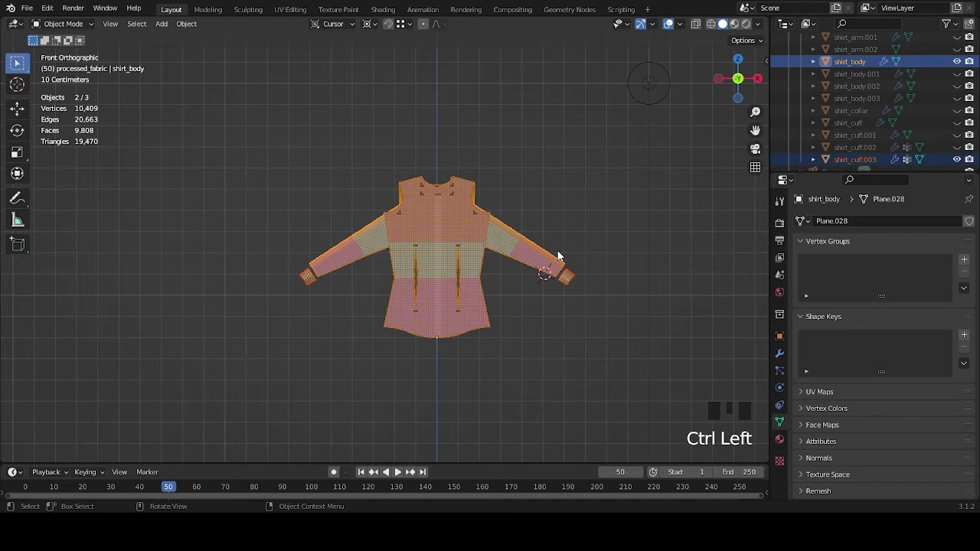
left_click(622, 239)
left_click(559, 268)
left_click(582, 277)
left_click(548, 260)
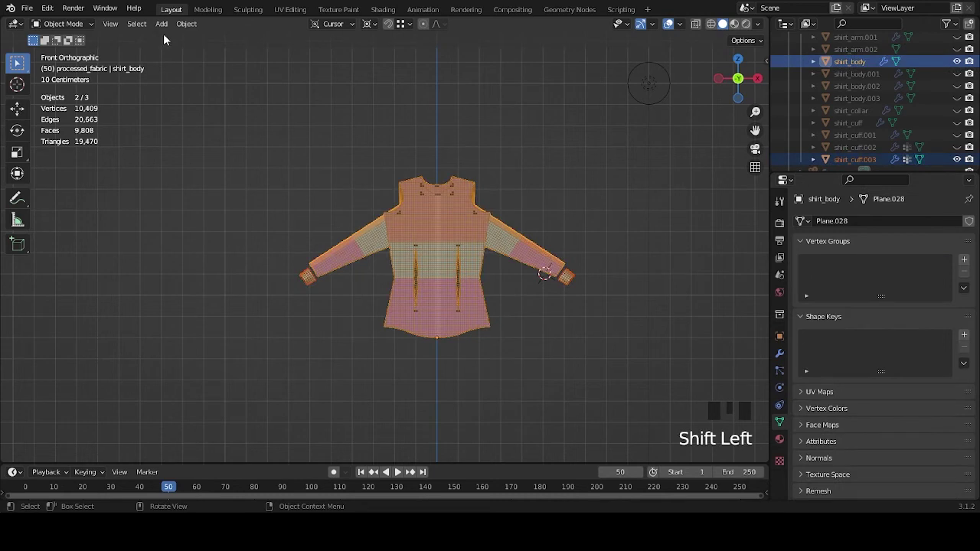
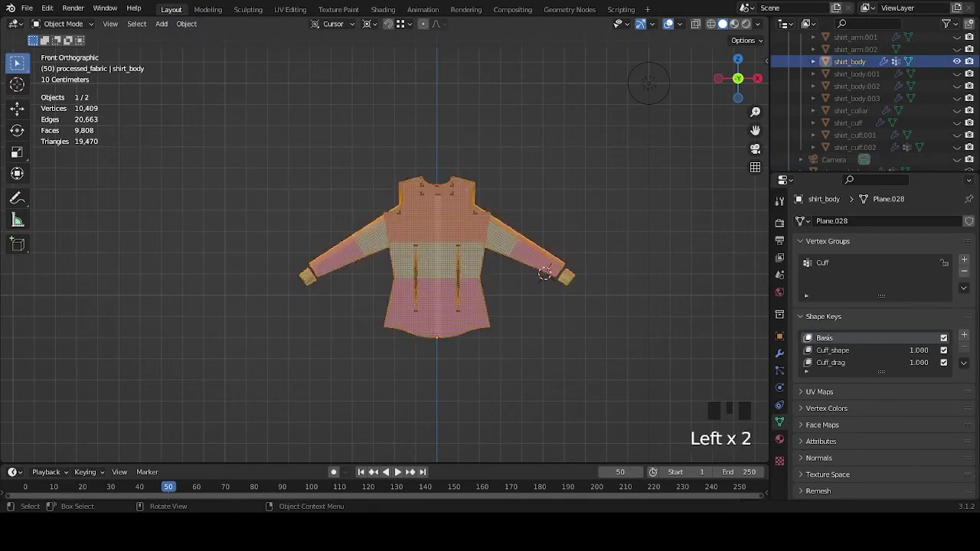
Step: Frame the joined shirt_body and begin working on its mesh with the Cuff group and shape keys
left_click_drag(527, 313, 603, 283)
left_click(603, 284)
left_click(559, 251)
middle_click(576, 266)
key("shift+s")
key("shift+s")
left_click(599, 280)
Step: Look along the sleeve cuff, toggle Edit Mode and select shirt_body at frame 0
left_click_drag(615, 289, 542, 299)
scroll("up", 3)
left_click_drag(575, 285, 552, 242)
scroll("up", 3)
left_click(630, 210)
key("Tab")
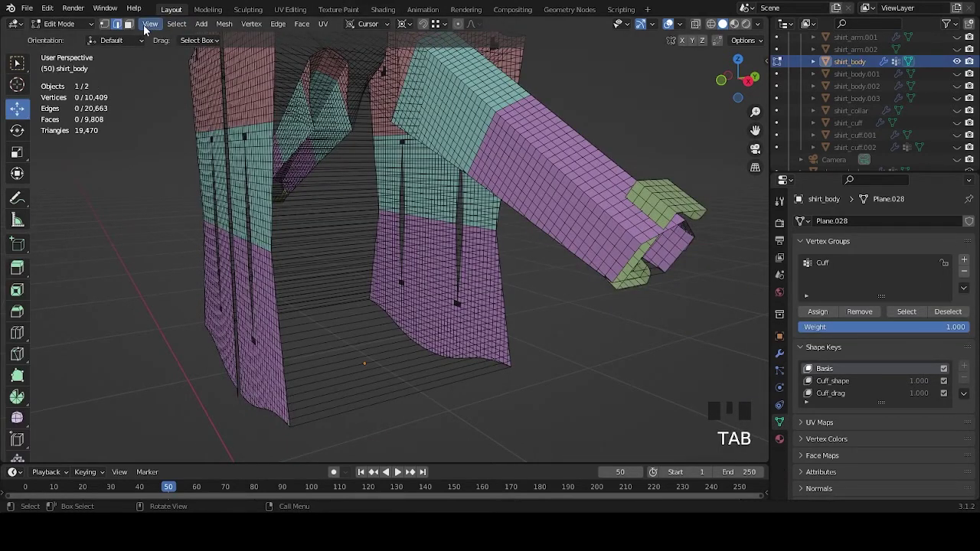
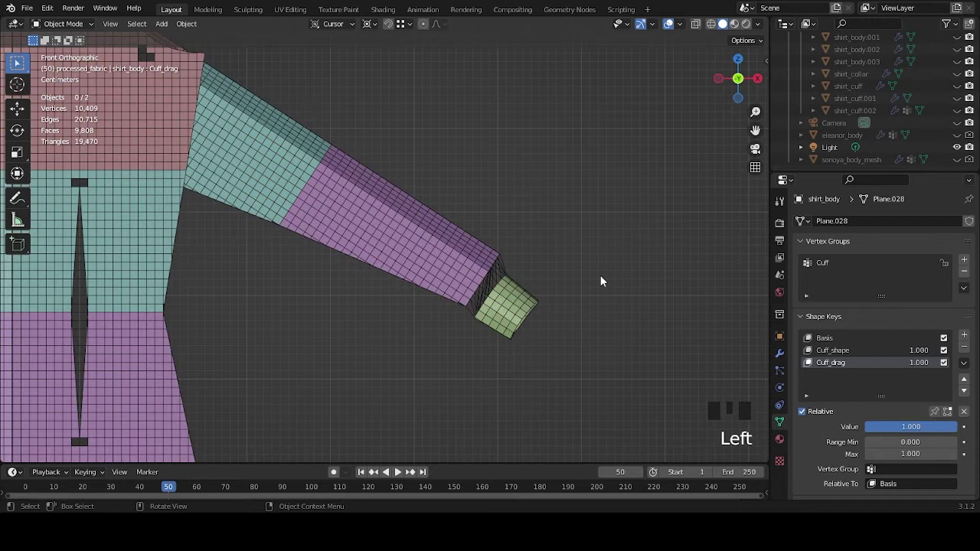
left_click(541, 315)
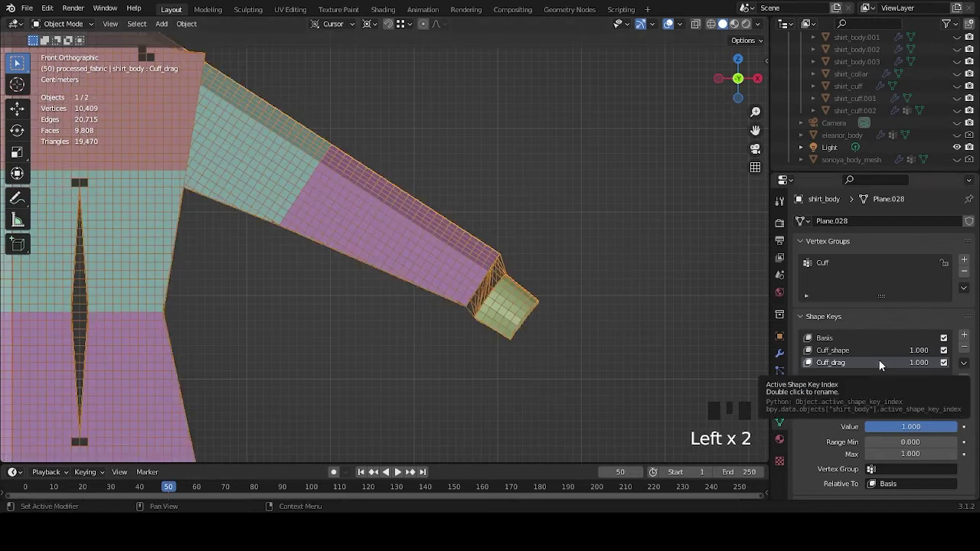
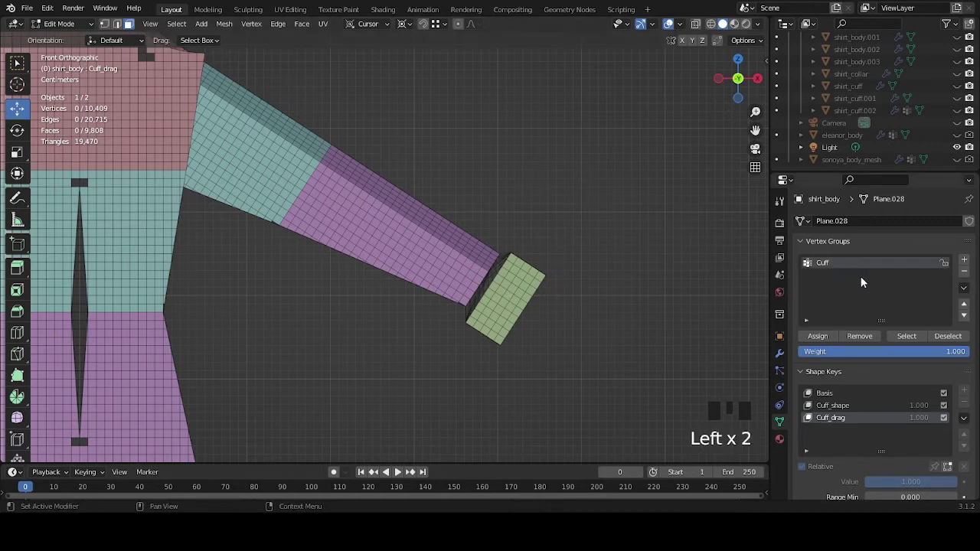
Step: Select the Cuff vertex group's vertices on shirt_body and zoom out to the whole shirt
left_click(912, 340)
scroll("down", 3)
left_click_drag(404, 281, 613, 281)
scroll("up", 3)
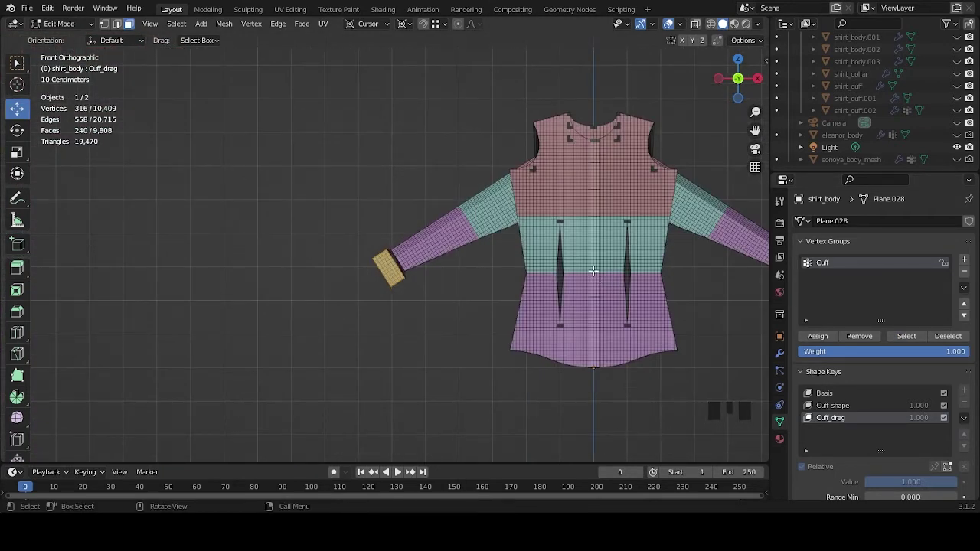
scroll("down", 3)
left_click_drag(648, 333, 781, 379)
left_click(782, 378)
left_click(782, 392)
Step: Return shirt_body to object mode and scroll the properties to its Shape Keys panel
key("Tab")
scroll("down", 3)
left_click_drag(895, 412, 614, 314)
left_click_drag(609, 314, 782, 421)
left_click(782, 421)
scroll("up", 3)
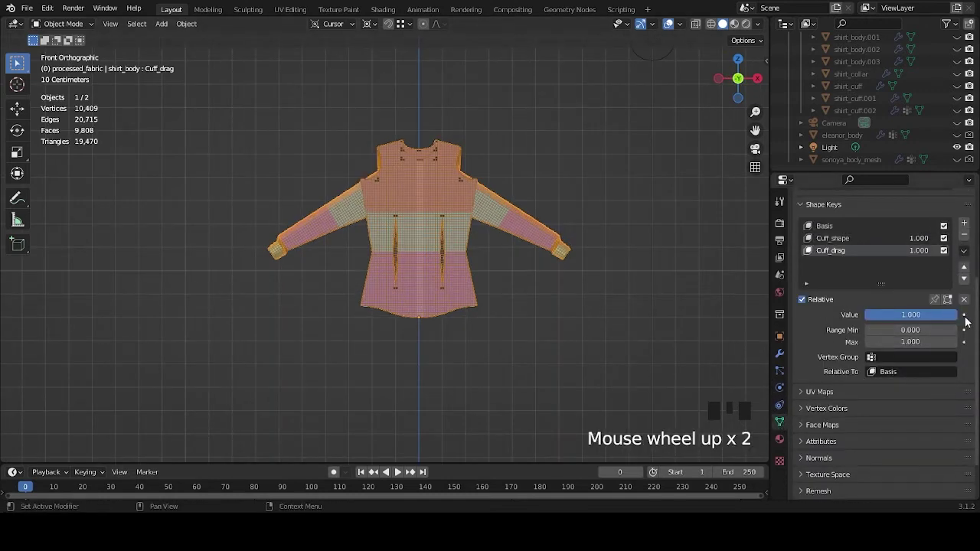
Step: Keyframe the Cuff_drag value at 1.0 on frame 0 and bring up shirt_body's modifier settings
scroll("up", 3)
left_click(967, 315)
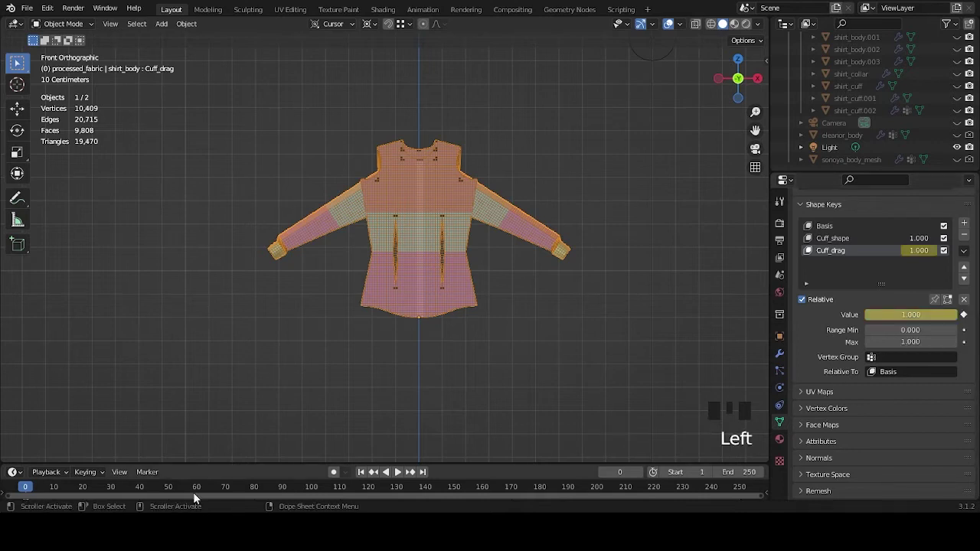
left_click_drag(174, 489, 967, 312)
left_click_drag(36, 495, 207, 320)
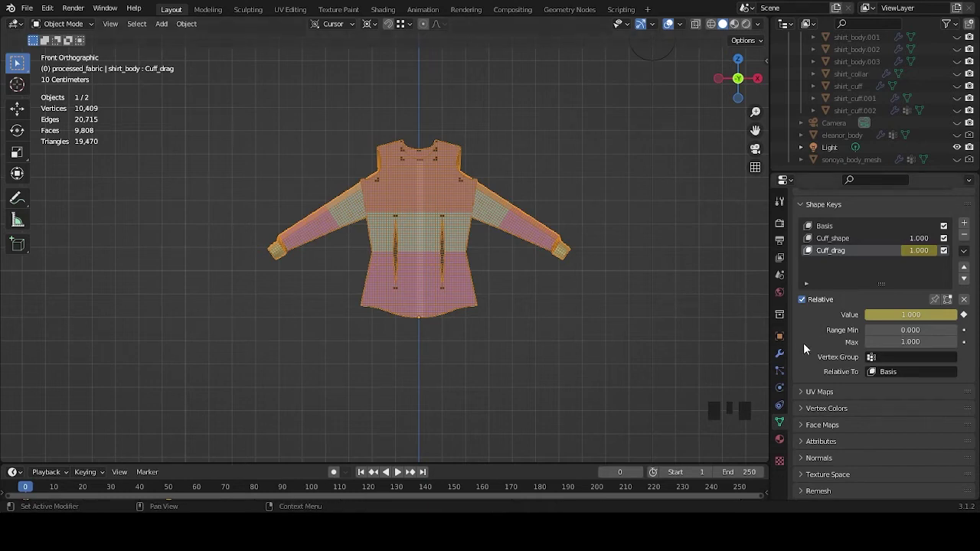
left_click(781, 357)
left_click(922, 242)
left_click_drag(555, 273, 490, 303)
Step: Play the shirt's cloth simulation, pause near frame 50 and inspect the sleeve bunching behind the wrist cuff
scroll("up", 3)
key("space")
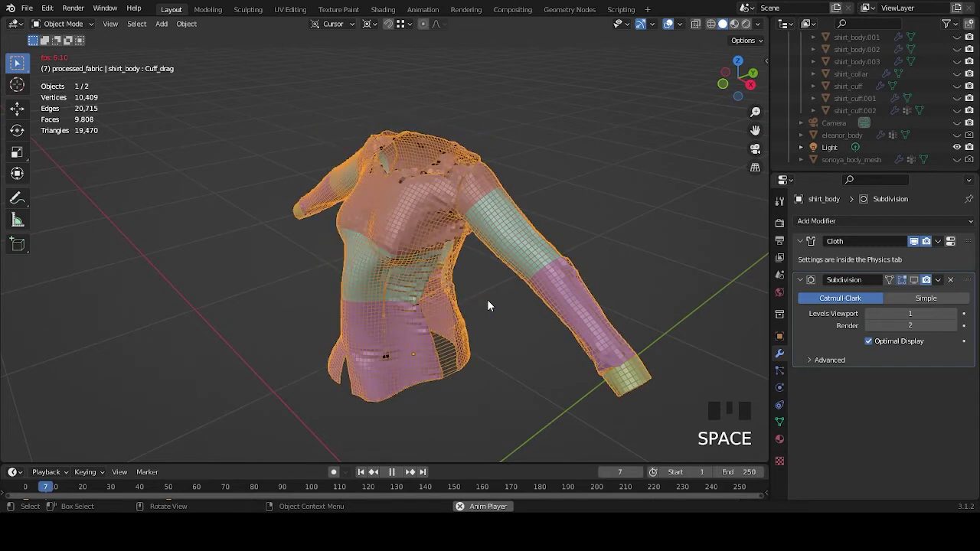
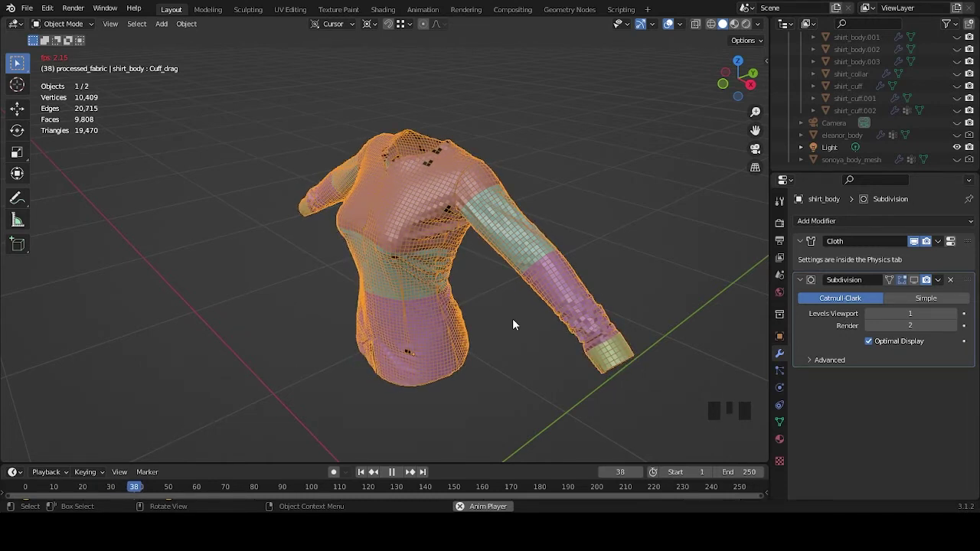
key("space")
left_click_drag(575, 335, 541, 327)
scroll("up", 3)
left_click_drag(478, 283, 556, 257)
key("space")
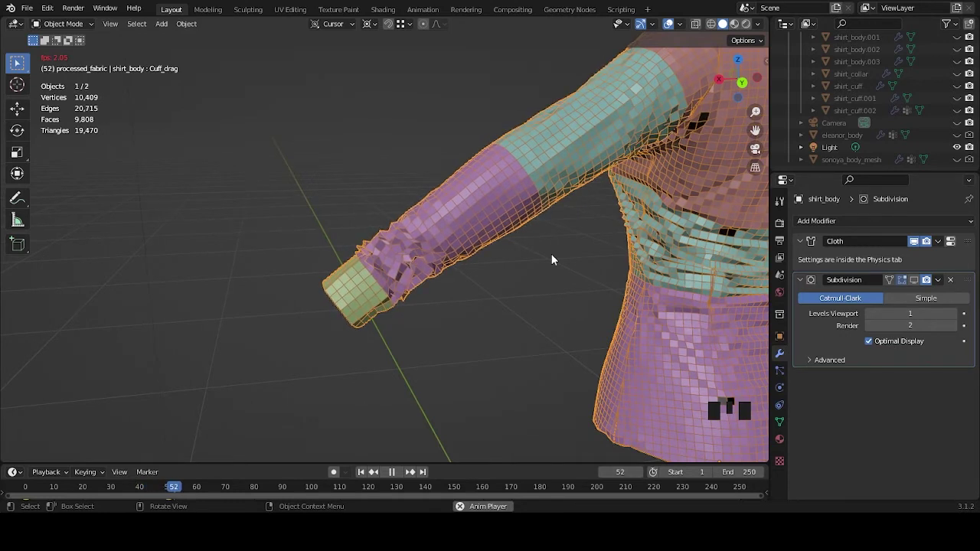
key("Left")
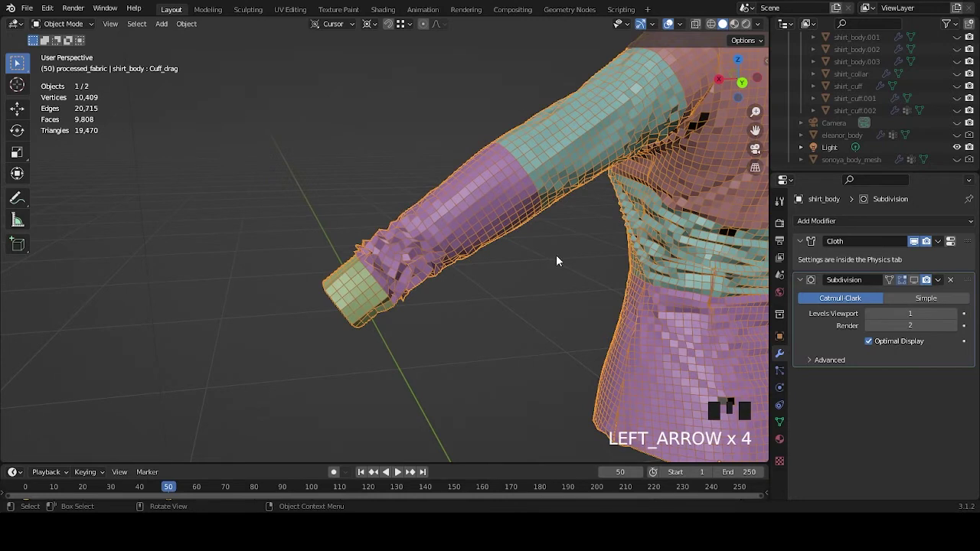
left_click_drag(518, 270, 535, 332)
scroll("up", 3)
left_click_drag(500, 329, 500, 332)
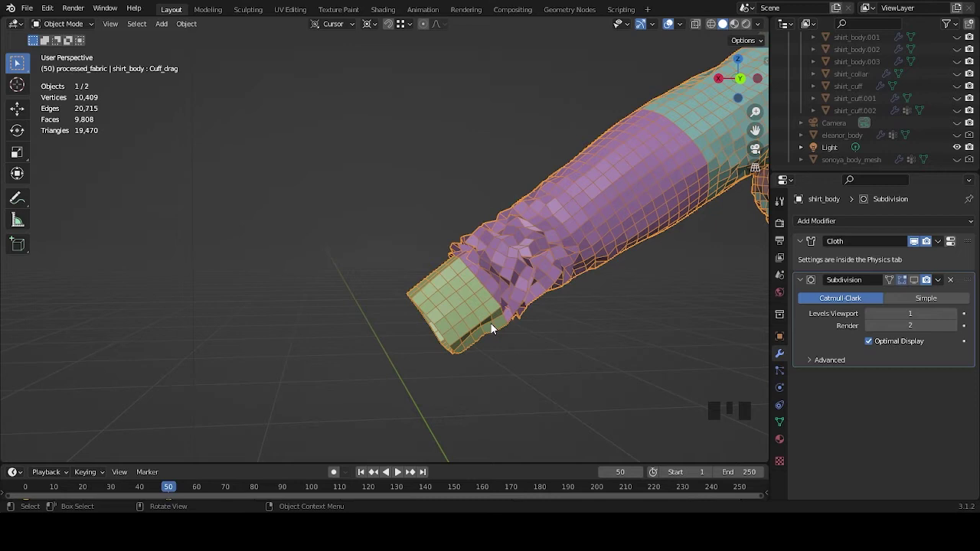
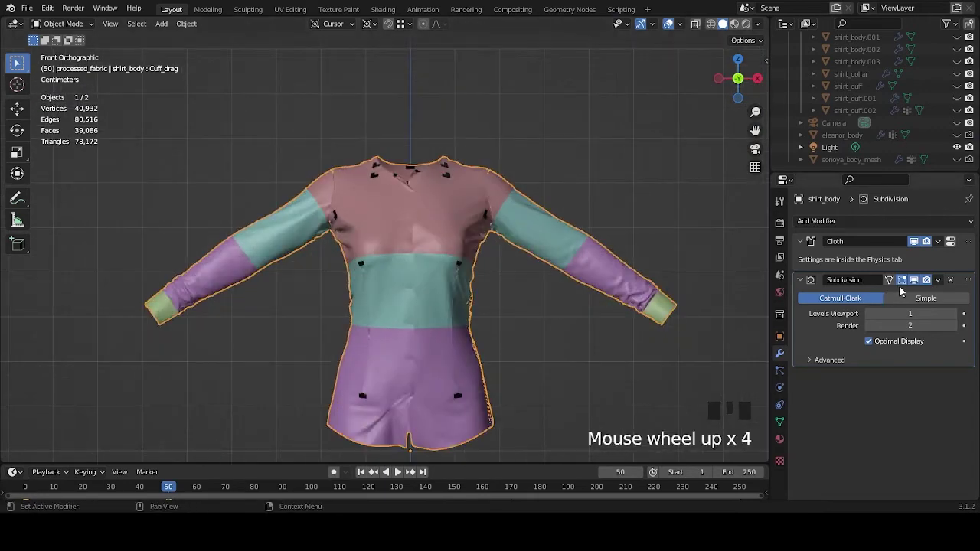
Step: Turn off the shirt's smoothing preview and jump the timeline back to frame 0
scroll("up", 3)
left_click(916, 284)
left_click(917, 243)
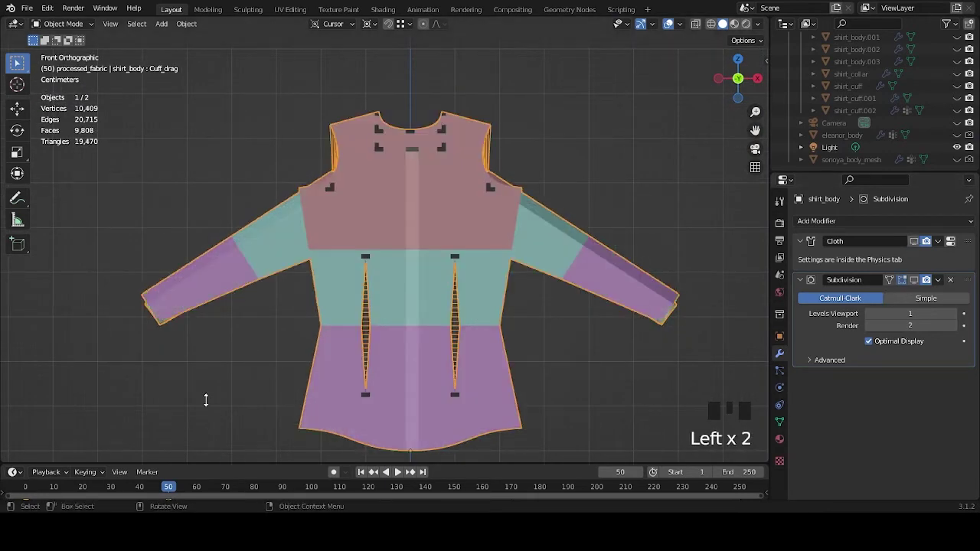
left_click_drag(62, 490, 568, 234)
scroll("down", 3)
left_click_drag(544, 196, 680, 22)
left_click_drag(680, 22, 881, 103)
scroll("up", 3)
scroll("up", 3)
left_click(959, 101)
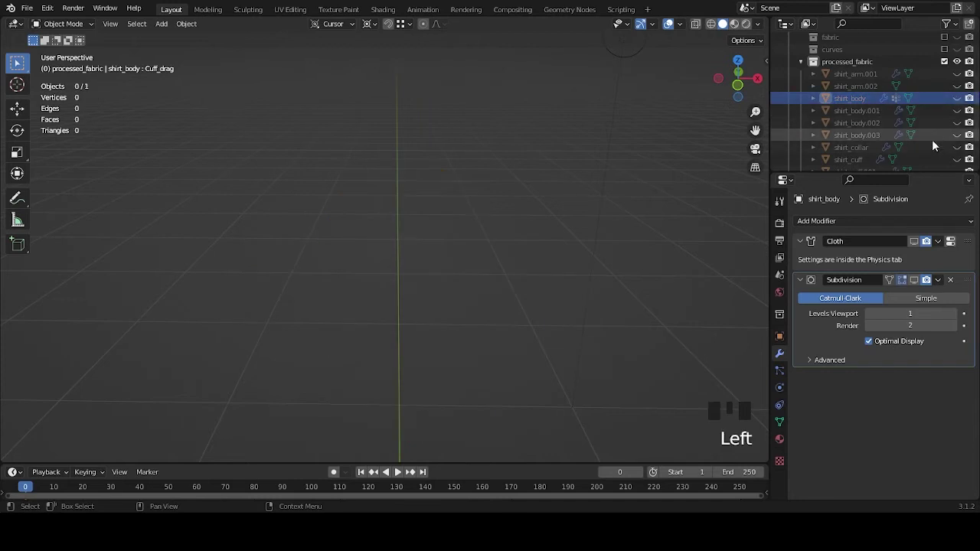
left_click(958, 152)
Step: Select the shirt_collar piece and zoom the view onto its pointed tip
scroll("down", 3)
left_click_drag(506, 259, 434, 215)
scroll("up", 3)
left_click(441, 242)
left_click_drag(443, 274, 448, 309)
scroll("up", 3)
left_click_drag(590, 323, 466, 331)
scroll("up", 3)
left_click_drag(523, 357, 469, 268)
scroll("up", 3)
middle_click(487, 255)
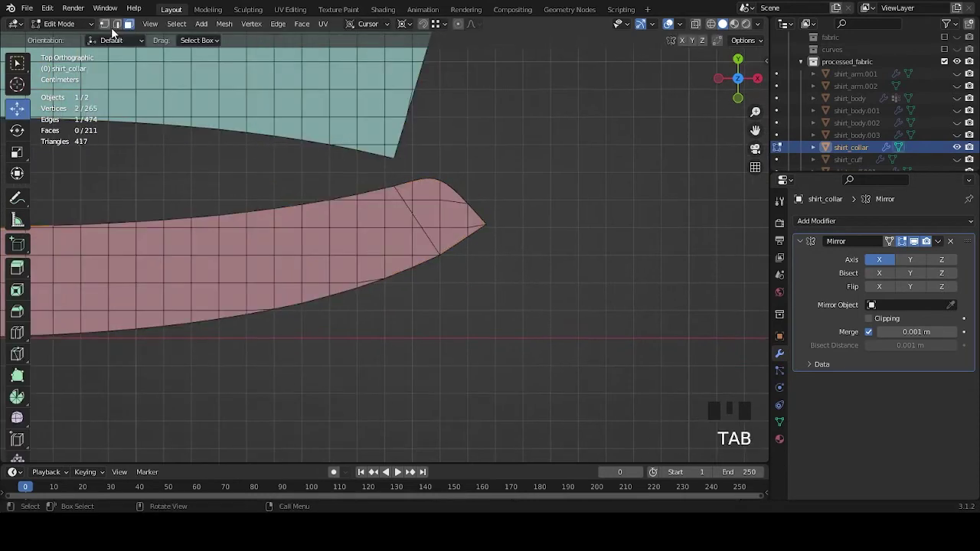
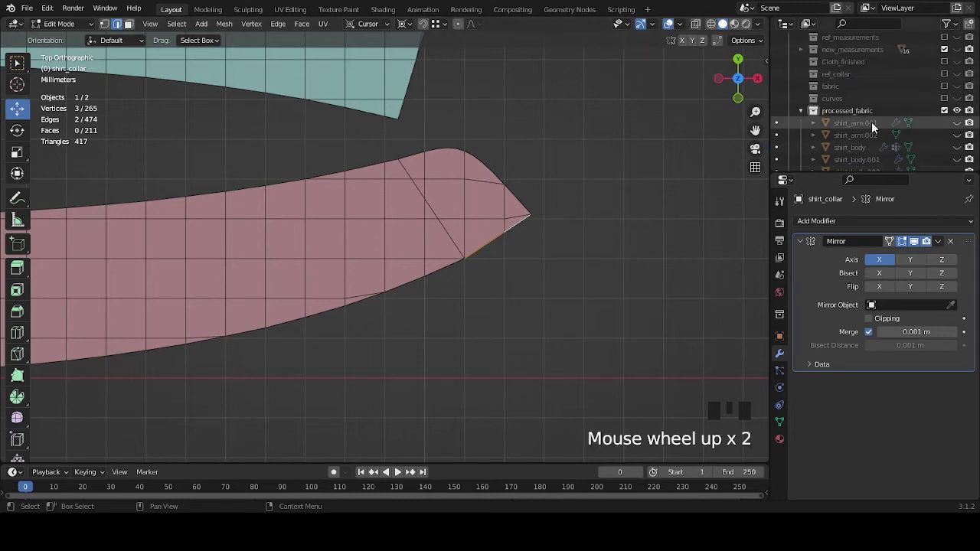
Step: Show the curves collection, expand it and select the shoulder reference line
left_click(962, 76)
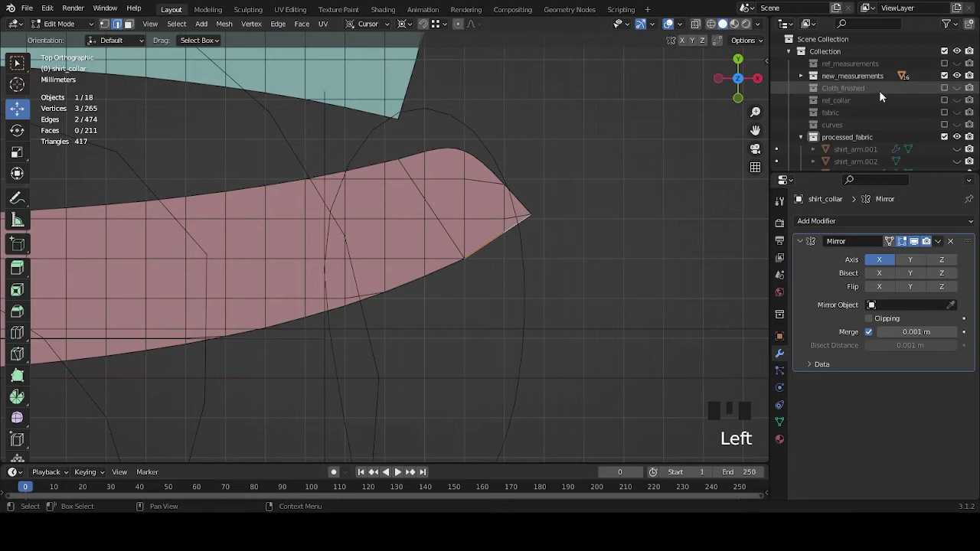
left_click(962, 79)
left_click(961, 124)
left_click(948, 126)
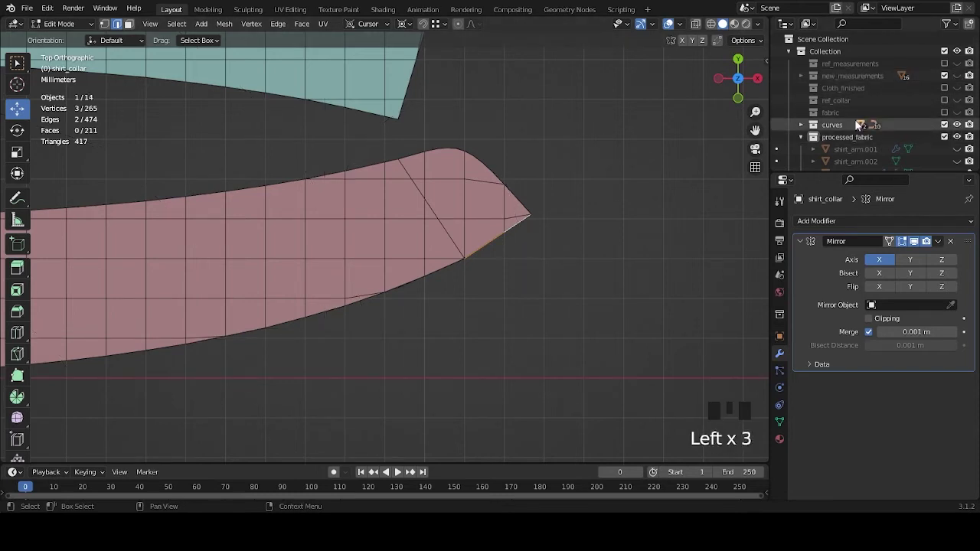
left_click(804, 130)
scroll("down", 3)
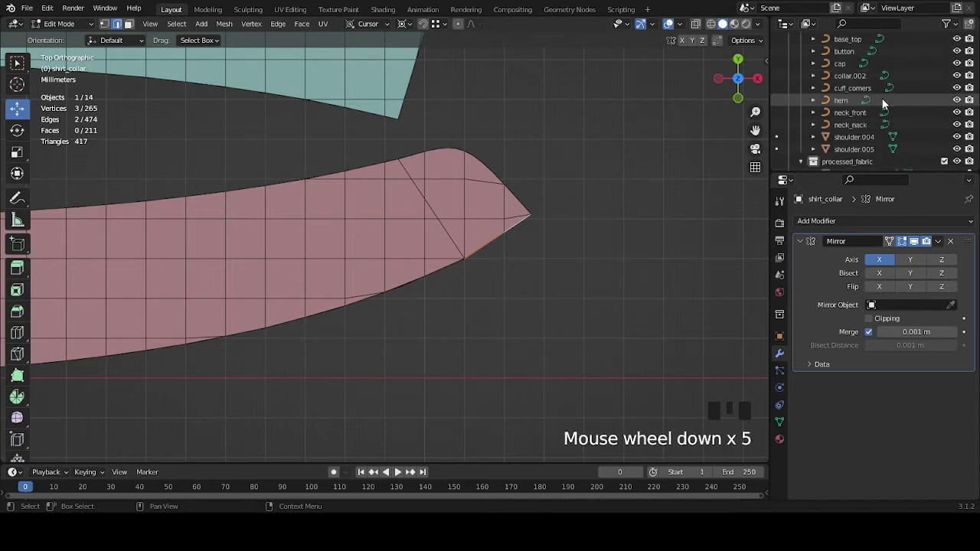
left_click(870, 142)
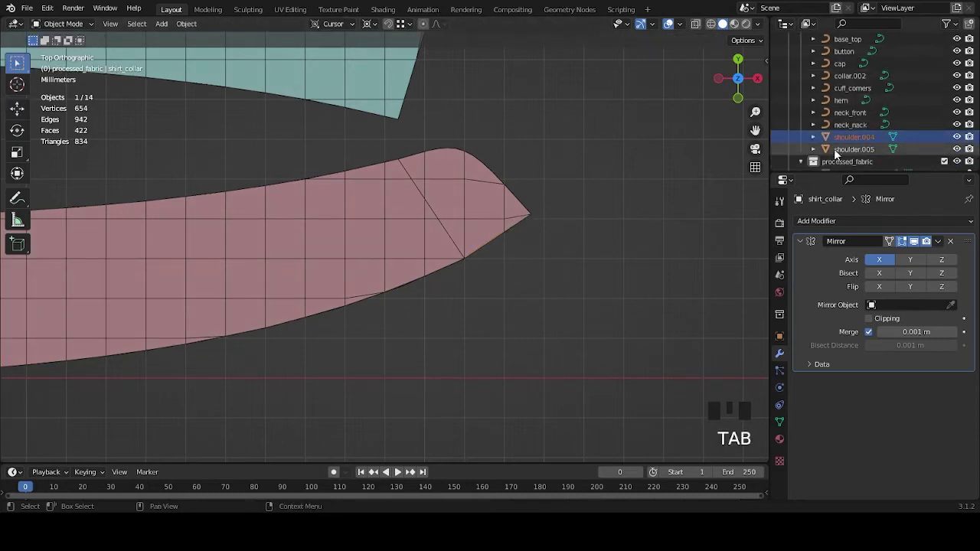
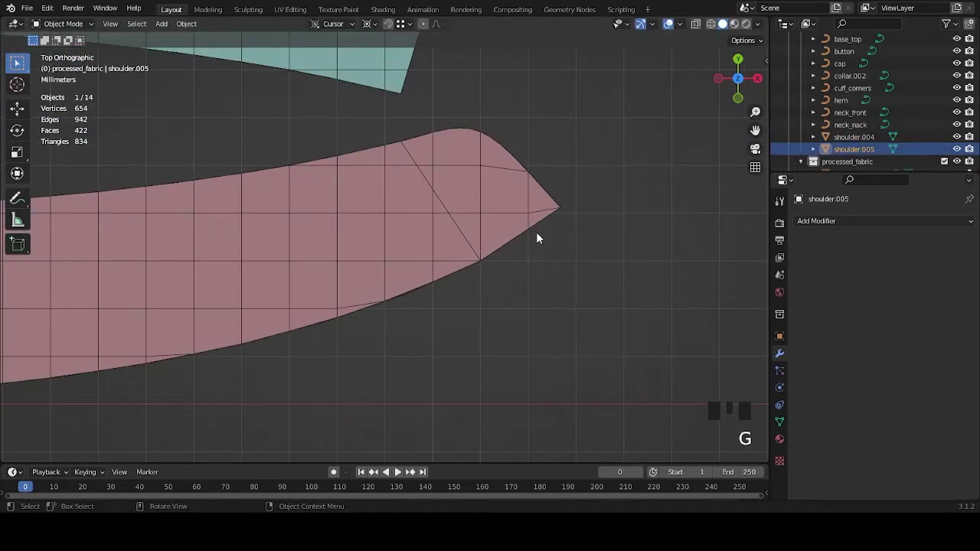
Step: Hide the body fabric piece and the shirt collar so only the pattern outlines remain
scroll("down", 3)
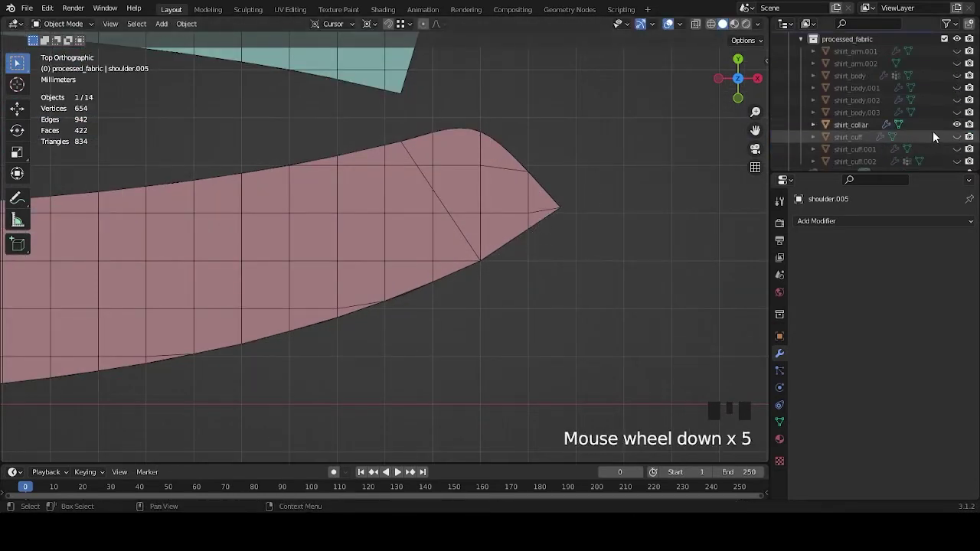
left_click(955, 125)
left_click(539, 231)
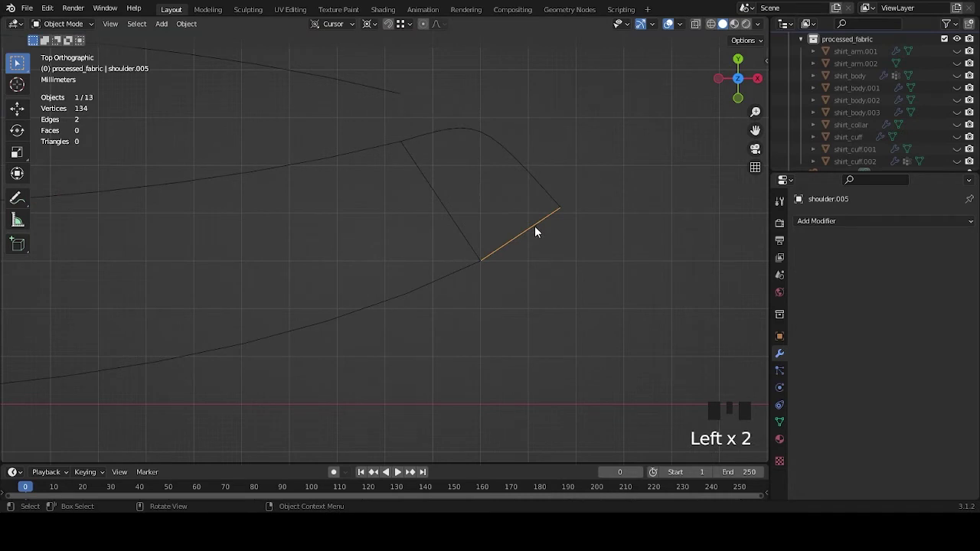
Step: Adjust view settings in the sidebar and finish editing the shortened shoulder.006 copy
key("n")
left_click(762, 147)
left_click(764, 176)
left_click(767, 156)
left_click(765, 174)
left_click(769, 90)
left_click(765, 122)
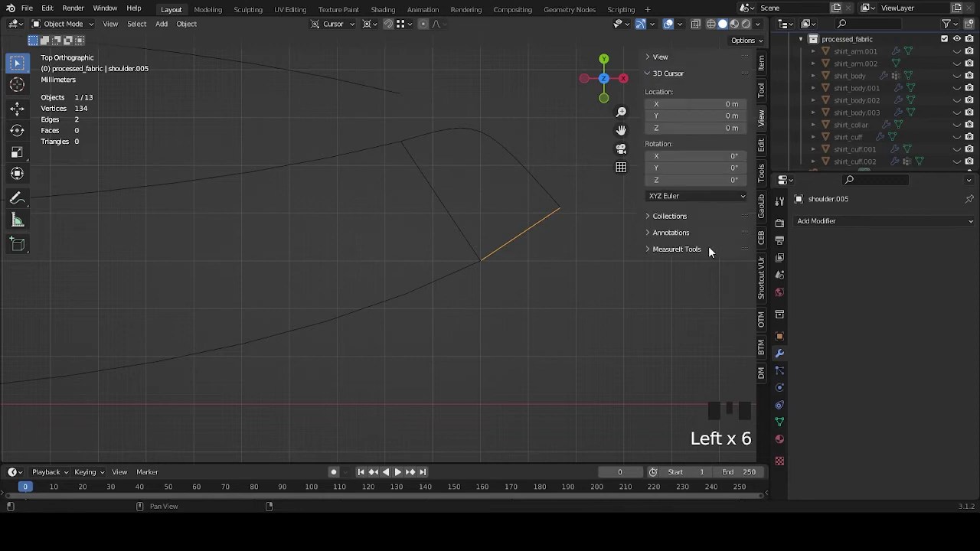
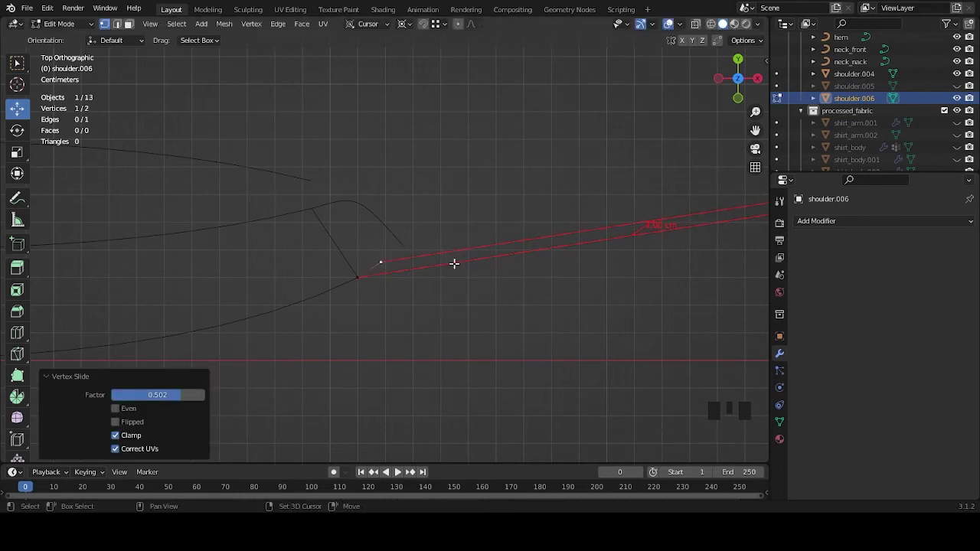
key("Tab")
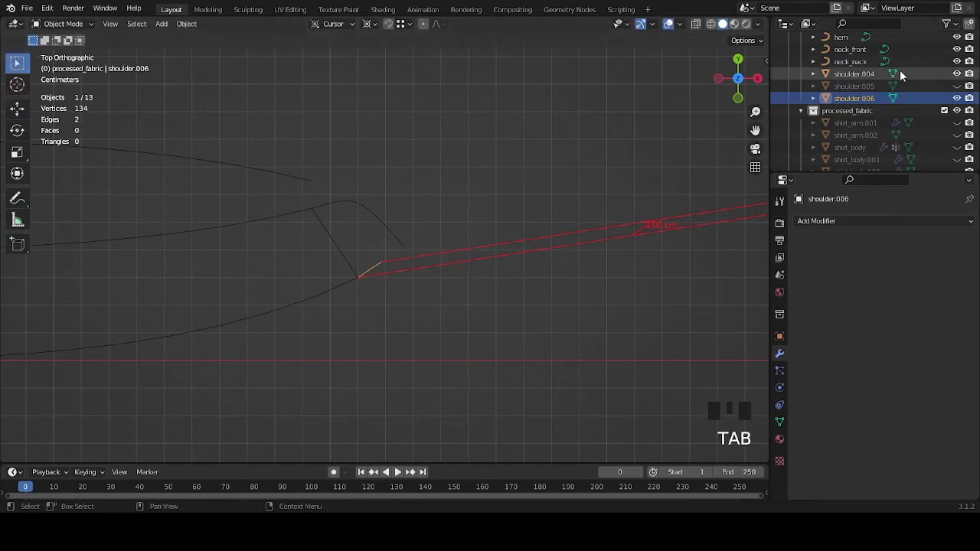
scroll("down", 3)
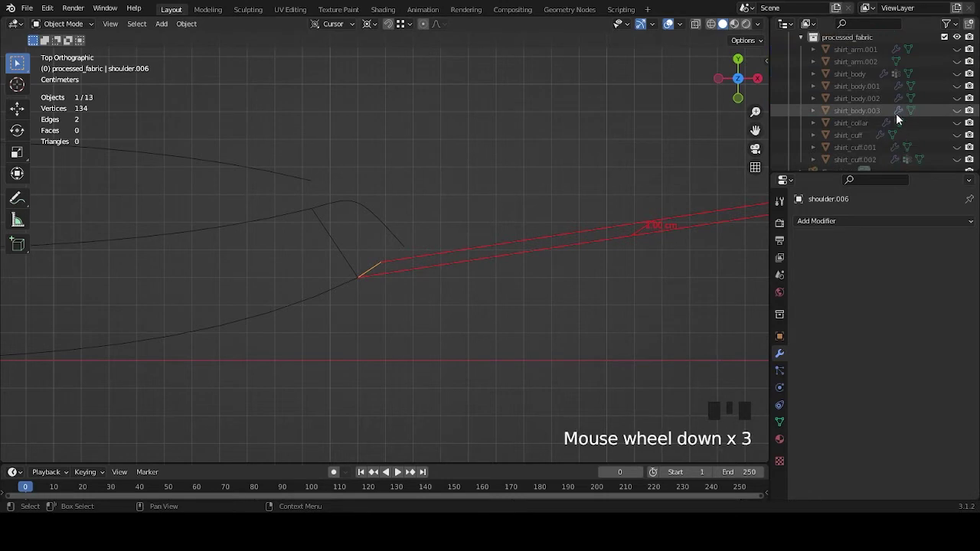
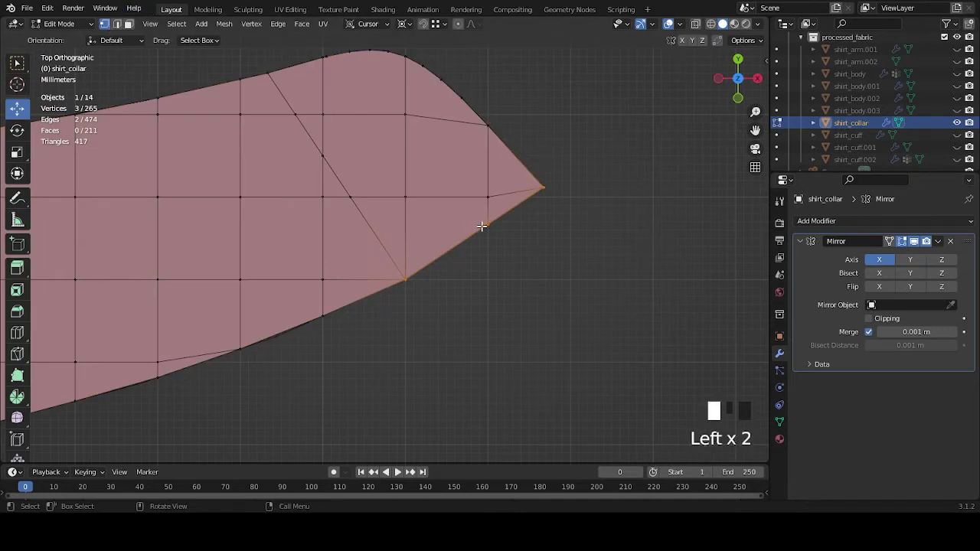
Step: Cut a new point into the collar tip edge and reopen shirt_collar for mesh editing
key("g")
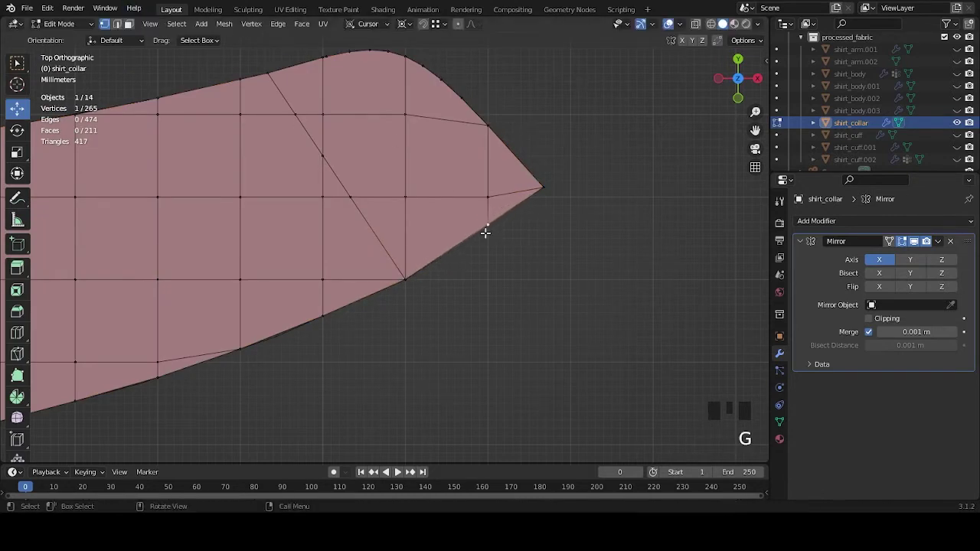
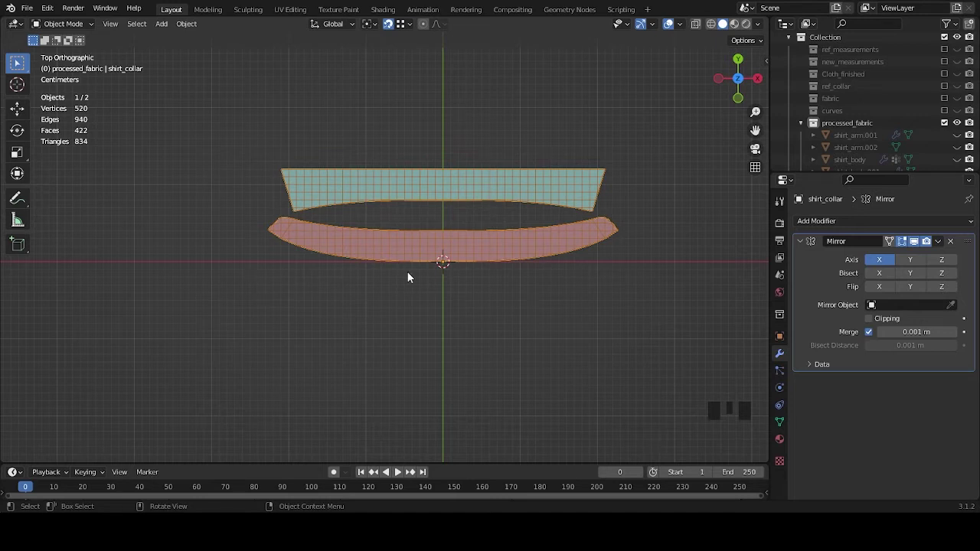
left_click_drag(508, 269, 514, 322)
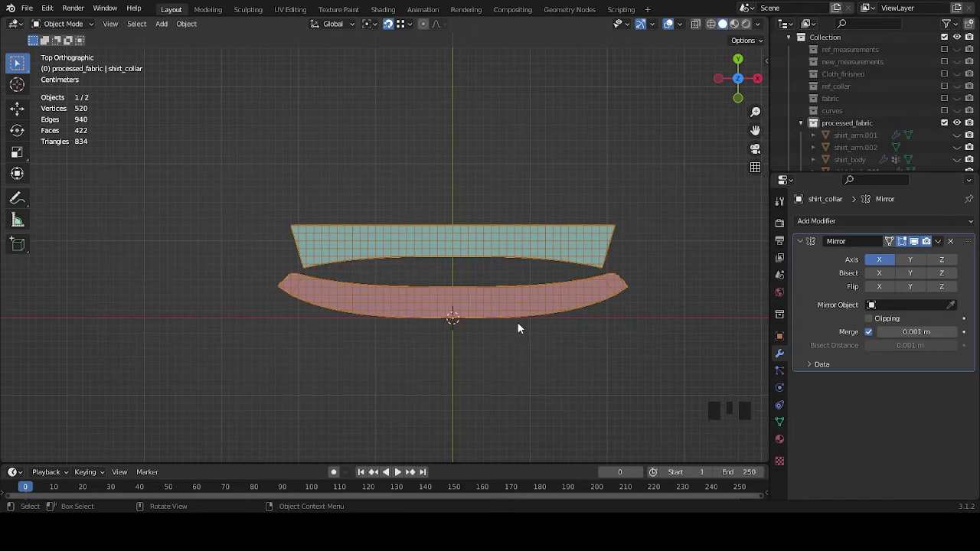
key("Tab")
Step: Edit the collar wing's mesh and pick the middle vertex of its lower edge
left_click(134, 26)
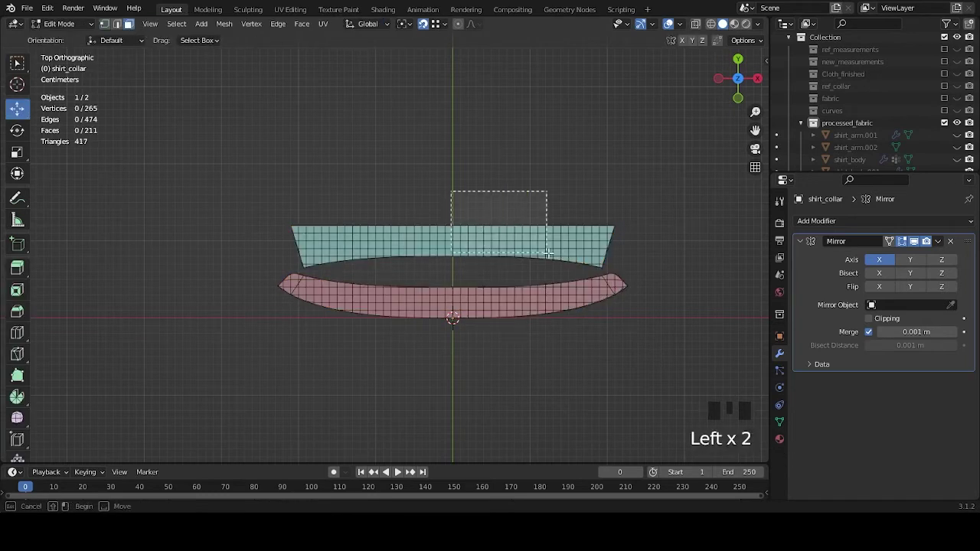
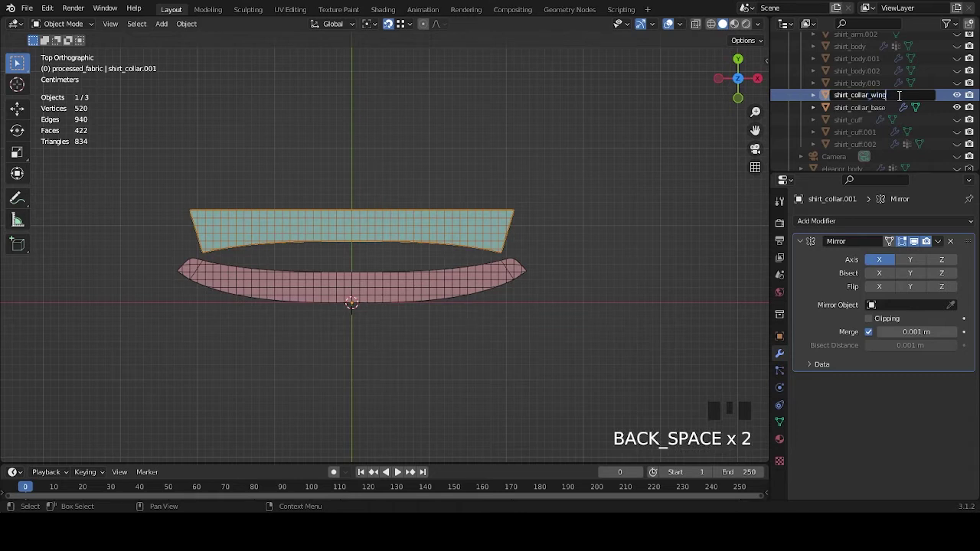
left_click(447, 292)
left_click_drag(444, 320, 492, 314)
scroll("up", 3)
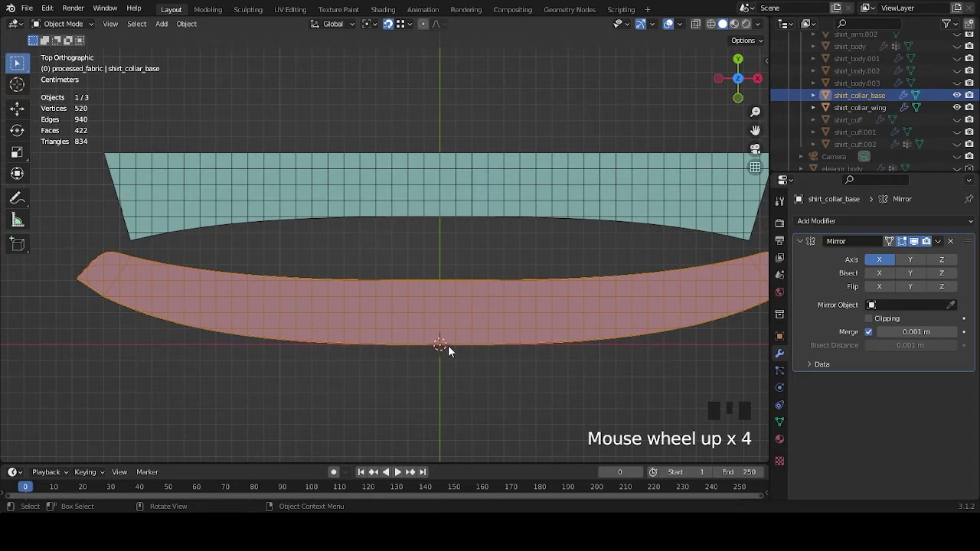
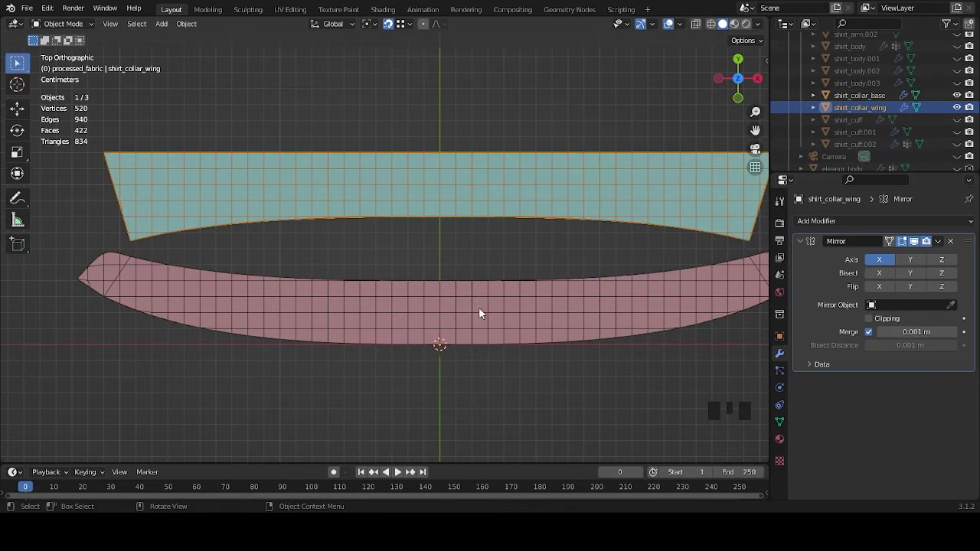
scroll("down", 3)
scroll("up", 3)
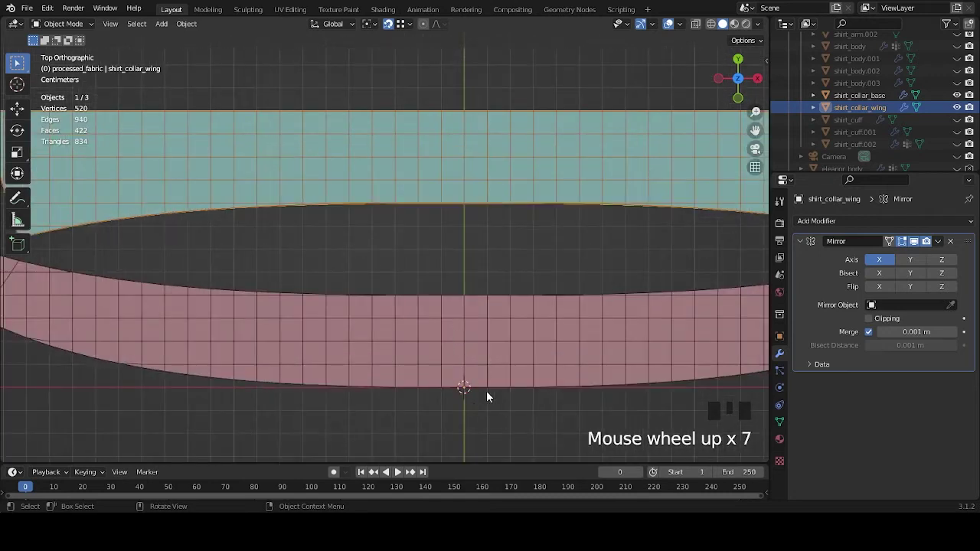
left_click_drag(510, 365, 478, 377)
key("Tab")
left_click(106, 29)
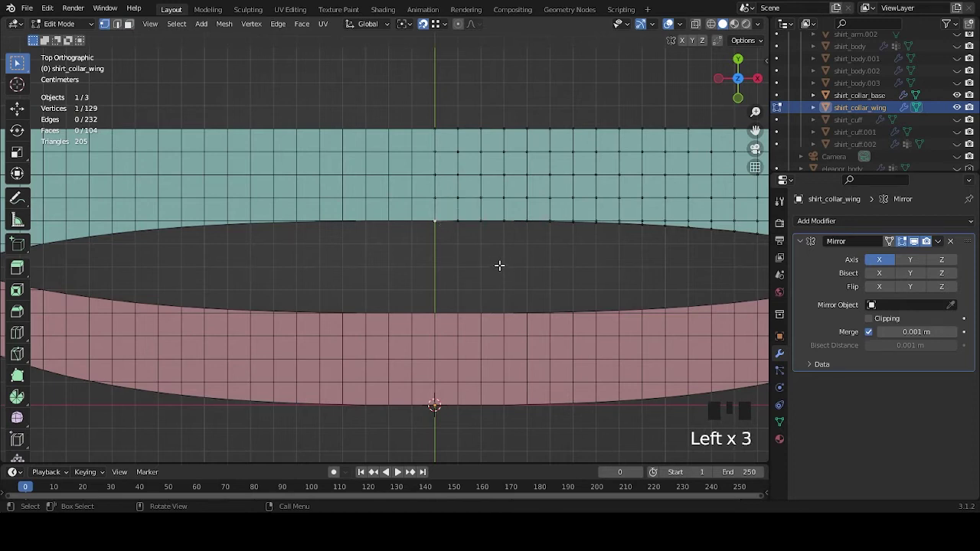
Step: Move the 3D cursor to that vertex, undoing a mistaken snap, and return to object mode
key("shift+s")
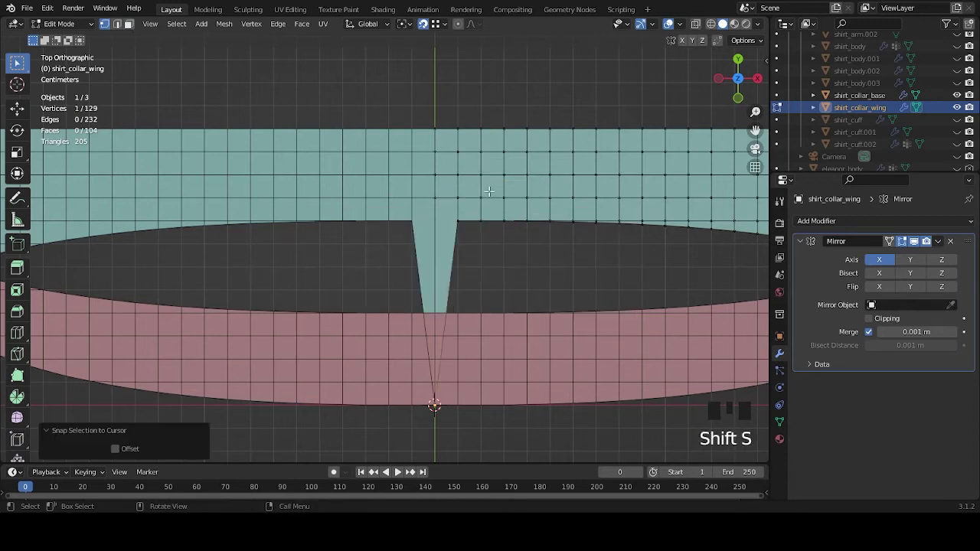
key("ctrl+z")
key("shift+s")
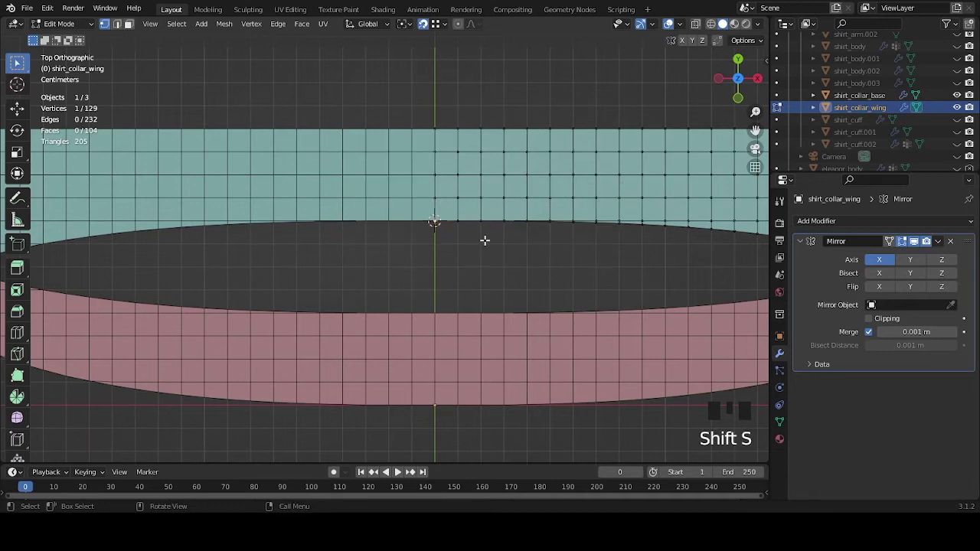
key("Tab")
left_click_drag(196, 32, 515, 260)
scroll("down", 3)
key("Tab")
key("Tab")
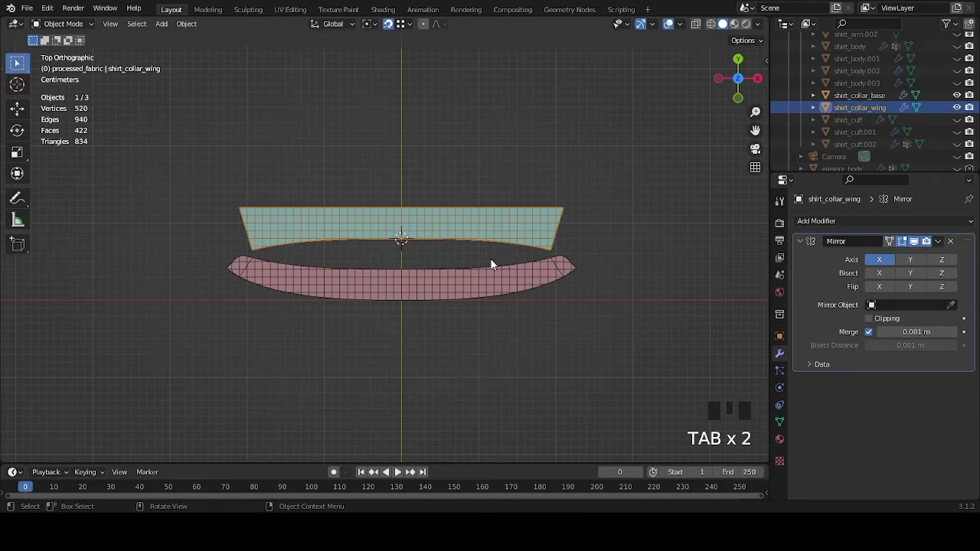
Step: Make the female body mesh visible and orbit to view the neck from the side
scroll("down", 3)
scroll("down", 3)
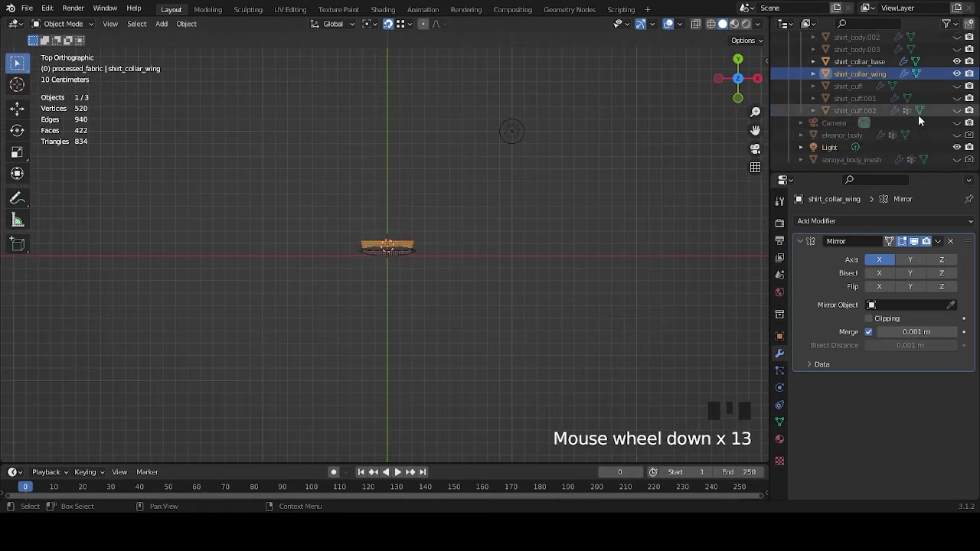
left_click(958, 162)
scroll("down", 3)
left_click_drag(504, 276, 430, 201)
scroll("up", 3)
left_click_drag(497, 248, 527, 292)
scroll("up", 3)
scroll("up", 3)
scroll("up", 3)
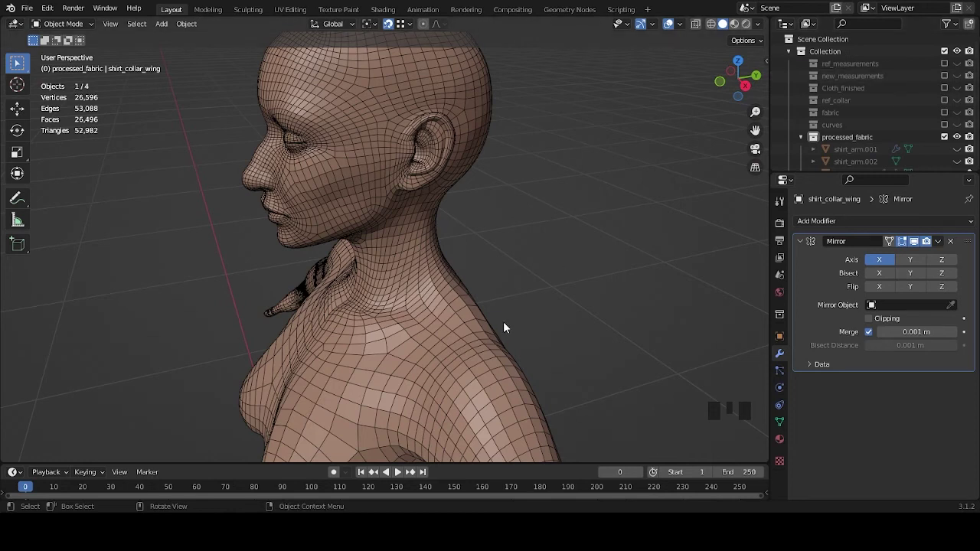
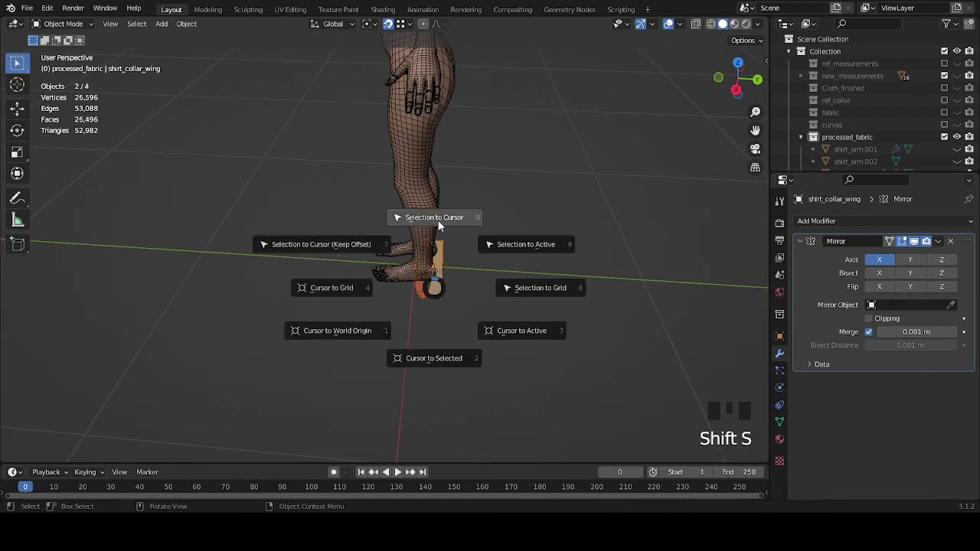
Step: Snap both collar pieces to the 3D cursor at the back of the neck and inspect them
scroll("down", 3)
left_click_drag(463, 140, 444, 268)
scroll("up", 3)
left_click_drag(462, 234, 466, 200)
scroll("down", 3)
left_click_drag(478, 169, 462, 227)
scroll("up", 3)
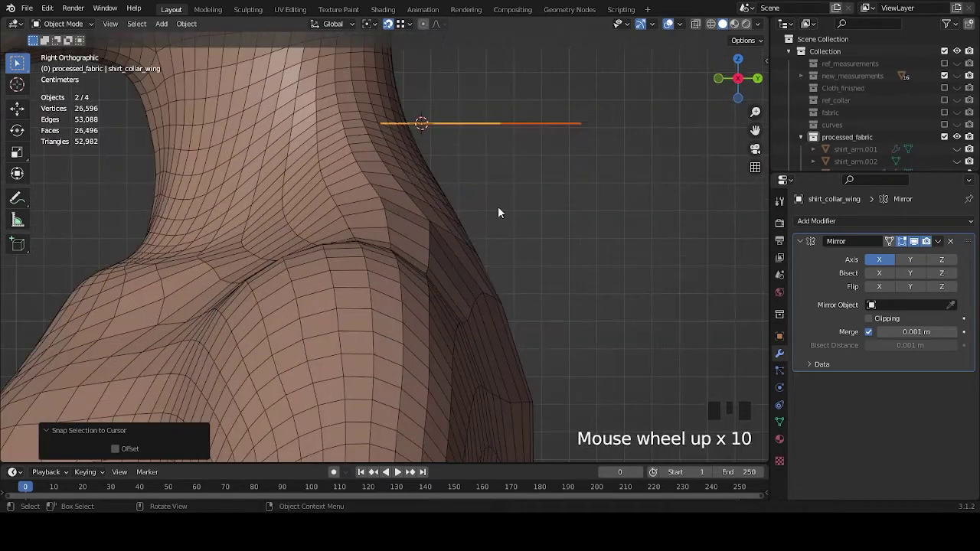
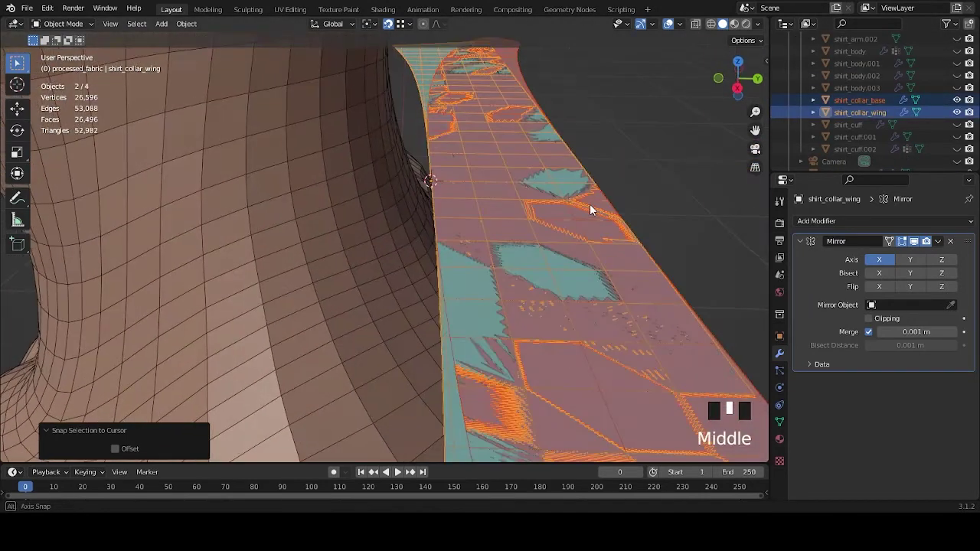
Step: Rotate the collar base 90° so it stands upright
left_click(962, 112)
scroll("down", 3)
left_click_drag(519, 246, 432, 206)
left_click(432, 206)
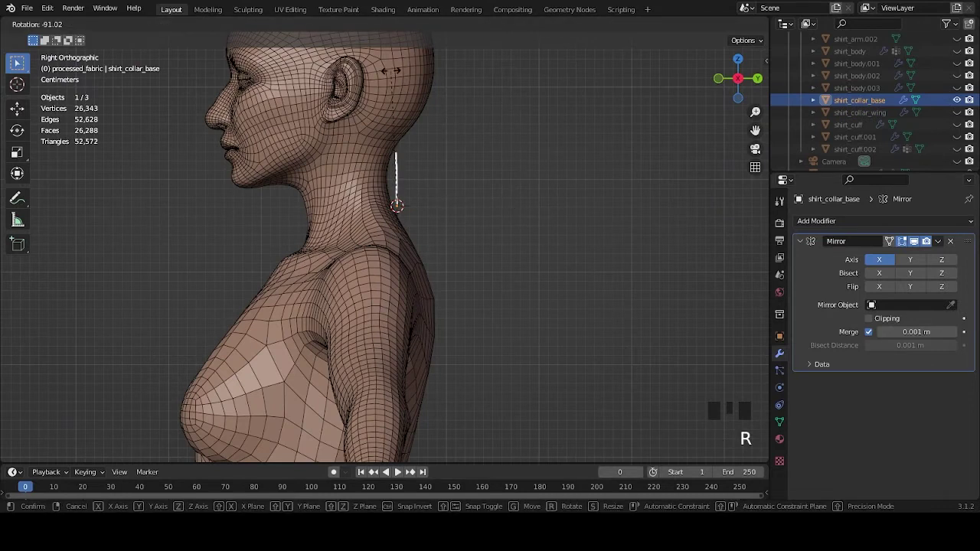
left_click_drag(461, 178, 961, 104)
left_click(961, 104)
Step: Rotate the collar wing 90° upright to match the base
left_click(962, 112)
left_click_drag(588, 212, 458, 251)
left_click(458, 250)
left_click_drag(484, 216, 534, 105)
key("r")
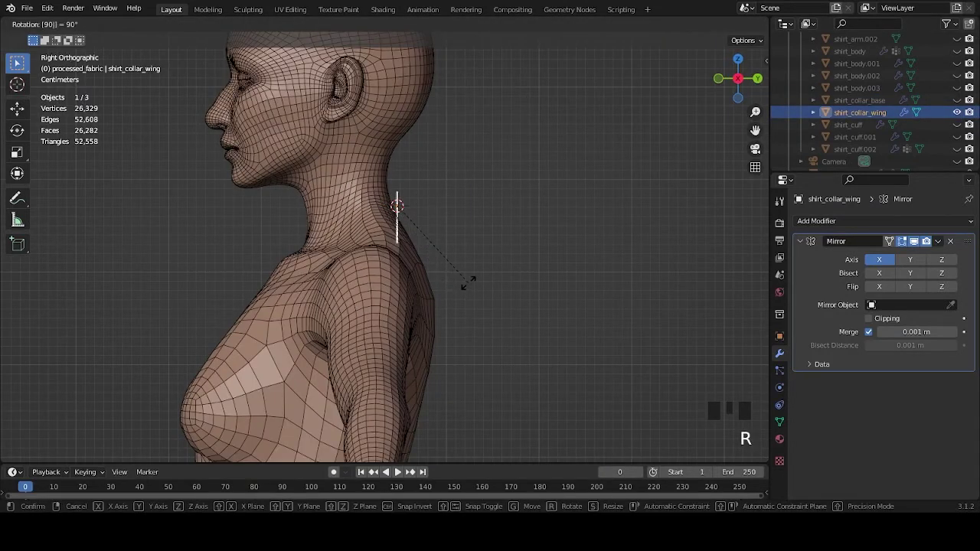
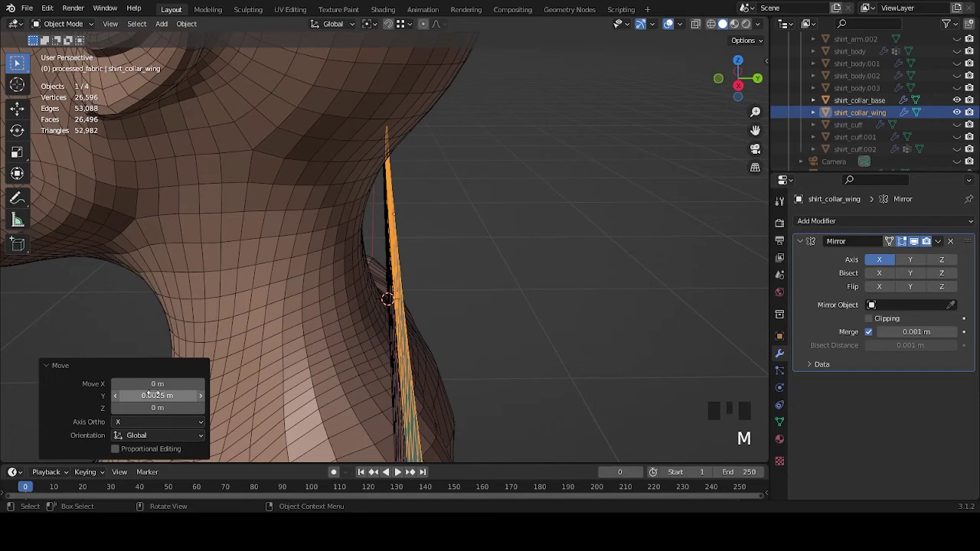
Step: Check the collar beside the neck, then hide the female body mesh again
left_click_drag(474, 316, 481, 303)
scroll("down", 3)
left_click_drag(490, 305, 523, 326)
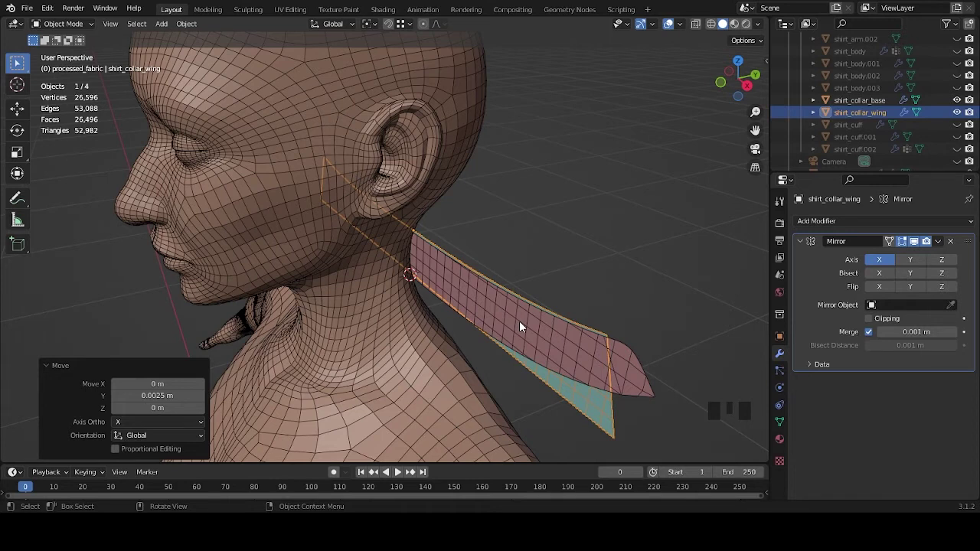
scroll("down", 3)
scroll("down", 3)
left_click(959, 165)
scroll("up", 3)
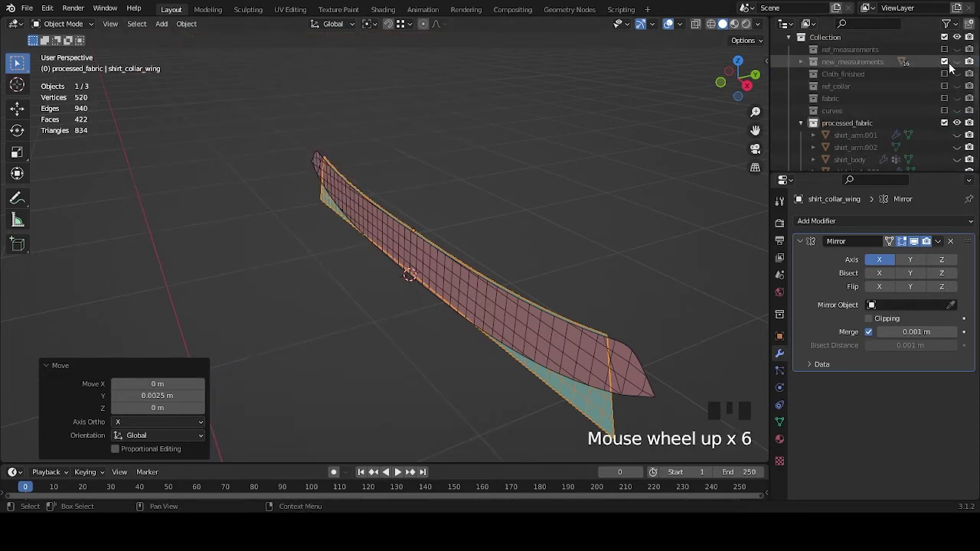
Step: Show the new_measurements collection and select the neck.001 measurement loop
left_click(964, 62)
left_click(432, 321)
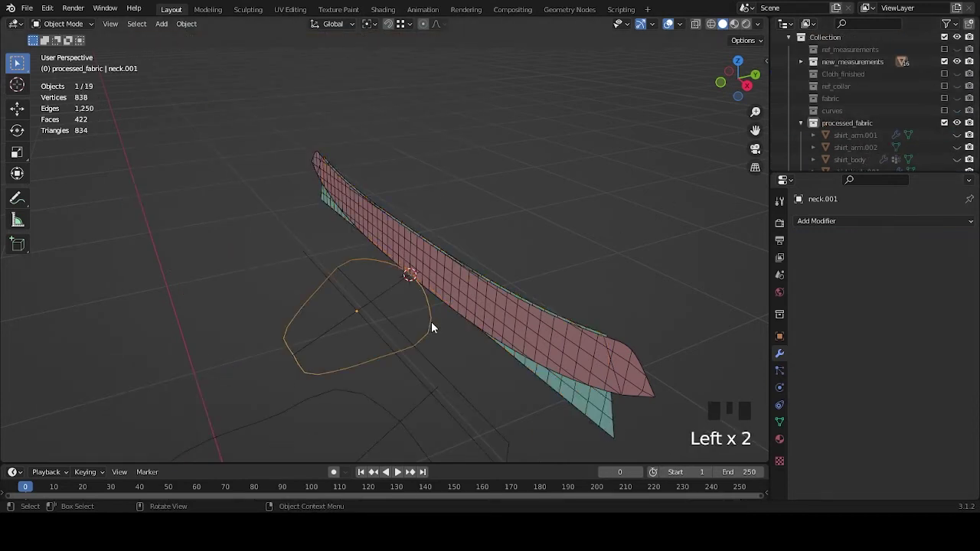
left_click_drag(451, 323, 468, 330)
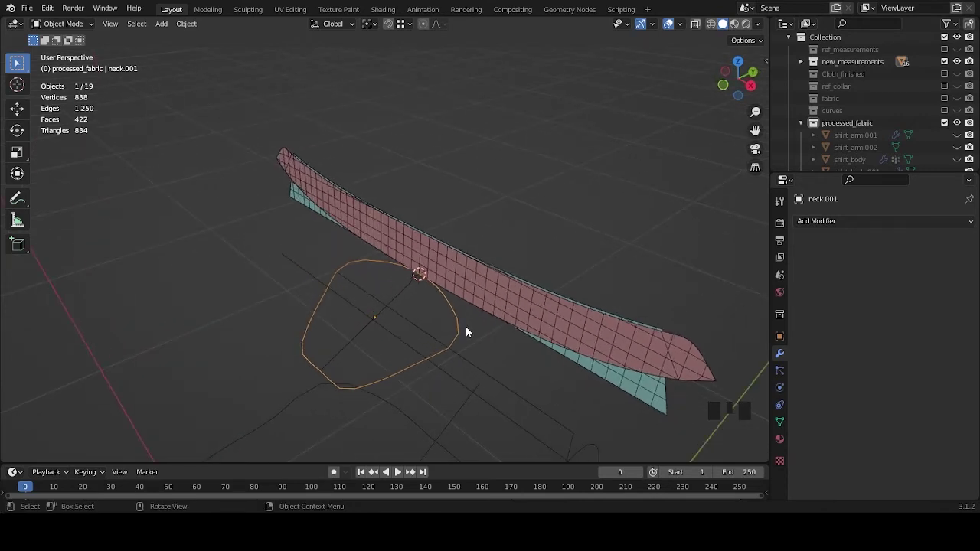
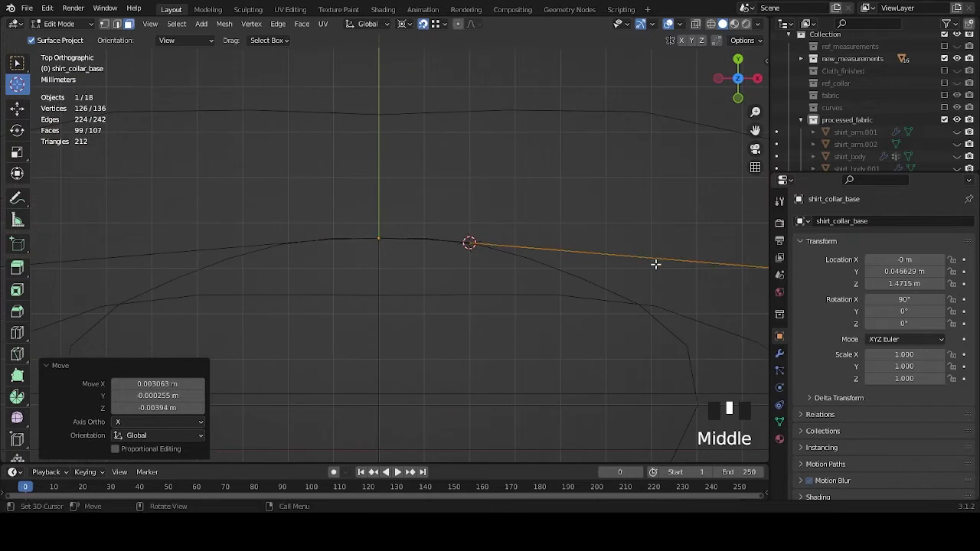
Step: Rotate the selected collar base edge about 25.8° and inspect the rotated outline from above
key("r")
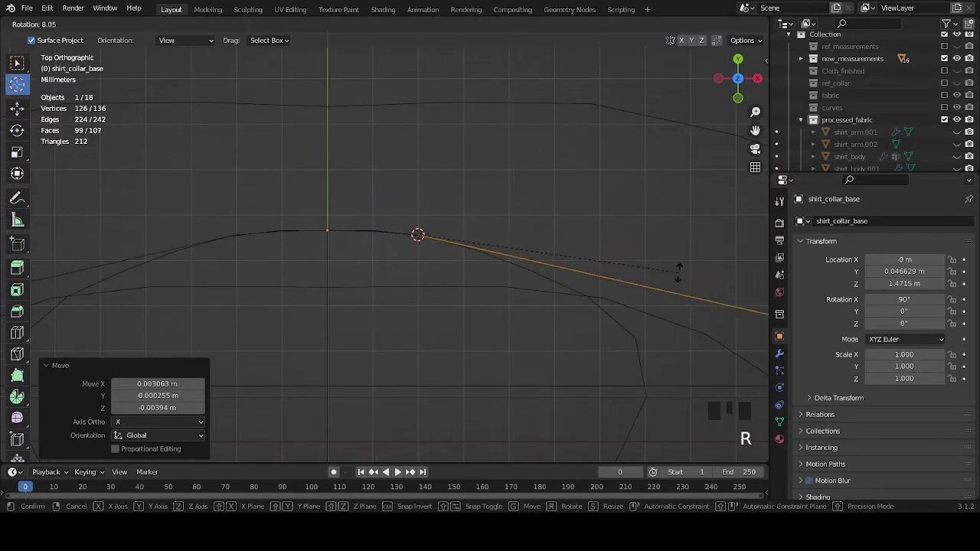
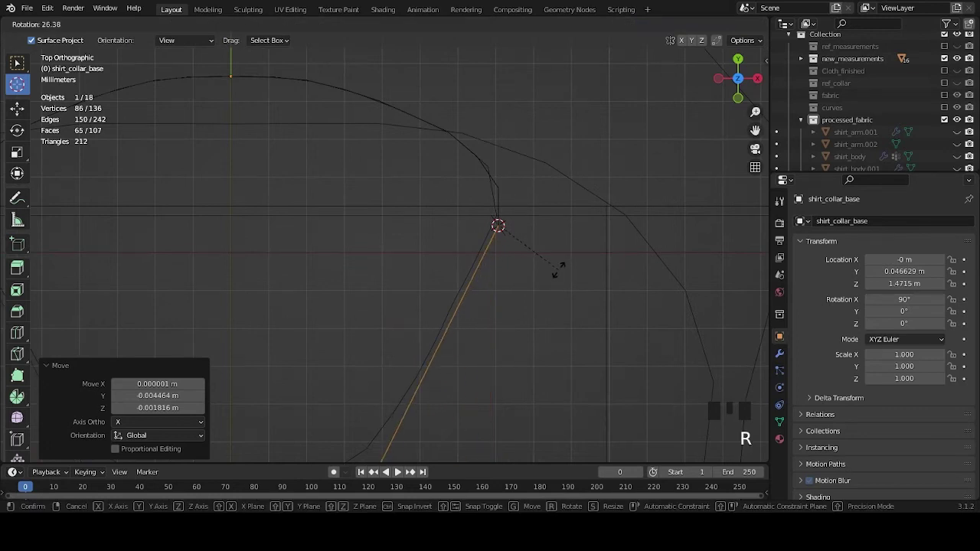
scroll("down", 3)
middle_click(484, 297)
scroll("up", 3)
middle_click(576, 228)
scroll("up", 3)
left_click_drag(555, 240, 478, 280)
scroll("up", 3)
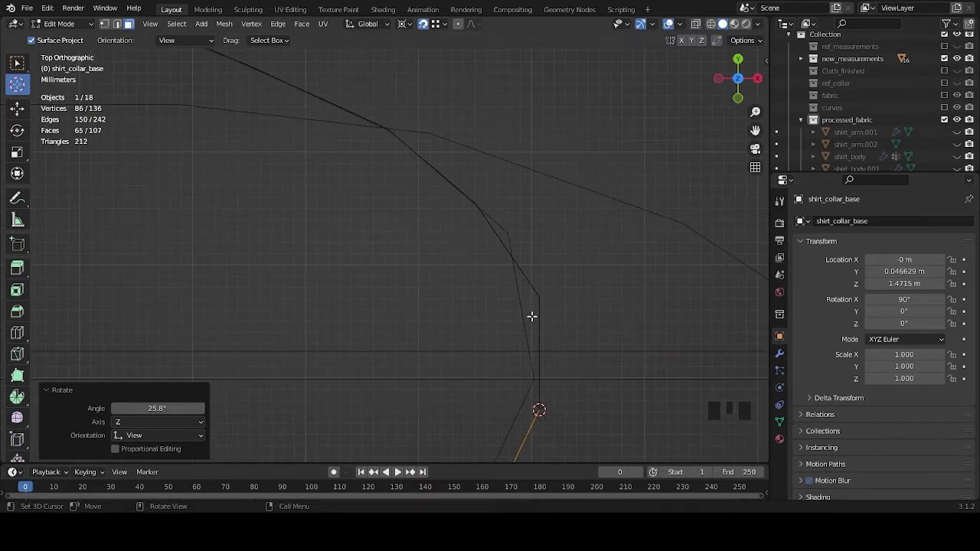
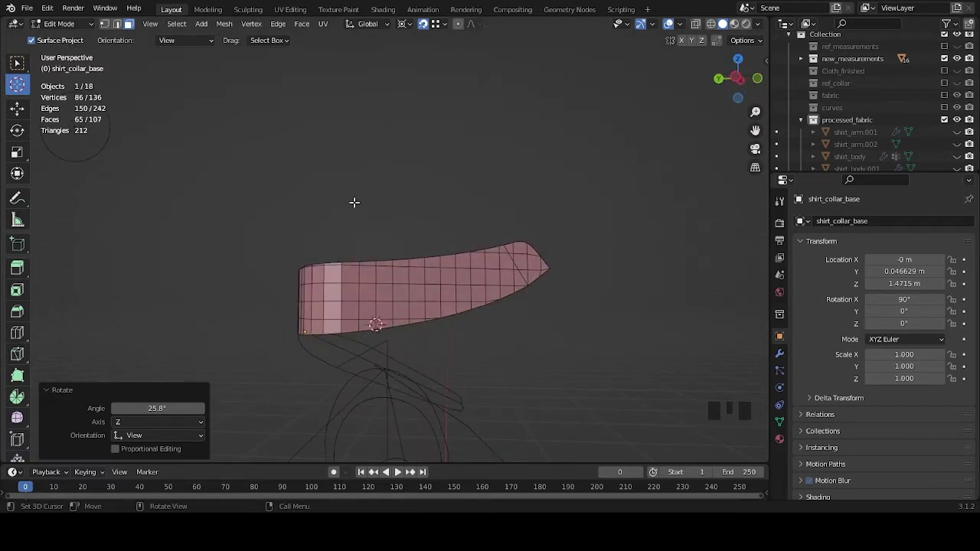
Step: Leave the collar base, select shirt_collar_wing and start editing its mesh
left_click_drag(564, 270, 499, 348)
key("Tab")
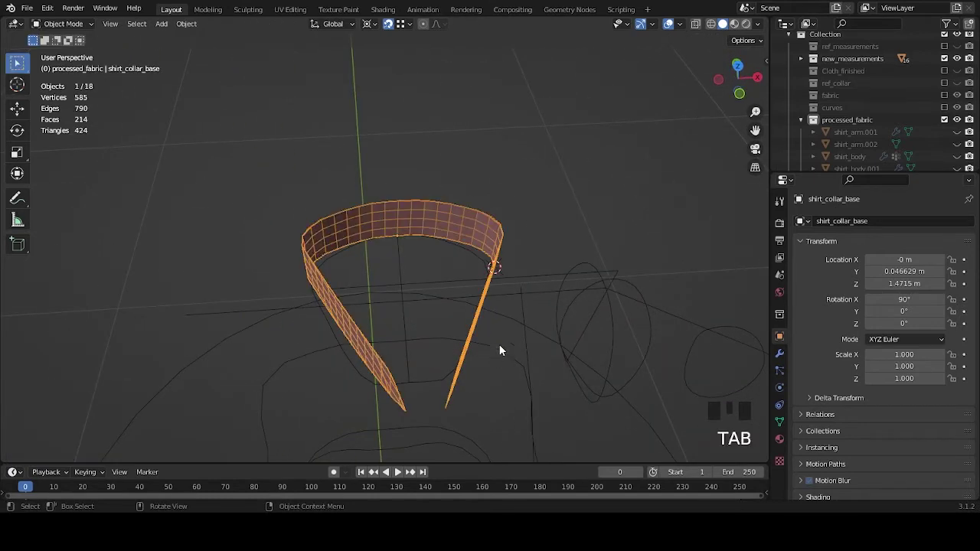
scroll("down", 3)
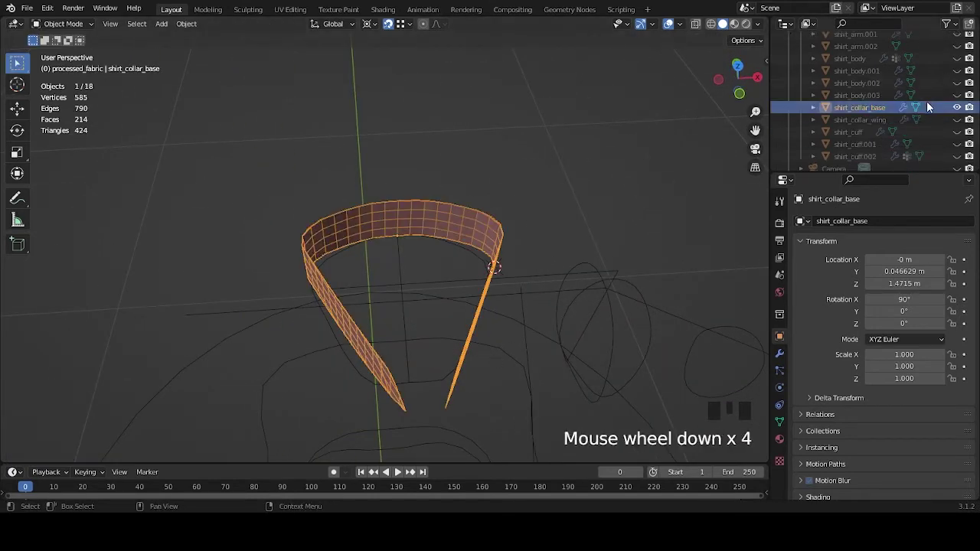
scroll("down", 3)
left_click_drag(572, 193, 958, 125)
left_click(958, 125)
scroll("down", 3)
left_click_drag(529, 226, 460, 268)
left_click(460, 268)
left_click_drag(593, 260, 486, 247)
key("Tab")
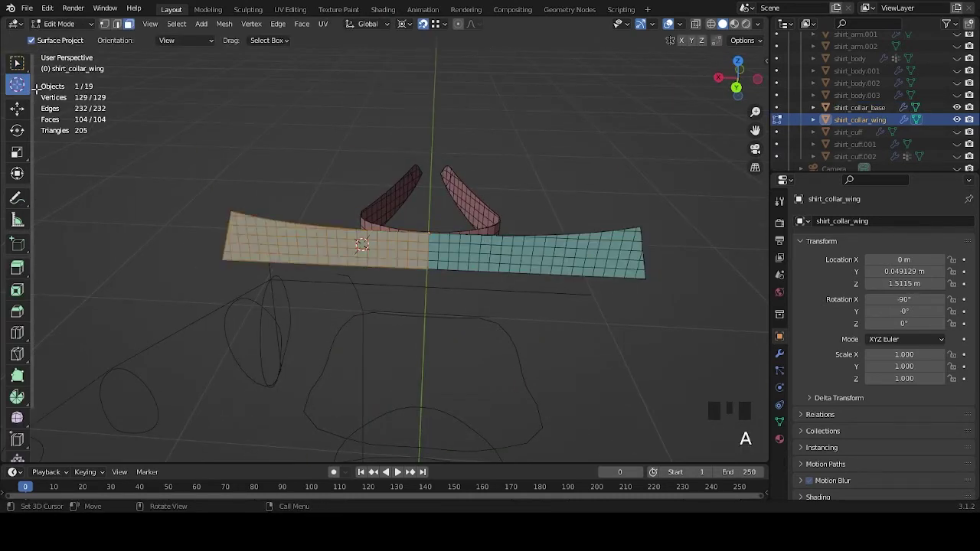
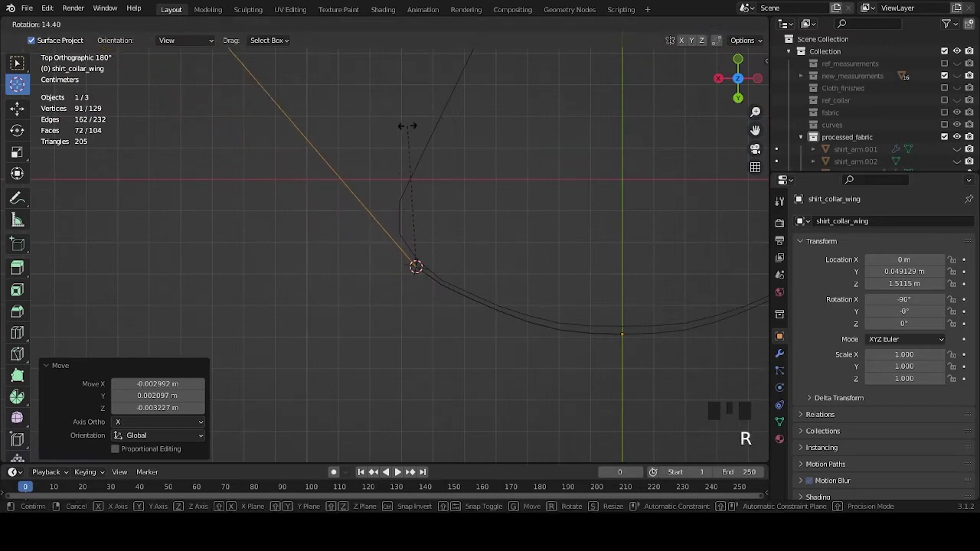
Step: Deselect successive wing loops and rotate the remaining part from top view to bend the band
middle_click(418, 243)
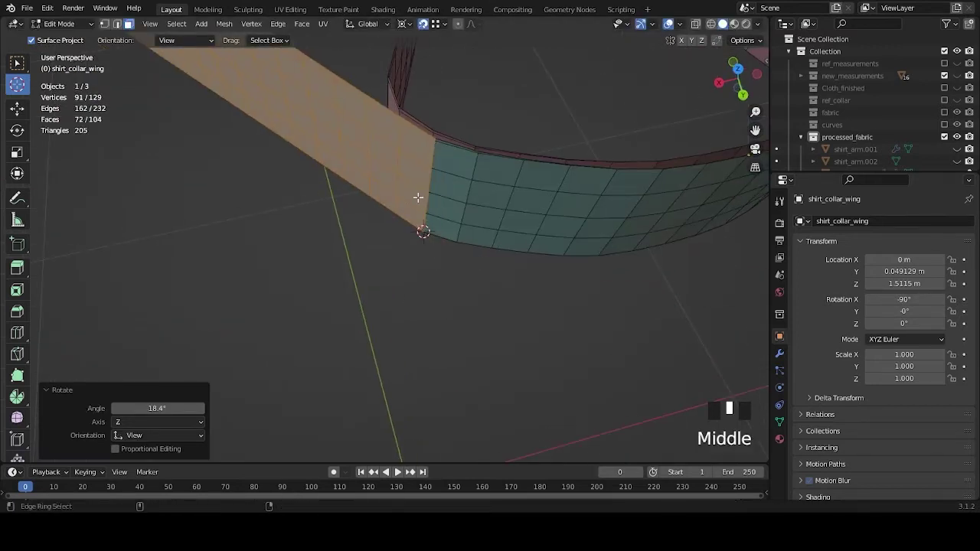
left_click(414, 201)
left_click(389, 201)
middle_click(441, 148)
key("r")
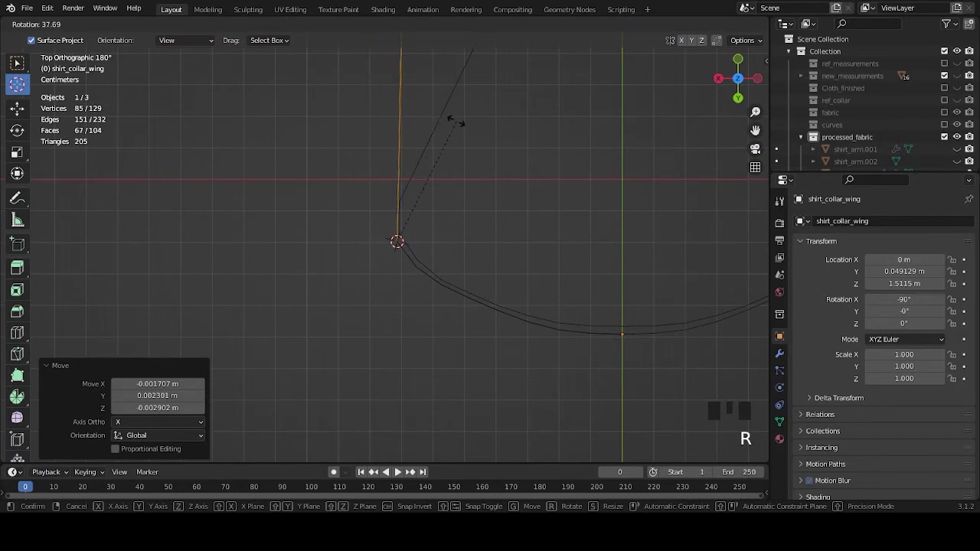
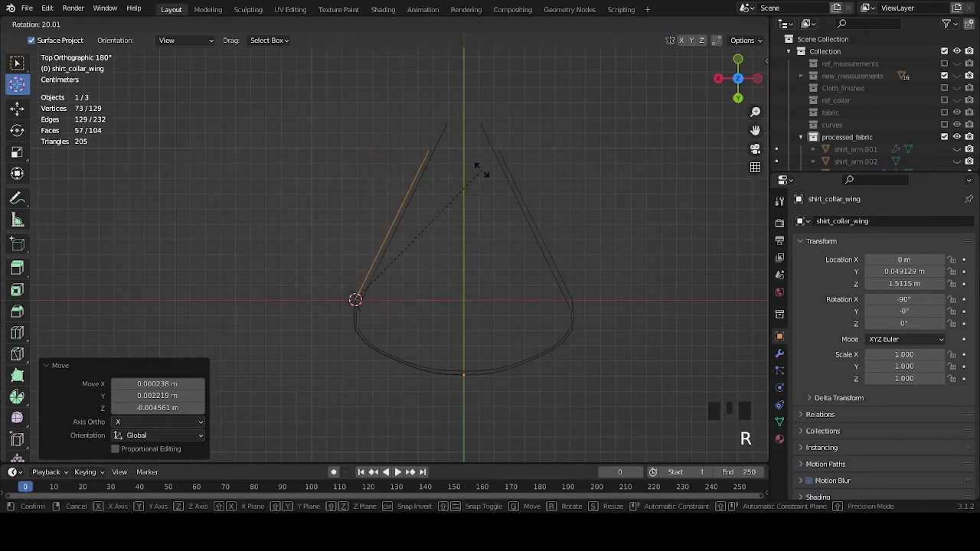
middle_click(487, 233)
scroll("up", 3)
middle_click(514, 280)
scroll("up", 3)
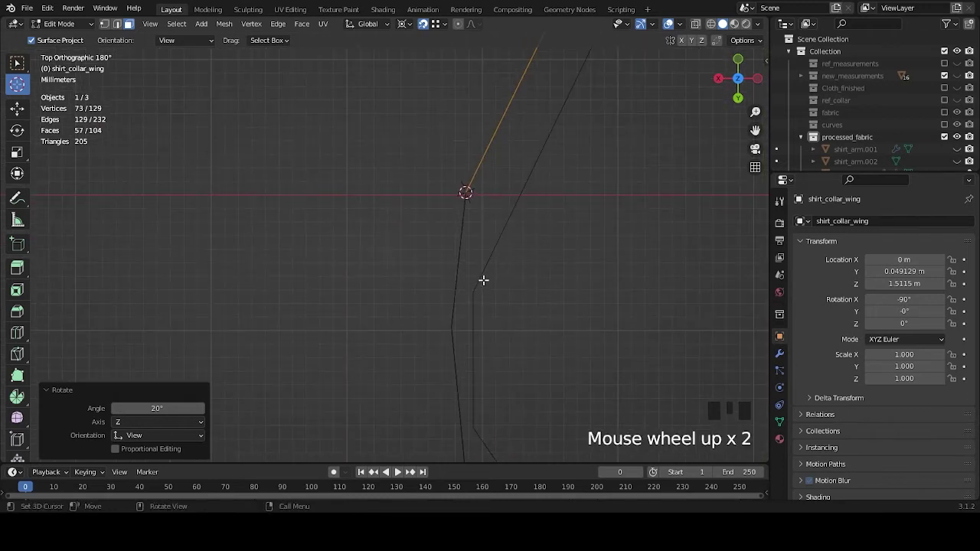
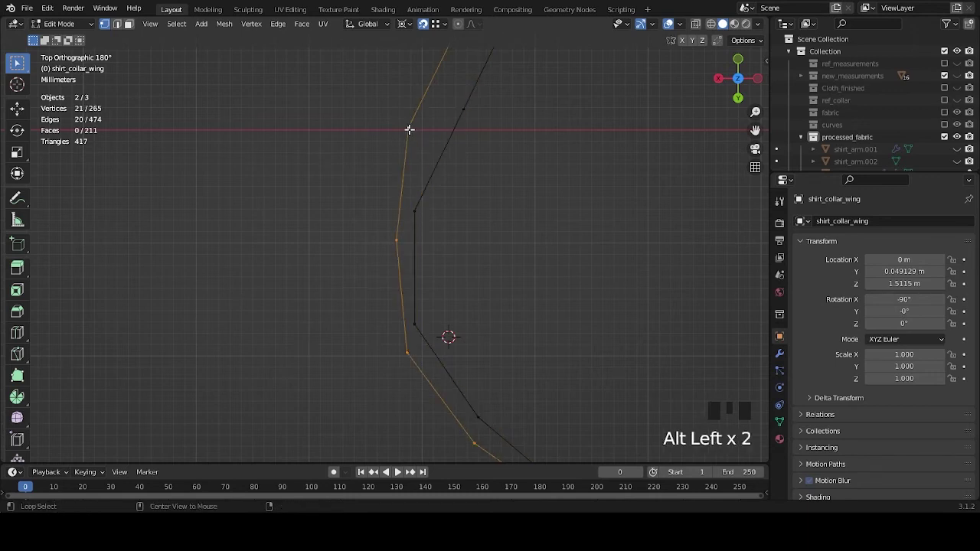
Step: Select the 22-vertex edge loop along the wing's edge following the collar curve
left_click(414, 215)
scroll("down", 3)
left_click_drag(514, 298, 583, 256)
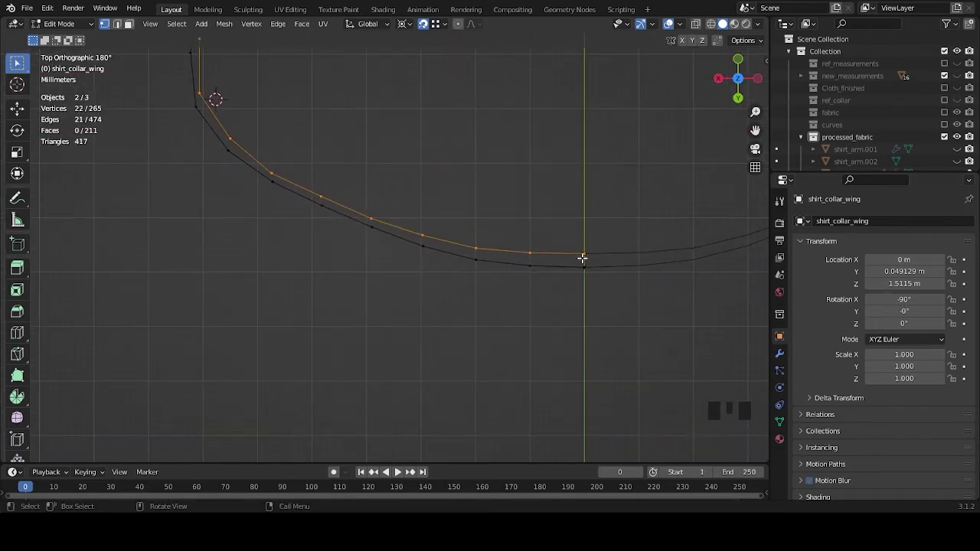
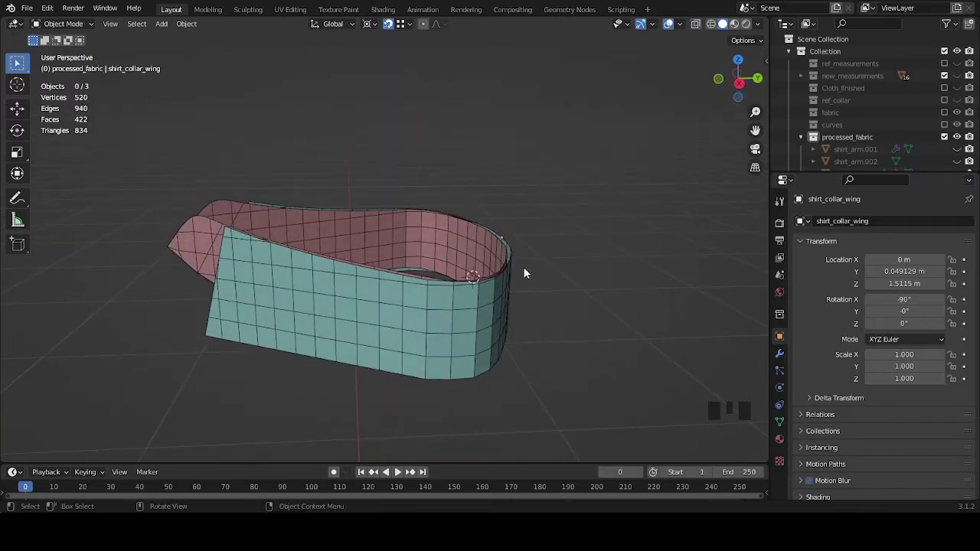
Step: Duplicate shirt_collar_base and shirt_collar_wing and hide the .001 backup copies
left_click_drag(533, 293, 940, 87)
scroll("down", 3)
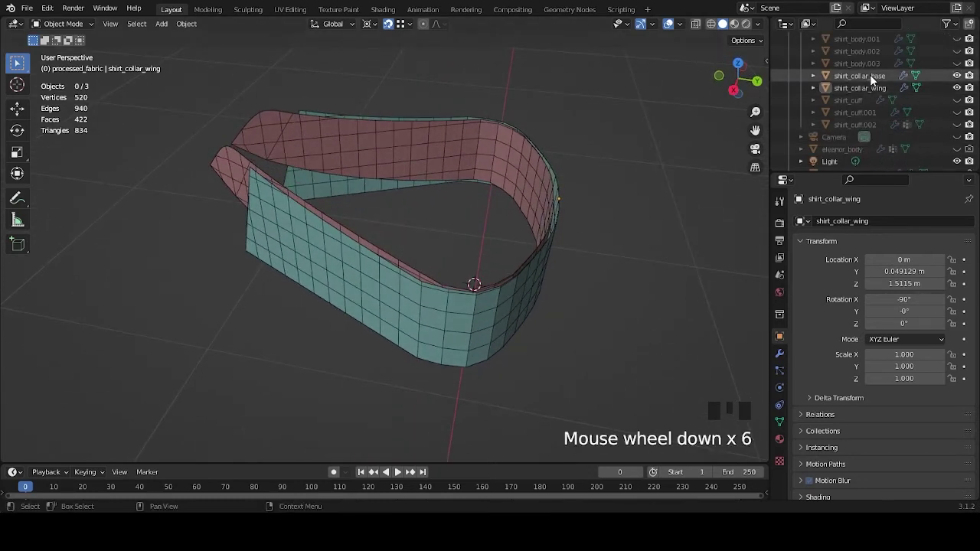
scroll("down", 3)
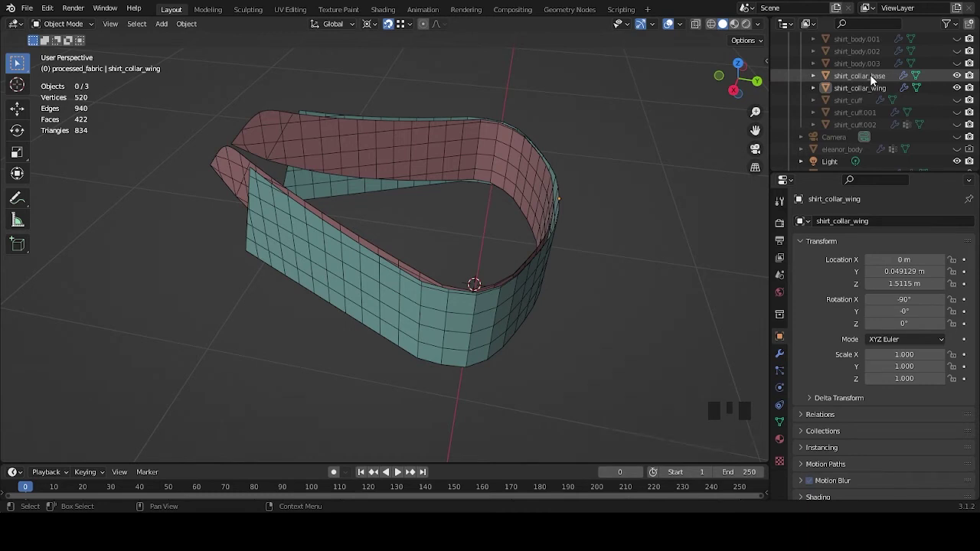
left_click(876, 78)
left_click(876, 85)
key("shift+d")
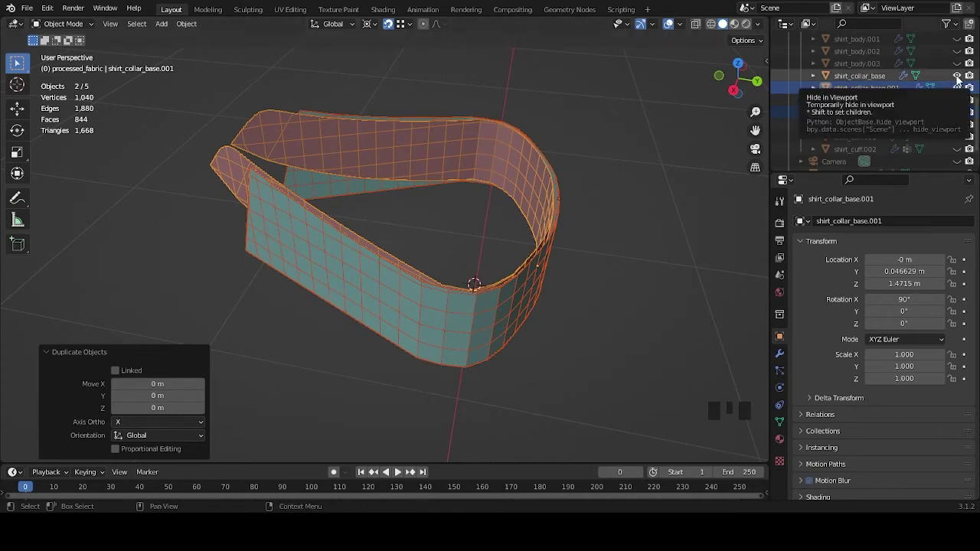
left_click(958, 76)
left_click(961, 70)
Step: Apply rotation on the original collar base and collar wing objects
left_click(961, 91)
left_click(957, 111)
left_click(878, 80)
left_click_drag(494, 250, 642, 251)
key("ctrl+a")
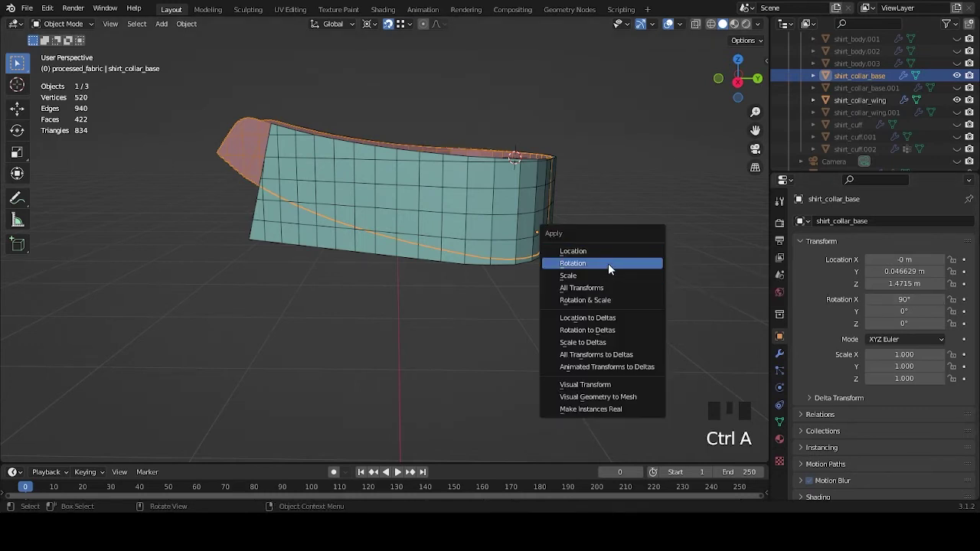
left_click(539, 260)
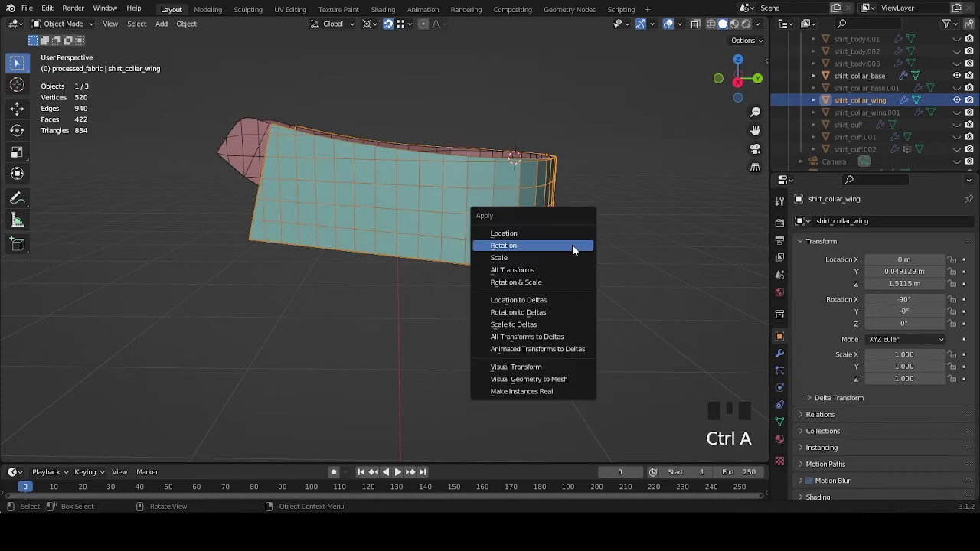
left_click(866, 82)
left_click_drag(629, 209, 782, 361)
left_click(782, 361)
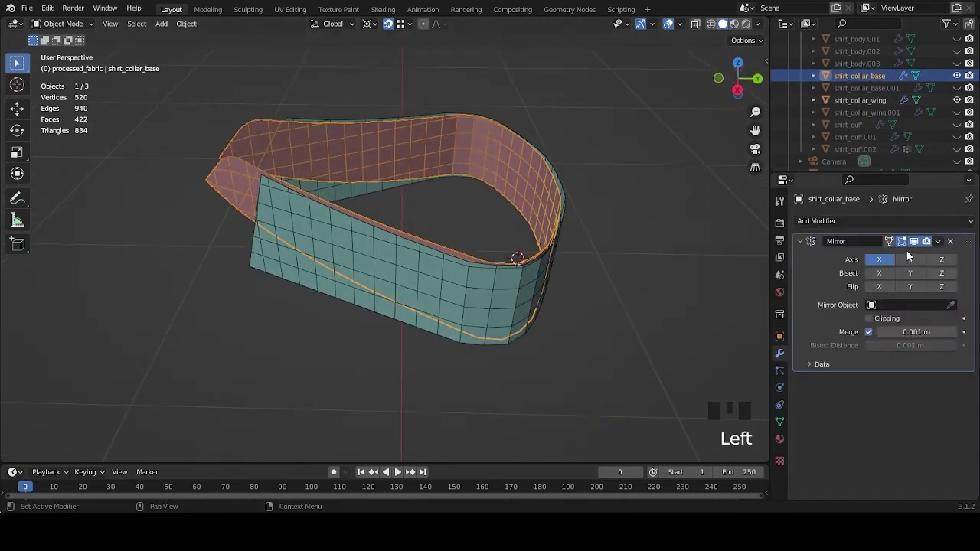
Step: Apply the Mirror modifier permanently on the collar base
left_click_drag(940, 242, 889, 258)
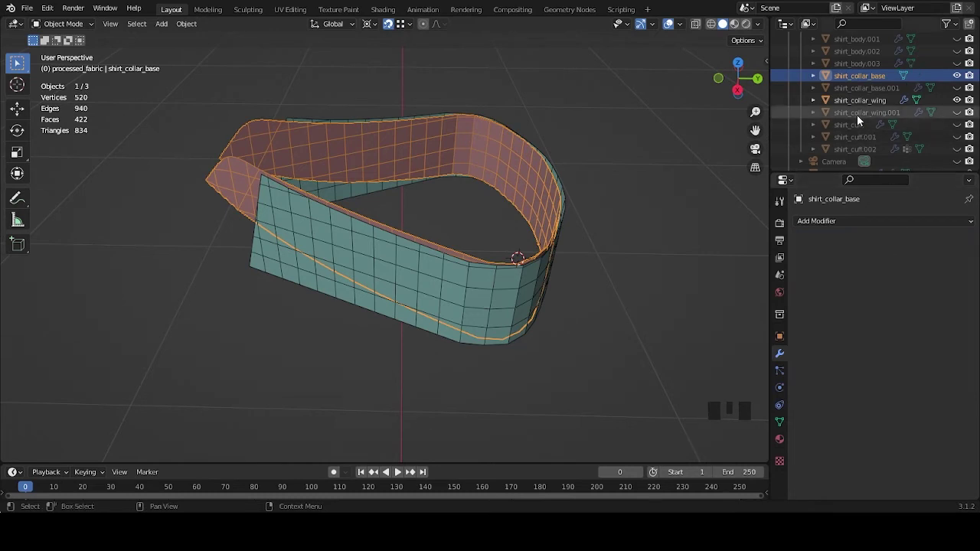
left_click(881, 99)
left_click_drag(942, 244, 537, 242)
left_click_drag(537, 242, 557, 229)
left_click(557, 229)
left_click(551, 304)
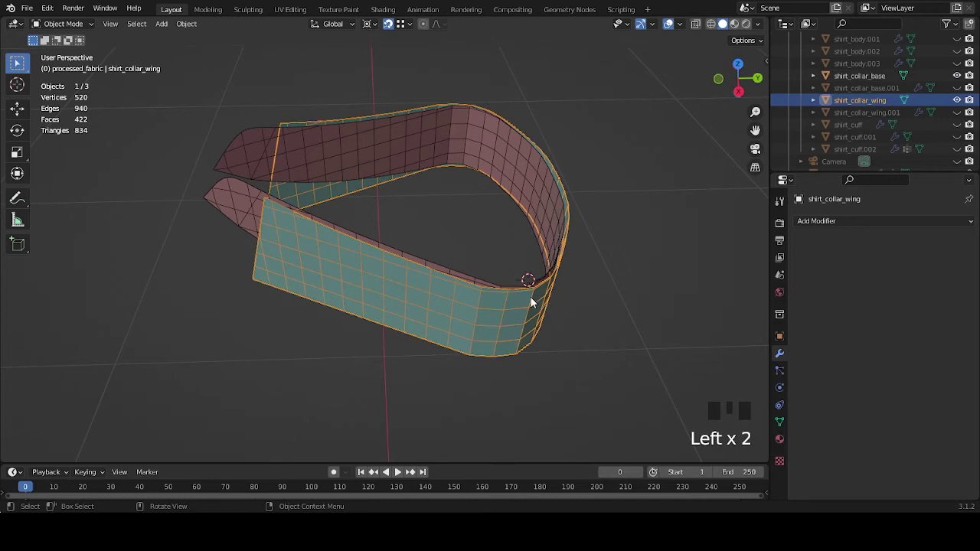
left_click_drag(551, 302, 869, 106)
Step: Join the collar wing into shirt_collar_base and enter Edit Mode on the 520-vertex mesh
left_click(868, 106)
left_click(874, 77)
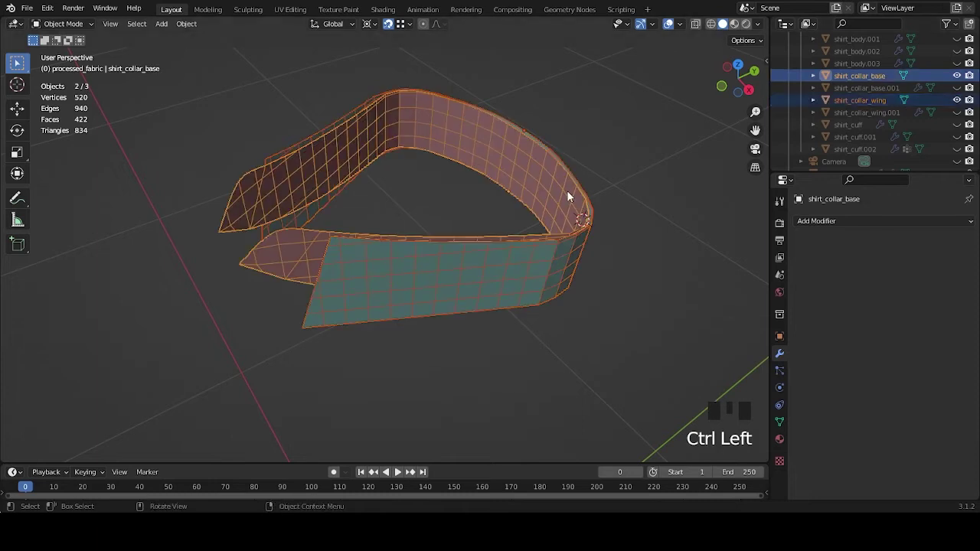
key("ctrl+p")
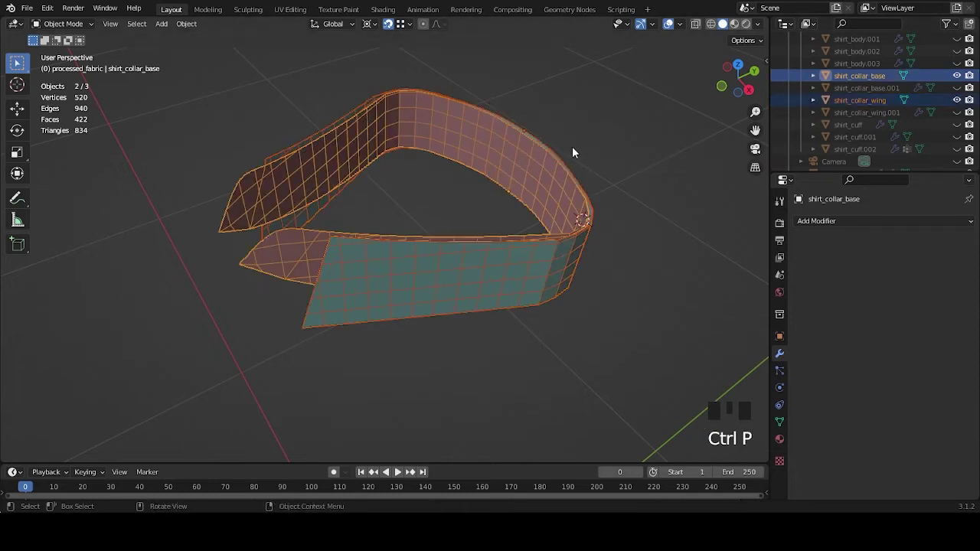
key("ctrl+j")
left_click_drag(603, 158, 612, 185)
scroll("up", 3)
left_click_drag(620, 196, 630, 259)
left_click(630, 260)
left_click_drag(672, 258, 598, 290)
scroll("down", 3)
left_click_drag(573, 281, 587, 252)
key("Tab")
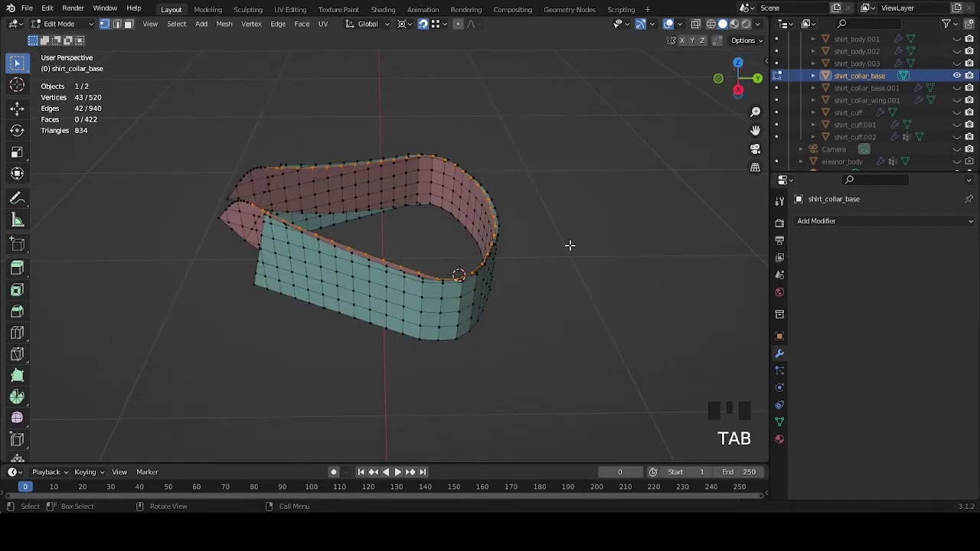
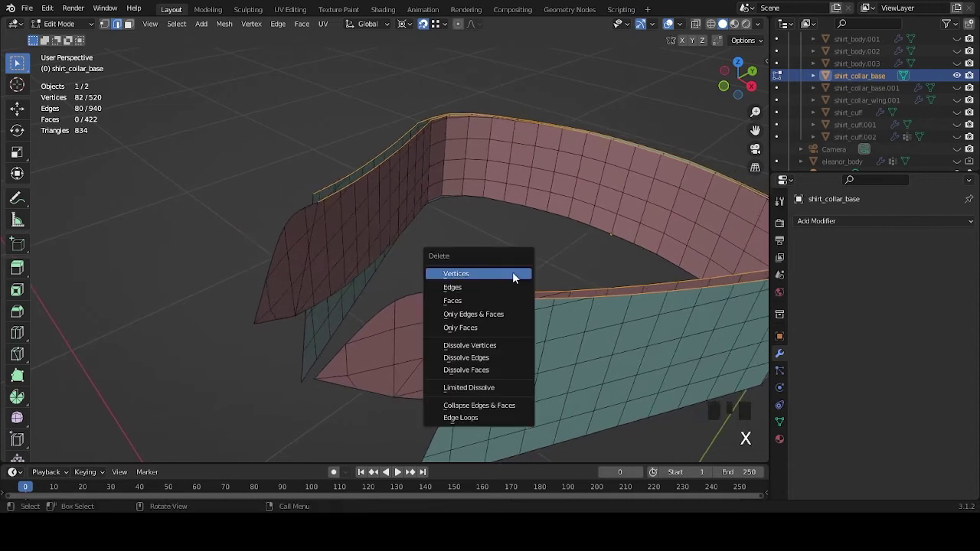
Step: Delete only the bridging faces between the collar base's edge loops, keeping the edges
left_click_drag(557, 241, 522, 199)
left_click_drag(521, 200, 523, 246)
key("x")
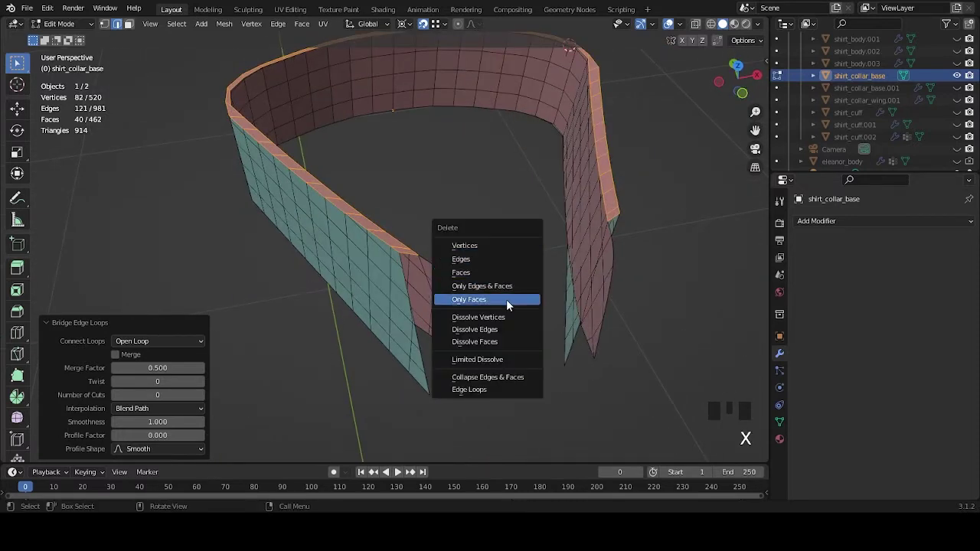
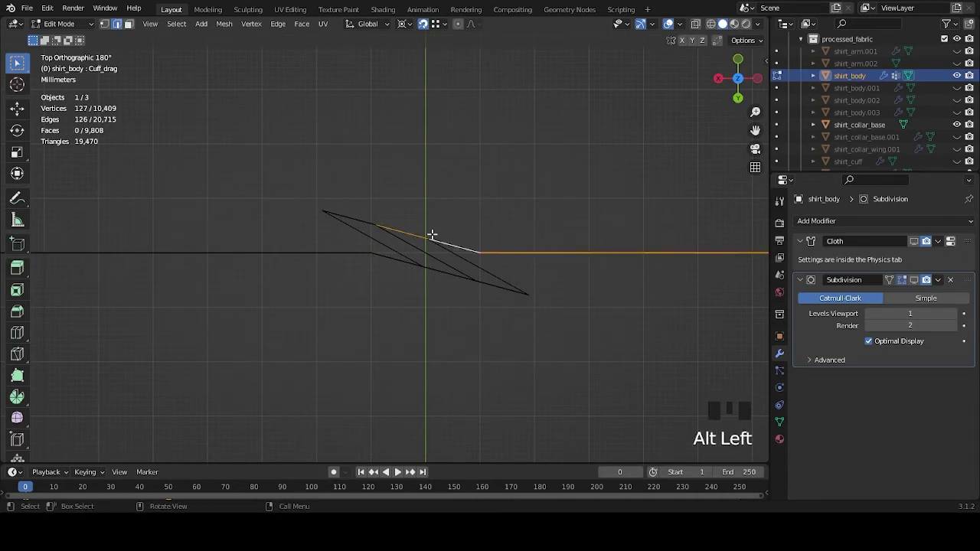
Step: Select the opposite cuff edge loop and leave the shirt body's Edit Mode
scroll("down", 3)
middle_click(427, 268)
scroll("up", 3)
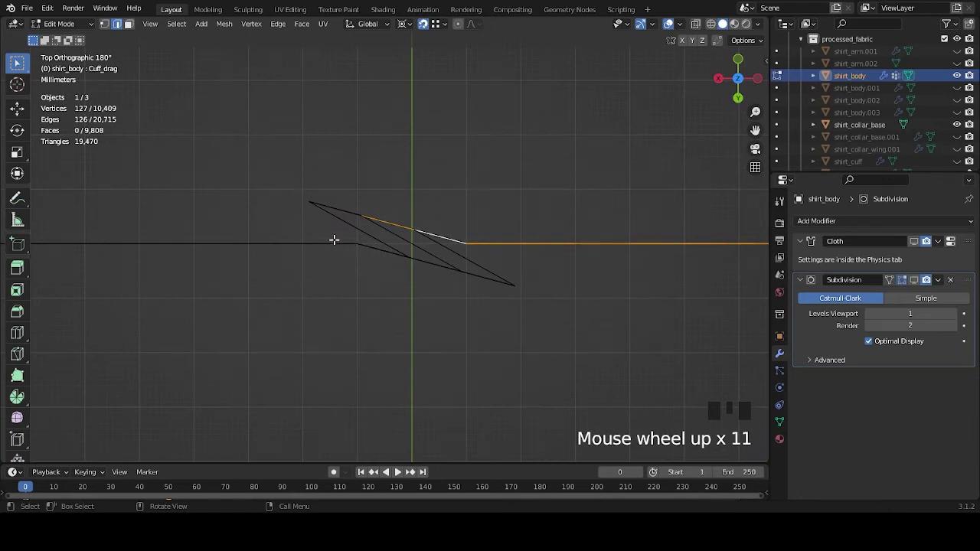
left_click(329, 236)
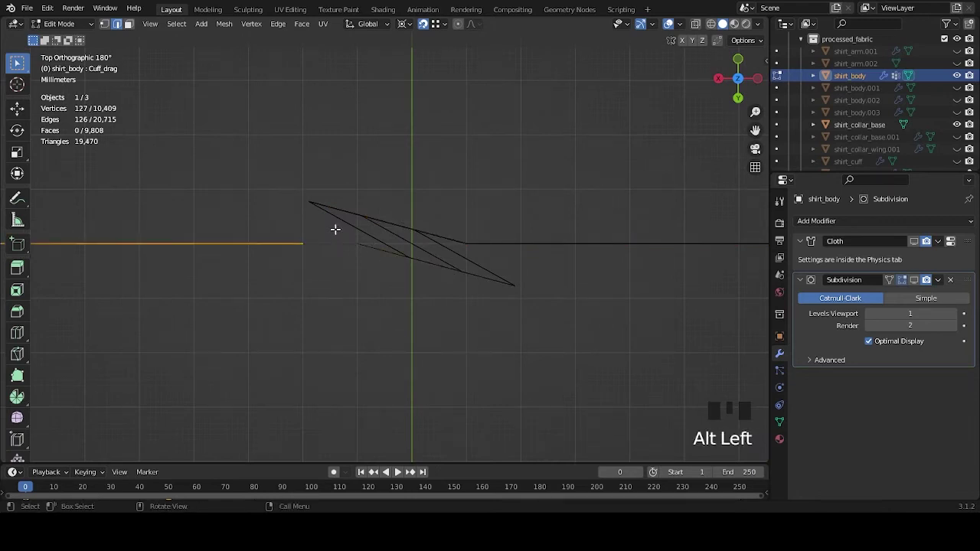
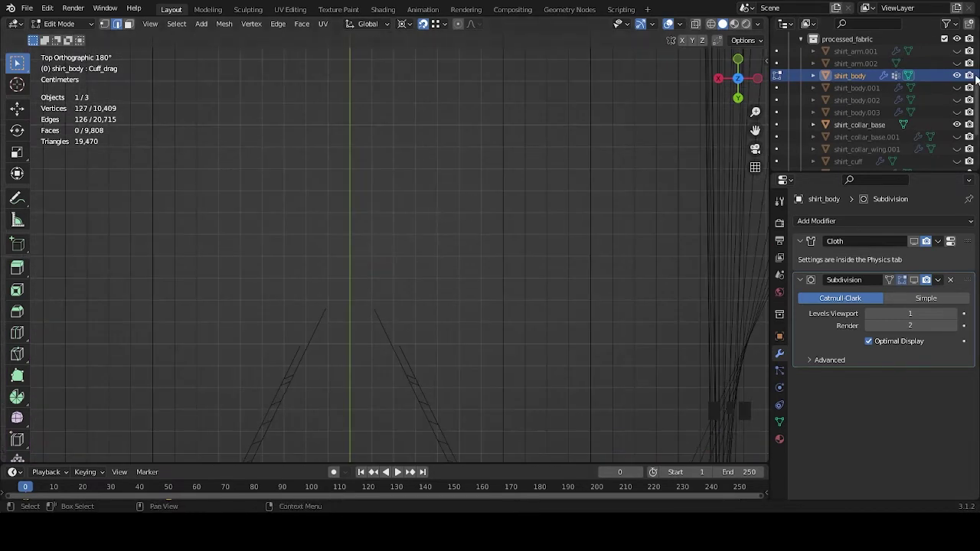
key("Tab")
Step: Rename the joined collar to shirt_collar and enter Edit Mode on it
left_click(961, 76)
left_click_drag(498, 308, 490, 305)
left_click(490, 305)
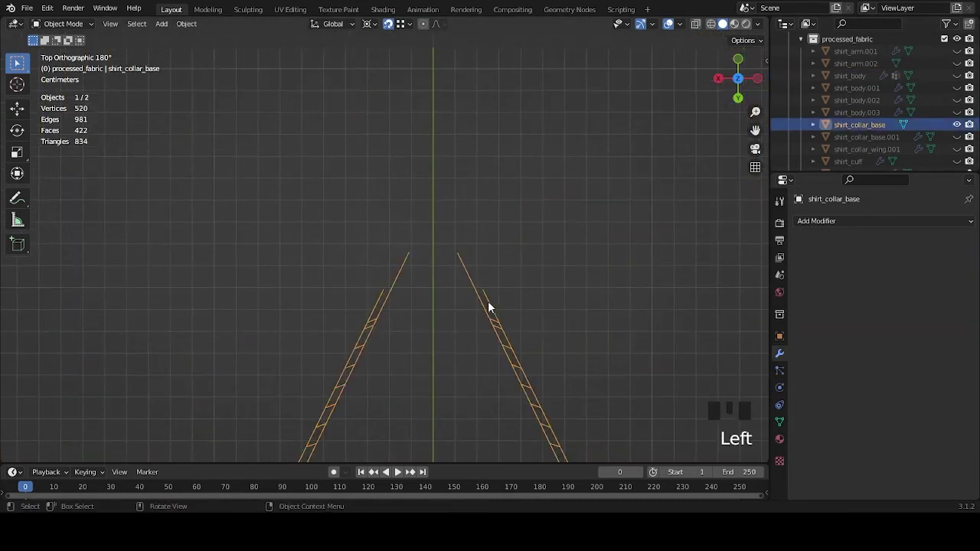
left_click_drag(565, 314, 503, 242)
scroll("down", 3)
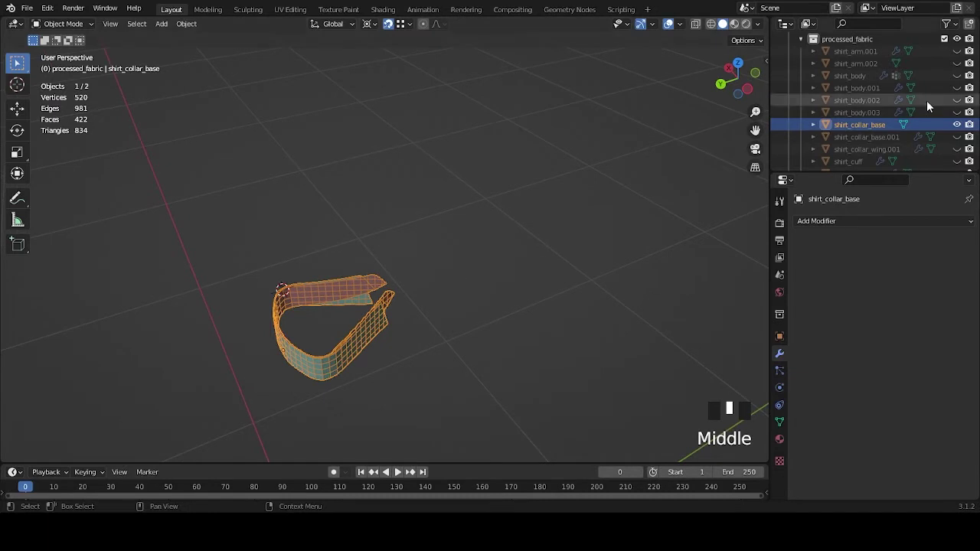
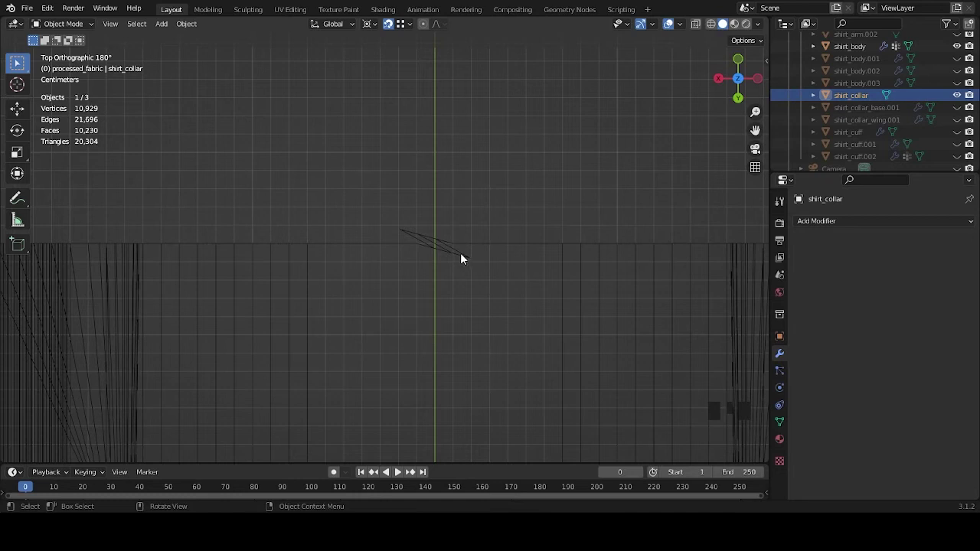
left_click_drag(493, 313, 960, 47)
left_click(960, 47)
middle_click(574, 344)
scroll("up", 3)
key("Tab")
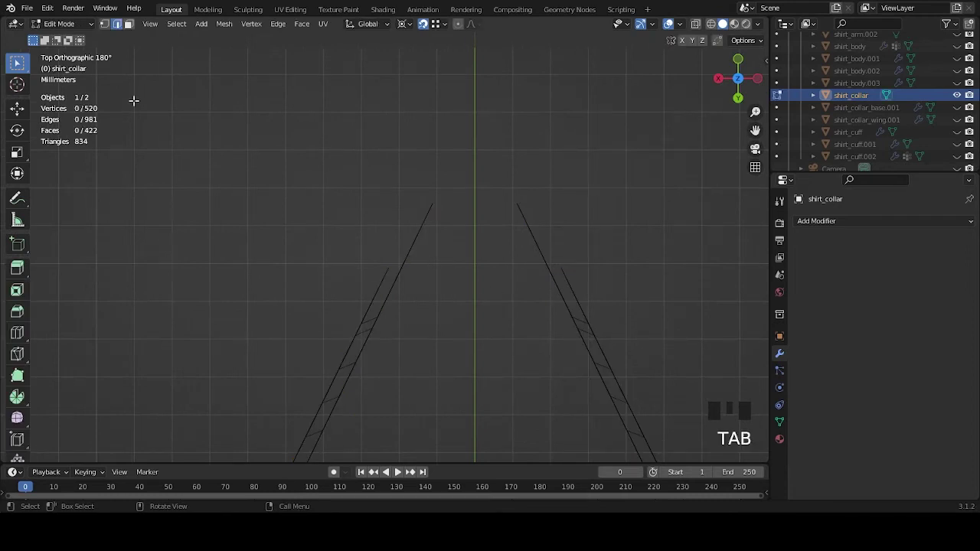
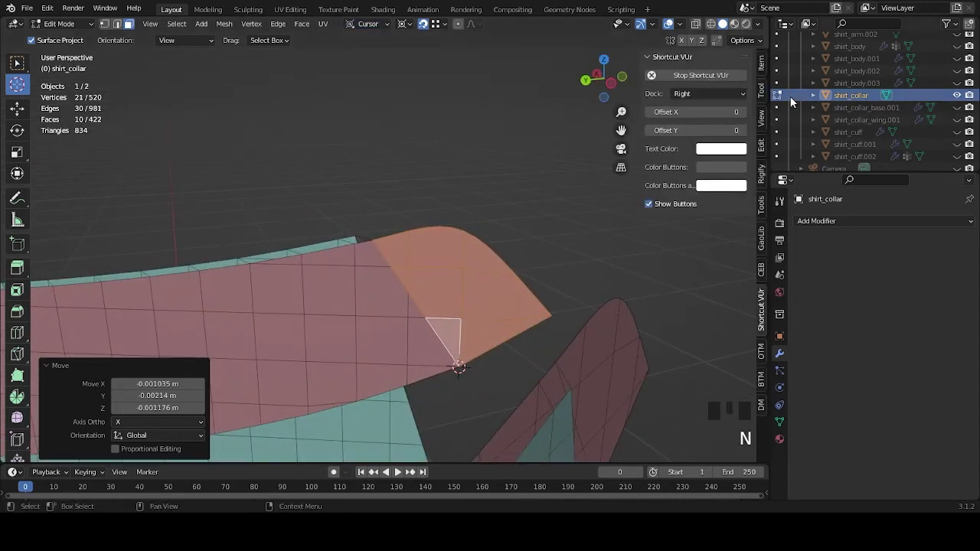
Step: Show the 3D Cursor settings in the sidebar View panel
left_click(763, 96)
left_click(767, 121)
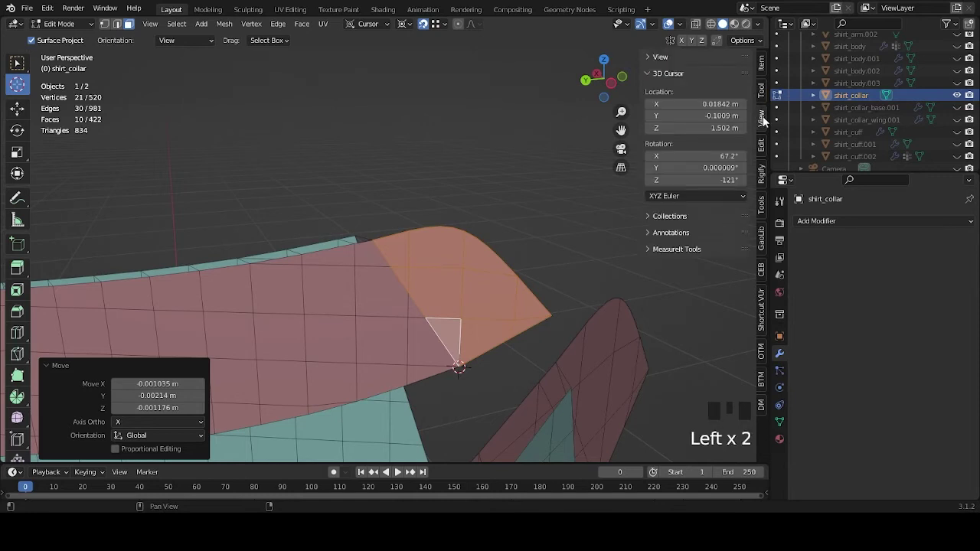
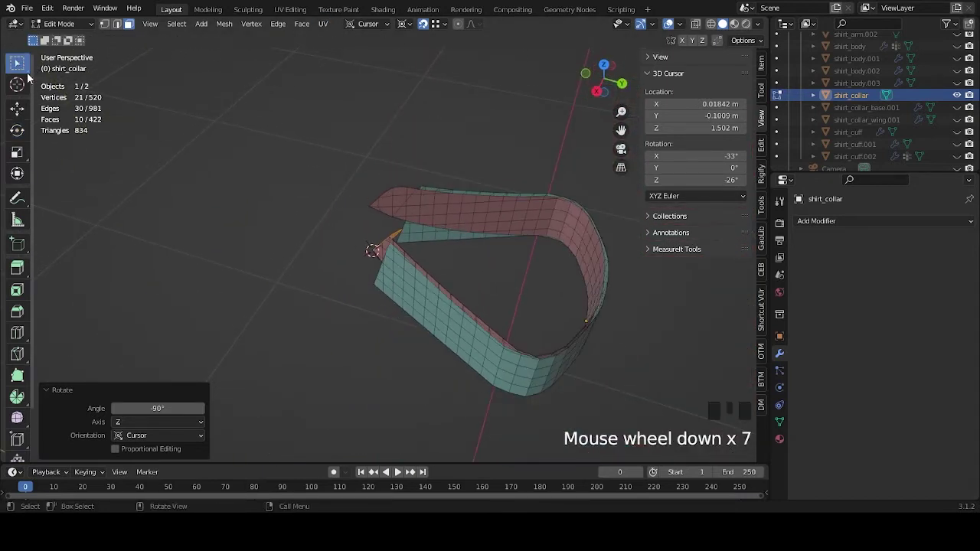
Step: Navigate to the collar's front ends and select the face at the collar tip
left_click(21, 68)
middle_click(542, 236)
scroll("down", 3)
scroll("up", 3)
middle_click(473, 250)
scroll("up", 3)
left_click_drag(453, 162, 454, 183)
left_click_drag(477, 195, 404, 175)
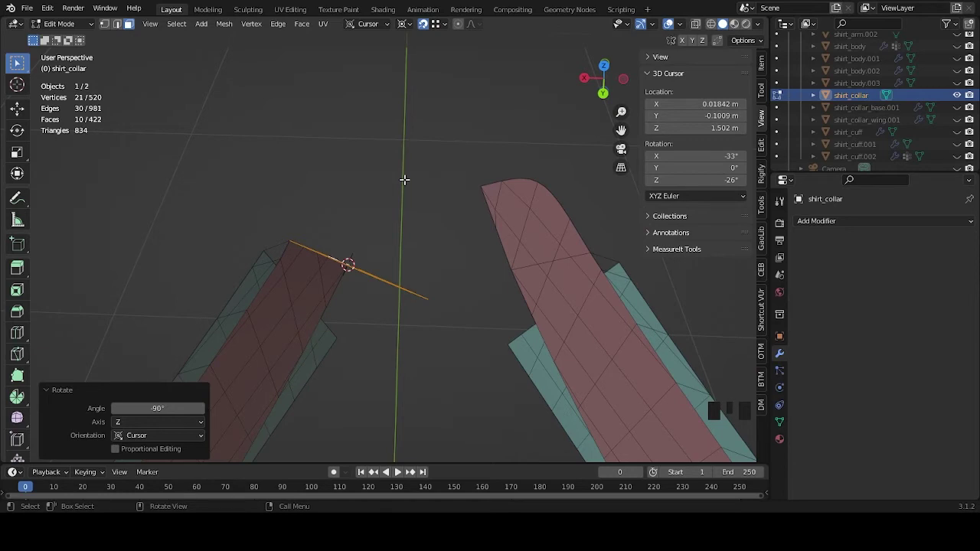
scroll("down", 3)
left_click_drag(460, 301, 444, 212)
scroll("up", 3)
left_click(426, 146)
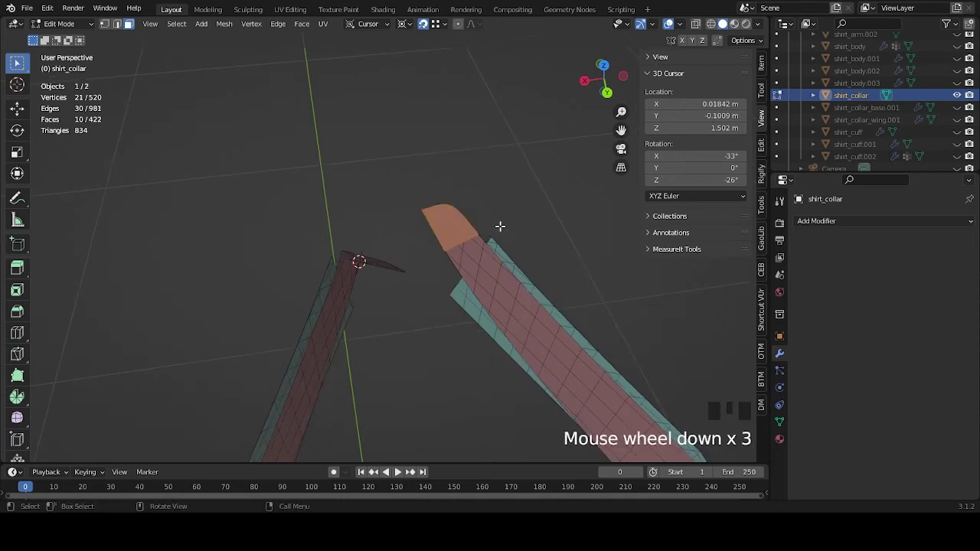
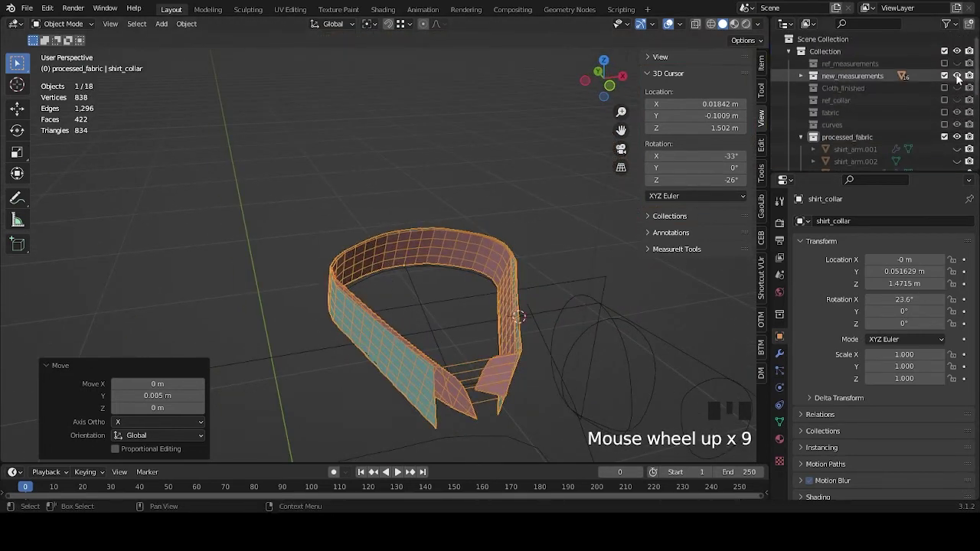
Step: Hide the measurement reference object in the Outliner
left_click(958, 78)
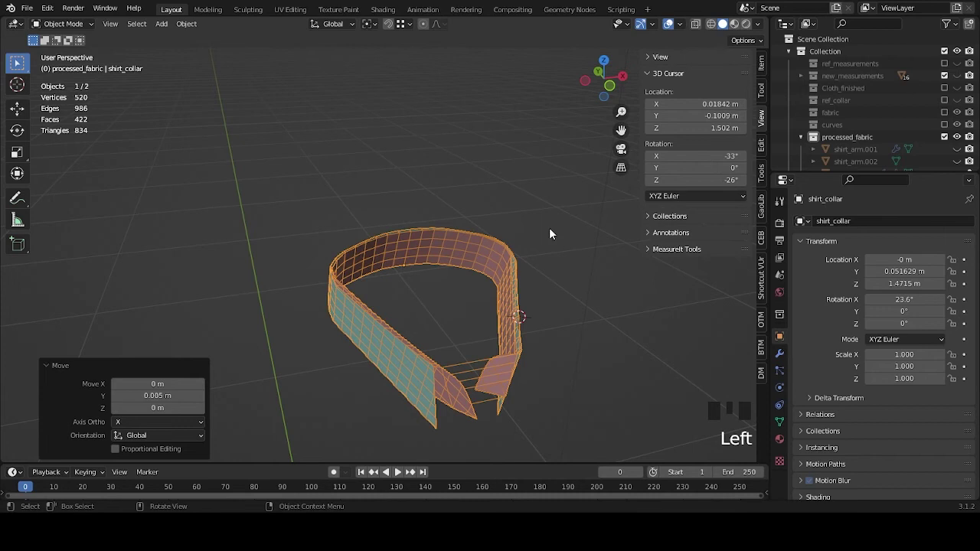
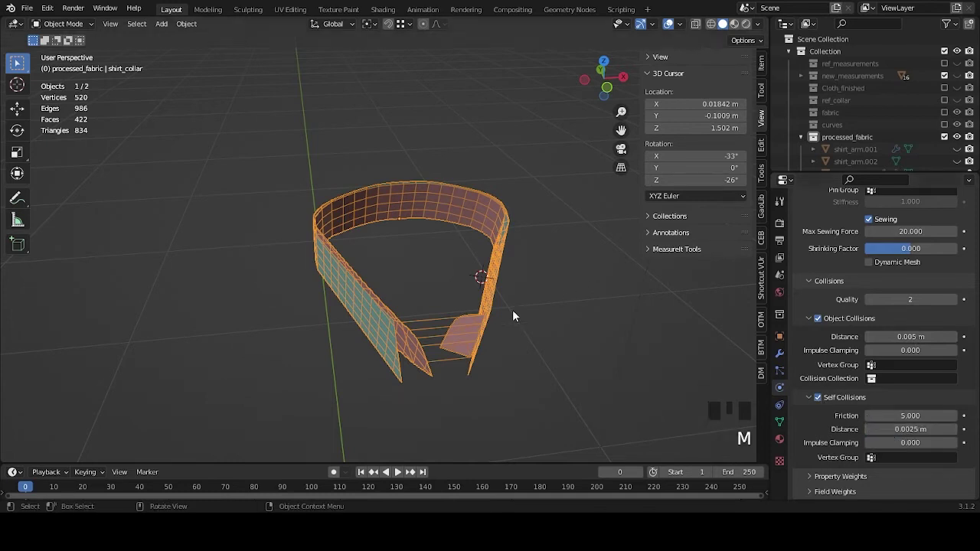
Step: Play the collar cloth simulation to frame 50 and rewind toward the start
middle_click(521, 333)
key("space")
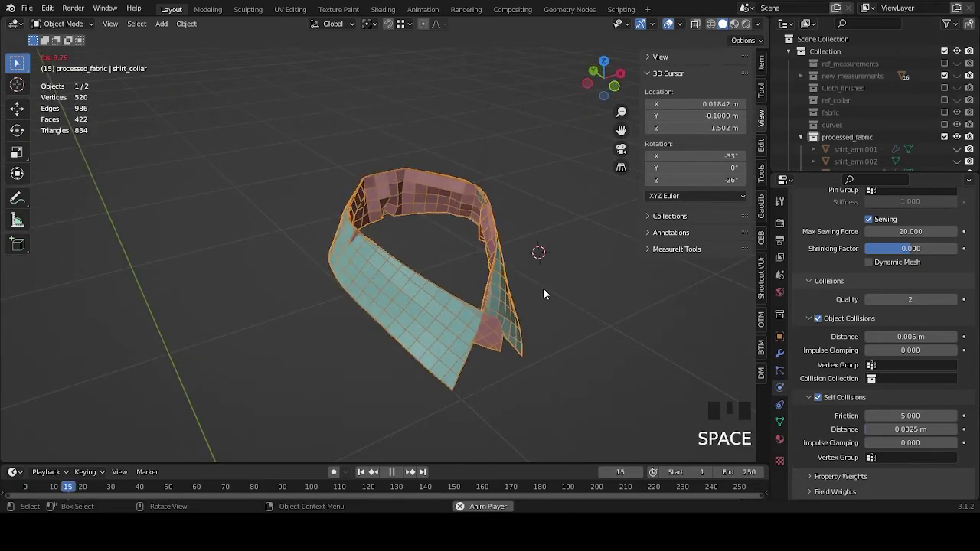
key("space")
left_click_drag(491, 312, 443, 290)
scroll("up", 3)
left_click_drag(452, 301, 337, 288)
key("space")
scroll("down", 3)
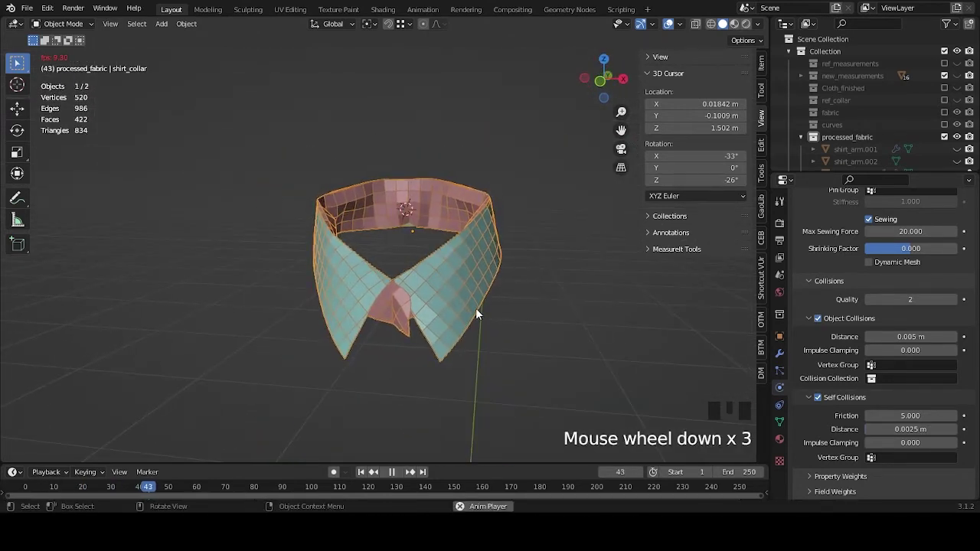
key("space")
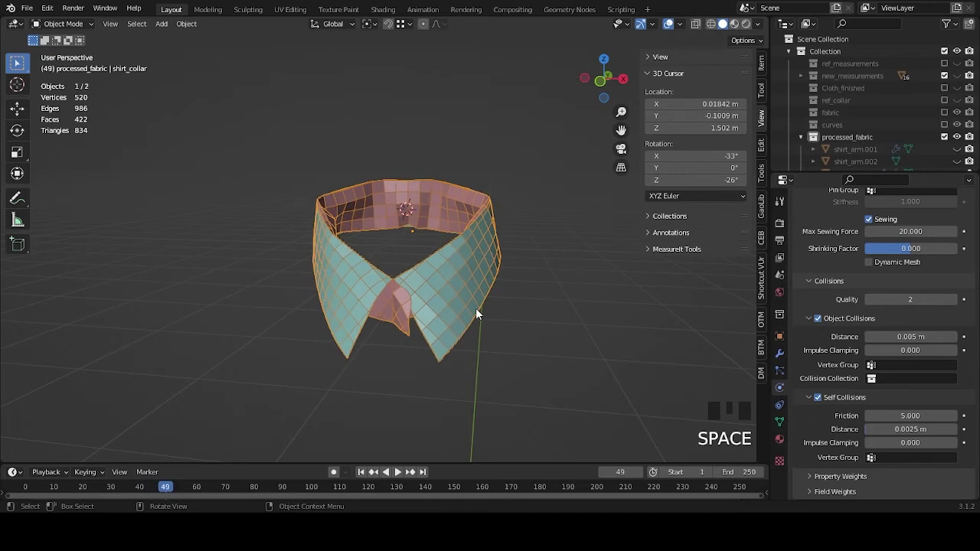
key("Right")
Step: Orbit and zoom around the draped collar to inspect its inner band shape
left_click_drag(417, 256, 455, 236)
scroll("up", 3)
left_click_drag(478, 252, 499, 299)
scroll("up", 3)
left_click_drag(499, 294, 587, 291)
scroll("down", 3)
left_click_drag(446, 249, 493, 246)
scroll("up", 3)
left_click_drag(499, 248, 560, 236)
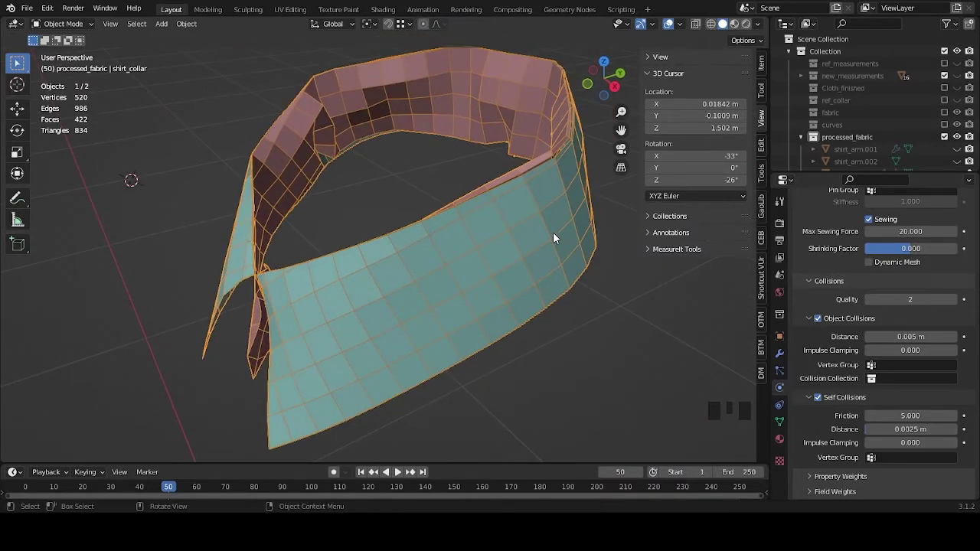
scroll("down", 3)
left_click_drag(477, 238, 526, 229)
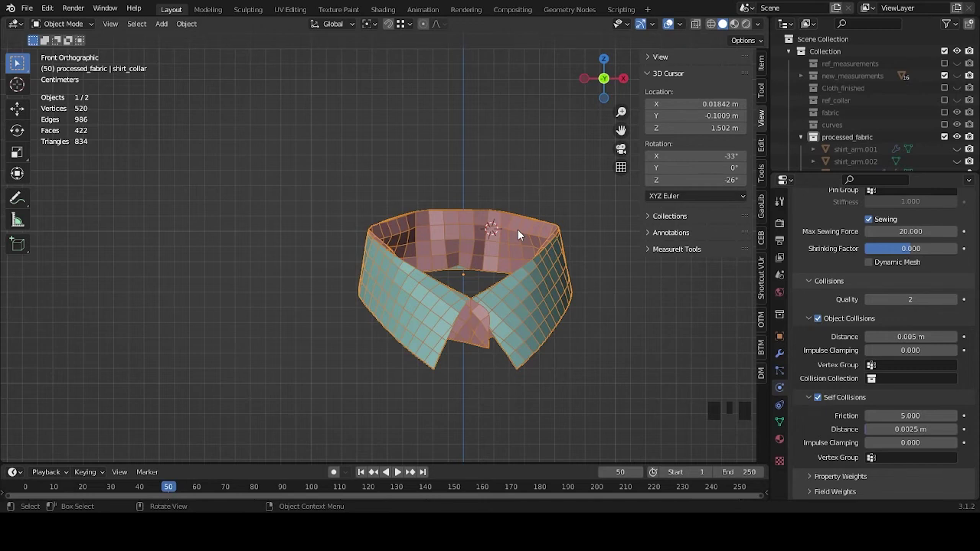
left_click_drag(109, 487, 534, 327)
left_click_drag(534, 327, 481, 283)
scroll("up", 3)
left_click_drag(458, 292, 384, 312)
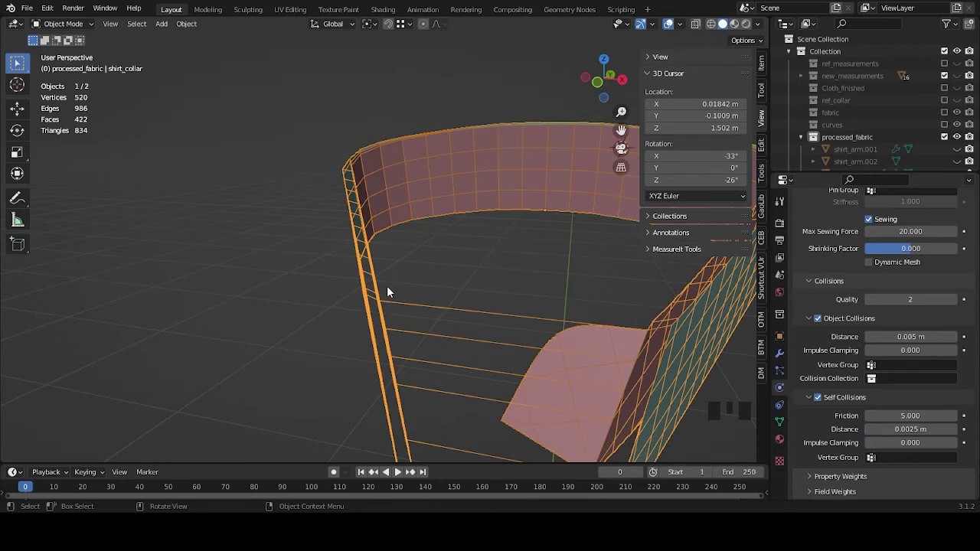
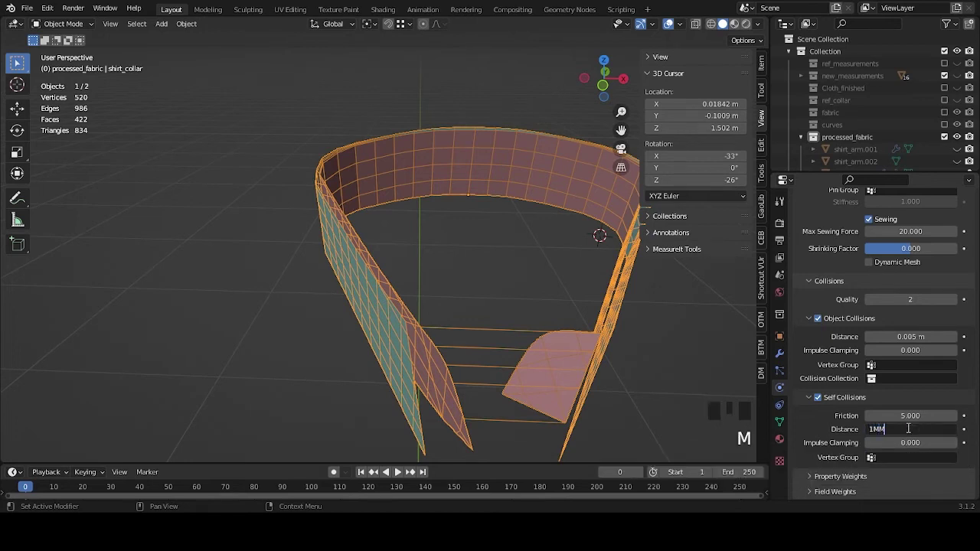
left_click_drag(489, 334, 492, 310)
scroll("down", 3)
middle_click(522, 327)
scroll("up", 3)
middle_click(523, 340)
key("space")
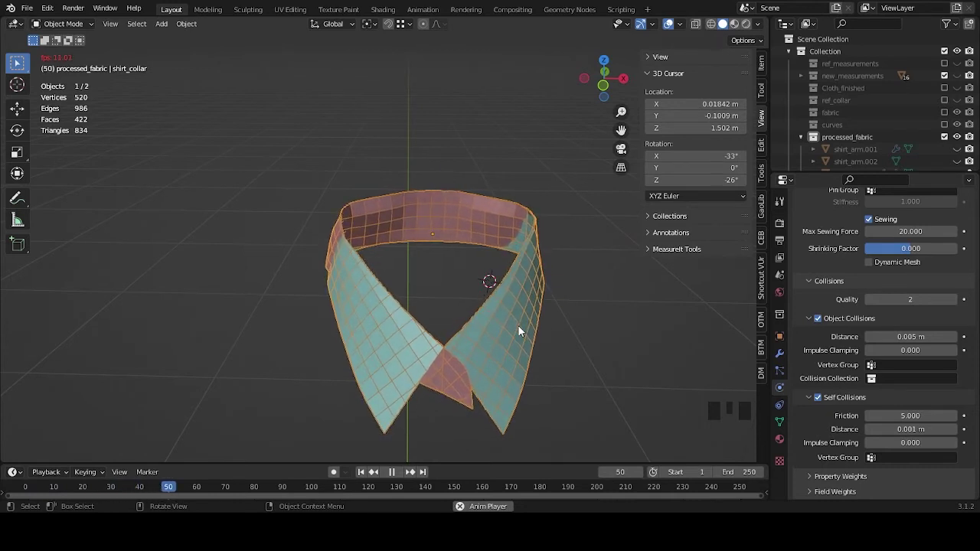
key("space")
scroll("up", 3)
left_click_drag(471, 291, 611, 297)
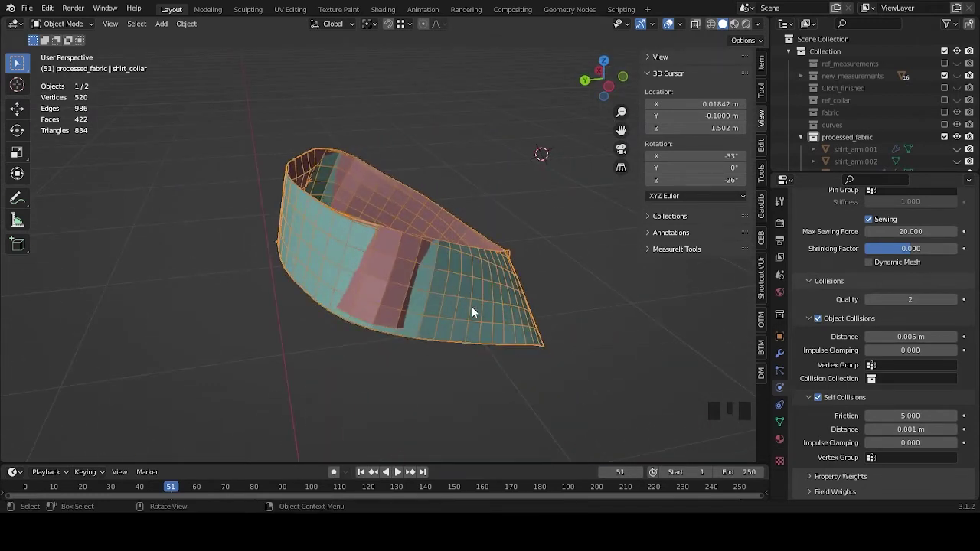
left_click_drag(478, 315, 499, 268)
scroll("up", 3)
scroll("up", 3)
left_click_drag(530, 284, 437, 273)
left_click_drag(518, 405, 538, 351)
scroll("down", 3)
left_click_drag(586, 395, 477, 329)
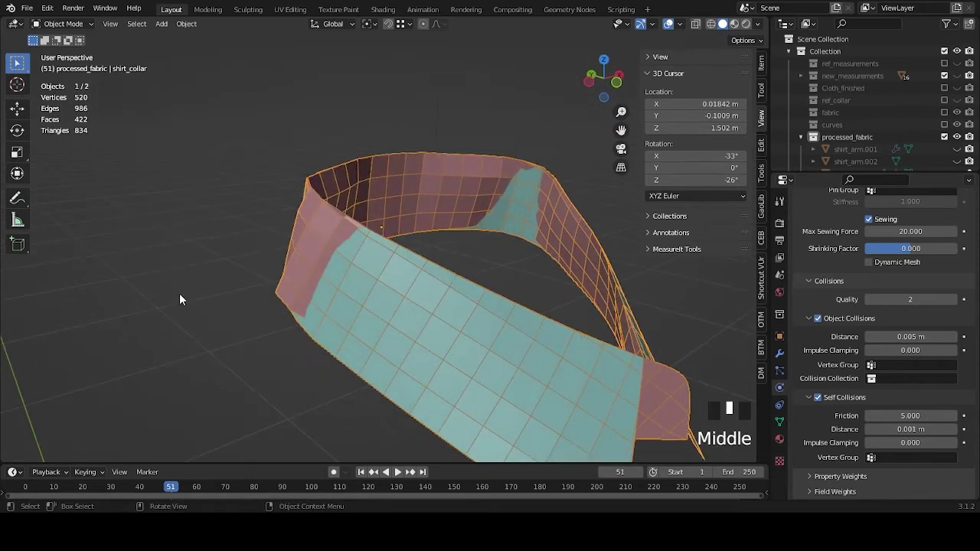
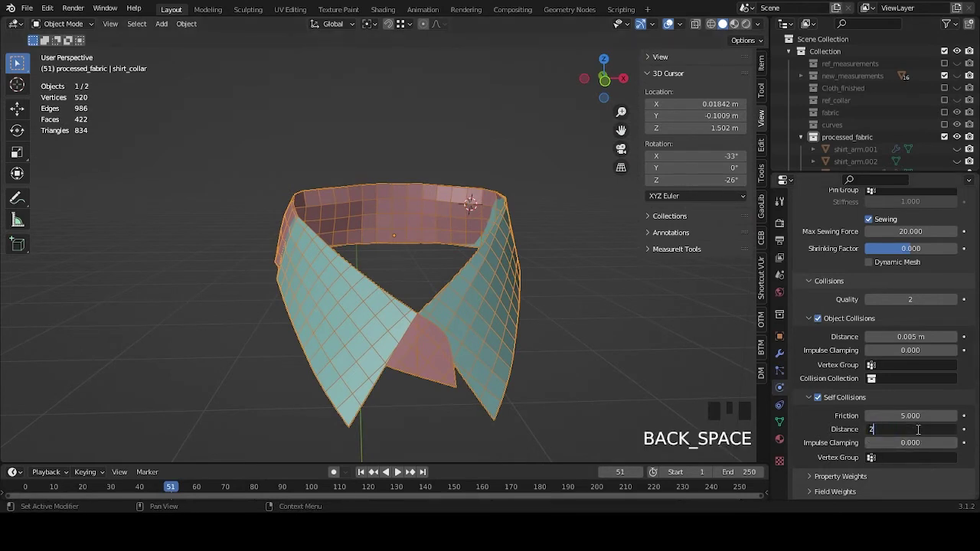
key("m")
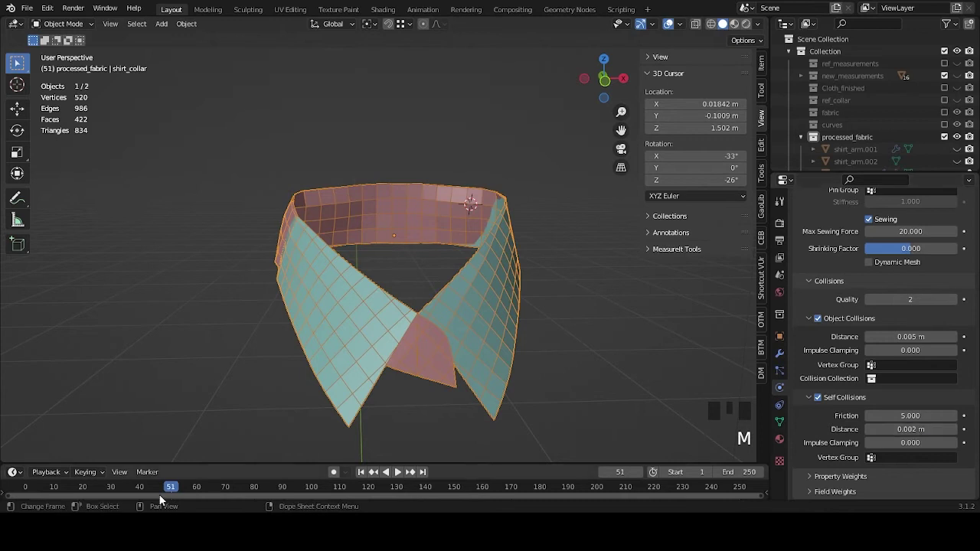
left_click_drag(65, 492, 566, 322)
left_click_drag(565, 321, 586, 344)
key("space")
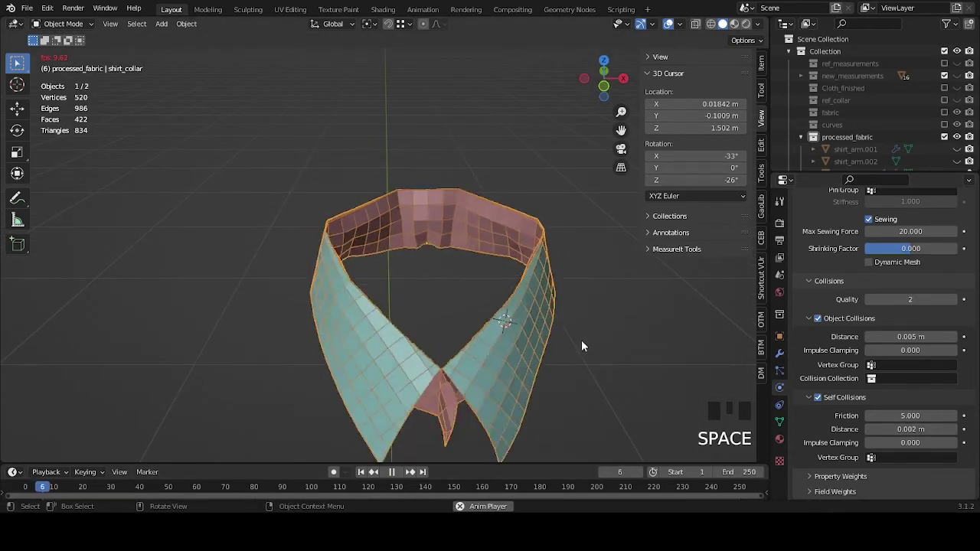
key("space")
left_click_drag(474, 333, 610, 320)
key("space")
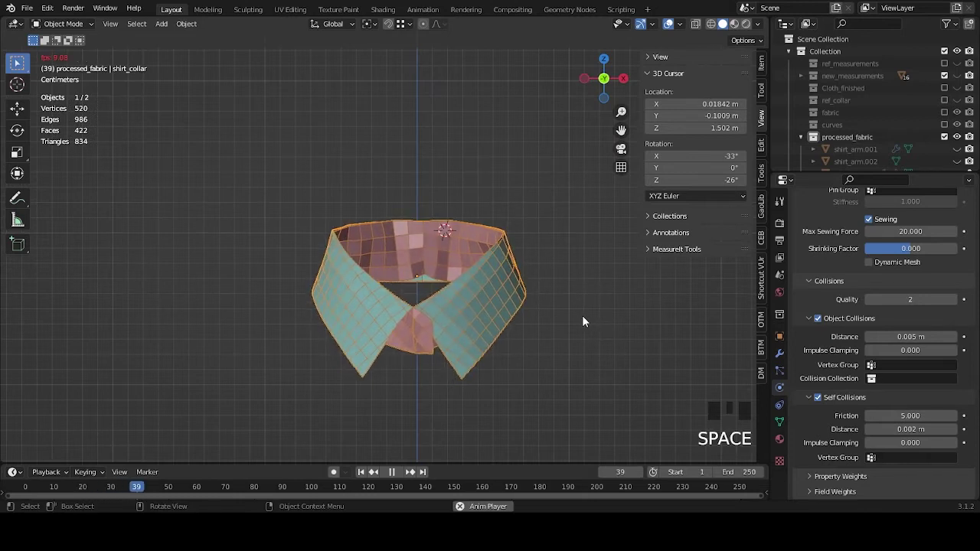
key("space")
left_click_drag(492, 314, 487, 368)
scroll("up", 3)
left_click_drag(540, 336, 524, 287)
left_click_drag(519, 294, 538, 282)
scroll("down", 3)
left_click_drag(434, 299, 309, 326)
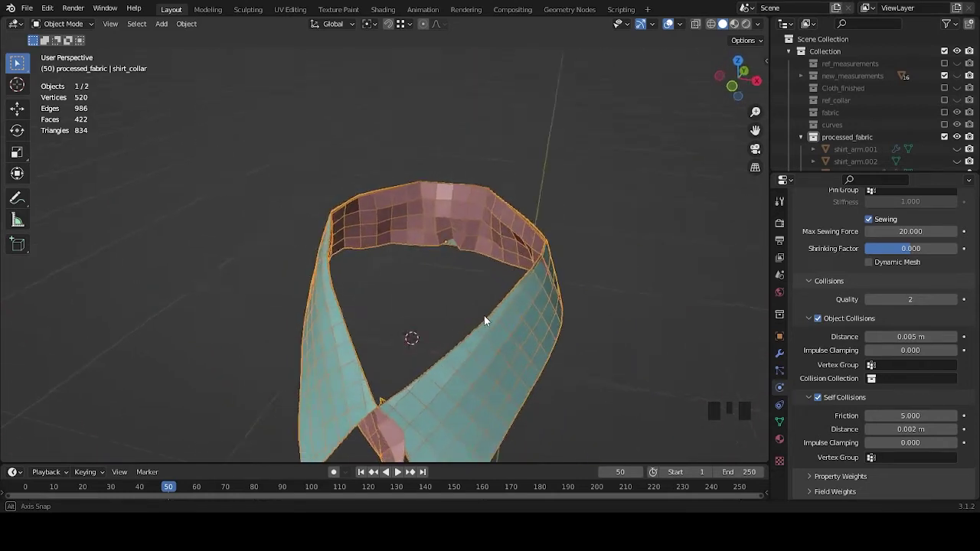
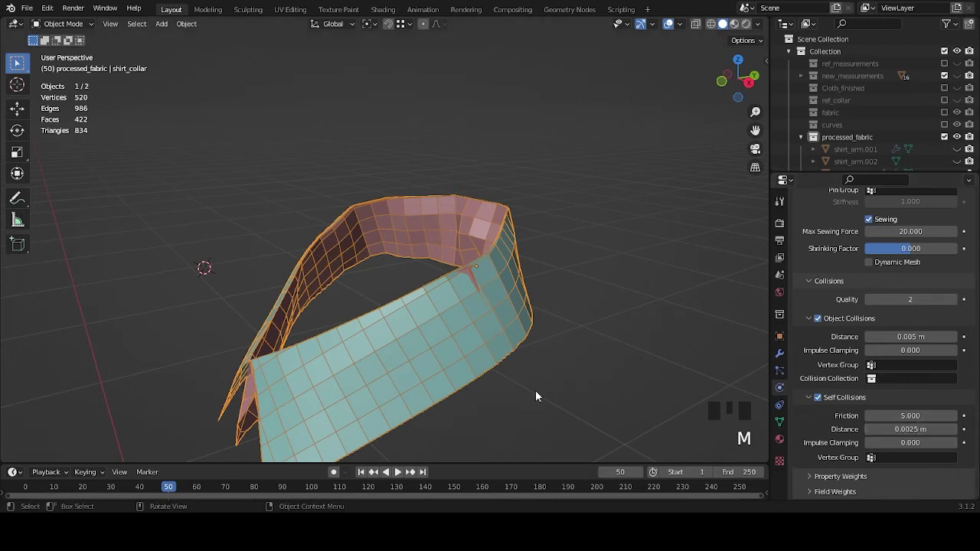
left_click_drag(30, 489, 551, 344)
left_click_drag(551, 344, 592, 338)
key("space")
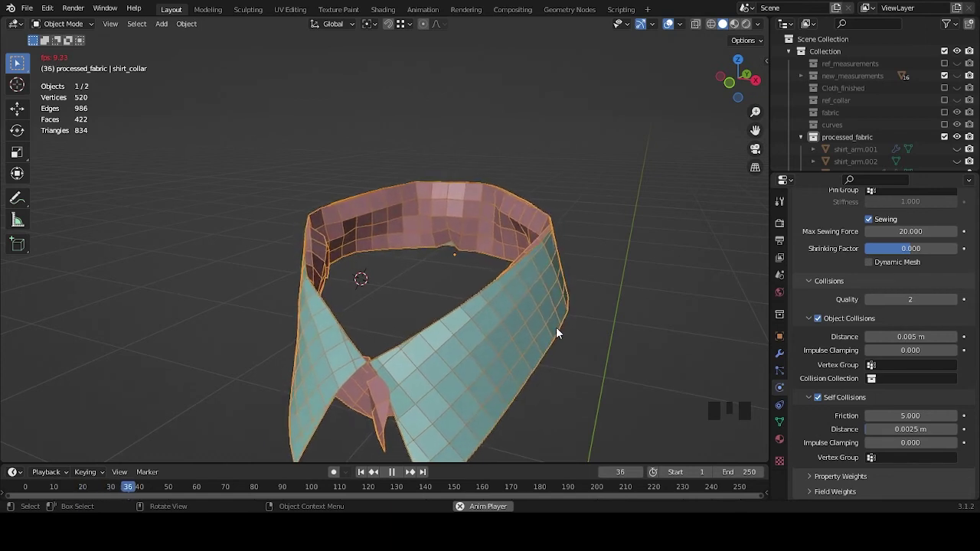
key("space")
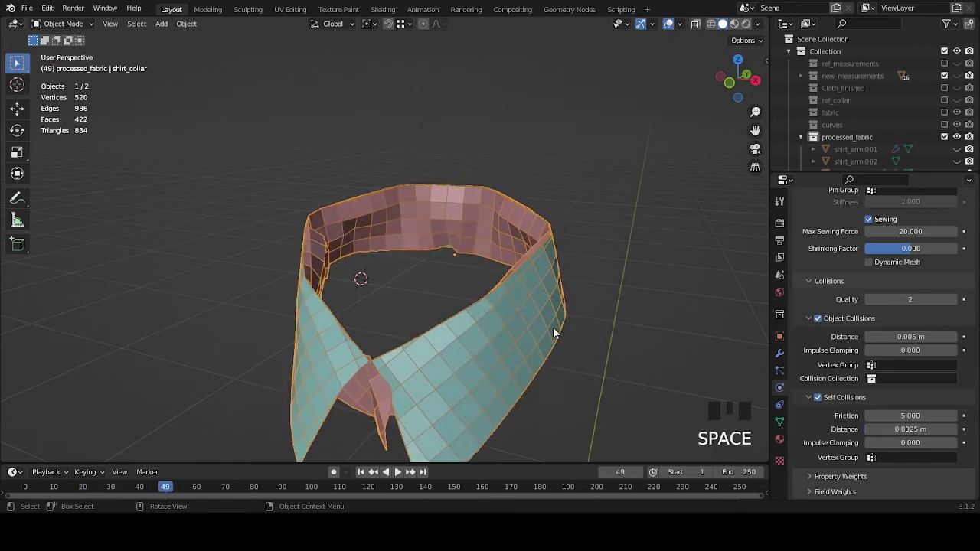
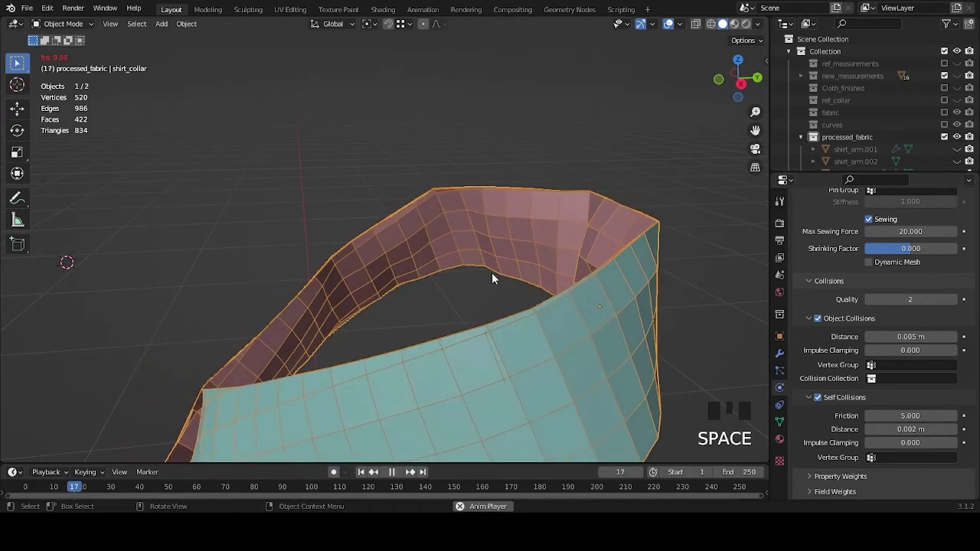
key("space")
left_click_drag(540, 298, 542, 298)
scroll("up", 3)
key("space")
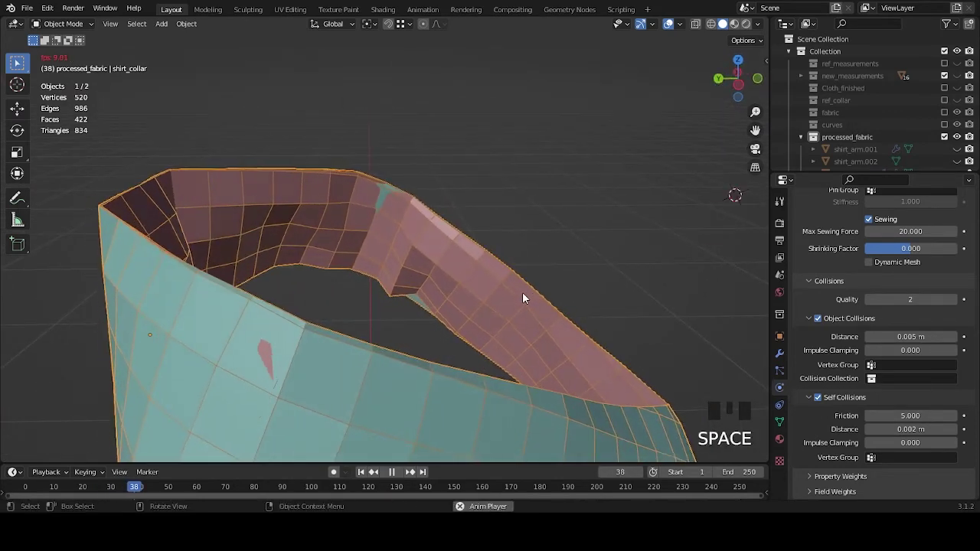
key("space")
left_click_drag(581, 295, 391, 290)
scroll("down", 3)
left_click_drag(502, 309, 551, 278)
scroll("down", 3)
left_click_drag(513, 281, 529, 320)
scroll("up", 3)
left_click_drag(534, 314, 551, 264)
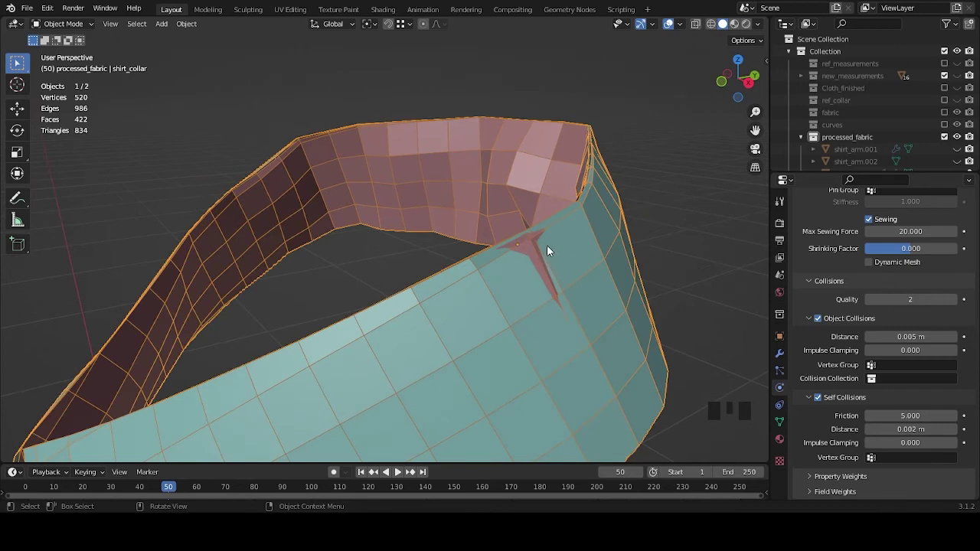
left_click_drag(471, 249, 660, 264)
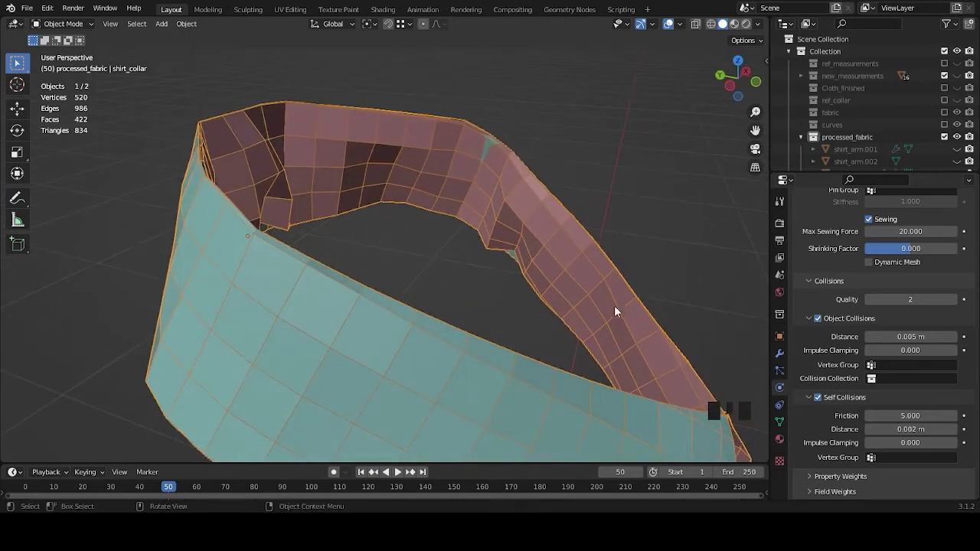
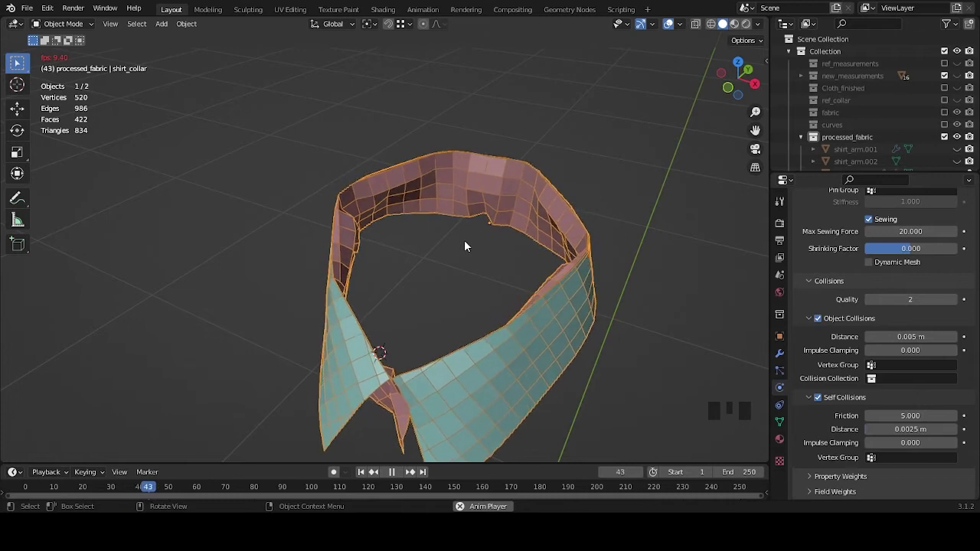
key("space")
left_click_drag(500, 231, 461, 271)
scroll("up", 3)
scroll("down", 3)
left_click_drag(420, 309, 419, 304)
scroll("up", 3)
left_click_drag(486, 300, 907, 436)
left_click(907, 436)
key("m")
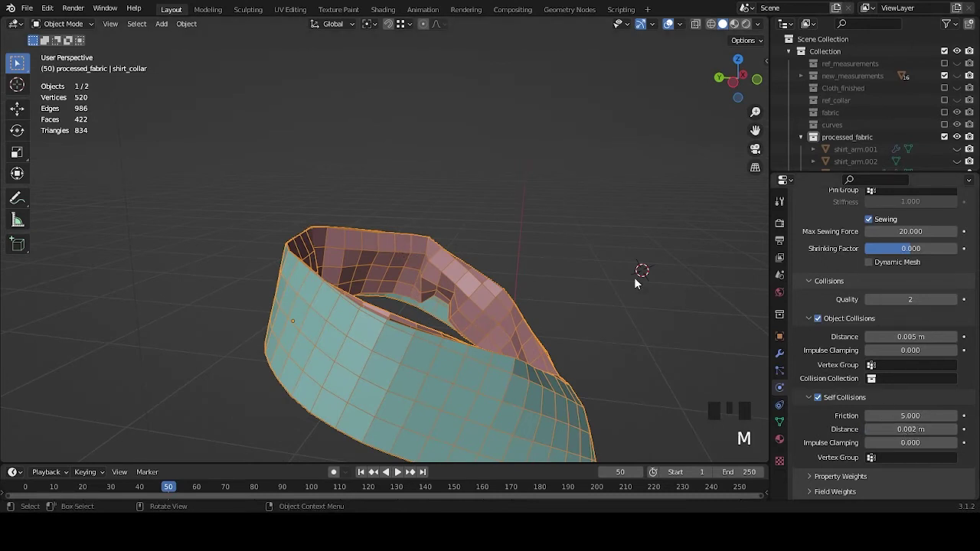
left_click_drag(131, 487, 588, 309)
scroll("down", 3)
left_click_drag(621, 309, 510, 318)
key("space")
left_click_drag(512, 318, 427, 316)
key("space")
key("Left")
key("Left")
left_click_drag(442, 314, 495, 319)
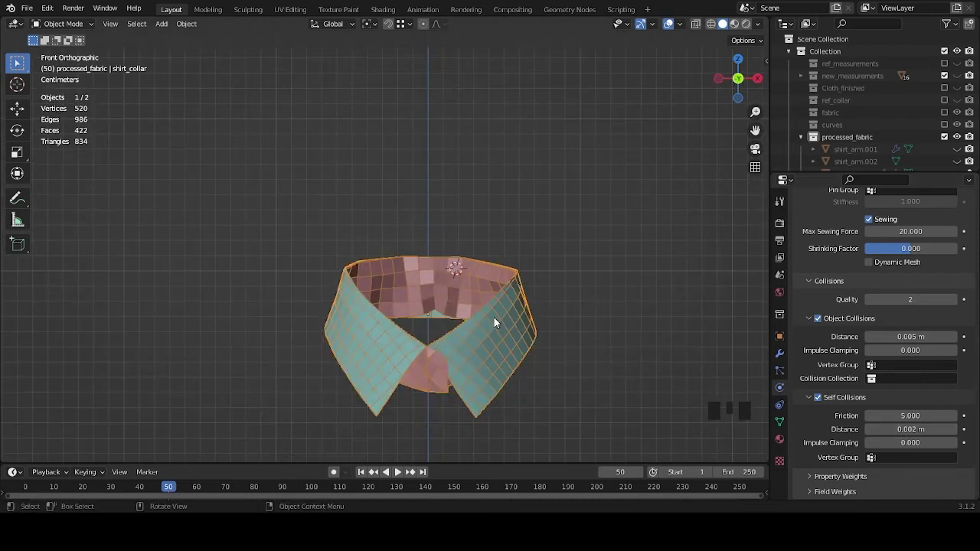
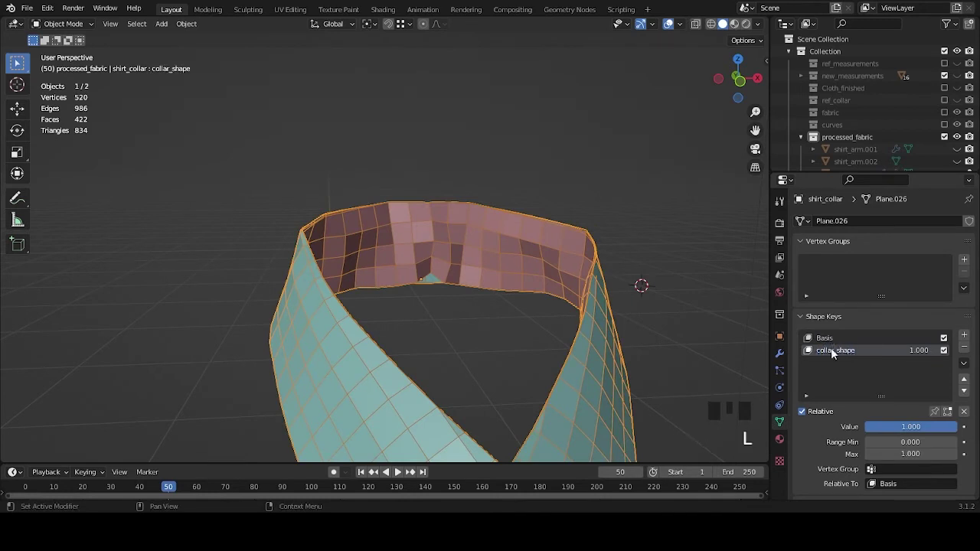
Step: Select all collar vertices in Edit Mode and add a new vertex group
scroll("down", 3)
left_click_drag(560, 304, 616, 390)
scroll("down", 3)
scroll("up", 3)
key("Tab")
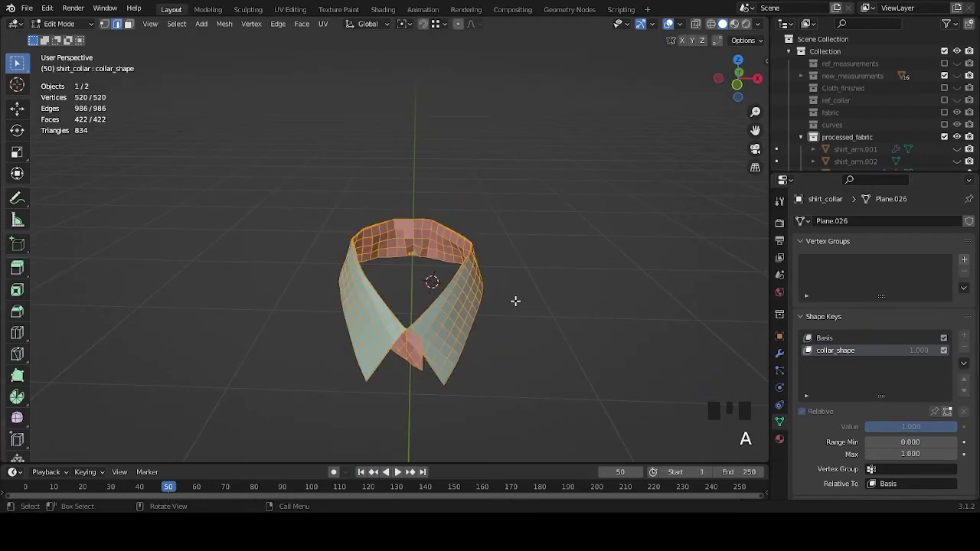
left_click_drag(128, 26, 487, 295)
key("a")
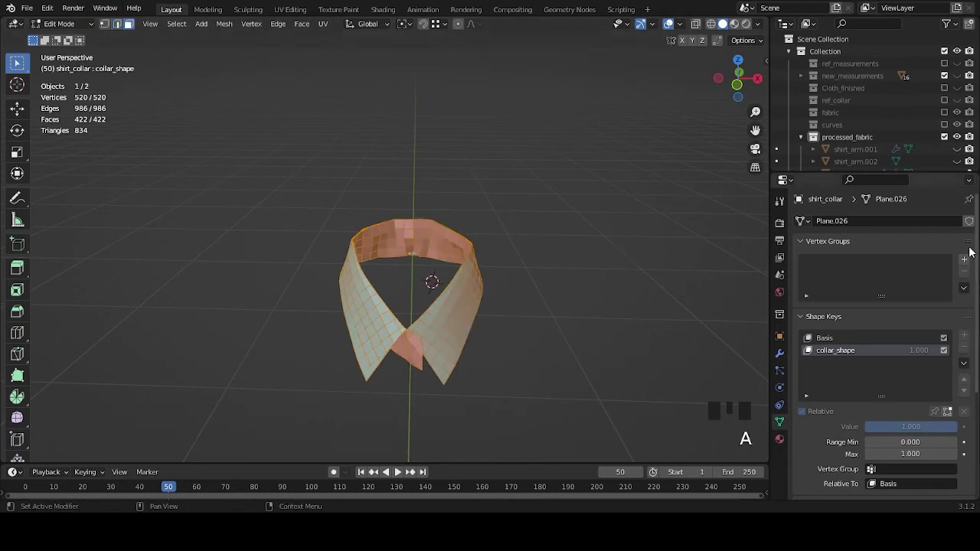
left_click_drag(974, 259, 836, 269)
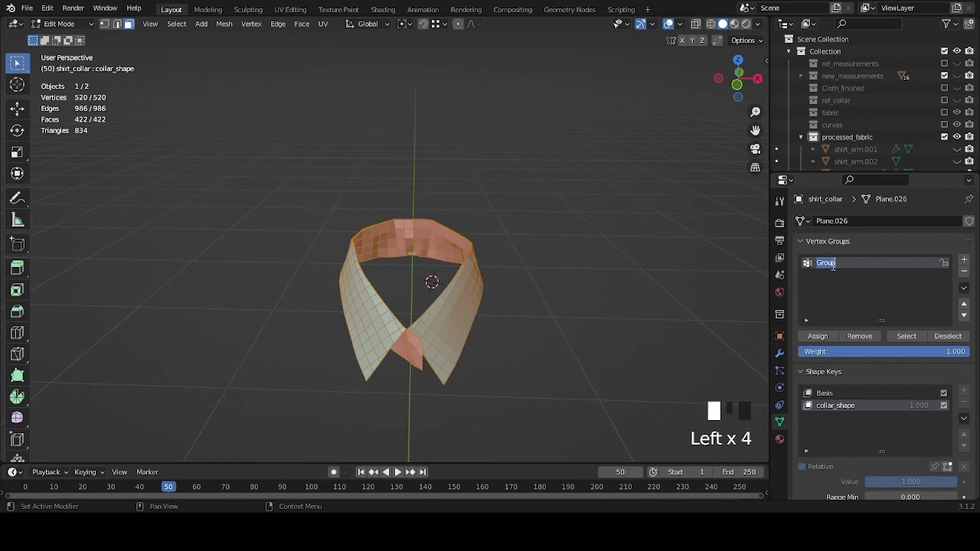
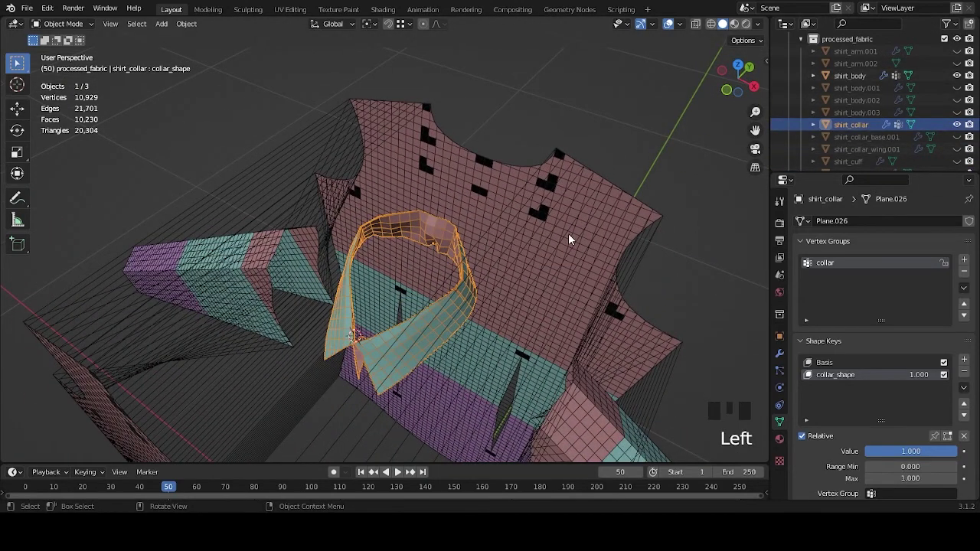
Step: Duplicate the collar as hidden backup shirt_collar.001 and select the shirt body
key("shift+d")
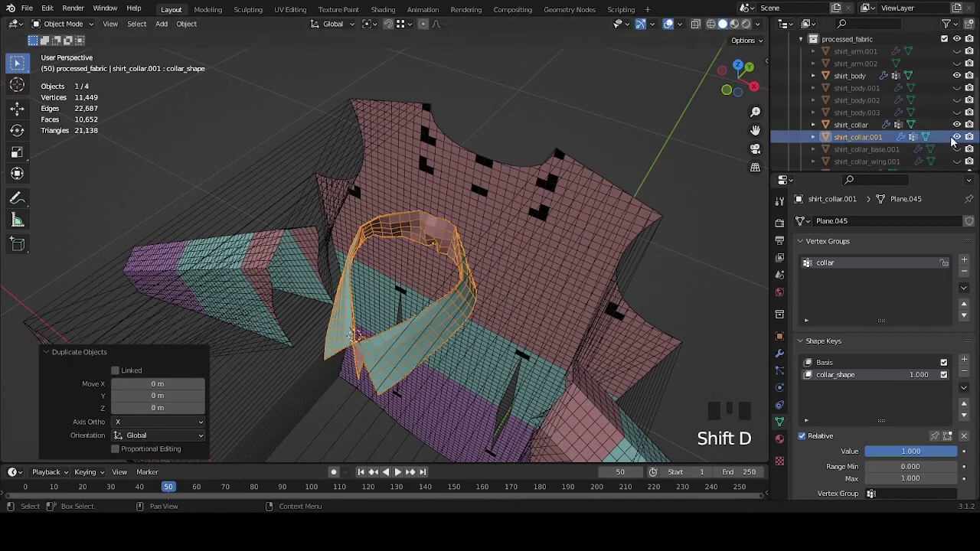
left_click(958, 140)
left_click(866, 124)
Step: Orbit to view the collar inside the neckline and reselect the shirt body from the front
scroll("down", 3)
left_click_drag(459, 308, 471, 280)
scroll("up", 3)
middle_click(444, 229)
scroll("up", 3)
left_click_drag(436, 266, 494, 238)
left_click(494, 238)
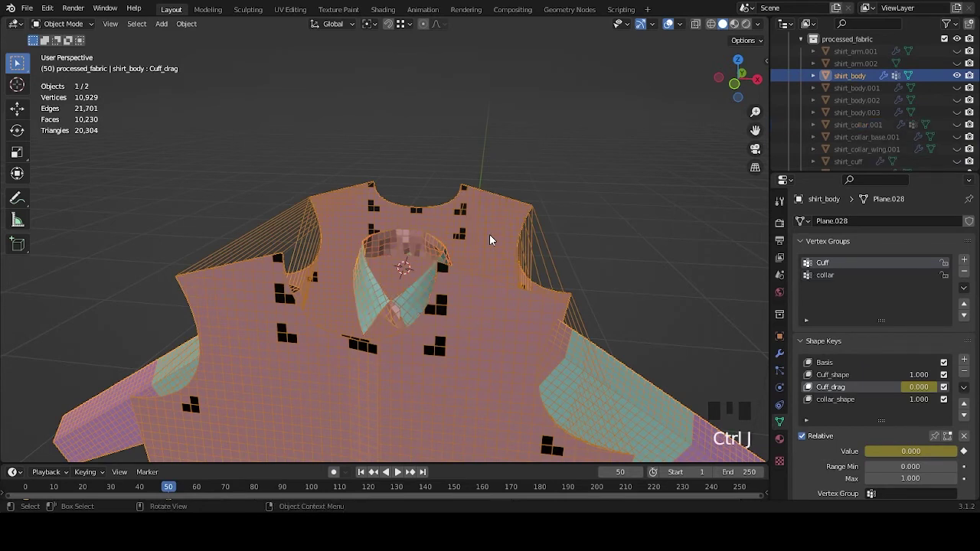
Step: Orbit and zoom in on the collar front of shirt_body to inspect the neckline
left_click_drag(507, 252, 519, 261)
scroll("up", 3)
left_click_drag(516, 276, 511, 262)
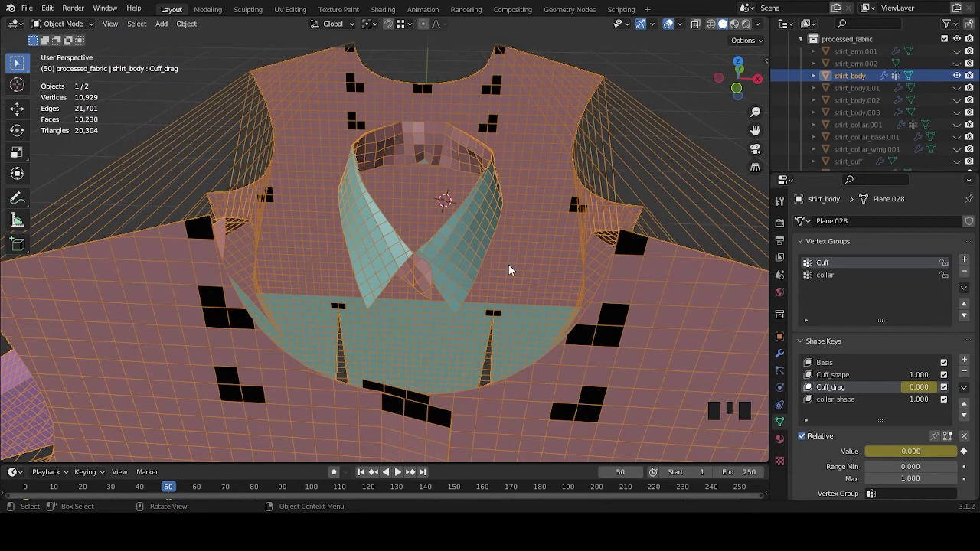
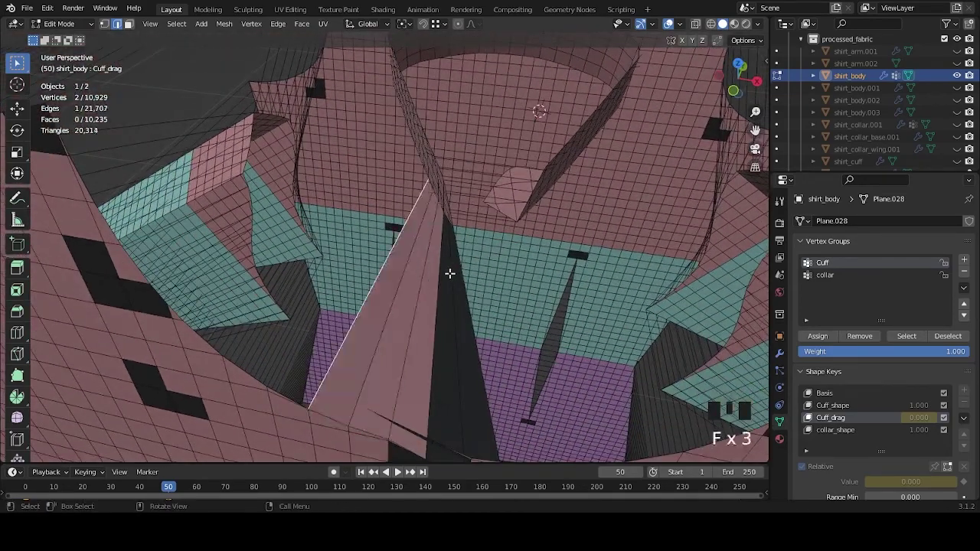
Step: Join selected vertices across the front gap with new geometry and pick further gap vertices
left_click_drag(459, 267, 510, 284)
scroll("down", 3)
key("g")
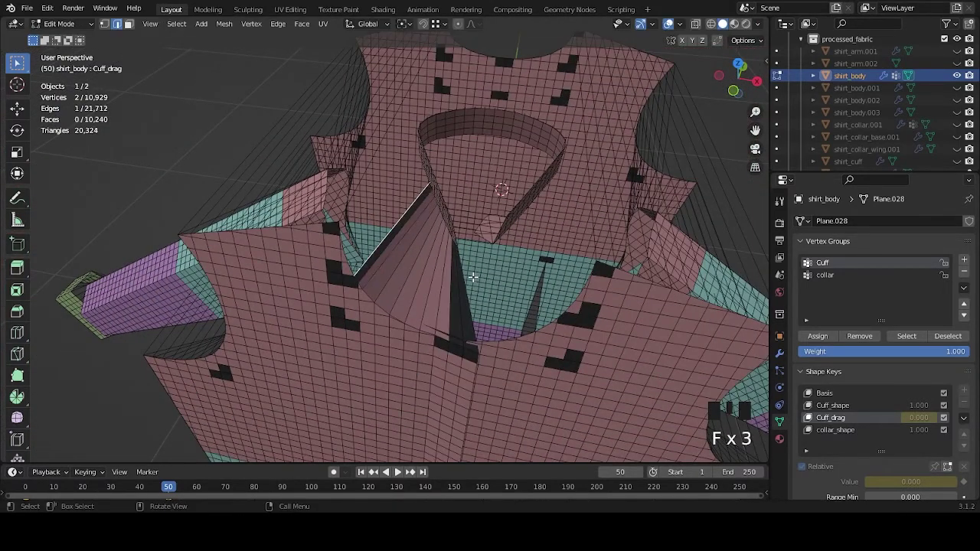
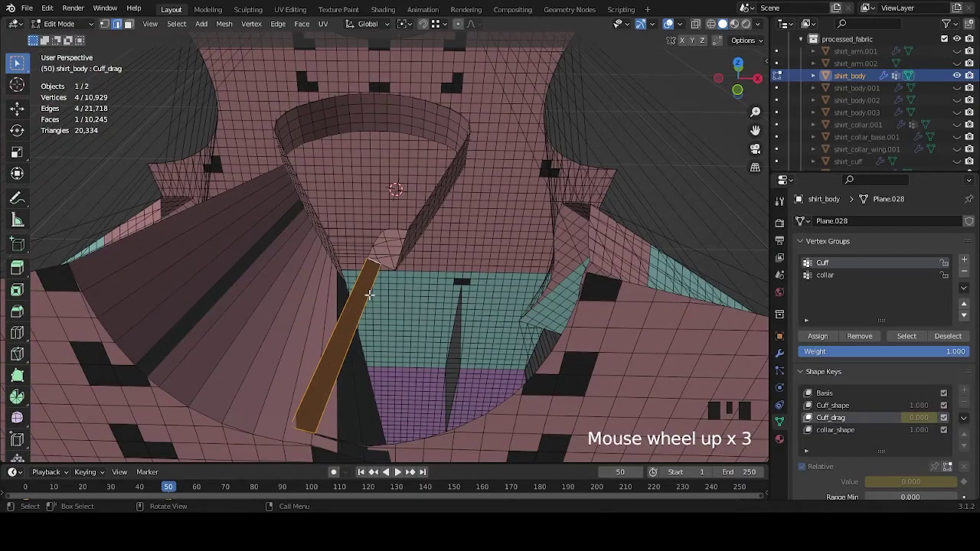
left_click(365, 292)
middle_click(406, 402)
scroll("up", 3)
middle_click(408, 298)
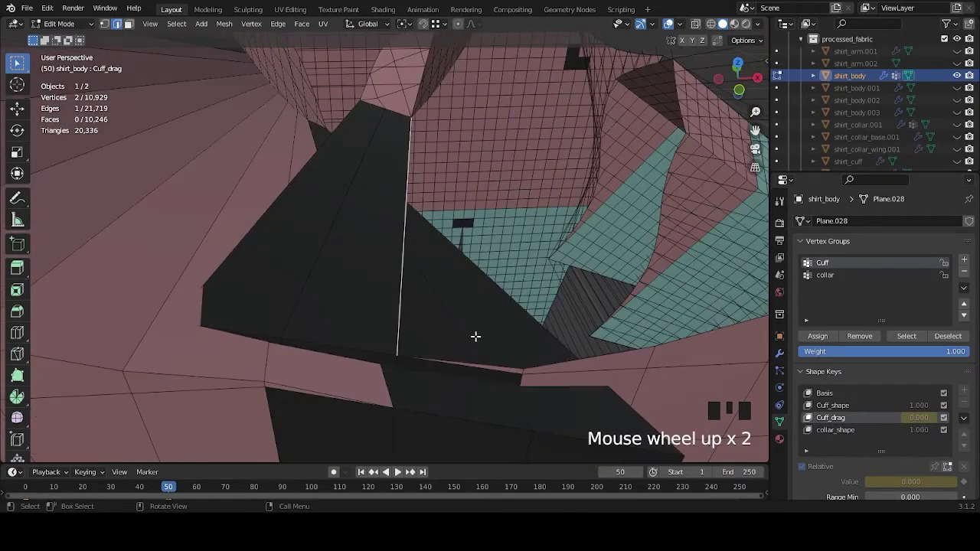
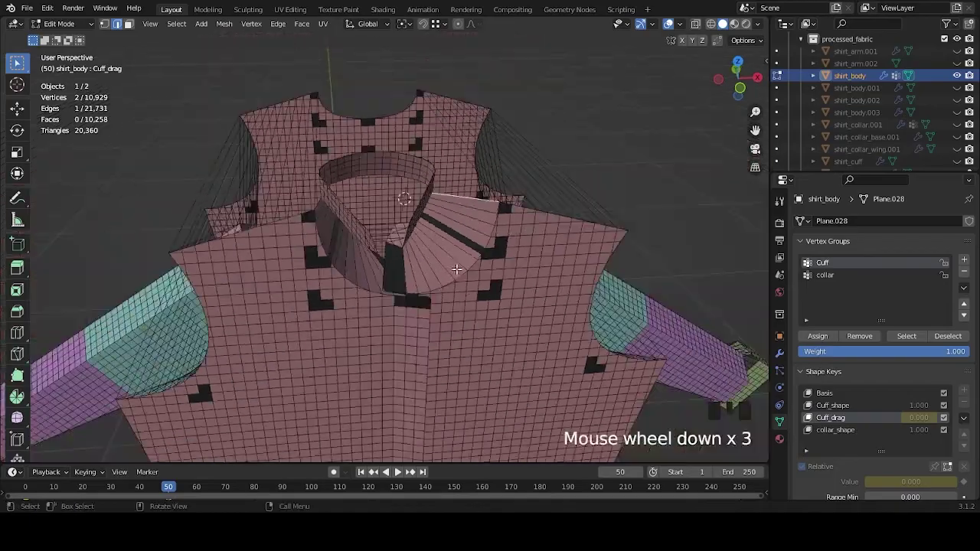
Step: Connect vertex pairs across the opening below the collar with F, forming sewing edges
left_click_drag(499, 274, 497, 280)
scroll("up", 3)
scroll("up", 3)
left_click(458, 277)
scroll("down", 3)
left_click_drag(514, 311, 406, 257)
scroll("up", 3)
left_click(407, 259)
key("f")
key("f")
key("f")
left_click_drag(451, 279, 359, 272)
left_click(359, 271)
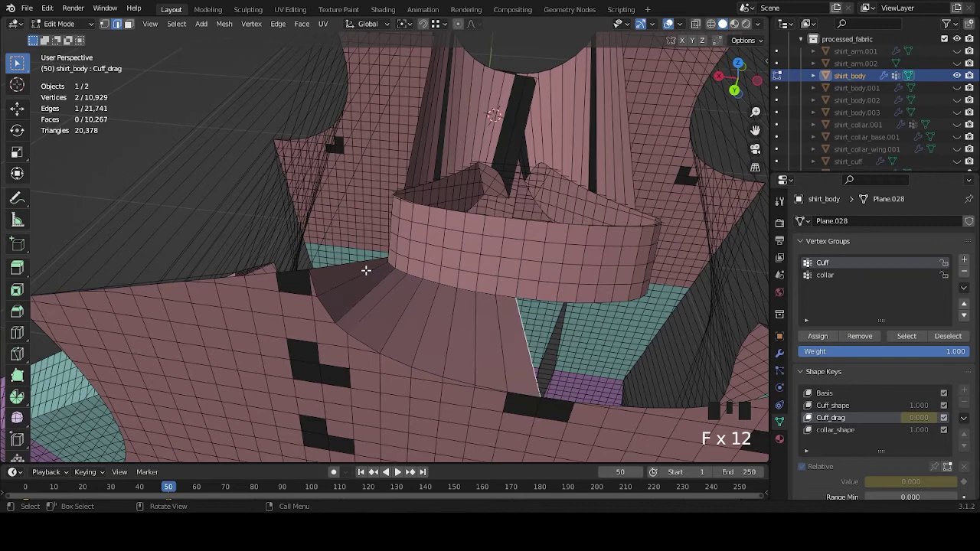
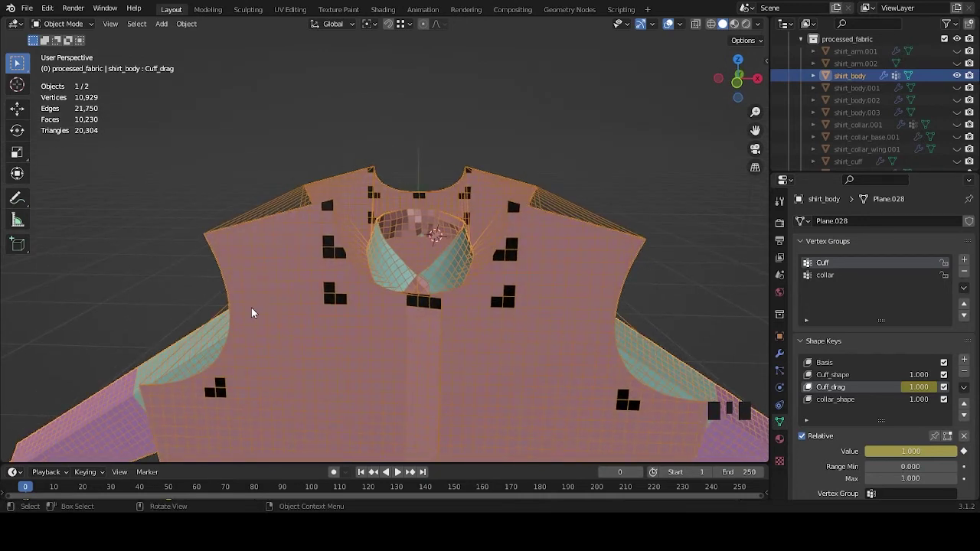
Step: Review shirt_body's Cloth physics settings with the whole shirt in view
left_click_drag(482, 287, 513, 275)
scroll("down", 3)
left_click_drag(582, 316, 760, 385)
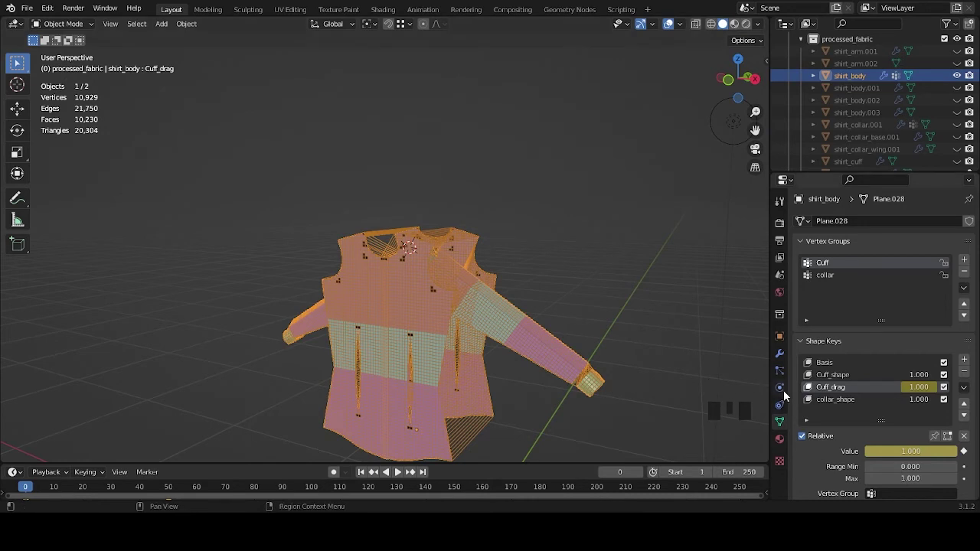
left_click(788, 403)
left_click(785, 390)
scroll("down", 3)
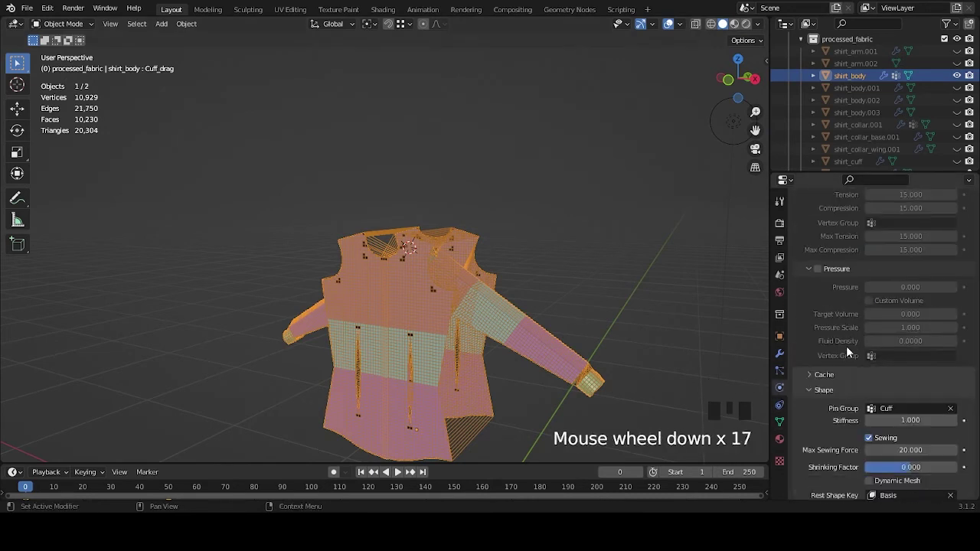
scroll("down", 3)
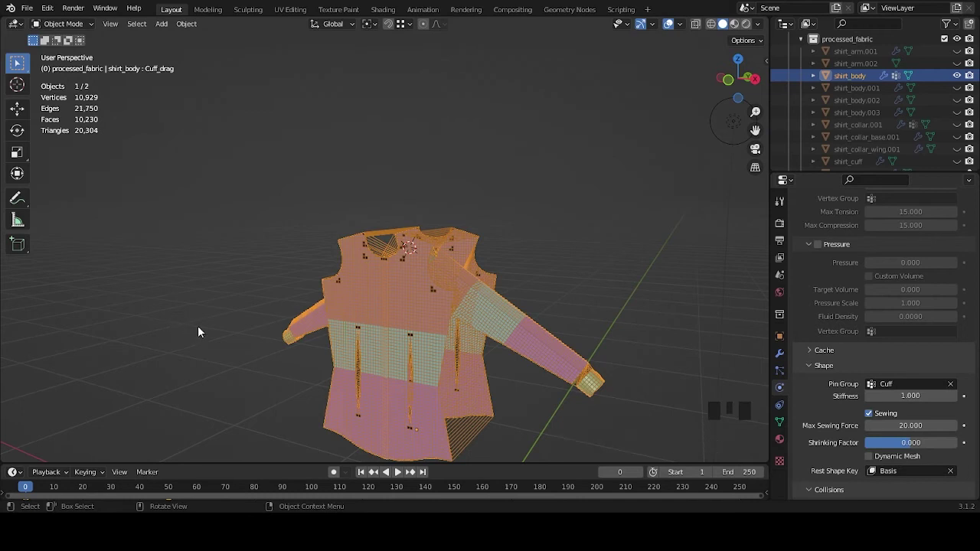
Step: Add a third vertex group named Pin beside Cuff and collar in Object Data
left_click_drag(463, 315, 530, 334)
scroll("up", 3)
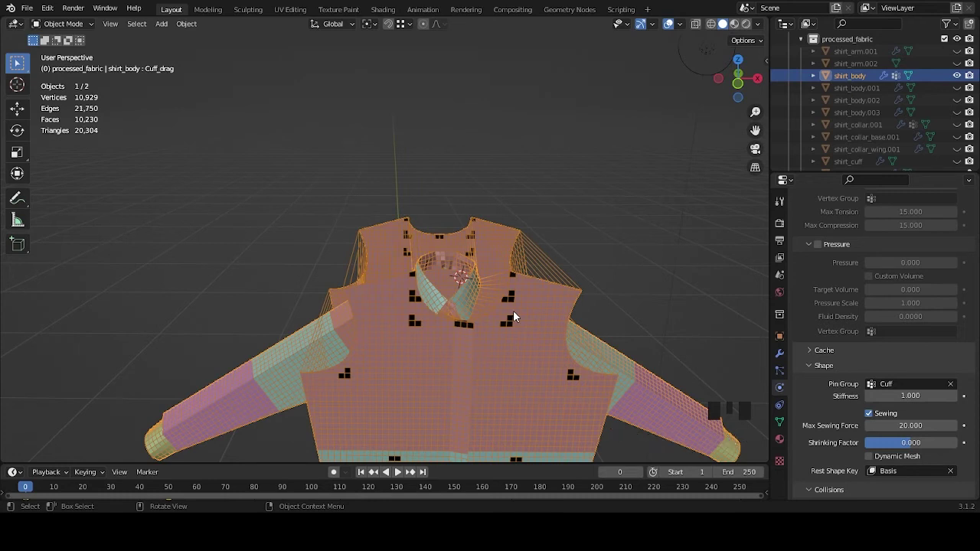
left_click_drag(521, 311, 856, 385)
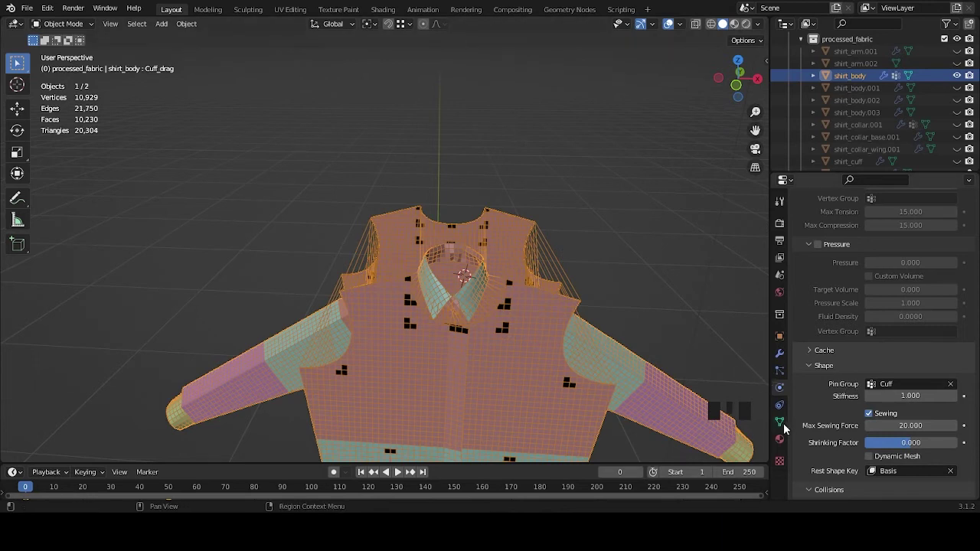
left_click(785, 429)
scroll("up", 3)
left_click_drag(968, 261, 837, 292)
left_click_drag(837, 291, 804, 282)
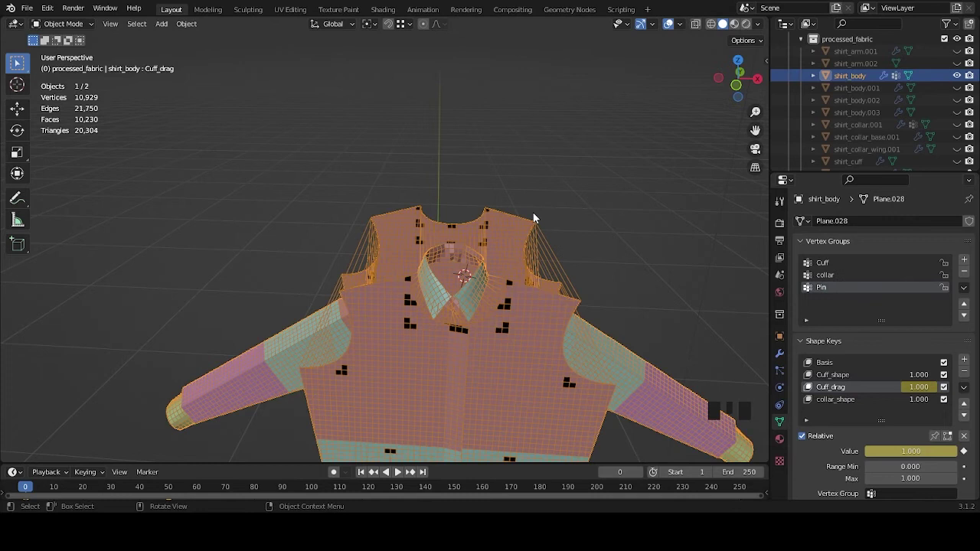
Step: Select the faces to pin on the shirt mesh in Edit Mode, then return to Object Mode
key("Tab")
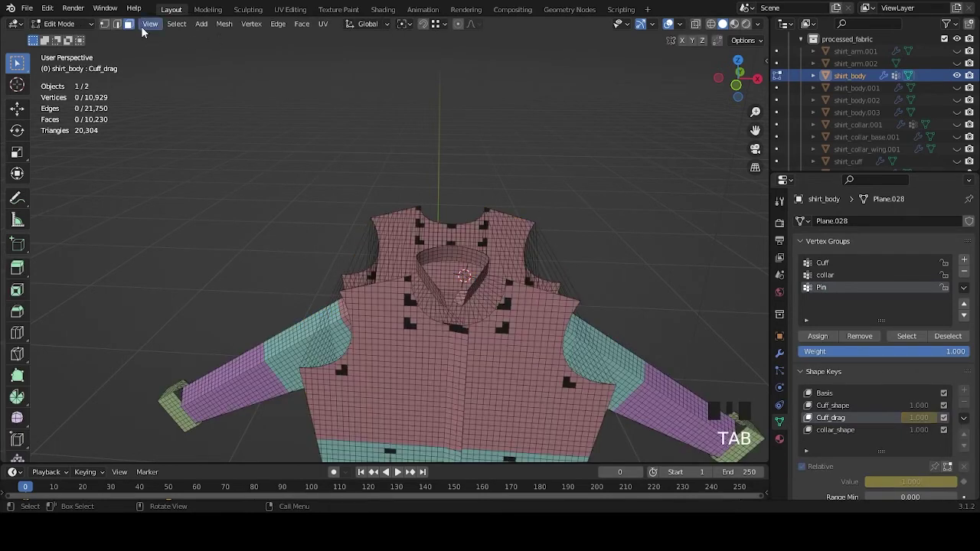
left_click(137, 28)
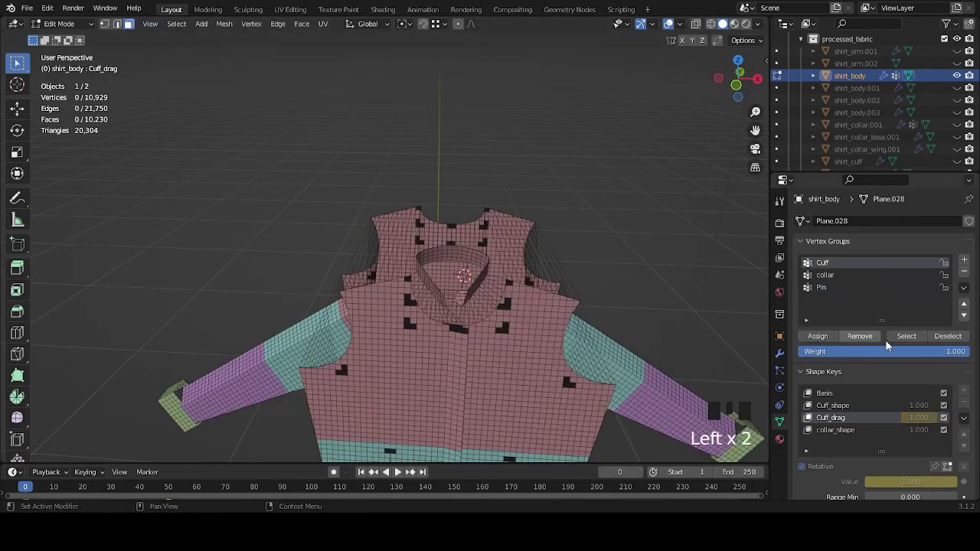
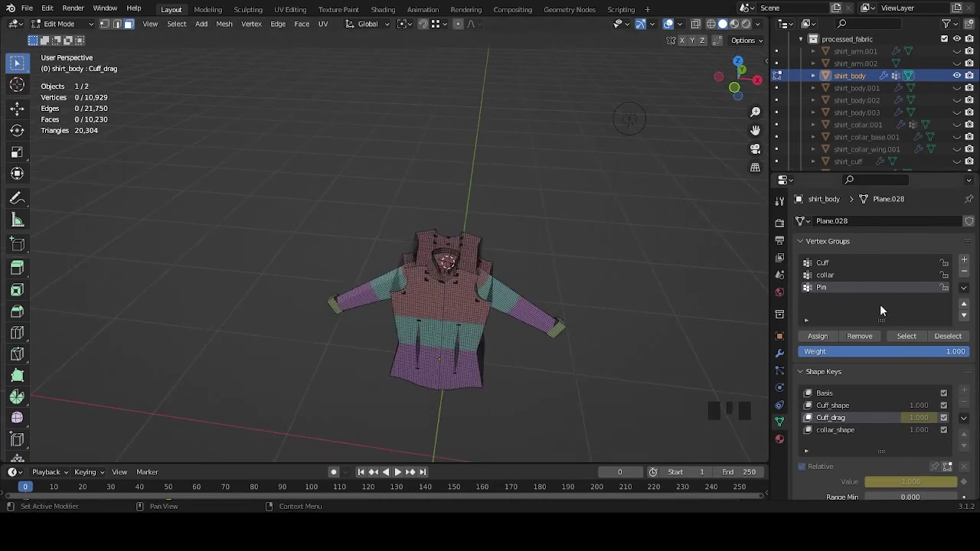
left_click(904, 342)
left_click_drag(566, 282, 633, 374)
key("Tab")
Step: Set the cloth Shape Pin Group to the Pin vertex group with stiffness 1 and sewing enabled
left_click(786, 378)
left_click(784, 392)
scroll("down", 3)
scroll("up", 3)
left_click_drag(900, 311, 544, 299)
scroll("up", 3)
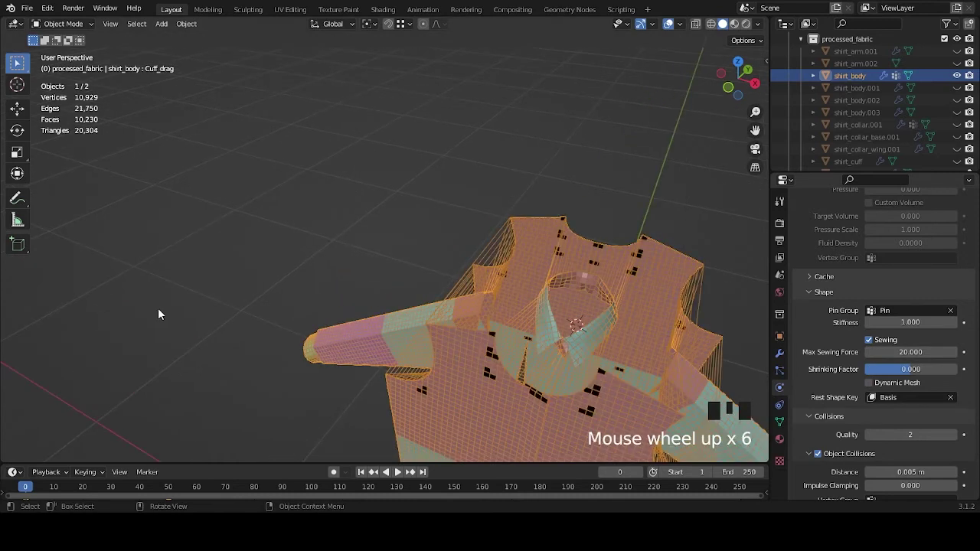
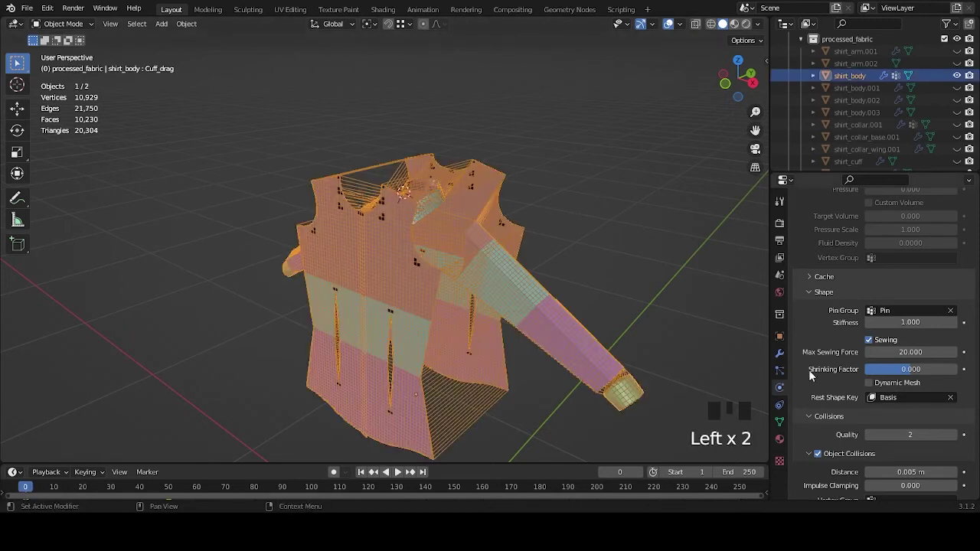
Step: Show shirt_body's modifier stack with the Cloth and Subdivision modifiers
left_click(786, 357)
left_click(916, 248)
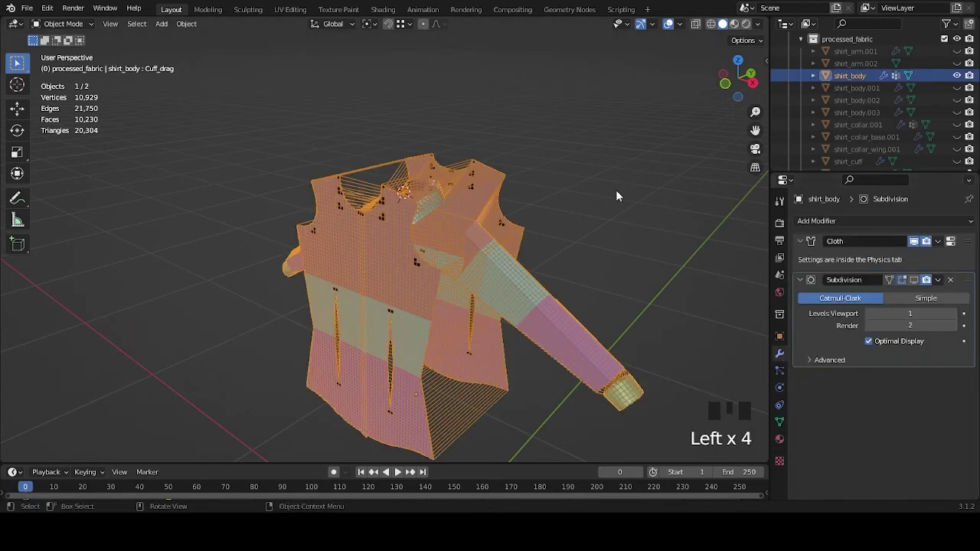
Step: Deselect everything and play the cloth simulation so the panels sew into a fitted shirt
left_click(621, 191)
key("space")
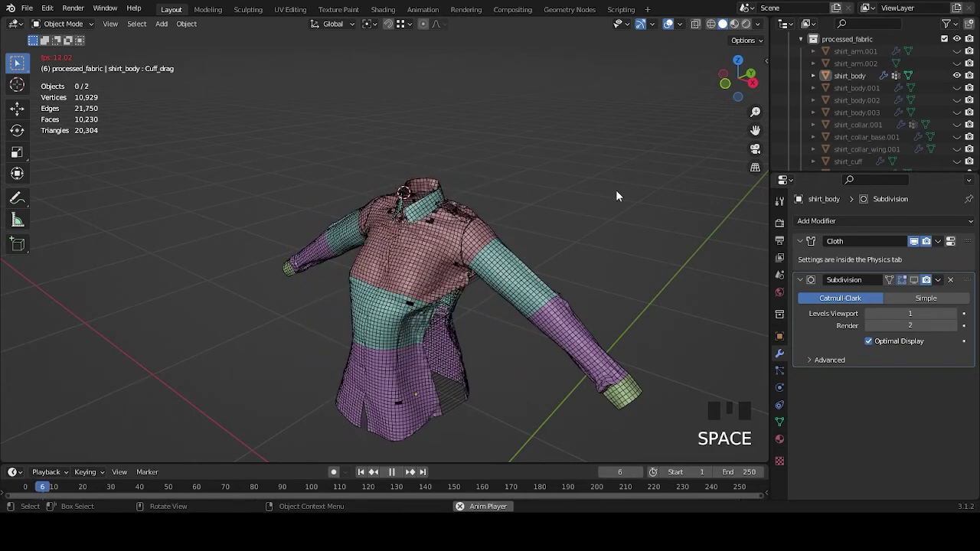
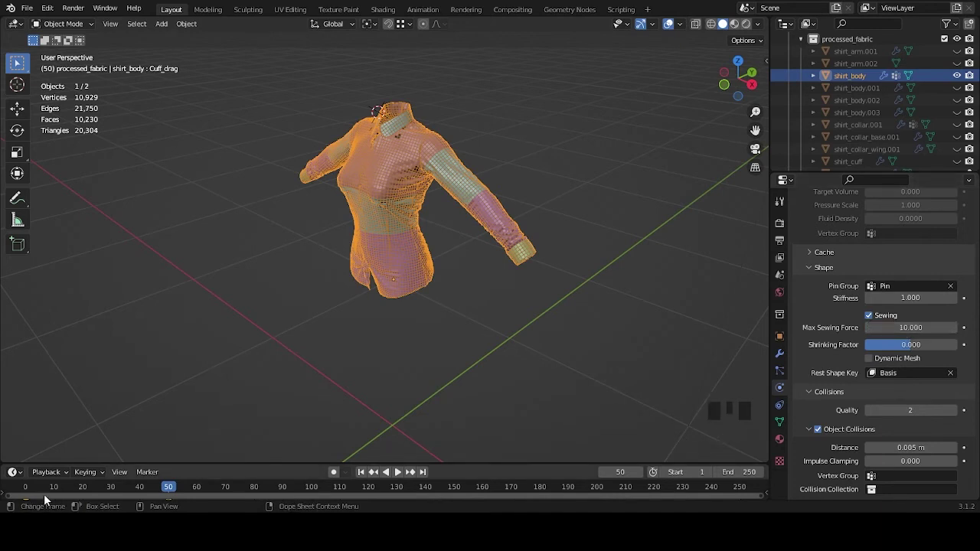
Step: Play the cloth simulation on to frame 50 while orbiting around the draped shirt
left_click_drag(45, 487, 487, 321)
left_click_drag(487, 320, 475, 332)
scroll("up", 3)
key("space")
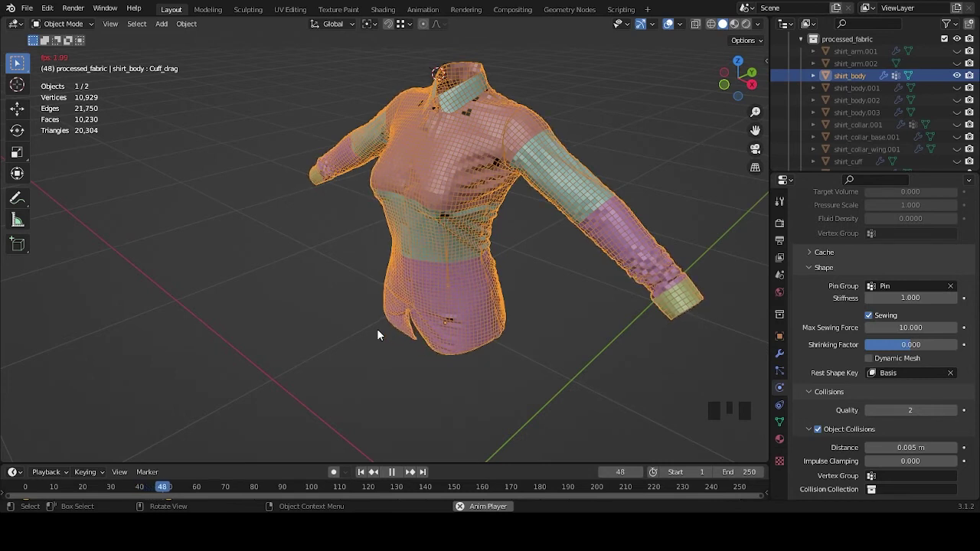
key("space")
Step: Inspect the sewn shirt's hem closely from the front and select shirt_body
left_click_drag(405, 323, 455, 275)
scroll("up", 3)
left_click_drag(526, 306, 458, 249)
left_click_drag(509, 268, 515, 289)
left_click_drag(489, 269, 497, 258)
scroll("down", 3)
scroll("up", 3)
scroll("down", 3)
scroll("up", 3)
scroll("down", 3)
left_click_drag(505, 228, 565, 348)
left_click(565, 348)
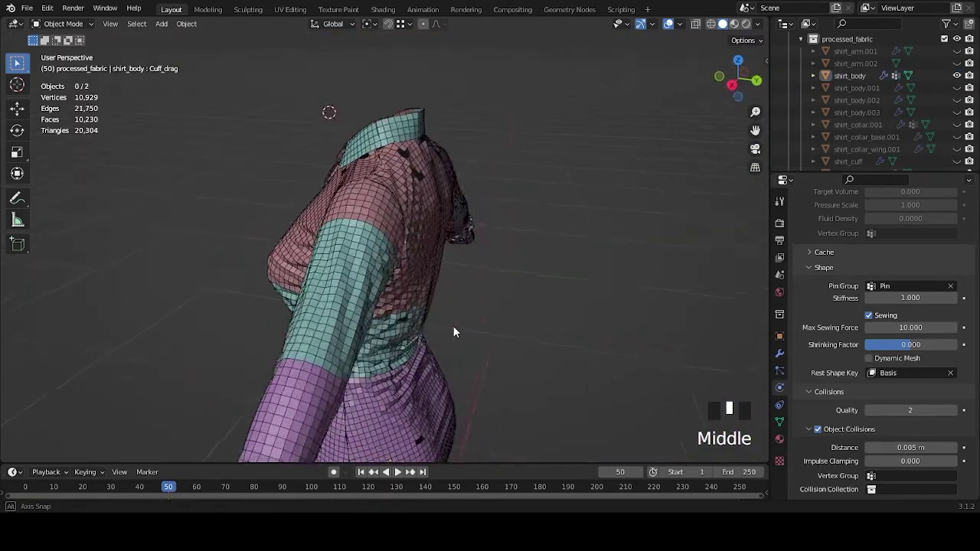
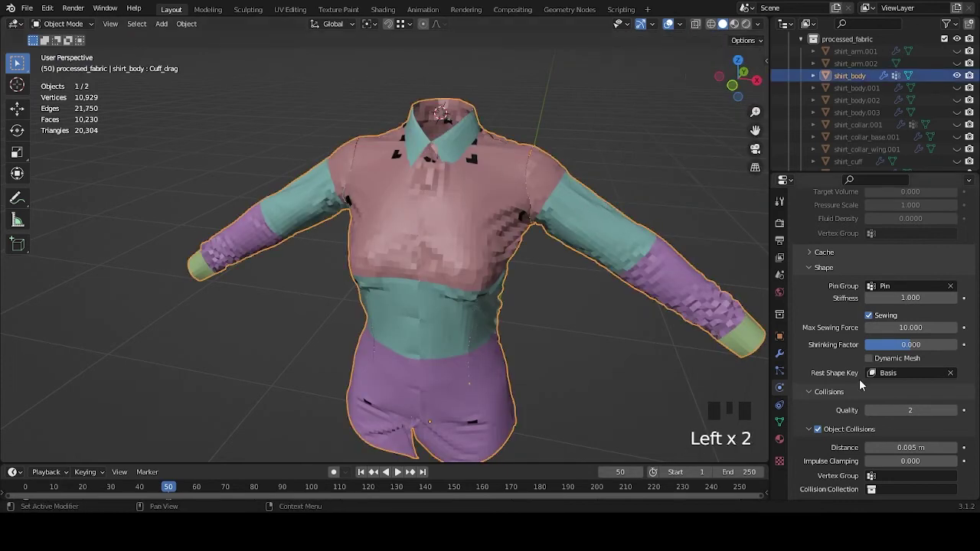
Step: Show shirt_body's modifier settings for the Catmull-Clark Subdivision smoothing
left_click(784, 360)
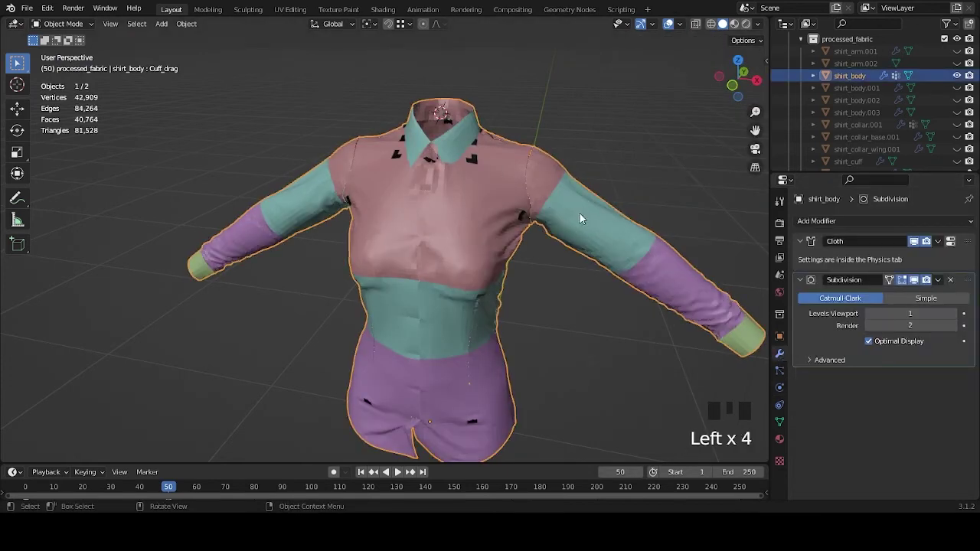
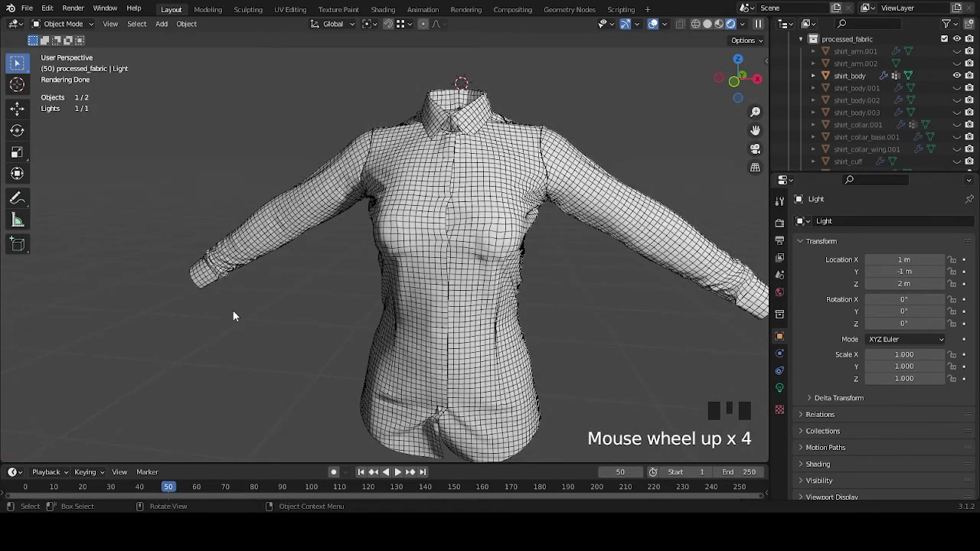
Step: Reselect shirt_body in Solid shading and hide the Subdivision modifier from the viewport
left_click(707, 27)
left_click(539, 203)
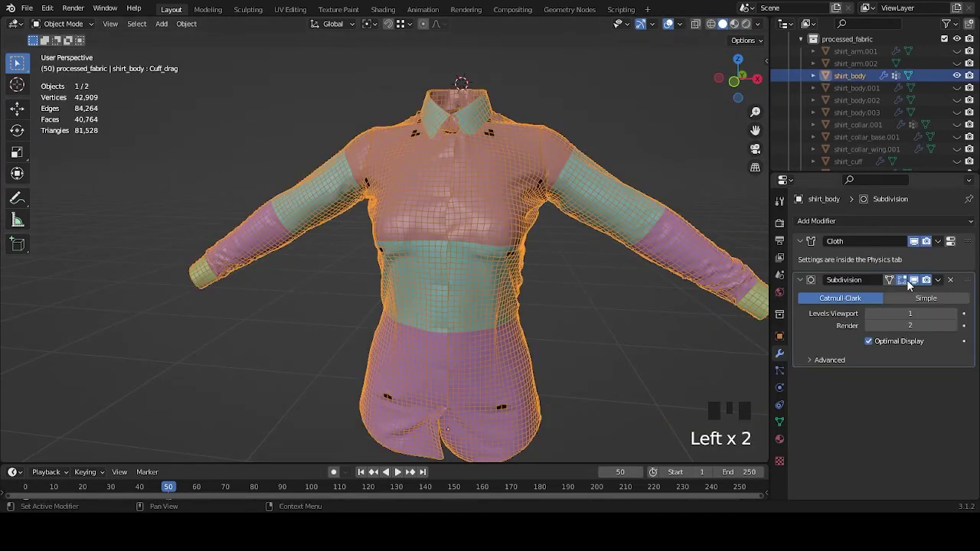
left_click(917, 284)
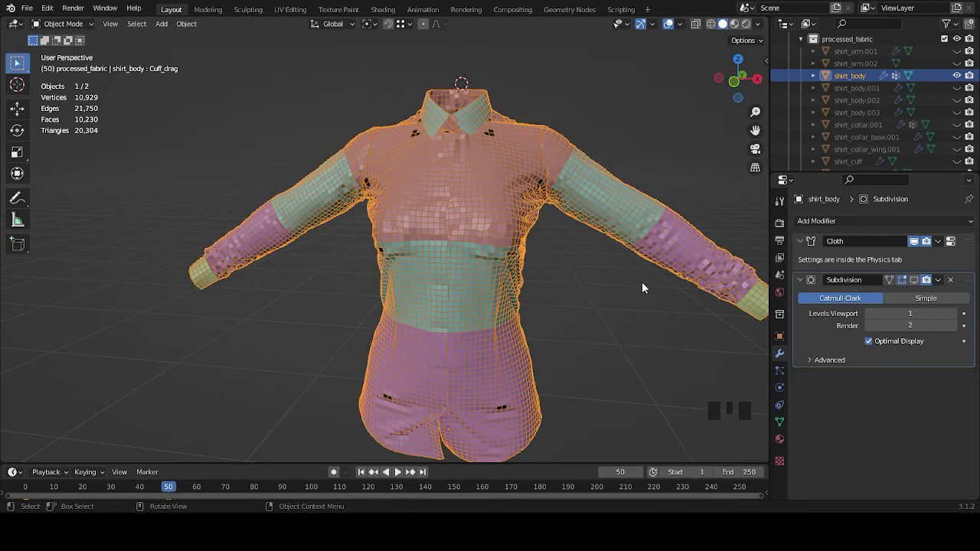
left_click_drag(529, 178, 444, 301)
scroll("up", 3)
left_click_drag(487, 281, 508, 280)
scroll("up", 3)
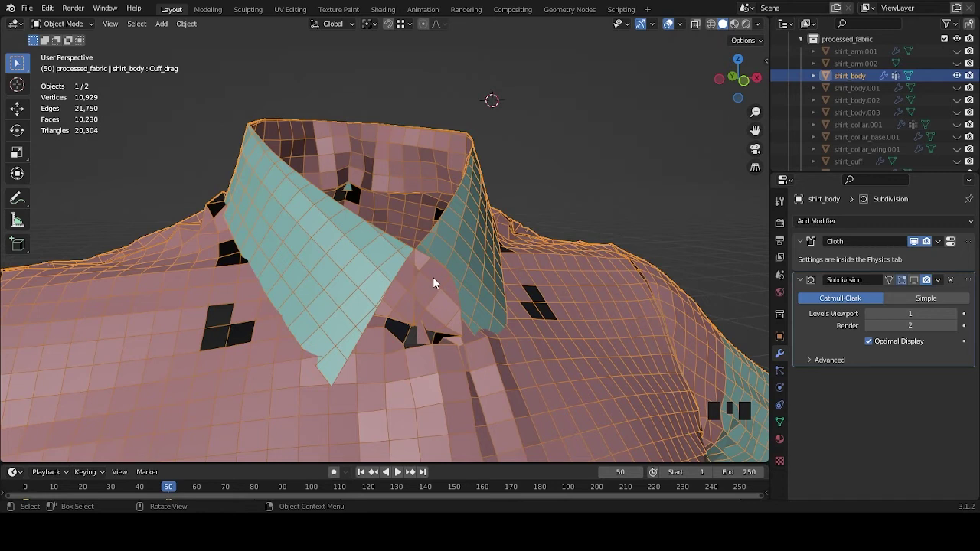
scroll("down", 3)
left_click_drag(551, 247, 501, 248)
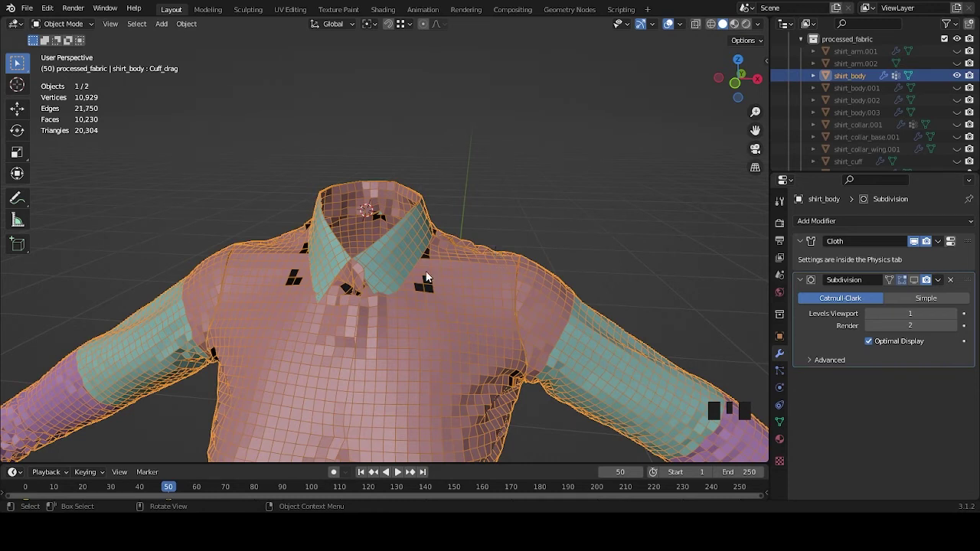
left_click_drag(427, 272, 458, 262)
scroll("up", 3)
left_click_drag(425, 293, 429, 262)
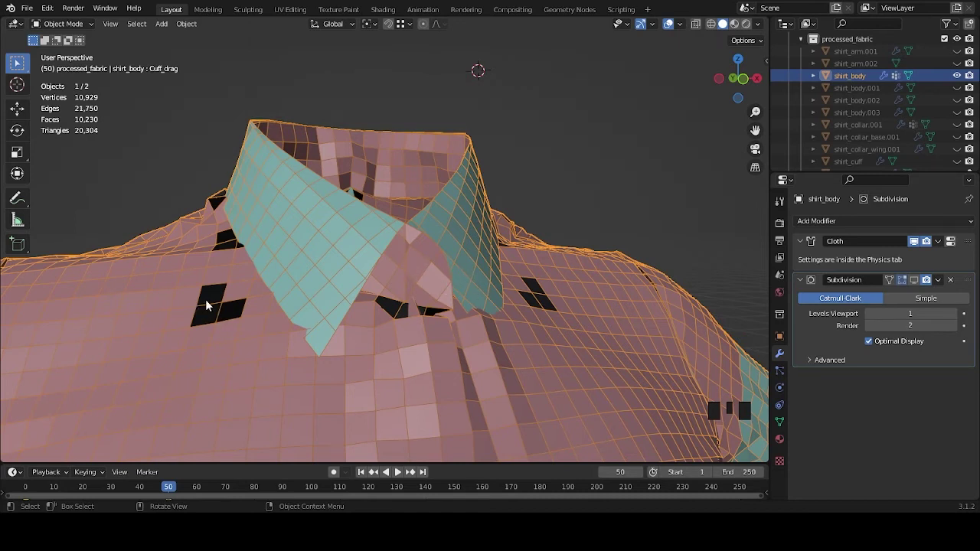
left_click_drag(591, 293, 491, 324)
scroll("down", 3)
left_click_drag(527, 330, 947, 244)
left_click_drag(947, 244, 916, 243)
Step: Save the cloth result as a shape key, mute earlier shape keys and activate the new Cloth key
left_click(778, 413)
left_click(784, 426)
left_click(947, 383)
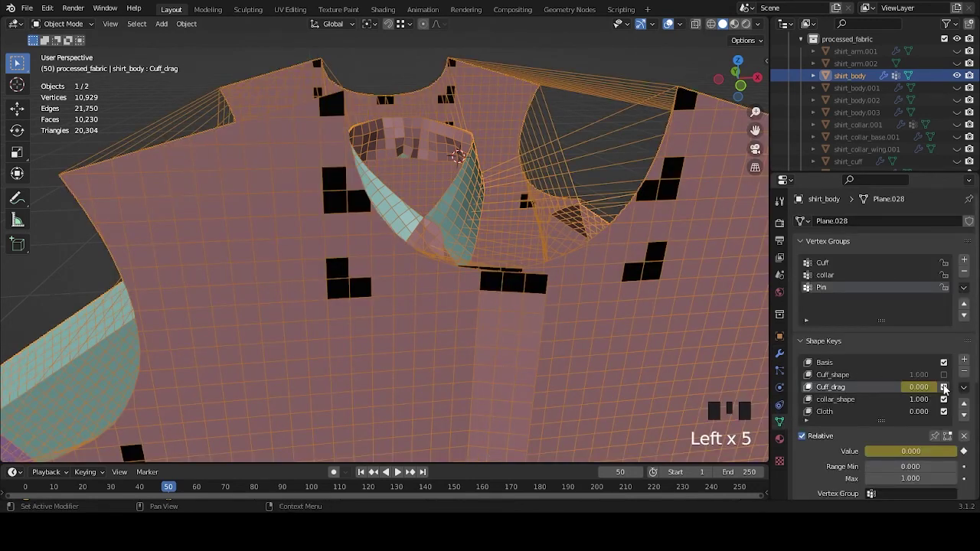
left_click(946, 389)
left_click(950, 400)
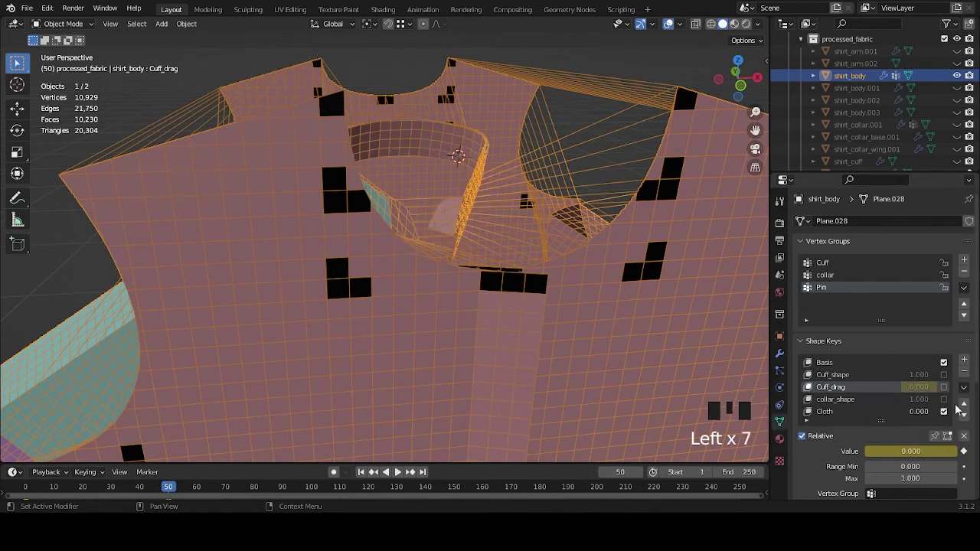
left_click(844, 415)
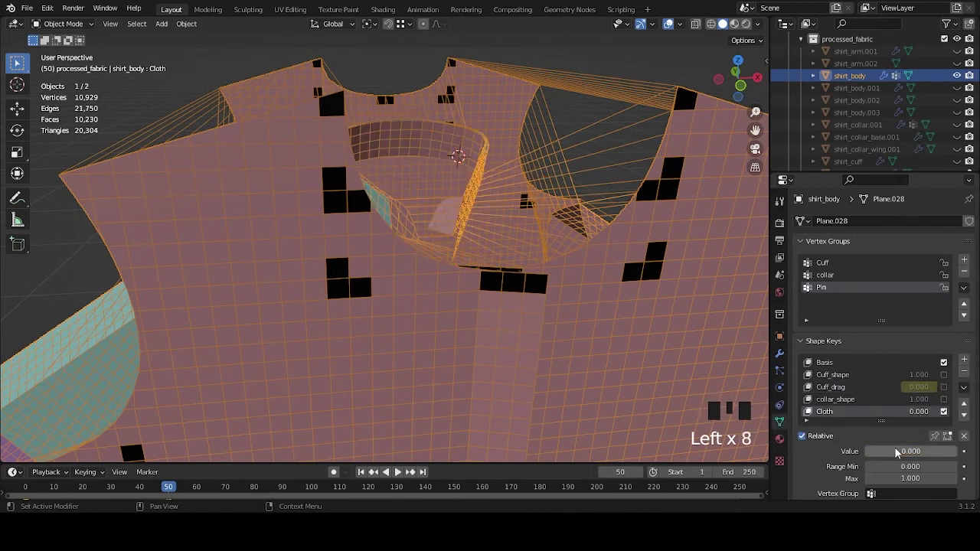
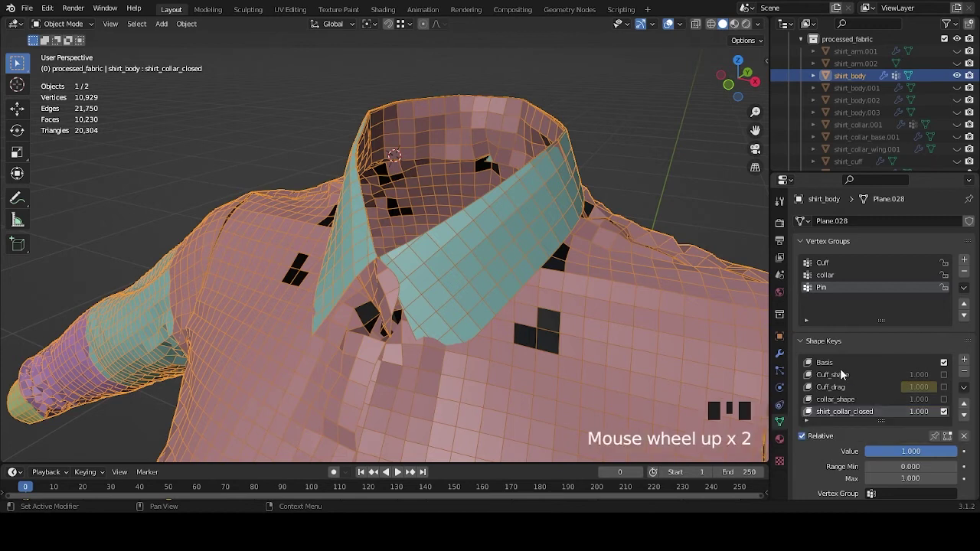
Step: Activate the shirt_collar_closed shape key on shirt_body for editing the collar front
left_click(841, 366)
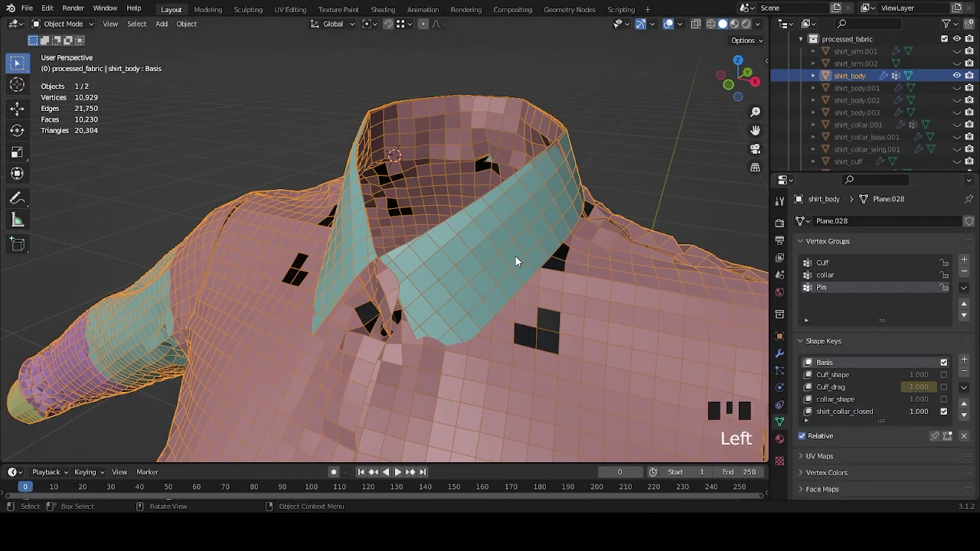
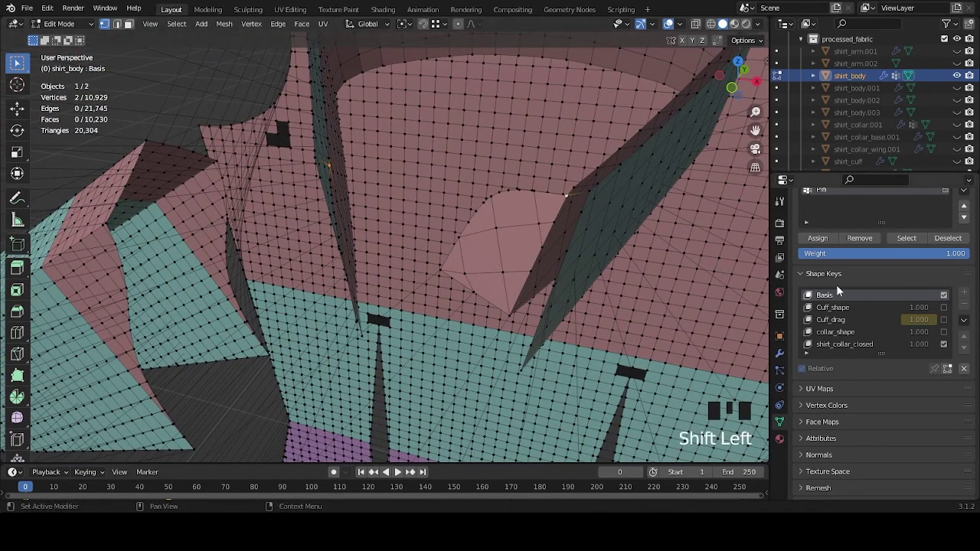
left_click(875, 347)
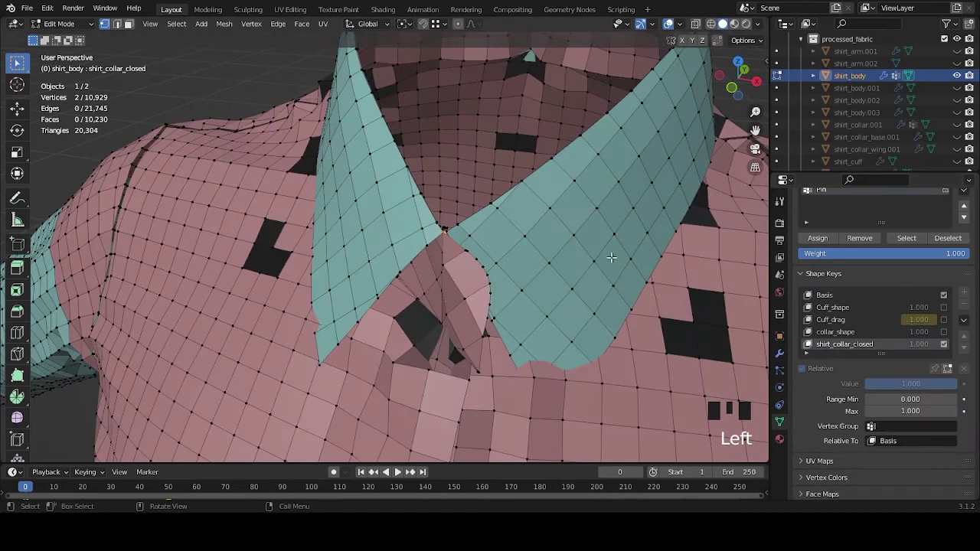
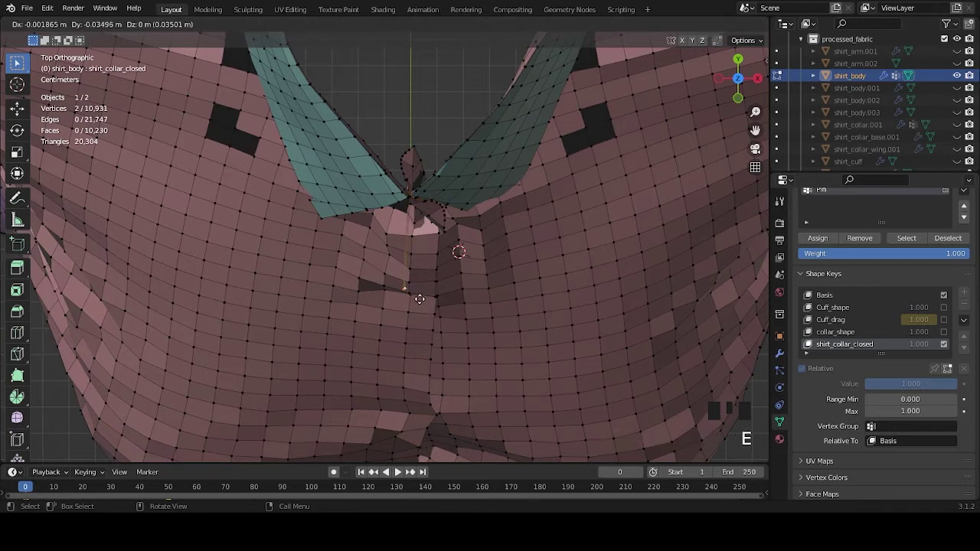
Step: Scale the two extruded collar-front vertices apart along X by about 1.35 and check them from the side
scroll("down", 3)
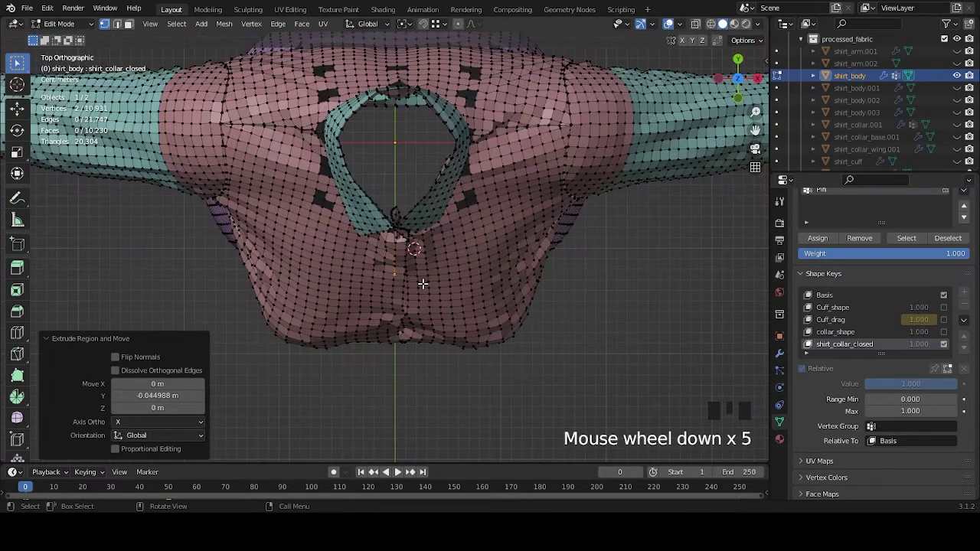
key("s")
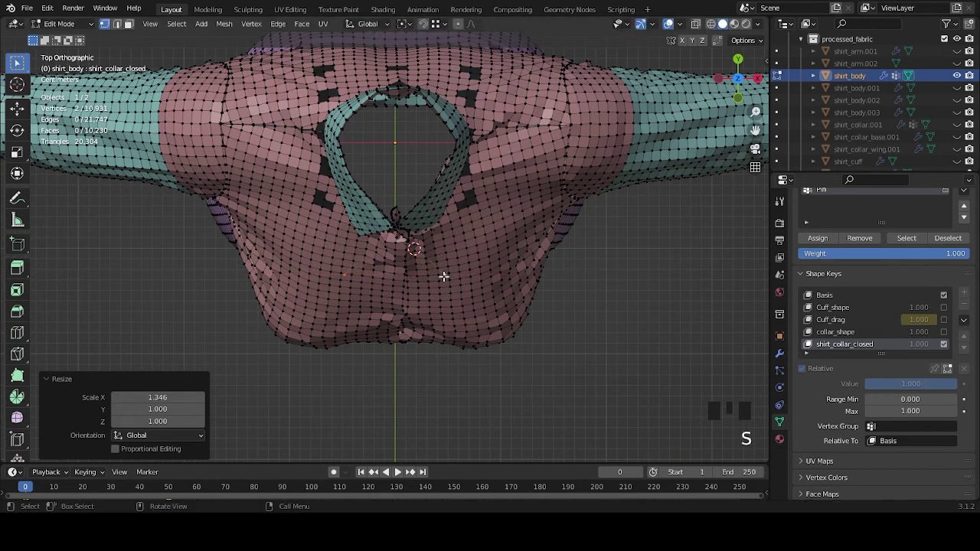
middle_click(445, 280)
scroll("up", 3)
left_click_drag(457, 243, 898, 204)
scroll("up", 3)
left_click_drag(551, 268, 416, 281)
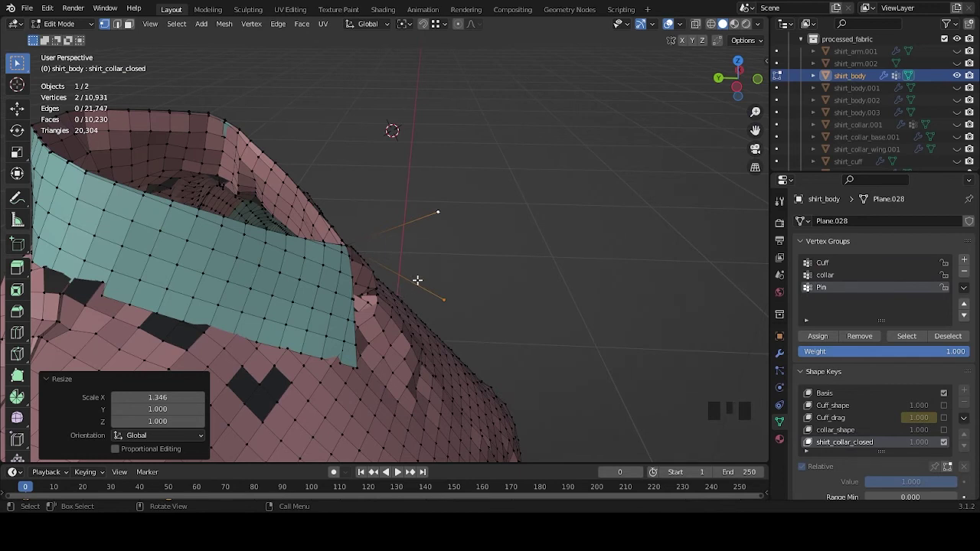
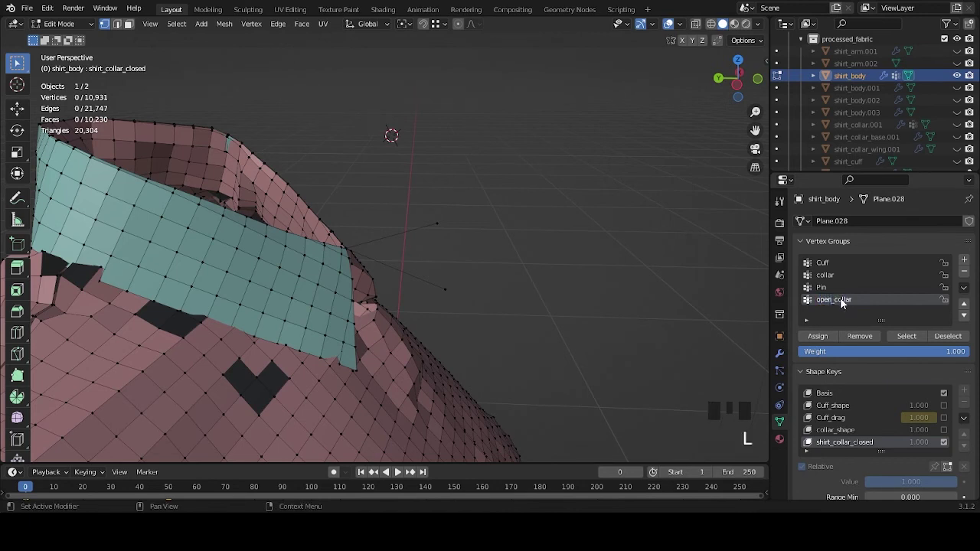
Step: Return shirt_body to object mode and bring up its cloth physics settings
scroll("down", 3)
middle_click(493, 360)
key("Tab")
left_click_drag(630, 345, 783, 394)
left_click(783, 393)
scroll("down", 3)
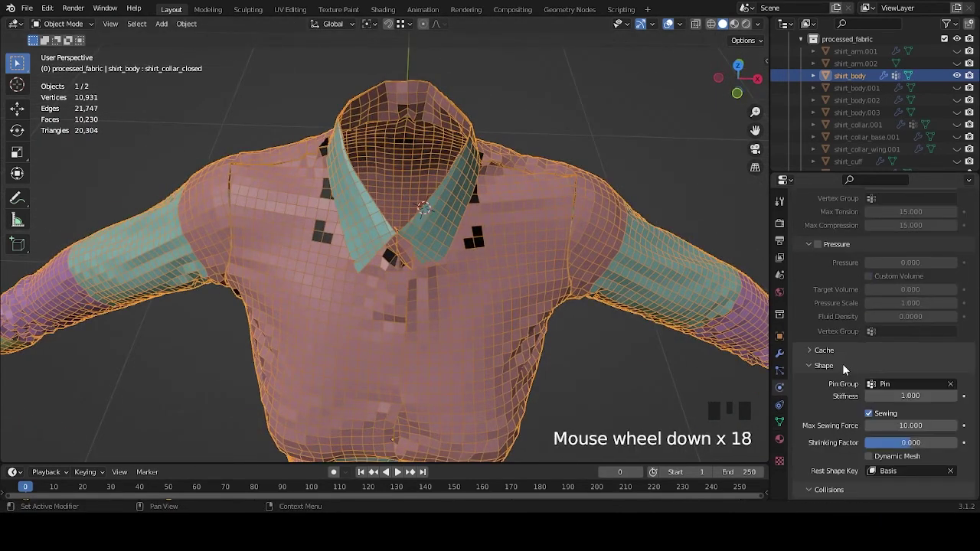
scroll("down", 3)
left_click_drag(908, 307, 529, 316)
scroll("down", 3)
left_click_drag(468, 306, 784, 354)
left_click(785, 353)
left_click(918, 242)
left_click_drag(533, 360, 548, 320)
key("space")
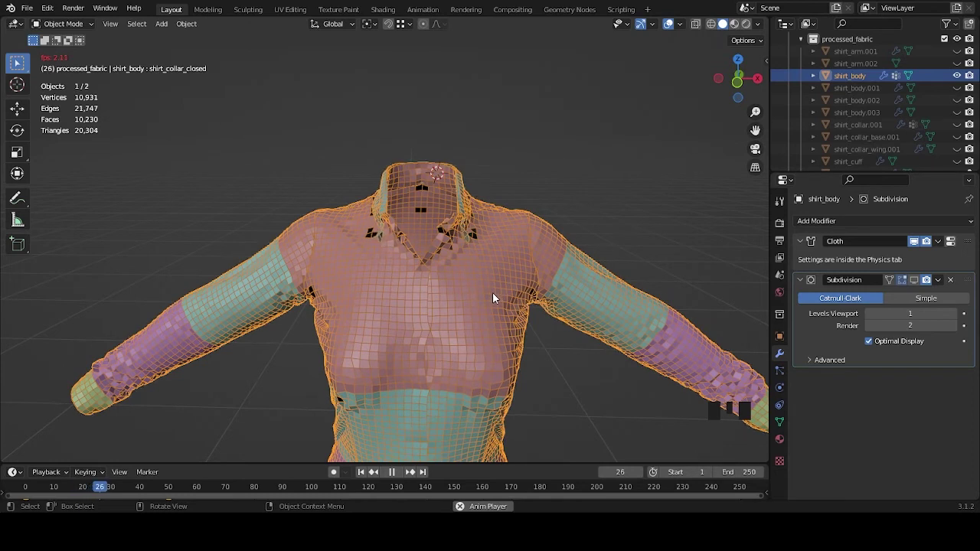
key("space")
left_click_drag(534, 311, 441, 316)
scroll("up", 3)
middle_click(435, 312)
key("space")
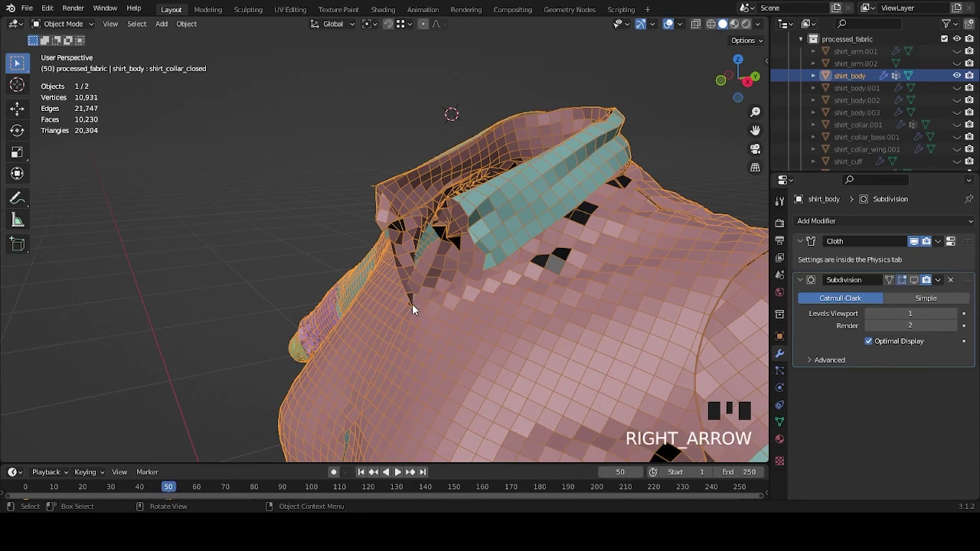
left_click_drag(503, 263, 585, 249)
scroll("up", 3)
left_click_drag(579, 251, 478, 257)
scroll("down", 3)
left_click_drag(505, 275, 594, 153)
left_click(593, 153)
left_click(541, 232)
left_click_drag(543, 237, 469, 299)
left_click(470, 298)
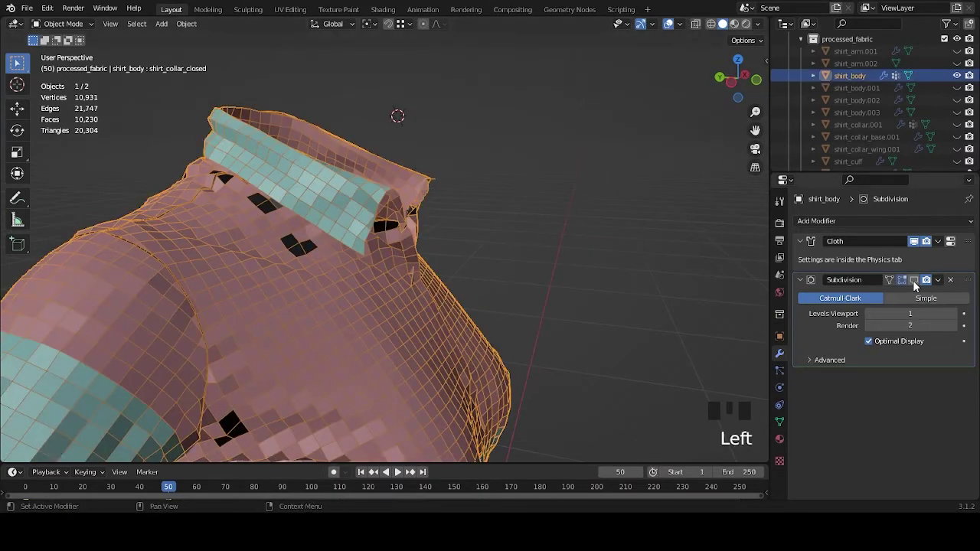
left_click(570, 197)
left_click(552, 226)
left_click_drag(505, 236, 398, 228)
scroll("down", 3)
left_click(585, 164)
left_click_drag(580, 167, 931, 122)
scroll("down", 3)
left_click(961, 158)
left_click_drag(487, 143, 545, 154)
scroll("up", 3)
left_click_drag(543, 189, 636, 225)
scroll("up", 3)
left_click_drag(628, 240, 533, 299)
scroll("up", 3)
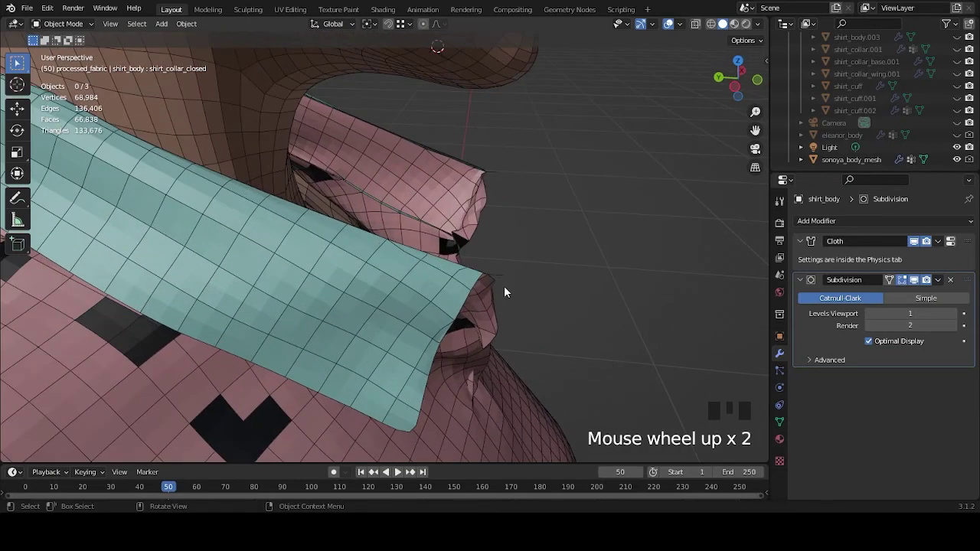
left_click_drag(509, 290, 514, 261)
scroll("down", 3)
left_click_drag(482, 264, 919, 285)
left_click(919, 284)
left_click(917, 247)
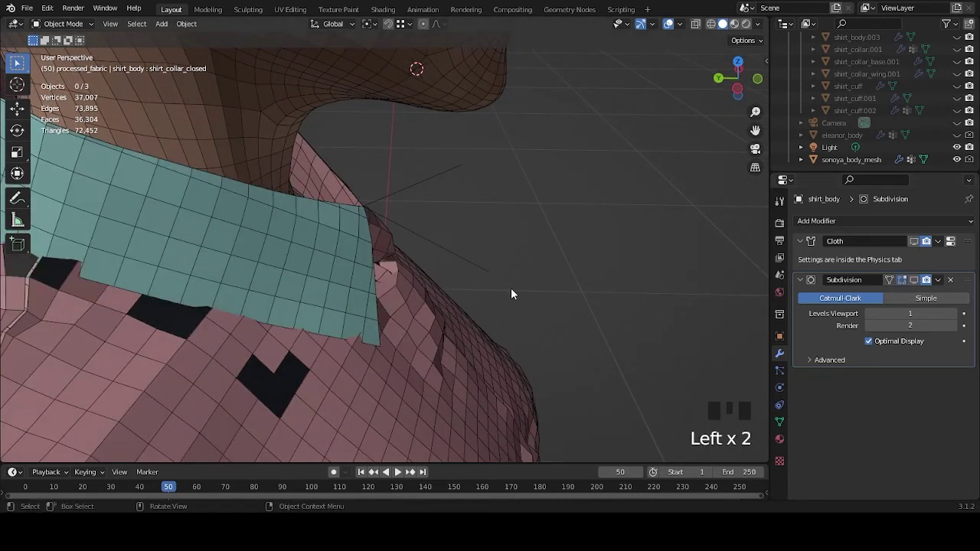
left_click(447, 181)
Step: Select the collar-tip vertices of shirt_body and move them about 0.01 m along Y
key("Tab")
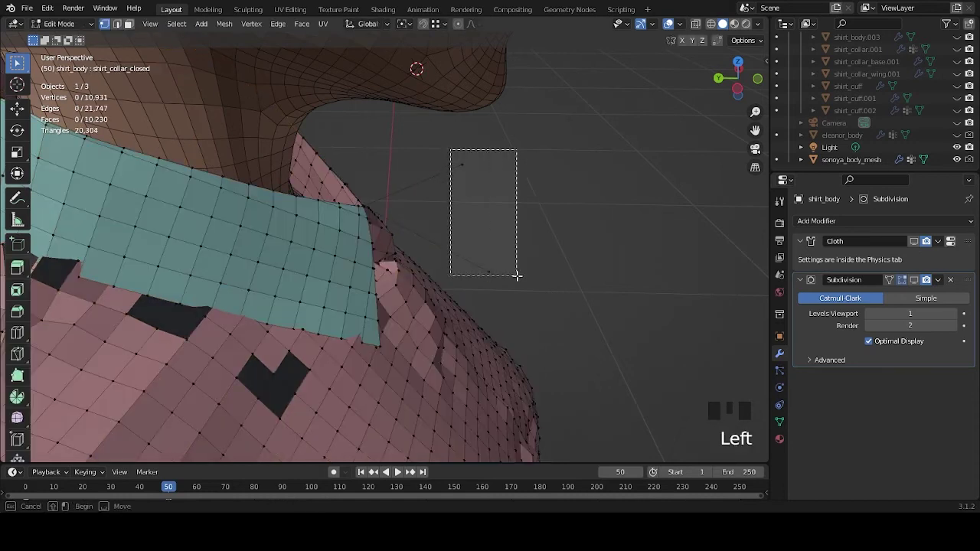
left_click_drag(523, 253, 512, 201)
key("g")
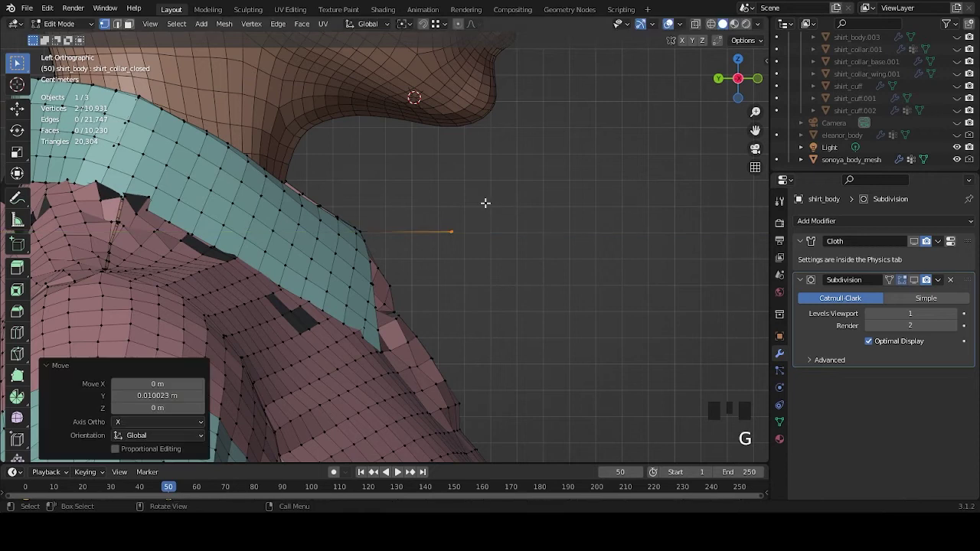
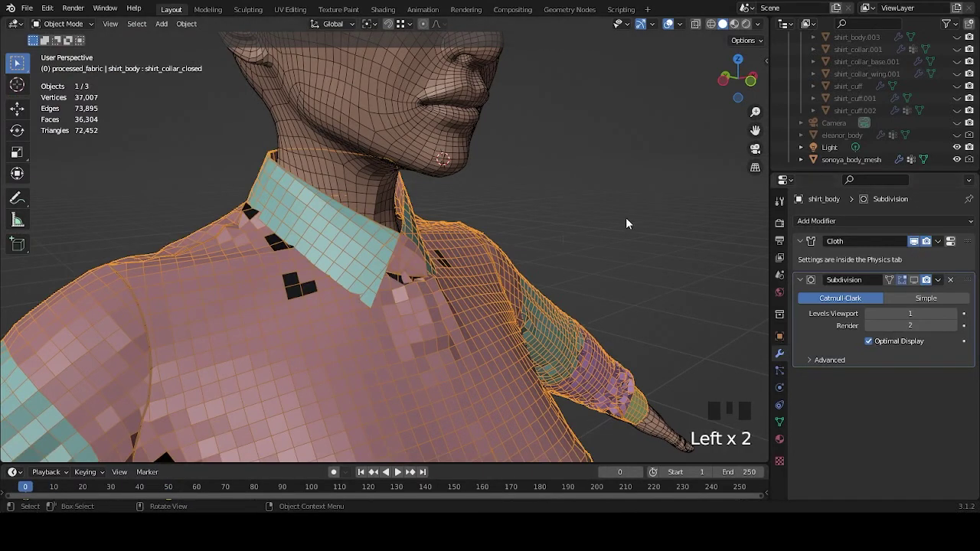
Step: Play the cloth simulation to frame 50 and inspect the draped collar from the front
key("space")
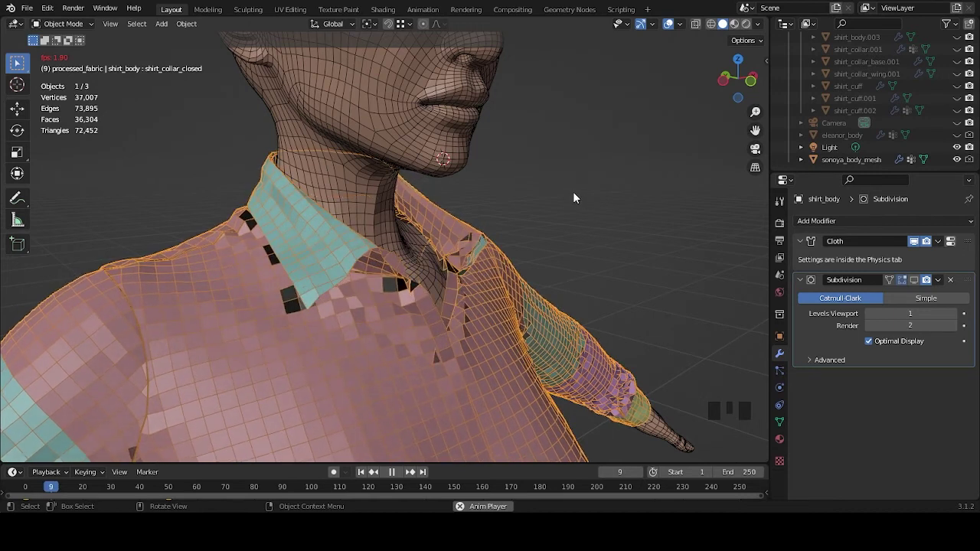
key("space")
left_click_drag(605, 212, 547, 202)
scroll("down", 3)
middle_click(548, 204)
key("space")
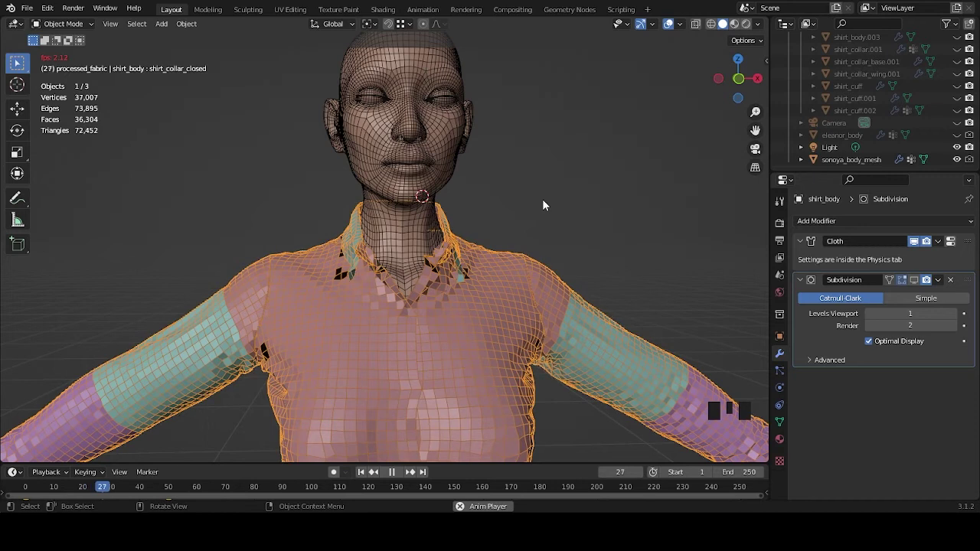
left_click_drag(524, 239, 386, 257)
scroll("up", 3)
scroll("up", 3)
scroll("up", 3)
scroll("up", 3)
scroll("up", 3)
left_click_drag(391, 284, 559, 268)
scroll("up", 3)
left_click_drag(612, 274, 650, 270)
scroll("down", 3)
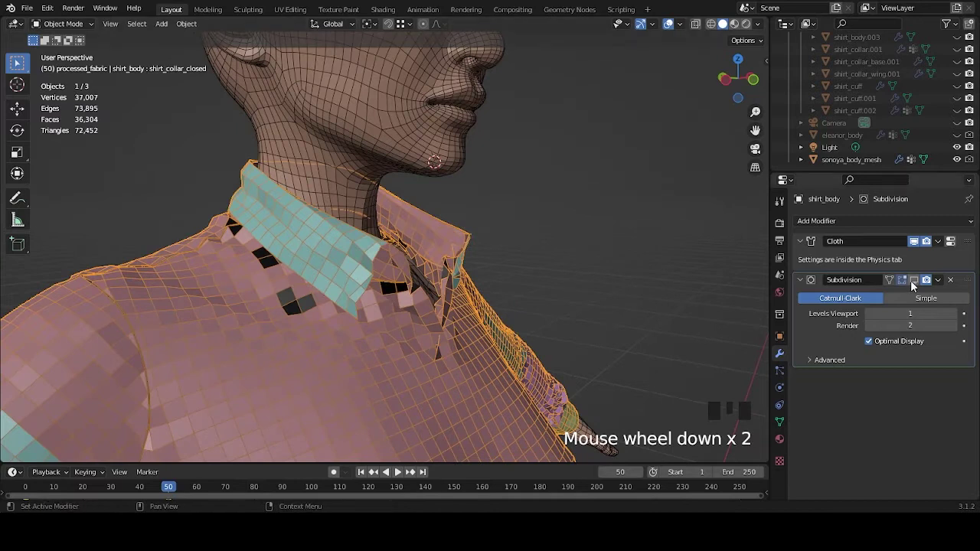
Step: Show the shirt's Subdivision smoothing in the viewport and switch to Material Preview shading
left_click(564, 191)
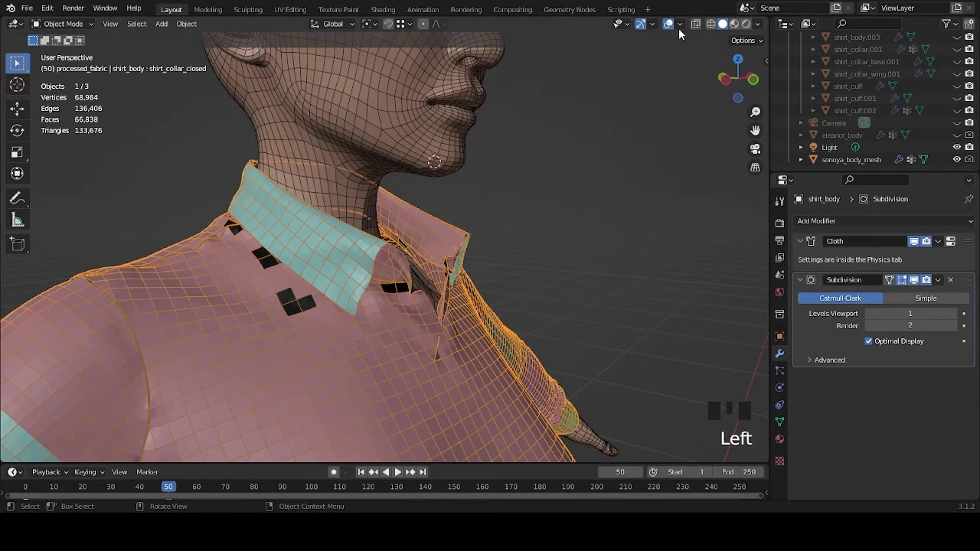
left_click_drag(681, 25, 573, 189)
left_click_drag(631, 224, 589, 234)
scroll("up", 3)
left_click_drag(598, 232, 614, 96)
left_click(613, 96)
scroll("down", 3)
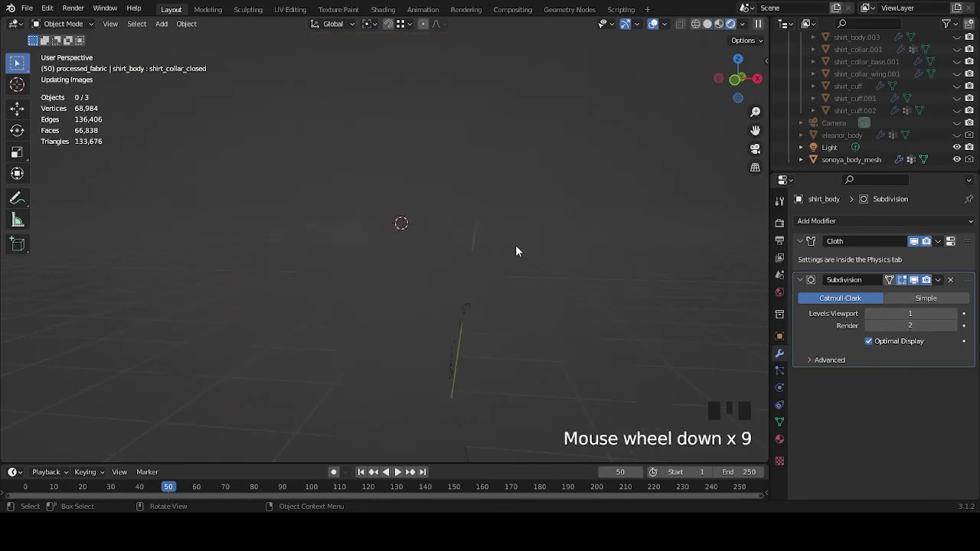
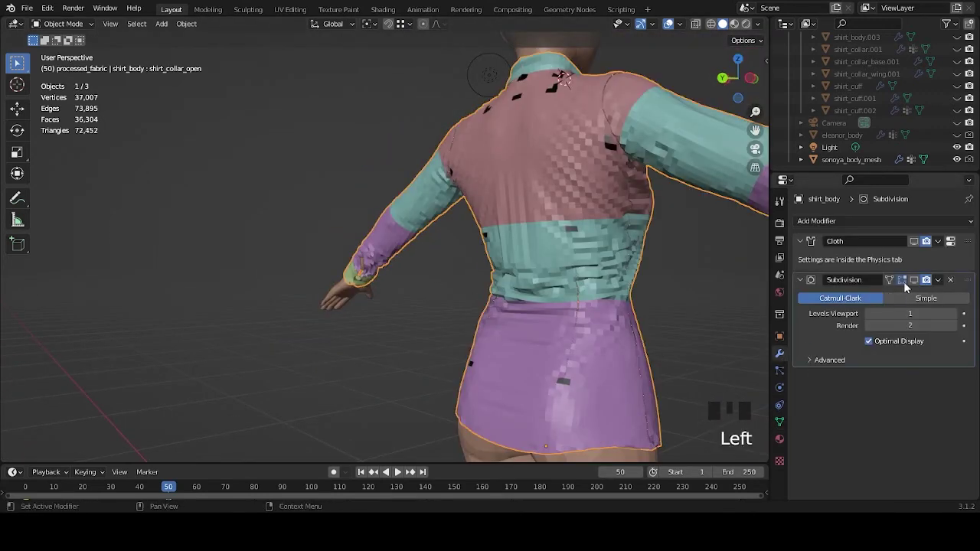
Step: Enable the subdivided preview and inspect the sleeve cuffs and front collar
left_click(511, 260)
scroll("up", 3)
left_click(447, 308)
left_click_drag(463, 301, 473, 286)
scroll("up", 3)
left_click_drag(453, 284, 432, 238)
scroll("down", 3)
left_click_drag(480, 265, 575, 310)
scroll("up", 3)
left_click_drag(579, 298, 496, 315)
scroll("up", 3)
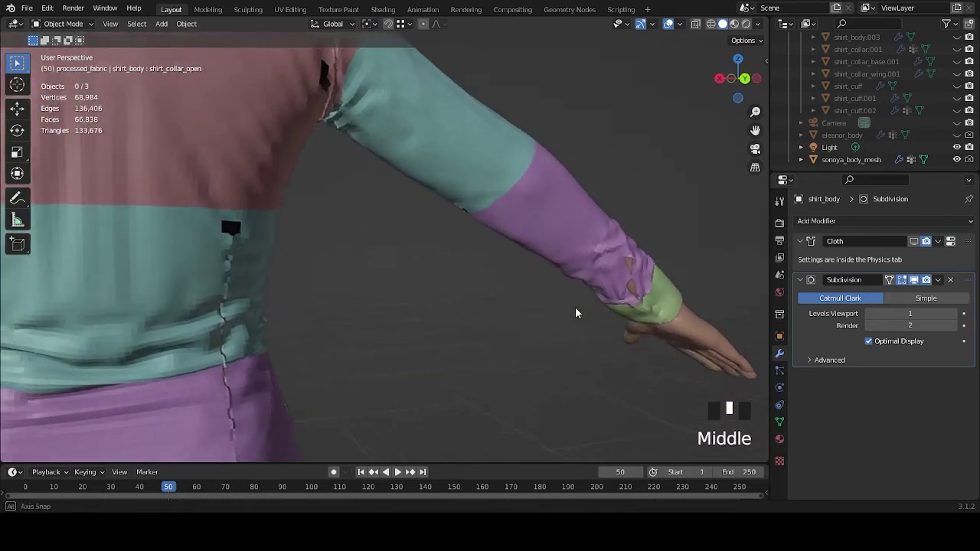
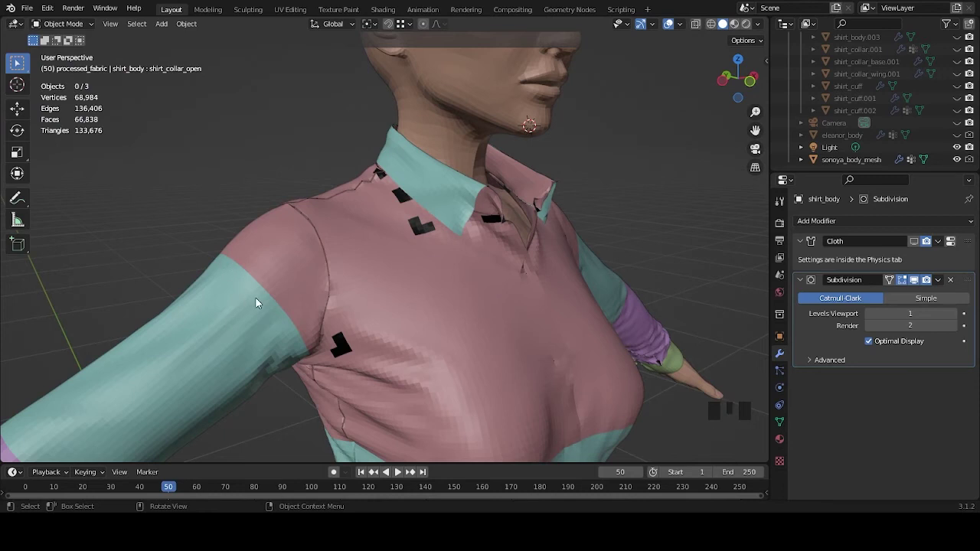
left_click_drag(501, 294, 48, 493)
left_click_drag(48, 493, 152, 304)
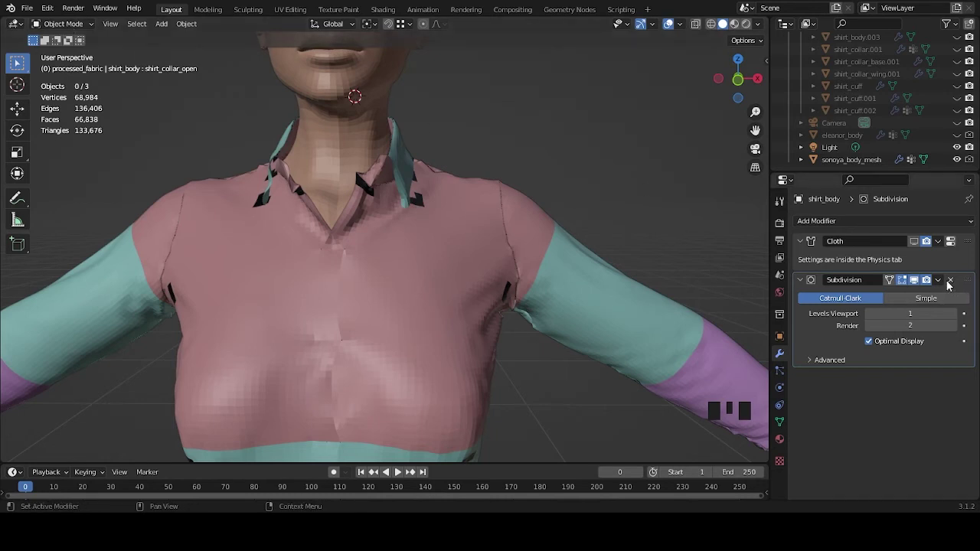
Step: Turn the subdivision preview off, save as ATATCS_scene_001.blend, and hide the body and shirt
left_click(920, 282)
middle_click(445, 281)
scroll("down", 3)
scroll("down", 3)
key("ctrl+s")
left_click(959, 160)
scroll("up", 3)
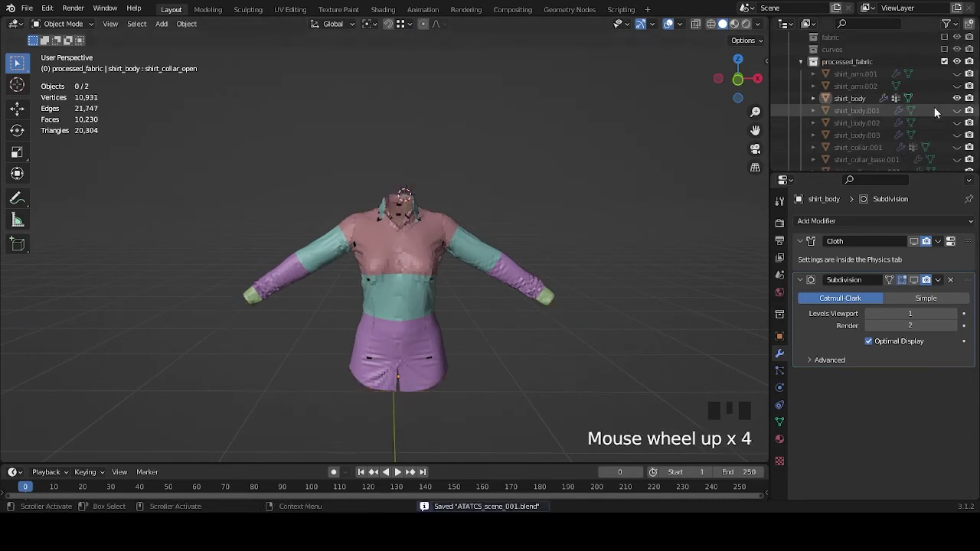
left_click(962, 101)
scroll("down", 3)
Step: Add a 32-vertex cylinder, 1 m radius and 2 m depth, at the world origin viewed from above
left_click_drag(427, 267, 431, 284)
key("shift+s")
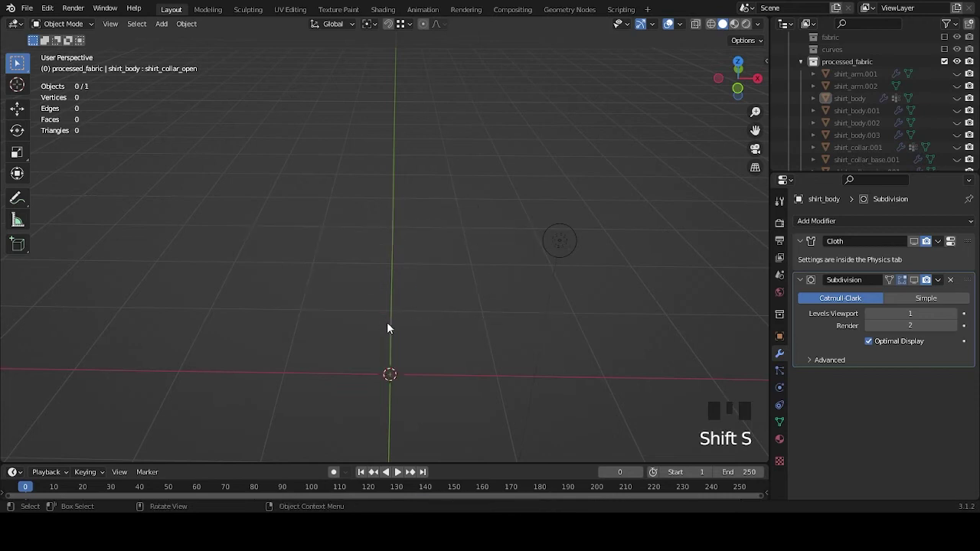
left_click_drag(454, 310, 464, 260)
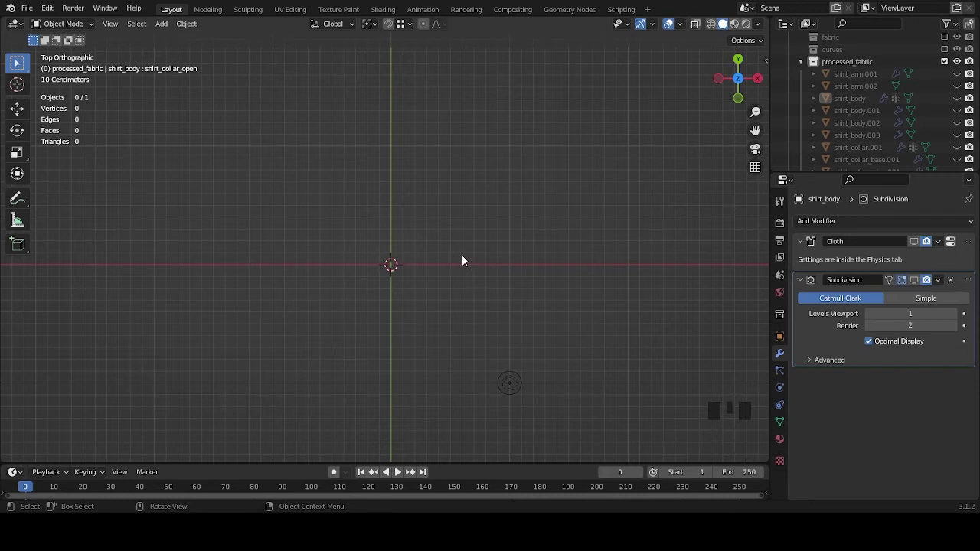
scroll("up", 3)
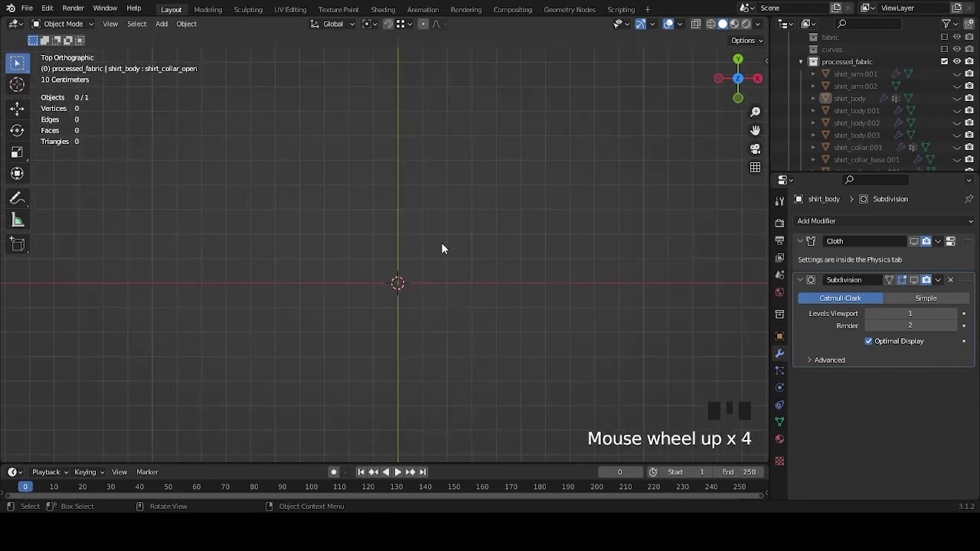
key("shift+a")
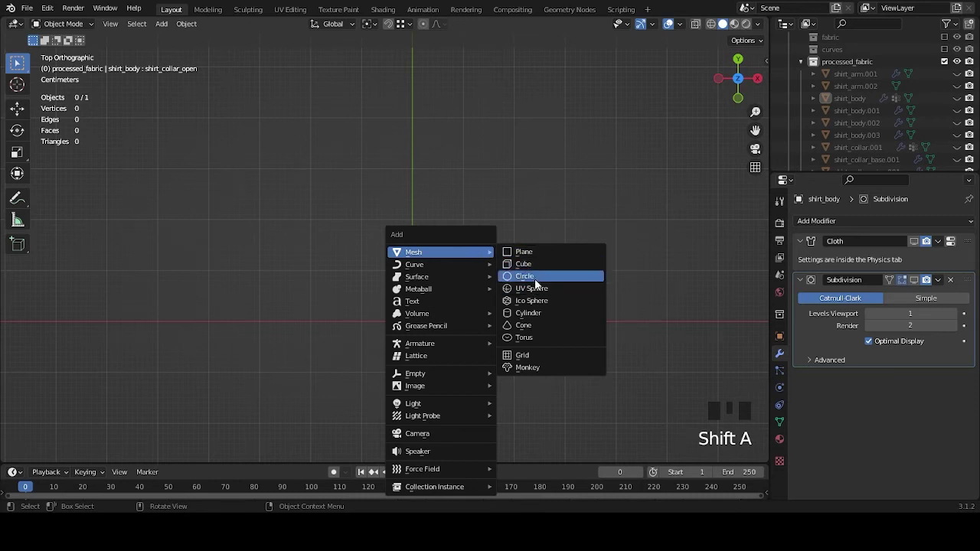
scroll("down", 3)
scroll("up", 3)
scroll("up", 3)
Step: Set the cylinder's dimensions to 0.01 m in X and Y and 0.002 m in Z
left_click_drag(603, 273, 648, 247)
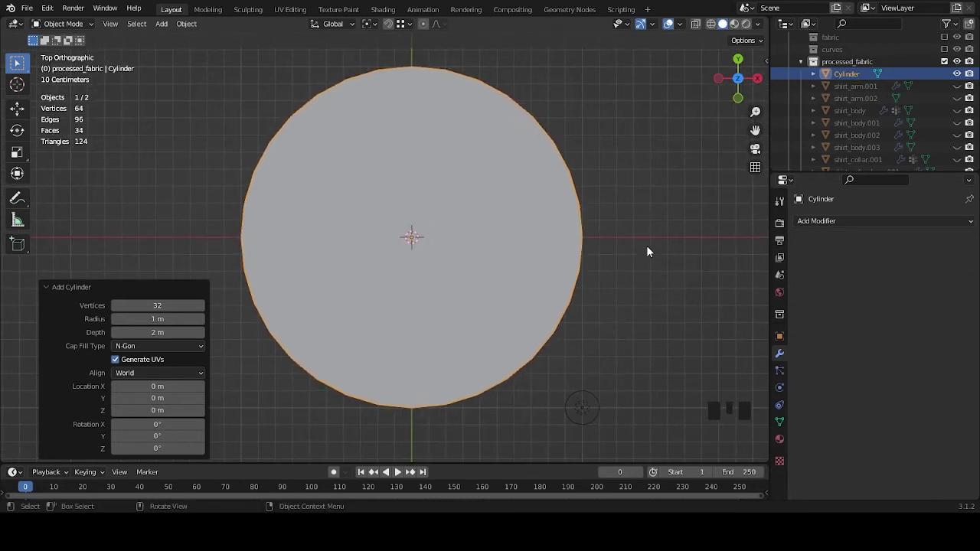
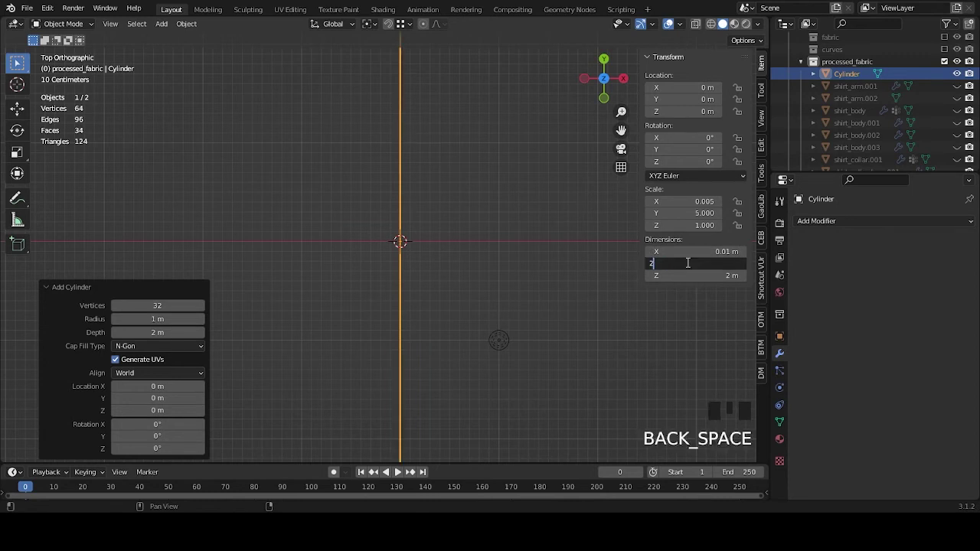
key("BackSpace")
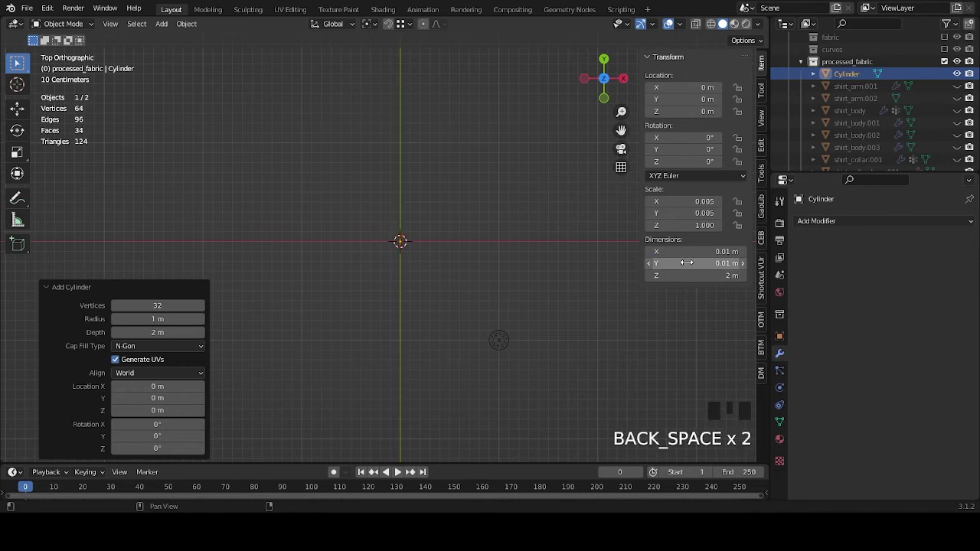
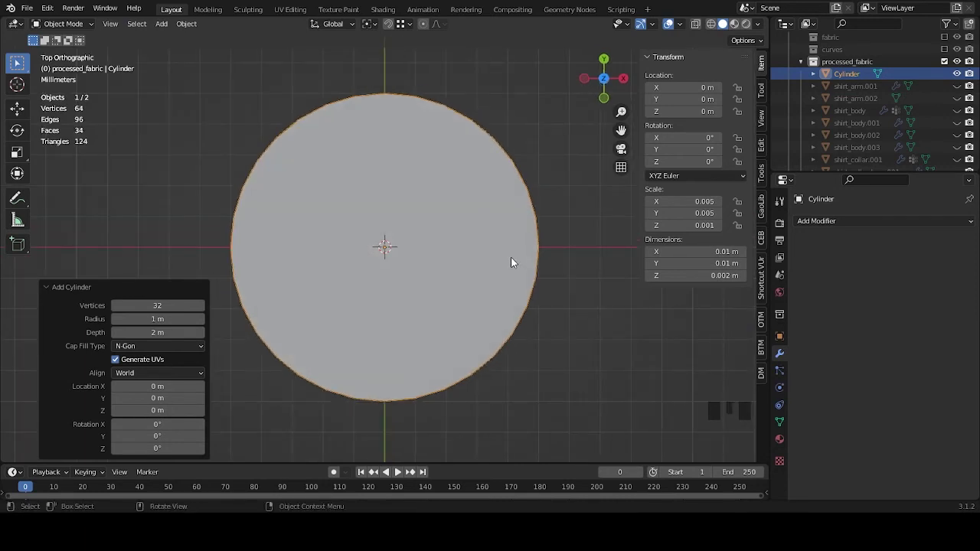
scroll("down", 3)
left_click_drag(501, 240, 78, 21)
left_click(78, 21)
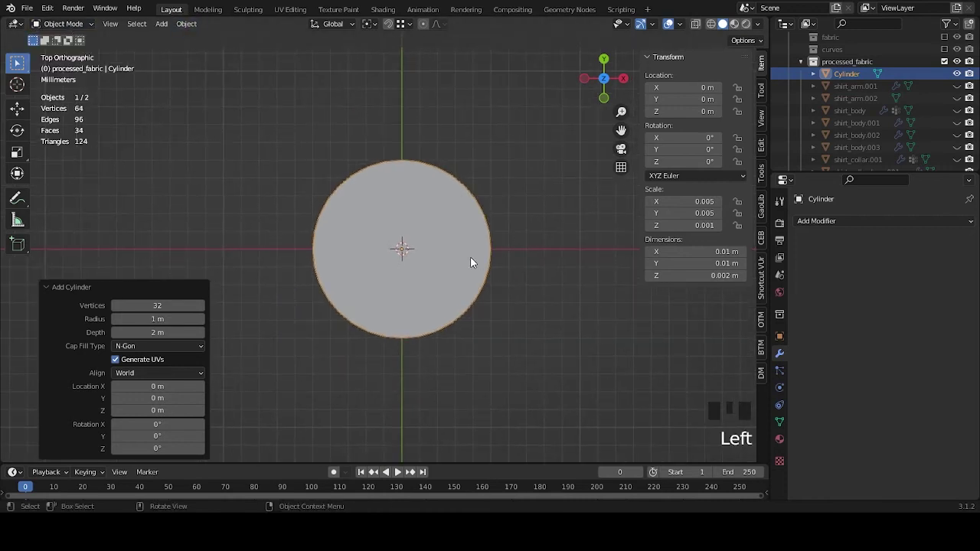
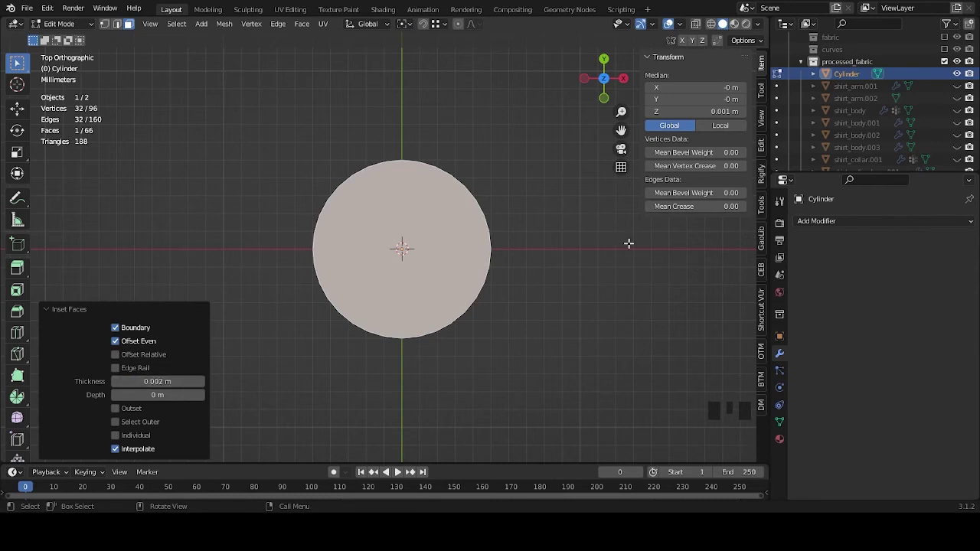
Step: Redo the cap-face inset at 2 mm, giving the button an inner ring of 32 vertices
key("ctrl+z")
key("ctrl+z")
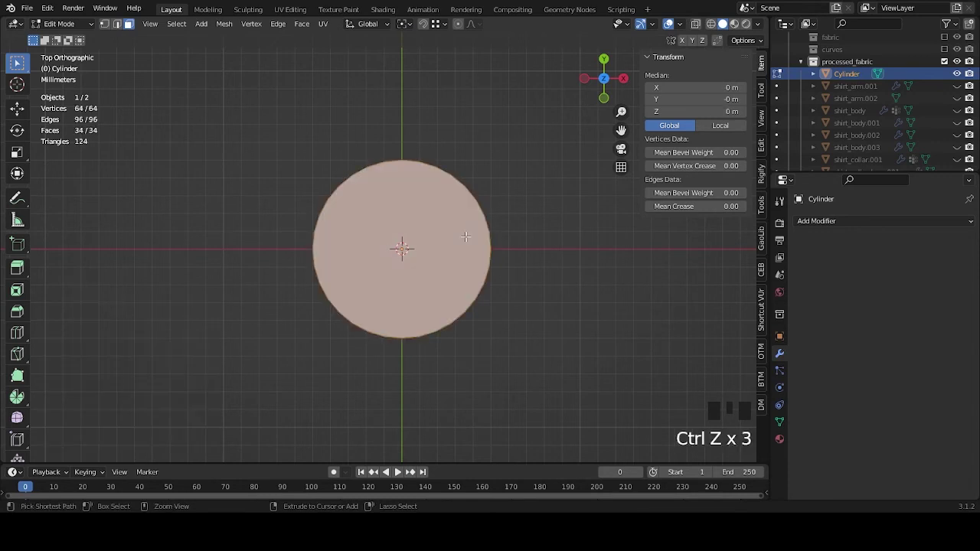
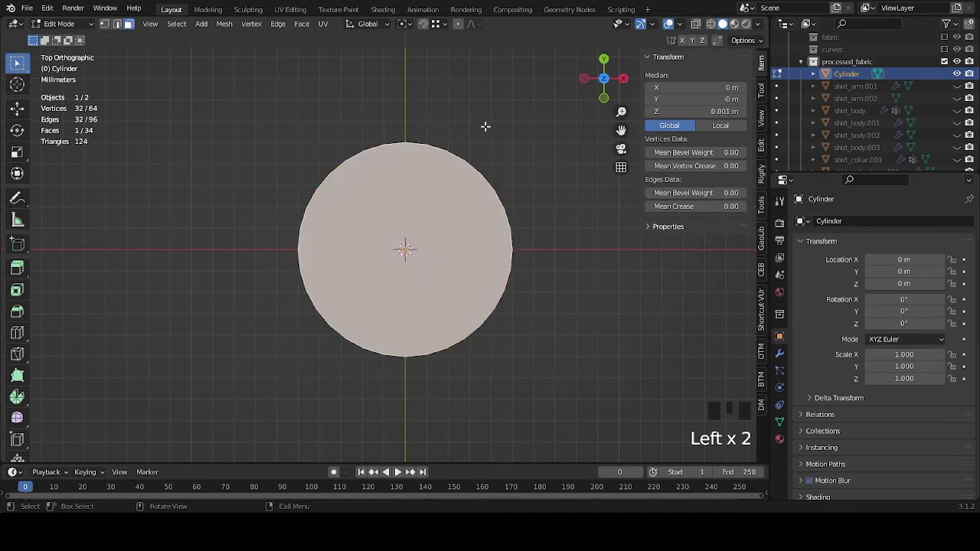
type("|")
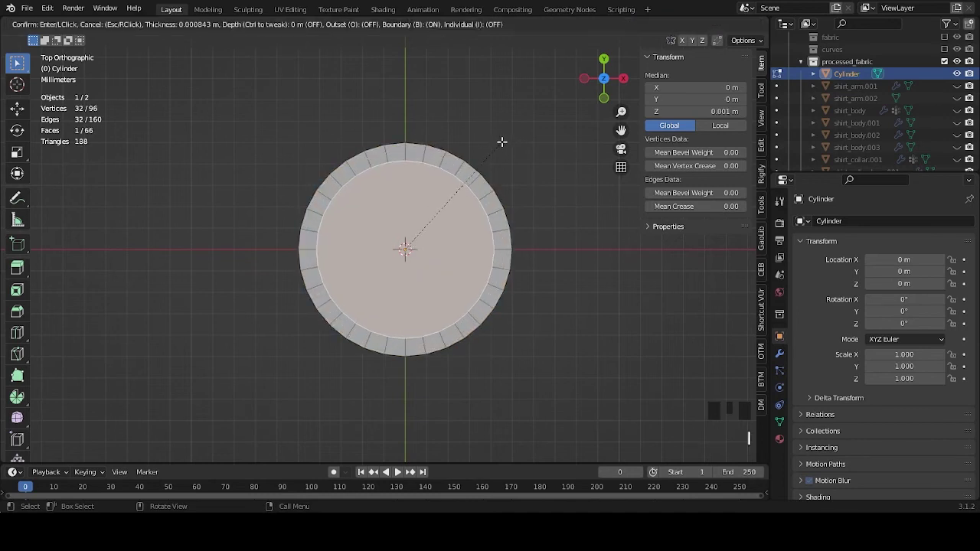
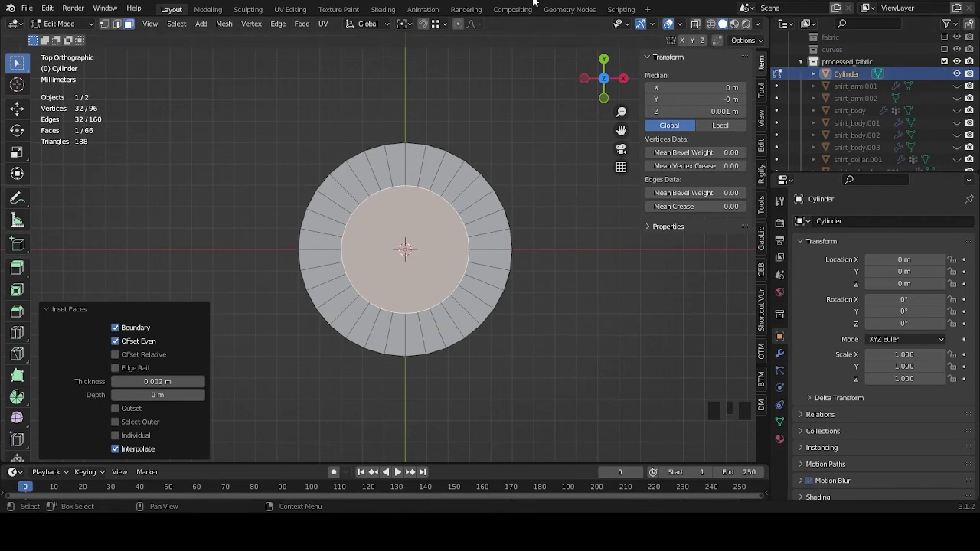
scroll("down", 3)
scroll("down", 3)
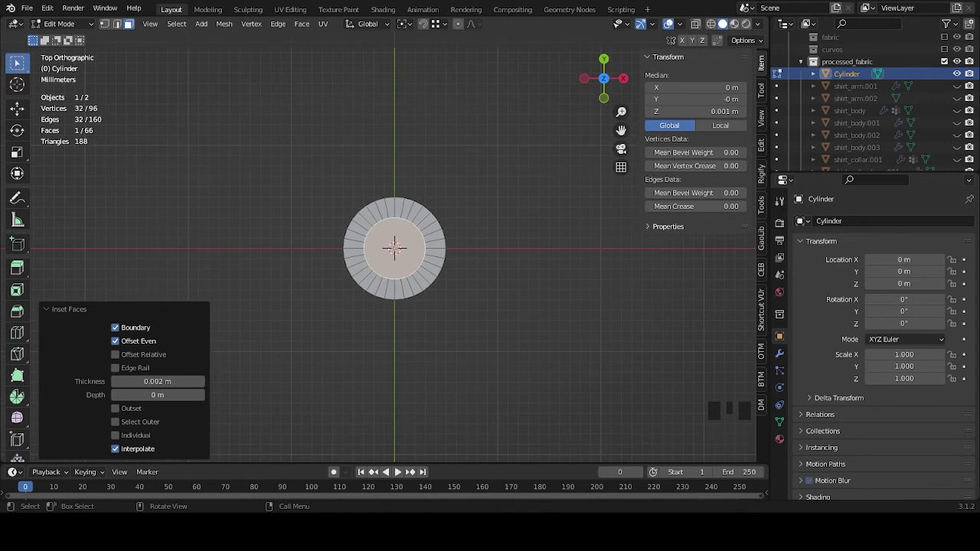
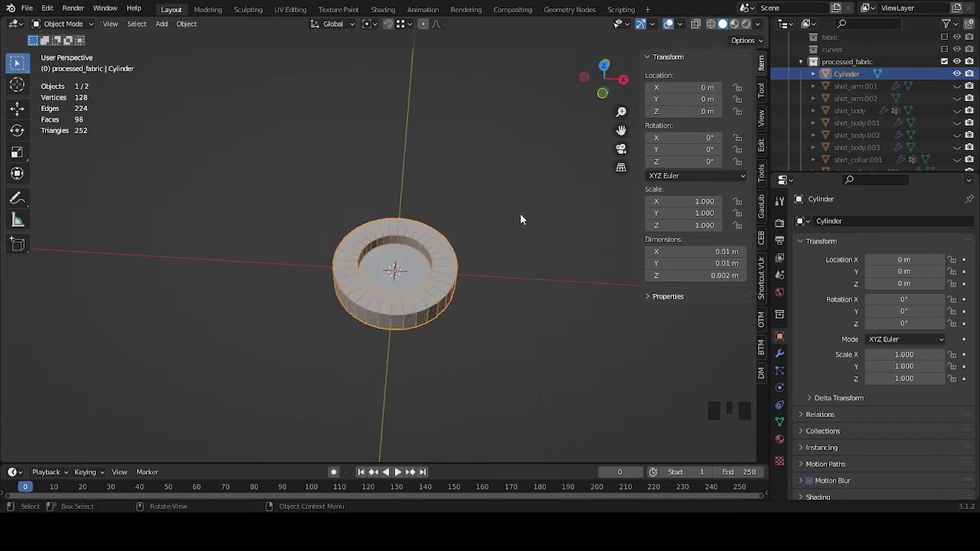
Step: Rotate the button 90° around X to stand upright, apply the rotation, and name it button
left_click_drag(527, 255, 512, 204)
key("r")
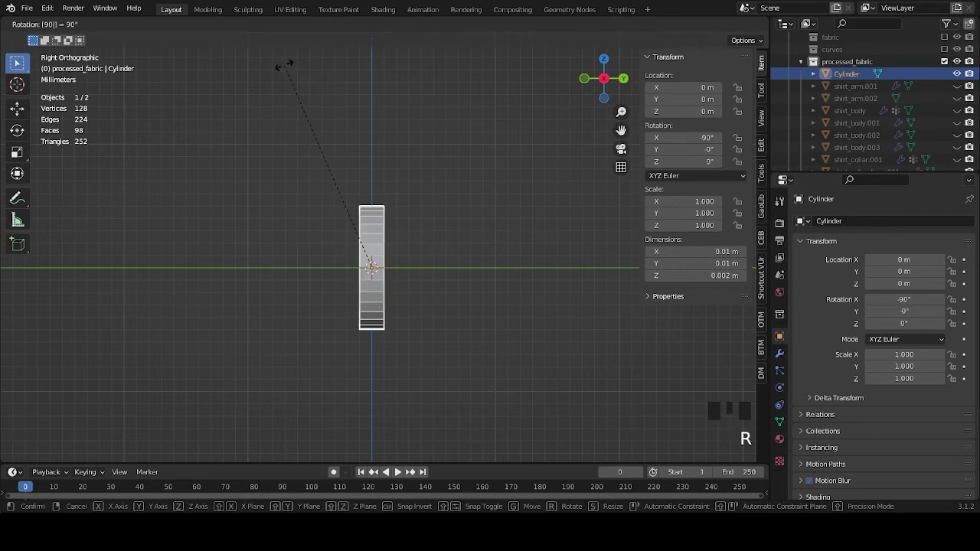
left_click_drag(420, 289, 423, 282)
key("ctrl+z")
left_click_drag(459, 348, 485, 168)
key("r")
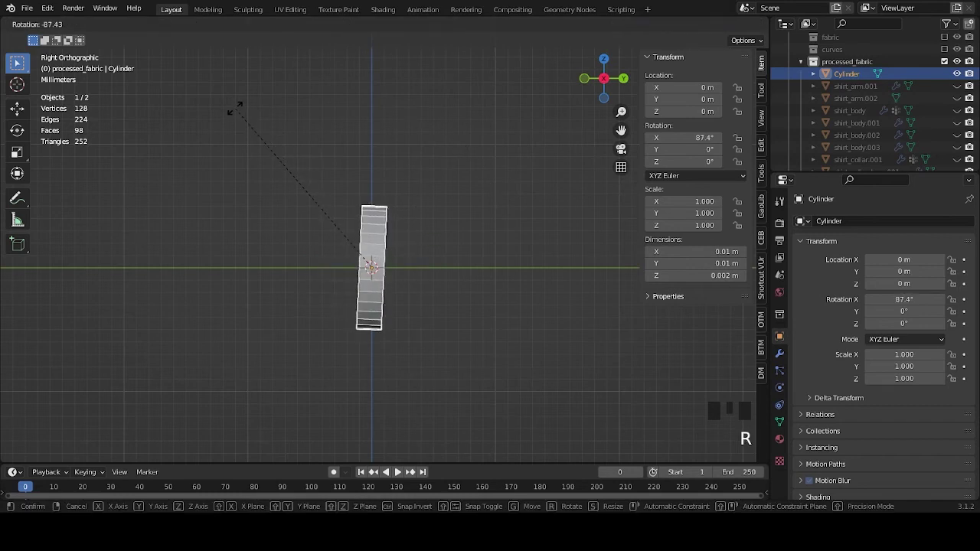
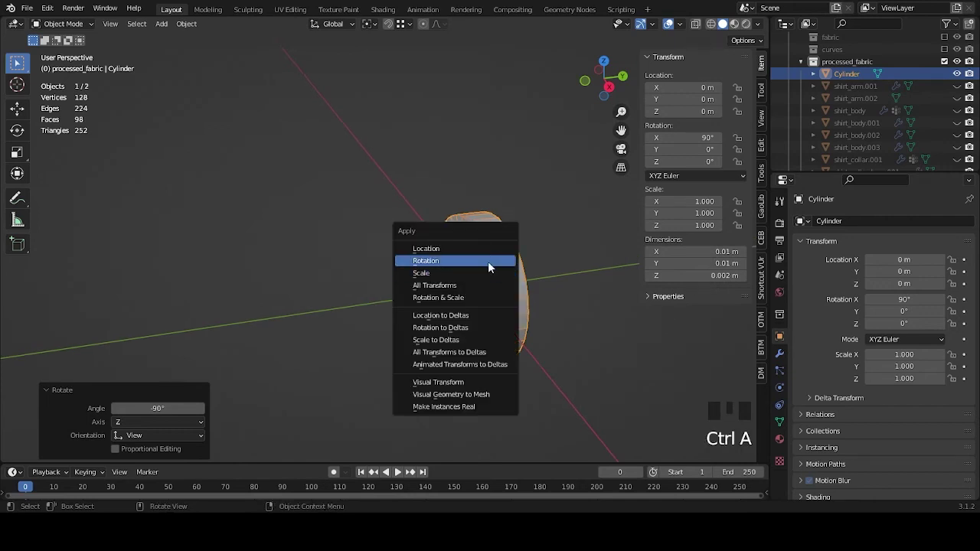
scroll("down", 3)
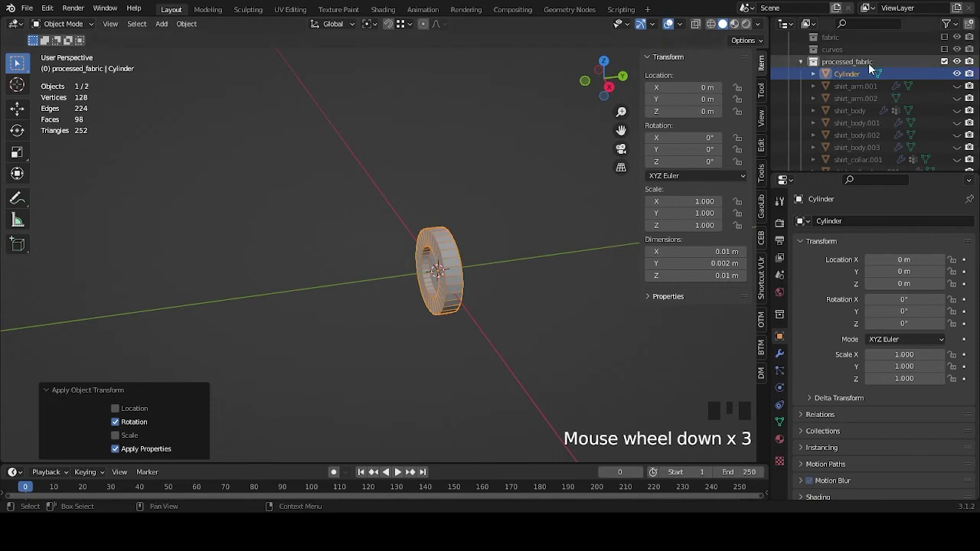
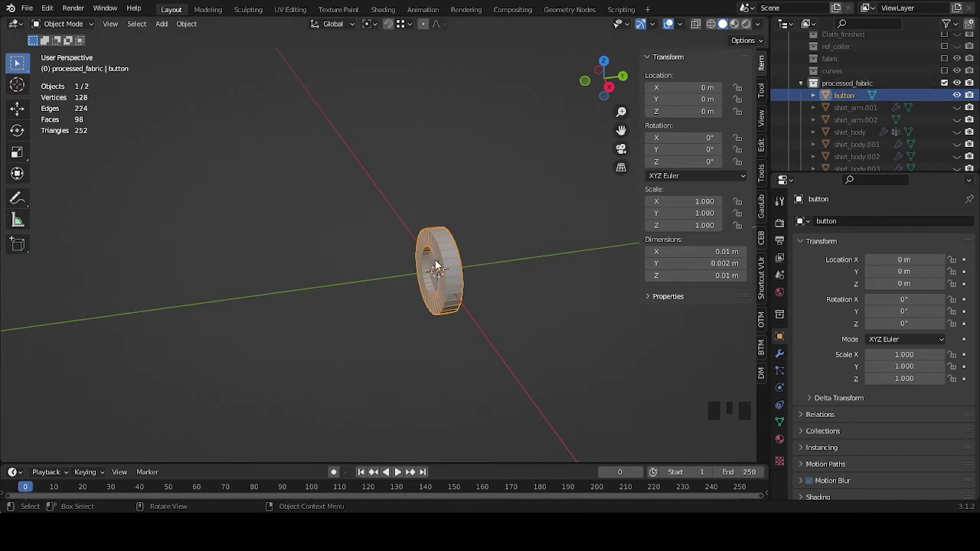
Step: Select shirt_body, face its front and pick a single vertex as the button spot
left_click_drag(456, 307, 898, 119)
scroll("down", 3)
left_click(966, 81)
scroll("down", 3)
left_click_drag(458, 168, 483, 308)
left_click_drag(453, 233, 478, 295)
scroll("up", 3)
left_click(398, 275)
left_click_drag(451, 281, 447, 280)
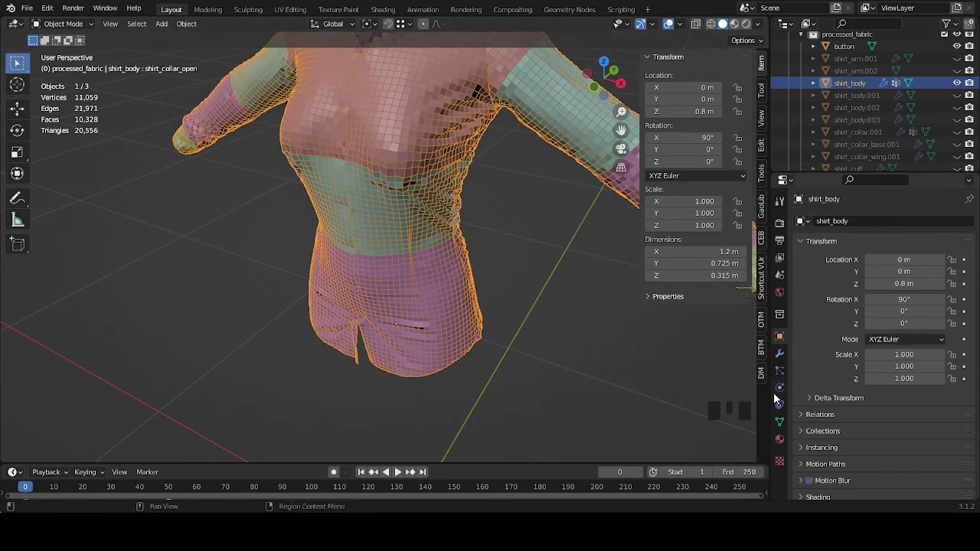
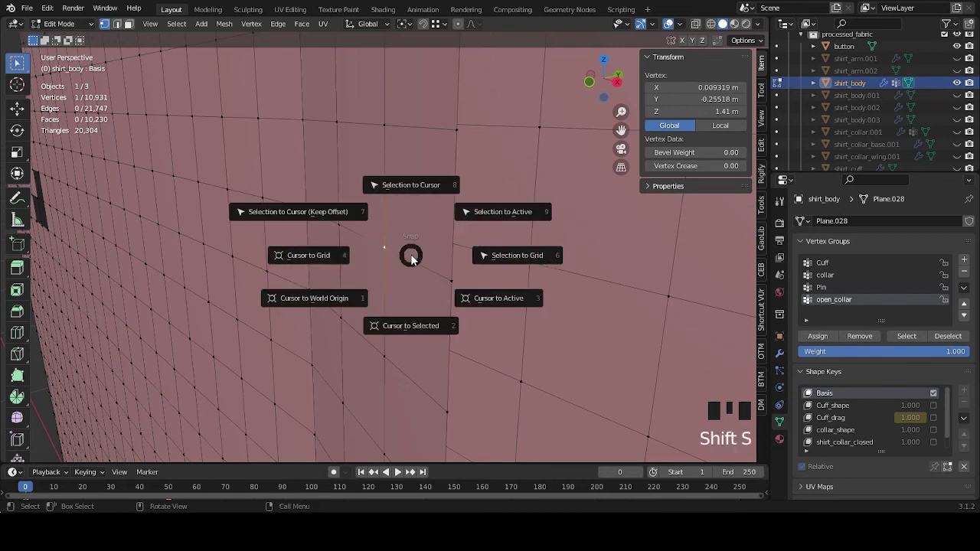
Step: Snap the cursor to the chosen vertex, leave Edit Mode and move the button to the cursor
scroll("down", 3)
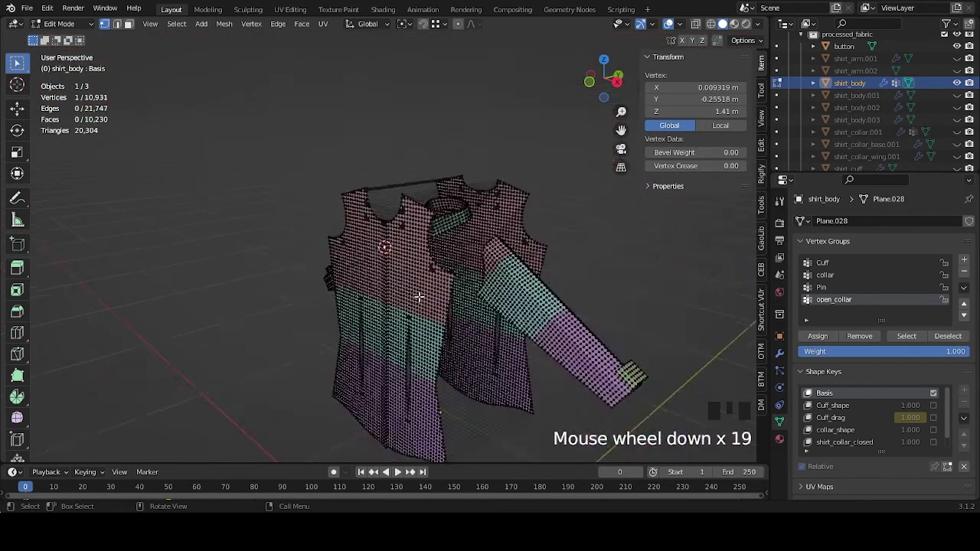
scroll("up", 3)
key("Tab")
scroll("down", 3)
left_click_drag(422, 393, 448, 412)
left_click(447, 412)
middle_click(468, 187)
key("shift+s")
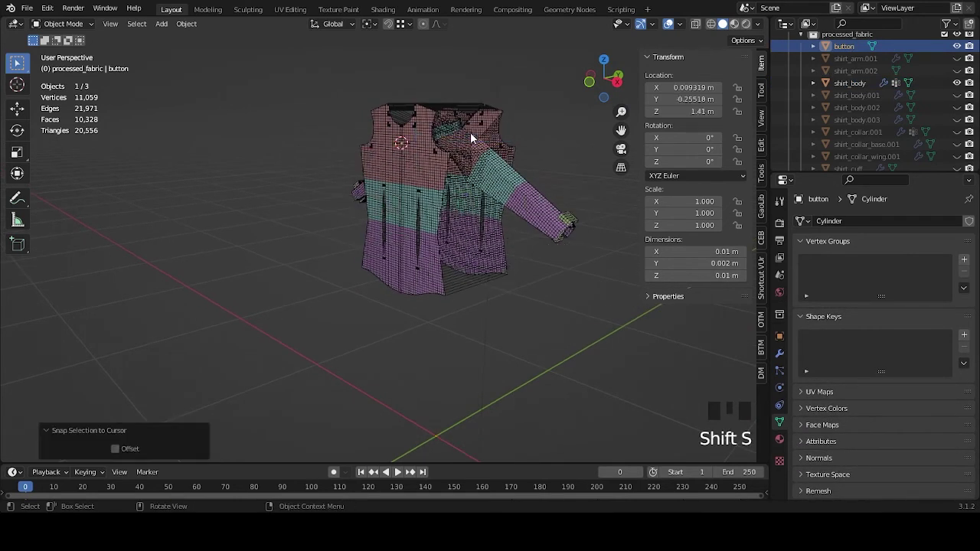
Step: Frame the snapped button at about 1.41 m from a top orthographic view
left_click_drag(452, 194, 423, 313)
scroll("up", 3)
left_click_drag(446, 295, 478, 307)
scroll("down", 3)
left_click_drag(462, 296, 450, 289)
scroll("up", 3)
middle_click(468, 303)
scroll("up", 3)
scroll("up", 3)
scroll("down", 3)
left_click_drag(453, 300, 473, 306)
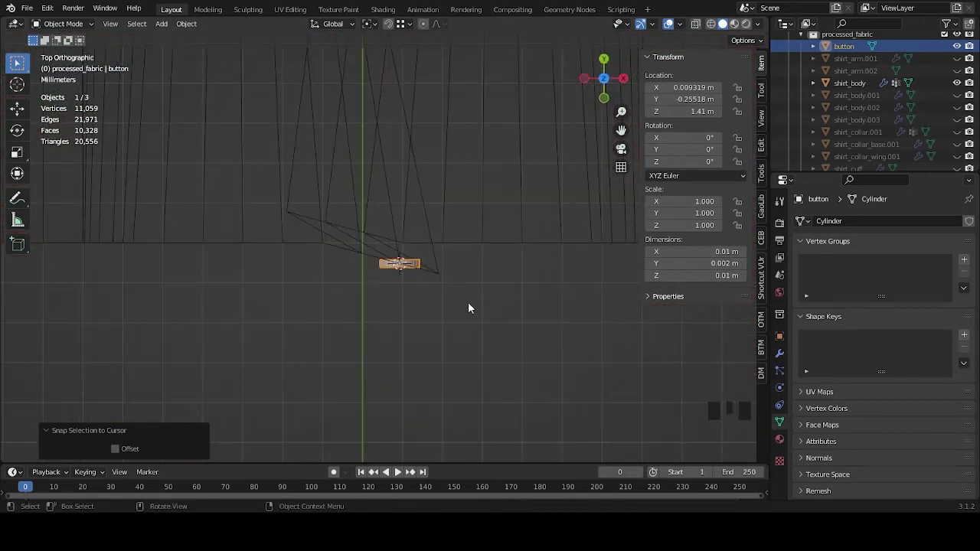
scroll("down", 3)
Step: Rotate the button -15° around Z and switch transforms to its local axes
left_click_drag(446, 304, 396, 248)
left_click(395, 248)
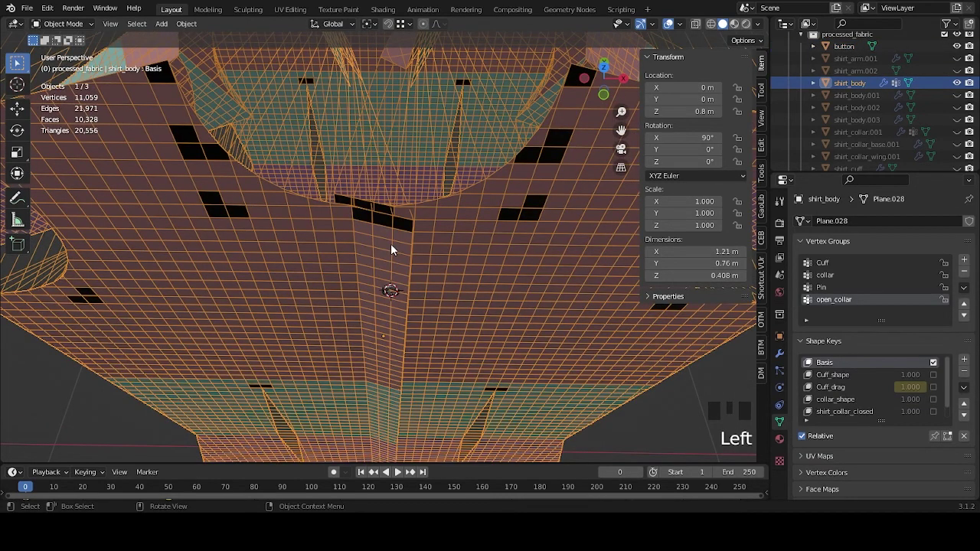
left_click_drag(398, 268, 405, 299)
scroll("up", 3)
left_click(386, 284)
scroll("up", 3)
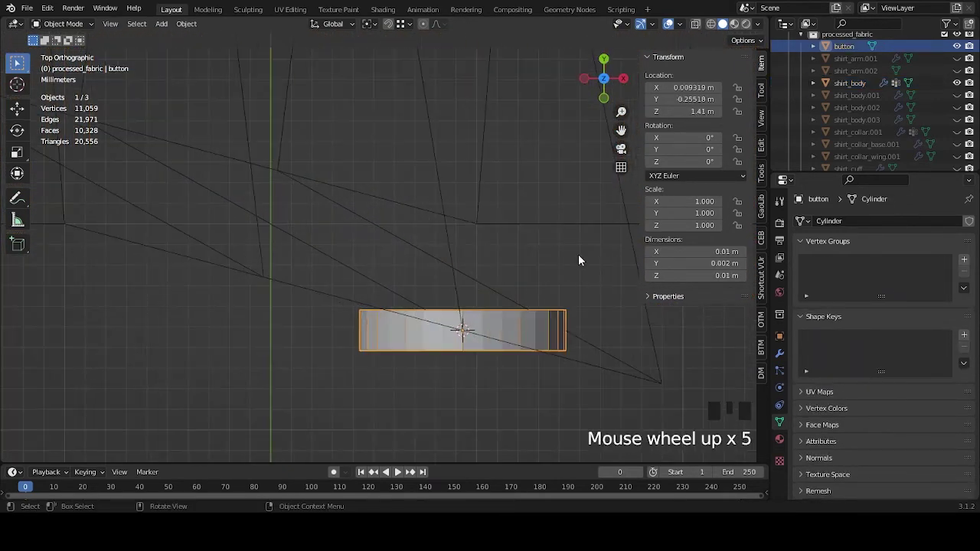
key("r")
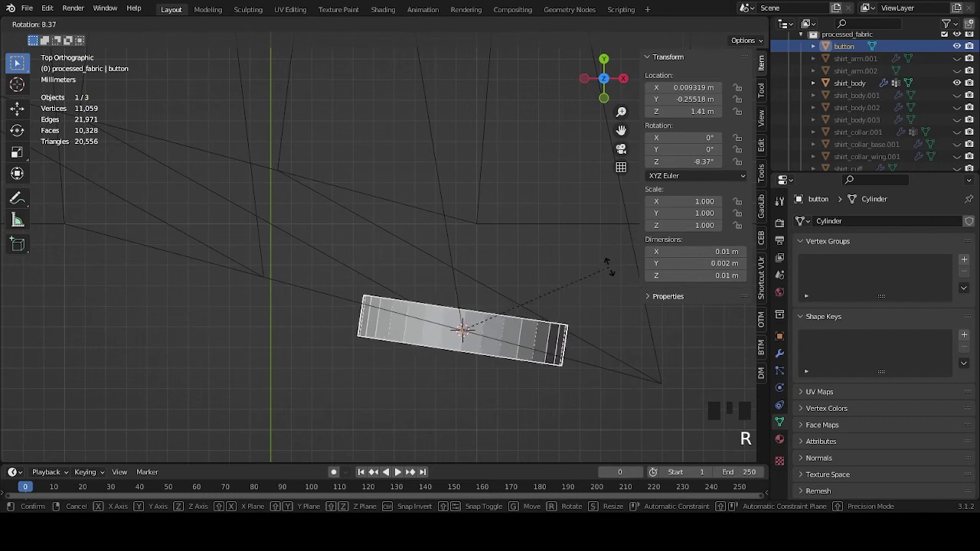
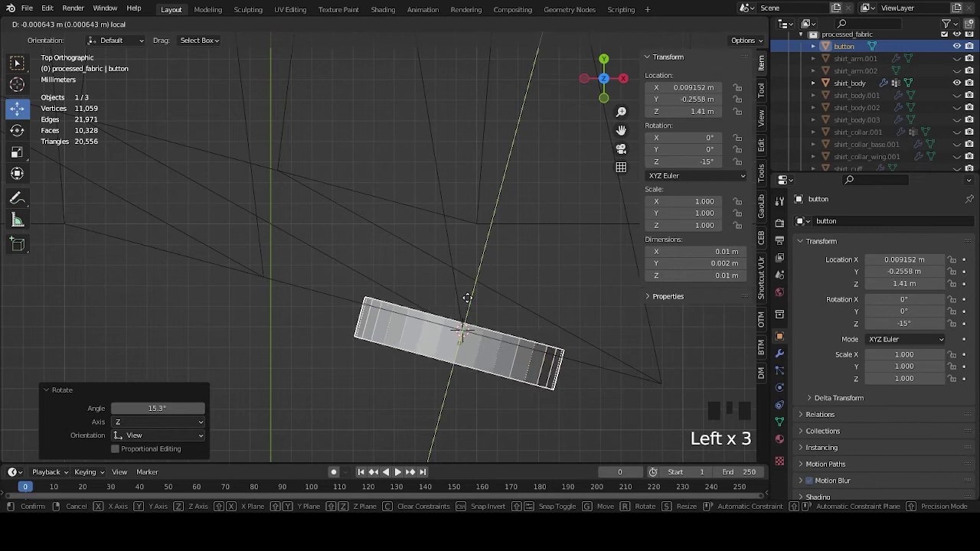
key("ctrl+z")
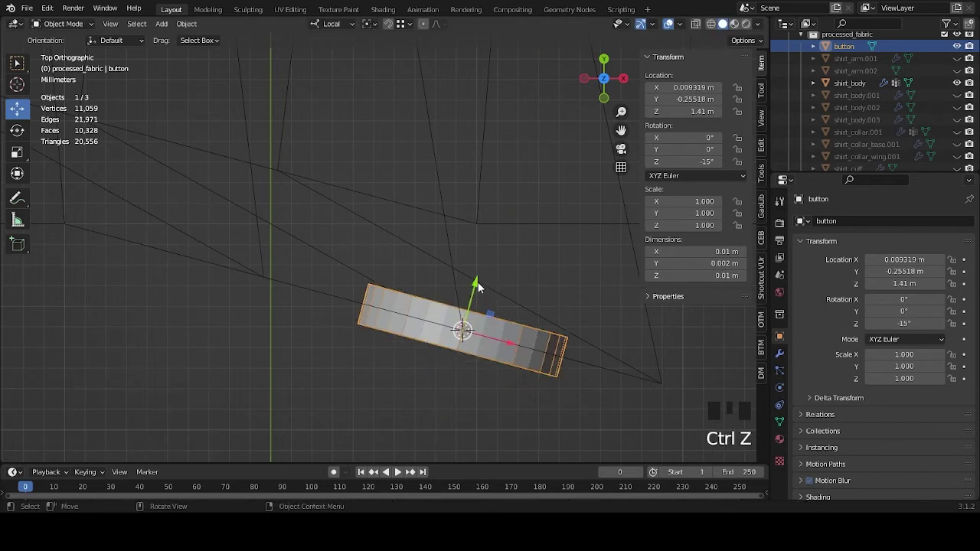
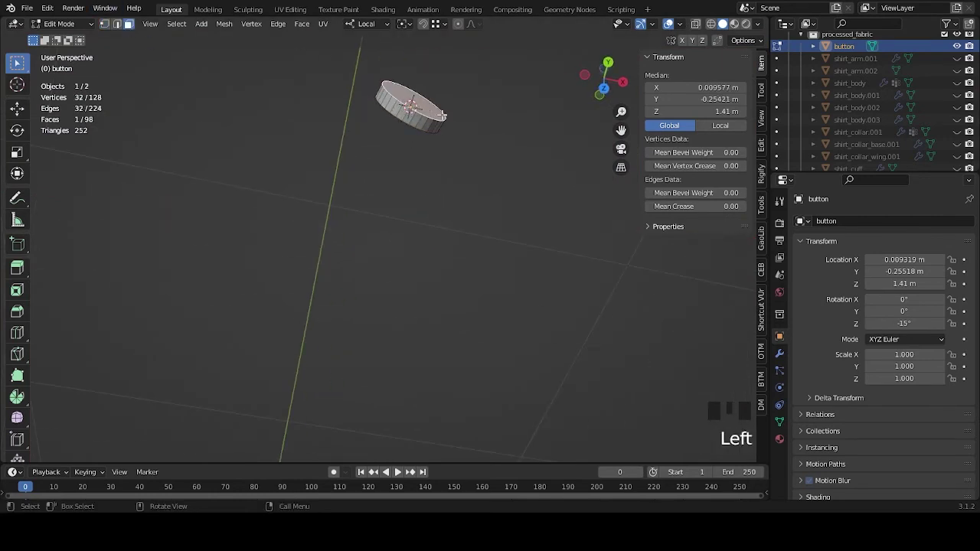
Step: Snap the 3D cursor to the centre of the button's selected face
key("shift+s")
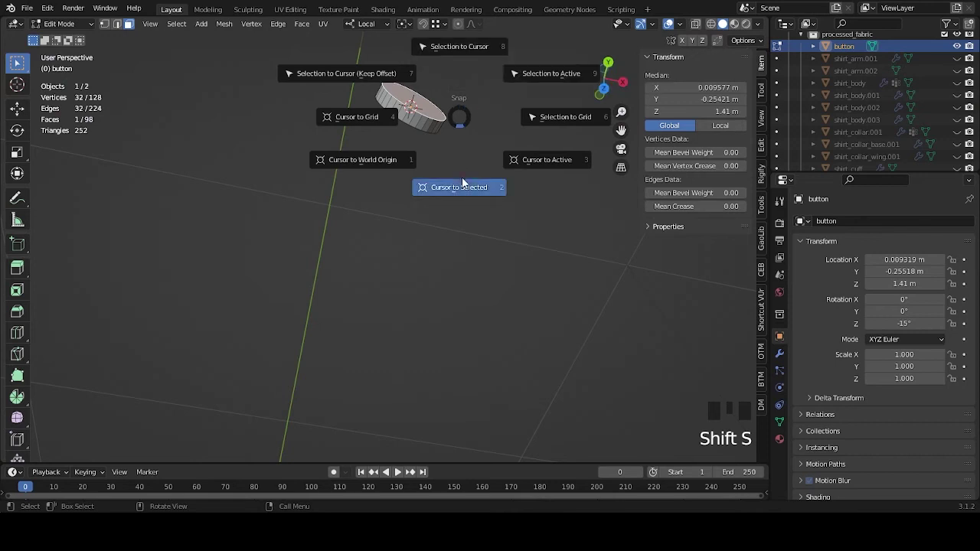
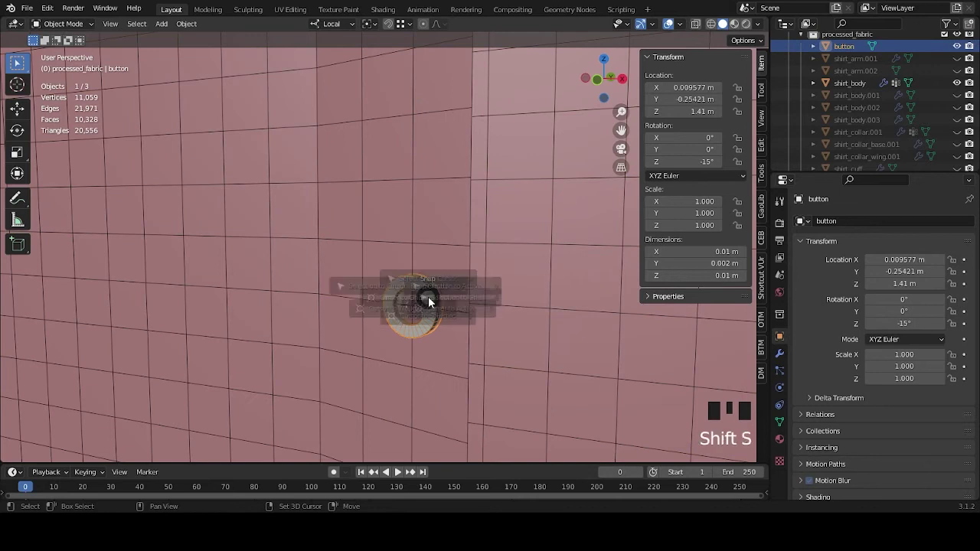
Step: Snap the button onto the 3D cursor at about 0.009, -0.255, 1.41 m and check it in local view
left_click_drag(509, 160, 492, 228)
scroll("up", 3)
left_click_drag(493, 200, 474, 325)
scroll("up", 3)
scroll("down", 3)
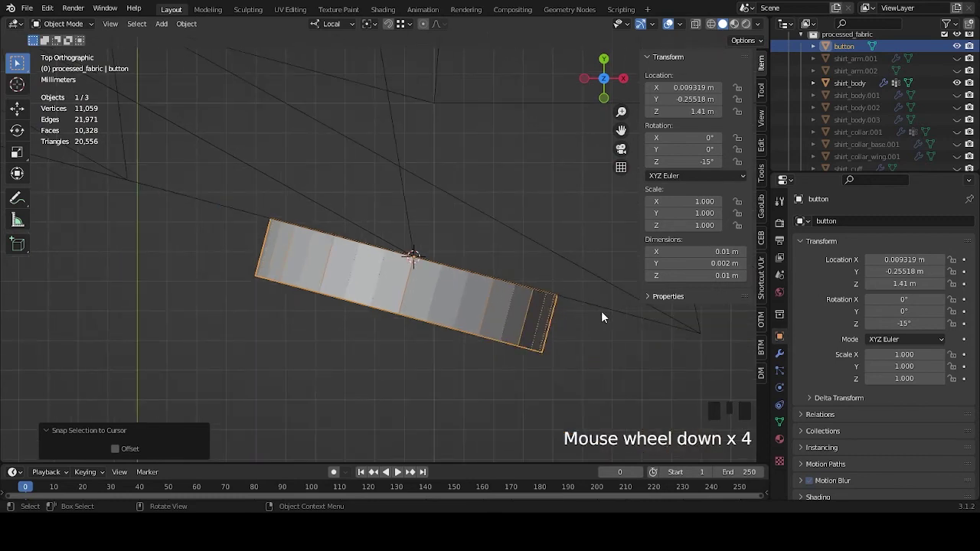
scroll("down", 3)
left_click_drag(570, 309, 531, 251)
scroll("down", 3)
left_click_drag(502, 285, 471, 215)
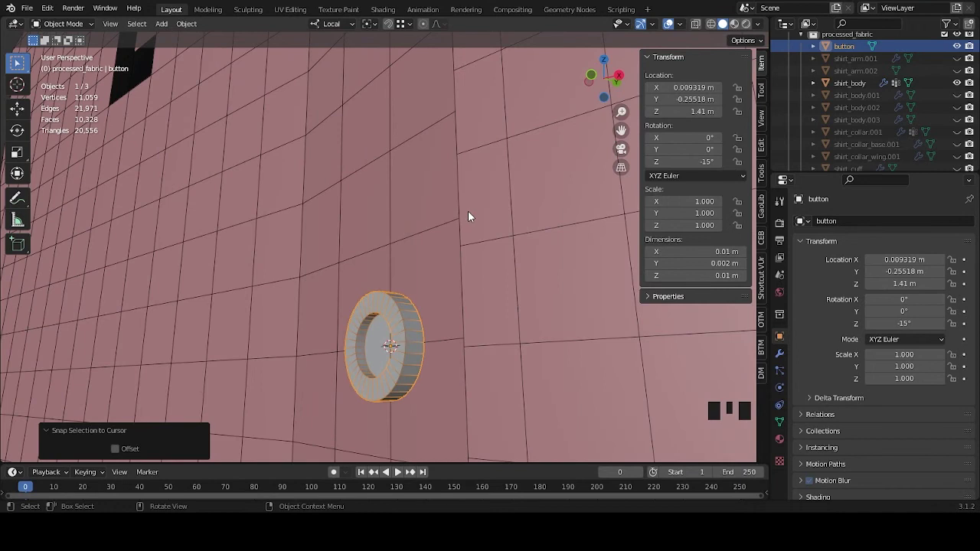
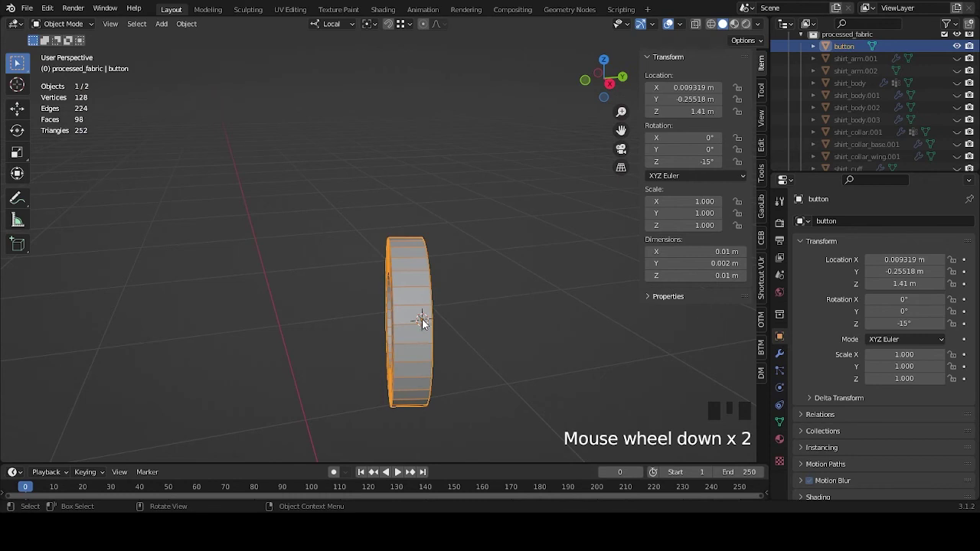
Step: Inspect the button mesh, leave local view and select the button sitting flush on the shirt front
left_click_drag(426, 318, 435, 314)
key("Tab")
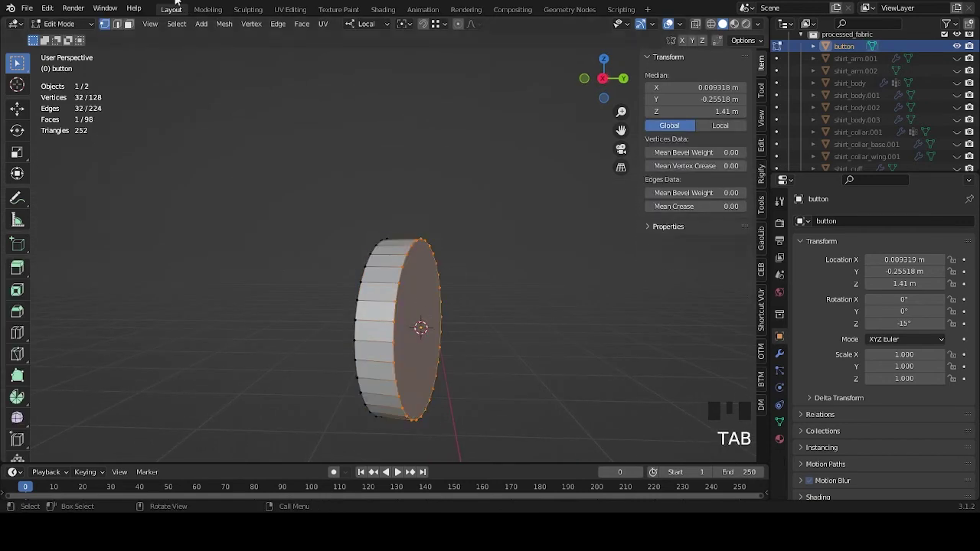
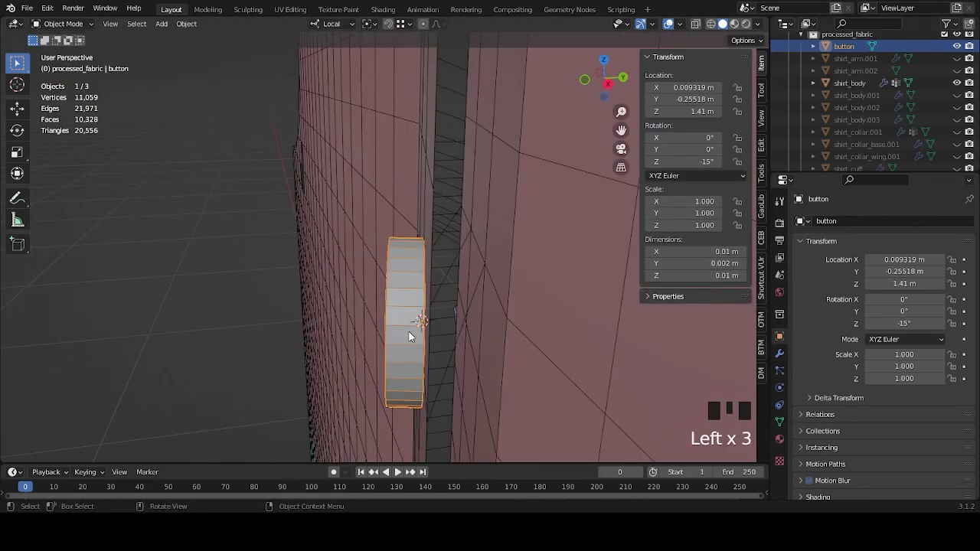
scroll("down", 3)
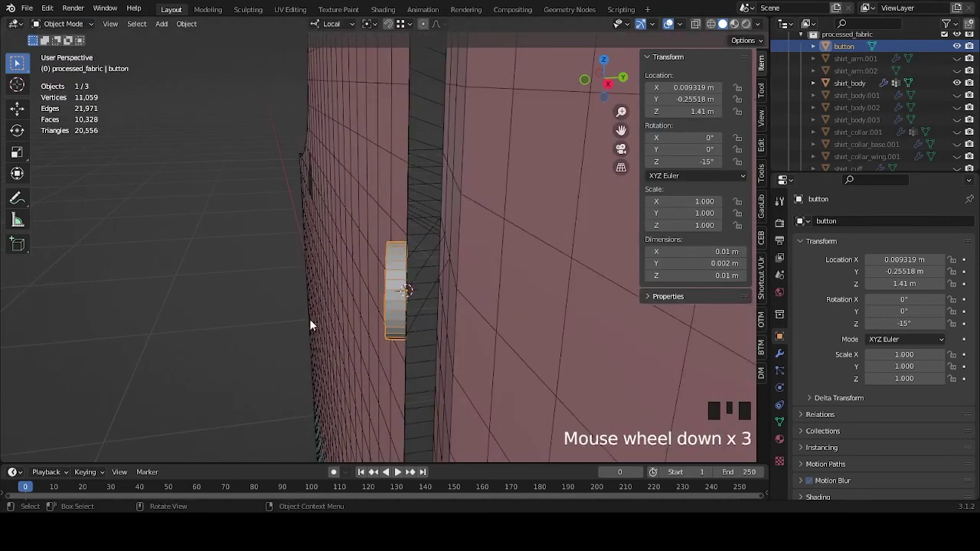
left_click_drag(446, 321, 870, 106)
scroll("up", 3)
left_click(852, 96)
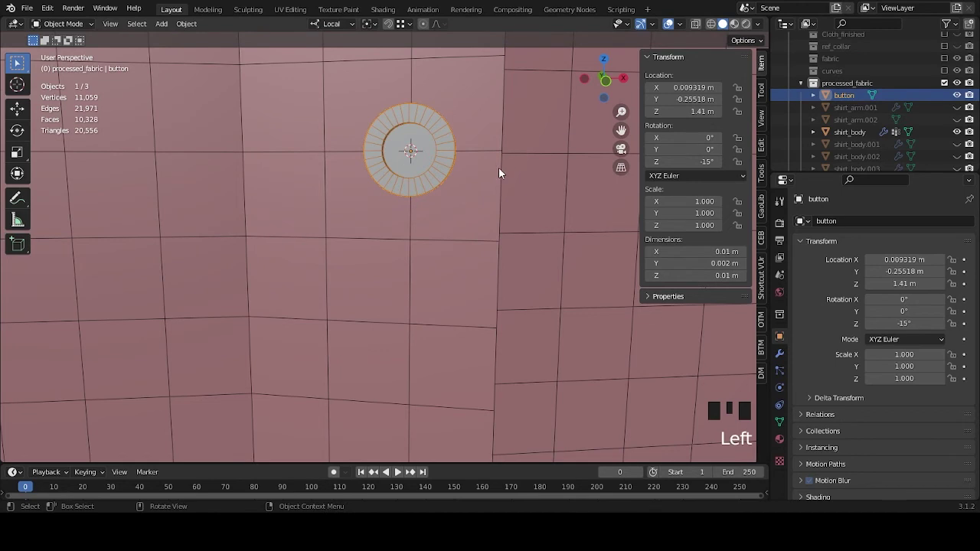
Step: Hide the original button, rename its copy button_002 and duplicate it as button_002.001
left_click(857, 98)
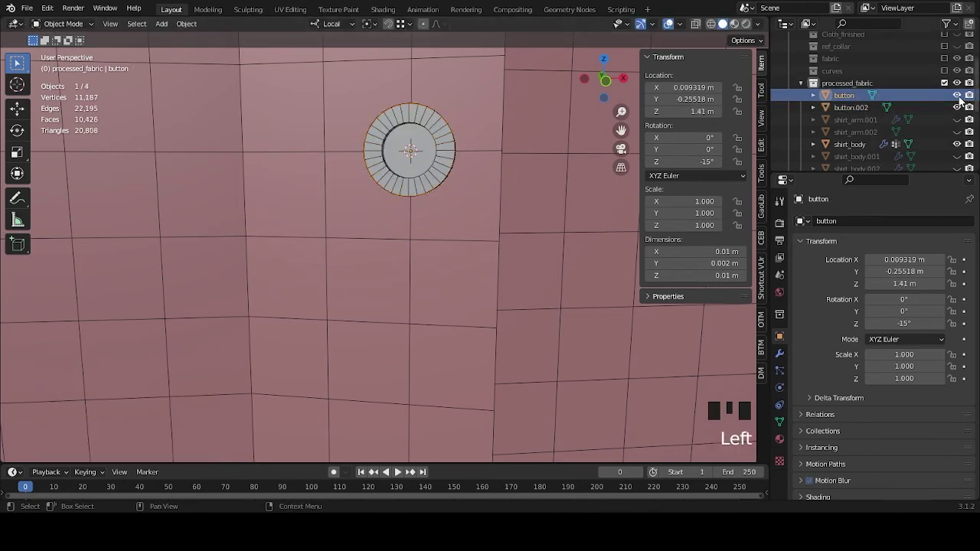
left_click(961, 97)
left_click(848, 110)
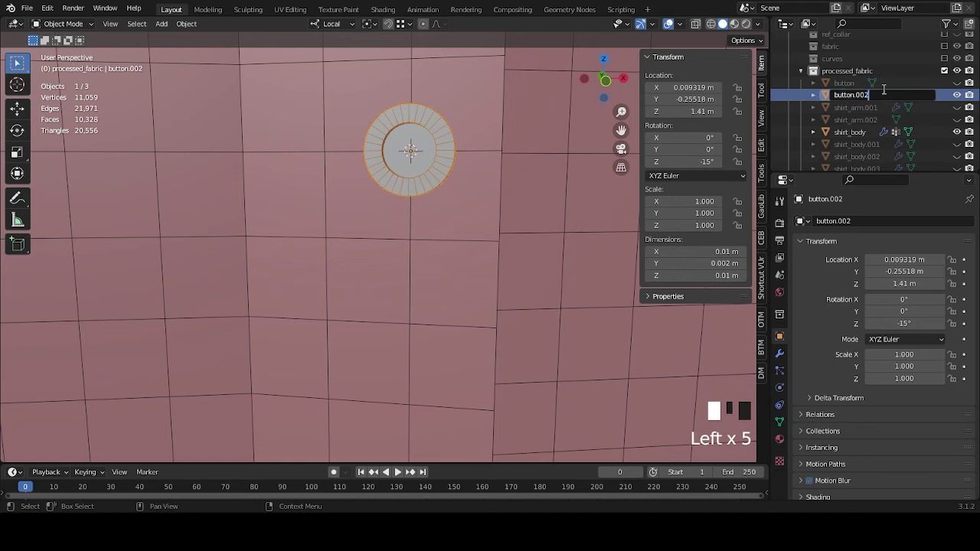
key("BackSpace")
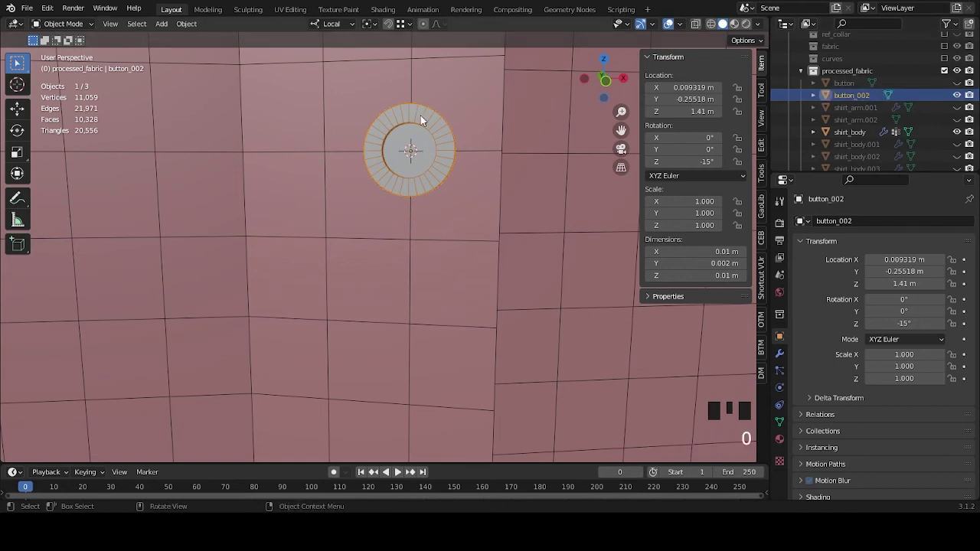
scroll("down", 3)
middle_click(446, 242)
scroll("up", 3)
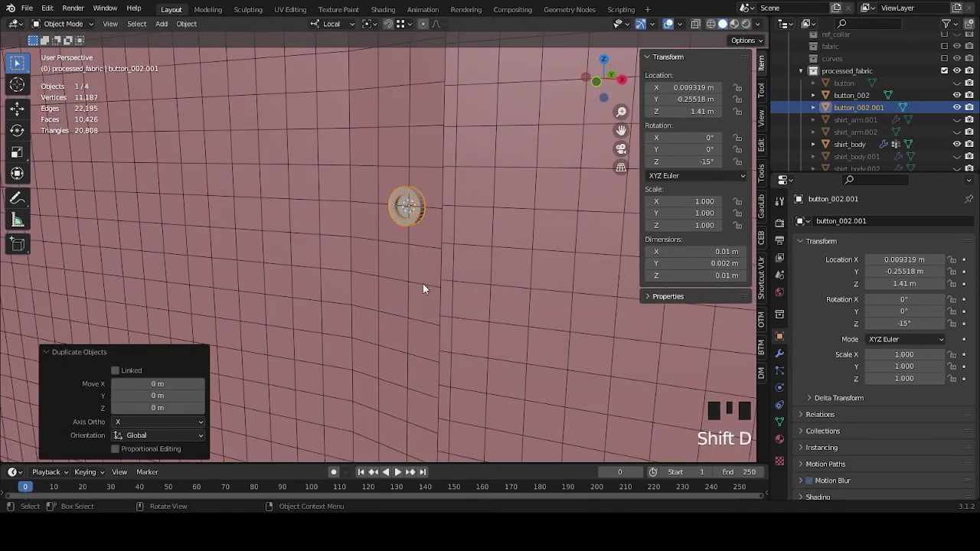
Step: Slide button_002.001 about 7.6 cm down the placket along local Z to 1.334 m
scroll("down", 3)
left_click_drag(480, 313, 419, 283)
scroll("up", 3)
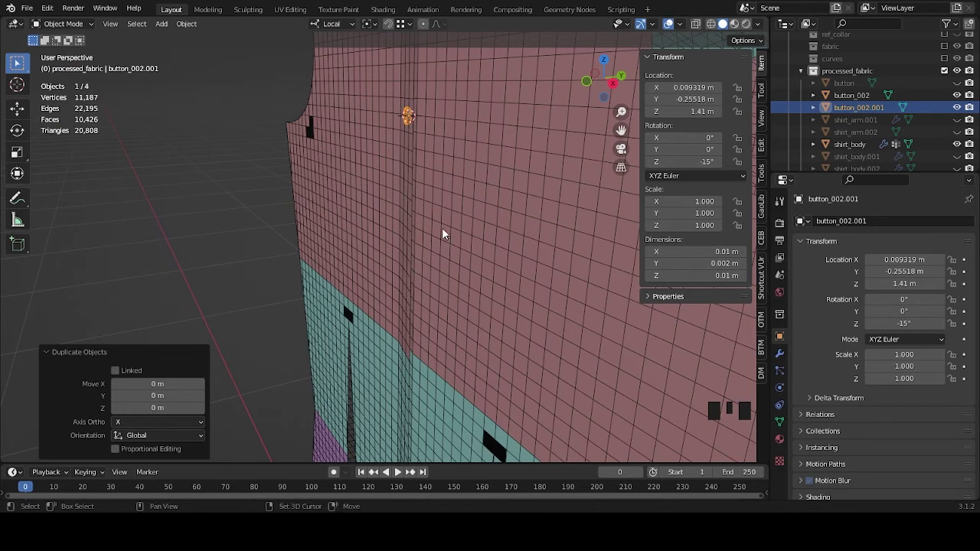
scroll("up", 3)
left_click_drag(473, 241, 458, 157)
key("g")
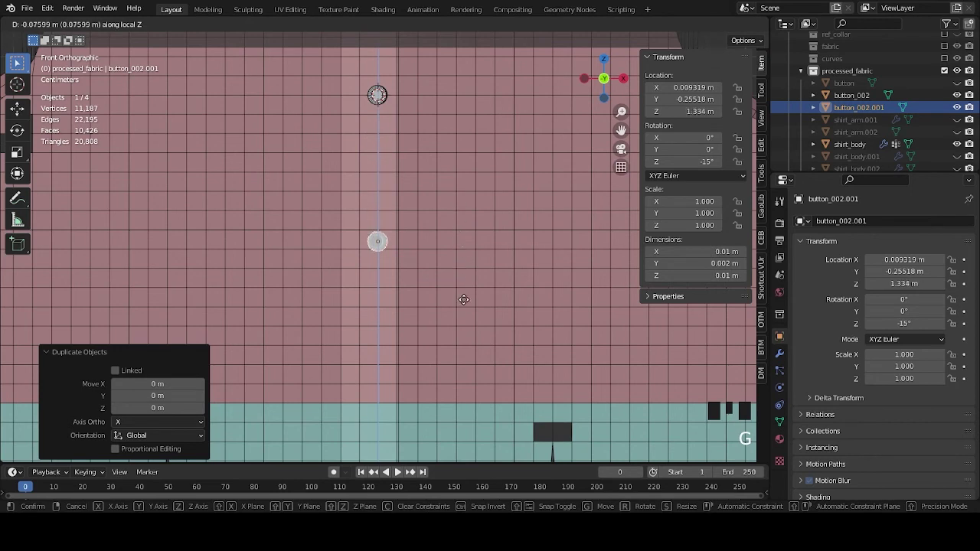
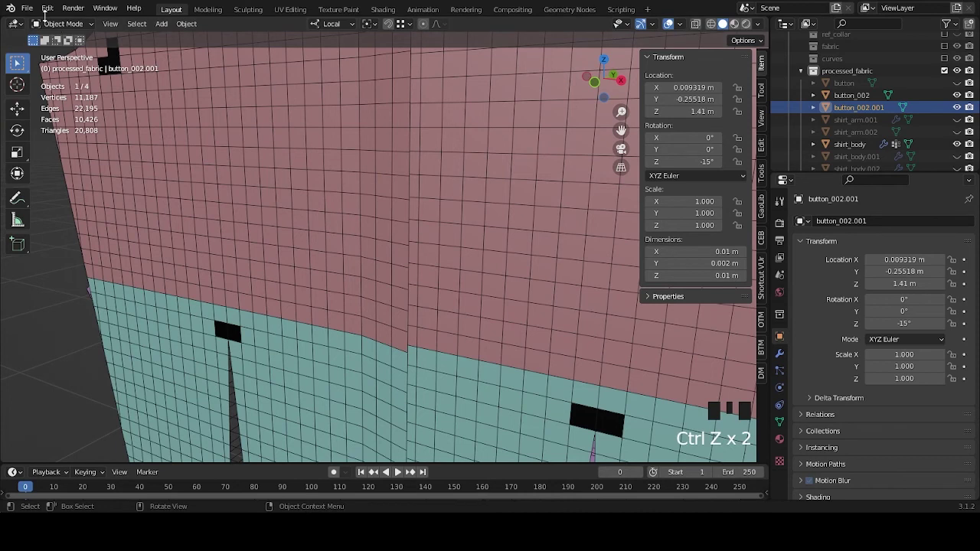
Step: Duplicate another button and slide it about 7.7 cm lower to 1.253 m
left_click_drag(55, 11, 450, 198)
key("shift+d")
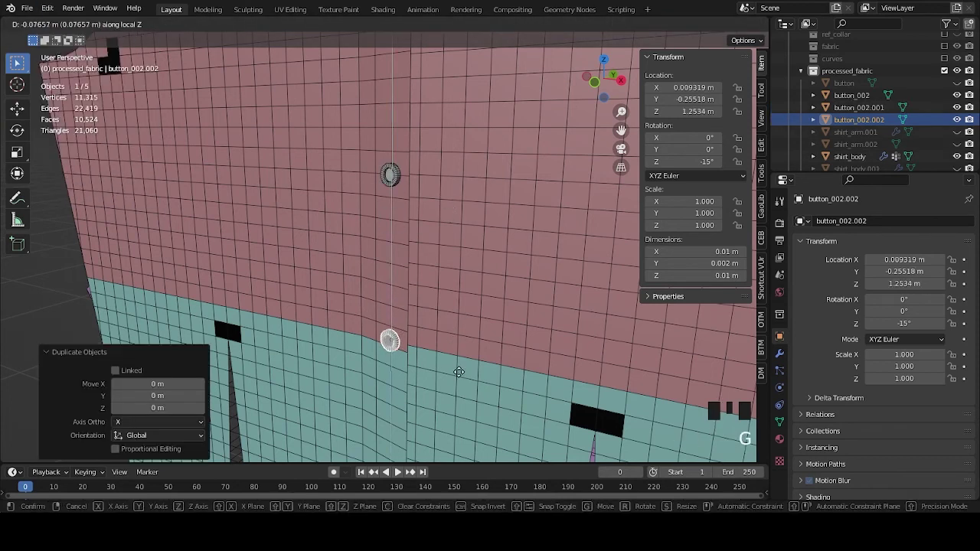
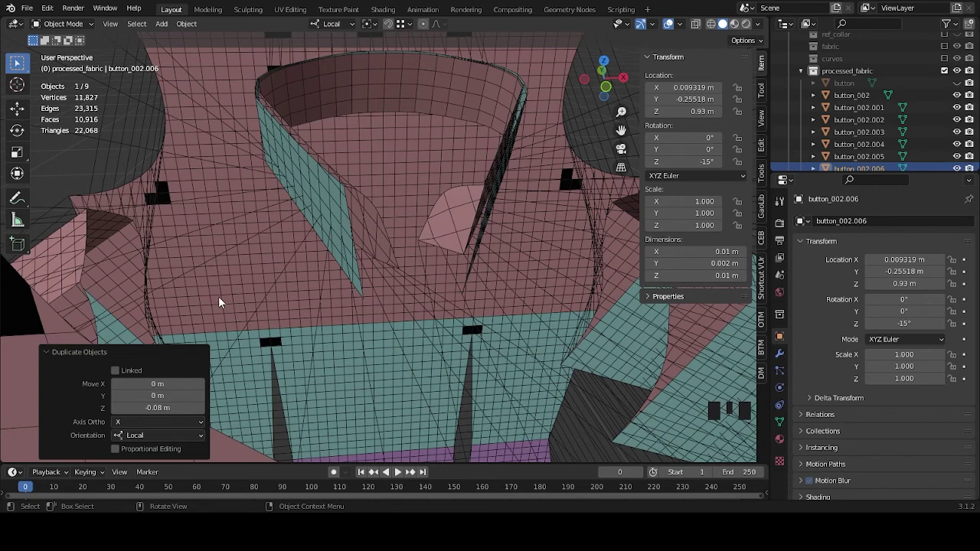
scroll("down", 3)
middle_click(469, 308)
scroll("up", 3)
left_click_drag(460, 219, 435, 317)
scroll("up", 3)
scroll("down", 3)
left_click_drag(441, 358, 470, 249)
scroll("down", 3)
left_click_drag(456, 255, 407, 271)
scroll("up", 3)
left_click_drag(394, 259, 394, 250)
scroll("down", 3)
left_click_drag(419, 148, 389, 262)
scroll("up", 3)
left_click_drag(451, 270, 438, 274)
scroll("up", 3)
left_click_drag(465, 276, 417, 225)
left_click(416, 225)
left_click(411, 407)
scroll("down", 3)
scroll("down", 3)
left_click_drag(407, 329, 407, 235)
left_click(407, 236)
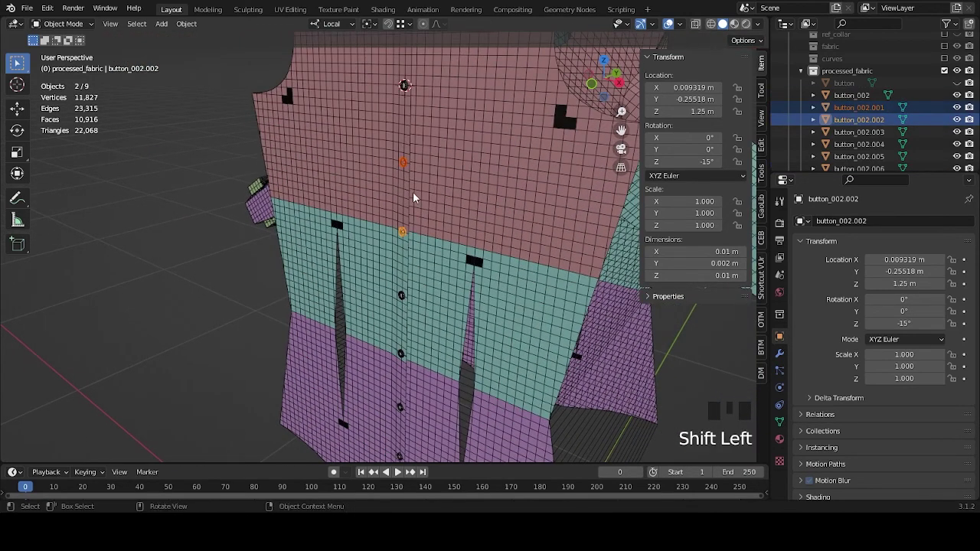
left_click_drag(456, 174, 453, 258)
left_click(453, 258)
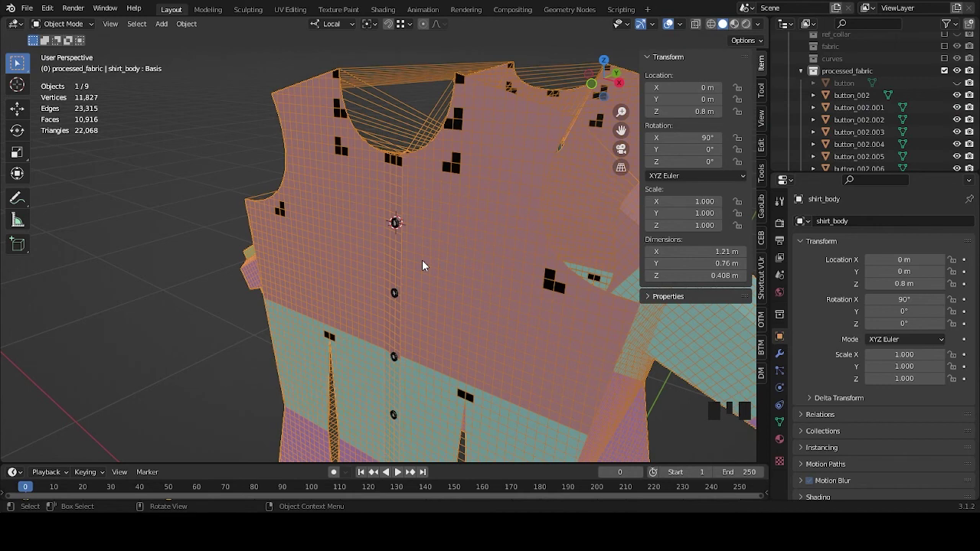
Step: Rename the button copies button_003 through button_008, the lowest at 0.93 m
scroll("up", 3)
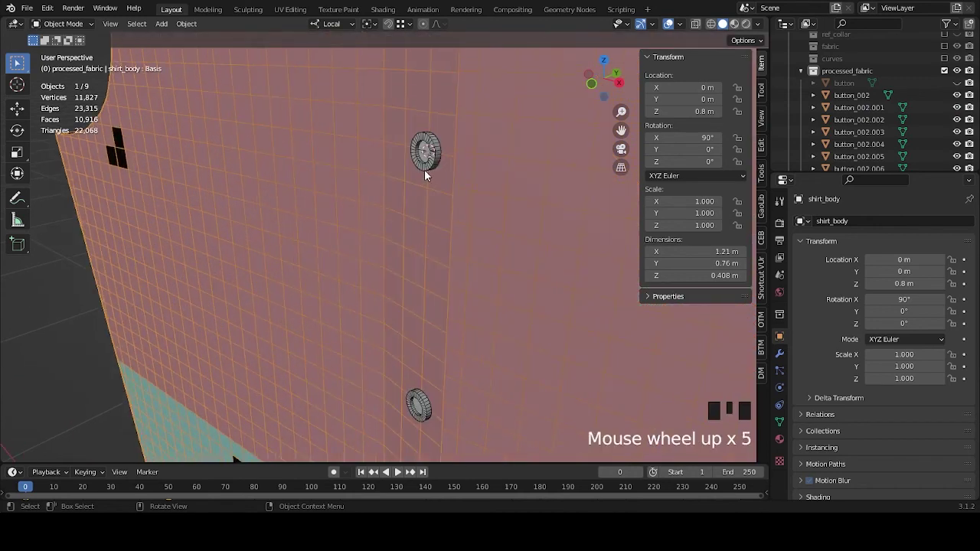
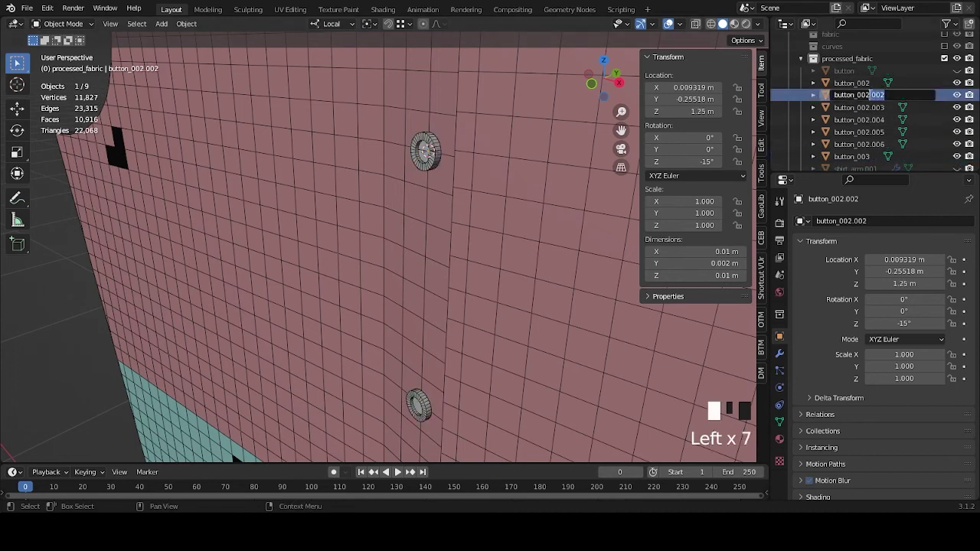
left_click(879, 91)
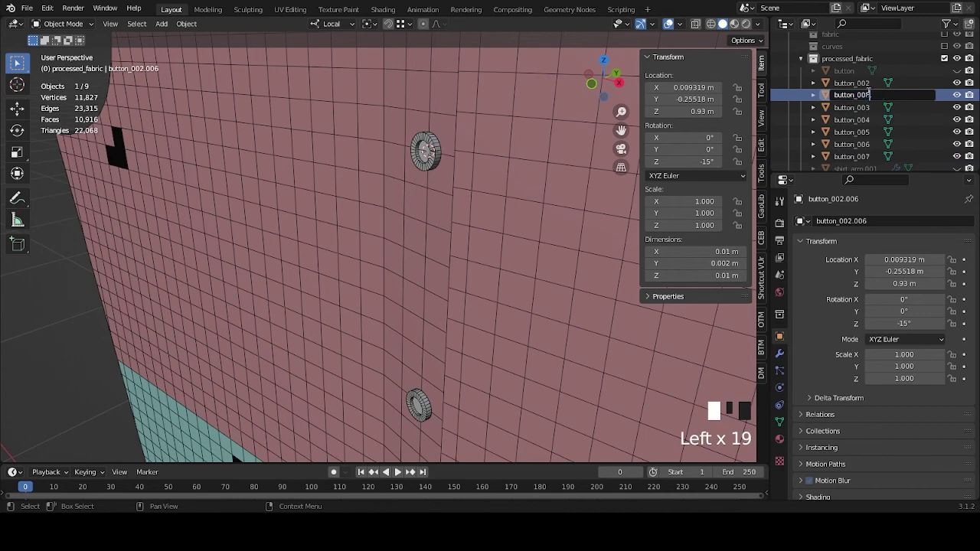
left_click(529, 202)
scroll("down", 3)
scroll("down", 3)
left_click_drag(450, 319, 443, 299)
scroll("up", 3)
middle_click(423, 267)
Step: Bring up the snap pie menu over the shirt front
key("shift+s")
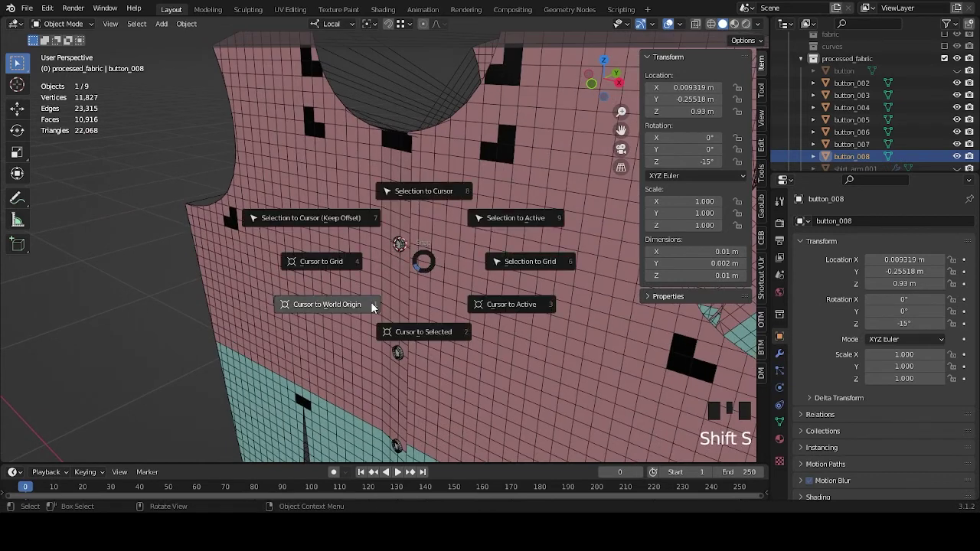
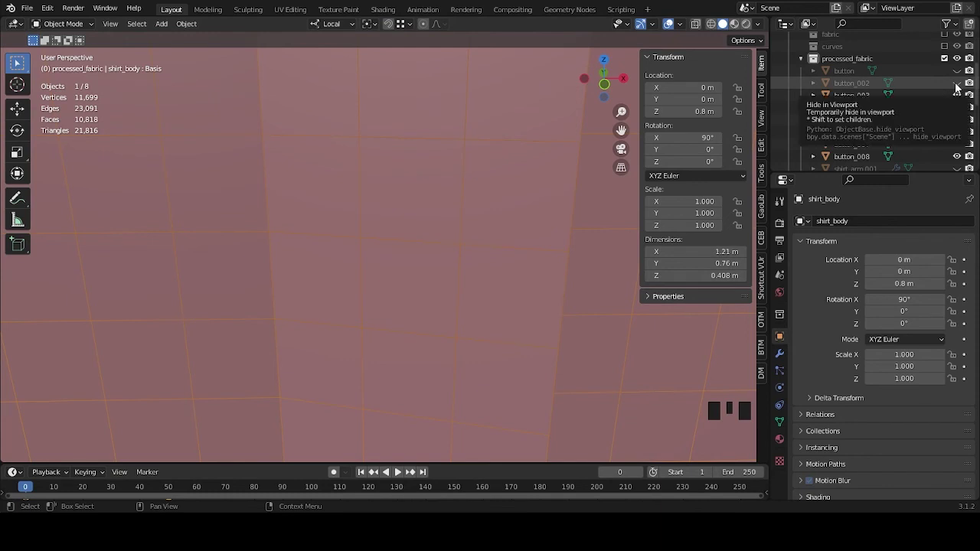
Step: Unhide button_002 and select it together with shirt_body
left_click(959, 86)
left_click(860, 86)
left_click_drag(498, 204, 487, 258)
left_click(487, 258)
left_click(487, 265)
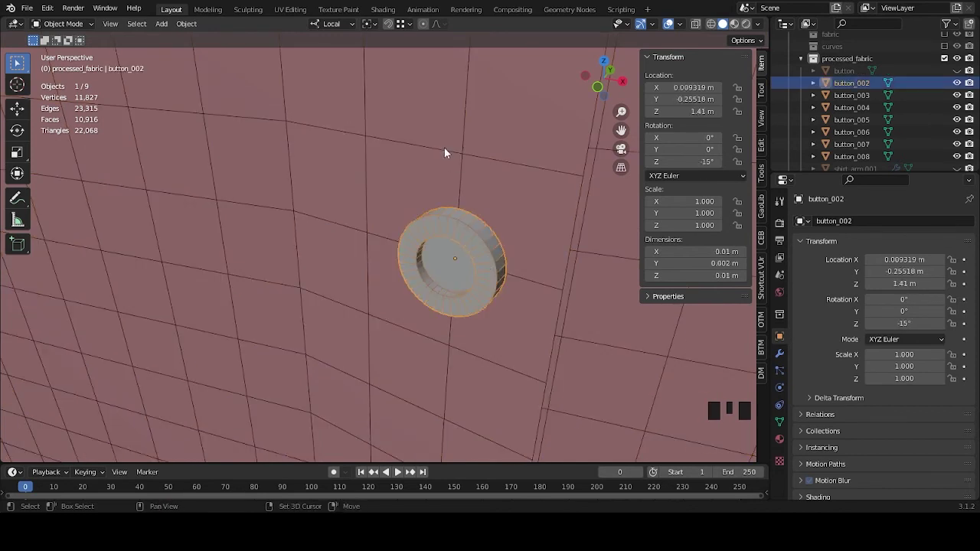
Step: Vertex-parent button_002 to nearby shirt vertices and show the shirt's mesh data properties
left_click(448, 152)
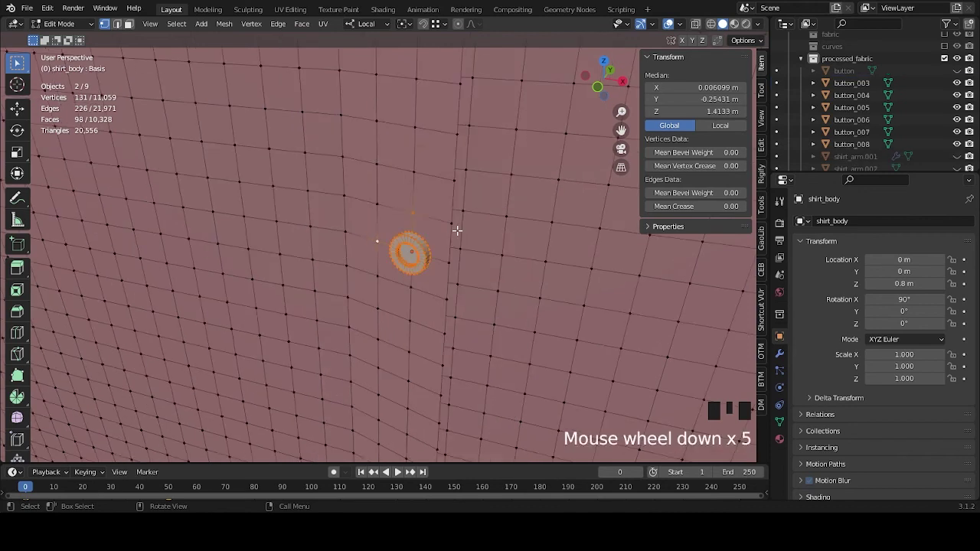
left_click(495, 294)
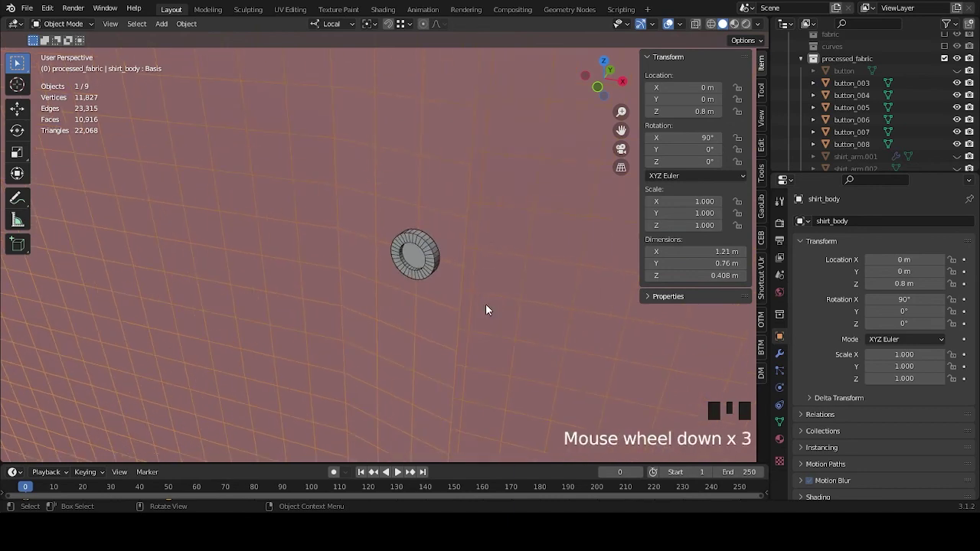
left_click_drag(490, 308, 408, 267)
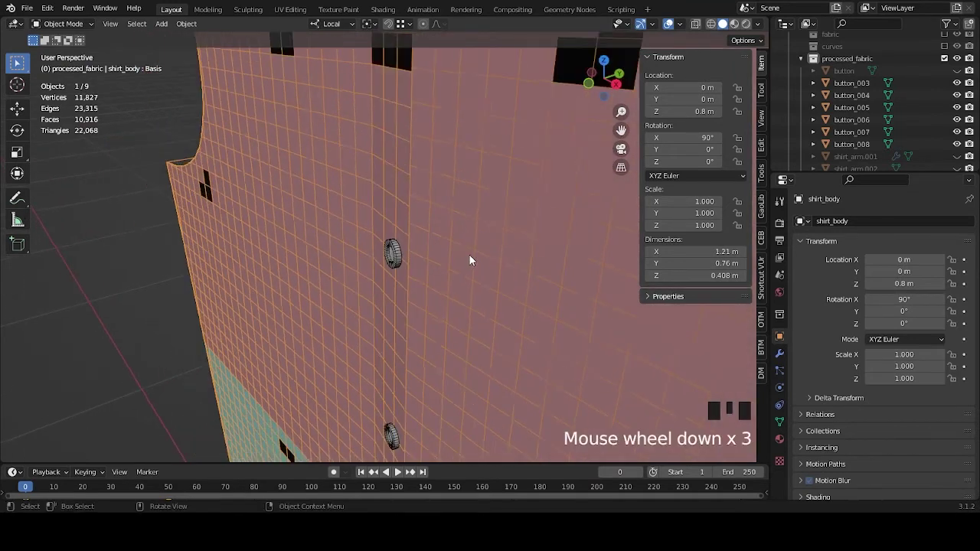
left_click_drag(499, 291, 785, 427)
left_click(786, 427)
scroll("down", 3)
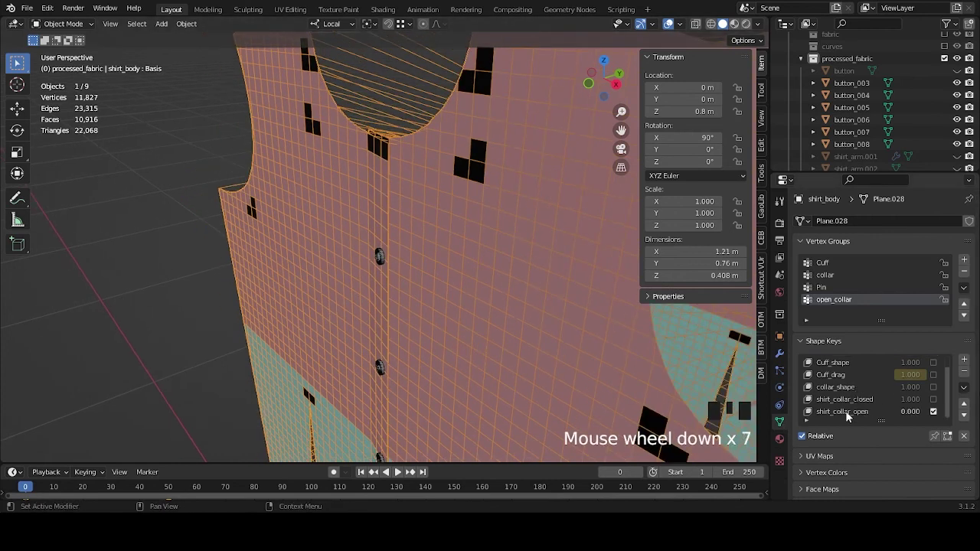
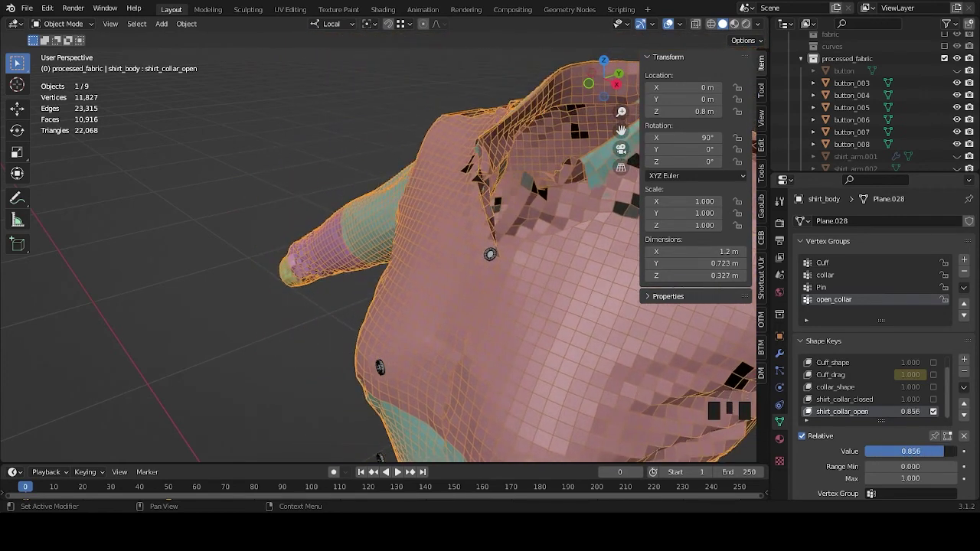
middle_click(513, 300)
scroll("down", 3)
scroll("up", 3)
left_click_drag(513, 294, 416, 304)
scroll("up", 3)
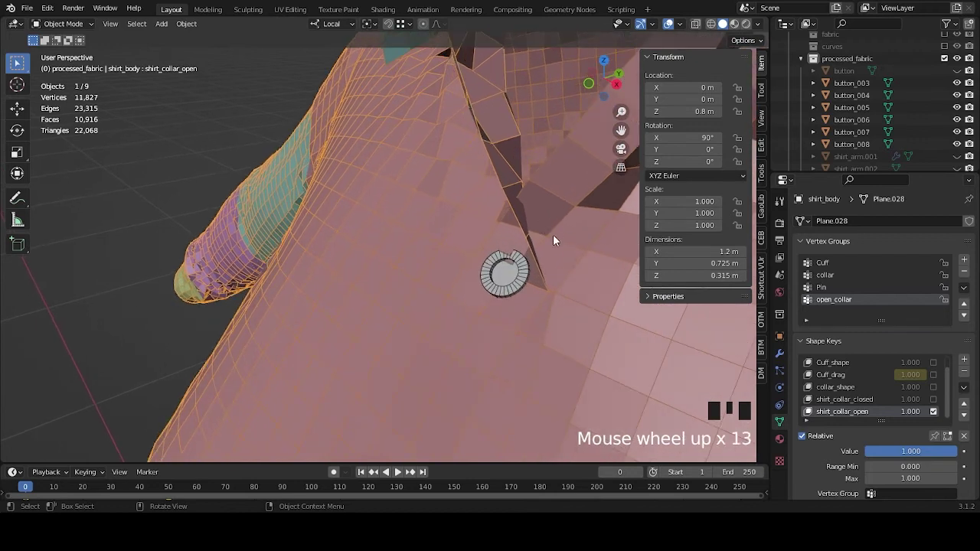
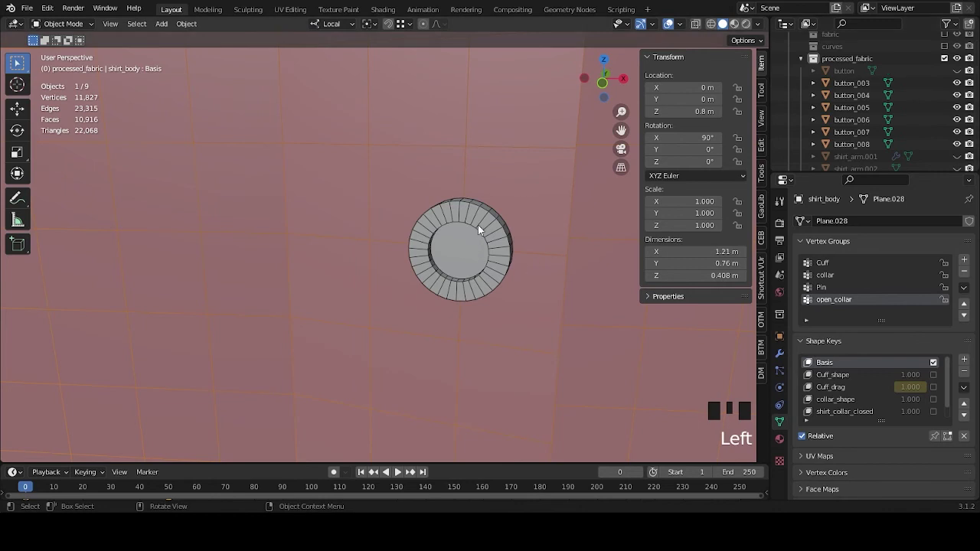
Step: Select button_003 with shirt_body and enter mesh editing to pick parent vertices for the buttons
left_click(502, 178)
key("Tab")
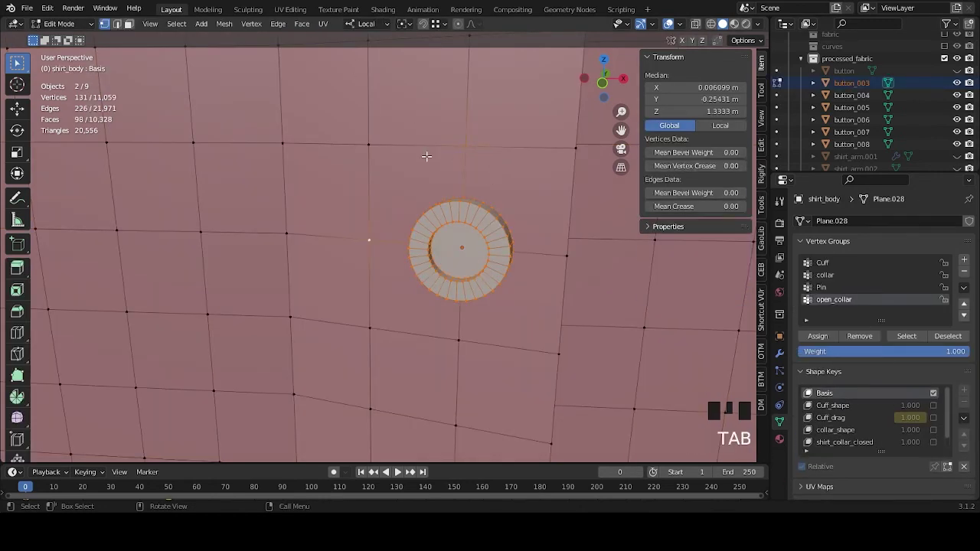
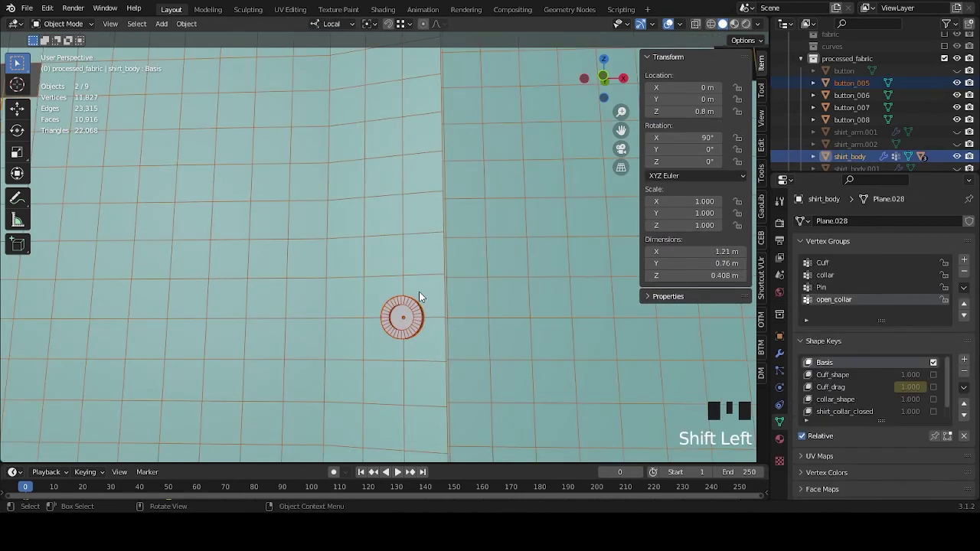
key("Tab")
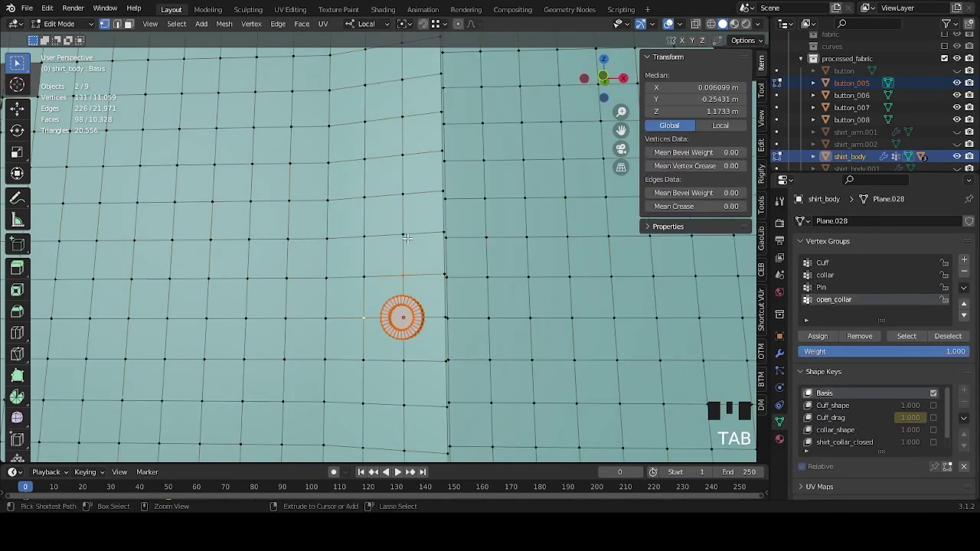
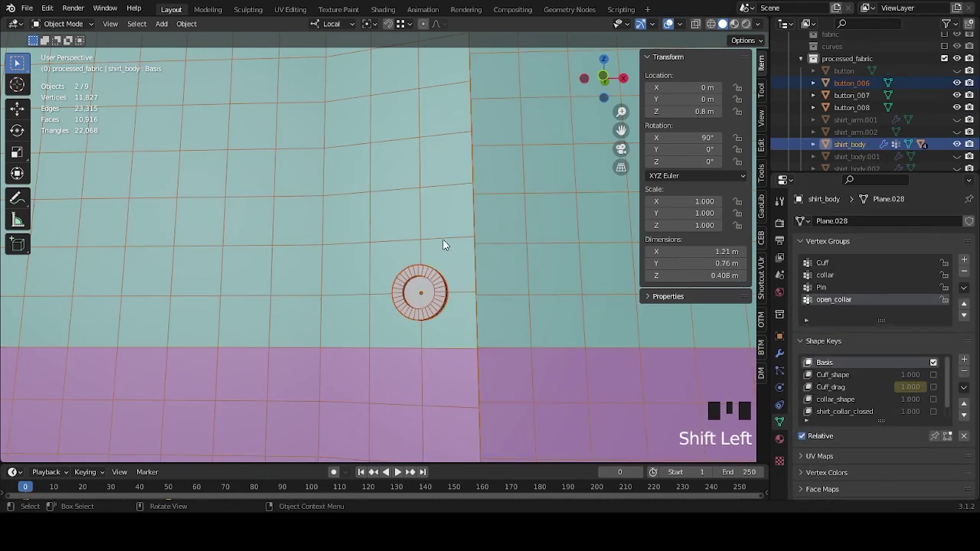
Step: Vertex-parent button_006 and button_007, then pick three shirt vertices beside button_008
key("Tab")
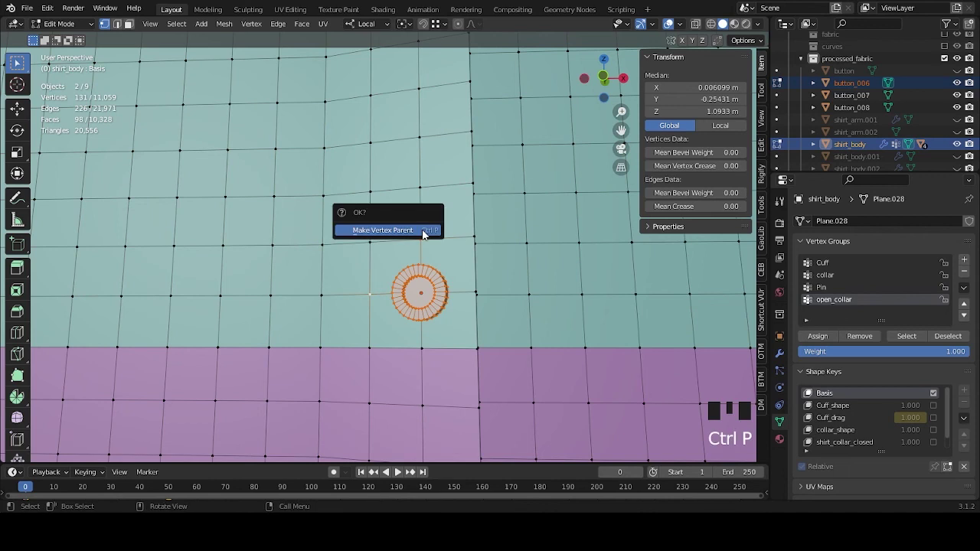
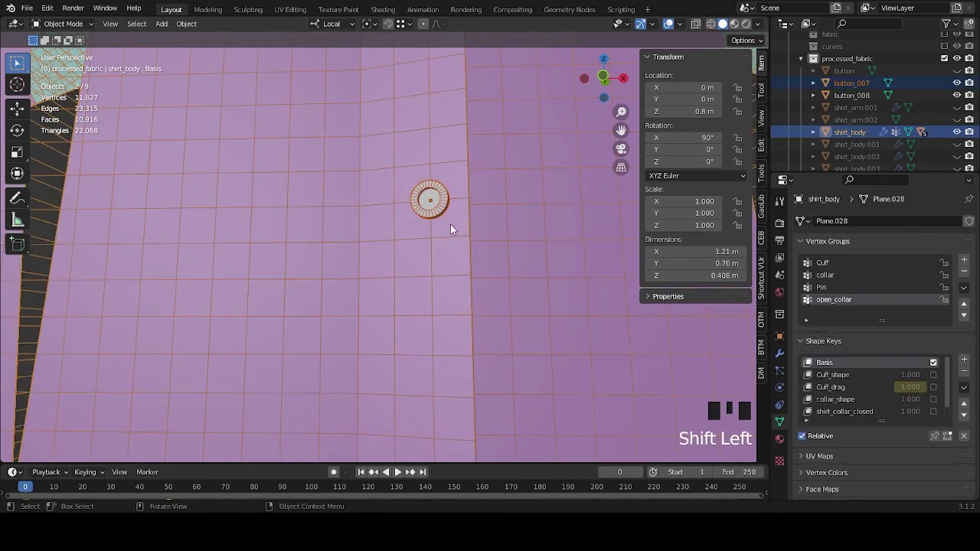
key("Tab")
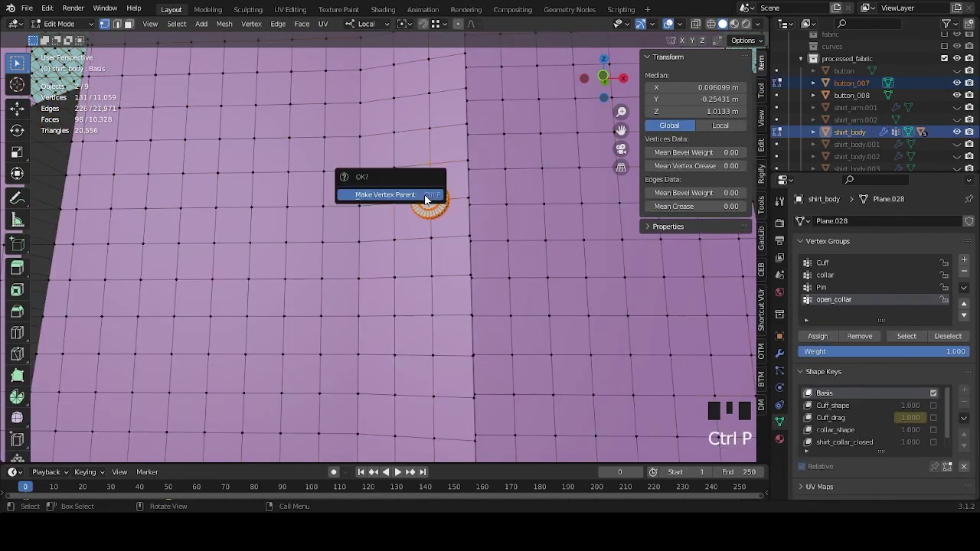
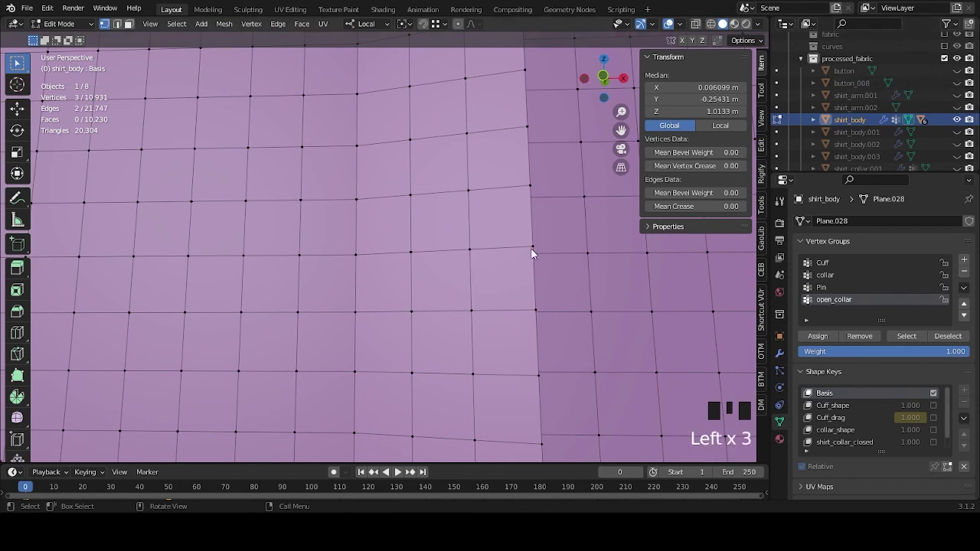
left_click(474, 257)
left_click(472, 189)
left_click(408, 258)
key("Tab")
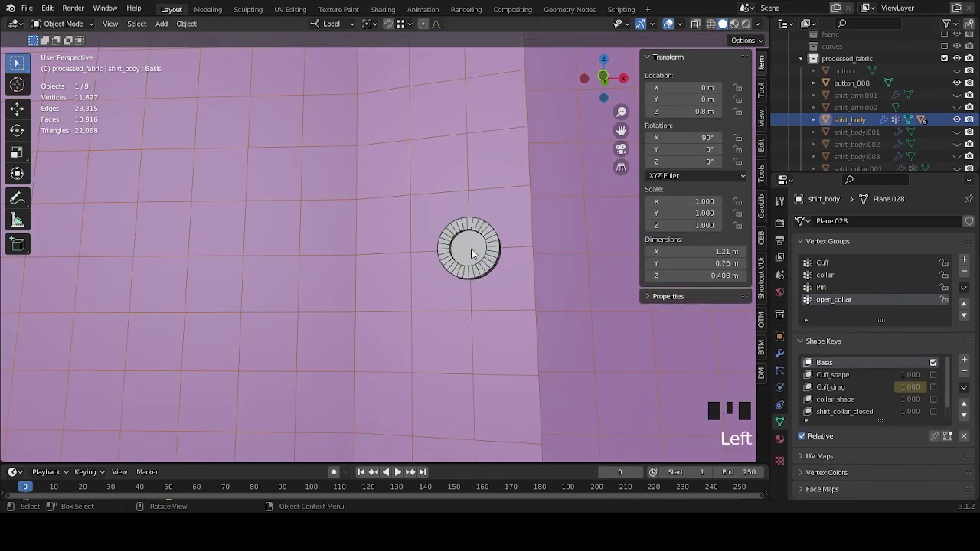
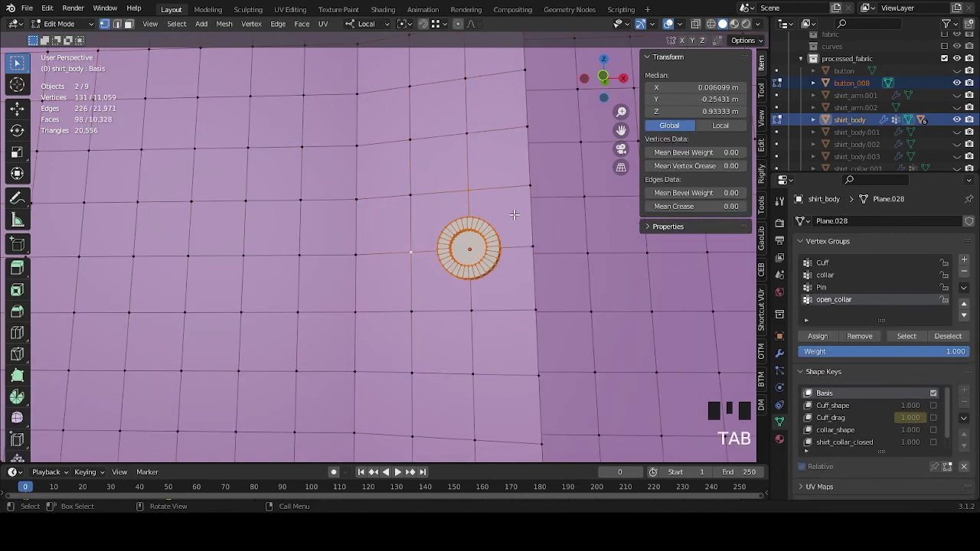
Step: Vertex-parent button_008 to the selected shirt vertices
key("ctrl+p")
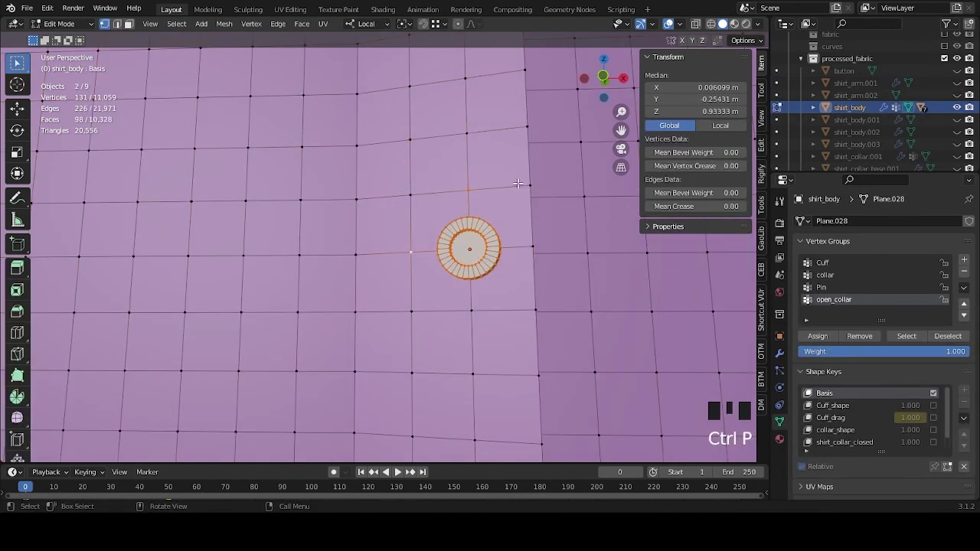
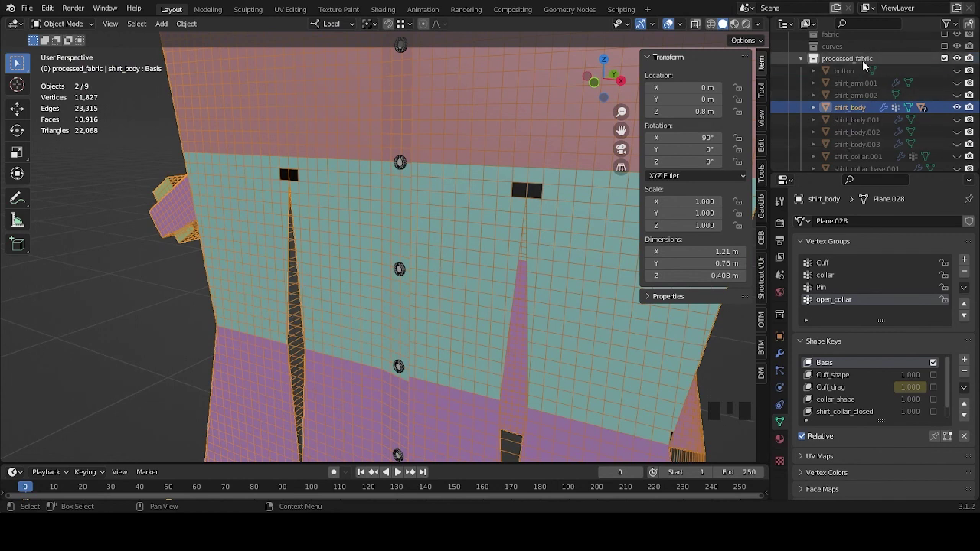
scroll("up", 3)
left_click(803, 143)
left_click(805, 139)
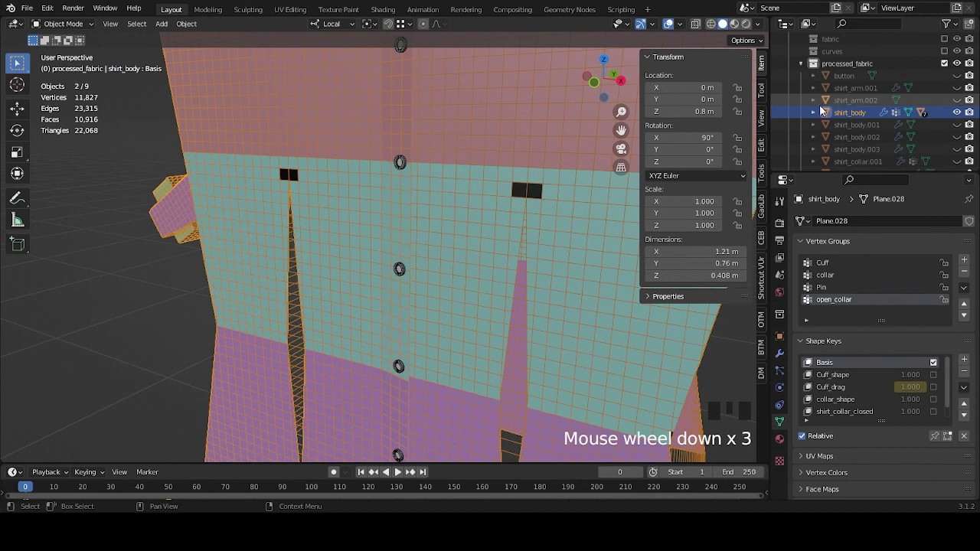
Step: Expand shirt_body in the Outliner to list buttons 002-008 parented under it
left_click(814, 114)
left_click(848, 88)
scroll("down", 3)
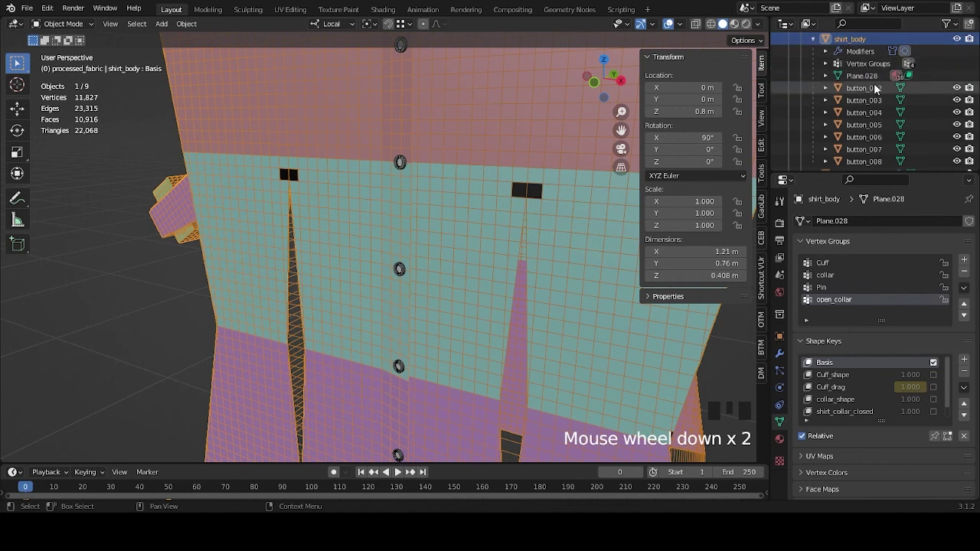
left_click(879, 88)
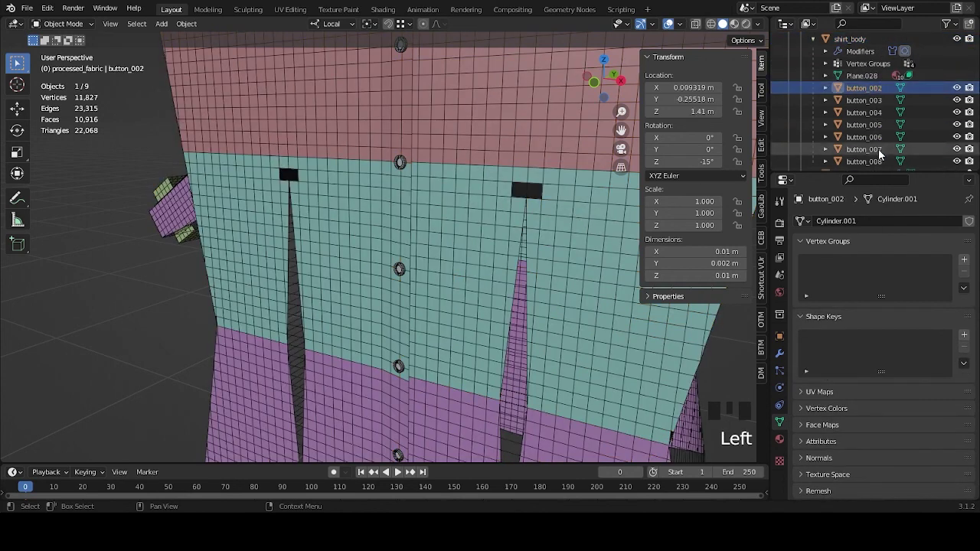
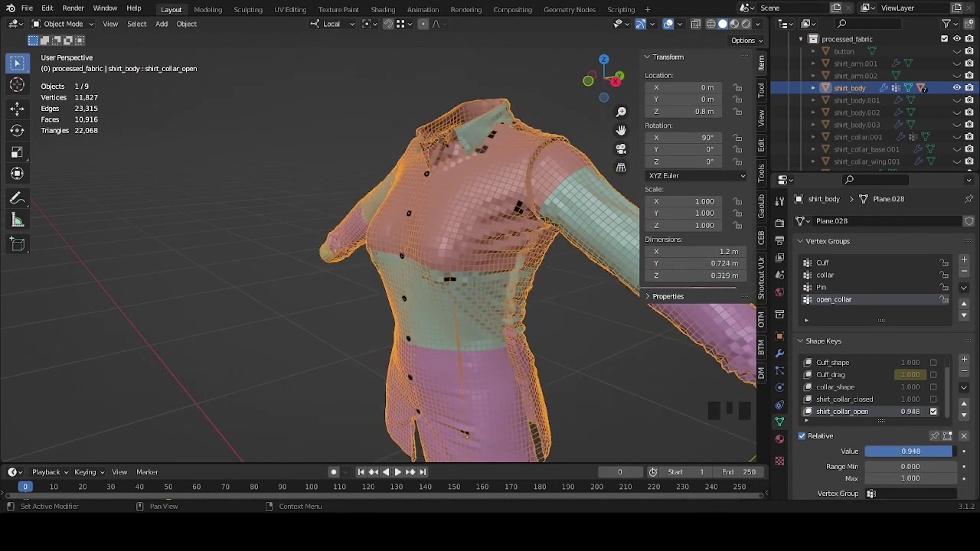
left_click_drag(561, 348, 511, 289)
scroll("up", 3)
left_click_drag(444, 307, 536, 312)
scroll("up", 3)
left_click_drag(475, 317, 529, 330)
scroll("down", 3)
left_click_drag(514, 321, 422, 323)
scroll("up", 3)
left_click_drag(448, 266, 426, 363)
scroll("down", 3)
left_click_drag(398, 332, 505, 238)
scroll("down", 3)
left_click(585, 287)
left_click_drag(551, 279, 182, 313)
left_click_drag(417, 185, 433, 204)
scroll("up", 3)
left_click_drag(451, 195, 413, 372)
scroll("up", 3)
left_click_drag(433, 378, 496, 349)
scroll("down", 3)
left_click_drag(575, 323, 436, 364)
scroll("down", 3)
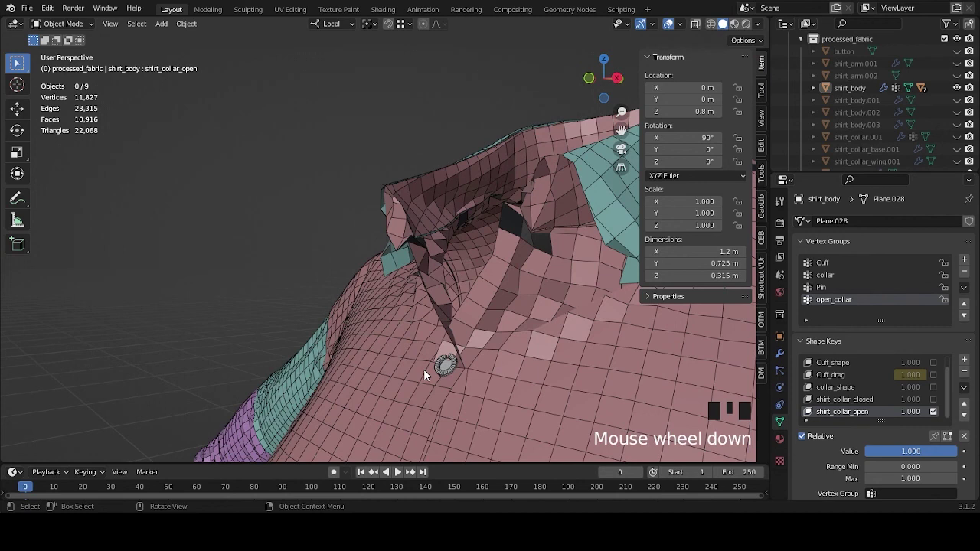
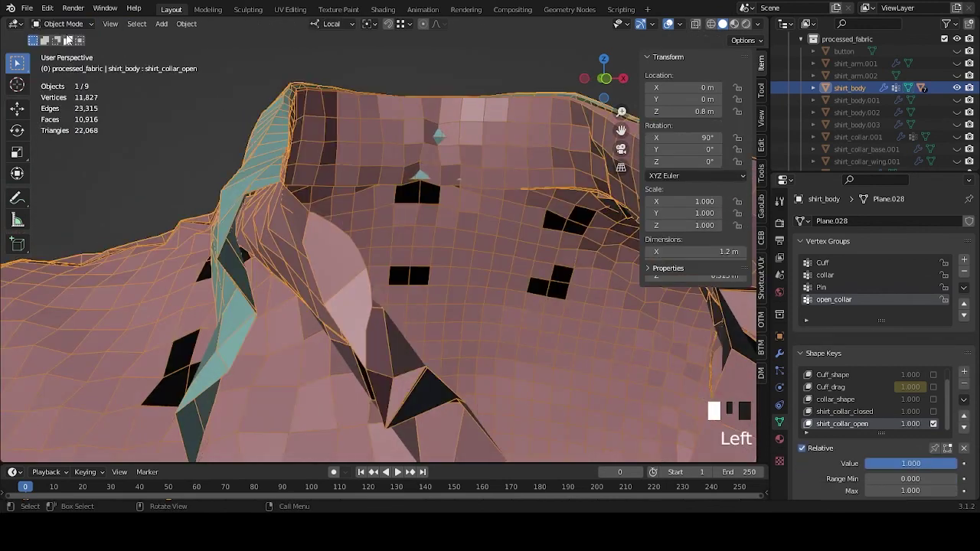
Step: Orbit and zoom to inspect the shirt's open collar from another side
scroll("down", 3)
left_click_drag(410, 303, 462, 309)
scroll("up", 3)
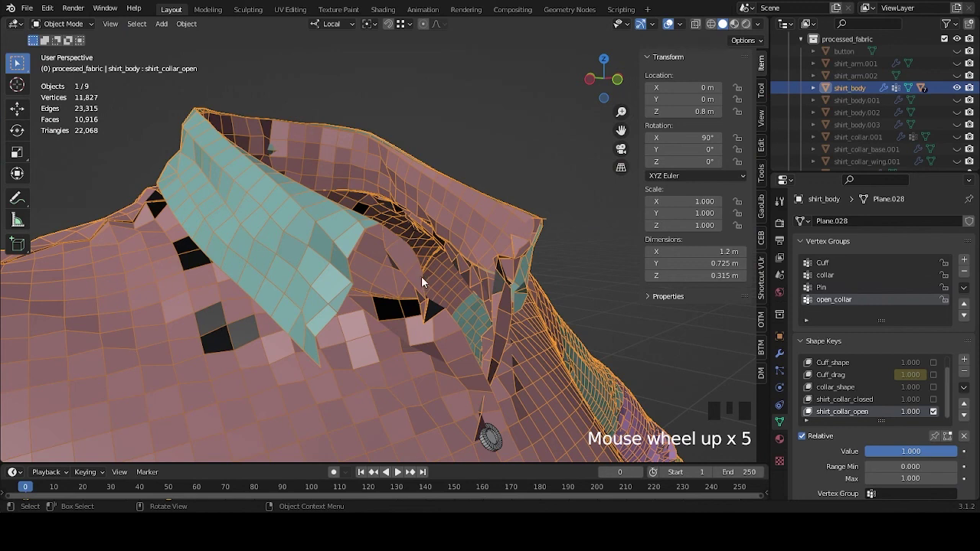
scroll("down", 3)
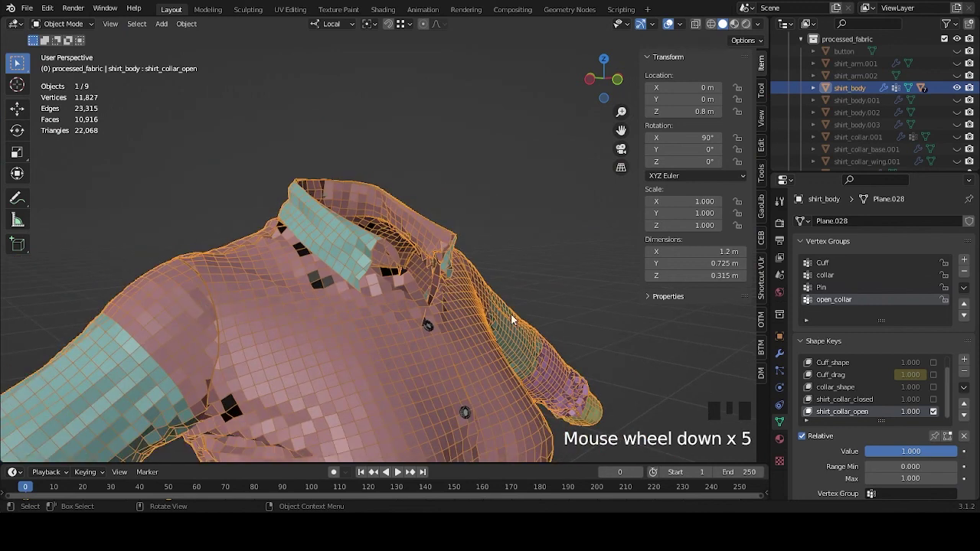
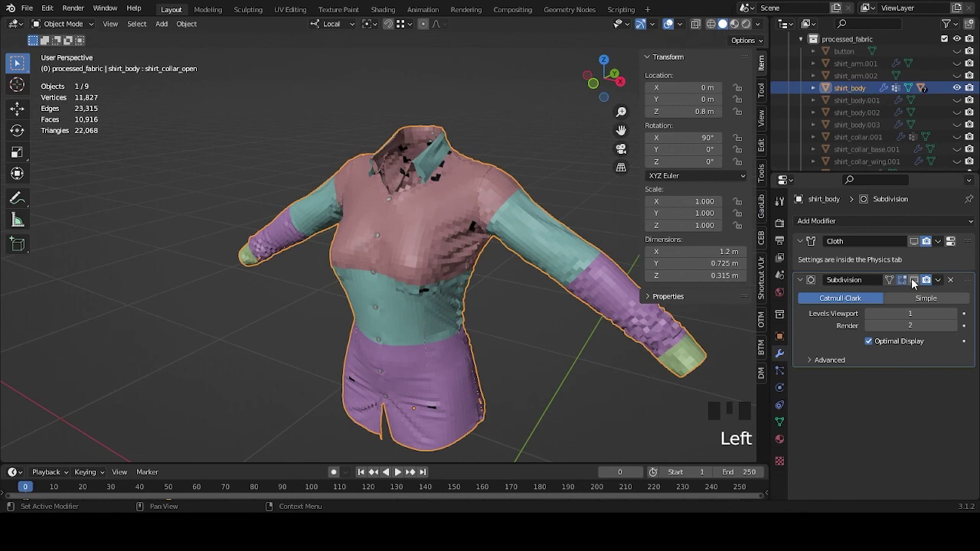
Step: Enable the Subdivision modifier's viewport display on shirt_body
left_click(486, 236)
left_click_drag(494, 205, 551, 161)
left_click(551, 161)
scroll("down", 3)
left_click_drag(545, 241, 550, 228)
Step: View the subdivided shirt from the front with rendered shading
key("n")
left_click_drag(559, 244, 562, 277)
scroll("up", 3)
left_click_drag(571, 280, 750, 30)
left_click(750, 30)
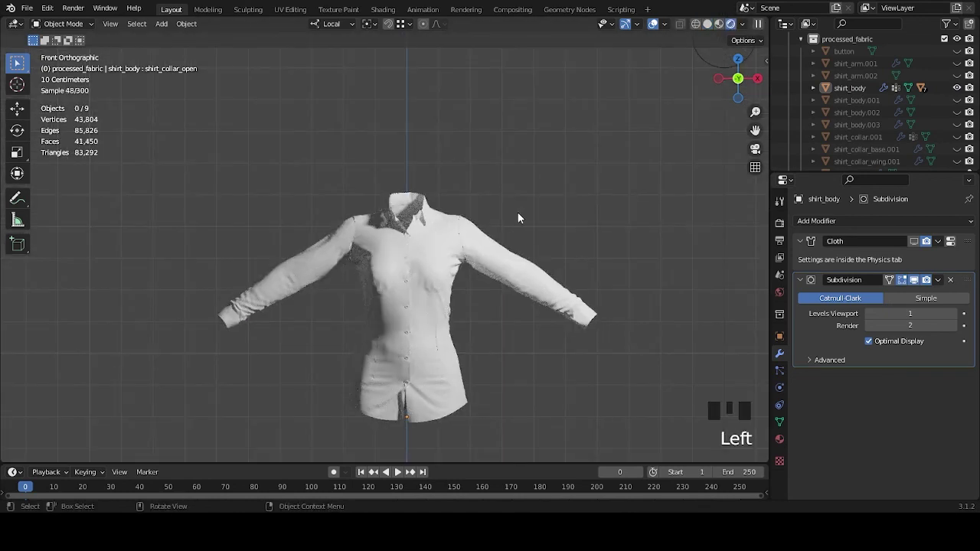
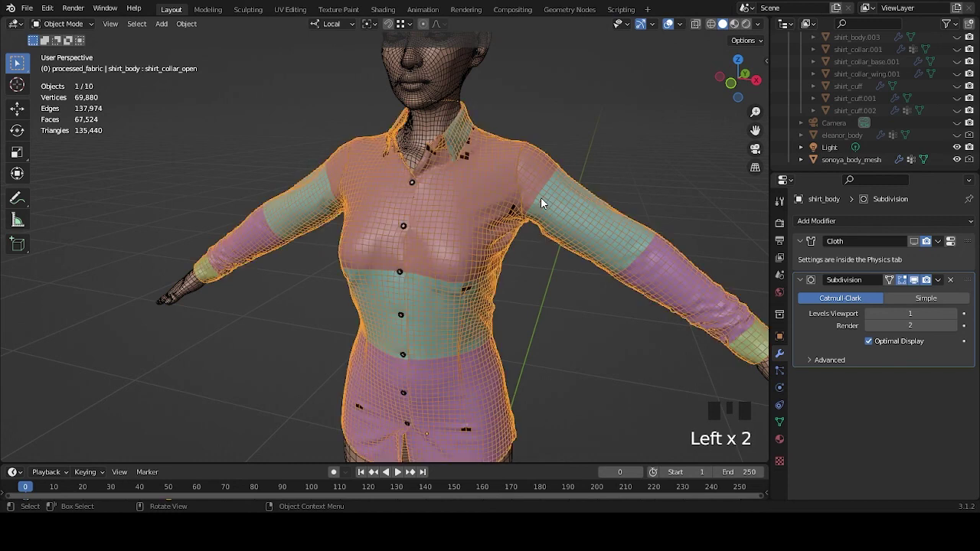
left_click_drag(576, 193, 479, 260)
scroll("up", 3)
scroll("up", 3)
scroll("down", 3)
left_click_drag(495, 253, 564, 271)
scroll("down", 3)
left_click_drag(467, 320, 493, 256)
left_click_drag(496, 261, 521, 232)
left_click_drag(544, 308, 464, 278)
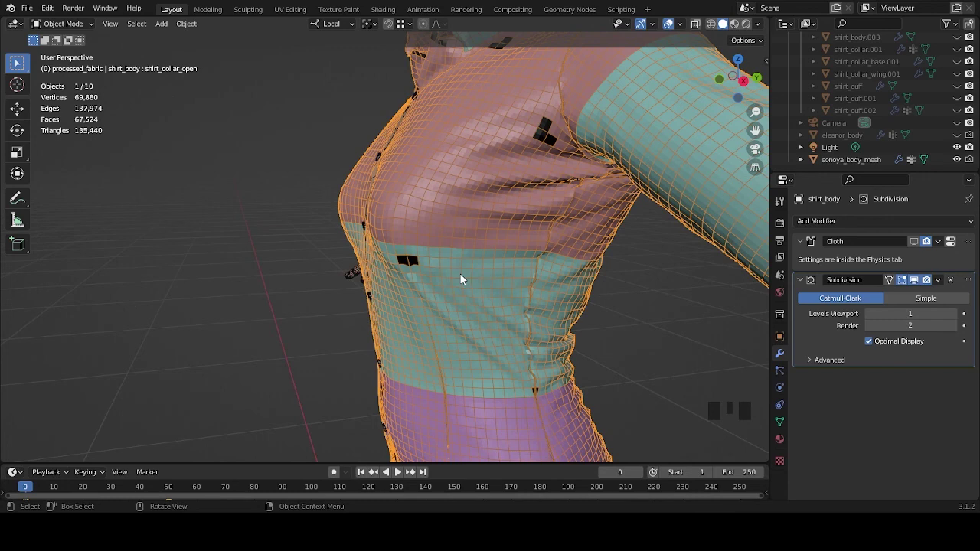
scroll("down", 3)
left_click_drag(450, 295, 501, 302)
left_click(501, 302)
scroll("up", 3)
left_click_drag(505, 312, 558, 320)
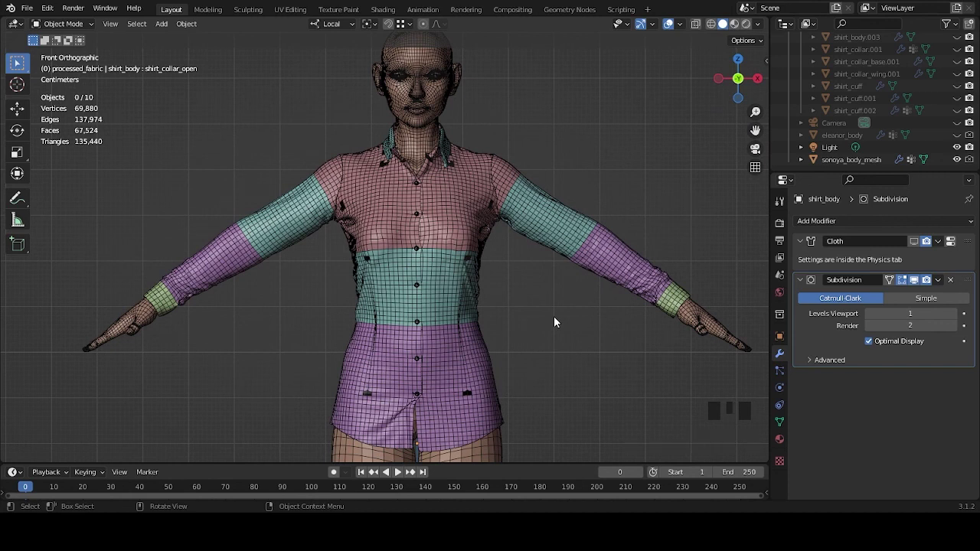